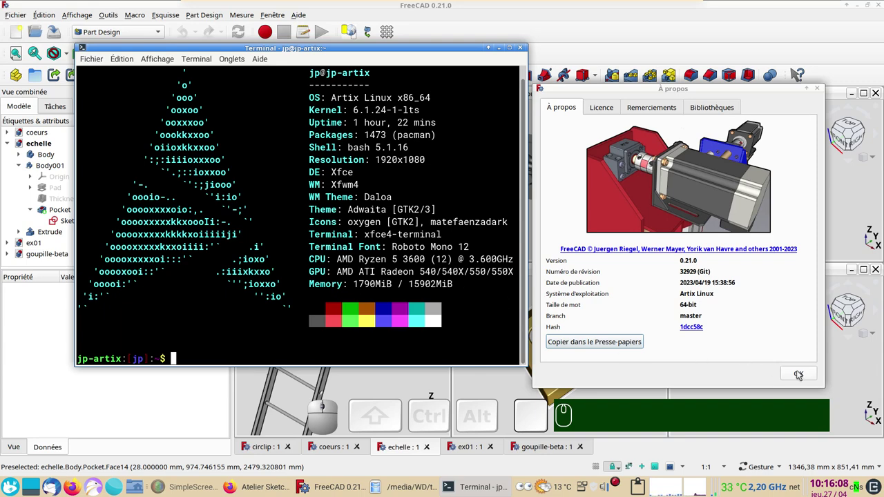
# Step: Close the version information window to reveal the tiled part documents
pyautogui.click(802, 372)
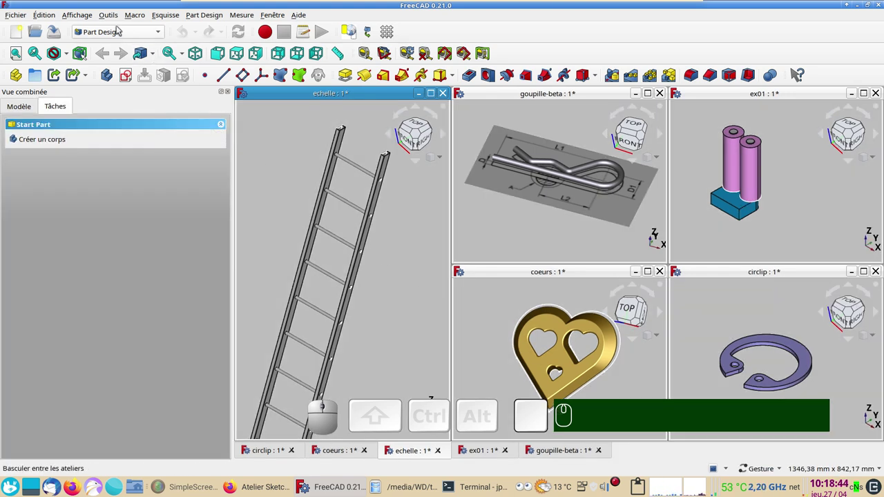
# Step: Switch to the Sketcher workbench and create a new, maximized empty document
pyautogui.click(123, 31)
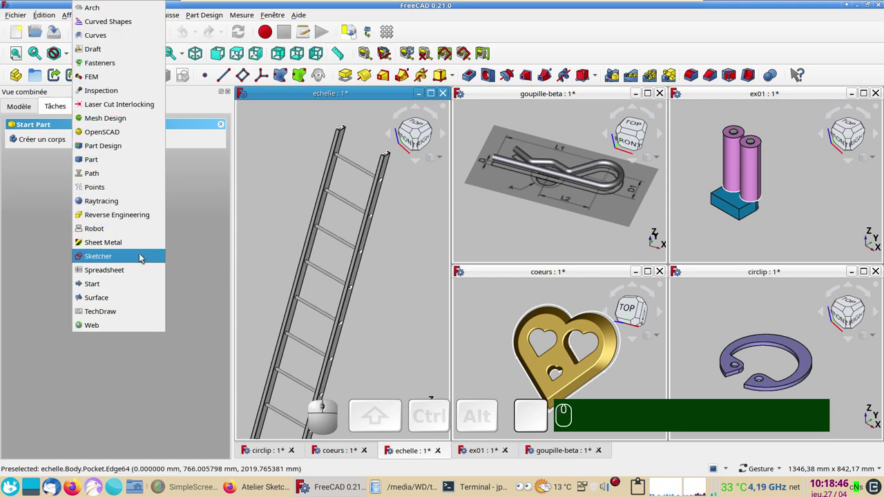
pyautogui.click(100, 260)
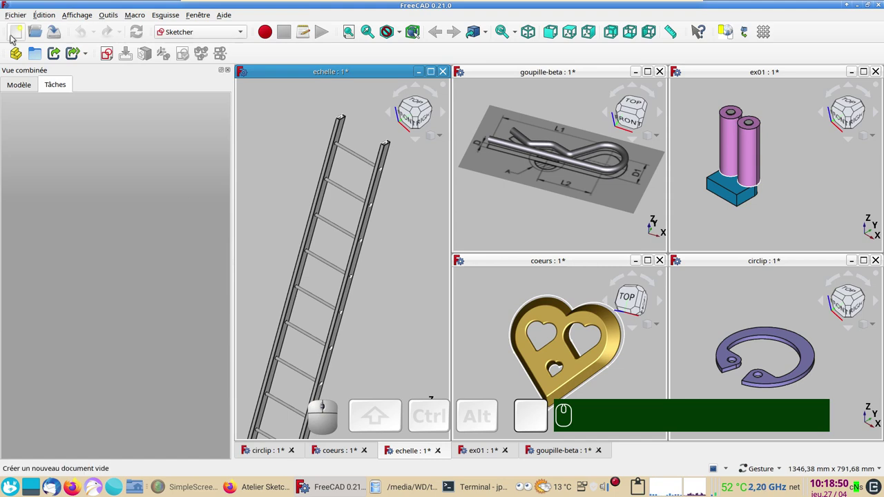
pyautogui.click(15, 34)
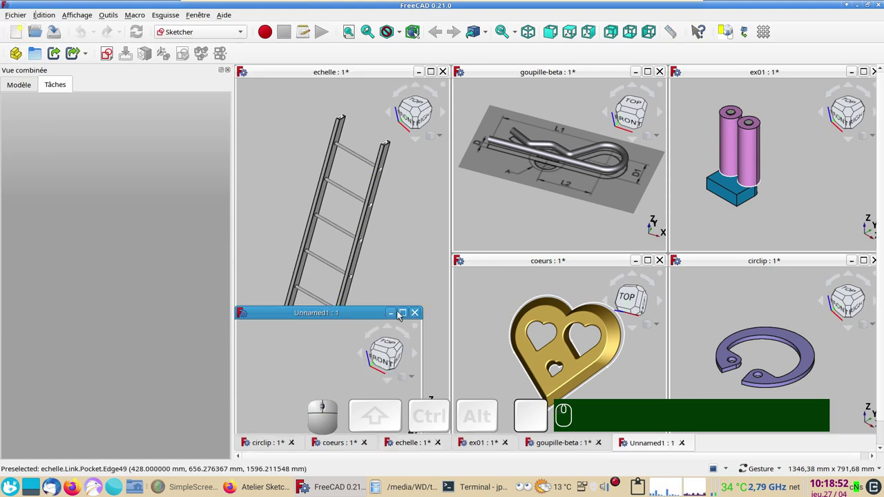
pyautogui.click(408, 317)
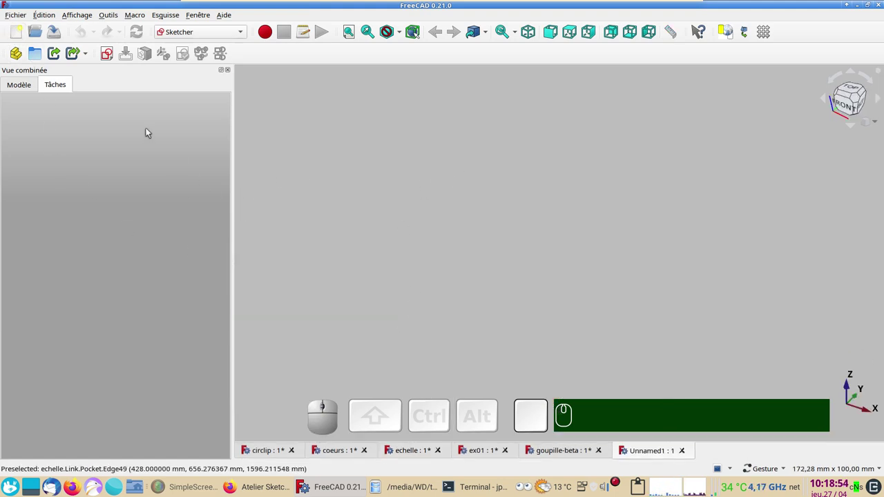
# Step: Start a new sketch attached to the XY plane
pyautogui.click(107, 53)
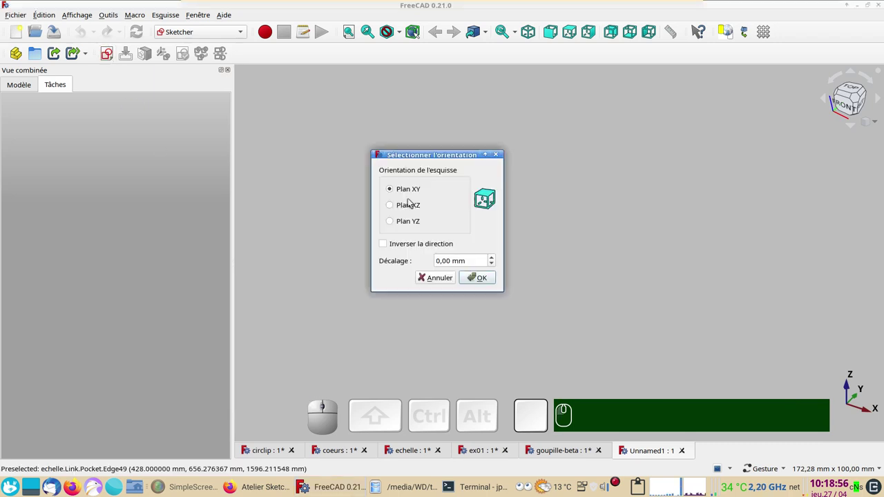
pyautogui.click(494, 274)
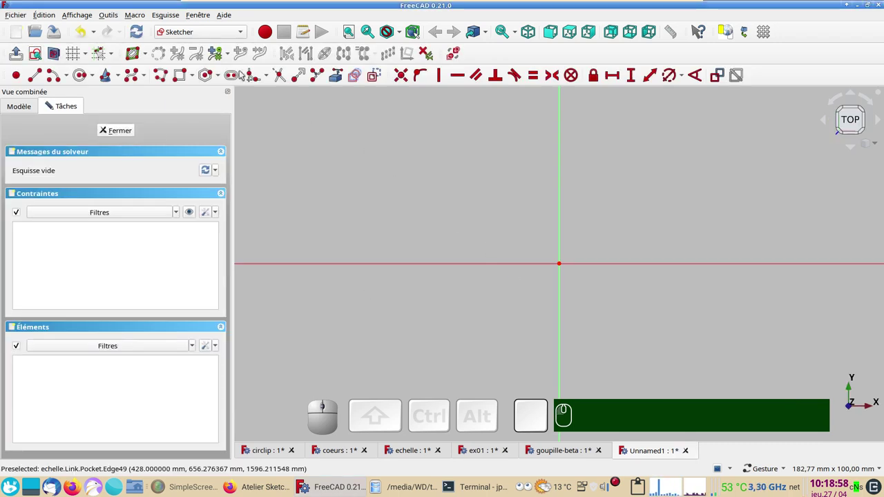
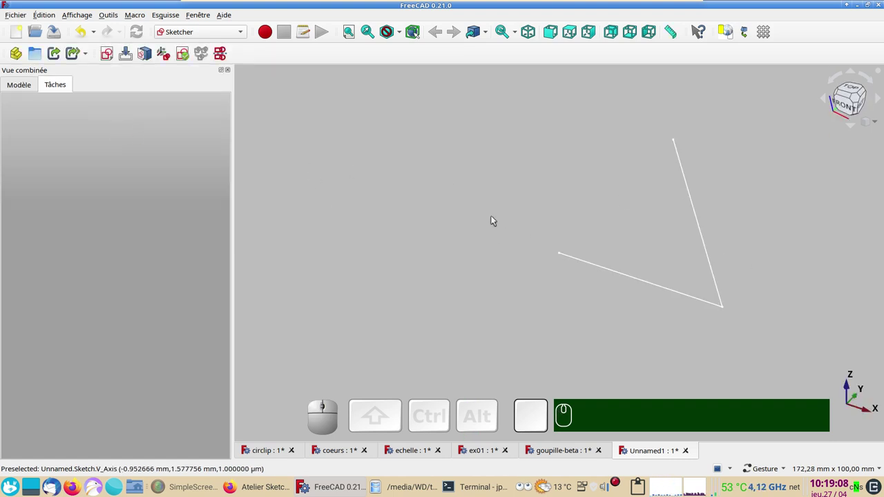
# Step: Draw the base and slanted side of the half-triangle from the origin, then select the sketch
pyautogui.press('KP_2')
pyautogui.scroll(-3)
pyautogui.moveTo(500, 180); pyautogui.dragTo(384, 248)
pyautogui.click(26, 84)
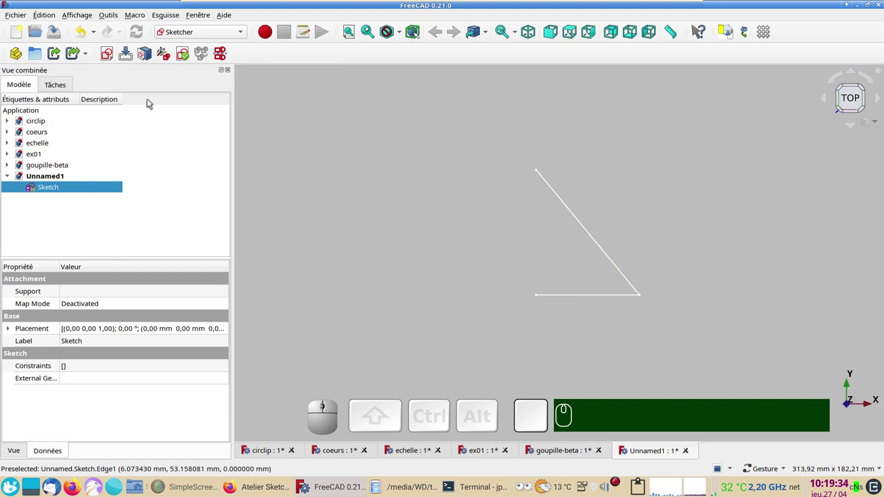
# Step: Reorient the sketch onto the XZ plane and finish editing it
pyautogui.click(166, 55)
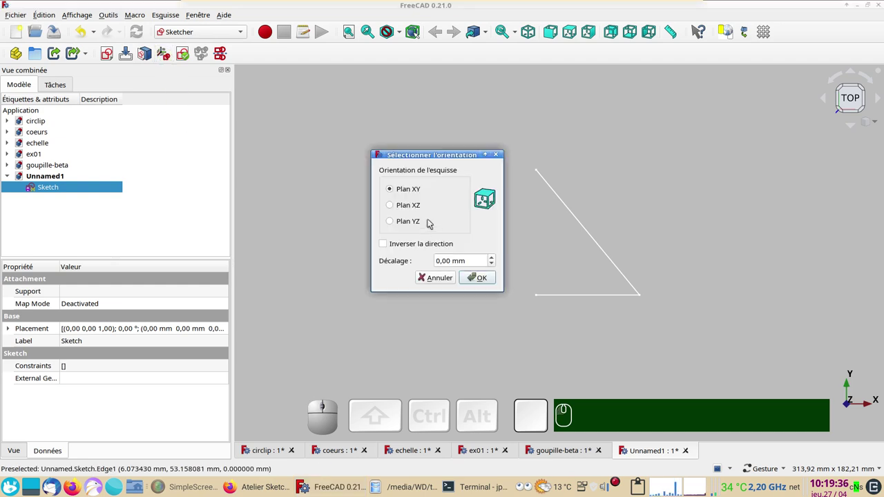
pyautogui.click(412, 208)
pyautogui.click(486, 278)
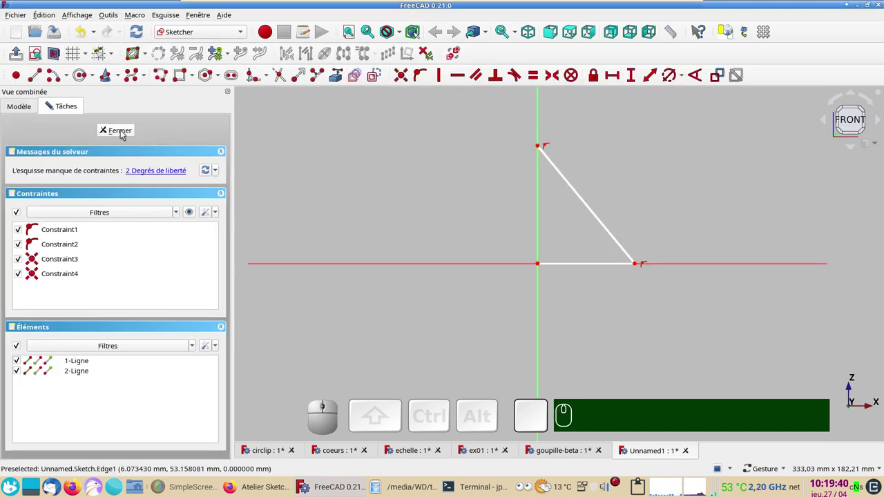
pyautogui.click(123, 133)
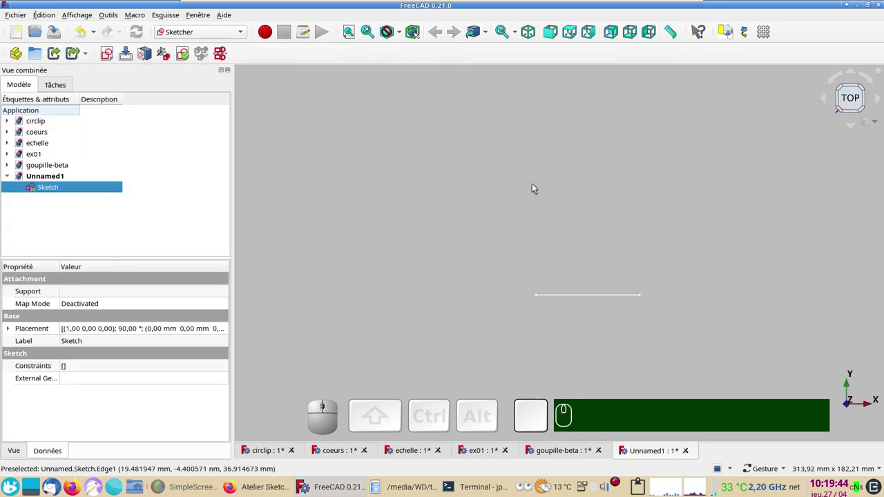
# Step: View the half-triangle sketch from the front and select it
pyautogui.press('KP_1')
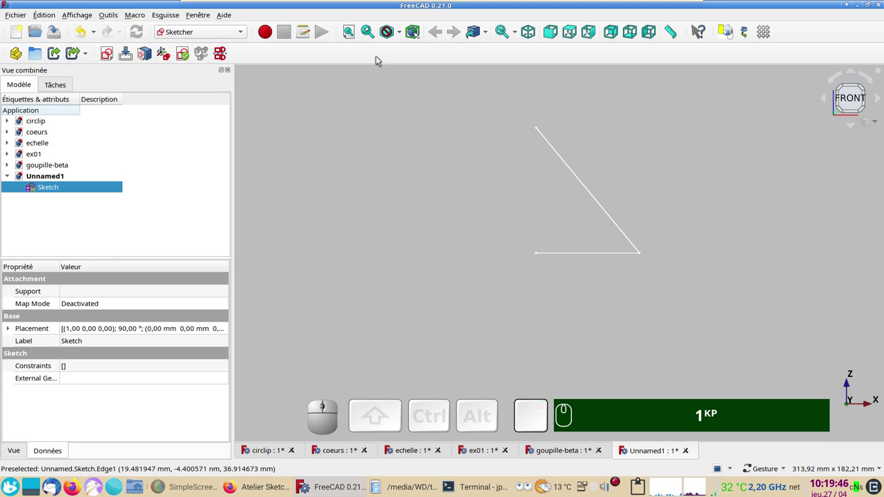
pyautogui.click(551, 35)
pyautogui.rightClick(689, 195)
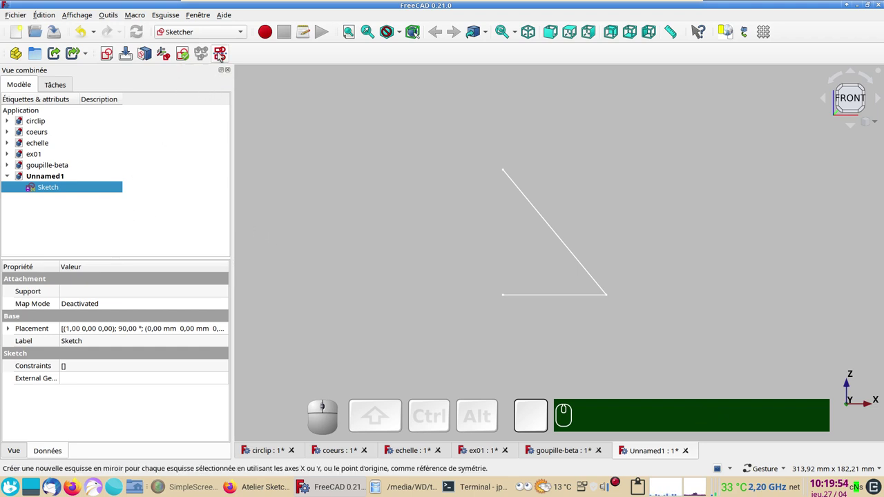
# Step: Mirror the selected sketch across the Y axis into a MirroredSketch
pyautogui.click(220, 55)
pyautogui.click(381, 223)
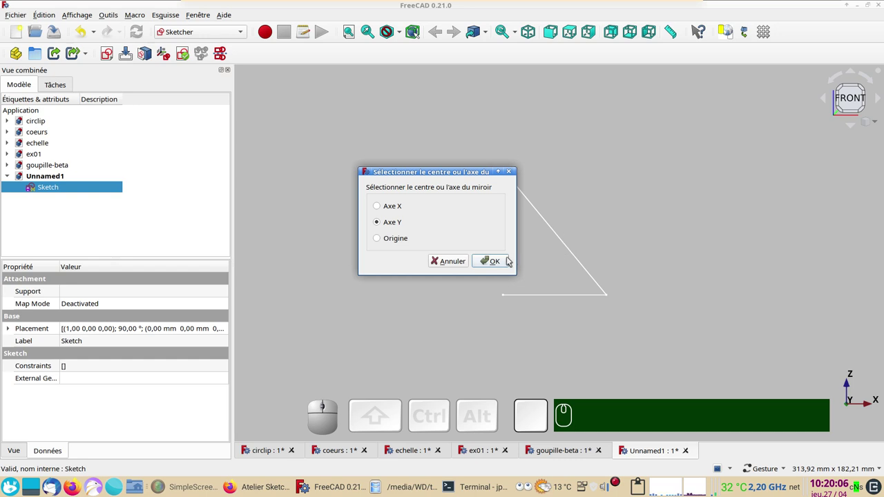
pyautogui.click(502, 261)
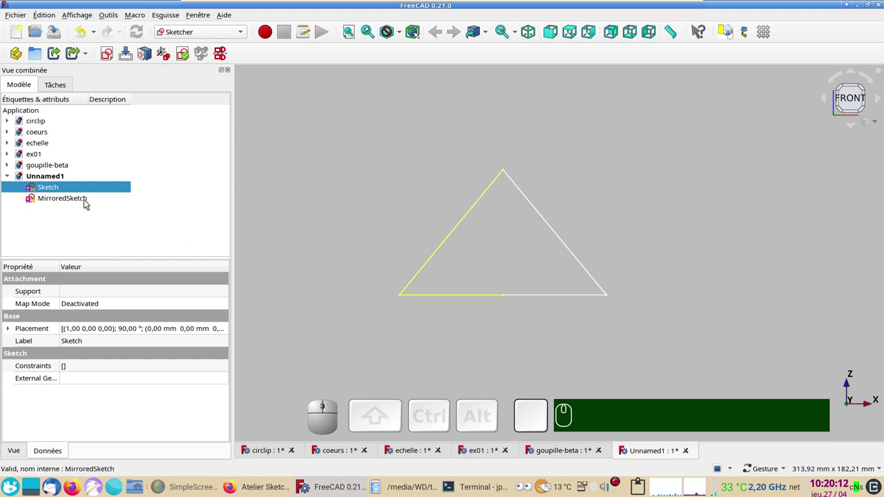
# Step: Inspect the mirrored sketch in edit mode and close it
pyautogui.click(87, 201)
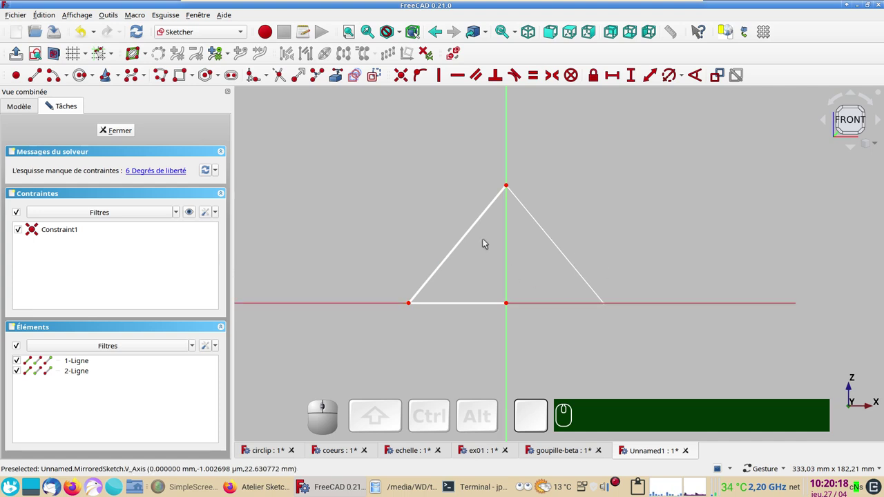
pyautogui.moveTo(451, 259); pyautogui.dragTo(327, 239)
pyautogui.click(85, 35)
# Step: Merge Sketch and MirroredSketch into Sketch001 and hide the two originals
pyautogui.click(118, 129)
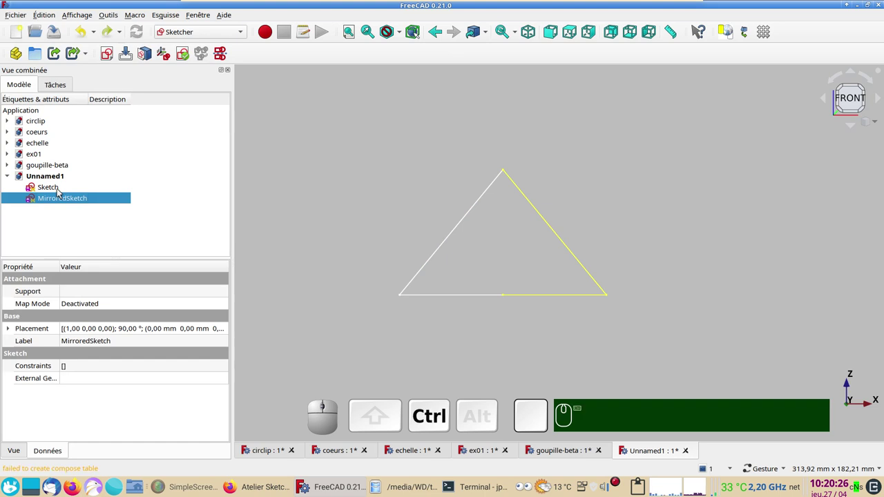
pyautogui.click(60, 191)
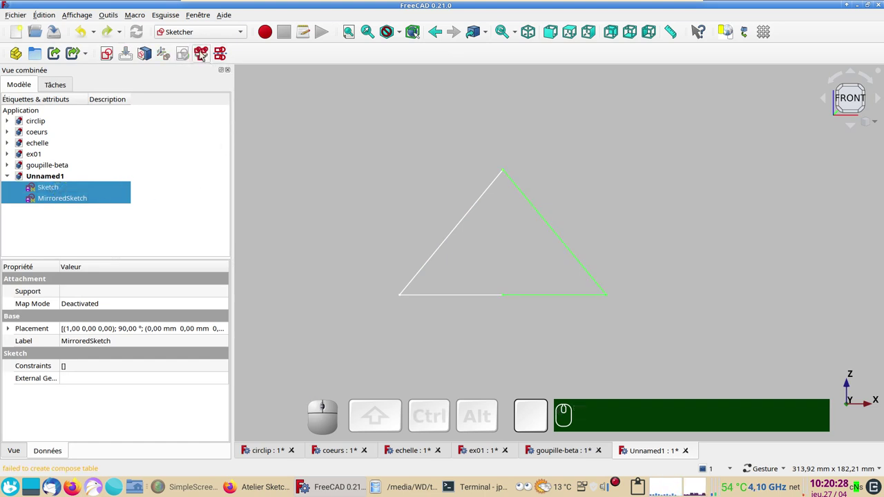
pyautogui.click(206, 53)
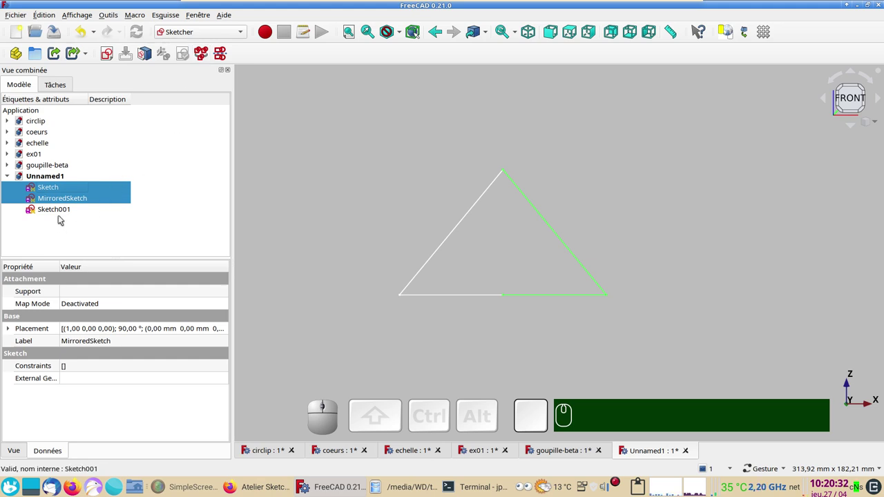
pyautogui.press('space')
# Step: Edit Sketch001 and drag its left side out of place, then close editing
pyautogui.click(41, 212)
pyautogui.click(41, 212)
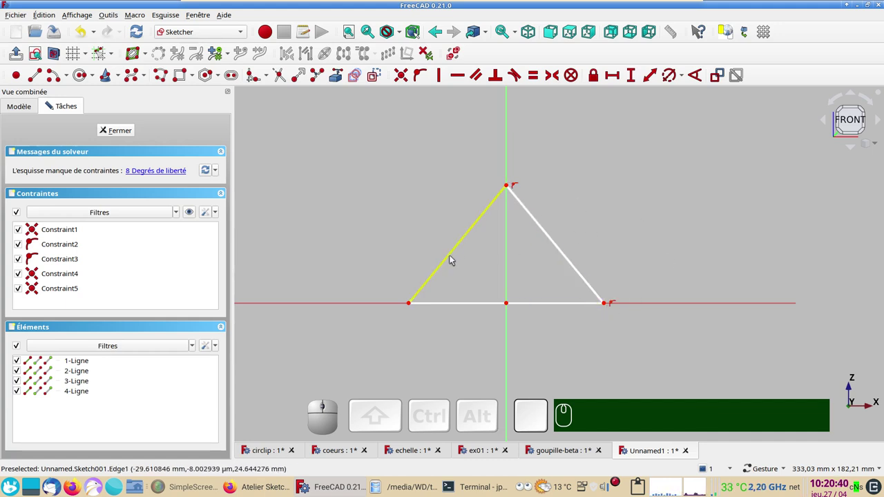
pyautogui.moveTo(452, 257); pyautogui.dragTo(397, 216)
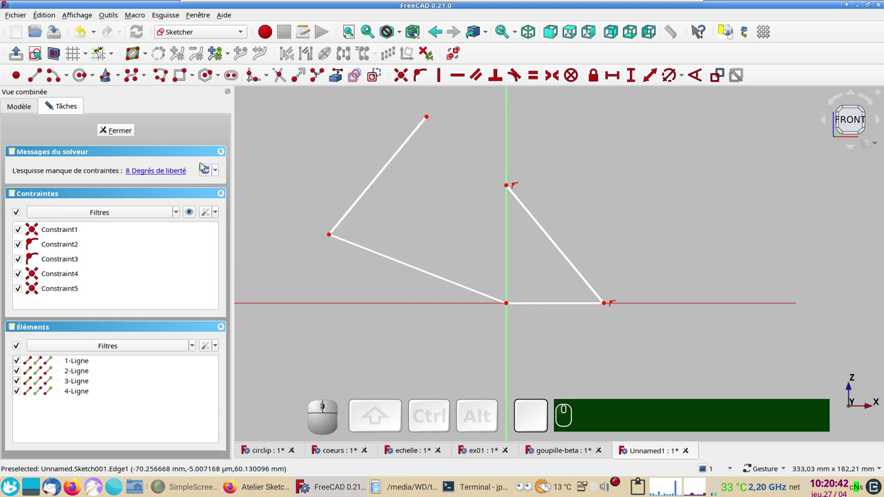
pyautogui.click(117, 132)
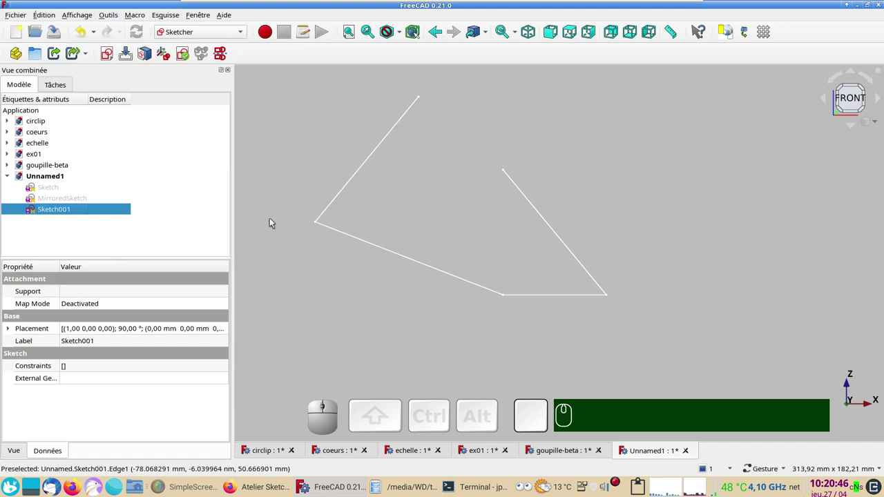
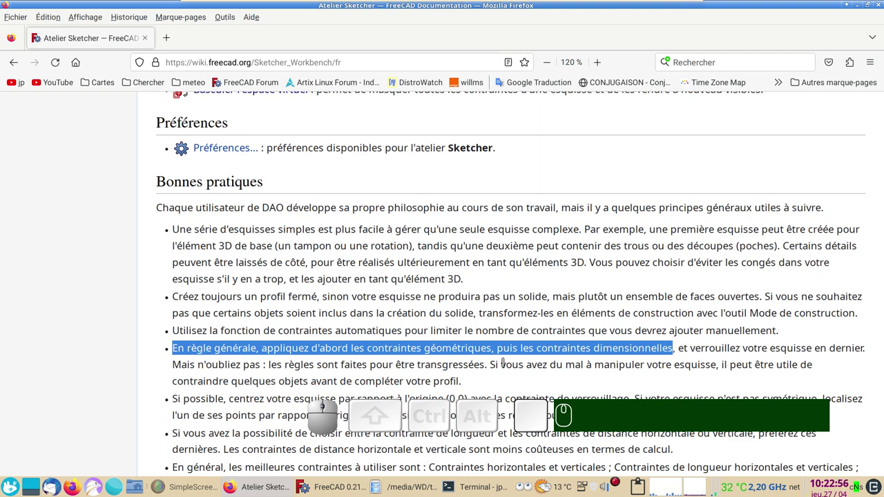
pyautogui.scroll(-3)
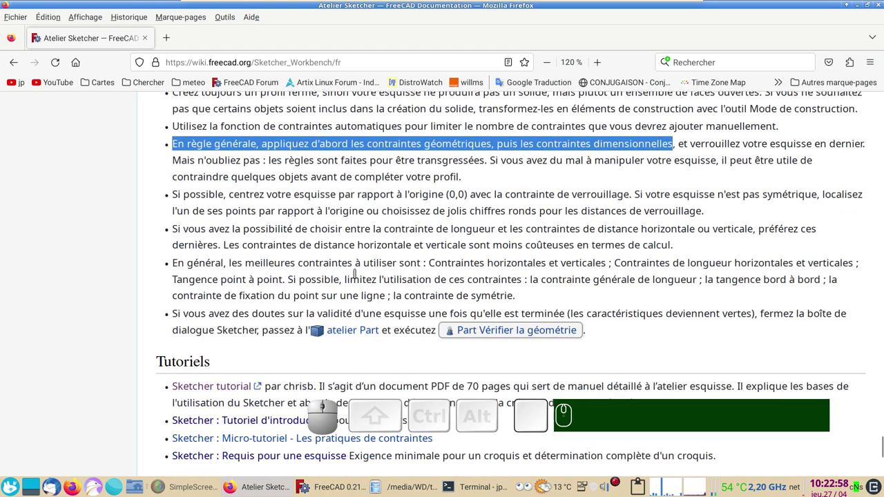
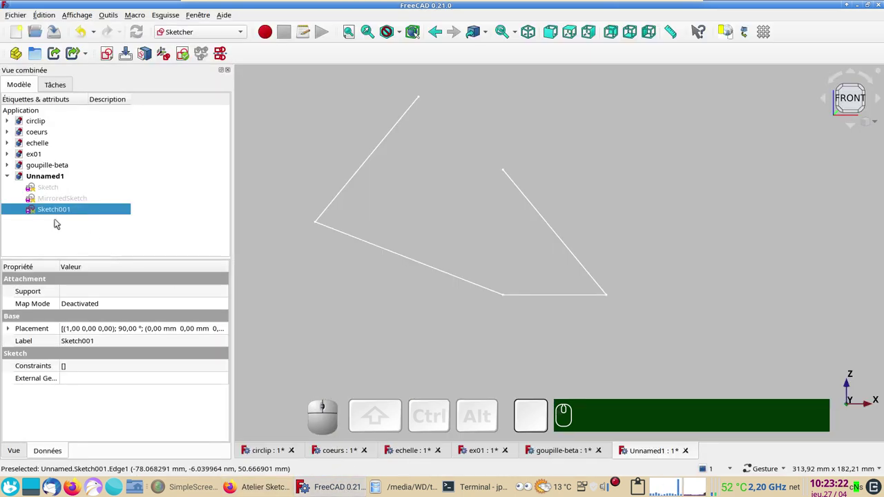
# Step: Delete the merged and mirrored sketches and reopen the original half-triangle sketch
pyautogui.press('Delete')
pyautogui.click(59, 199)
pyautogui.press('Delete')
pyautogui.click(58, 186)
pyautogui.click(57, 187)
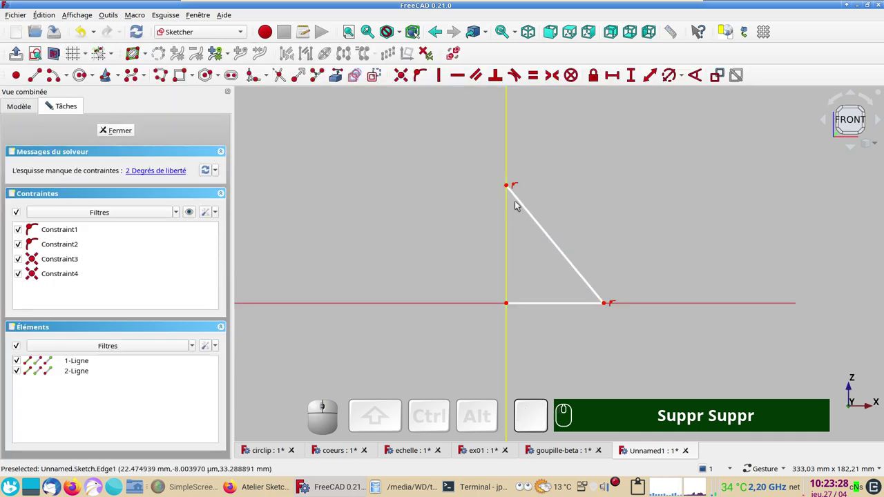
# Step: Try a length on the slanted side, cancel it, and fix the base's right endpoint instead
pyautogui.click(528, 212)
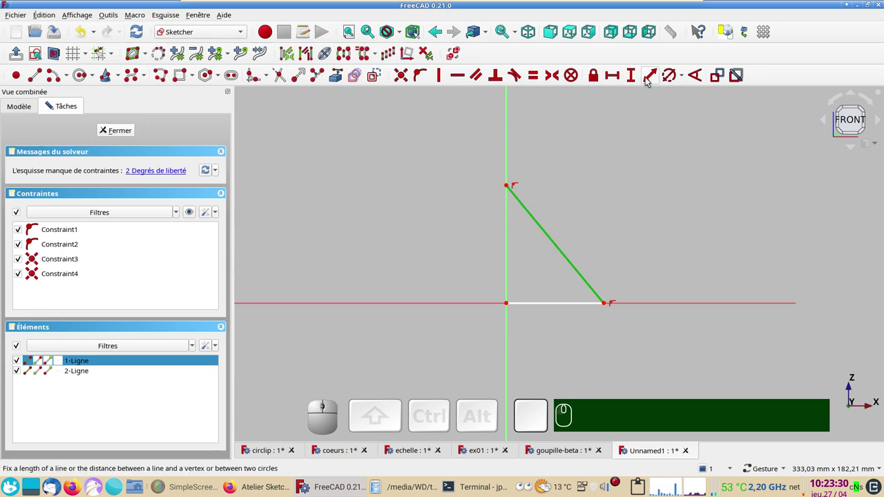
pyautogui.click(647, 76)
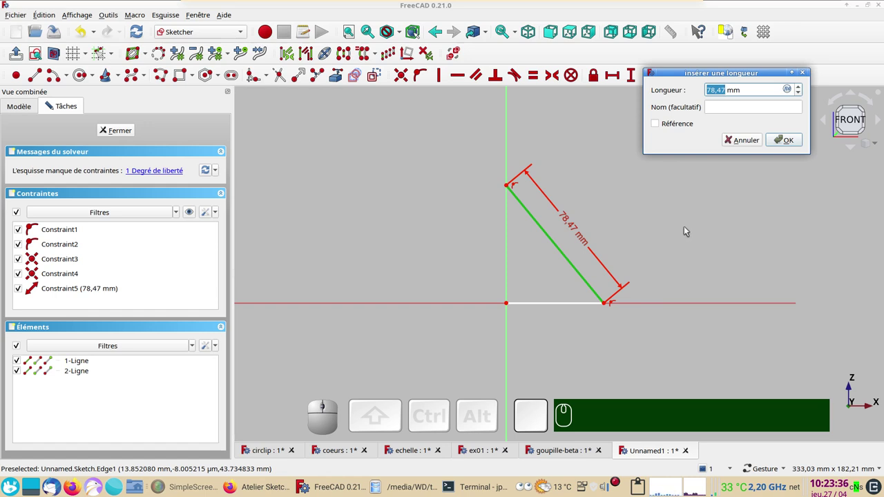
pyautogui.click(747, 139)
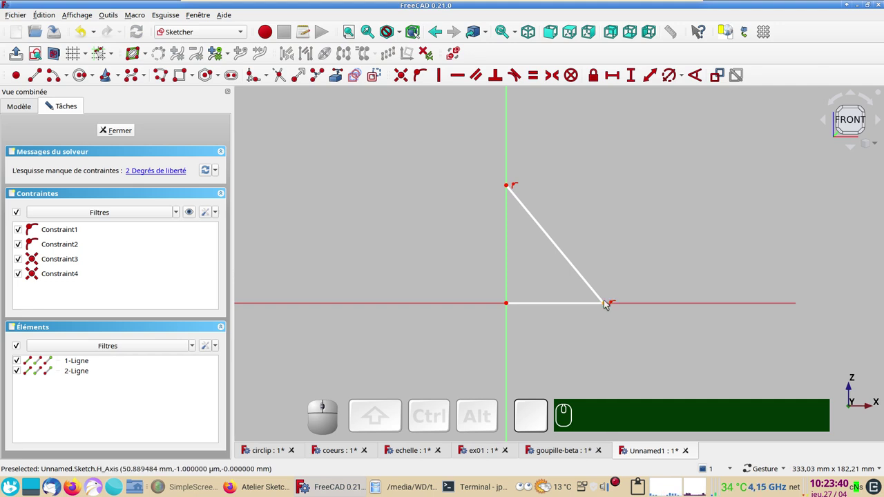
pyautogui.click(607, 305)
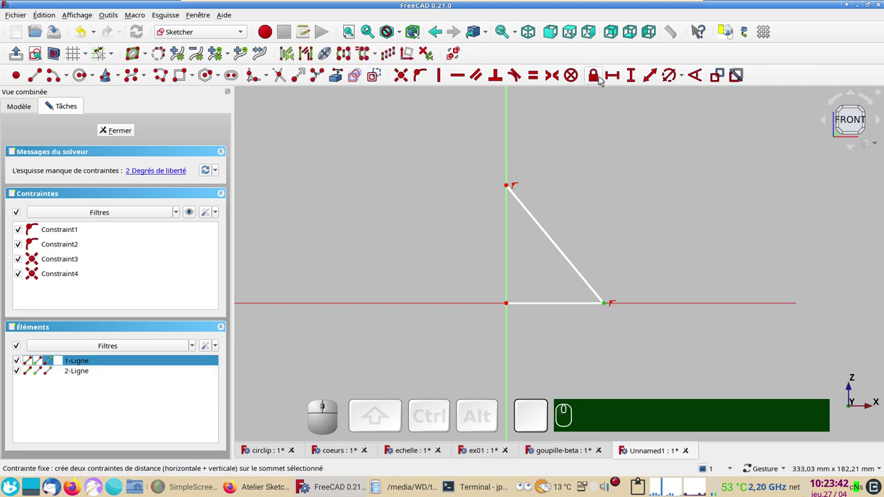
pyautogui.click(597, 76)
pyautogui.moveTo(534, 283); pyautogui.dragTo(668, 372)
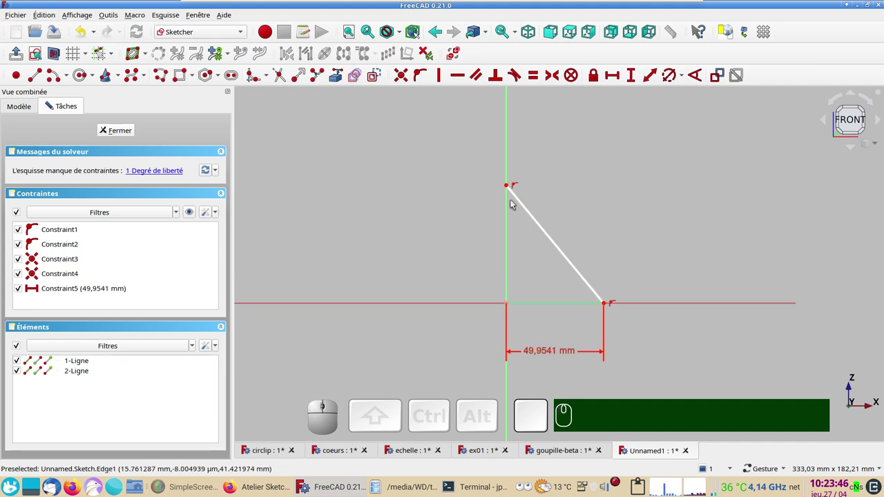
# Step: Apply a 60 mm vertical distance constraint to the triangle's vertical edge
pyautogui.click(509, 186)
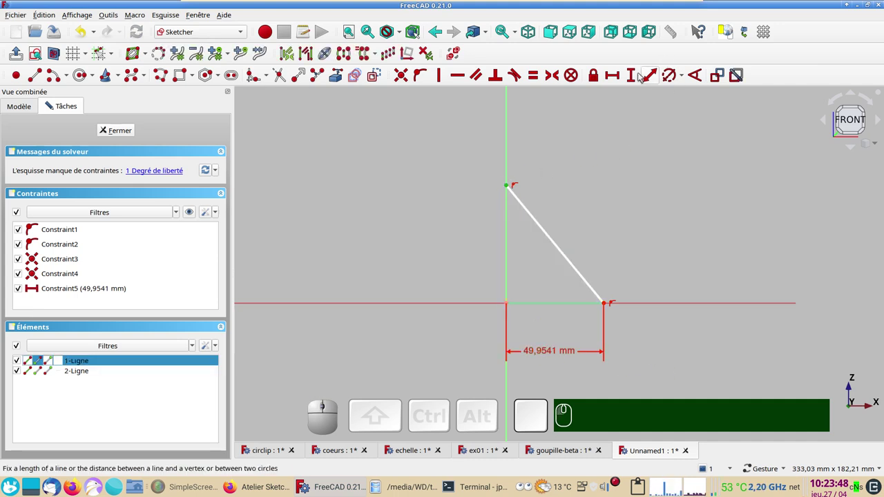
pyautogui.click(635, 75)
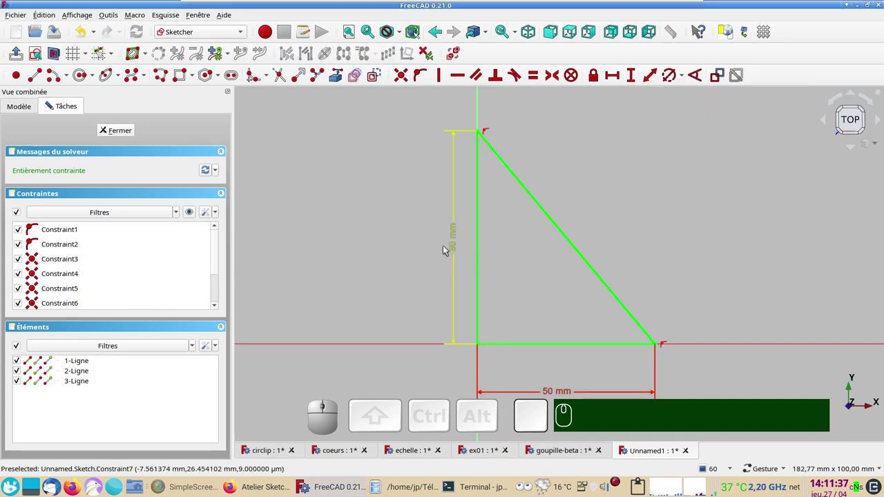
pyautogui.click(454, 247)
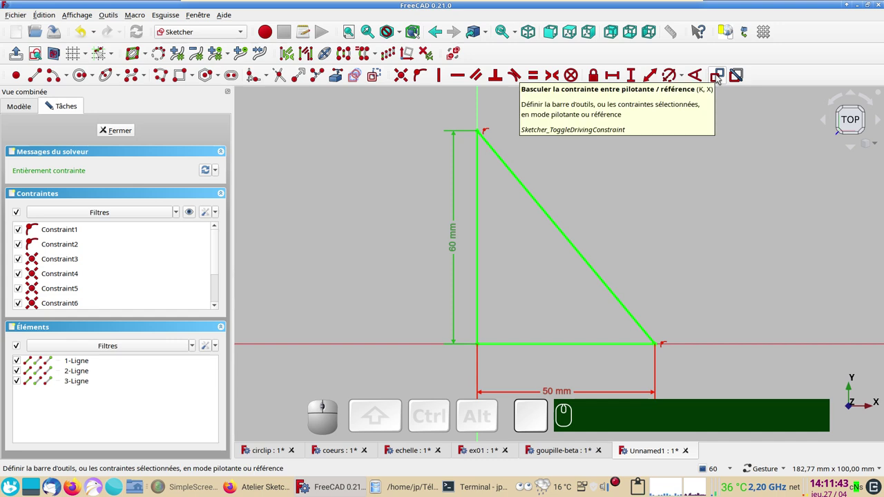
pyautogui.click(718, 76)
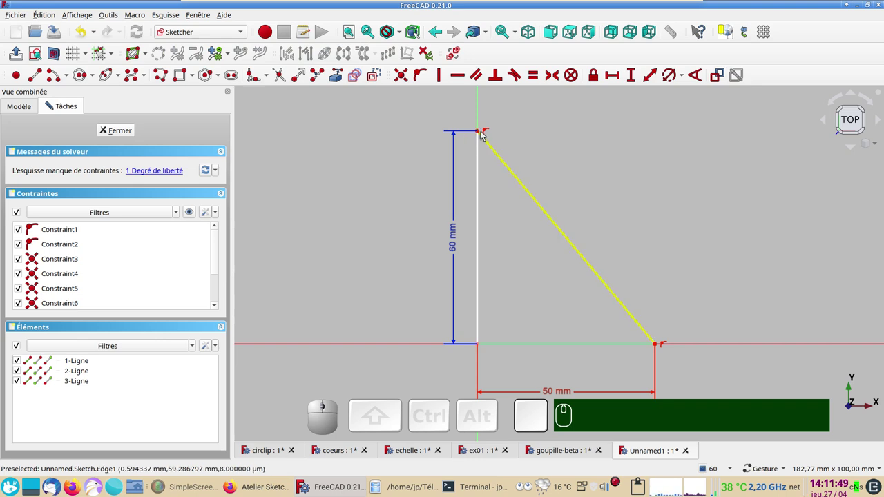
pyautogui.moveTo(480, 133); pyautogui.dragTo(498, 302)
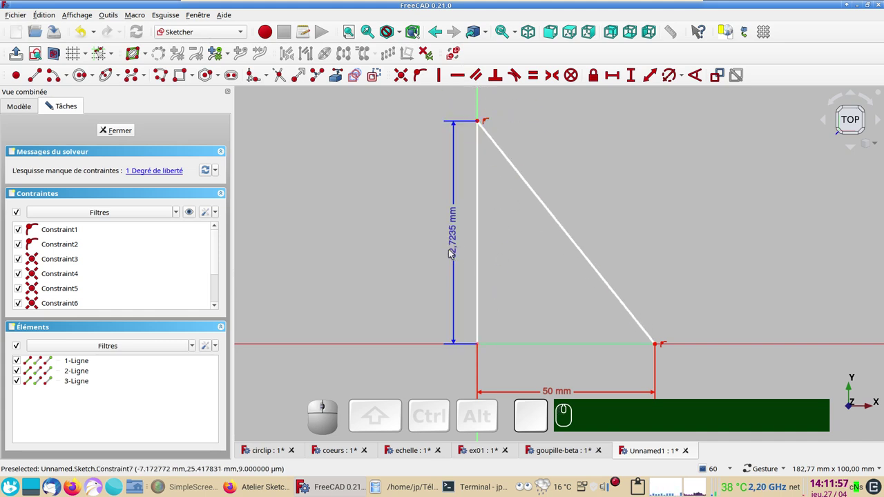
pyautogui.click(455, 252)
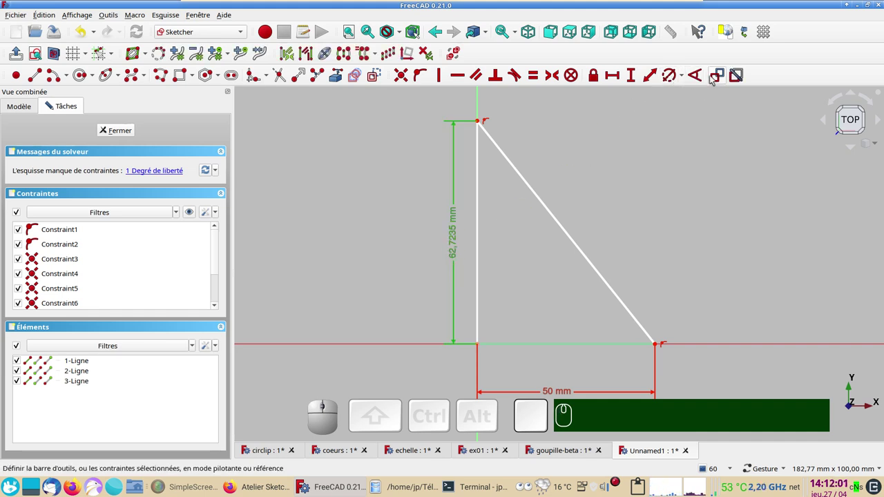
pyautogui.click(720, 76)
pyautogui.click(458, 252)
pyautogui.press('KP_6')
pyautogui.press('KP_0')
pyautogui.press('Return')
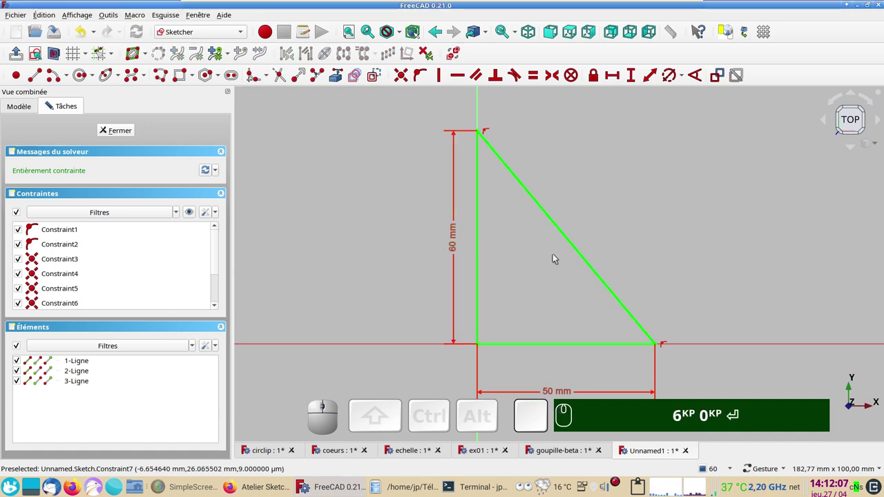
pyautogui.middleClick(674, 196)
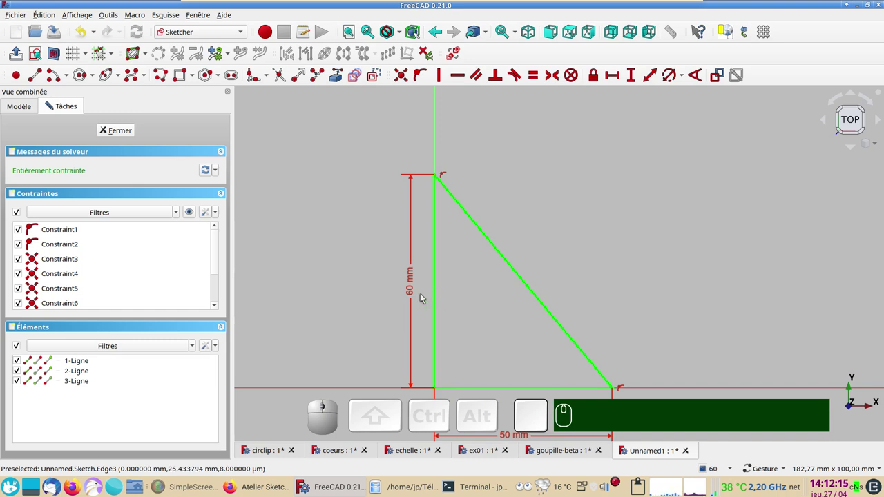
pyautogui.click(417, 295)
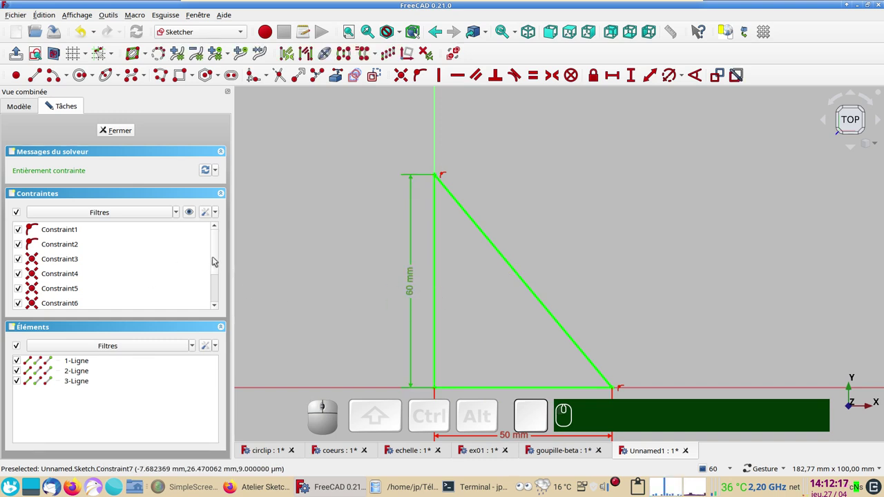
pyautogui.moveTo(218, 260); pyautogui.dragTo(80, 293)
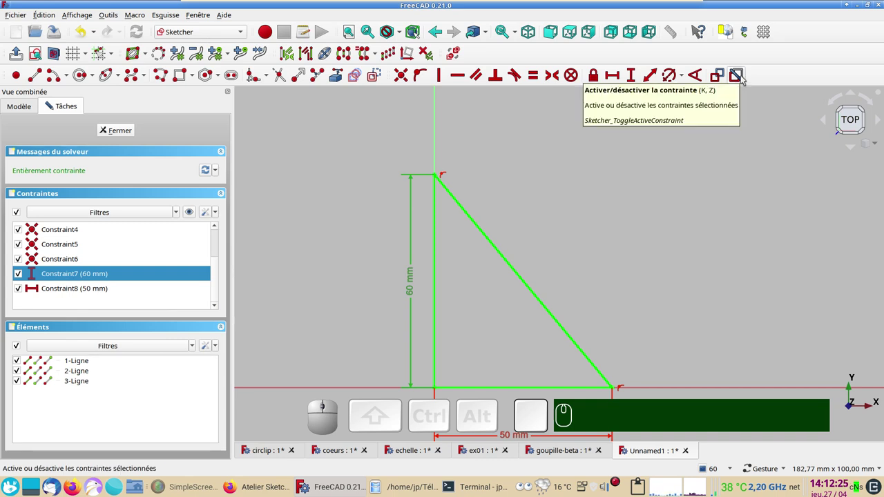
pyautogui.click(747, 78)
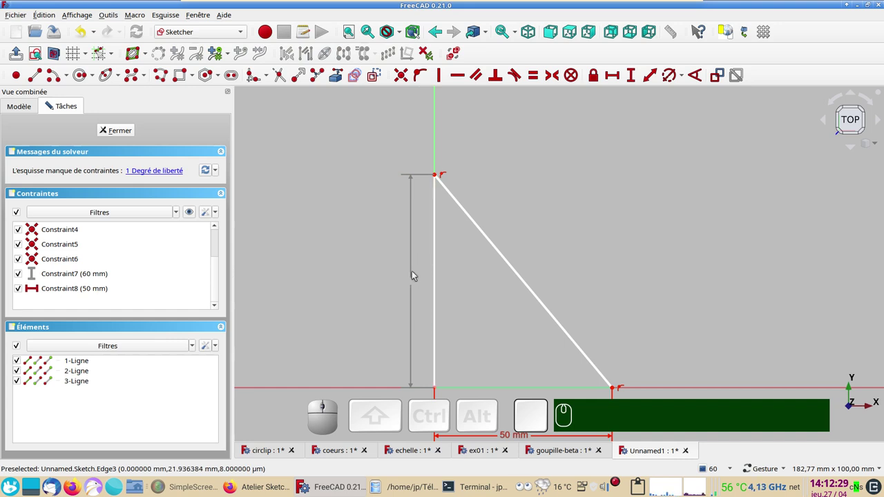
pyautogui.scroll(-3)
pyautogui.moveTo(502, 219); pyautogui.dragTo(722, 328)
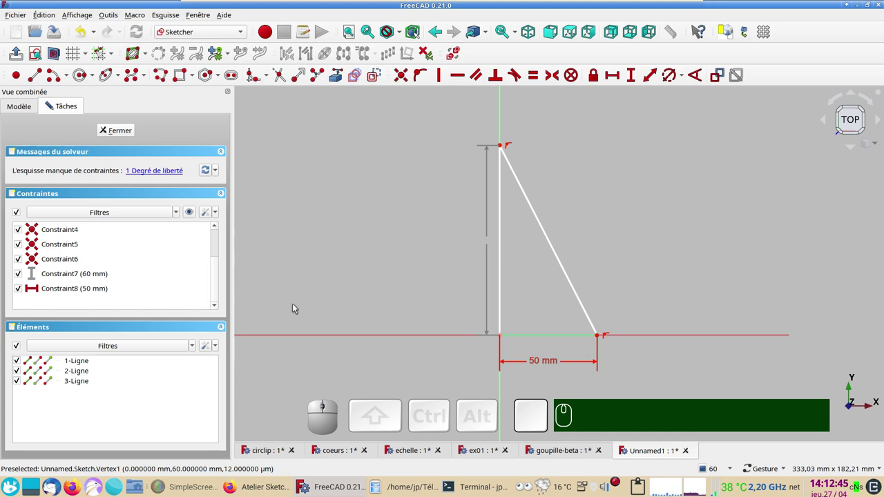
pyautogui.click(97, 277)
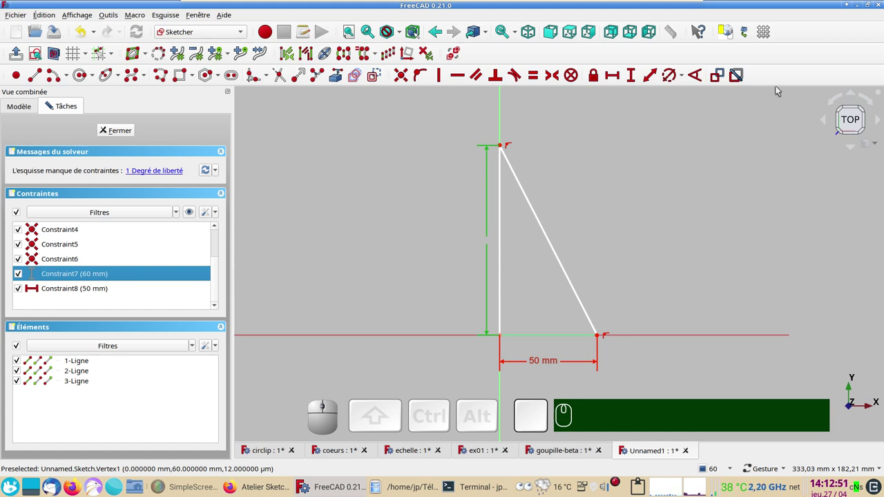
# Step: Re-enable the 60 mm height constraint on the triangle sketch
pyautogui.click(744, 81)
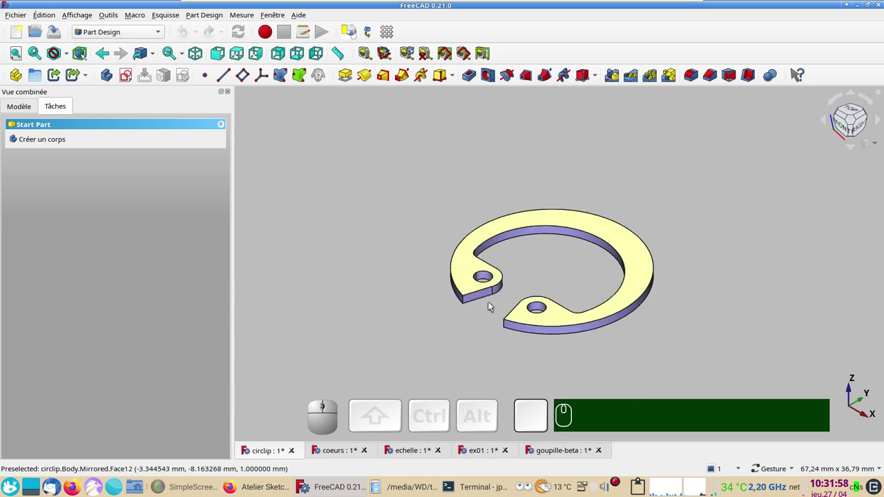
# Step: After viewing the circlip from above, create a new document with a new body
pyautogui.moveTo(477, 147); pyautogui.dragTo(477, 318)
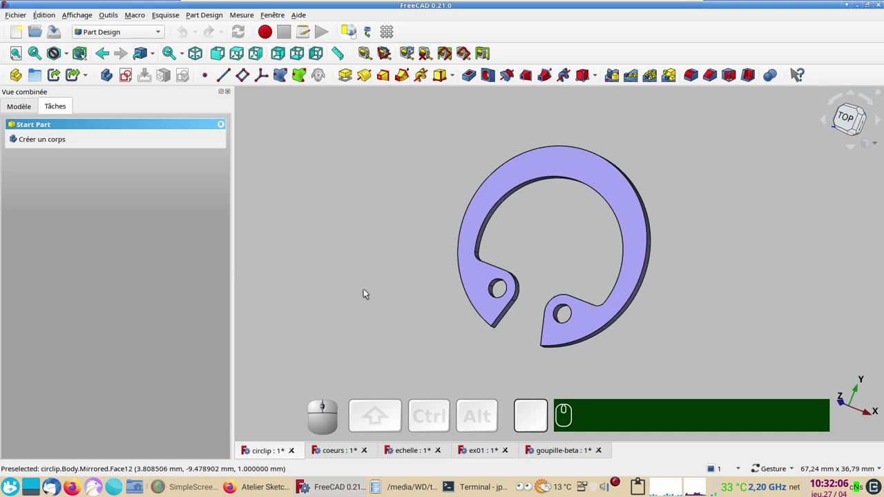
pyautogui.click(361, 274)
pyautogui.click(16, 32)
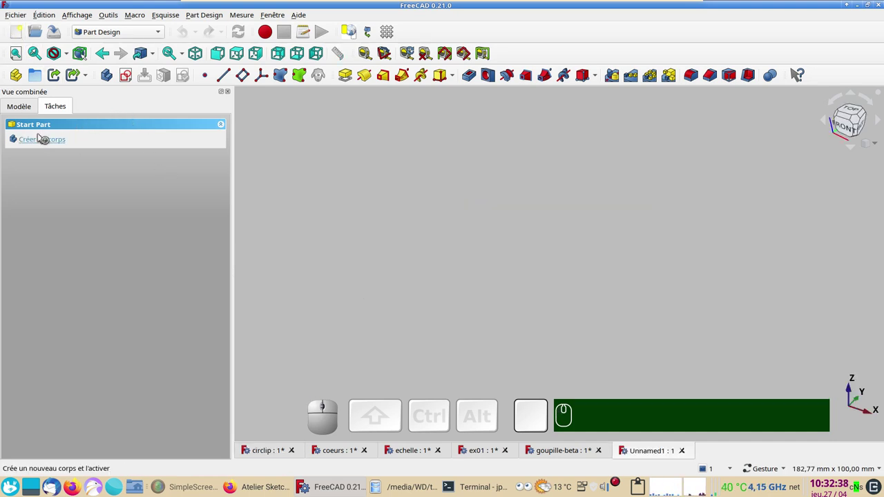
pyautogui.click(44, 143)
# Step: Start a new sketch in the body on the XY_Plane
pyautogui.click(60, 138)
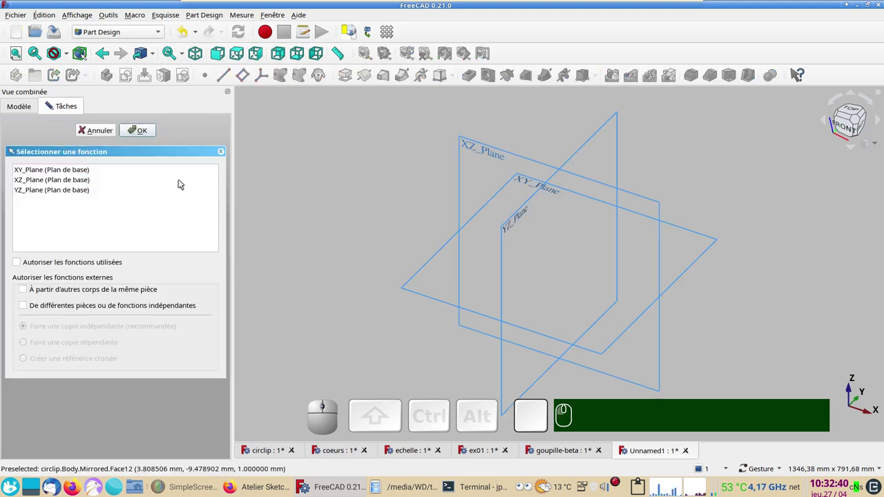
pyautogui.click(70, 172)
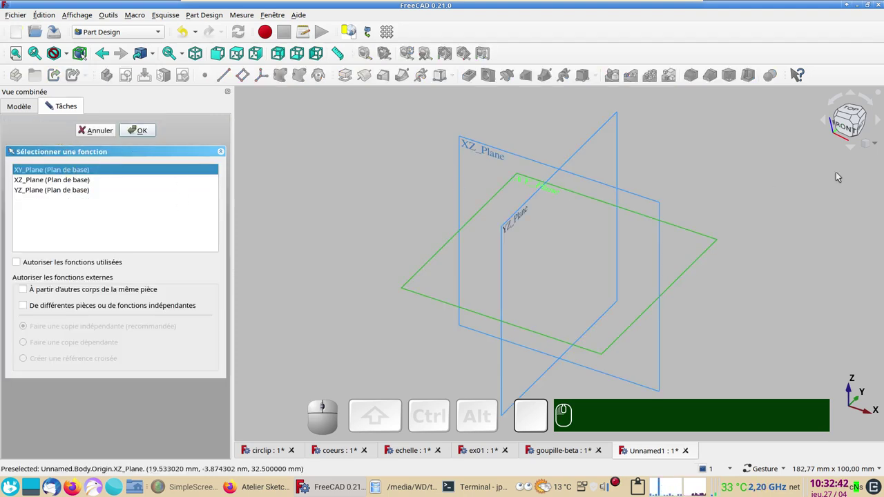
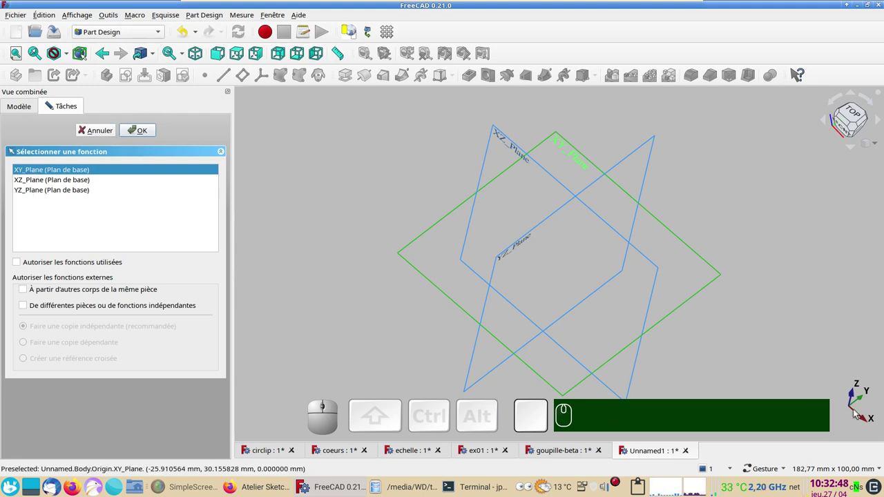
pyautogui.click(147, 134)
# Step: Draw two circles at the origin and constrain the outer one to a 21 mm diameter
pyautogui.moveTo(625, 310); pyautogui.dragTo(485, 237)
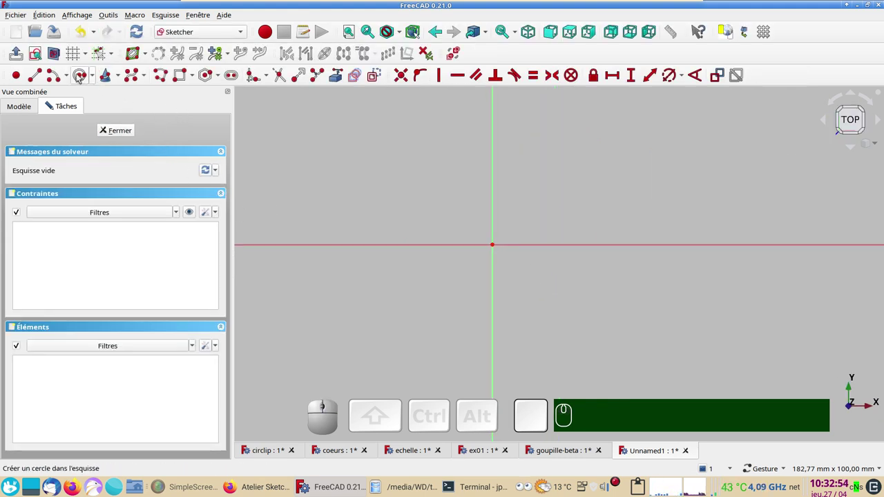
pyautogui.click(80, 76)
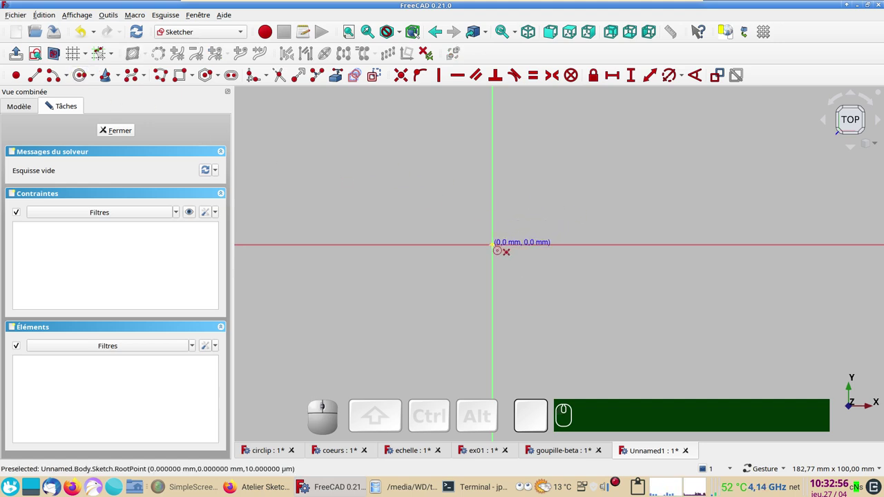
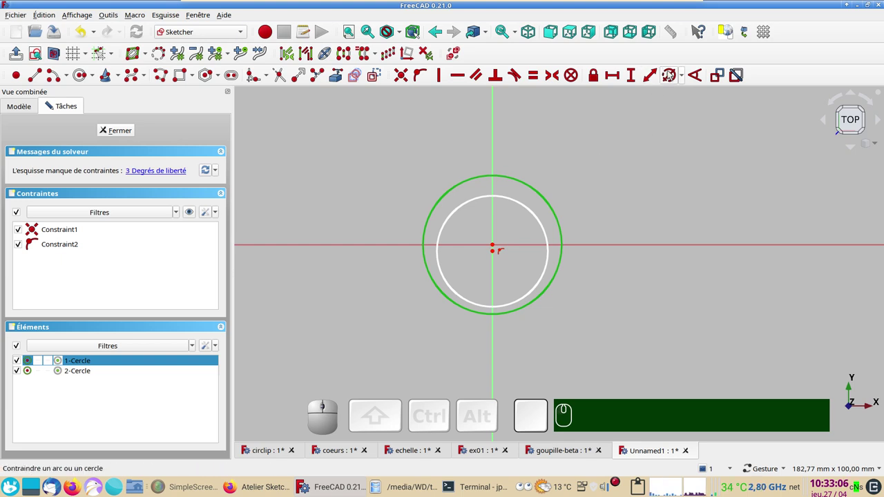
pyautogui.press('r')
pyautogui.press('KP_2')
pyautogui.press('KP_0')
pyautogui.press('BackSpace')
pyautogui.press('KP_1')
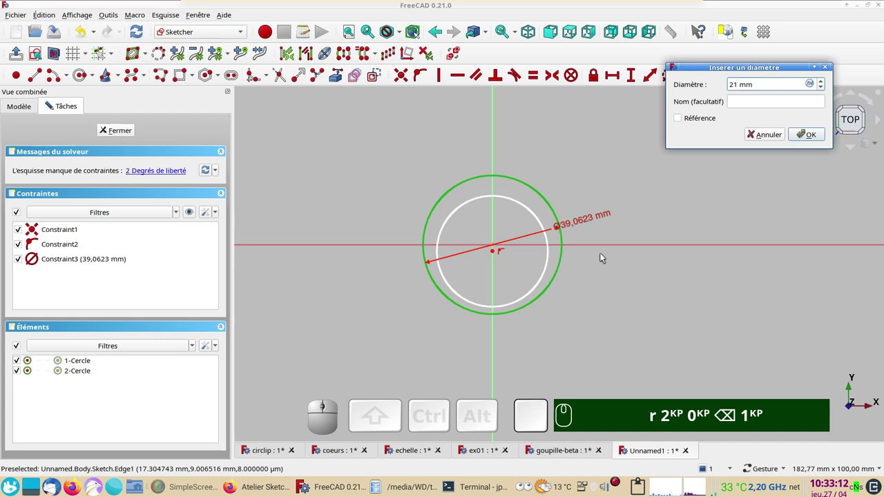
pyautogui.click(808, 135)
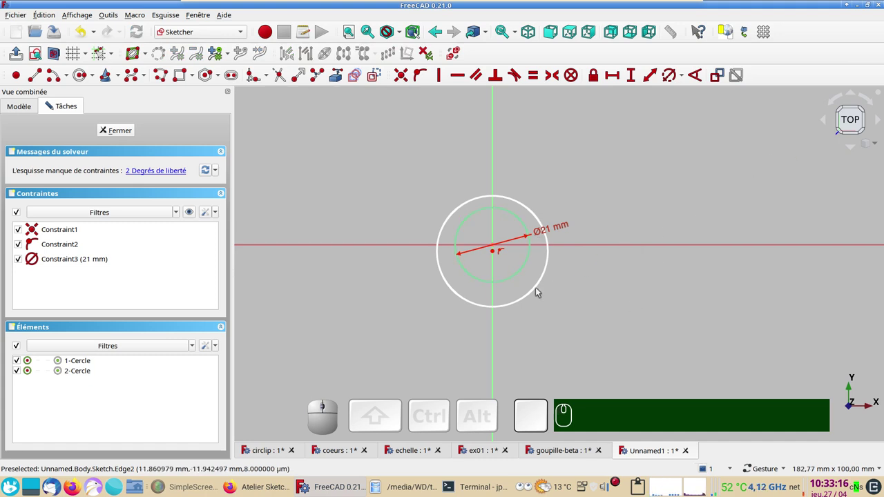
# Step: Constrain the inner circle to a 16 mm diameter
pyautogui.click(535, 293)
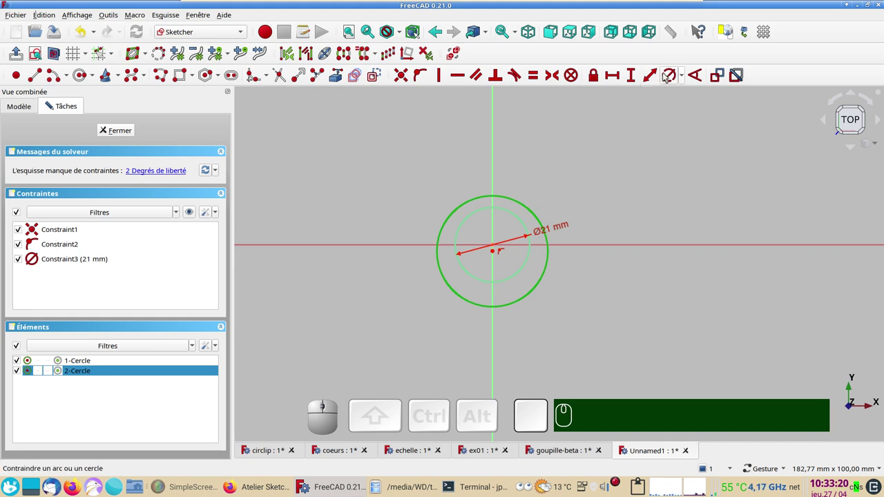
pyautogui.press('r')
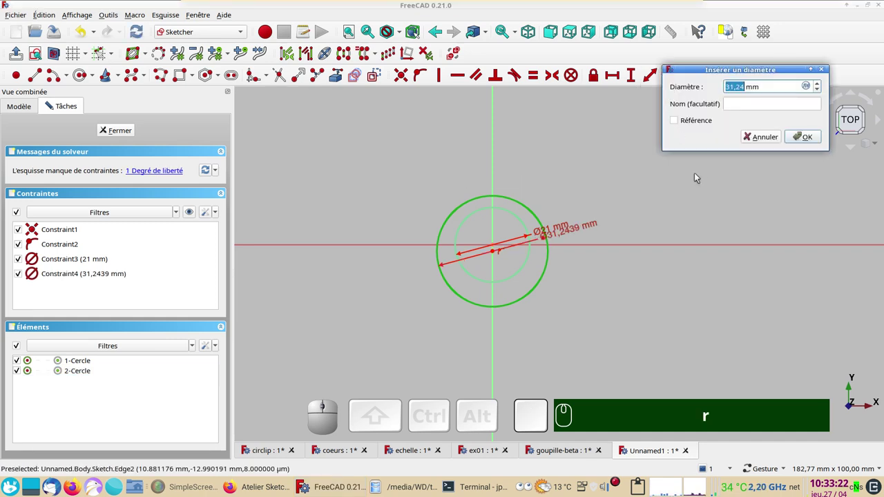
pyautogui.press('KP_1')
pyautogui.press('KP_6')
pyautogui.press('Return')
pyautogui.press('Return')
# Step: Add a 1 mm vertical distance between the circles to fully constrain the sketch
pyautogui.scroll(3)
pyautogui.rightClick(547, 293)
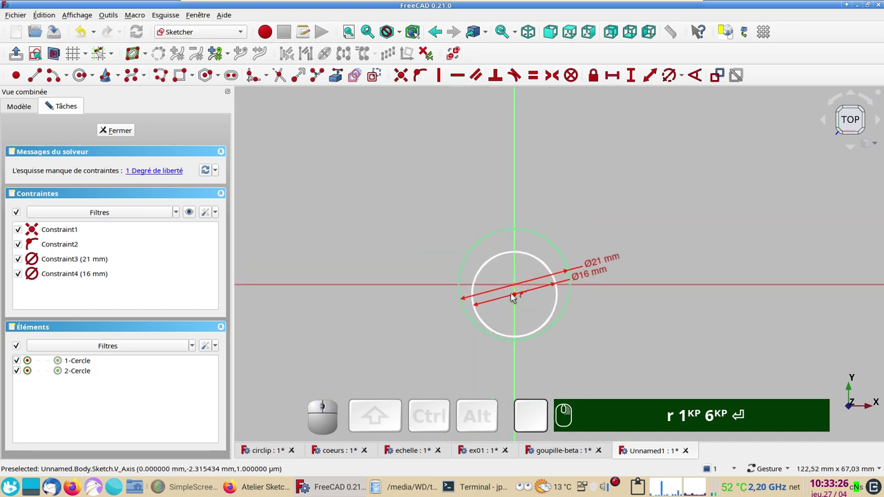
pyautogui.click(516, 295)
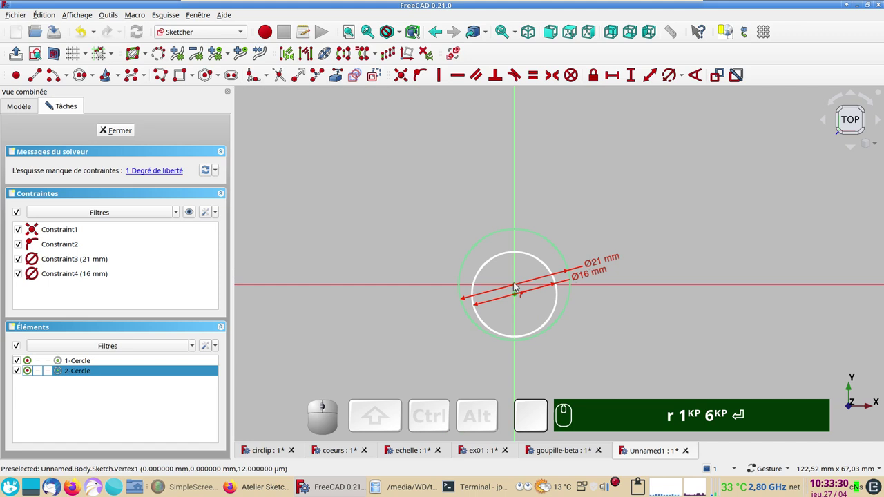
pyautogui.click(517, 284)
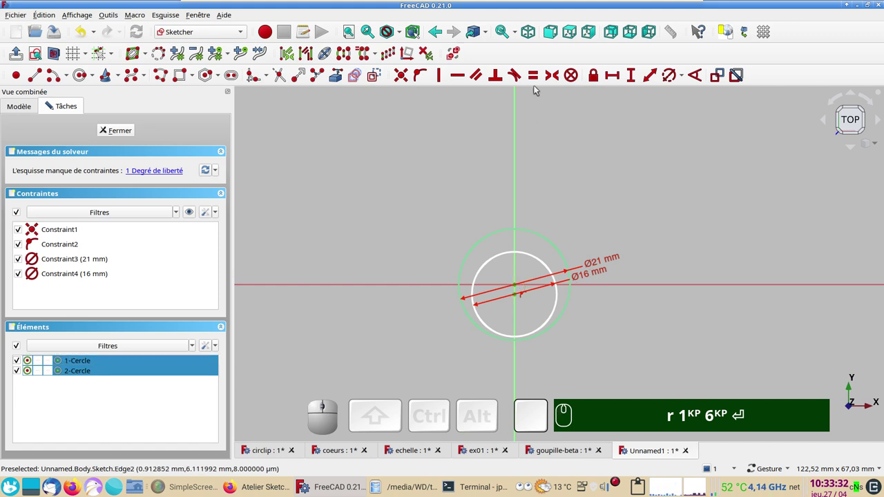
pyautogui.press('i')
pyautogui.press('KP_1')
pyautogui.press('Return')
pyautogui.scroll(3)
pyautogui.moveTo(635, 320); pyautogui.dragTo(624, 300)
pyautogui.scroll(3)
pyautogui.moveTo(615, 293); pyautogui.dragTo(440, 230)
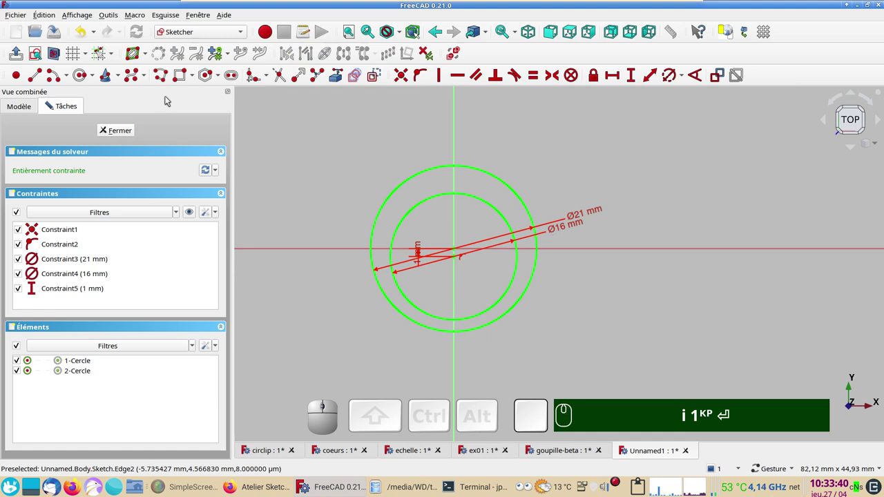
# Step: Round the corner between the two short lines with a sketch fillet arc
pyautogui.click(162, 80)
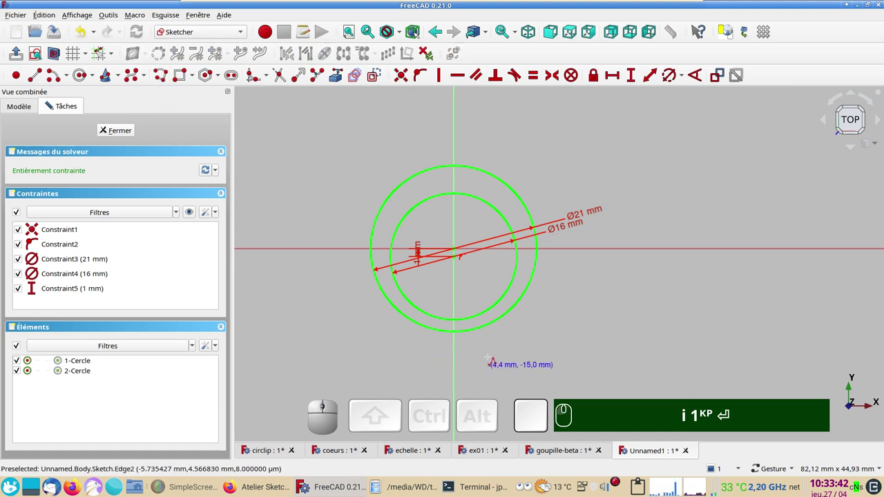
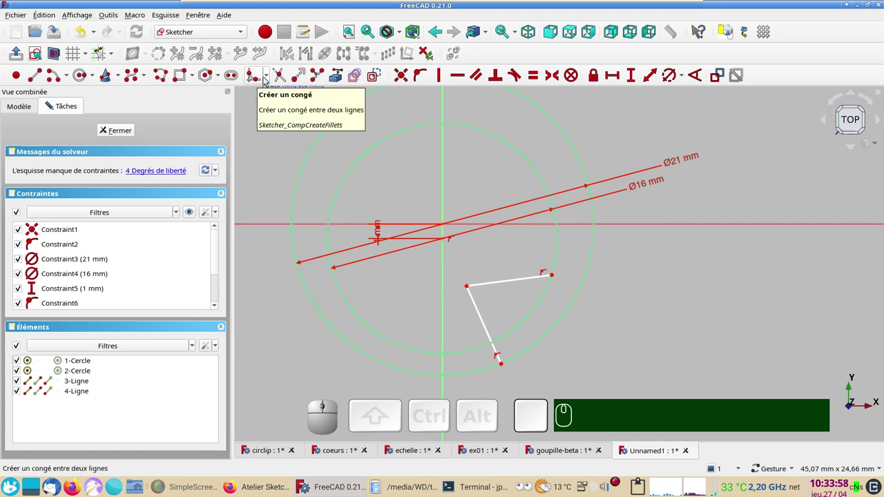
pyautogui.click(273, 76)
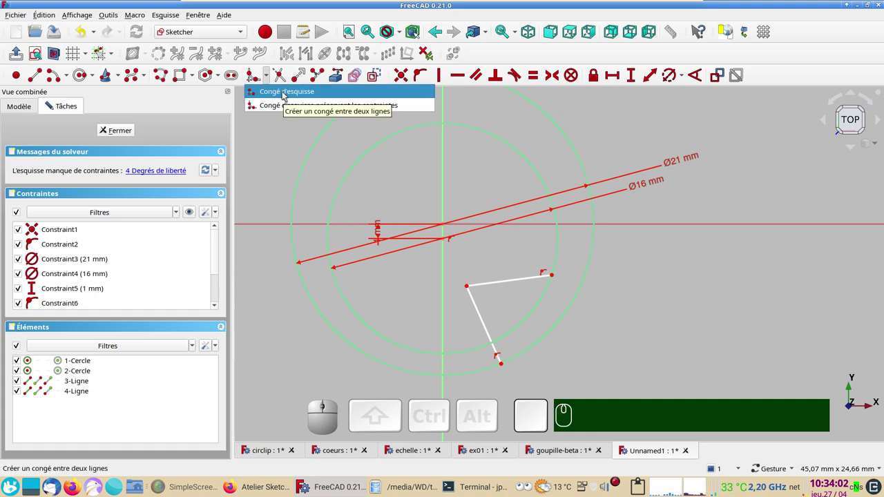
pyautogui.click(285, 94)
pyautogui.click(259, 82)
pyautogui.scroll(3)
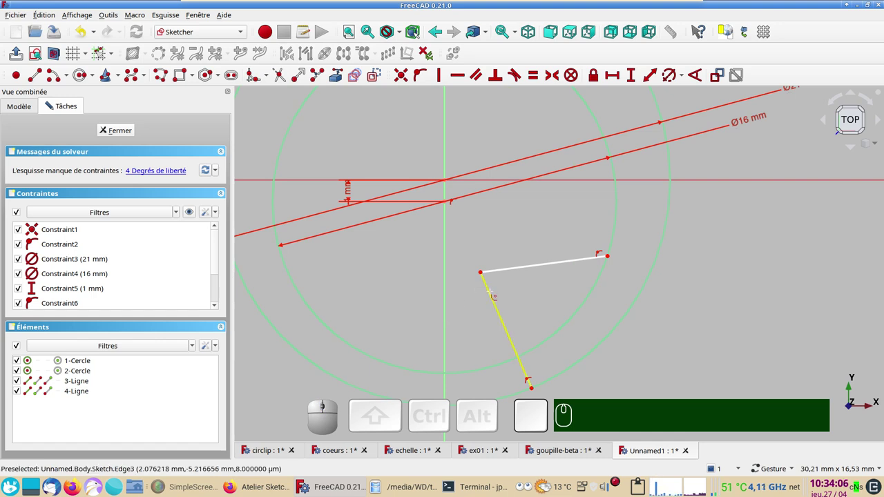
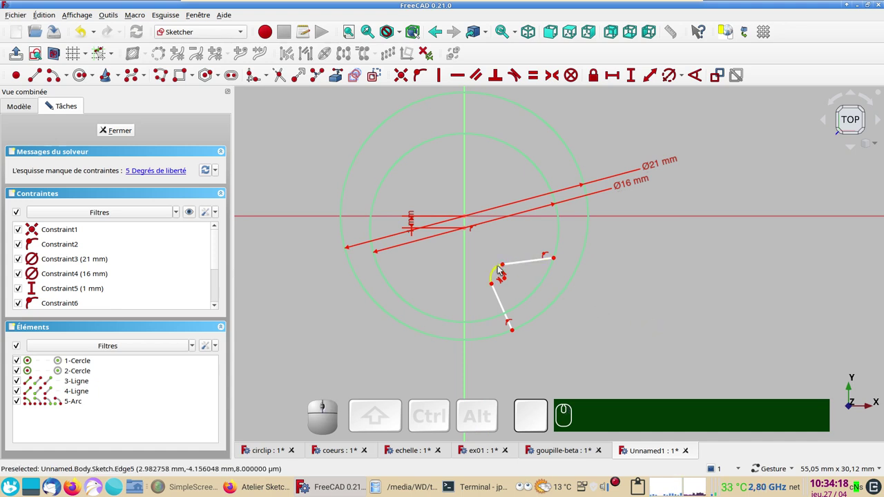
# Step: Constrain the new fillet arc to a 2 mm radius and nudge the lower line
pyautogui.click(500, 266)
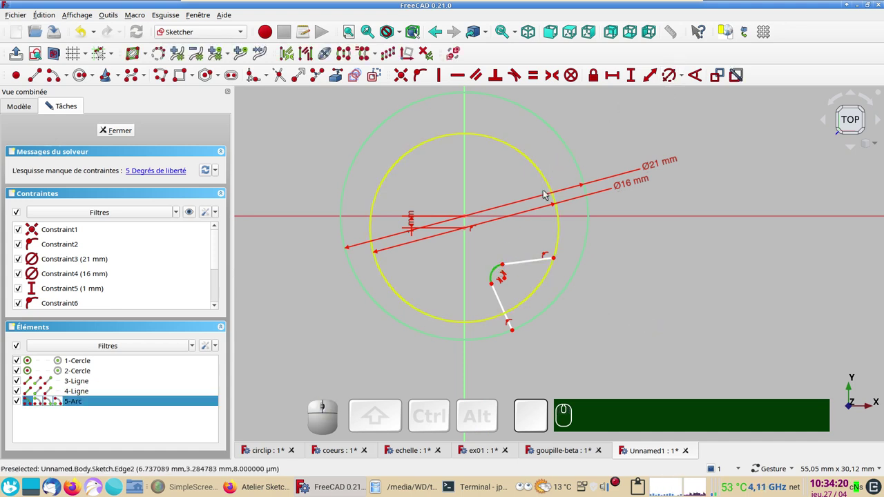
pyautogui.press('r')
pyautogui.press('KP_2')
pyautogui.press('Return')
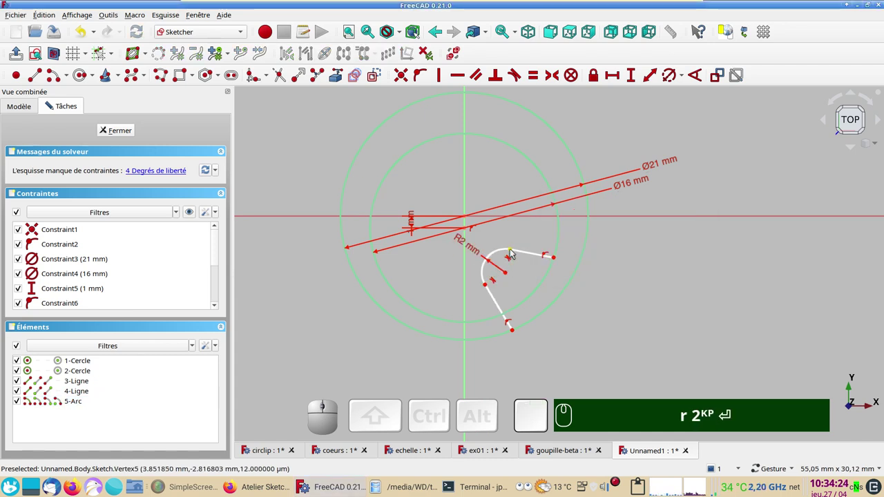
pyautogui.moveTo(512, 250); pyautogui.dragTo(519, 452)
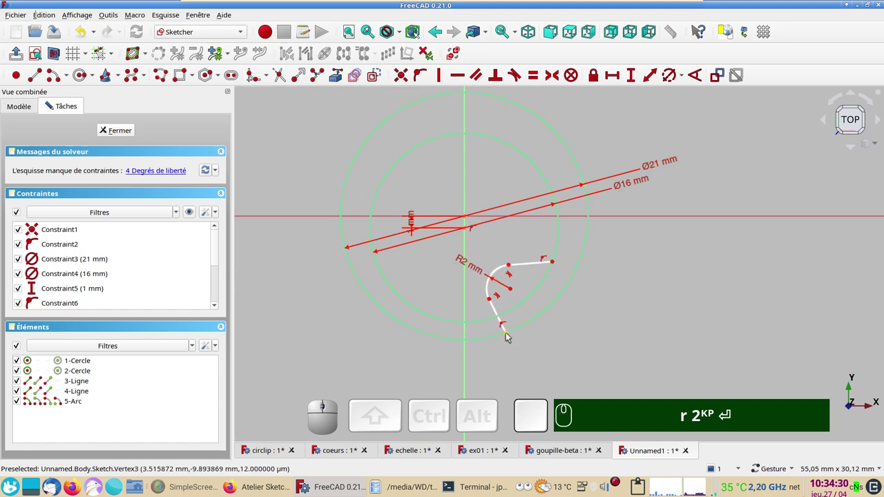
# Step: Fix the lower line's end 3 mm horizontally from the vertical axis
pyautogui.click(508, 334)
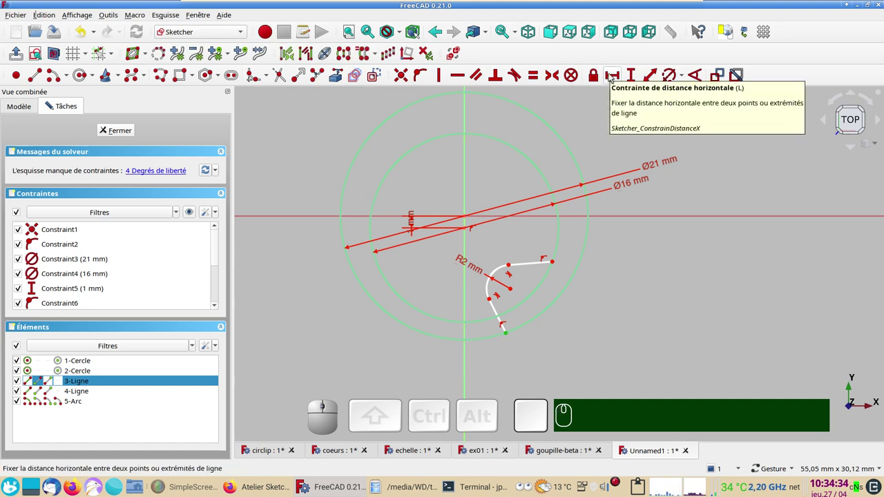
pyautogui.write('l')
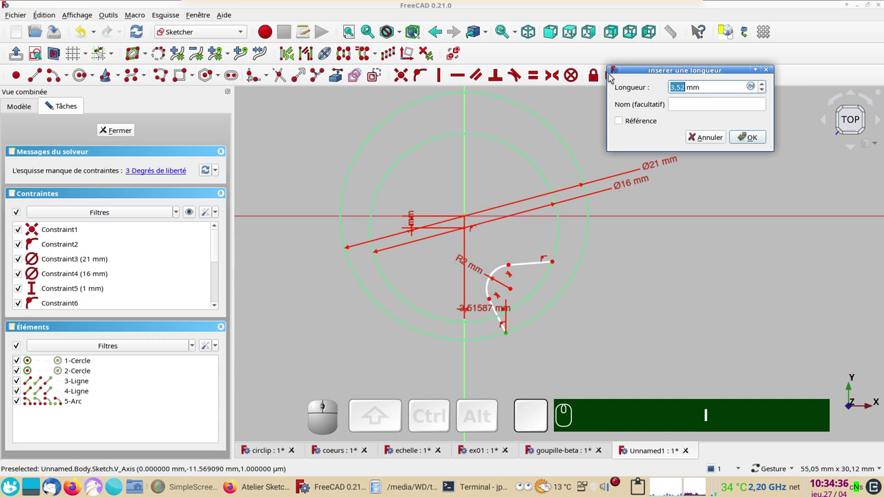
pyautogui.press('KP_3')
pyautogui.press('Return')
pyautogui.press('KP_Enter')
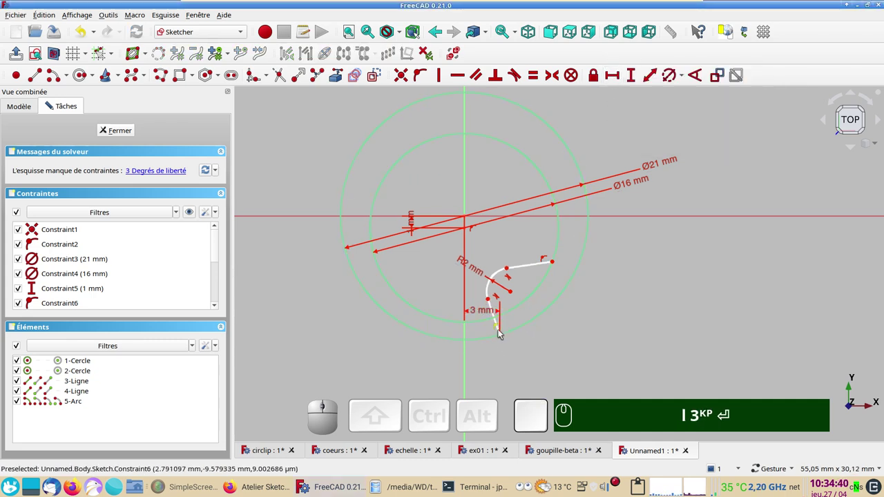
pyautogui.moveTo(489, 300); pyautogui.dragTo(500, 321)
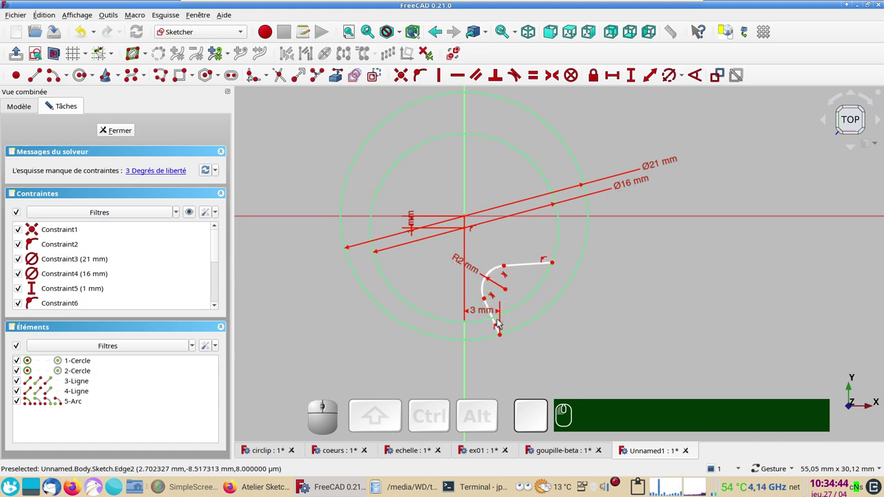
# Step: Attach the lower line's end point onto the outer circle with a point-on-object constraint
pyautogui.click(495, 318)
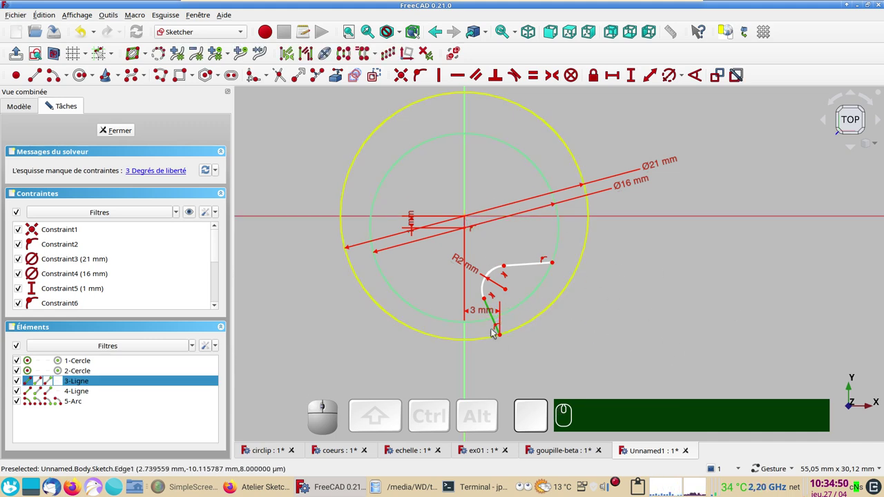
pyautogui.click(467, 217)
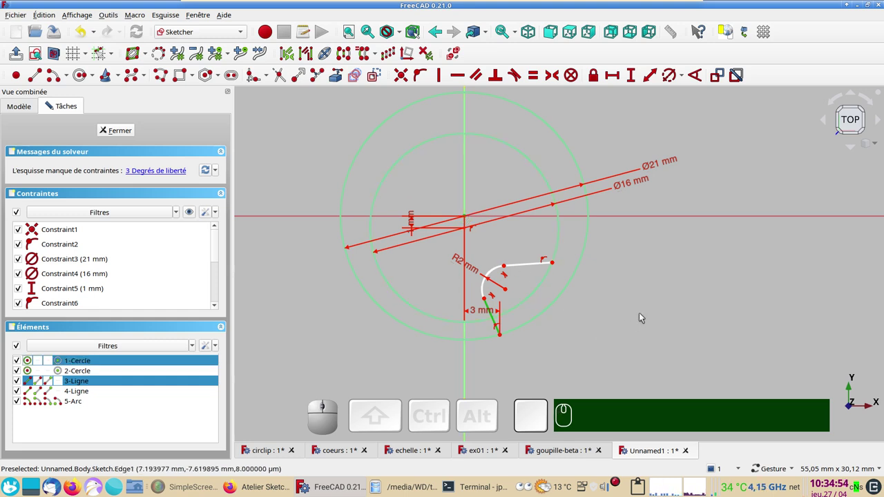
pyautogui.press('o')
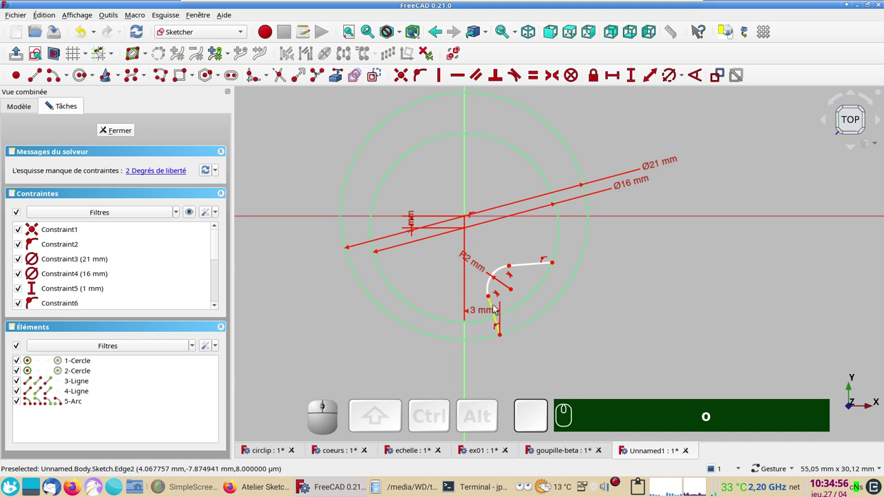
pyautogui.scroll(3)
pyautogui.moveTo(644, 273); pyautogui.dragTo(665, 308)
pyautogui.scroll(-3)
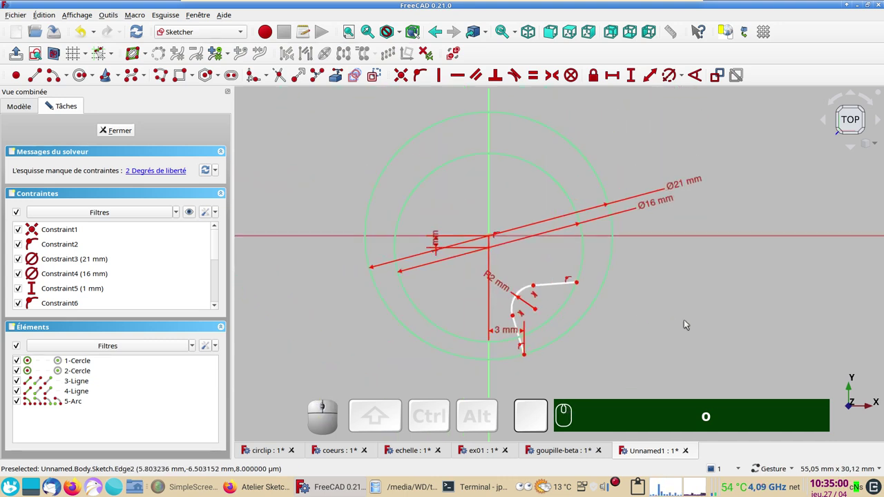
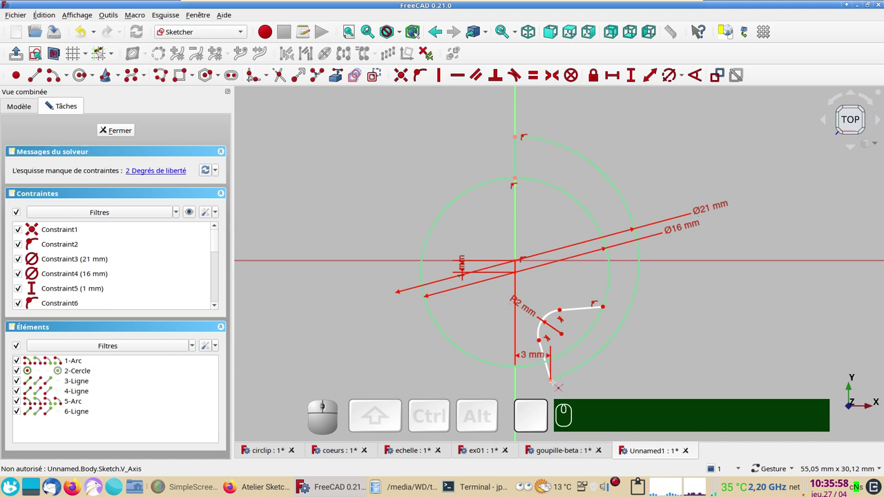
# Step: Zoom in on the circles while trimming them into arcs joining the filleted lines
pyautogui.scroll(3)
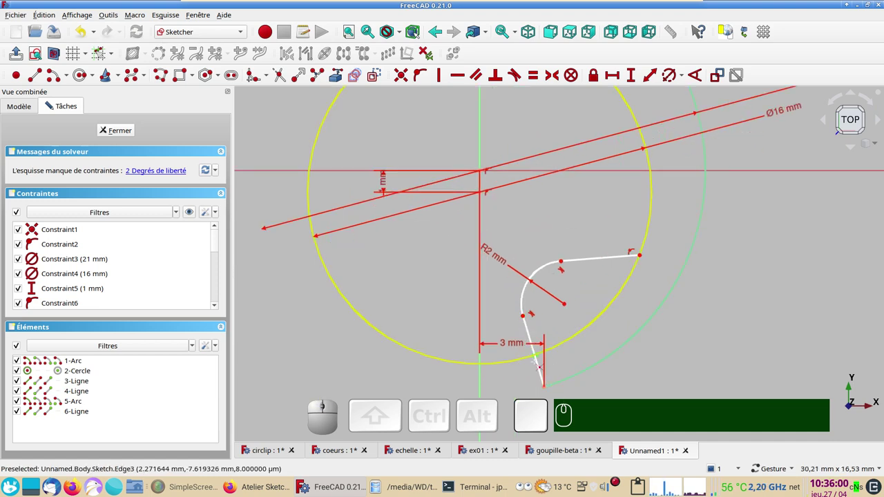
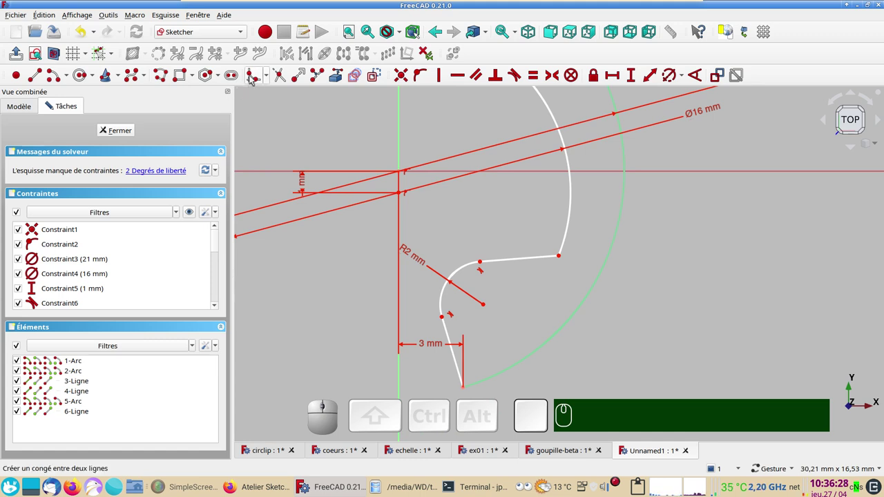
# Step: Fillet the corner of the upper line and inner arc with a 1 mm radius
pyautogui.click(256, 78)
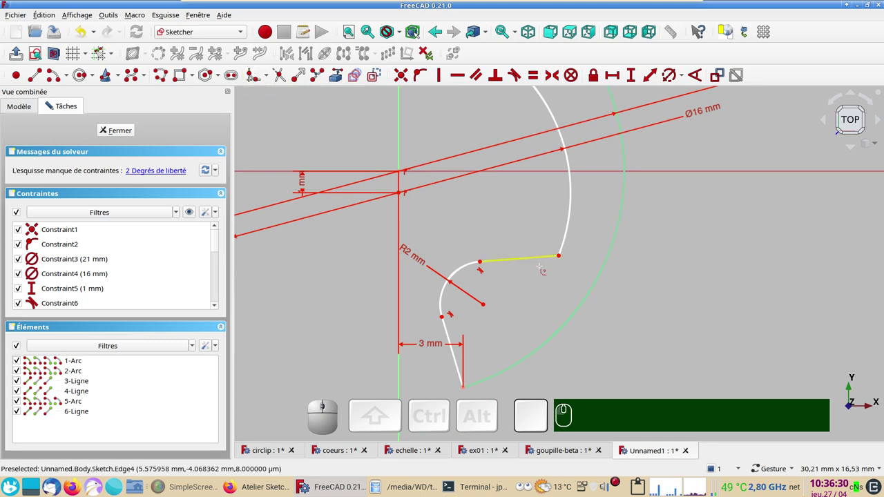
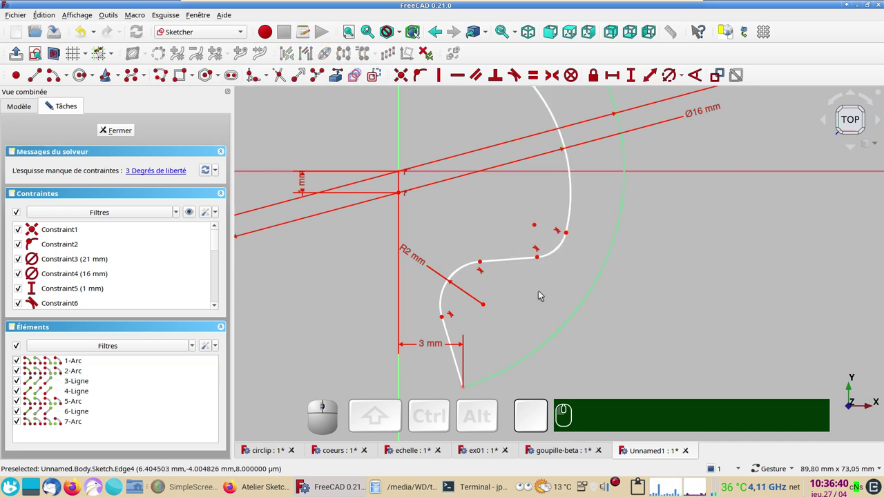
pyautogui.rightClick(542, 292)
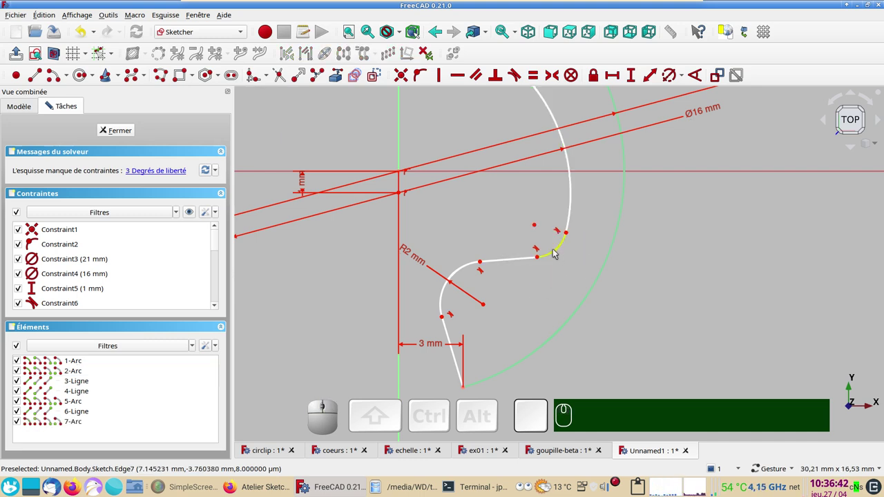
pyautogui.click(557, 250)
pyautogui.press('r')
pyautogui.press('r')
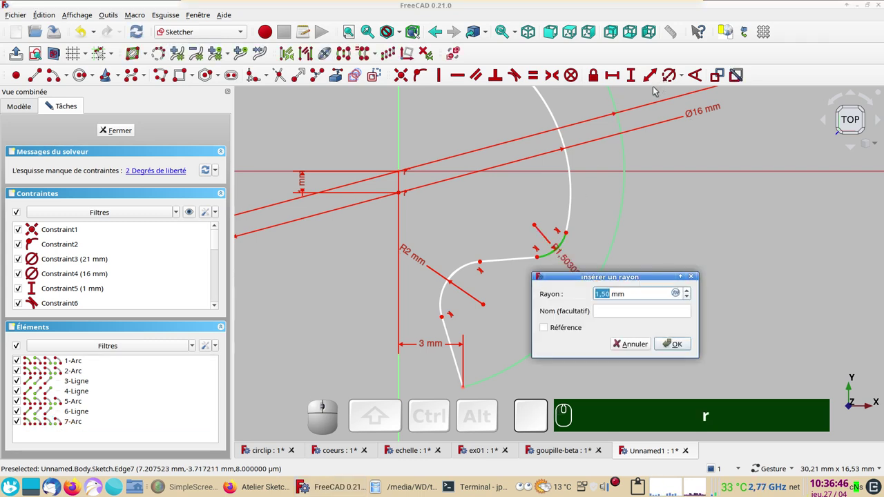
pyautogui.press('KP_1')
pyautogui.press('KP_Enter')
# Step: Recentre the view on the whole profile and select the 2 mm fillet arc
pyautogui.scroll(-3)
pyautogui.click(694, 351)
pyautogui.moveTo(694, 351); pyautogui.dragTo(656, 368)
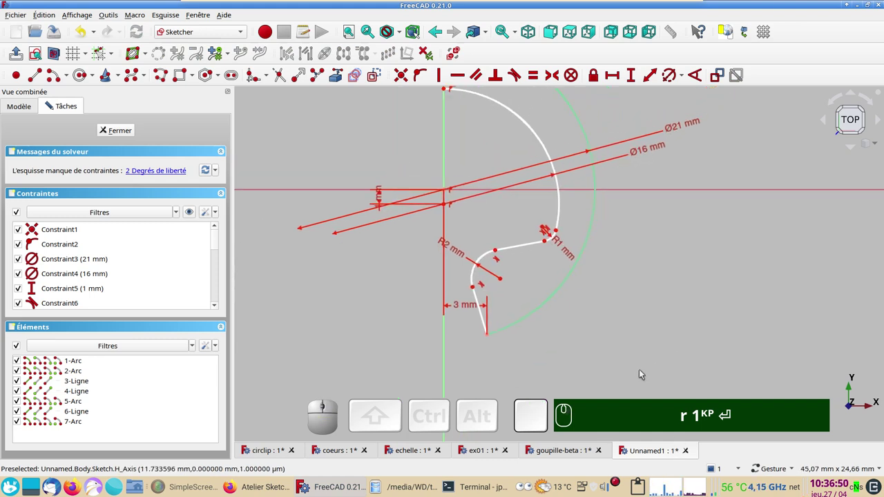
pyautogui.scroll(-3)
pyautogui.moveTo(620, 306); pyautogui.dragTo(601, 309)
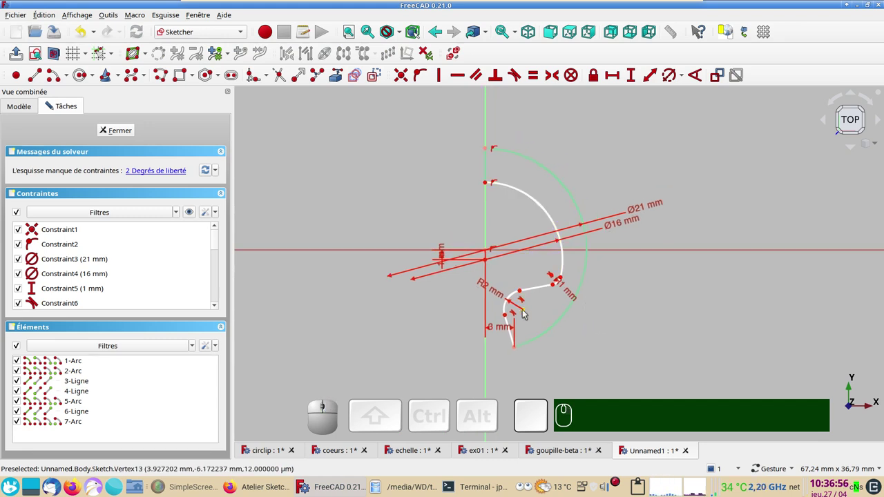
pyautogui.click(525, 311)
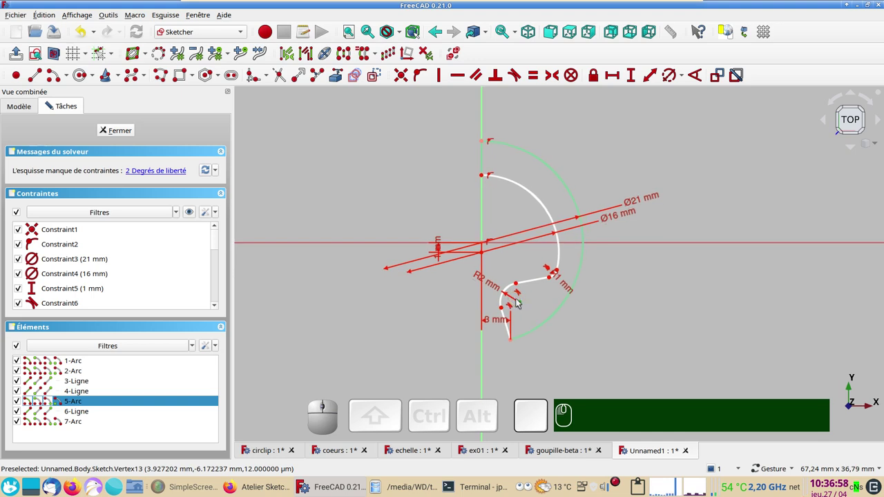
pyautogui.moveTo(526, 304); pyautogui.dragTo(626, 338)
pyautogui.scroll(3)
pyautogui.moveTo(615, 326); pyautogui.dragTo(694, 344)
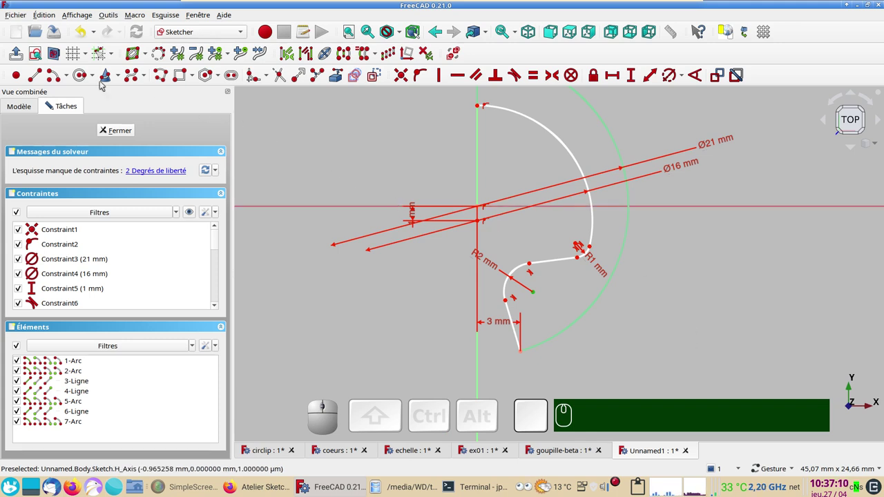
# Step: Draw a 2 mm diameter circle centred on the 2 mm fillet arc's centre
pyautogui.click(77, 75)
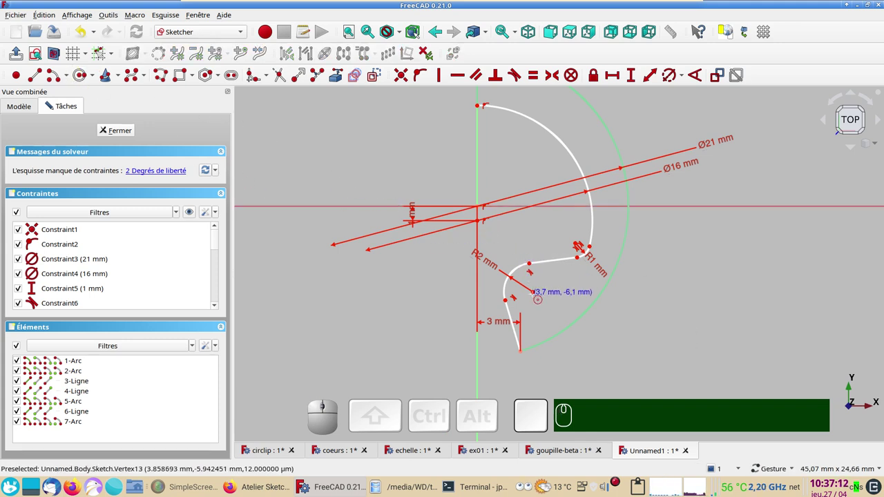
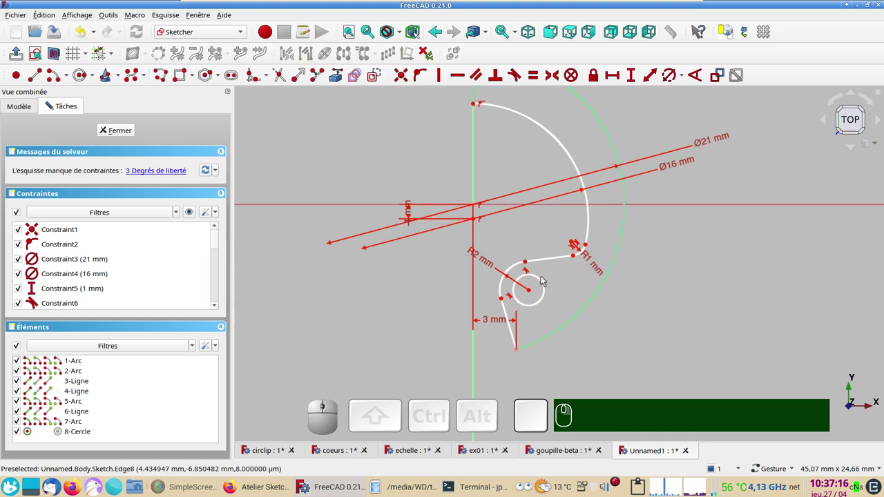
pyautogui.click(544, 282)
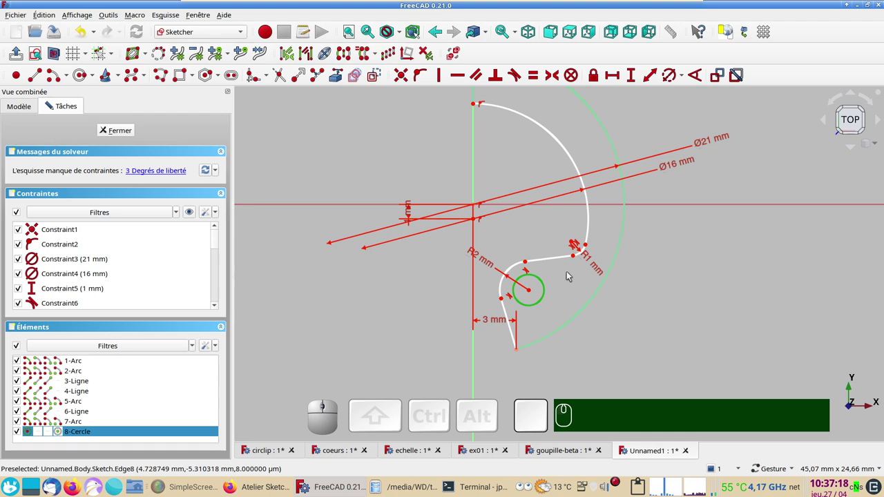
pyautogui.press('r')
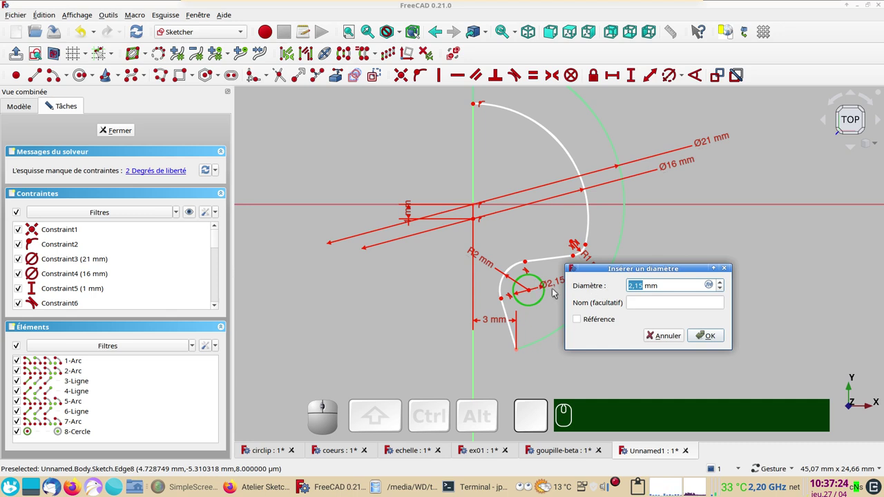
pyautogui.press('KP_2')
# Step: Attach the short line near the small circle to the outer arc and make it perpendicular to it
pyautogui.press('Return')
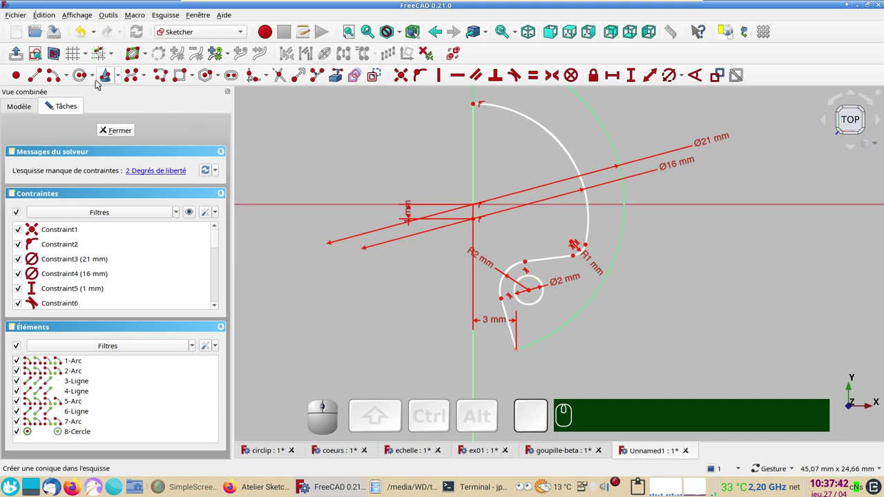
pyautogui.click(36, 74)
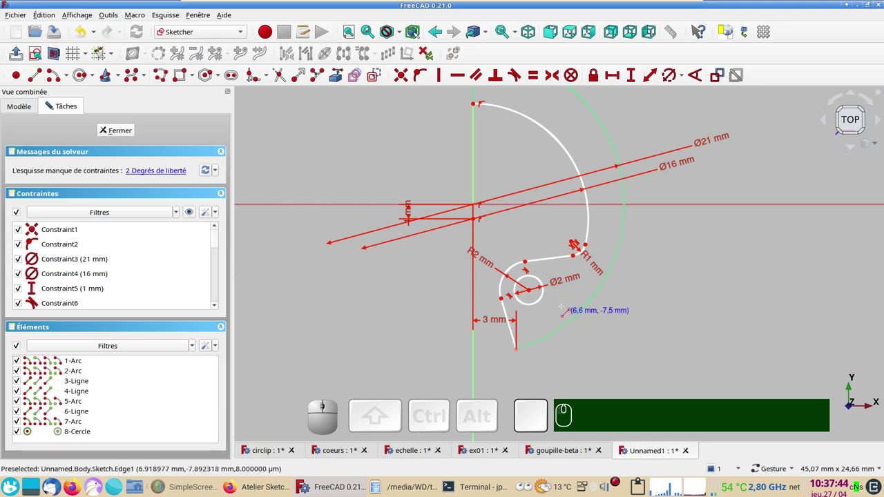
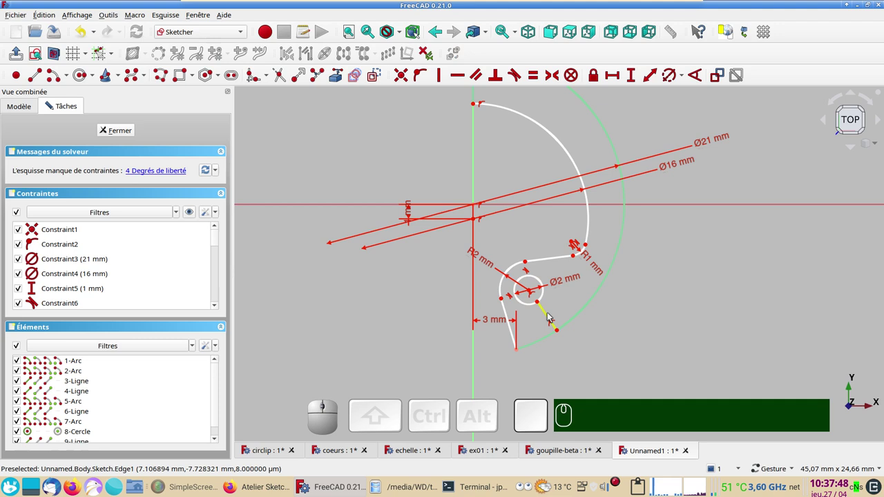
pyautogui.click(553, 316)
pyautogui.click(535, 292)
pyautogui.press('o')
pyautogui.click(549, 315)
pyautogui.click(576, 319)
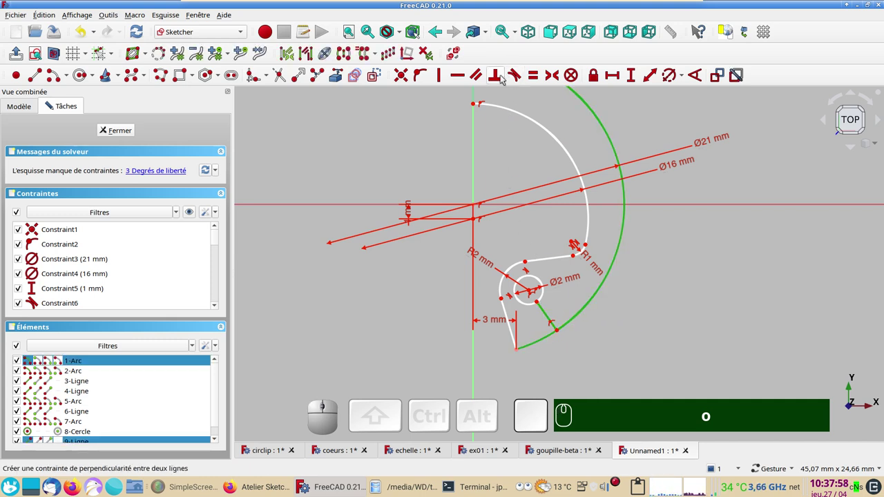
pyautogui.press('n')
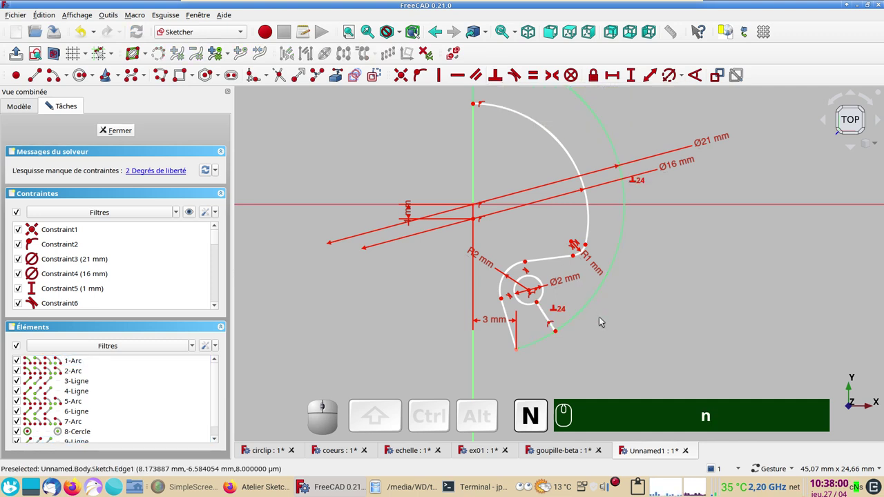
# Step: Add a reference-only length dimension (1.465 mm) to the short line
pyautogui.click(544, 313)
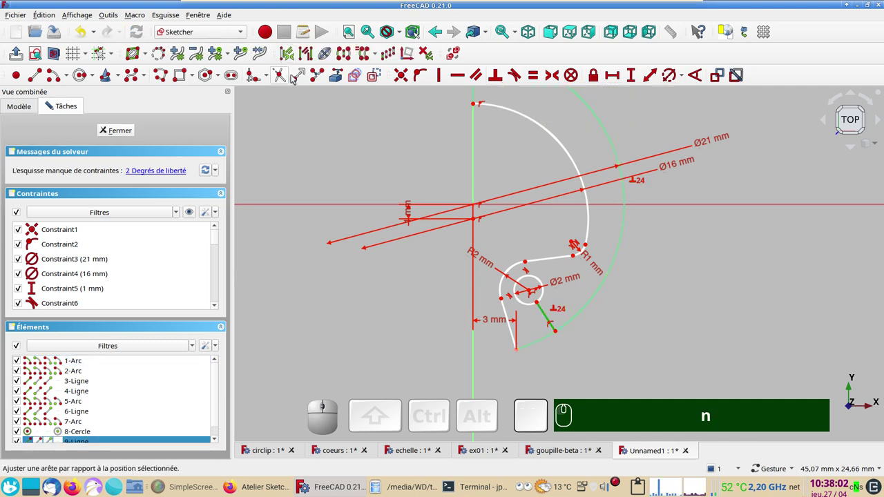
pyautogui.click(378, 74)
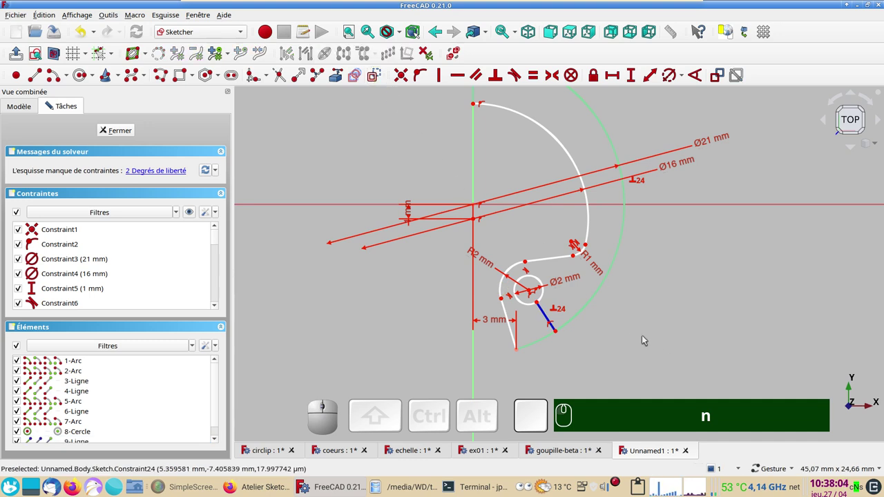
pyautogui.scroll(3)
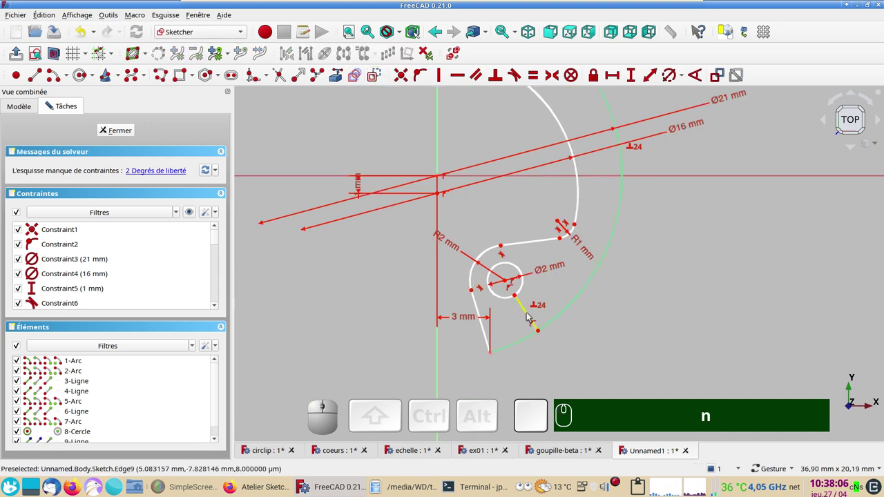
pyautogui.click(530, 315)
pyautogui.click(653, 77)
pyautogui.click(687, 125)
pyautogui.click(787, 140)
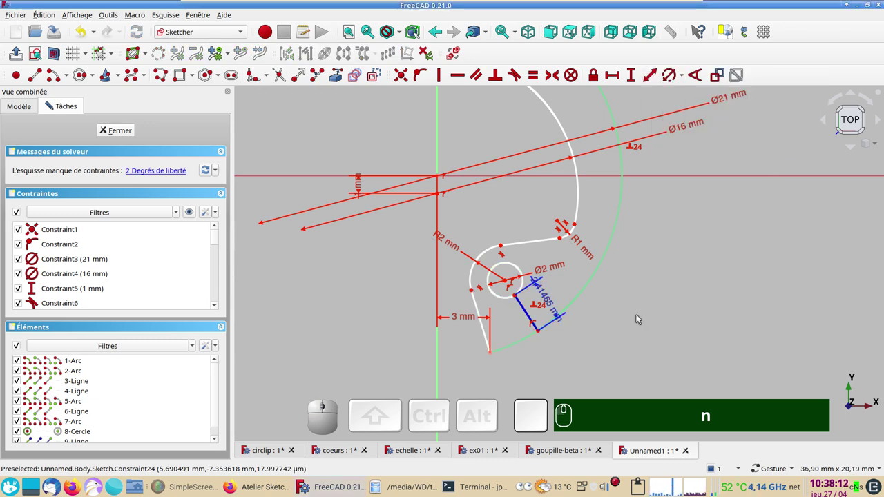
pyautogui.scroll(3)
pyautogui.scroll(-3)
pyautogui.moveTo(662, 290); pyautogui.dragTo(638, 313)
pyautogui.scroll(3)
pyautogui.scroll(-3)
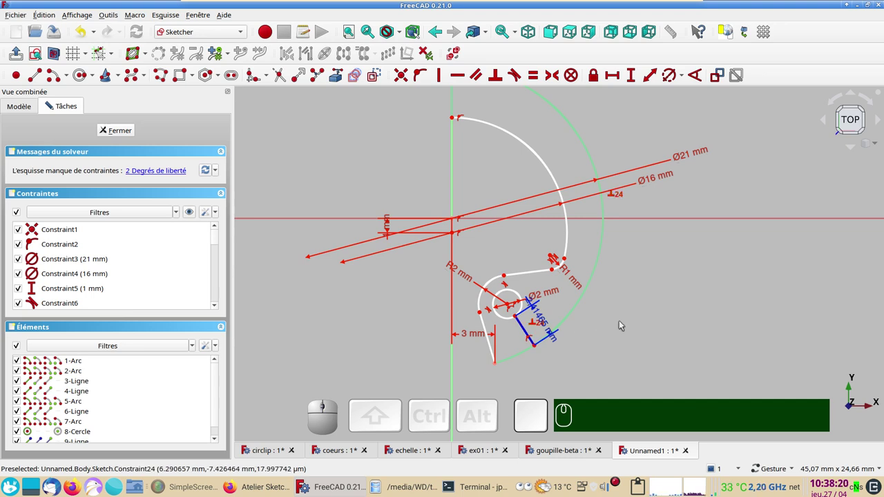
# Step: Turn the 16 mm inner diameter constraint into a reference measurement
pyautogui.click(659, 179)
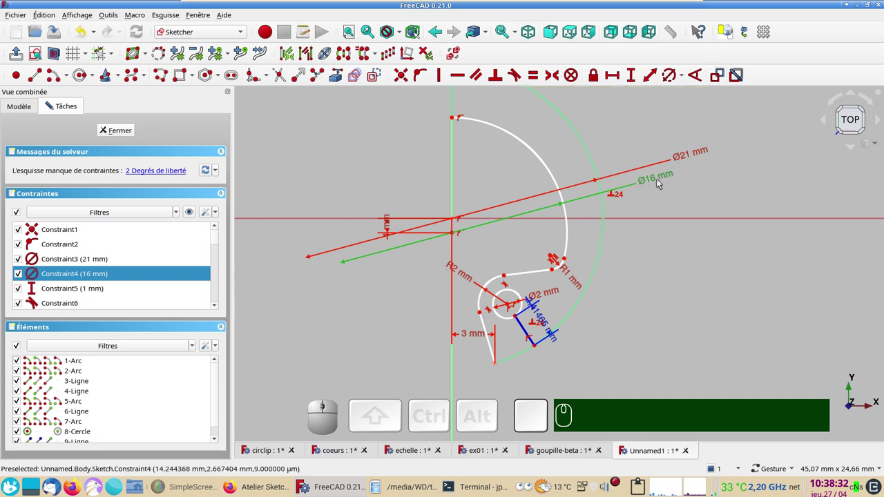
pyautogui.click(655, 180)
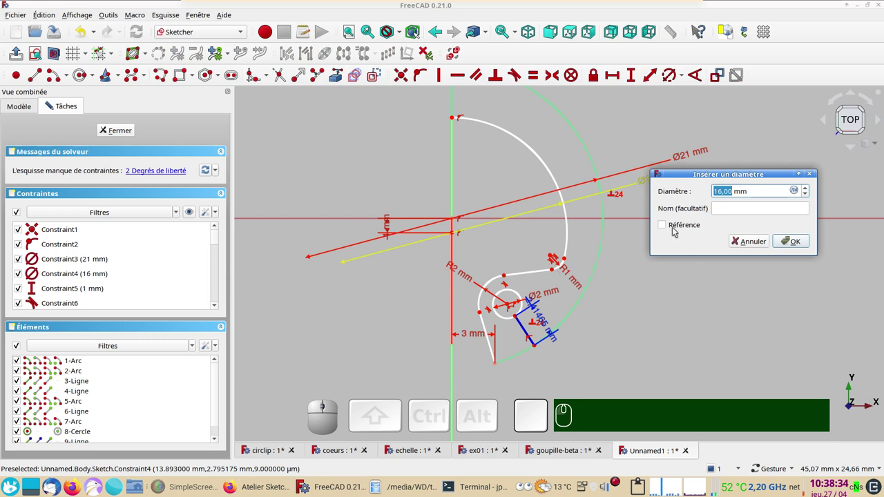
pyautogui.click(675, 230)
pyautogui.click(790, 244)
pyautogui.click(652, 182)
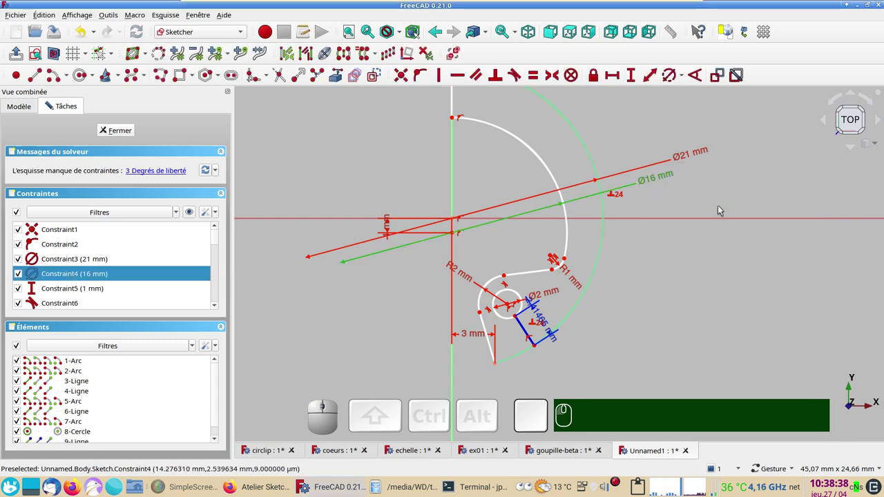
pyautogui.click(718, 78)
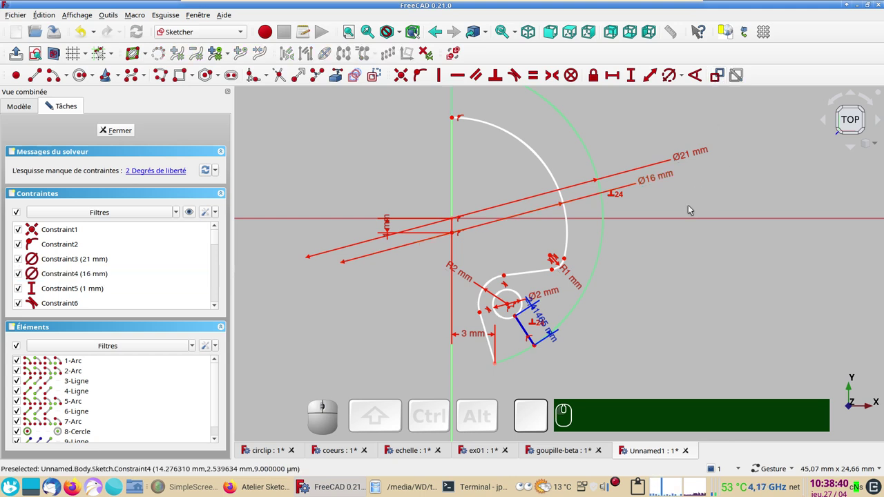
pyautogui.click(675, 175)
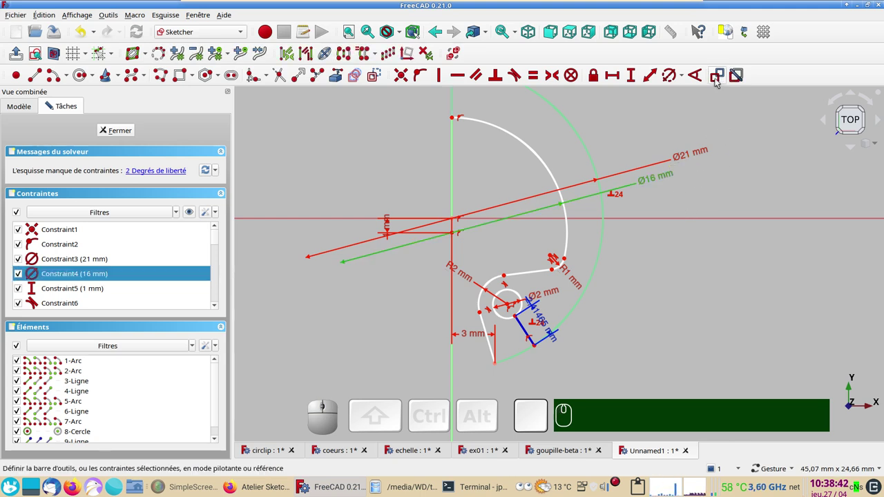
pyautogui.click(718, 81)
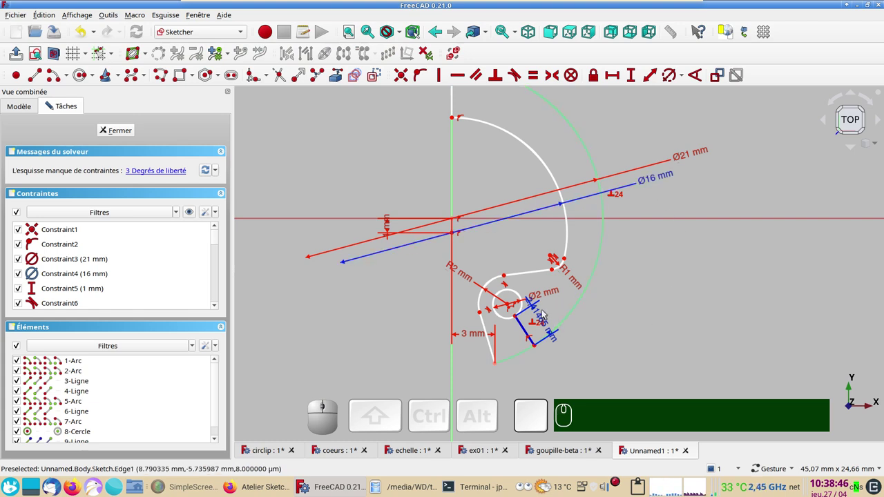
# Step: Make the short line's length dimension a driving constraint
pyautogui.click(539, 318)
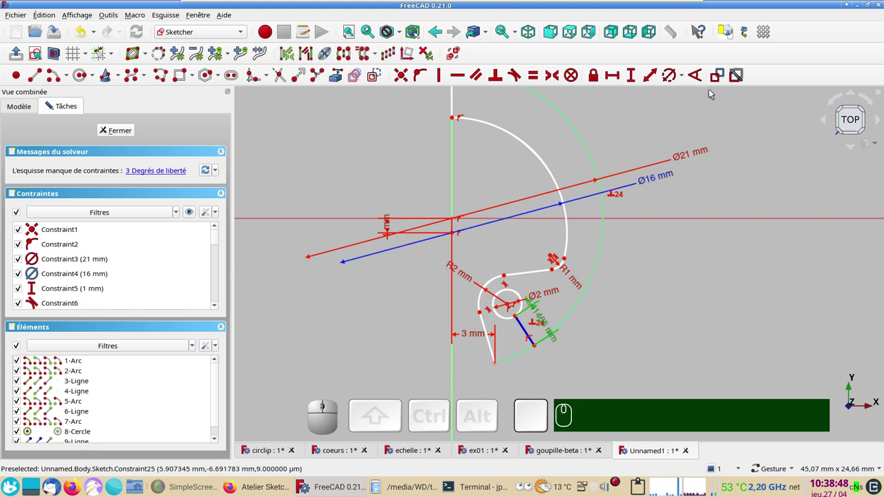
pyautogui.click(719, 78)
pyautogui.rightClick(598, 328)
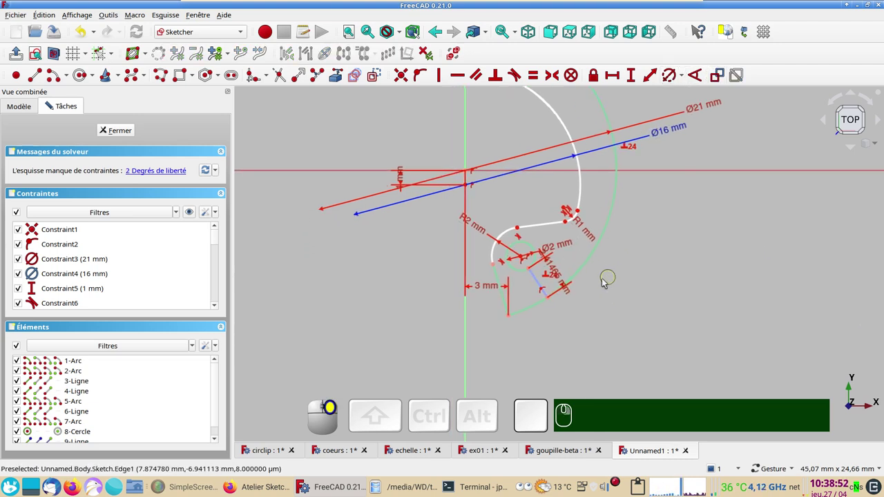
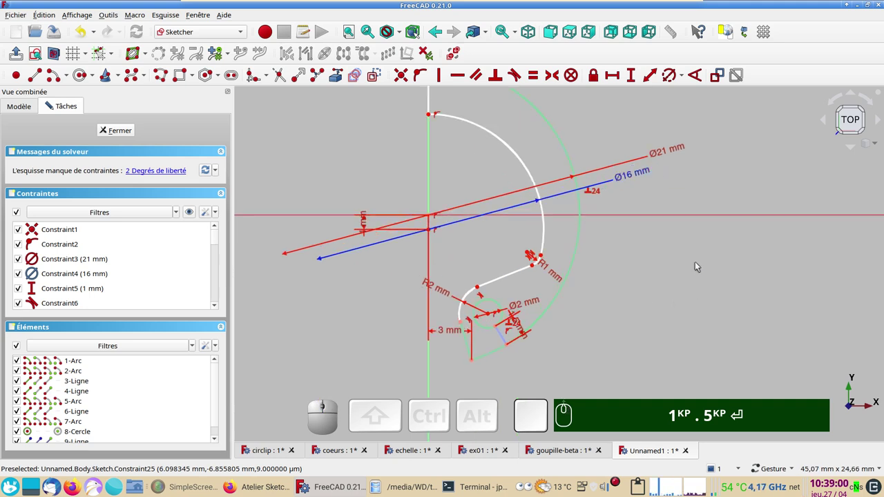
# Step: Flex the geometry, then make the inner diameter a driving dimension again
pyautogui.moveTo(536, 266); pyautogui.dragTo(758, 369)
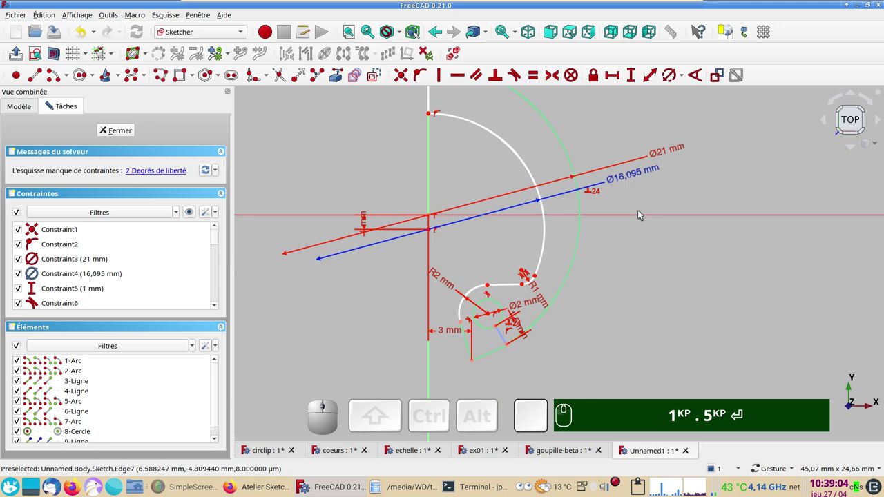
pyautogui.click(636, 191)
pyautogui.press('KP_1')
pyautogui.write('.')
pyautogui.press('KP_5')
pyautogui.press('Return')
pyautogui.click(621, 179)
pyautogui.click(722, 82)
# Step: Set the inner diameter to 16.5 mm
pyautogui.click(622, 178)
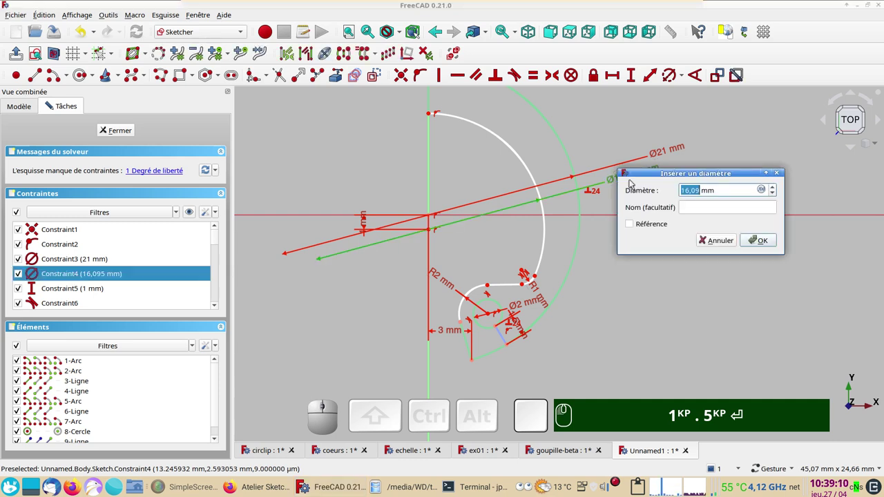
pyautogui.press('KP_1')
pyautogui.press('KP_6')
pyautogui.press('KP_Decimal')
pyautogui.press('KP_5')
pyautogui.press('KP_1')
pyautogui.write('.')
pyautogui.press('KP_5')
pyautogui.press('Return')
pyautogui.press('KP_6')
pyautogui.press('Return')
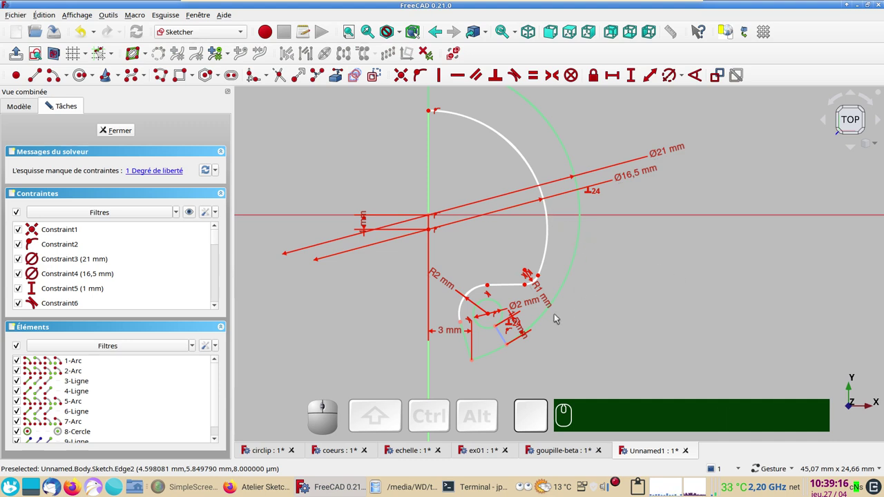
# Step: Add a horizontal distance constraint between two arc points so the sketch is fully constrained
pyautogui.scroll(3)
pyautogui.scroll(-3)
pyautogui.scroll(3)
pyautogui.moveTo(625, 317); pyautogui.dragTo(677, 303)
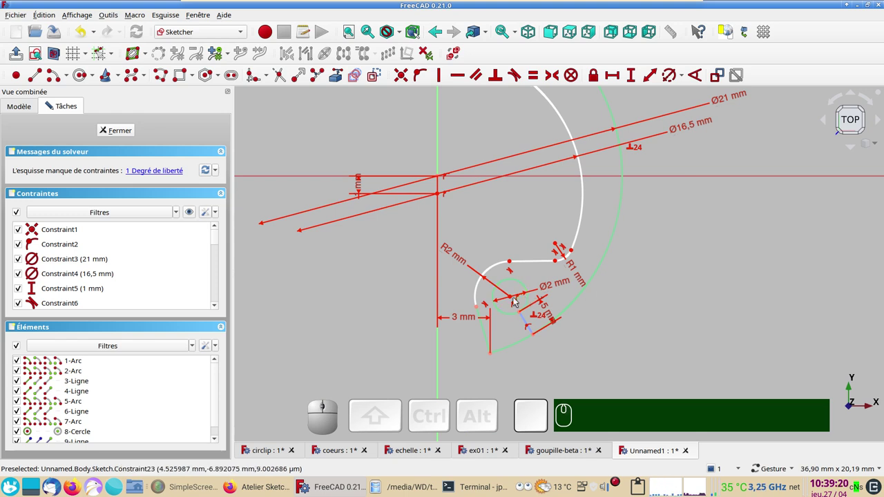
pyautogui.click(515, 298)
pyautogui.click(559, 243)
pyautogui.click(596, 76)
pyautogui.scroll(-3)
pyautogui.rightClick(697, 259)
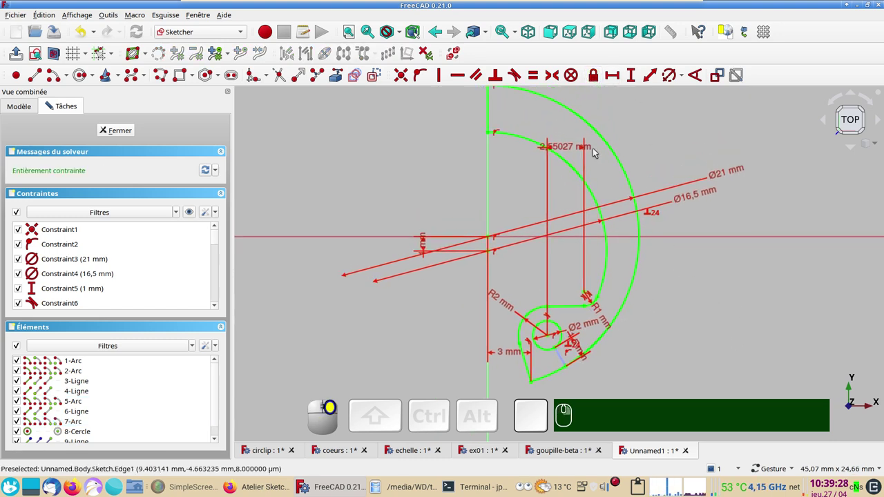
# Step: Set the horizontal distance between the arcs to 2.5 mm
pyautogui.click(557, 149)
pyautogui.press('KP_2')
pyautogui.press('KP_Decimal')
pyautogui.press('KP_5')
pyautogui.press('KP_Enter')
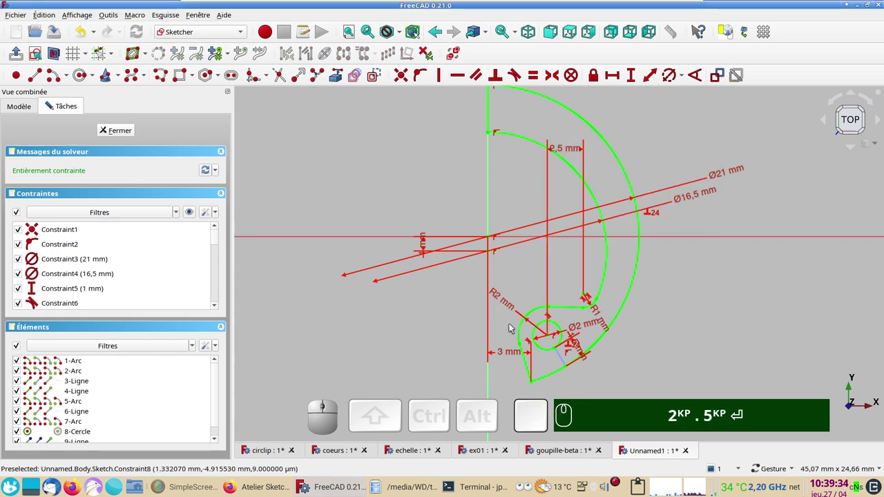
# Step: Recentre the profile in view and select the fourth line in the Elements list
pyautogui.scroll(3)
pyautogui.scroll(-3)
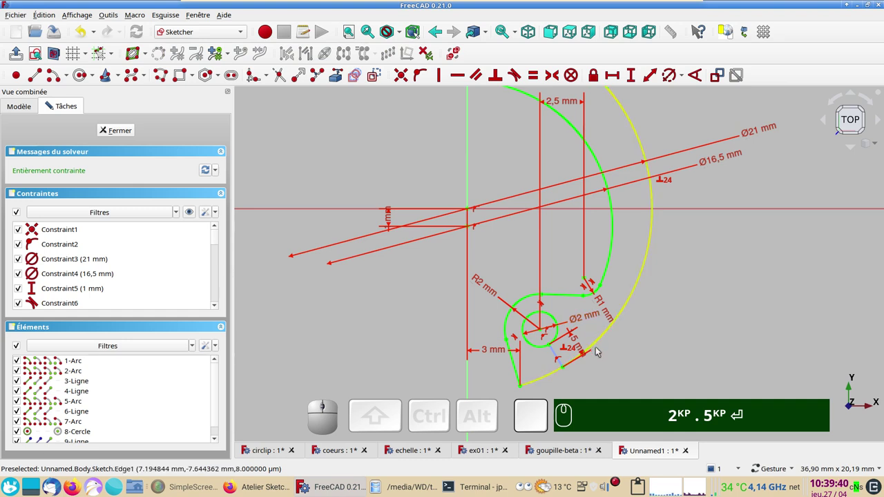
pyautogui.scroll(-3)
pyautogui.moveTo(680, 338); pyautogui.dragTo(709, 341)
pyautogui.moveTo(707, 343); pyautogui.dragTo(696, 334)
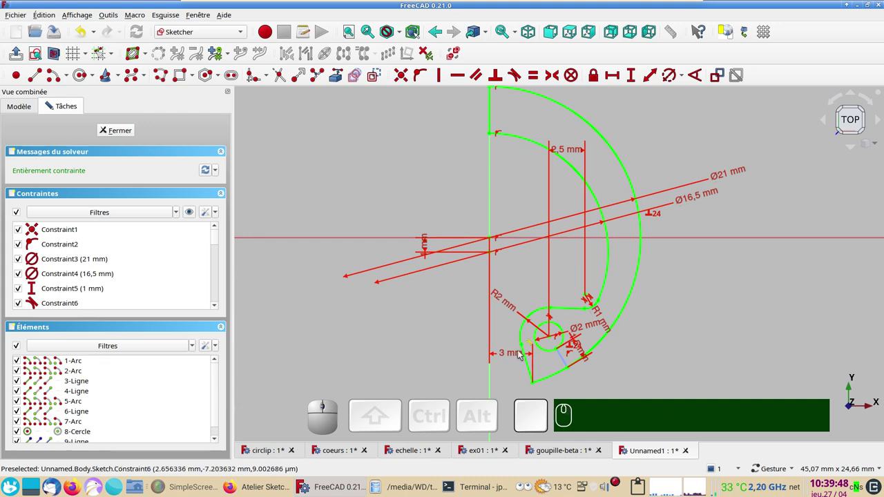
pyautogui.click(575, 310)
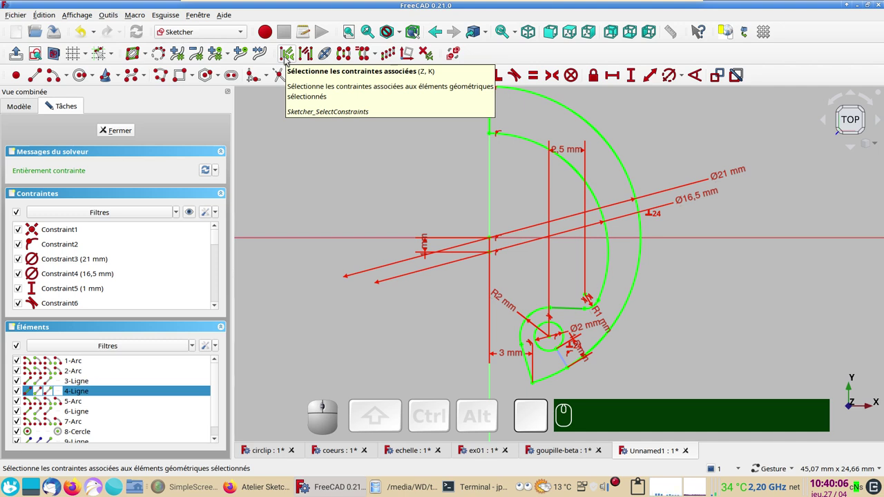
# Step: Clear the element selection and locate the geometry tied to a chosen constraint
pyautogui.click(287, 58)
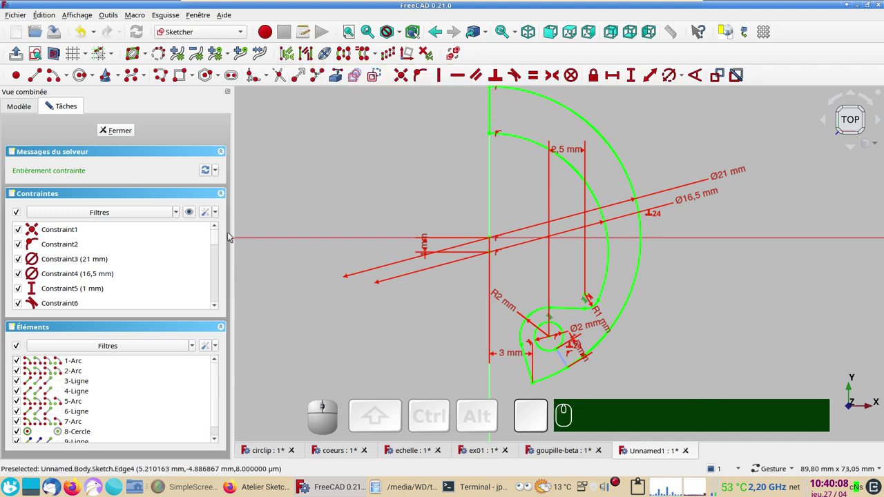
pyautogui.moveTo(220, 237); pyautogui.dragTo(83, 259)
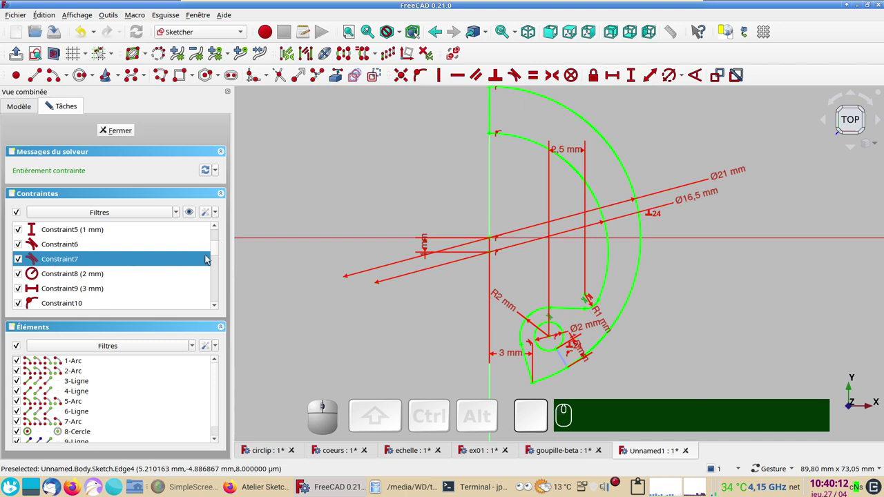
pyautogui.moveTo(217, 248); pyautogui.dragTo(550, 317)
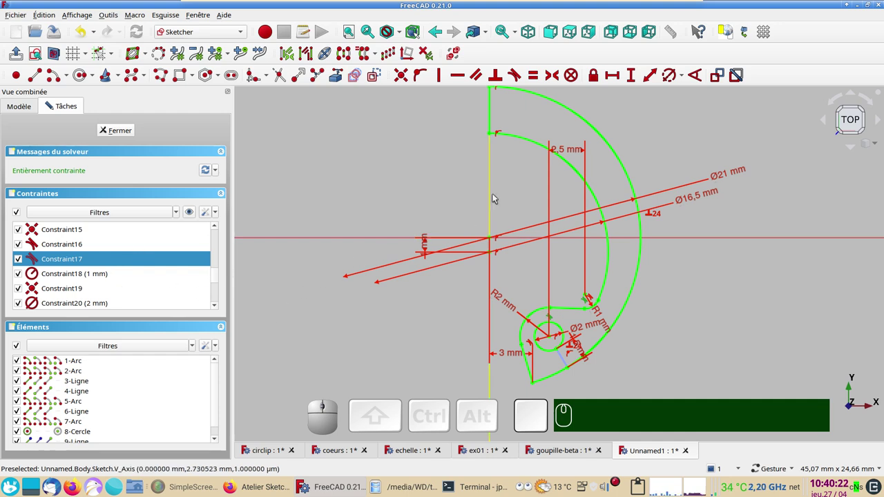
pyautogui.click(509, 185)
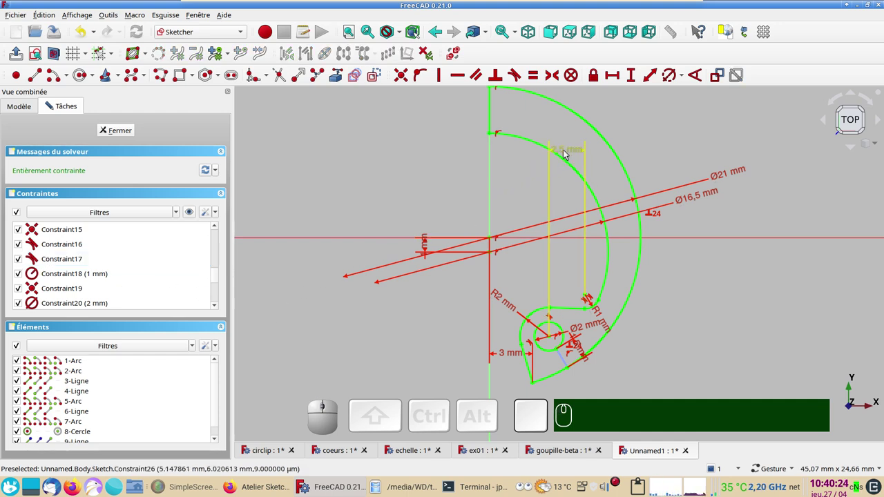
pyautogui.click(566, 151)
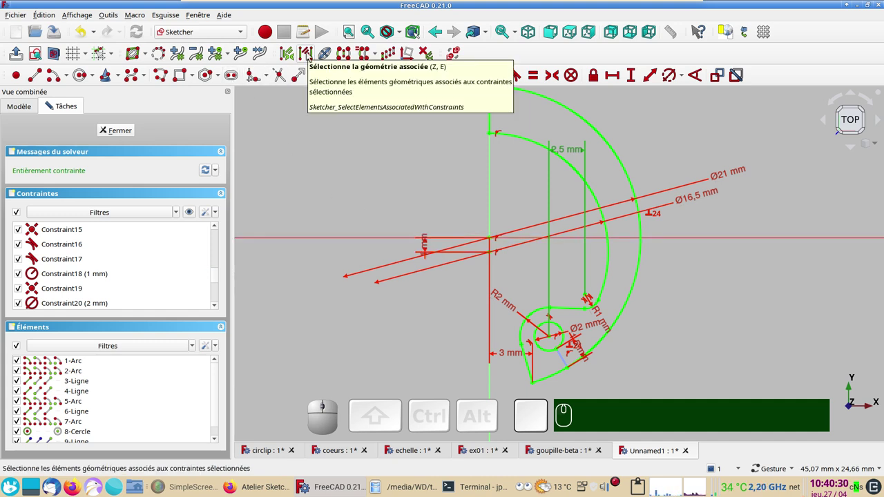
# Step: Select the arcs and line in the Elements list, confirming the sketch stays fully constrained
pyautogui.click(309, 53)
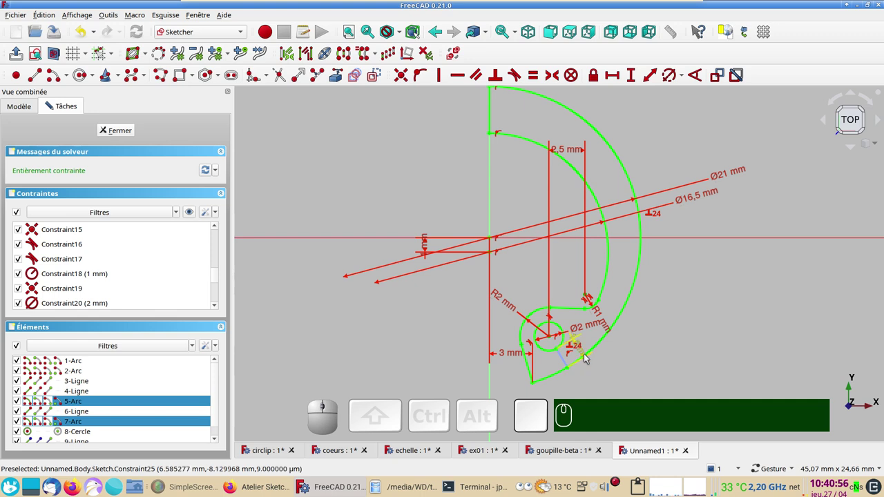
pyautogui.click(587, 356)
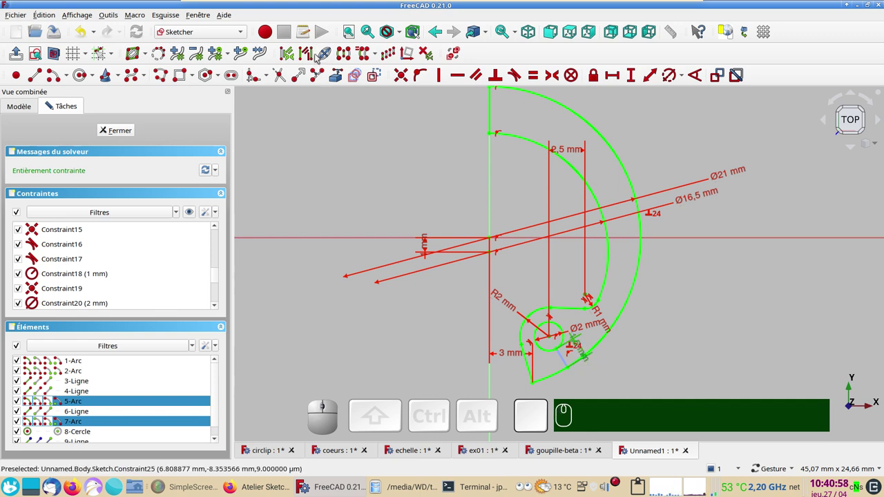
pyautogui.click(308, 52)
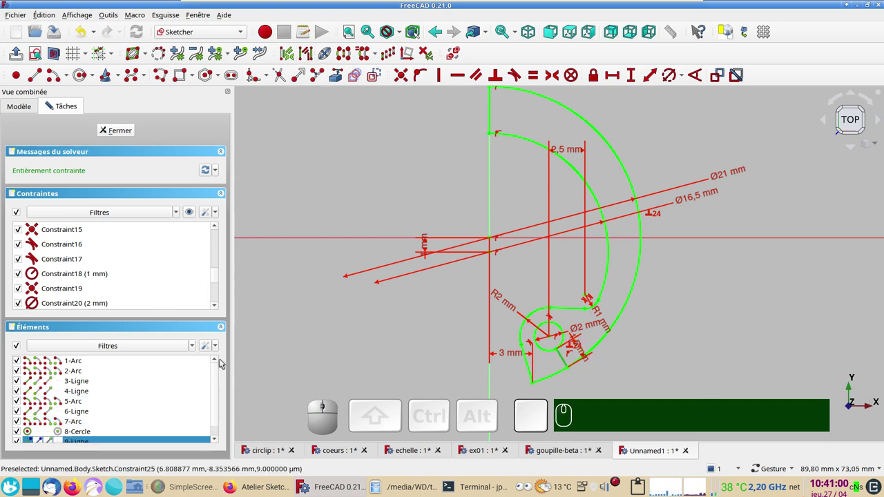
pyautogui.moveTo(218, 379); pyautogui.dragTo(193, 430)
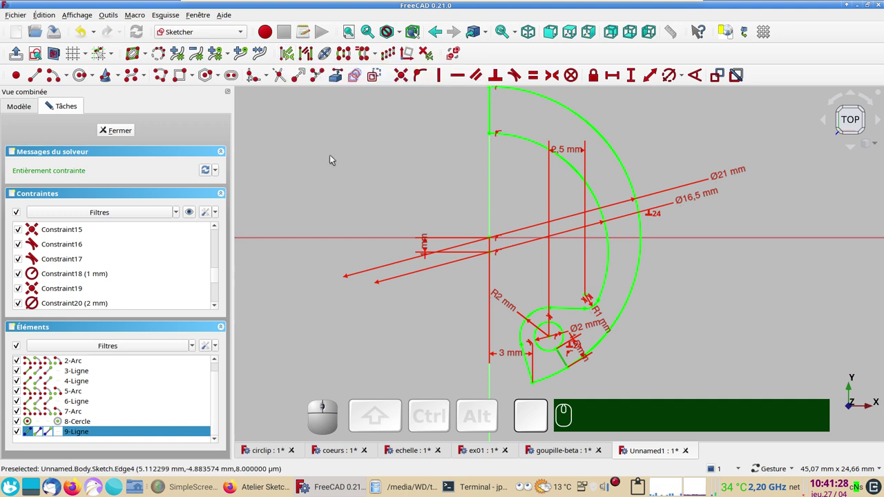
pyautogui.scroll(-3)
pyautogui.rightClick(404, 181)
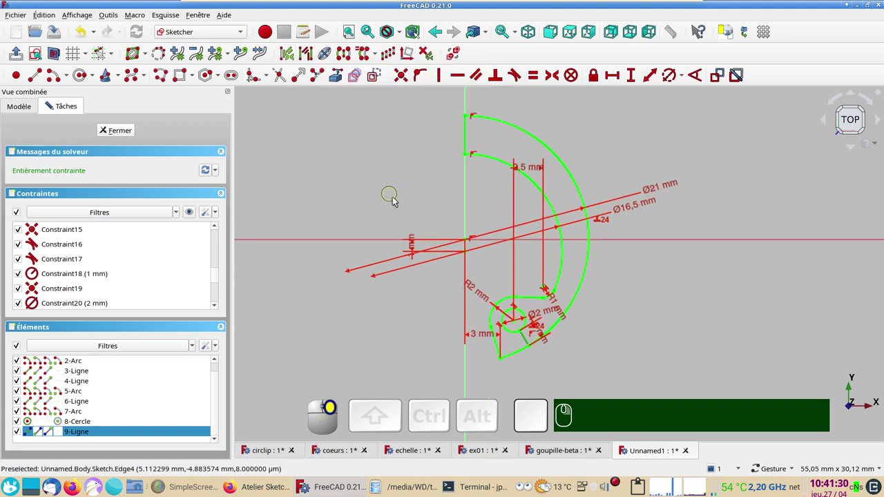
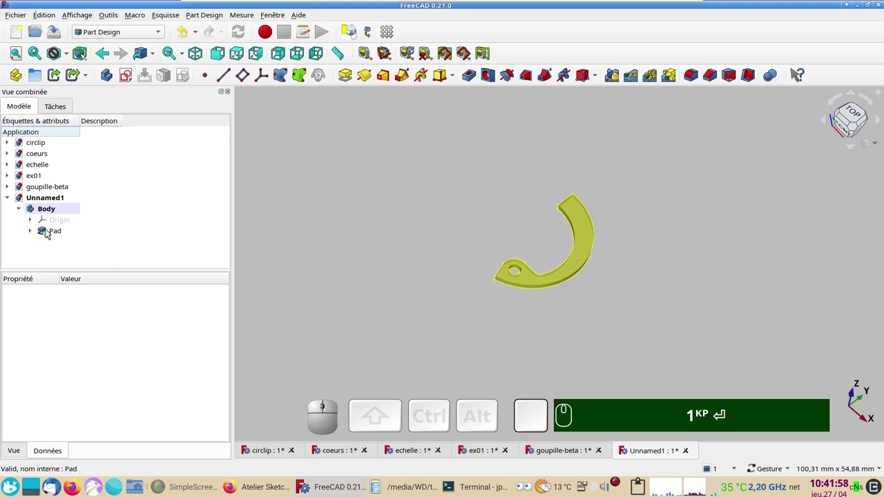
# Step: Select the Pad feature in the tree to view its properties
pyautogui.click(49, 230)
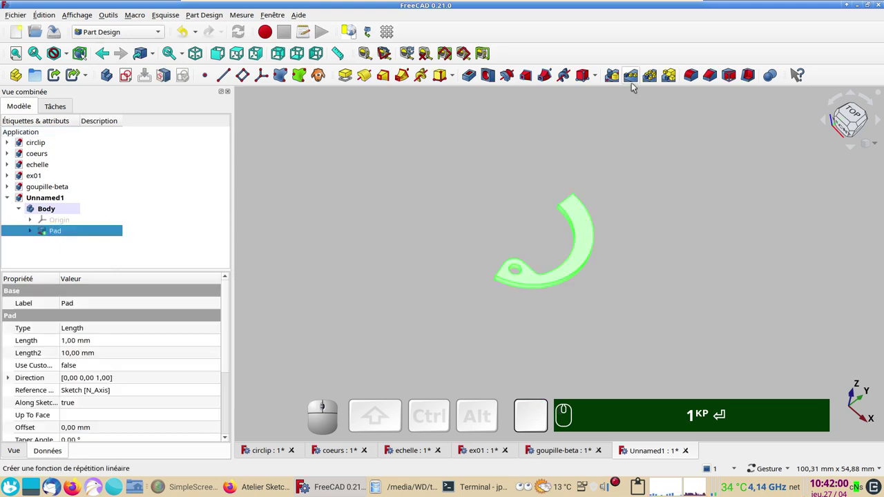
# Step: Mirror the Pad across the vertical sketch axis to complete the circlip ring
pyautogui.click(619, 78)
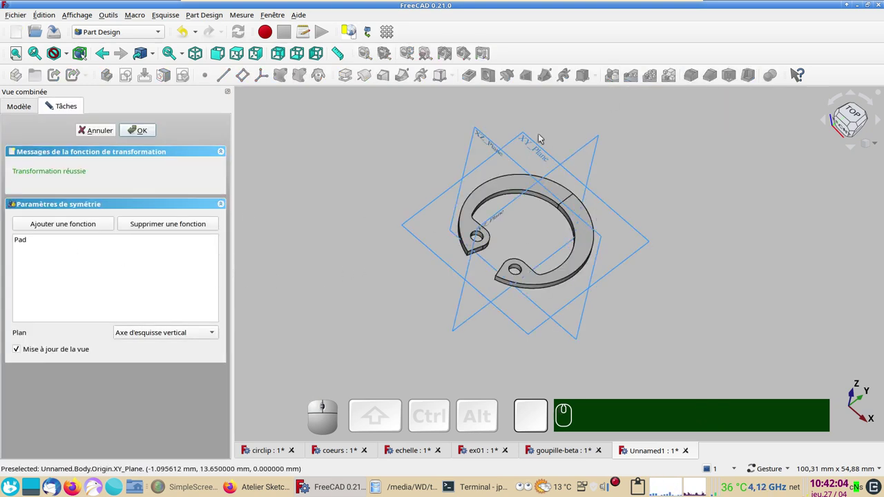
pyautogui.click(145, 131)
pyautogui.scroll(3)
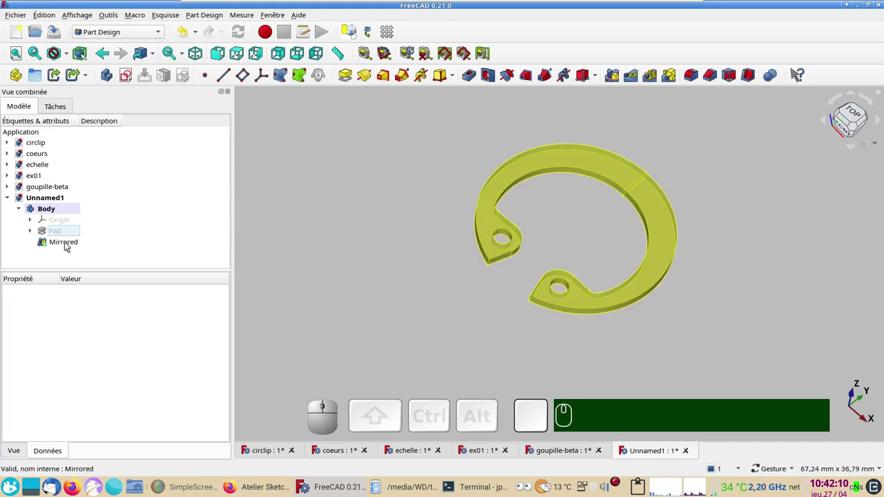
pyautogui.click(68, 243)
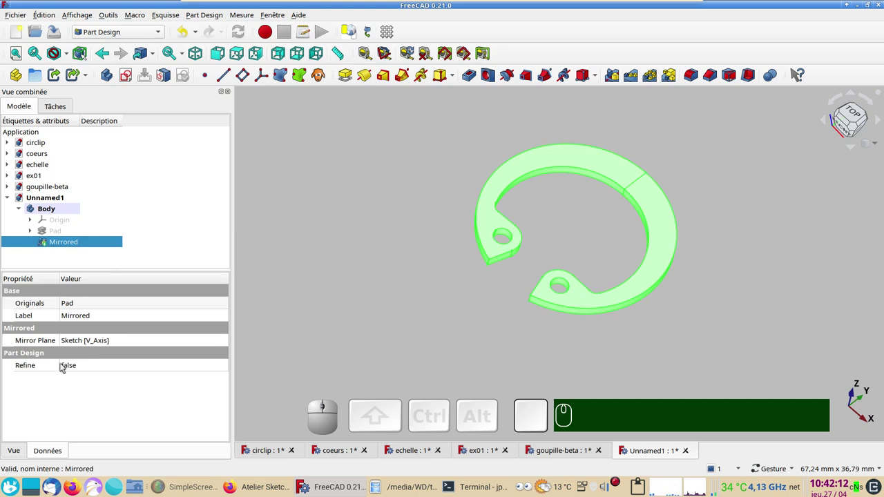
# Step: Set the Mirrored feature's Refine property to true and deselect the ring
pyautogui.click(85, 365)
pyautogui.click(89, 385)
pyautogui.click(370, 319)
pyautogui.scroll(3)
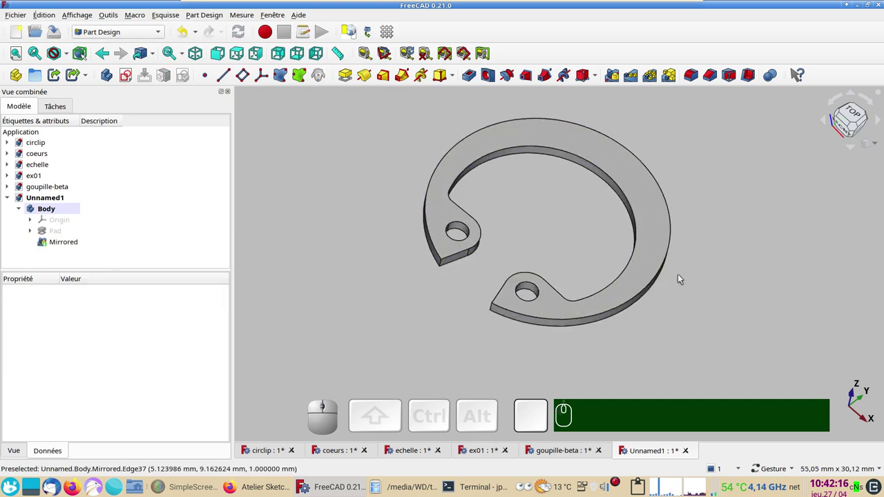
# Step: Change the circlip ring's shape colour to blue via its display properties
pyautogui.click(649, 263)
pyautogui.press('ctrl+d')
pyautogui.click(158, 247)
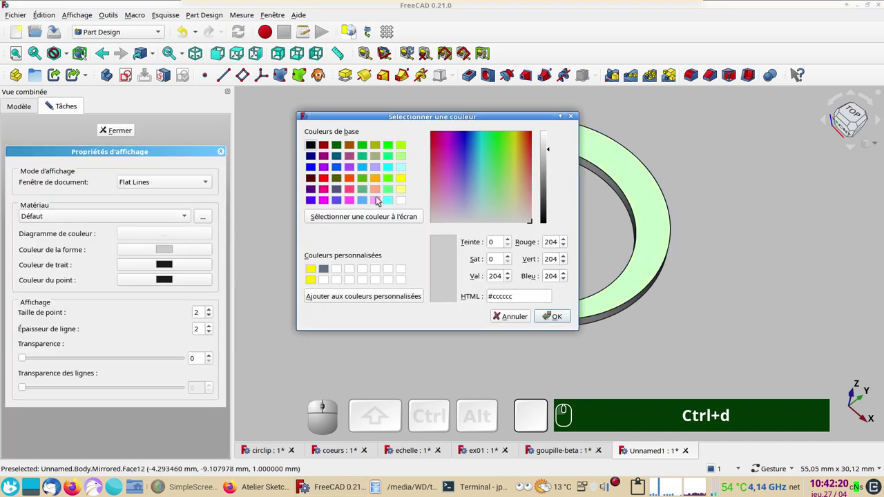
pyautogui.click(364, 201)
pyautogui.click(549, 315)
pyautogui.click(330, 289)
# Step: Deselect the ring and reposition the view of the blue circlip
pyautogui.click(121, 127)
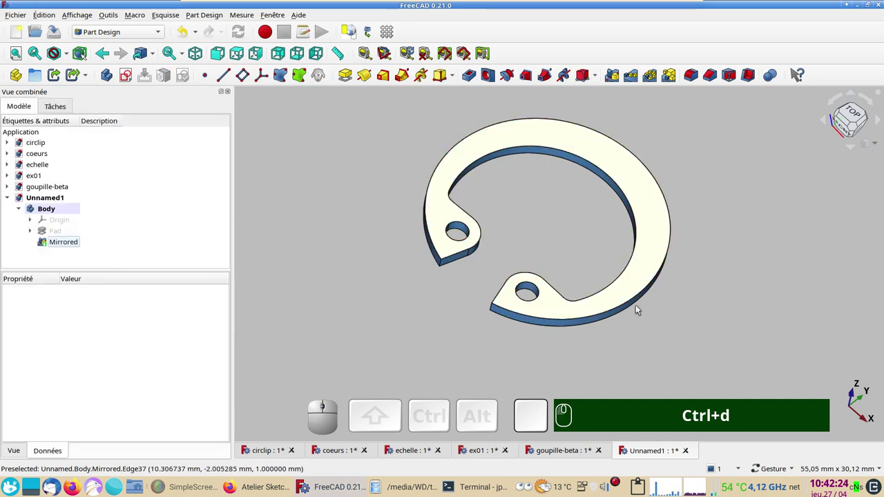
pyautogui.scroll(-3)
pyautogui.moveTo(762, 272); pyautogui.dragTo(674, 322)
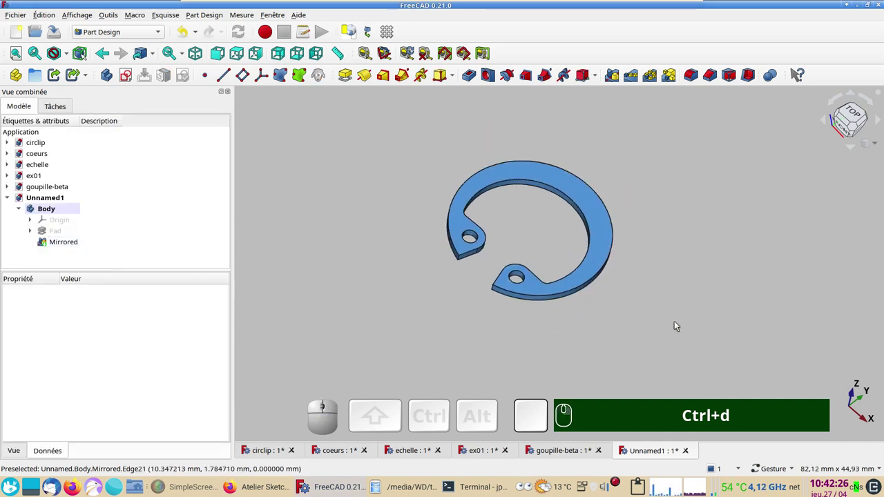
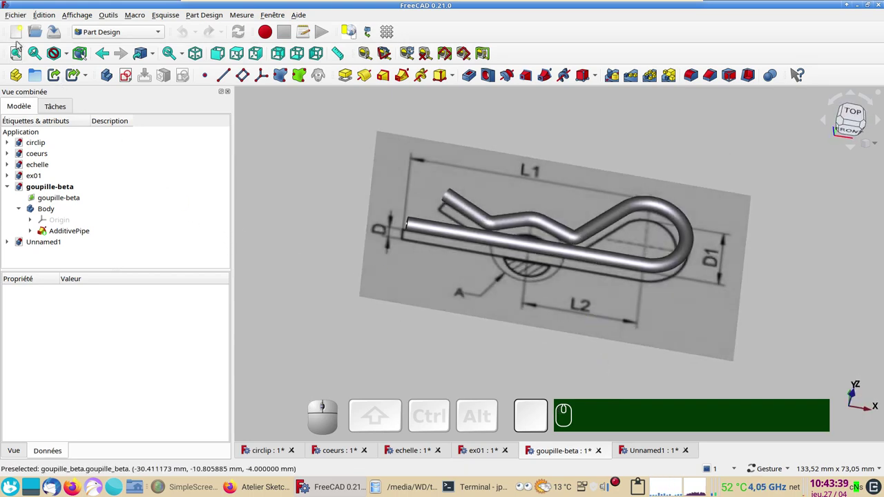
# Step: Create a new empty document, Unnamed2
pyautogui.click(19, 35)
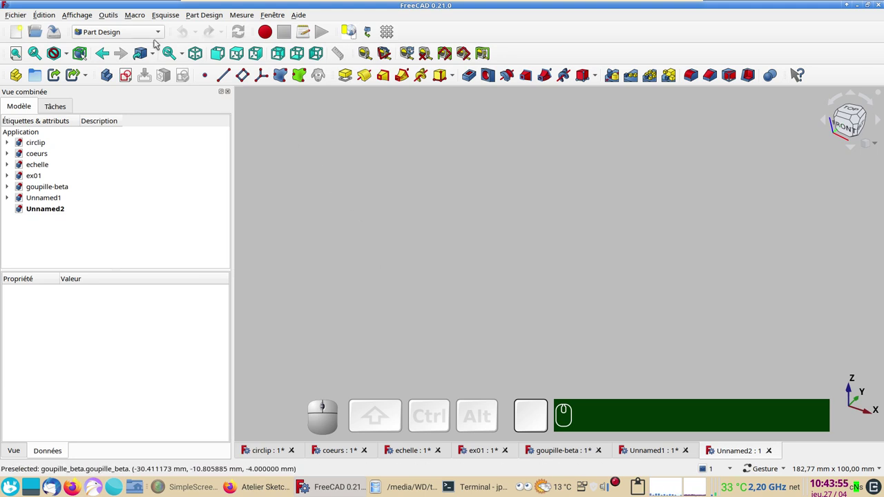
pyautogui.click(160, 28)
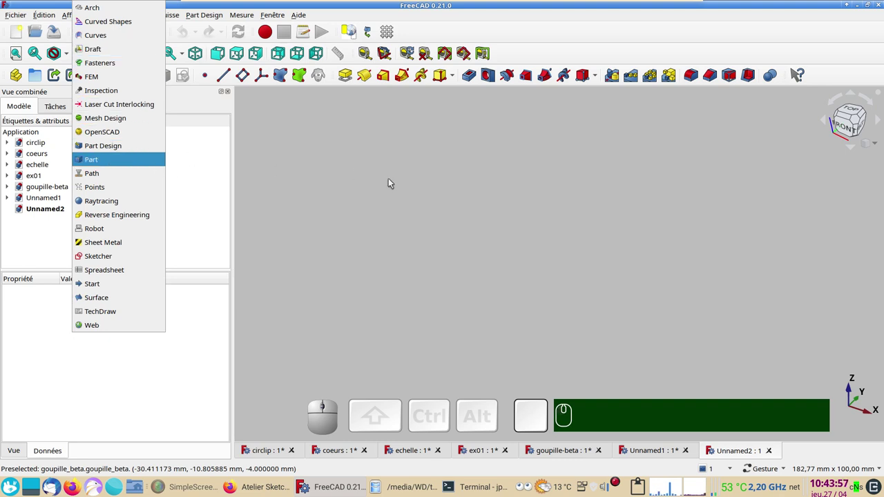
pyautogui.click(395, 182)
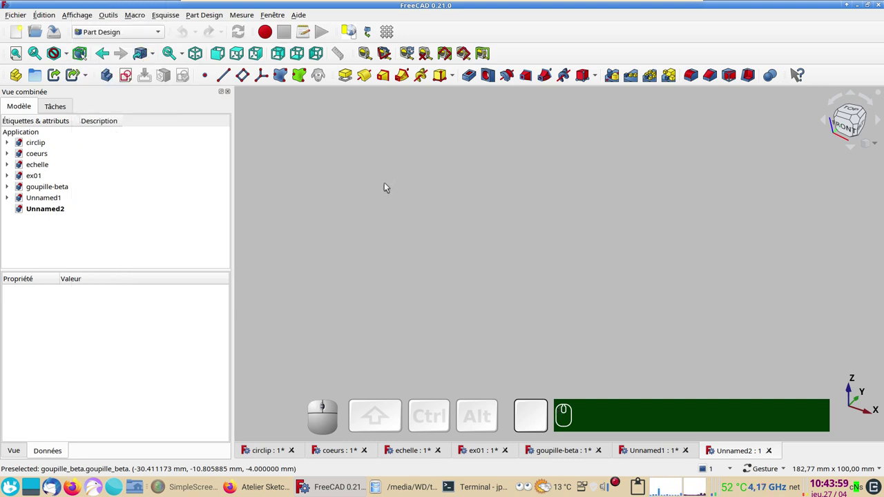
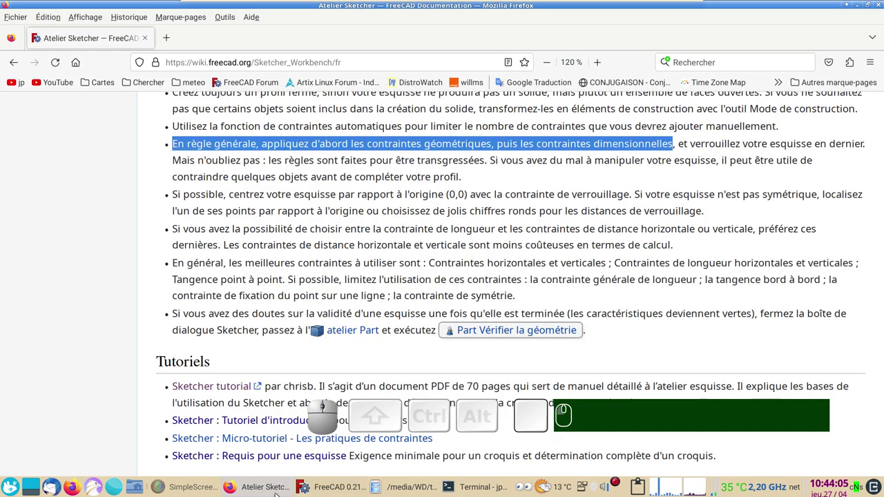
# Step: Open the YouTube channel in a new tab and search it for 'image'
pyautogui.middleClick(17, 83)
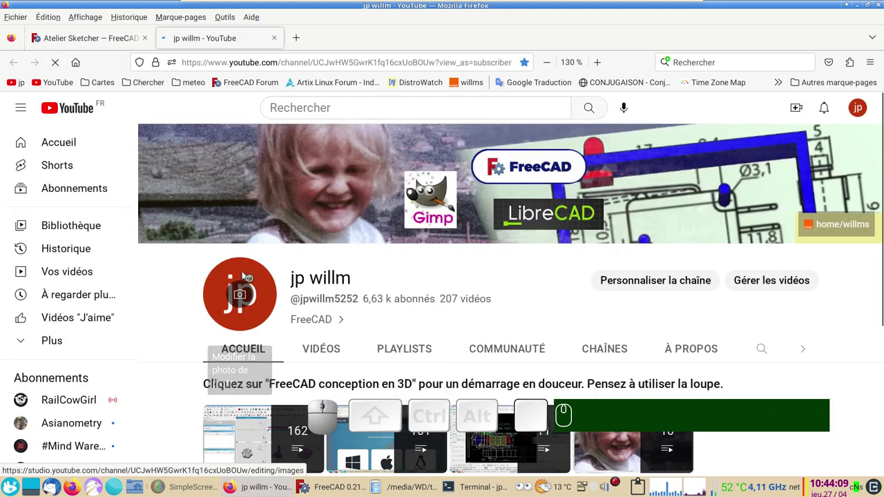
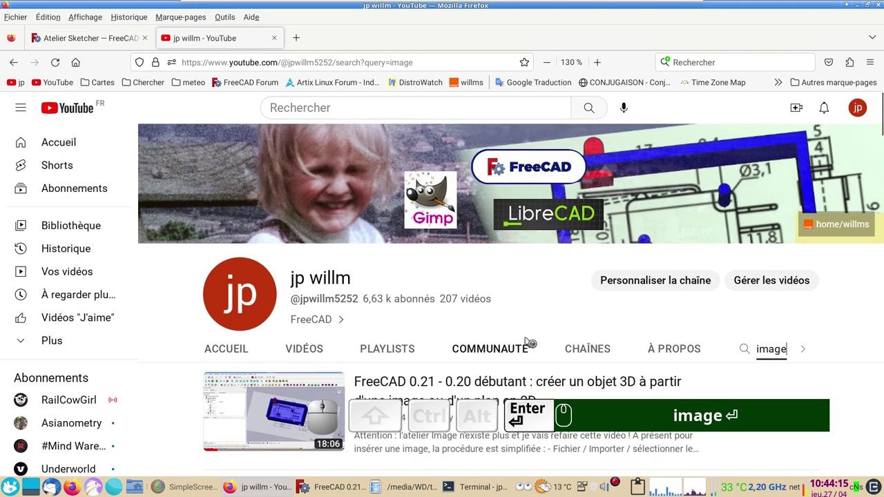
pyautogui.scroll(-3)
pyautogui.write('image ⏎')
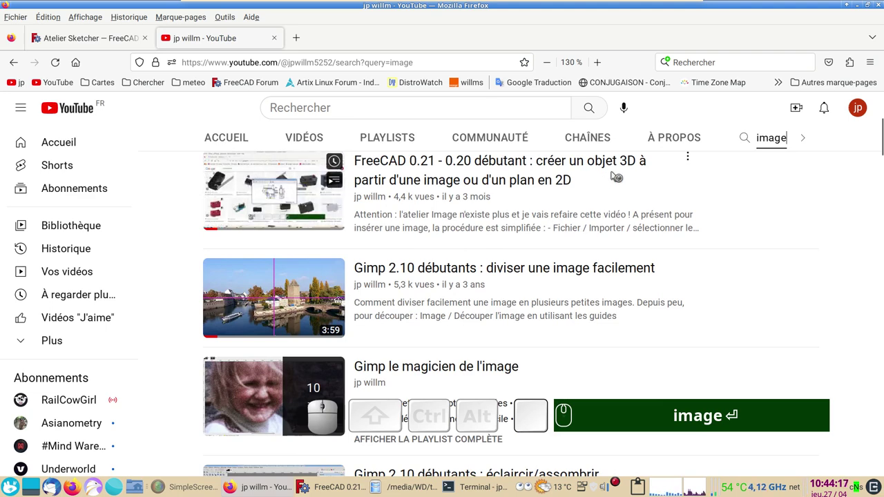
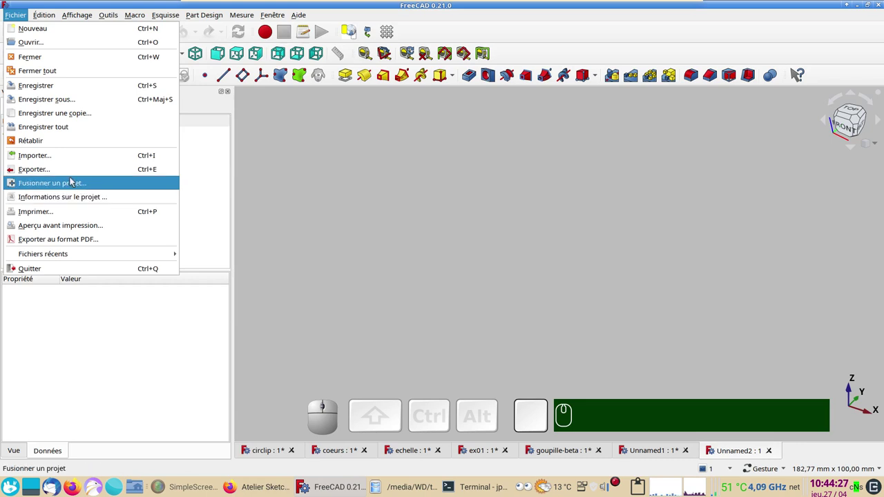
# Step: Import goupille-beta.jpg into the document as an image plane
pyautogui.click(58, 158)
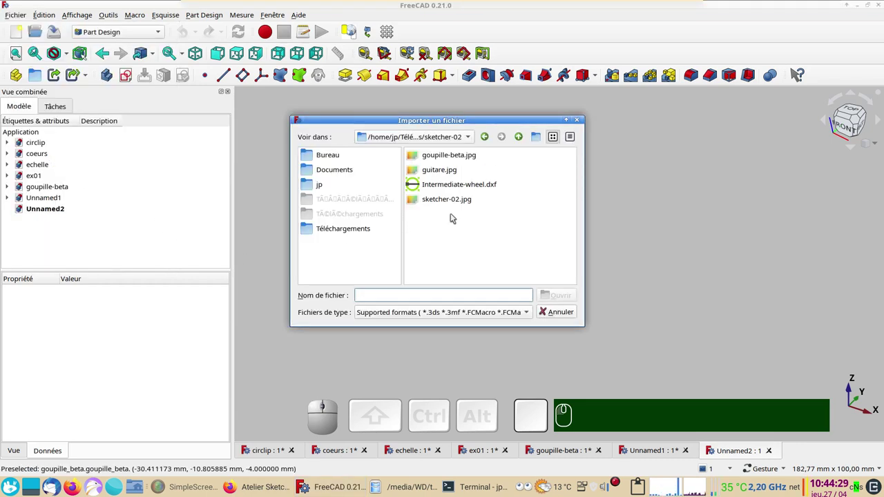
pyautogui.click(431, 157)
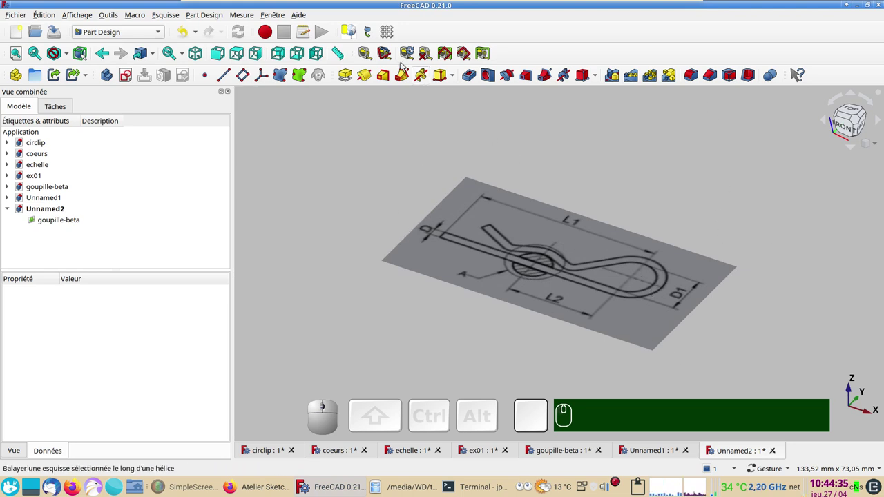
# Step: View the drawing from the top and bring up the image plane's context actions
pyautogui.click(226, 58)
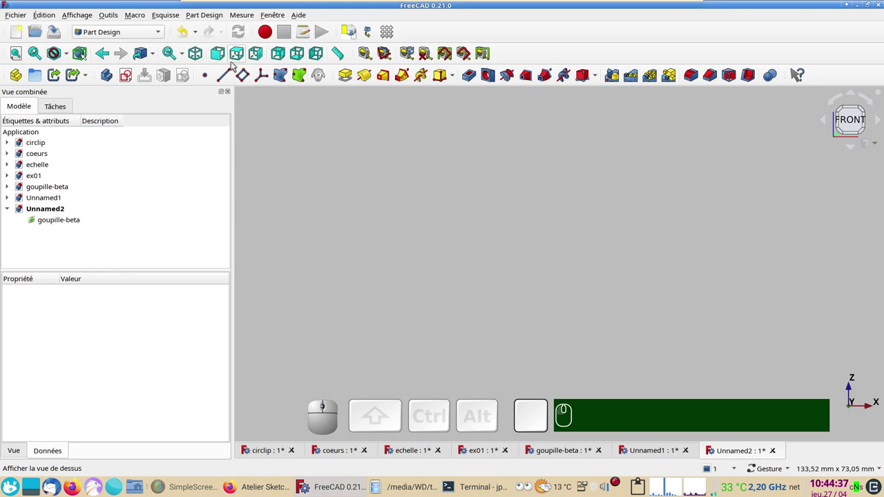
pyautogui.click(238, 53)
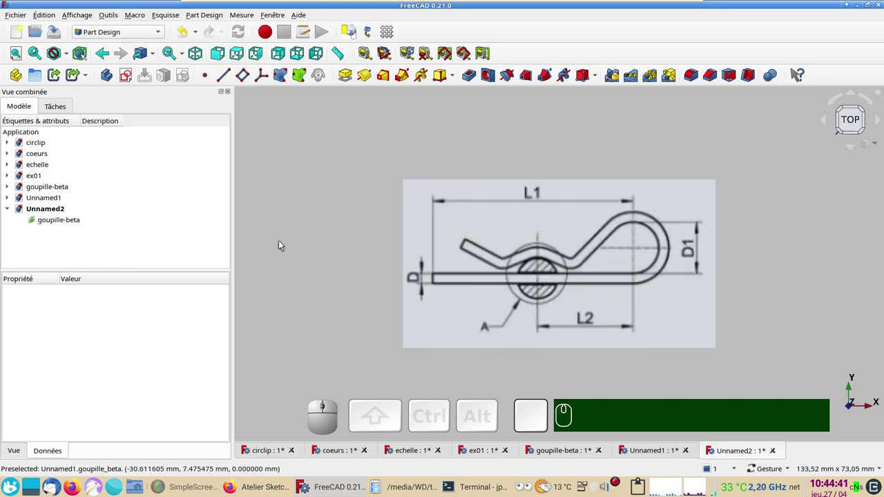
pyautogui.rightClick(59, 223)
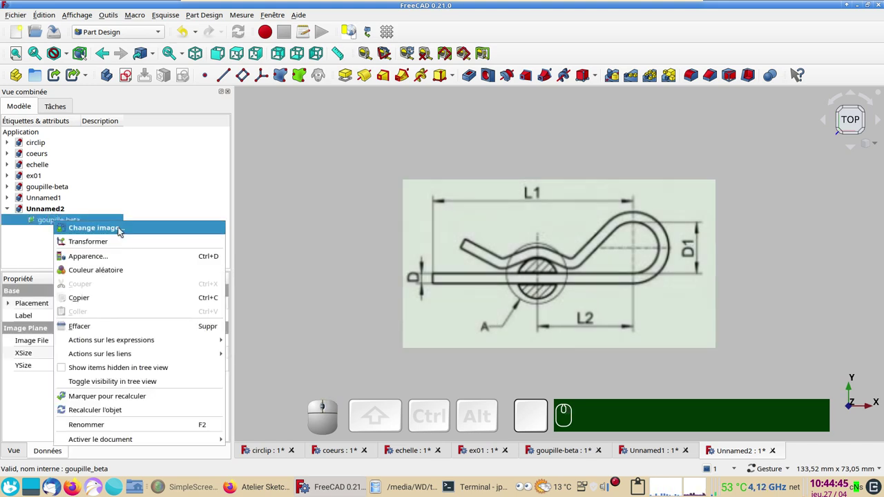
# Step: Calibrate the image scale with a 55 mm reference length on the pin and place it on the XY plane
pyautogui.click(125, 230)
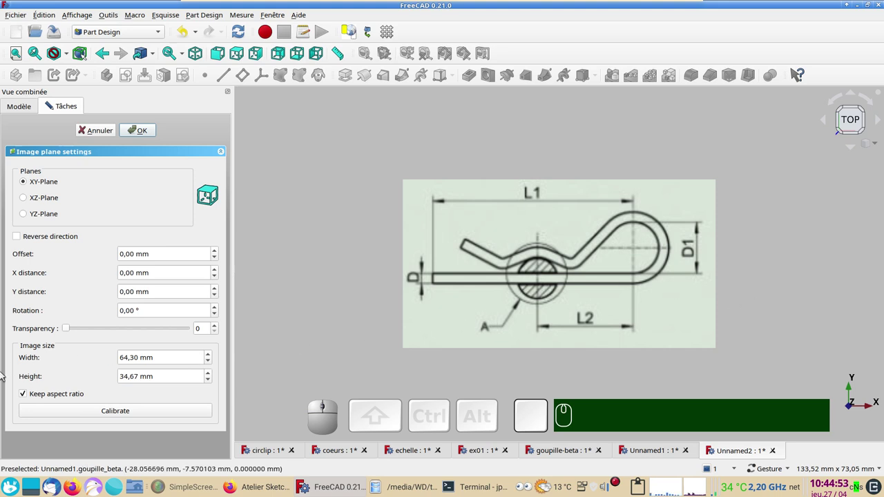
pyautogui.click(83, 413)
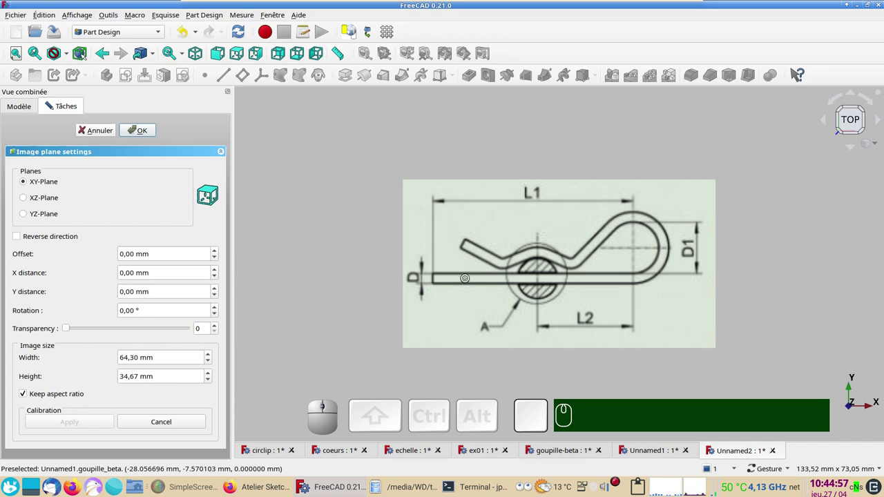
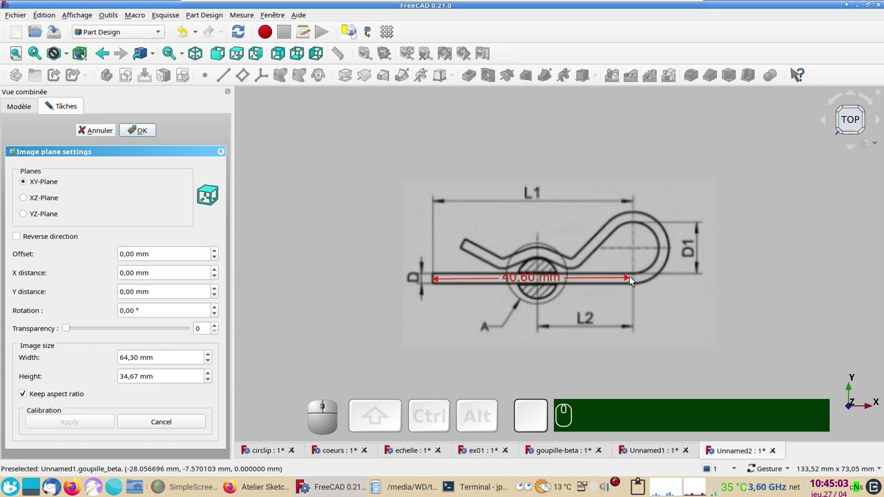
pyautogui.click(638, 281)
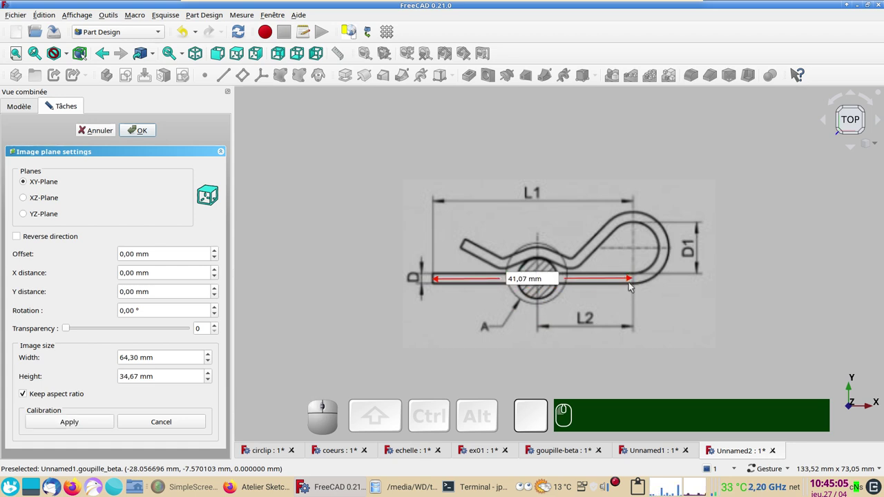
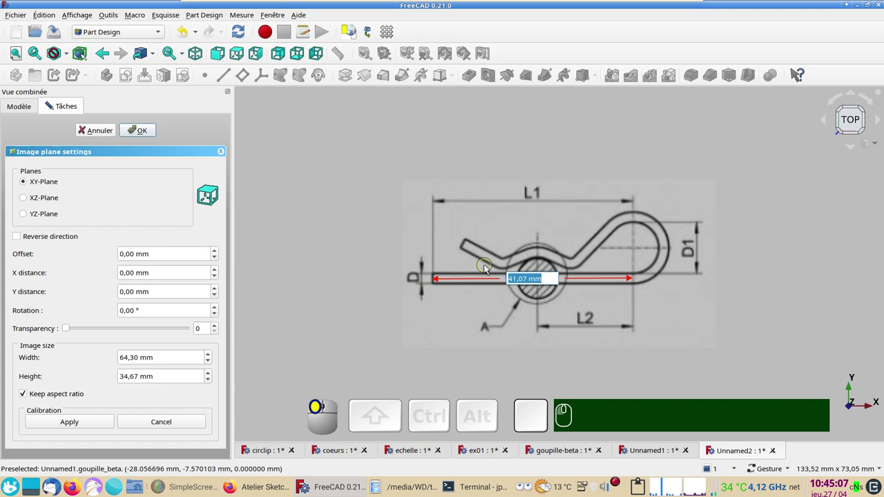
pyautogui.press('KP_5')
pyautogui.press('KP_0')
pyautogui.press('KP_Enter')
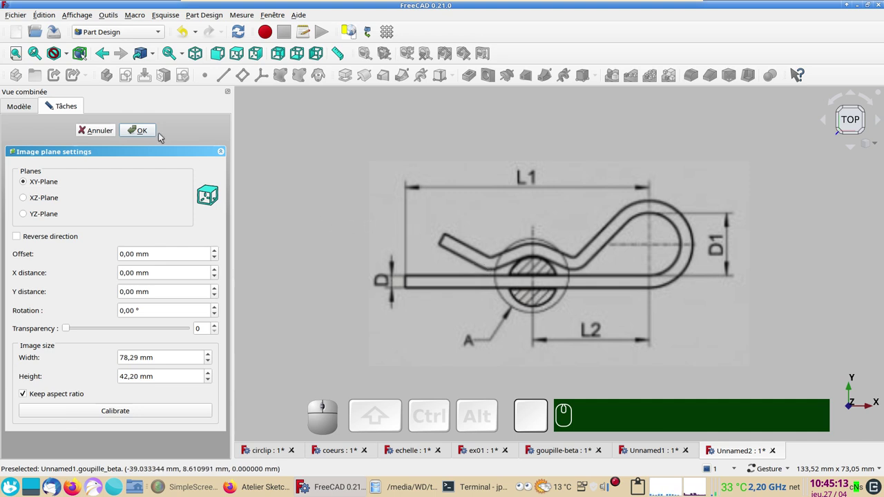
pyautogui.click(154, 134)
# Step: Switch the 3D view to orthographic projection
pyautogui.scroll(-3)
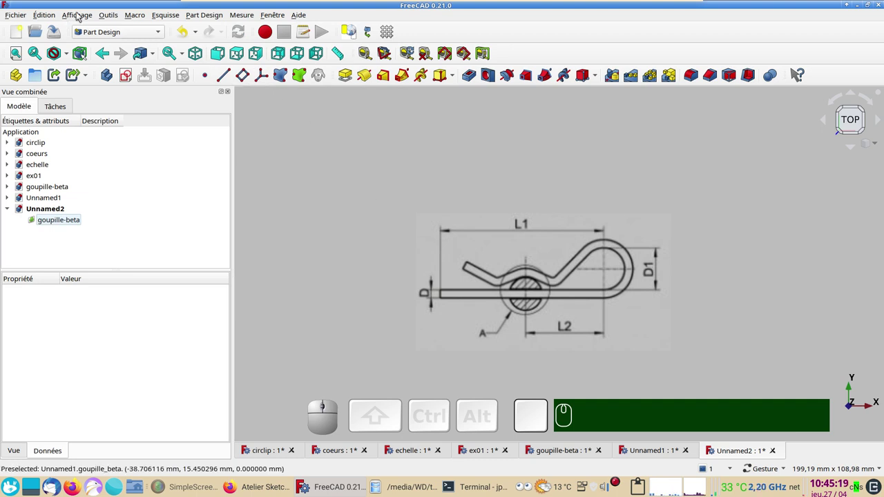
pyautogui.click(79, 14)
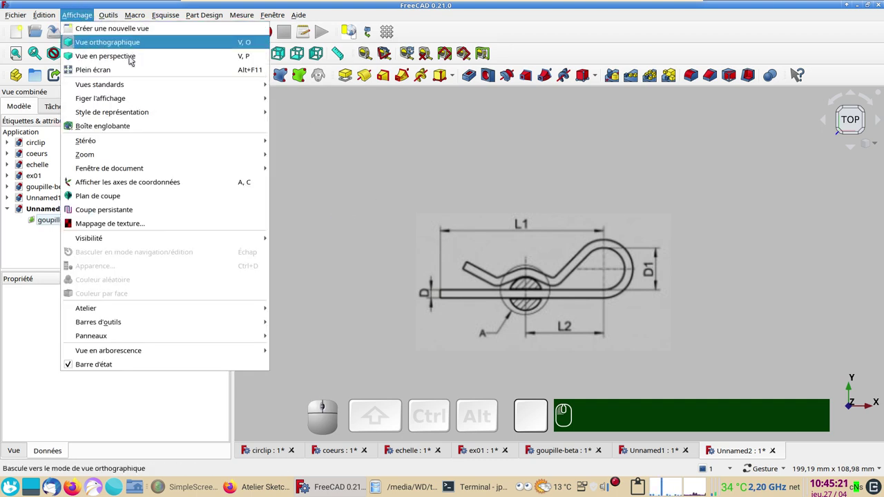
pyautogui.click(171, 181)
pyautogui.scroll(3)
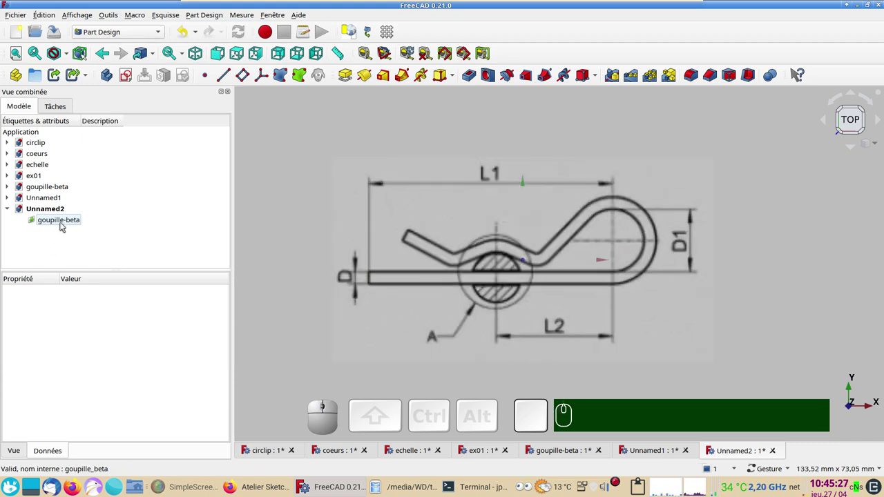
# Step: Lower the goupille-beta image 5 mm below the XY plane and return to the top view
pyautogui.click(67, 225)
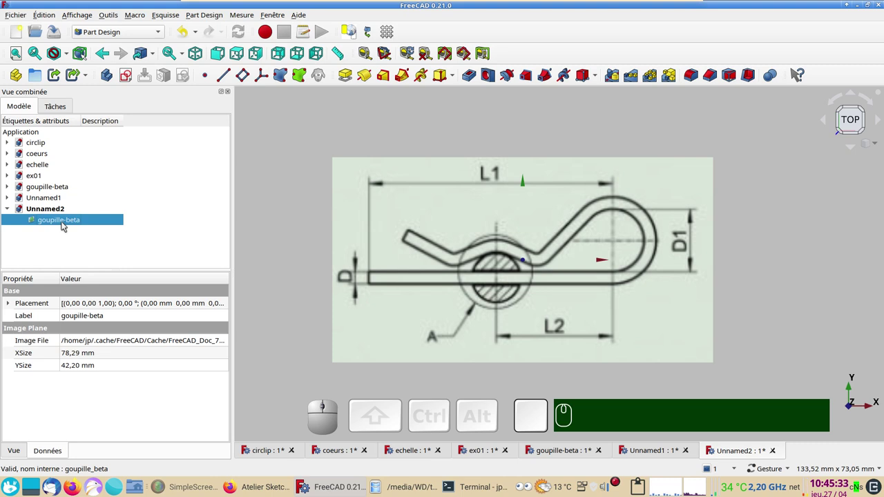
pyautogui.rightClick(65, 223)
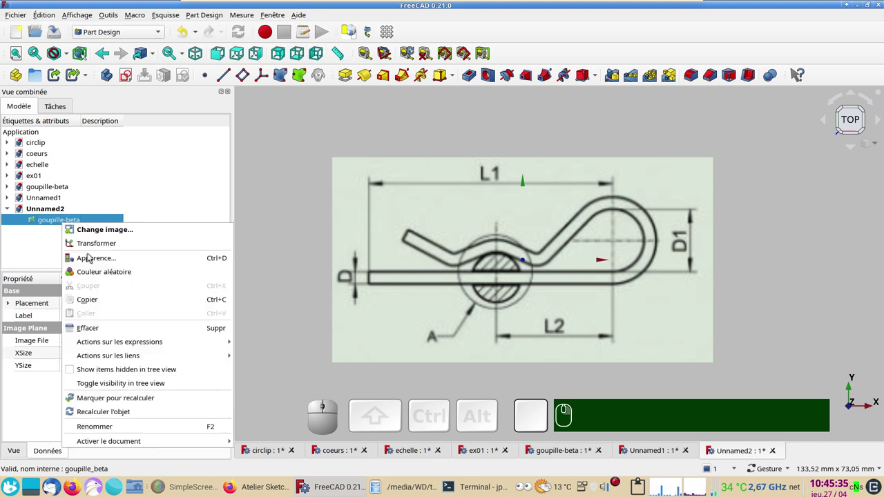
pyautogui.click(56, 219)
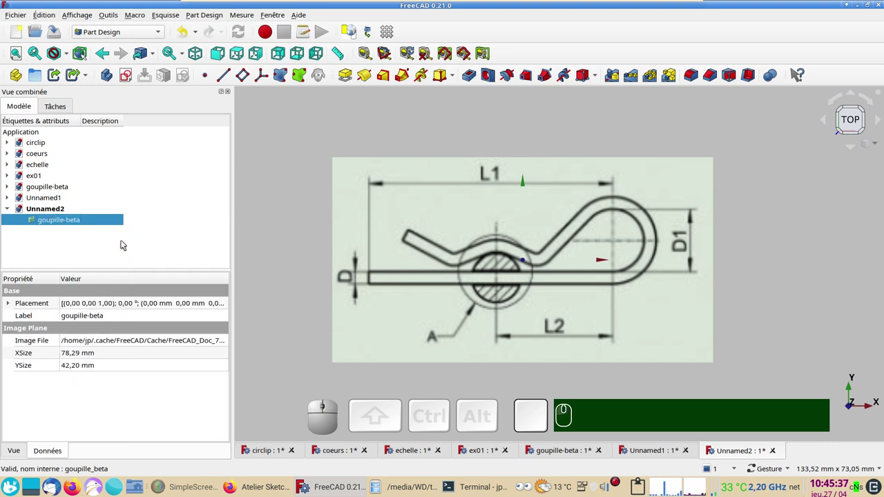
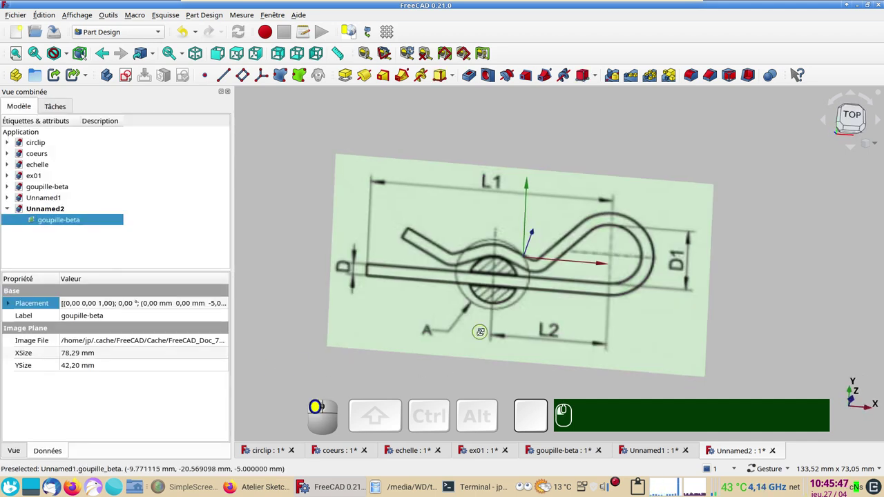
pyautogui.press('KP_2')
pyautogui.scroll(3)
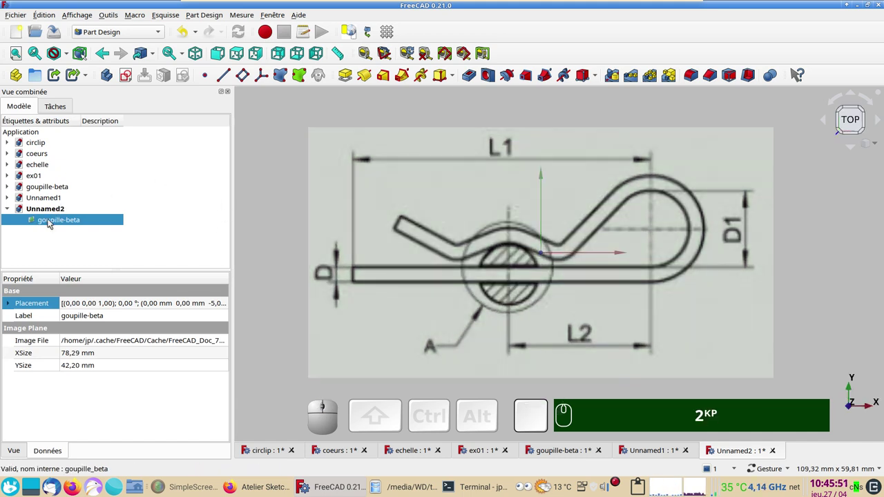
pyautogui.click(55, 222)
# Step: Transform the goupille-beta image 6 mm along X and 4 mm along Y toward the origin
pyautogui.rightClick(52, 221)
pyautogui.click(90, 241)
pyautogui.moveTo(638, 254); pyautogui.dragTo(626, 177)
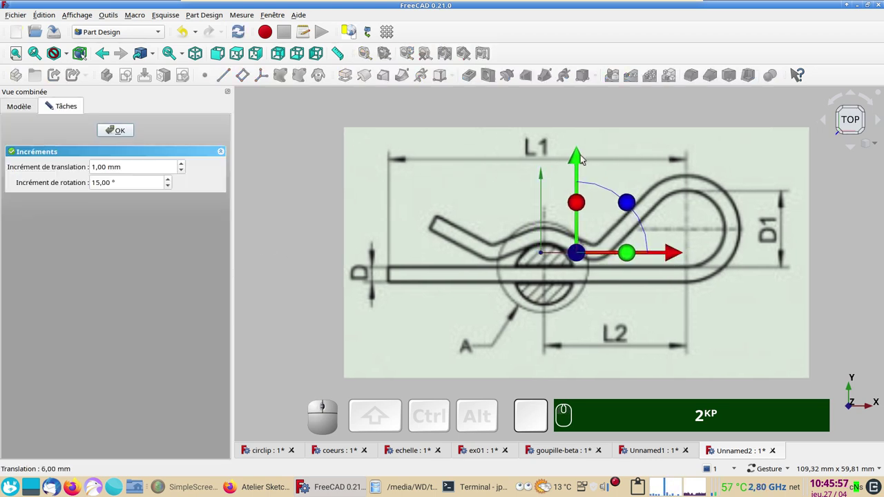
pyautogui.moveTo(582, 158); pyautogui.dragTo(370, 140)
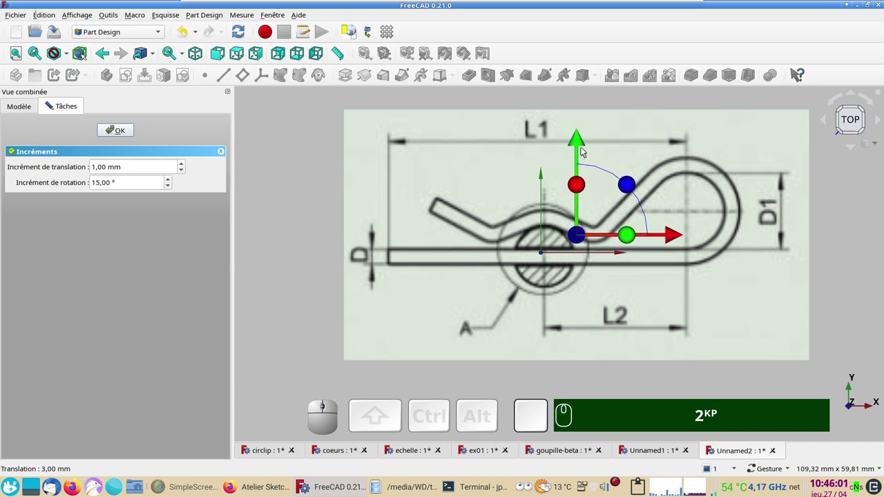
pyautogui.click(581, 142)
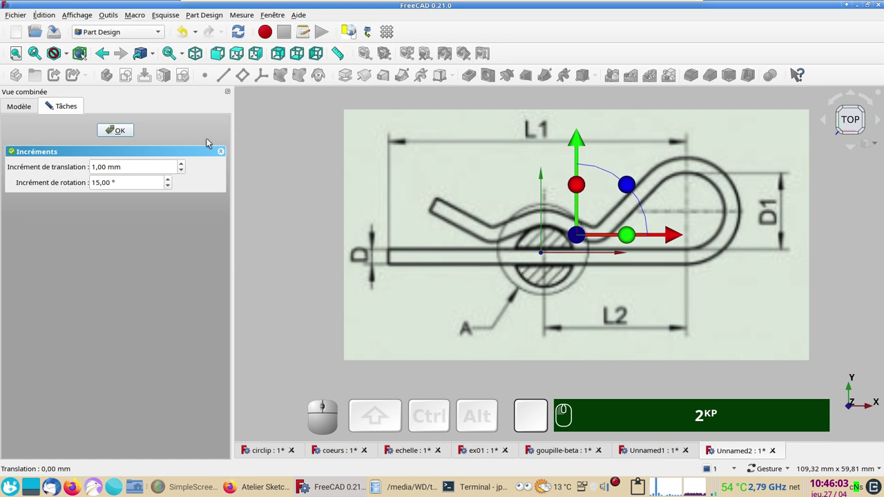
pyautogui.click(581, 142)
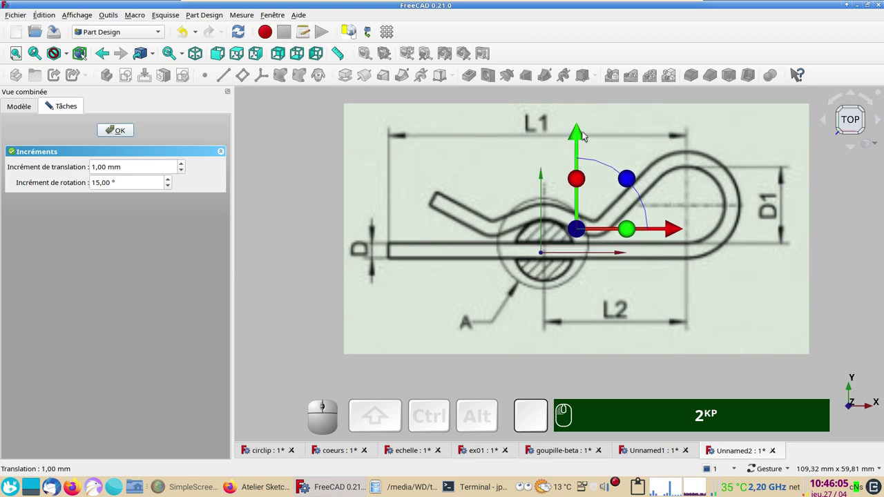
pyautogui.click(122, 128)
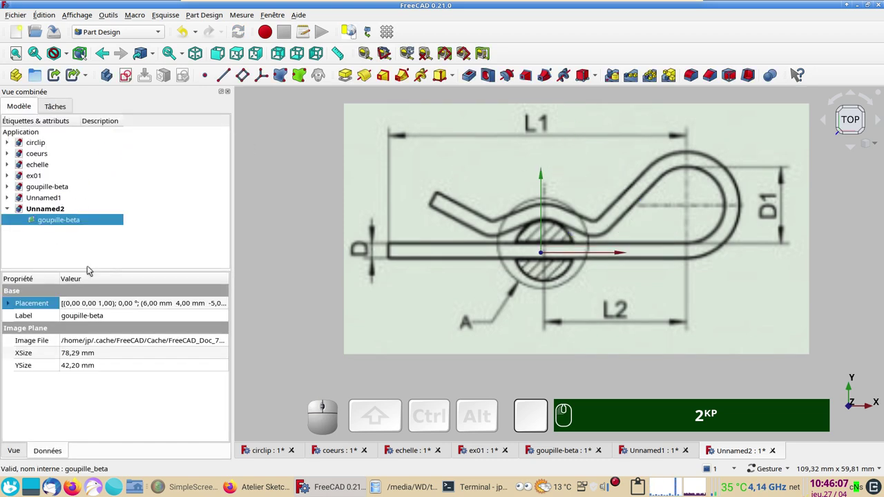
# Step: In the Placement dialog refine the image's Y translation to 3.7 mm
pyautogui.click(230, 304)
pyautogui.click(227, 304)
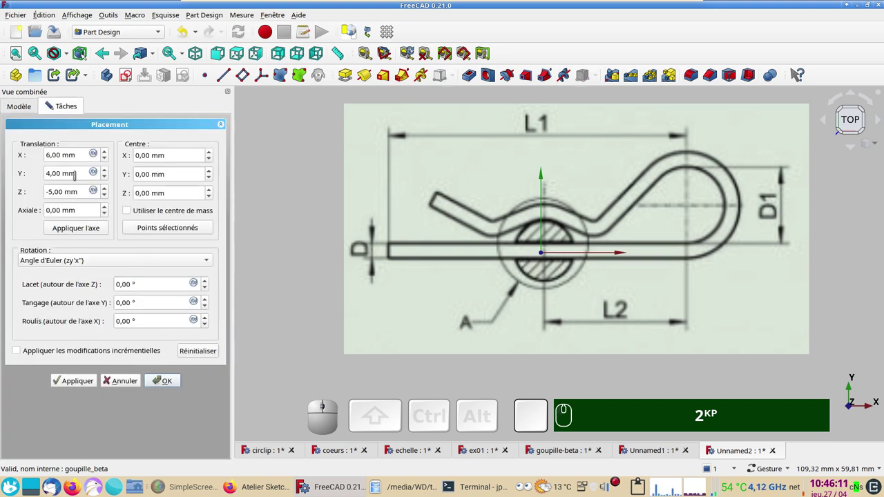
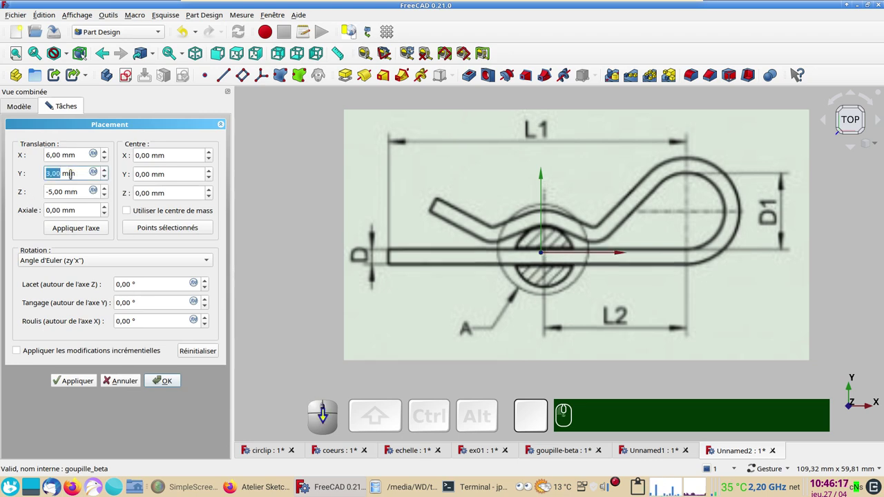
pyautogui.scroll(3)
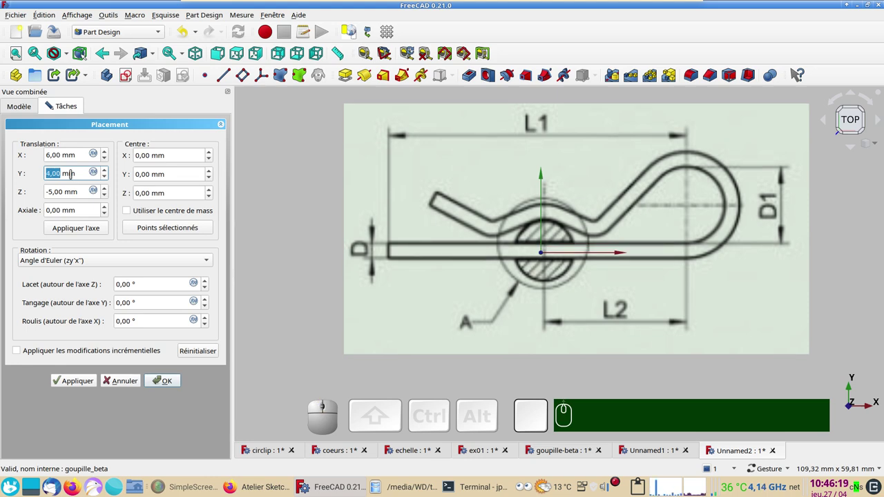
pyautogui.press('KP_3')
pyautogui.press('KP_Decimal')
pyautogui.press('KP_5')
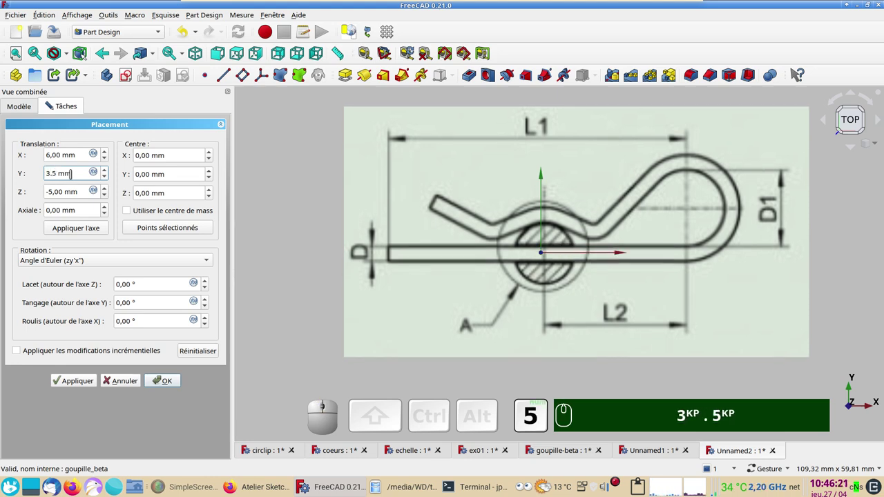
pyautogui.press('BackSpace')
pyautogui.press('KP_7')
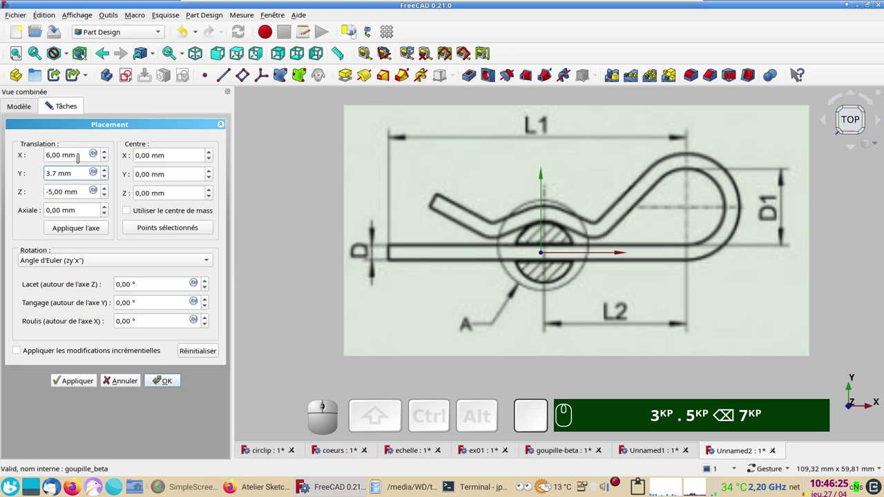
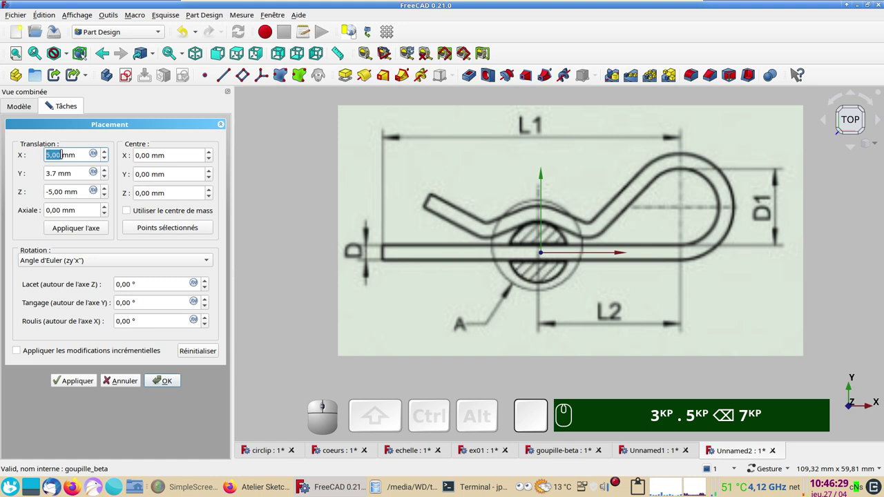
pyautogui.scroll(3)
pyautogui.scroll(-3)
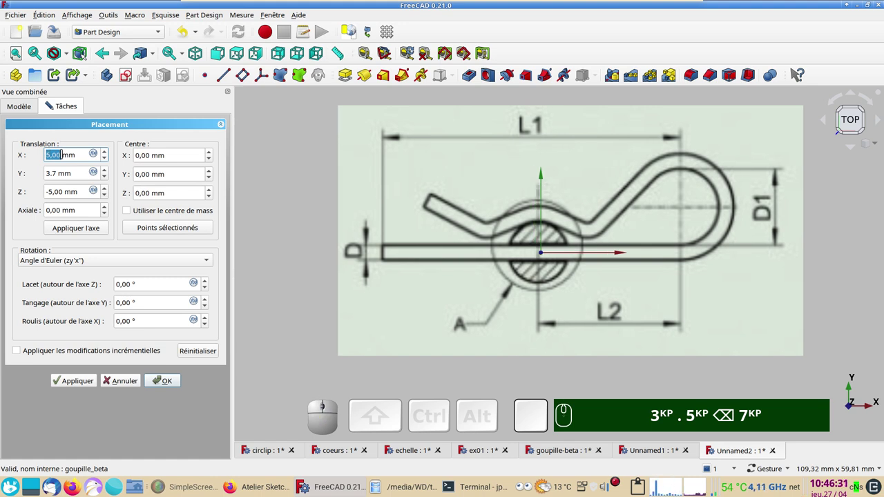
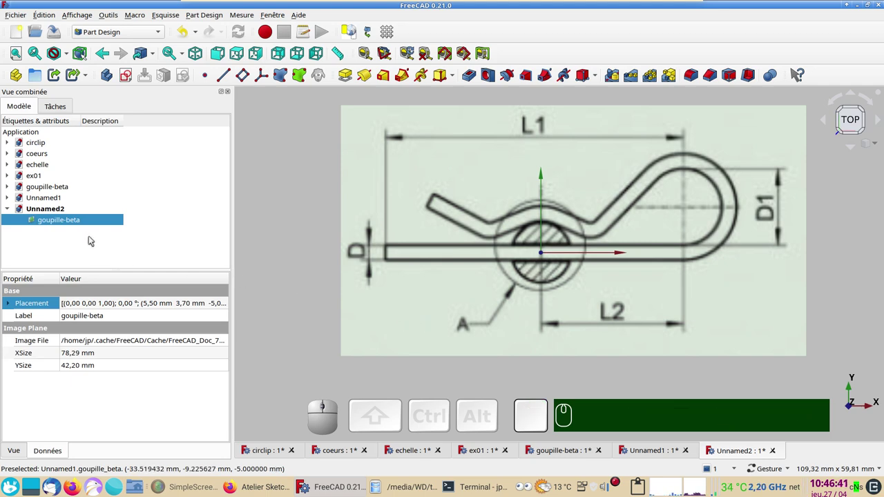
# Step: Add a Body to Unnamed2 and begin a new sketch on its XY plane
pyautogui.click(106, 77)
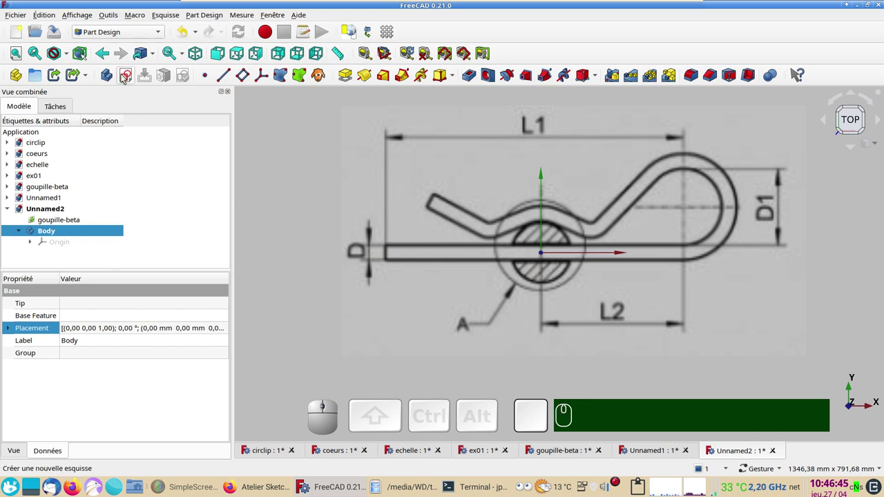
pyautogui.click(124, 75)
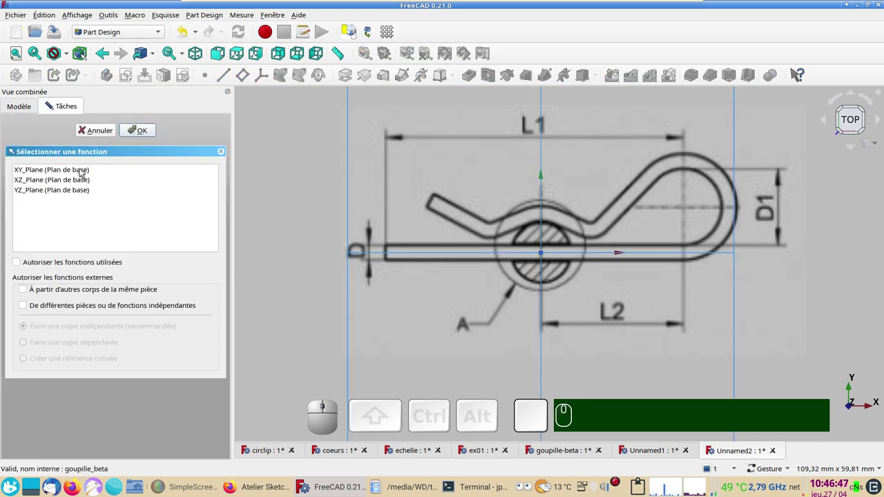
pyautogui.click(84, 171)
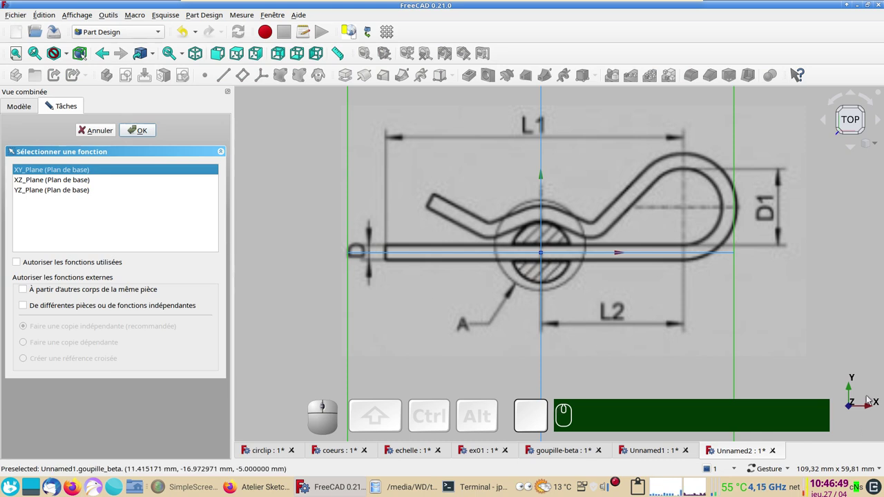
# Step: Draw the pin's straight leg as a line and constrain its horizontal length to 50 mm
pyautogui.click(151, 135)
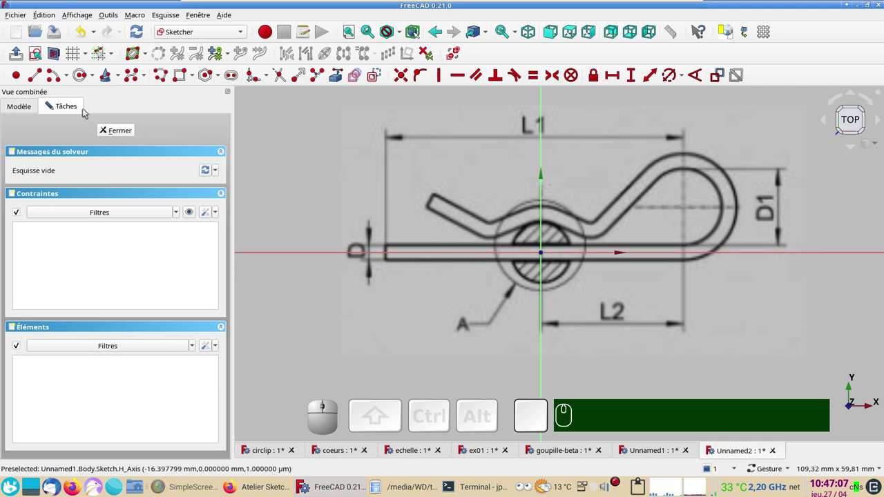
pyautogui.click(44, 81)
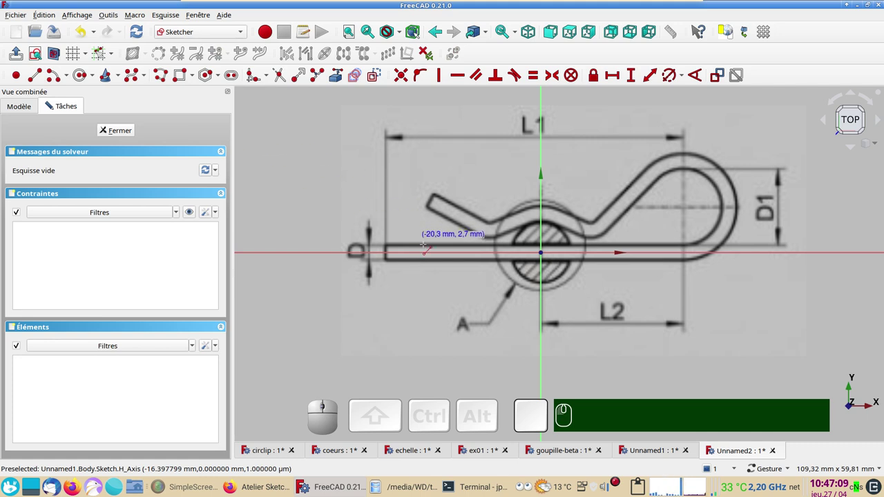
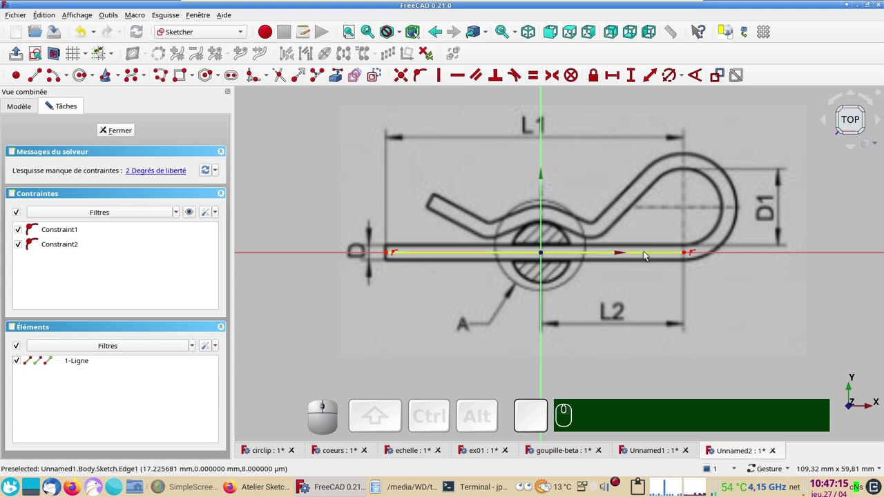
pyautogui.click(646, 253)
pyautogui.click(618, 78)
pyautogui.press('KP_5')
pyautogui.press('KP_0')
pyautogui.press('KP_Enter')
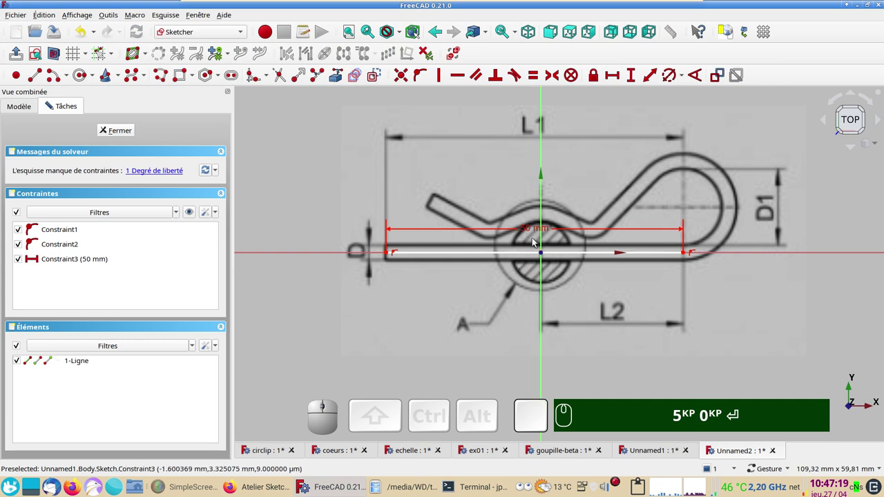
# Step: Dimension the leg's right end point 14 mm horizontally from the origin
pyautogui.click(685, 251)
pyautogui.click(618, 78)
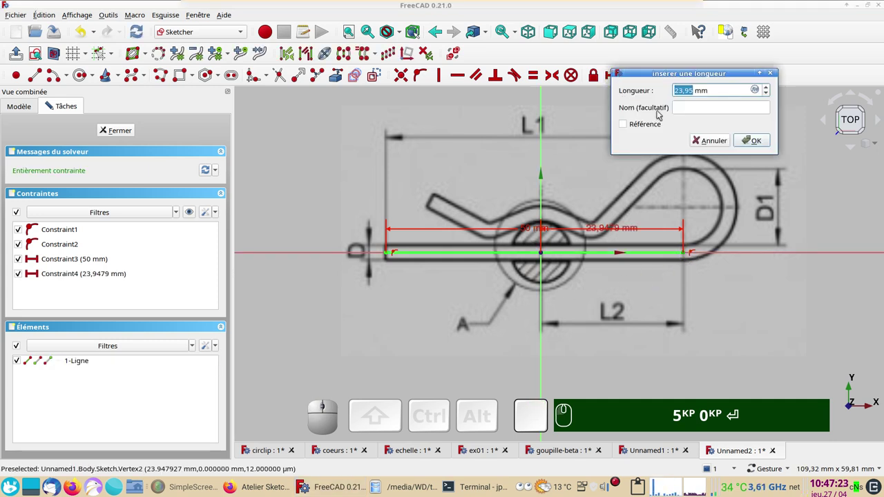
pyautogui.press('KP_1')
pyautogui.press('KP_4')
pyautogui.press('Return')
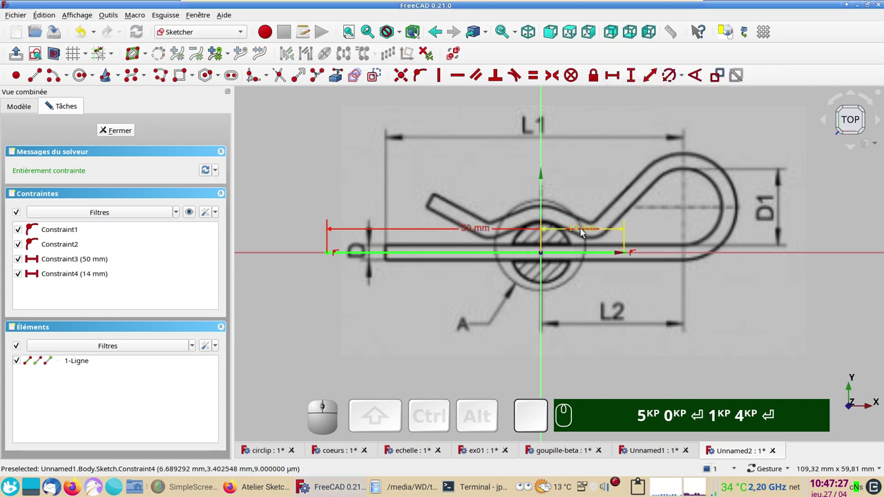
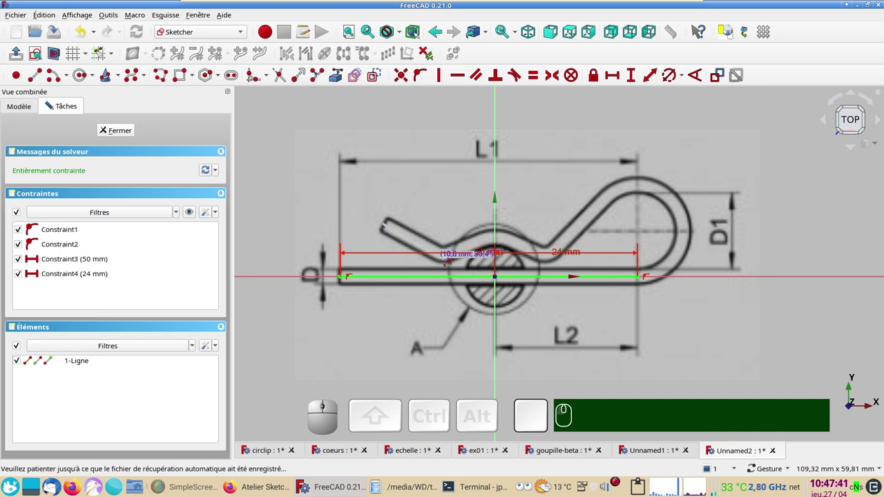
pyautogui.scroll(3)
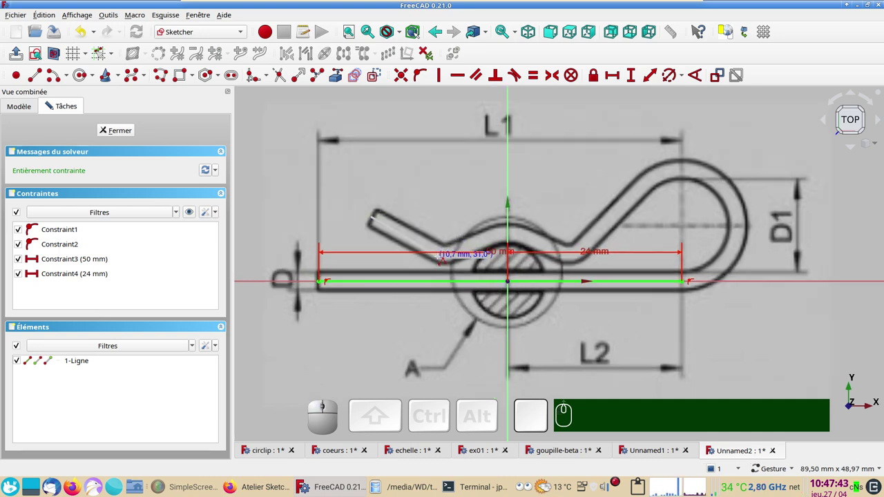
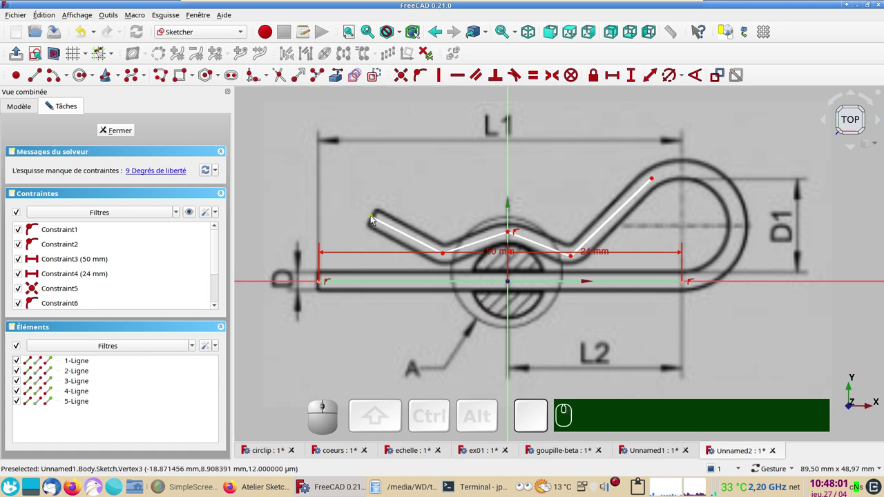
# Step: Lock the arm's left tip and both bend points with distance dimensions from the origin
pyautogui.click(374, 216)
pyautogui.click(596, 76)
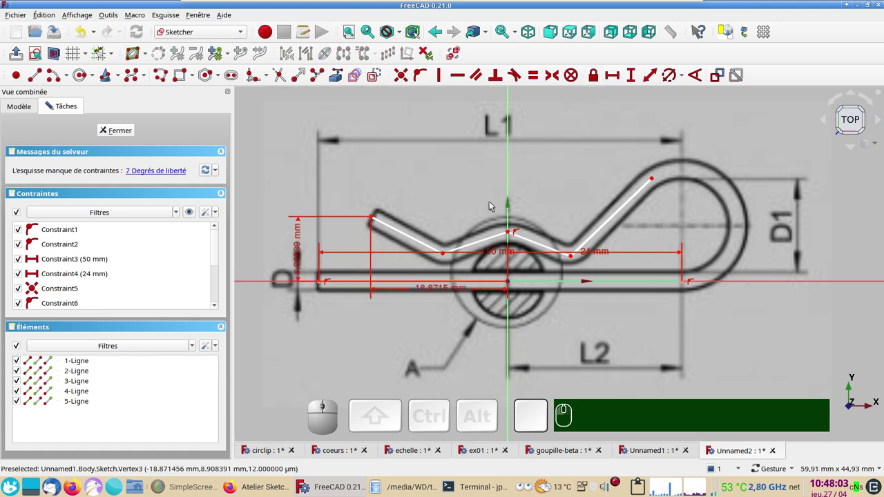
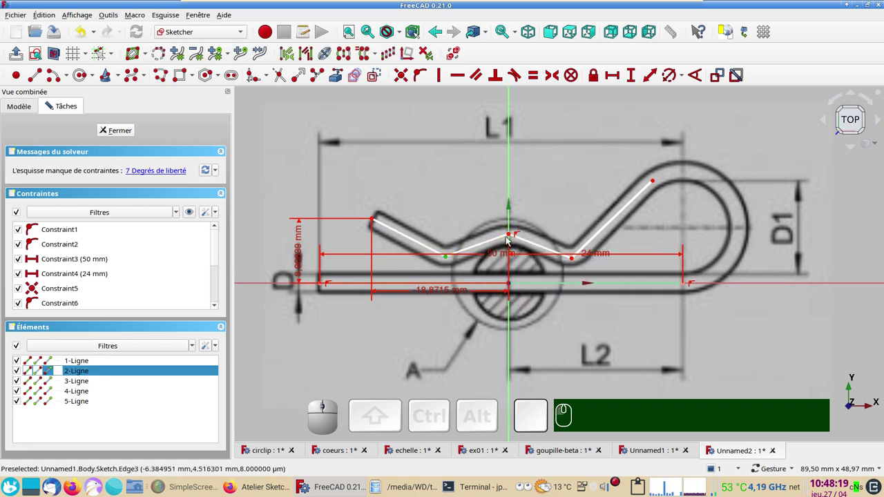
pyautogui.click(511, 234)
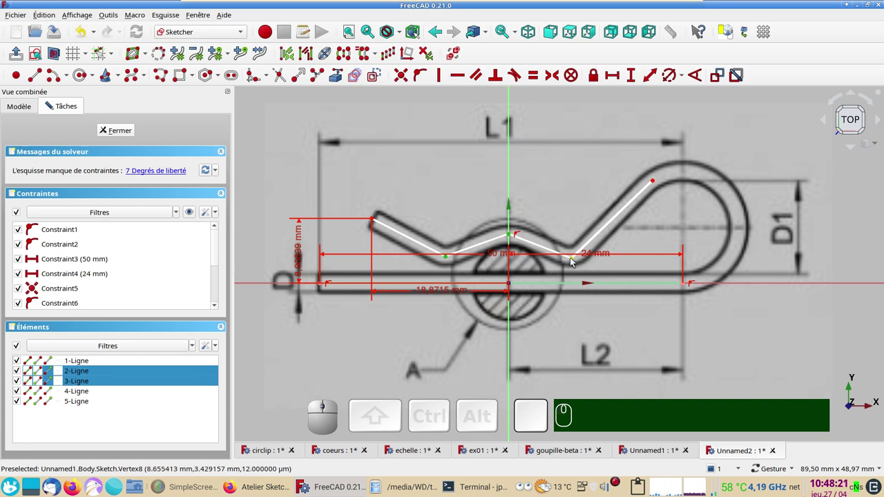
pyautogui.click(573, 260)
pyautogui.scroll(3)
pyautogui.moveTo(567, 196); pyautogui.dragTo(442, 253)
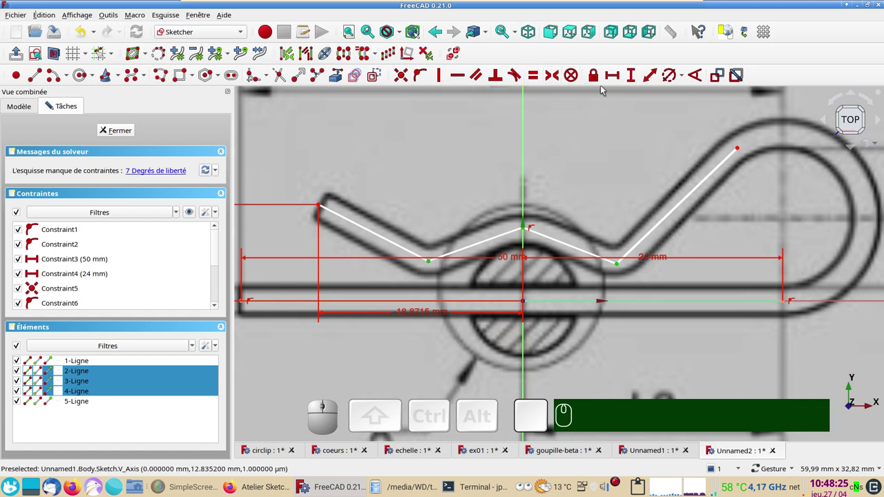
pyautogui.click(596, 76)
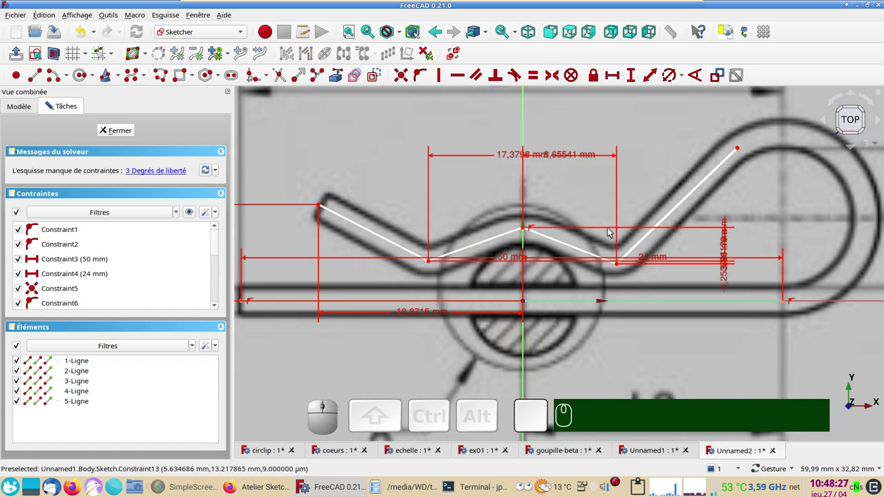
pyautogui.scroll(-3)
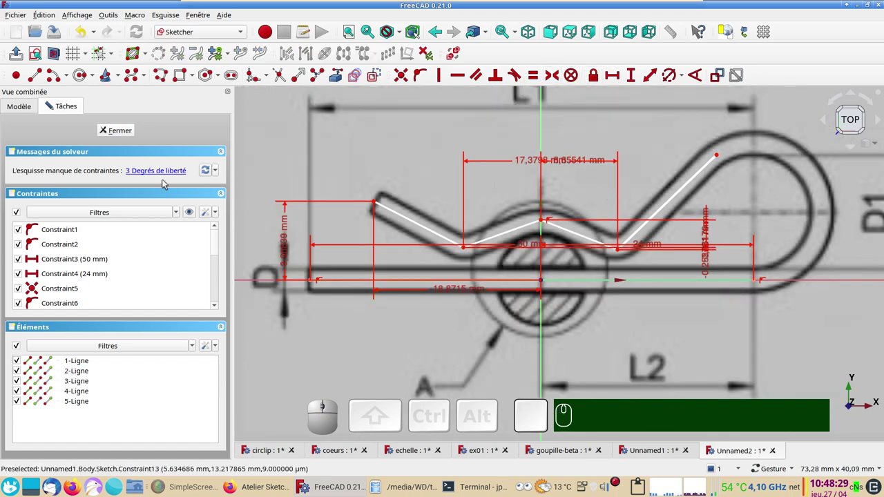
pyautogui.click(361, 161)
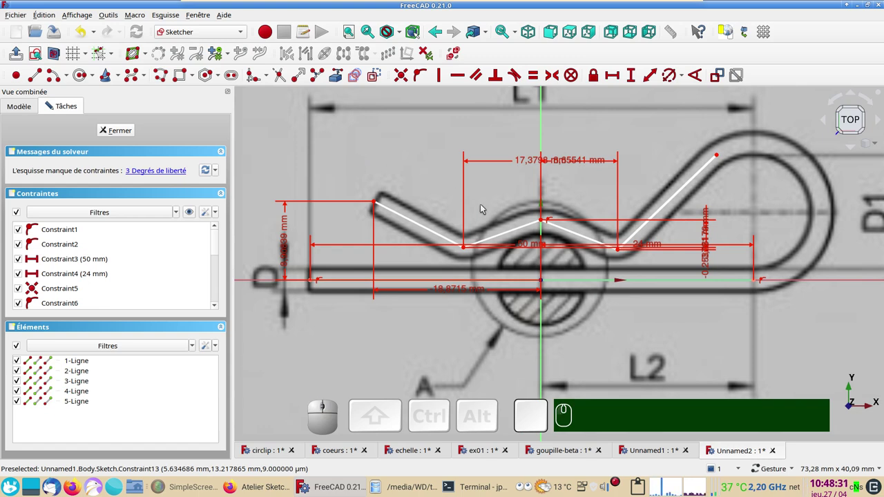
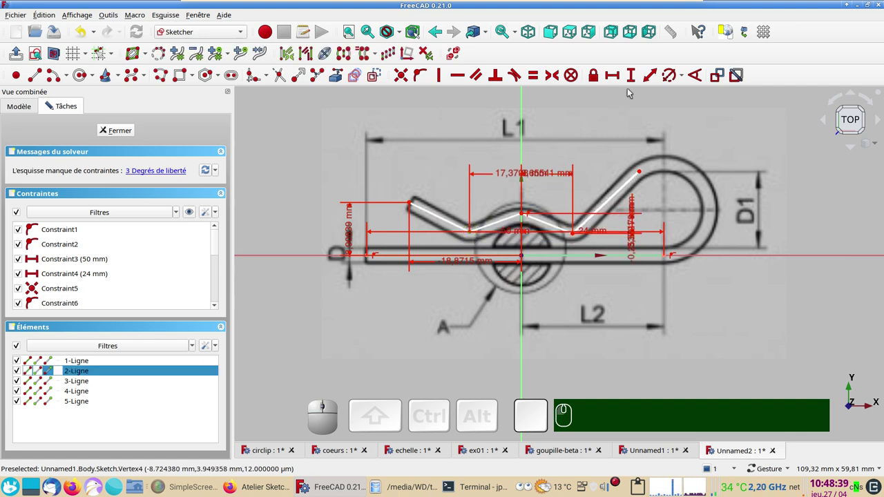
# Step: Add a 3.95 mm vertical distance, then edit the short height dimension to 3.8 mm
pyautogui.click(634, 71)
pyautogui.scroll(3)
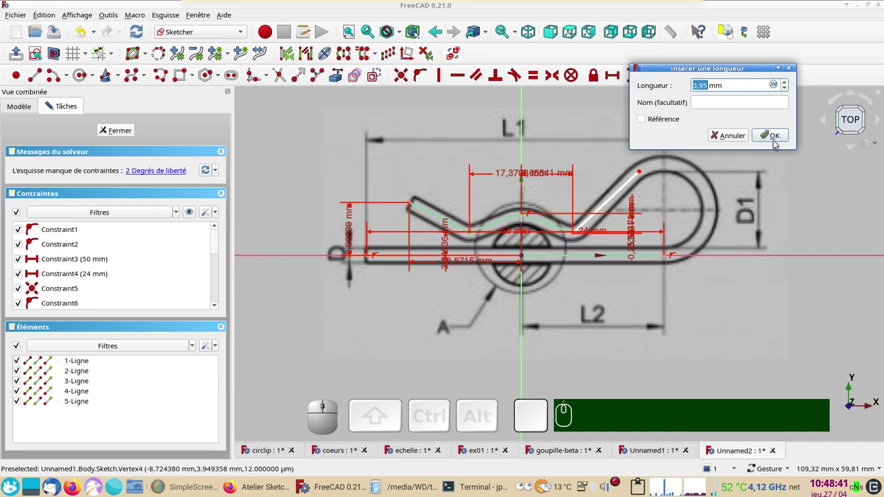
pyautogui.click(777, 141)
pyautogui.scroll(3)
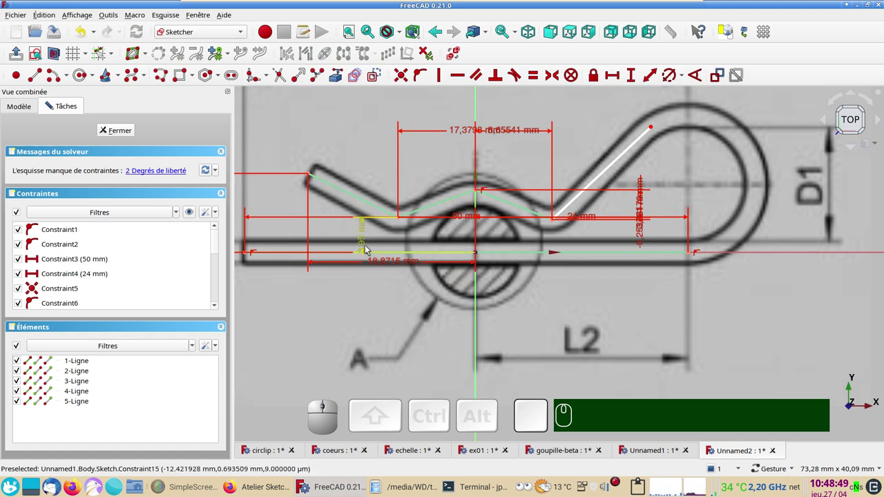
pyautogui.click(369, 247)
pyautogui.click(364, 243)
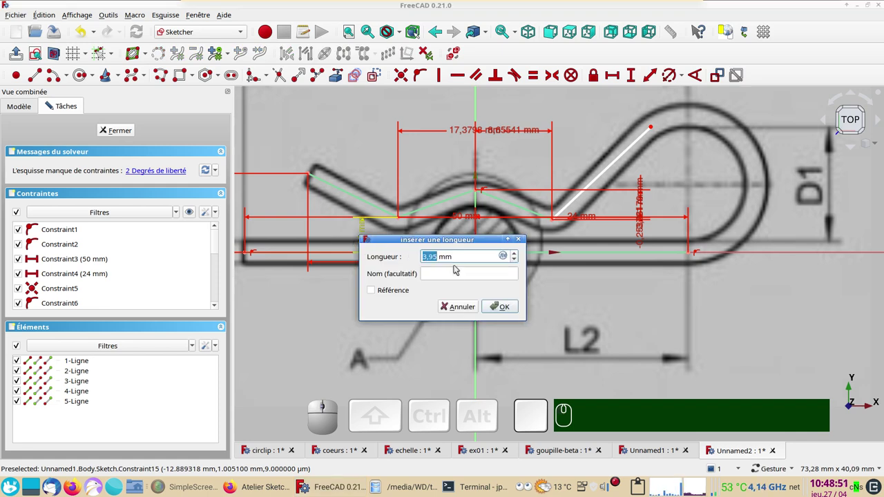
pyautogui.press('KP_3')
pyautogui.press('KP_Decimal')
pyautogui.press('KP_8')
pyautogui.press('KP_Enter')
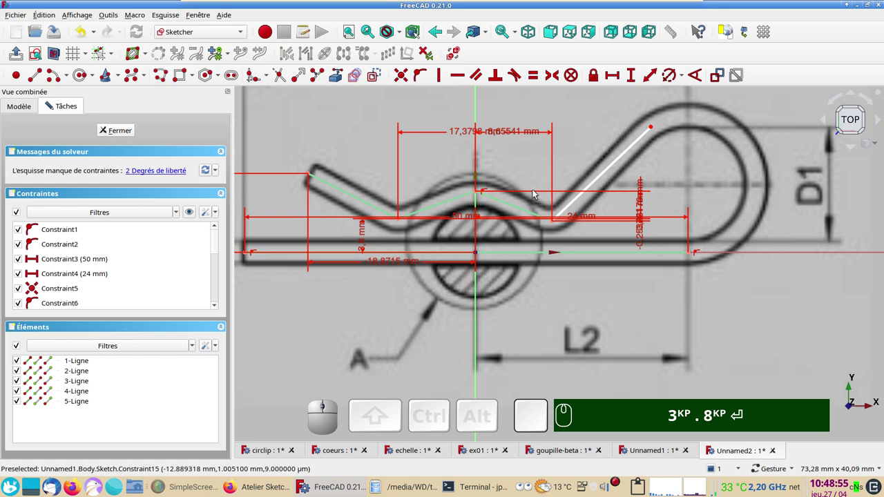
pyautogui.scroll(-3)
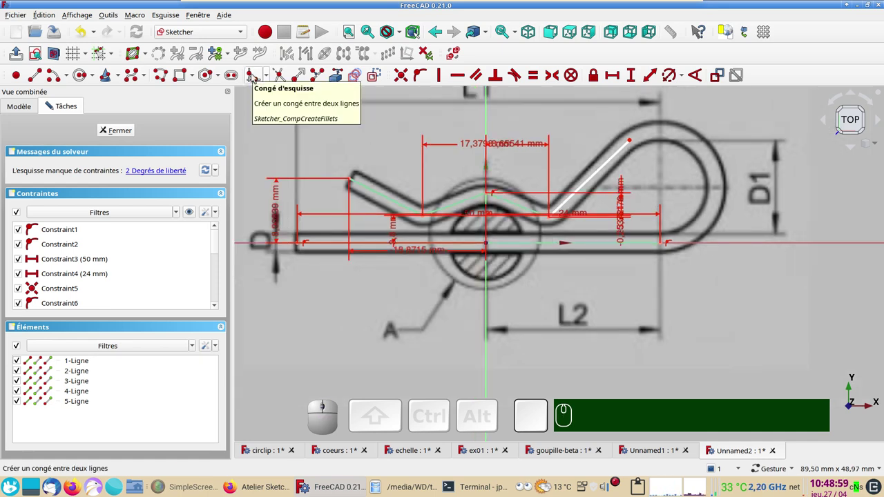
# Step: Fillet the arm's bends with the constraint-preserving fillet and give the top arc radius 4 mm
pyautogui.click(272, 78)
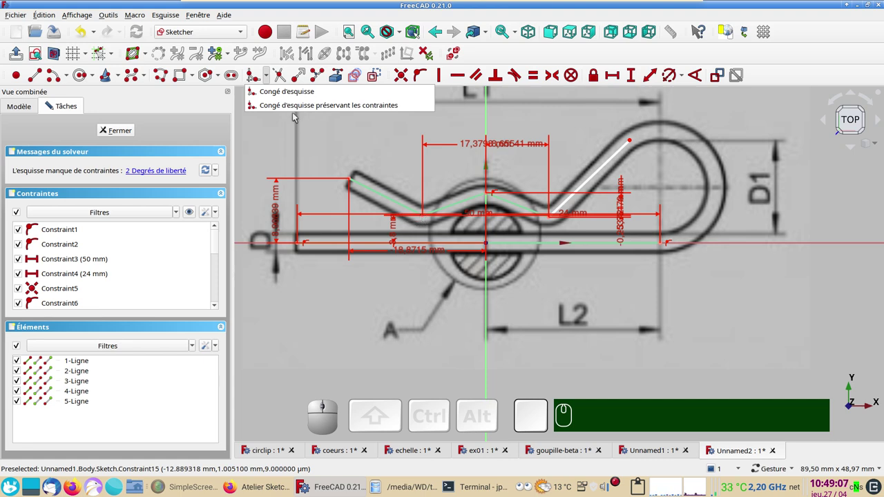
pyautogui.click(290, 109)
pyautogui.scroll(3)
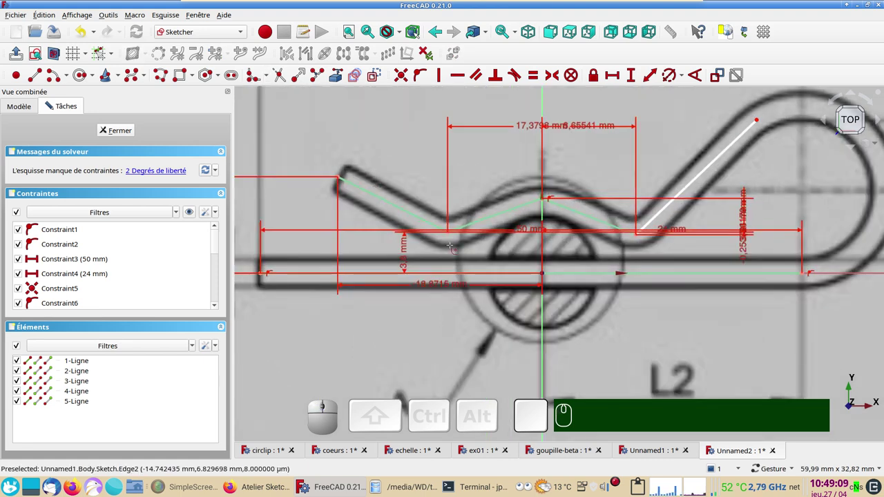
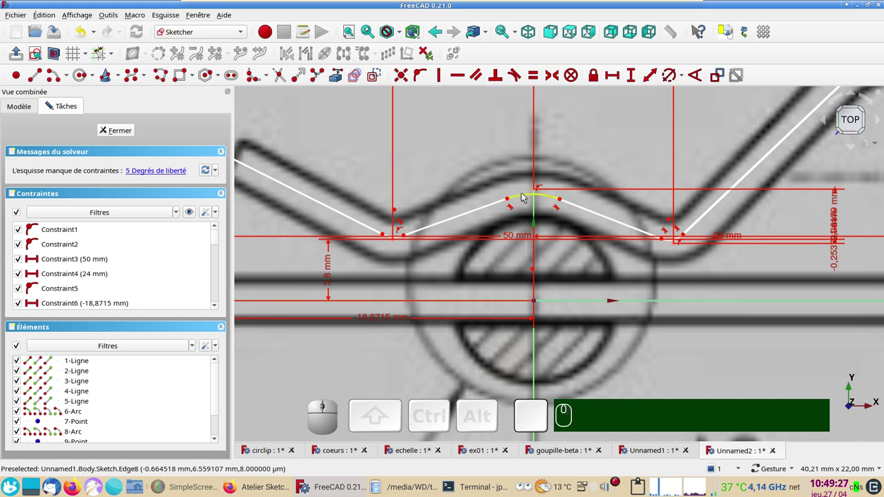
pyautogui.click(528, 196)
pyautogui.press('r')
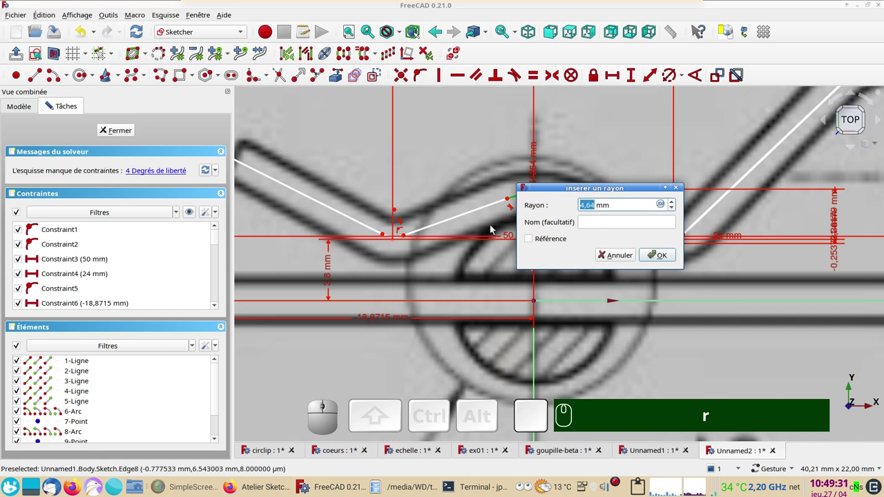
pyautogui.press('KP_4')
pyautogui.press('KP_Enter')
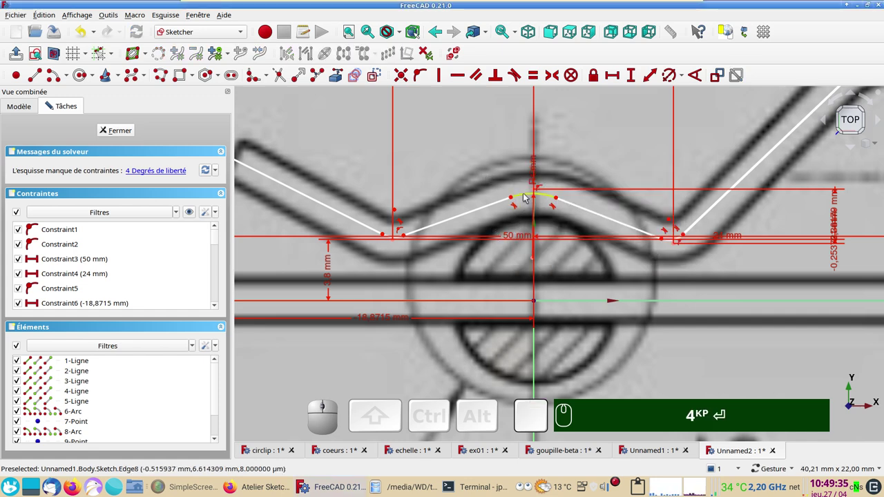
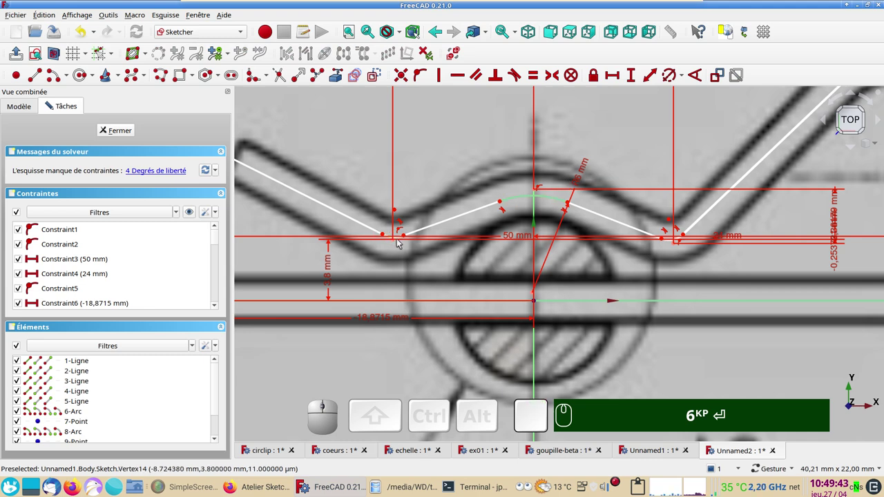
# Step: Dimension the left bend fillet R3 and the right bend fillet R2
pyautogui.click(400, 238)
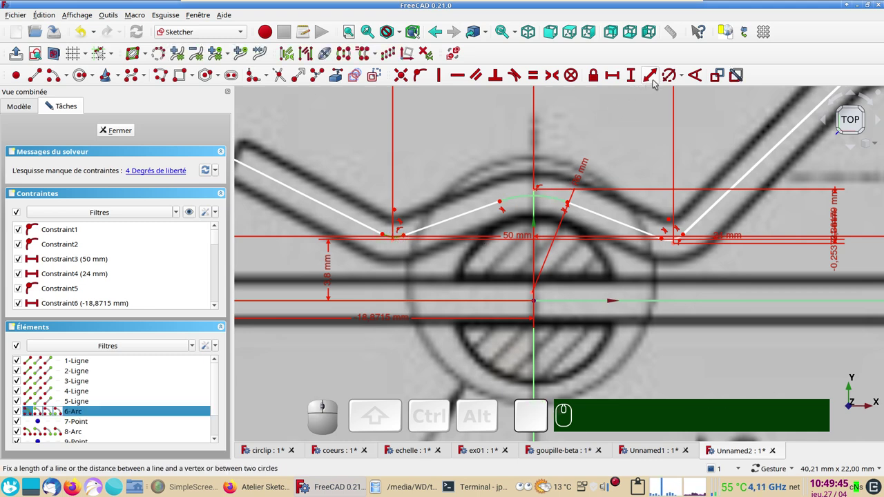
pyautogui.press('r')
pyautogui.press('KP_3')
pyautogui.press('Return')
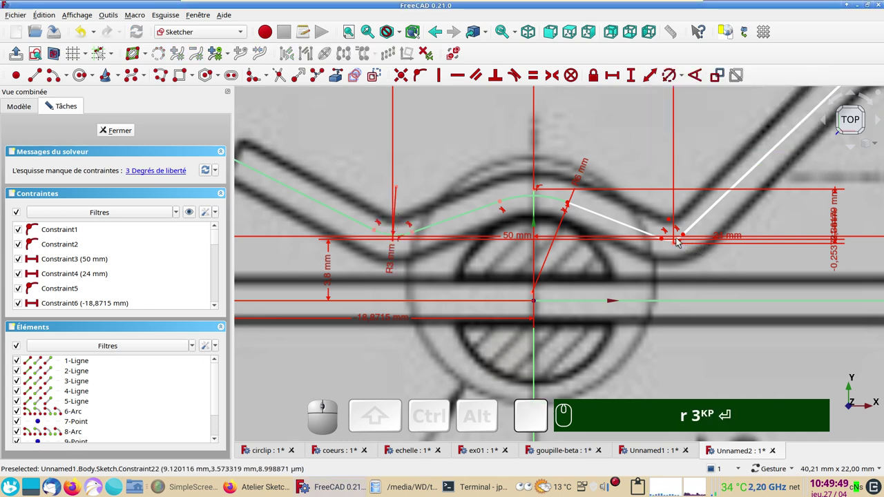
pyautogui.click(678, 237)
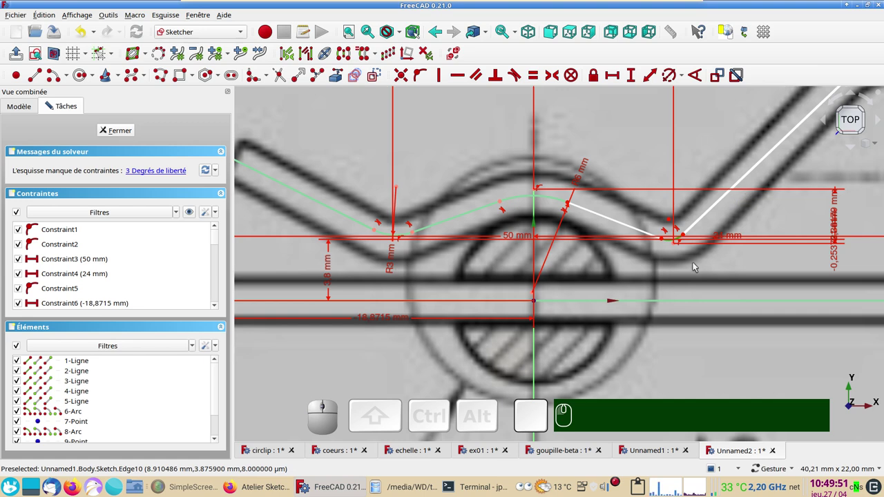
pyautogui.press('r')
pyautogui.press('KP_2')
pyautogui.press('KP_Enter')
pyautogui.scroll(-3)
pyautogui.rightClick(802, 229)
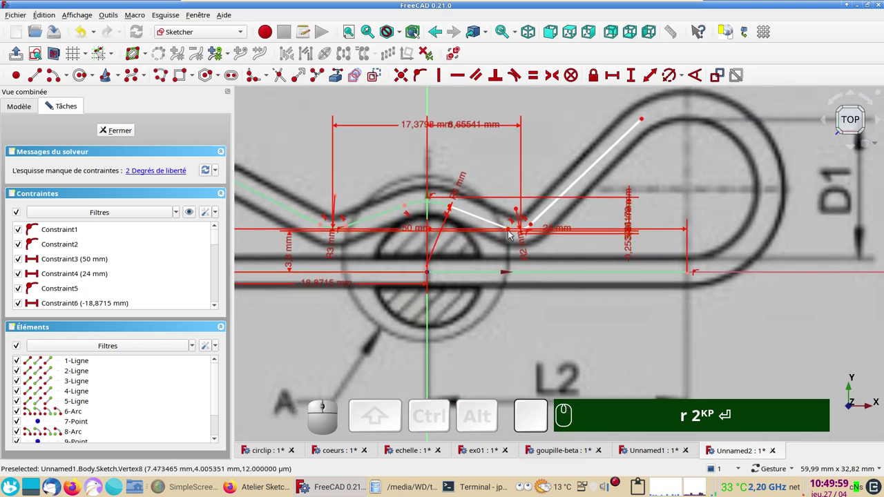
# Step: Start the large loop arc from the upper end of the arm toward the straight leg
pyautogui.moveTo(510, 230); pyautogui.dragTo(645, 146)
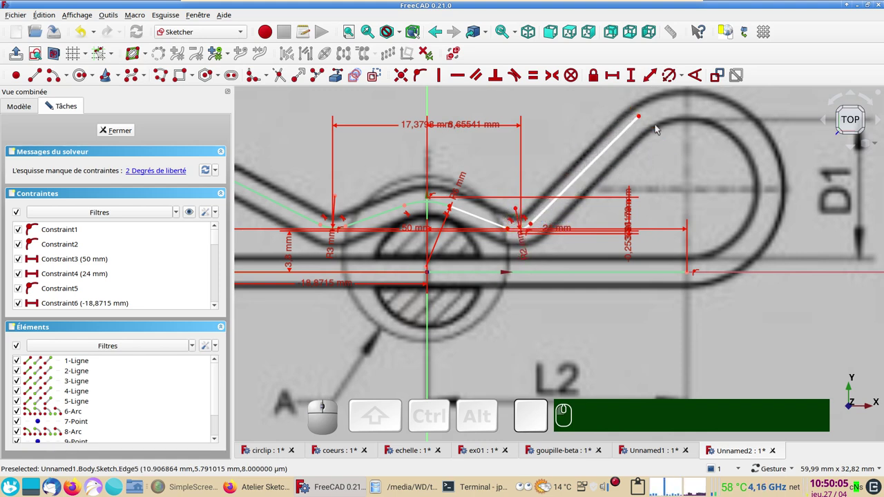
pyautogui.click(640, 116)
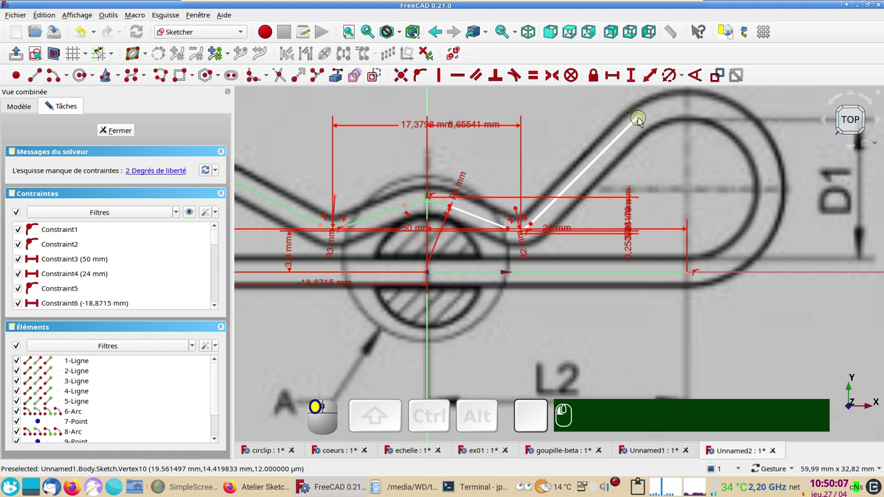
pyautogui.click(714, 306)
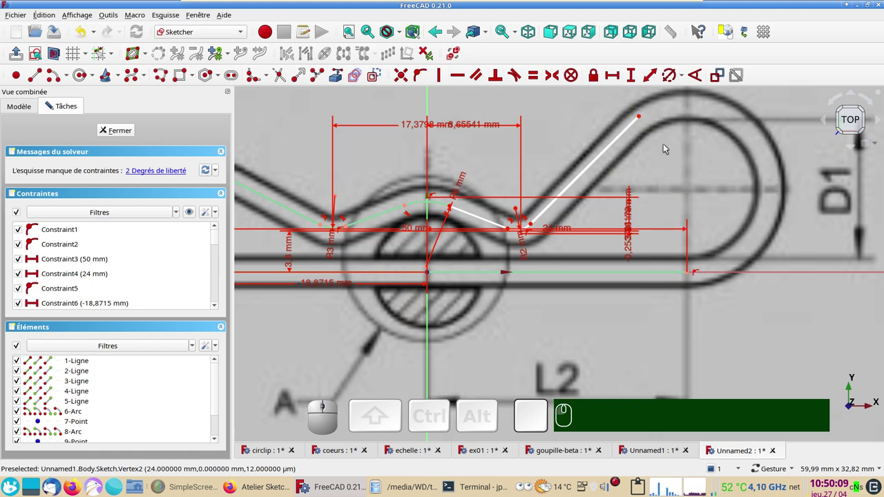
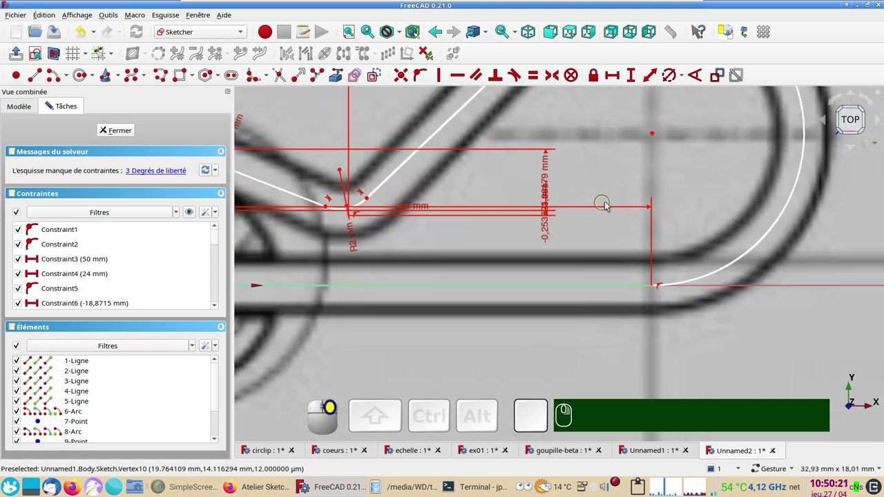
# Step: Make the loop arc tangent at its lower end and select it for a radius constraint
pyautogui.scroll(-3)
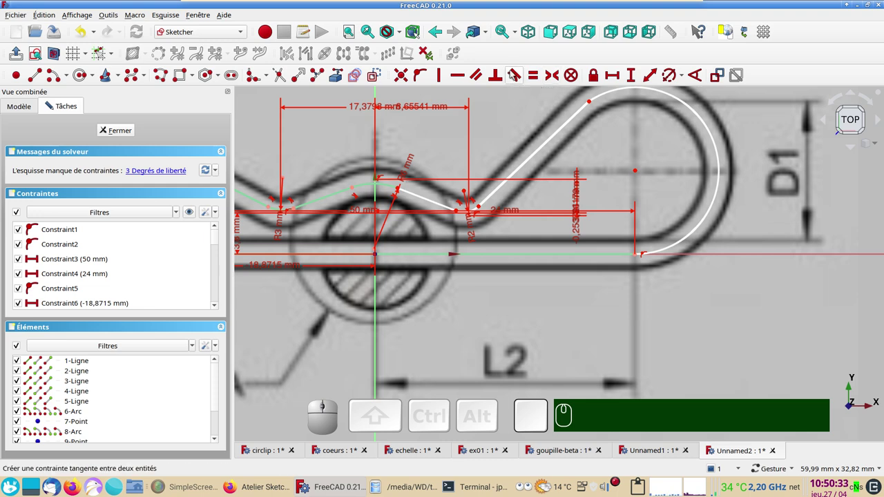
pyautogui.press('t')
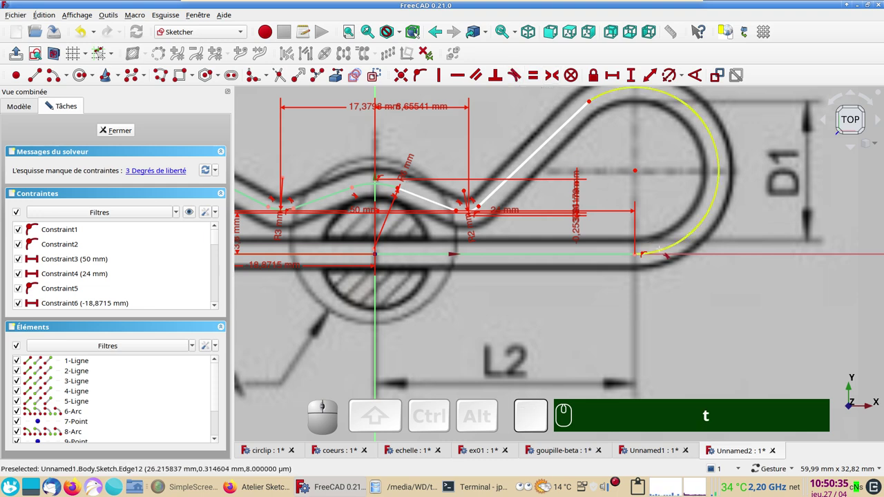
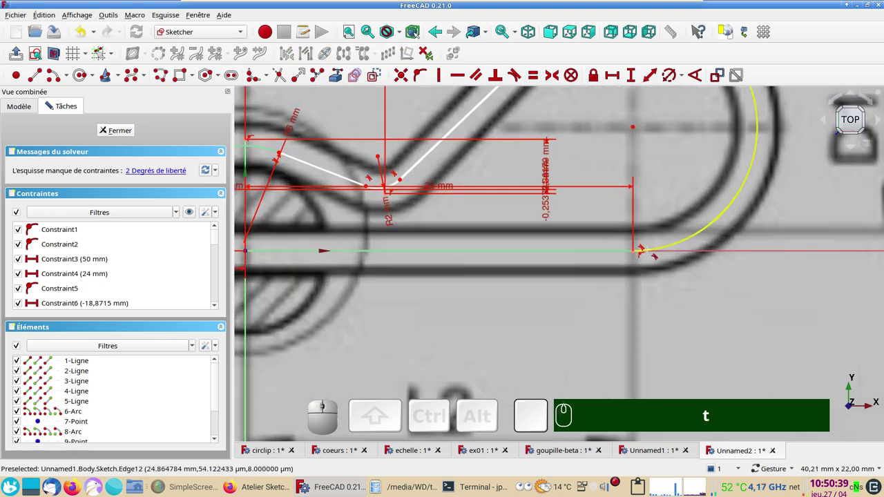
pyautogui.scroll(-3)
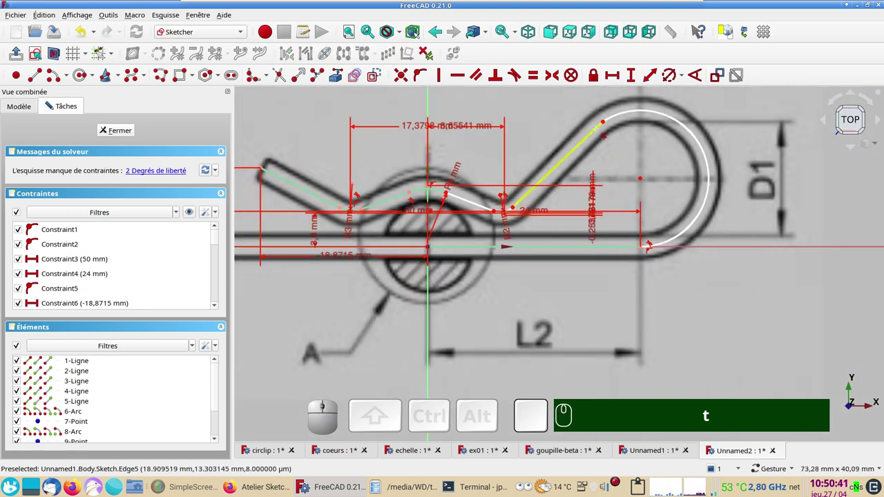
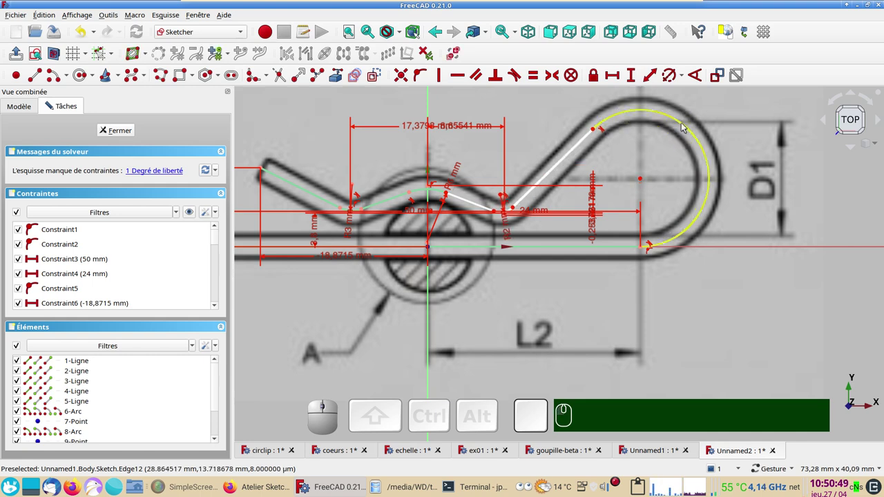
pyautogui.click(683, 124)
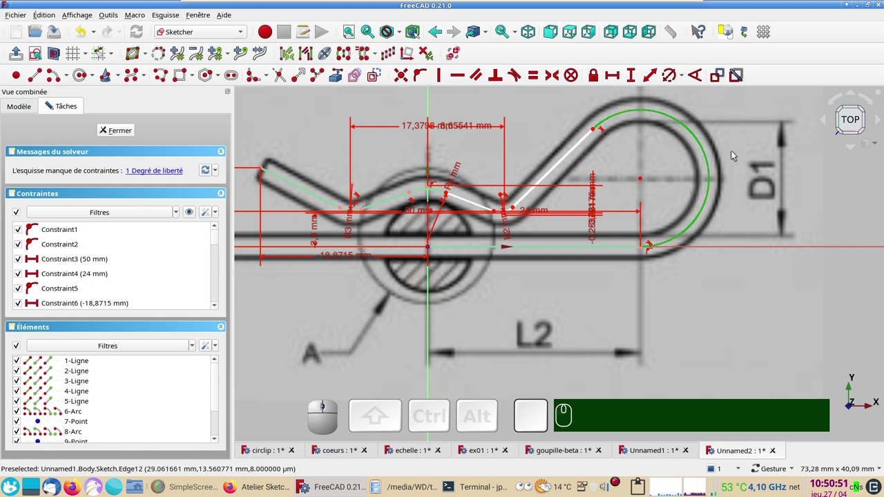
pyautogui.press('r')
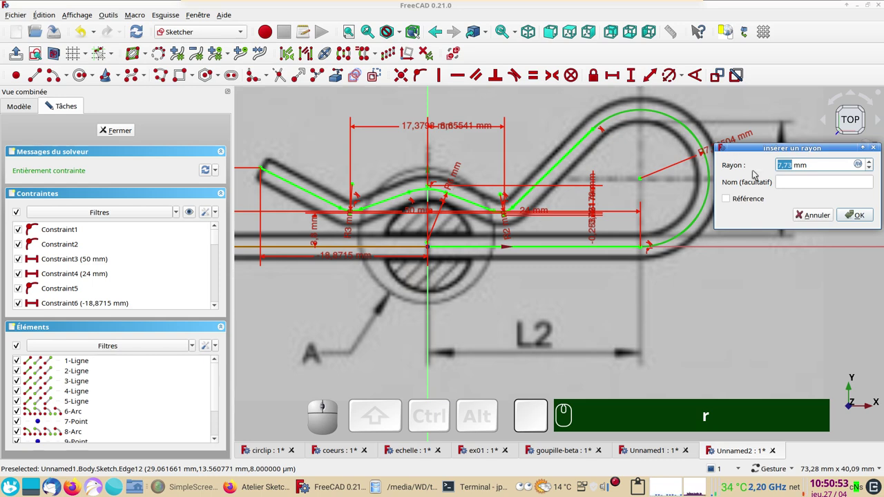
# Step: Set the large bend's radius to 7.8 mm, fully constraining the clip sketch
pyautogui.press('KP_7')
pyautogui.press('.')
pyautogui.press('KP_8')
pyautogui.press('Return')
pyautogui.rightClick(443, 320)
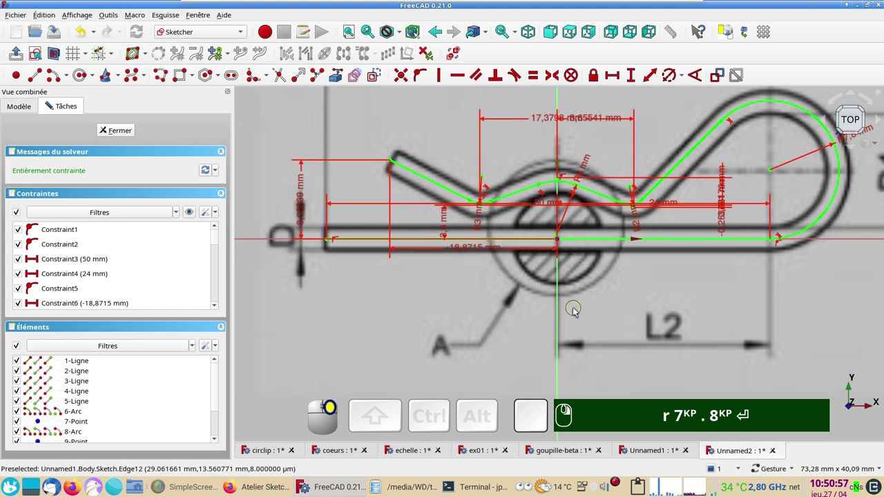
# Step: Close the path sketch and start a second sketch on the YZ plane
pyautogui.click(114, 133)
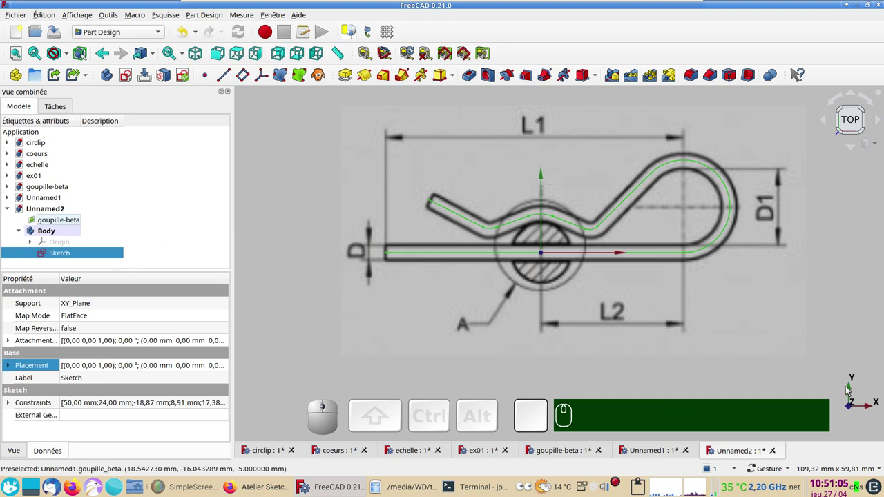
pyautogui.moveTo(814, 356); pyautogui.dragTo(838, 403)
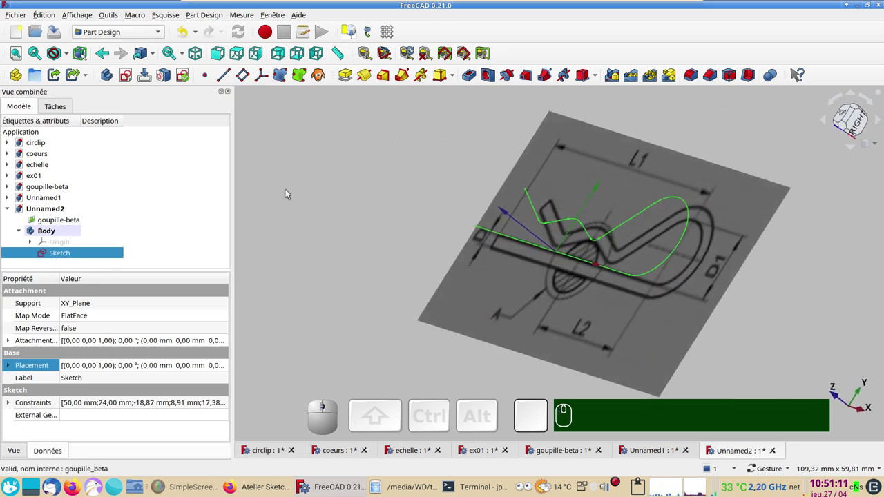
pyautogui.click(335, 173)
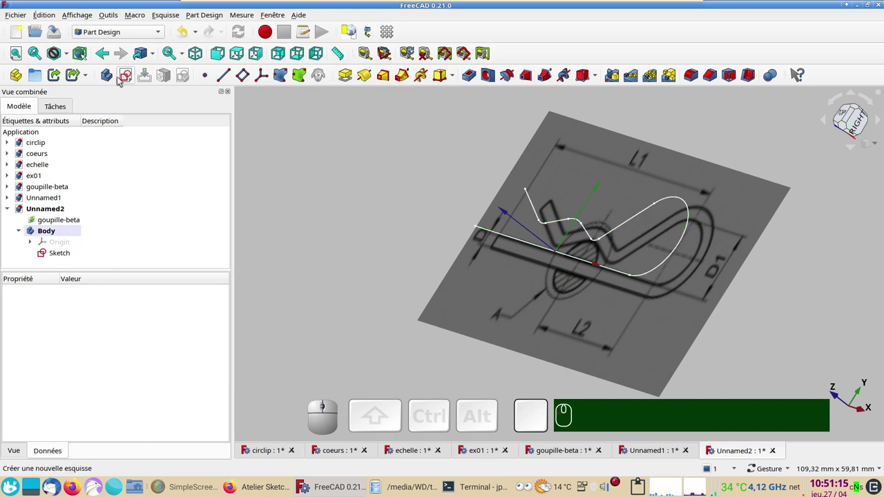
pyautogui.click(130, 77)
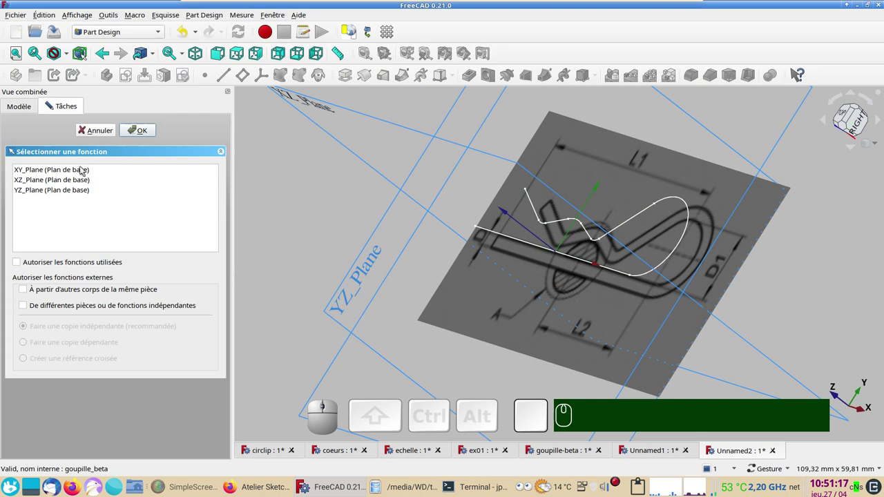
pyautogui.click(60, 189)
pyautogui.click(129, 134)
# Step: Draw a circle at the origin, constrain its diameter to 3 mm, and close the sketch
pyautogui.scroll(3)
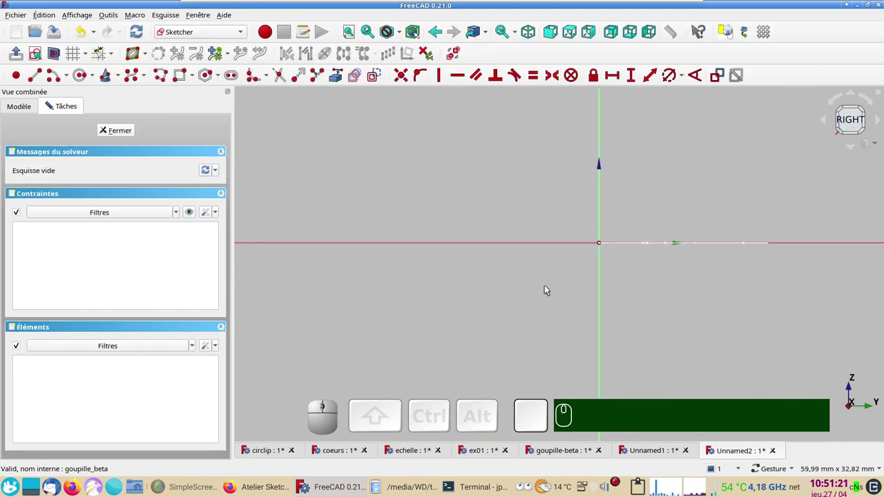
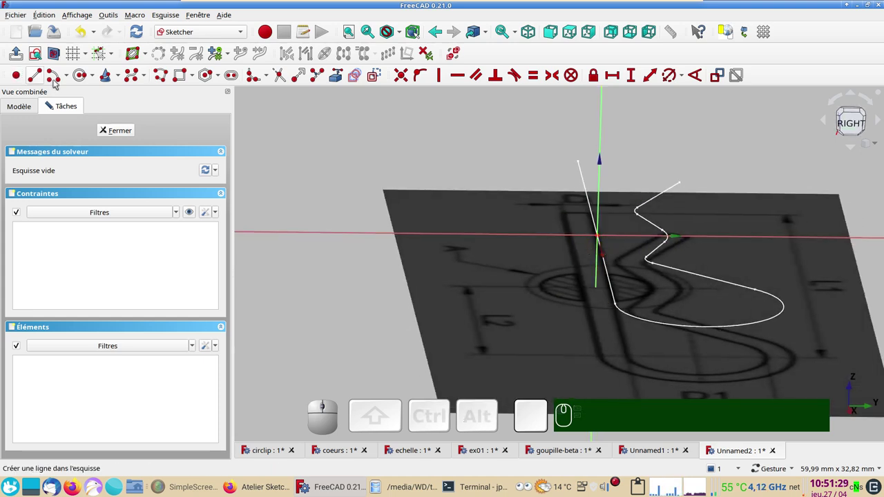
pyautogui.click(39, 53)
pyautogui.scroll(3)
pyautogui.moveTo(405, 166); pyautogui.dragTo(56, 63)
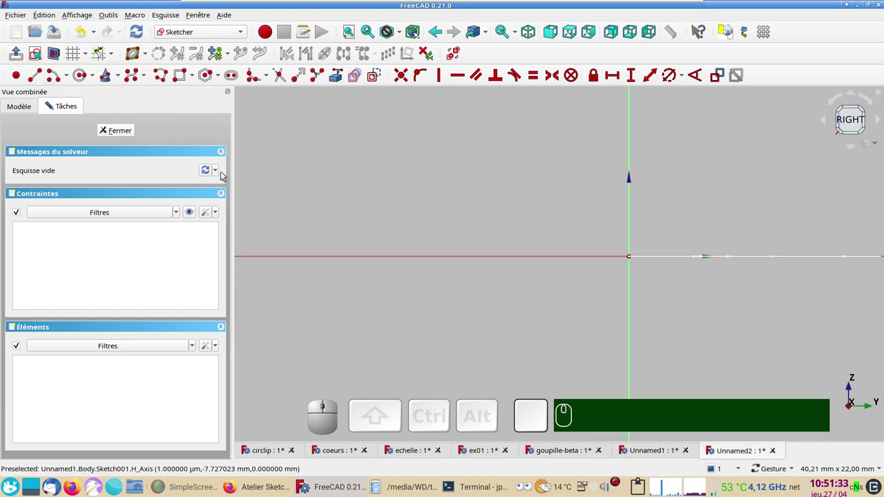
pyautogui.click(85, 76)
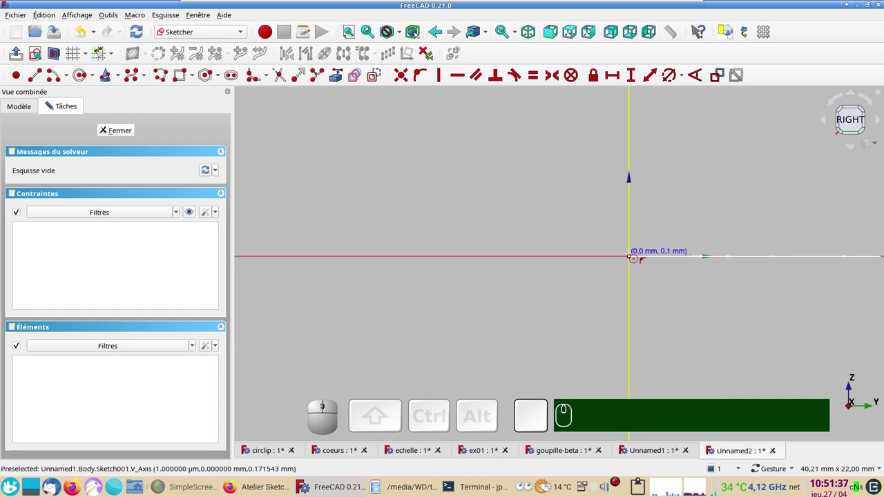
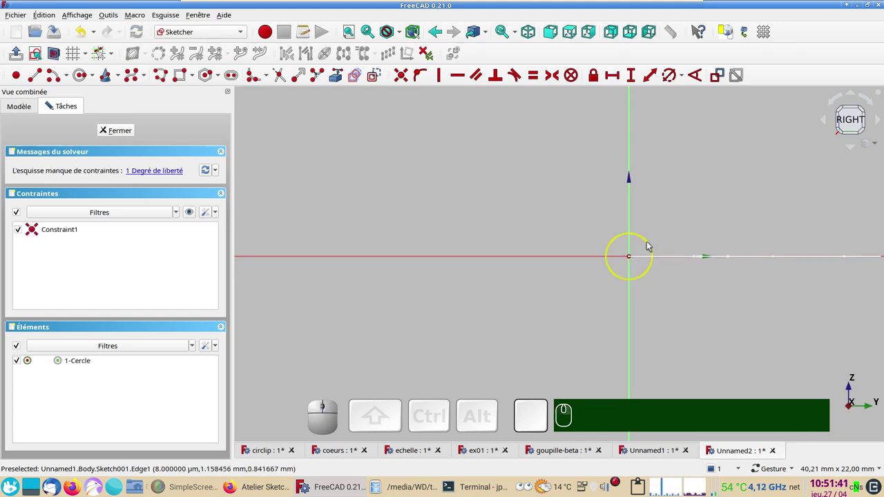
pyautogui.click(649, 243)
pyautogui.press('r')
pyautogui.press('KP_3')
pyautogui.press('KP_Enter')
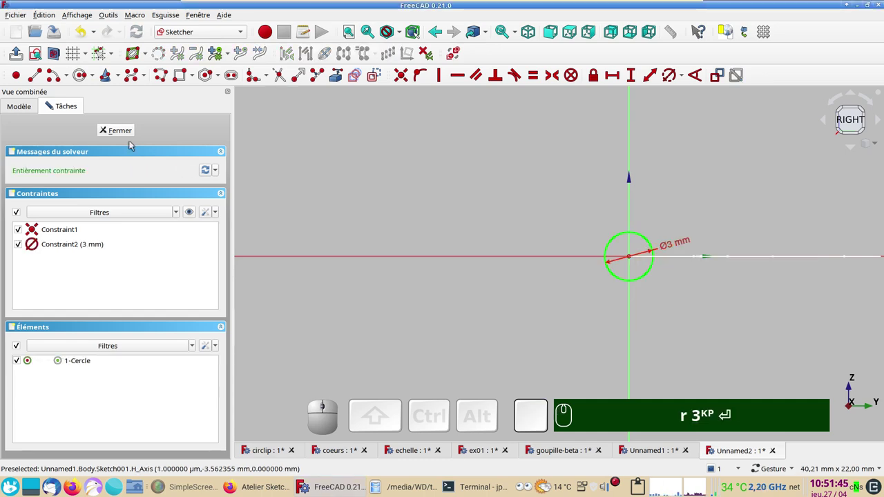
pyautogui.click(125, 132)
# Step: Sweep the 3 mm circle along the path sketch with Additive Pipe to form the solid hairpin
pyautogui.scroll(-3)
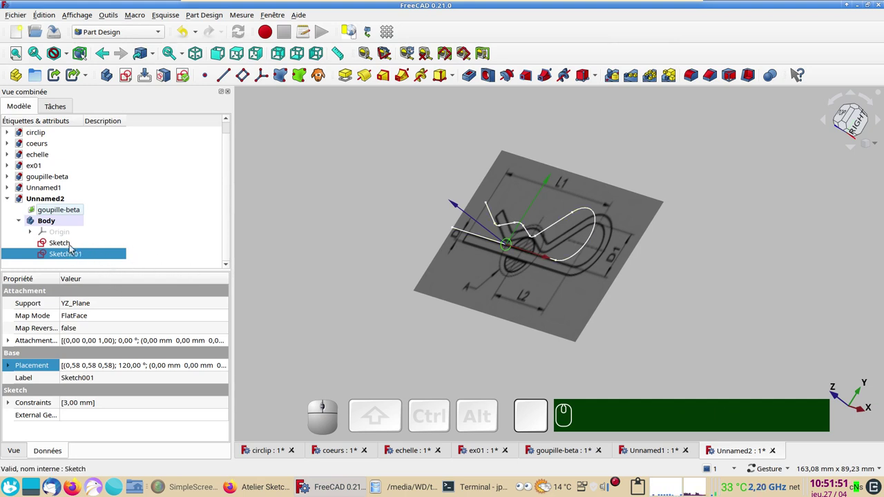
pyautogui.click(74, 247)
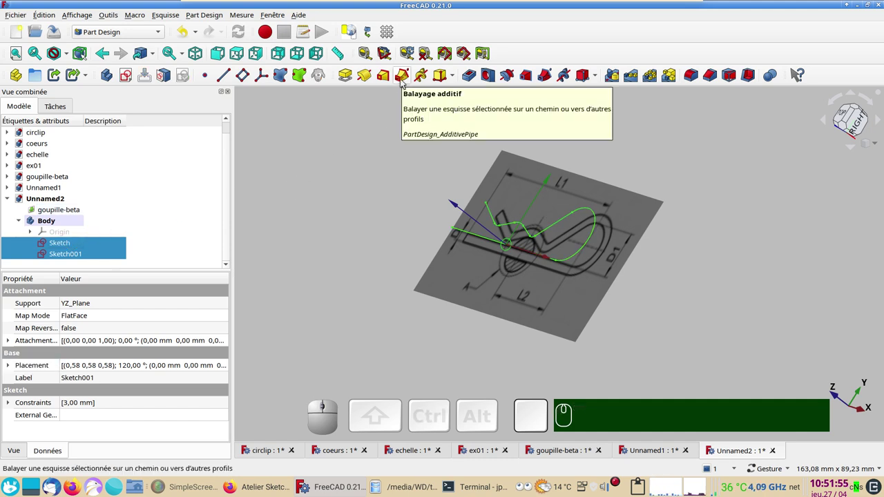
pyautogui.click(403, 81)
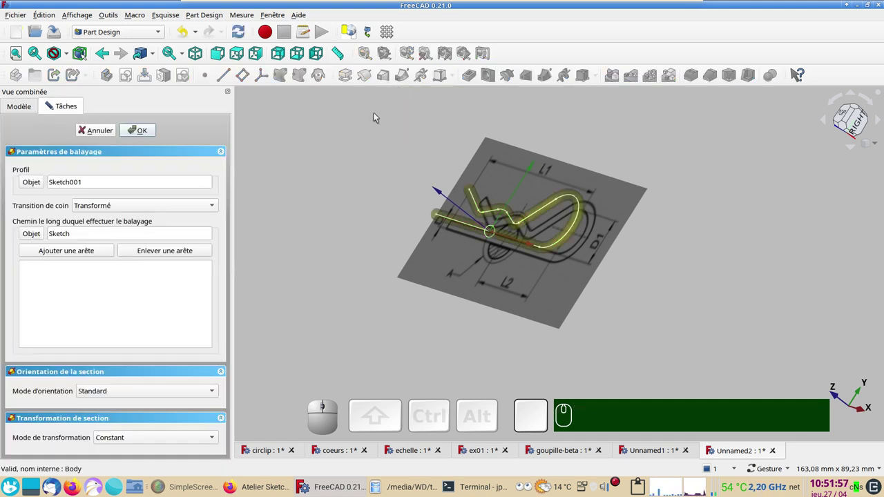
pyautogui.moveTo(361, 219); pyautogui.dragTo(200, 162)
pyautogui.click(153, 133)
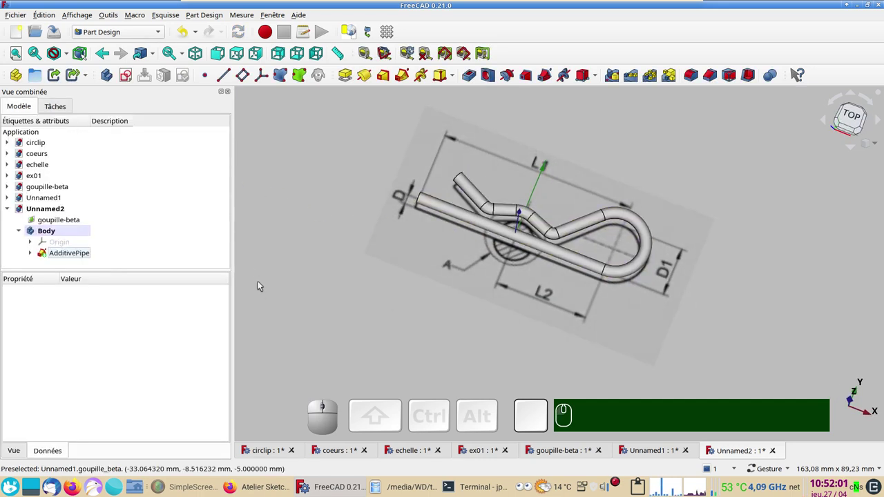
# Step: Select the AdditivePipe and bring up its display properties (Ctrl+D)
pyautogui.click(73, 253)
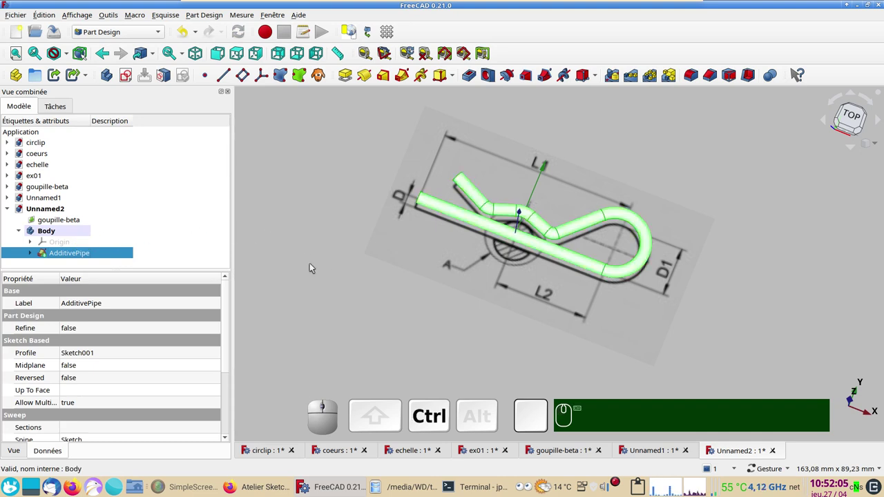
pyautogui.press('ctrl+d')
pyautogui.click(162, 185)
# Step: Choose a metal from the Material list for the hairpin and return to the echelle document
pyautogui.click(169, 196)
pyautogui.click(111, 218)
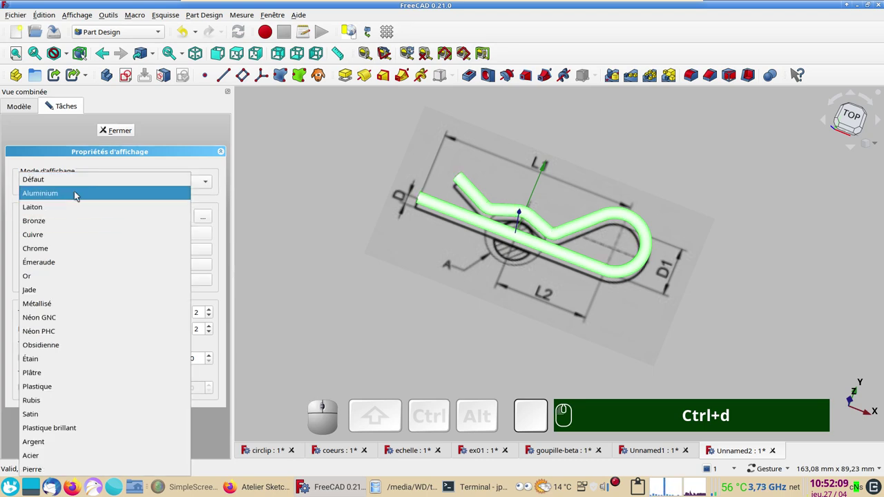
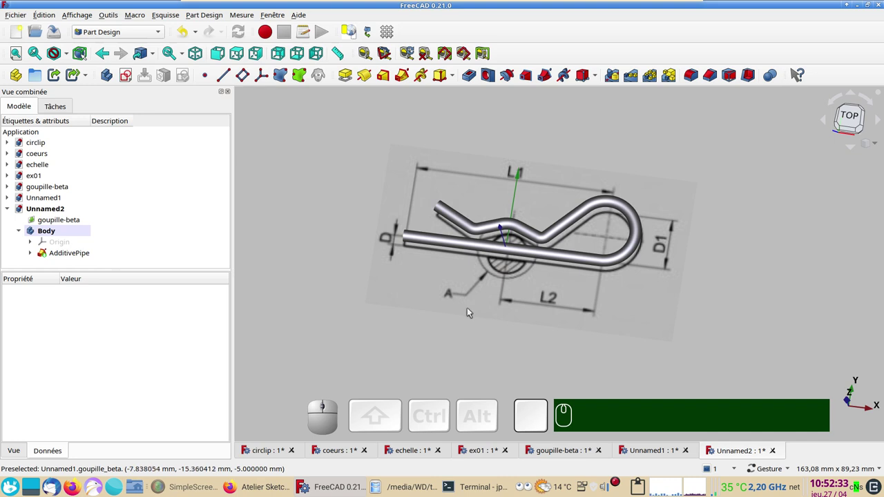
pyautogui.scroll(3)
pyautogui.scroll(-3)
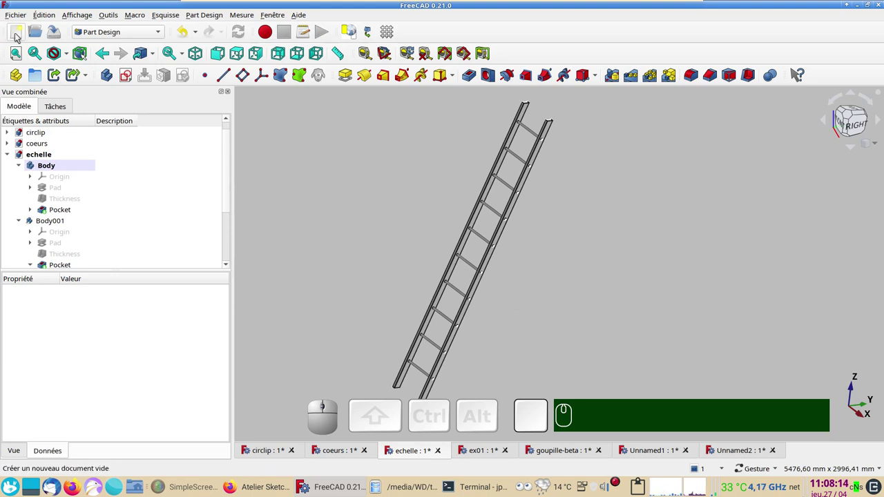
# Step: Create document Unnamed3 with a Body and open an empty sketch on its XY plane
pyautogui.click(18, 34)
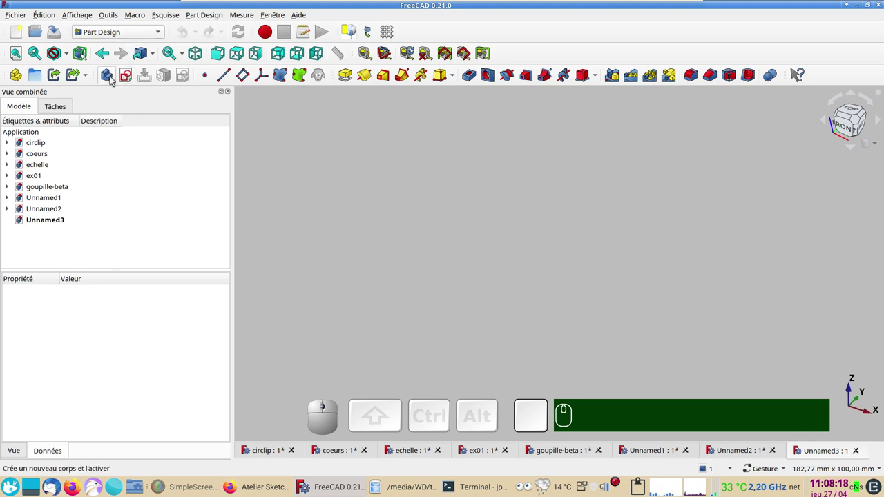
pyautogui.click(113, 79)
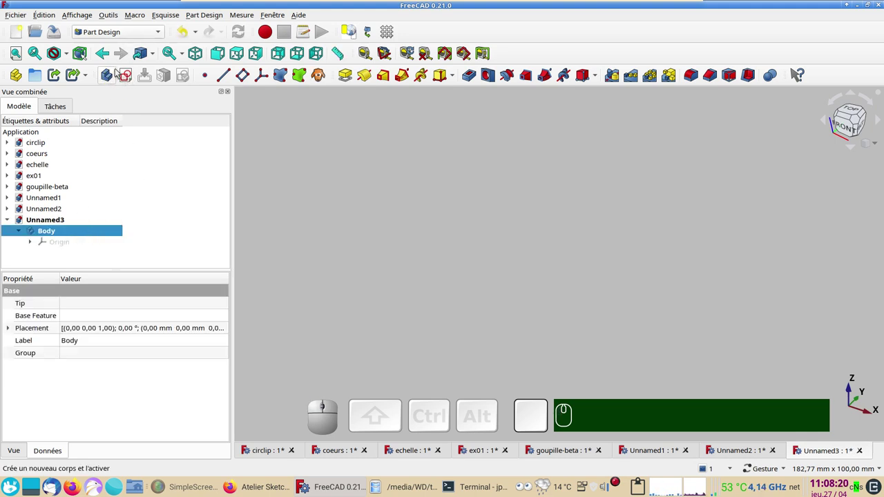
pyautogui.click(132, 76)
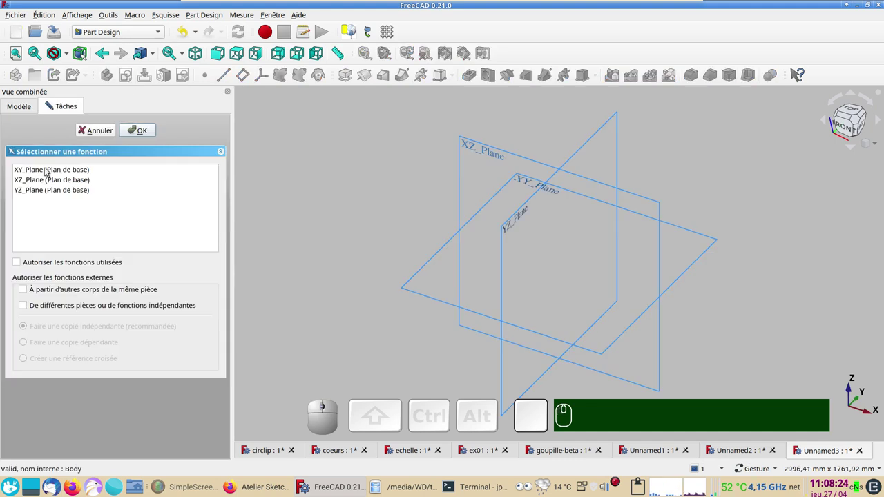
pyautogui.click(48, 170)
pyautogui.click(145, 128)
pyautogui.moveTo(522, 294); pyautogui.dragTo(445, 308)
pyautogui.rightClick(412, 283)
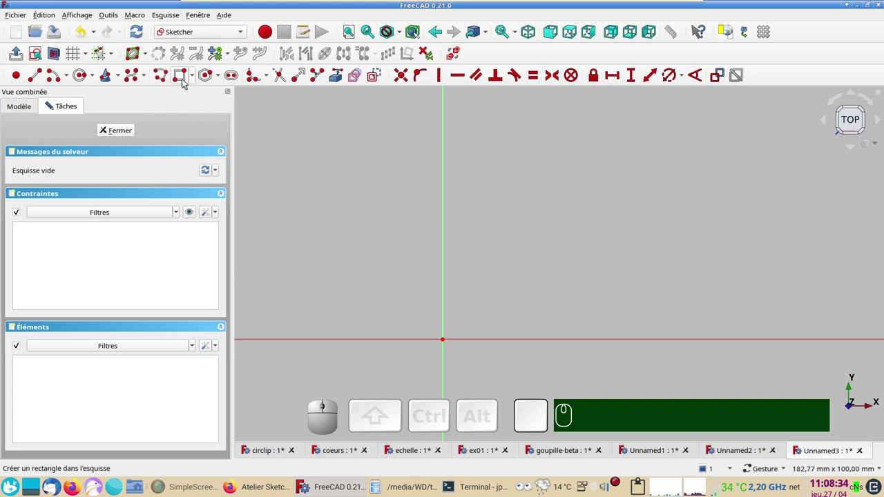
# Step: Draw a rectangle from the origin, swap its horizontal/vertical constraints for parallels, and tilt it
pyautogui.click(185, 82)
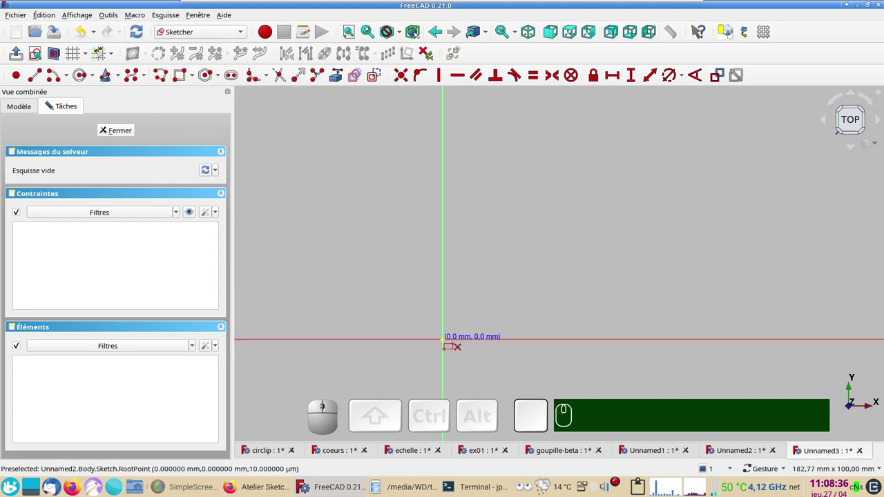
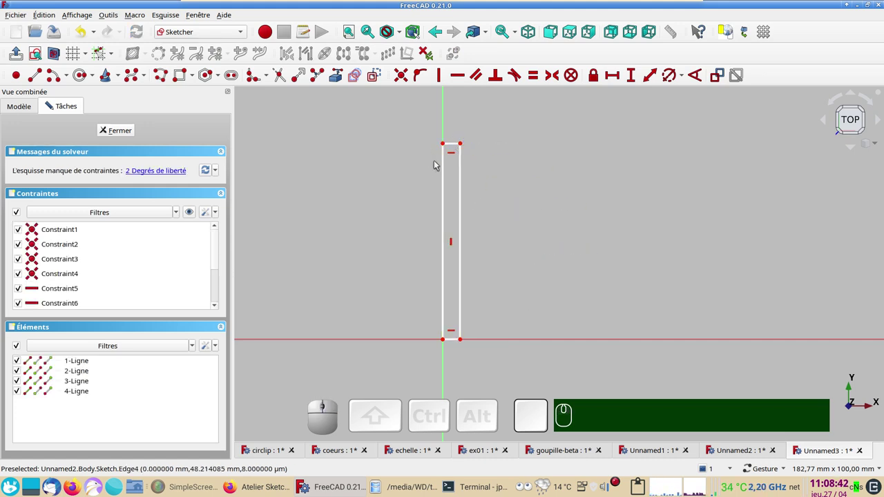
pyautogui.moveTo(418, 120); pyautogui.dragTo(500, 378)
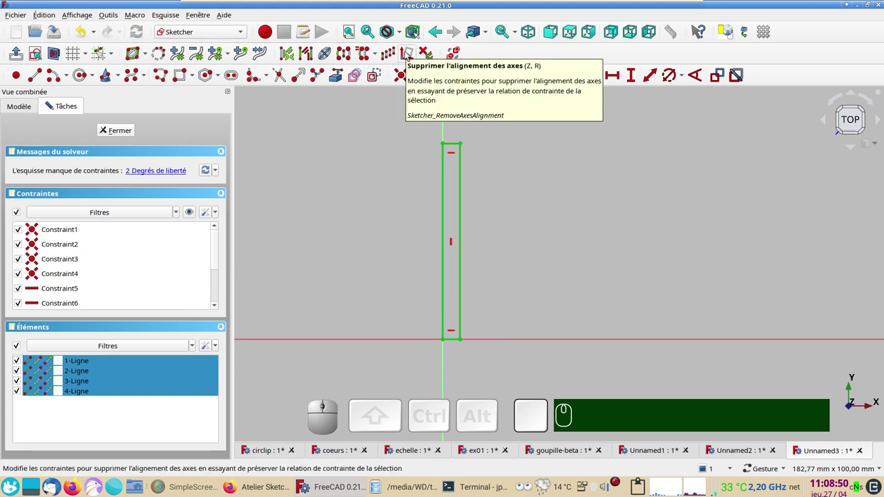
pyautogui.click(407, 53)
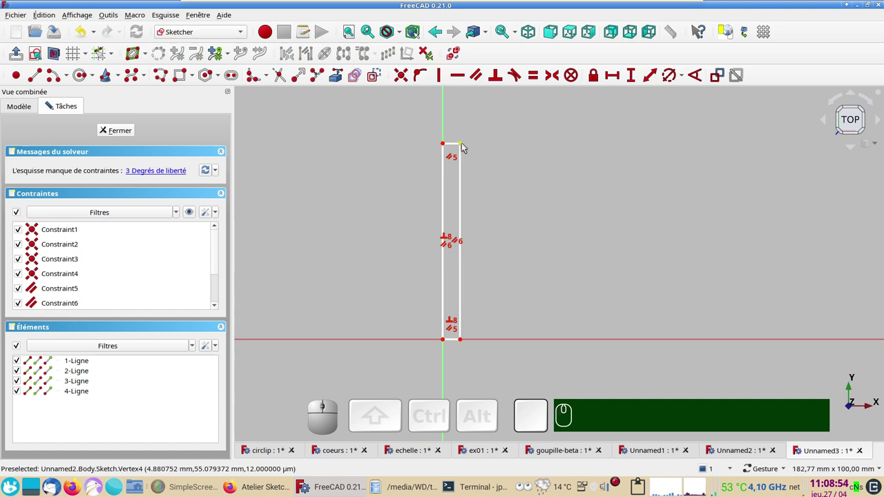
pyautogui.moveTo(454, 143); pyautogui.dragTo(512, 265)
pyautogui.scroll(3)
pyautogui.moveTo(524, 317); pyautogui.dragTo(531, 326)
pyautogui.scroll(3)
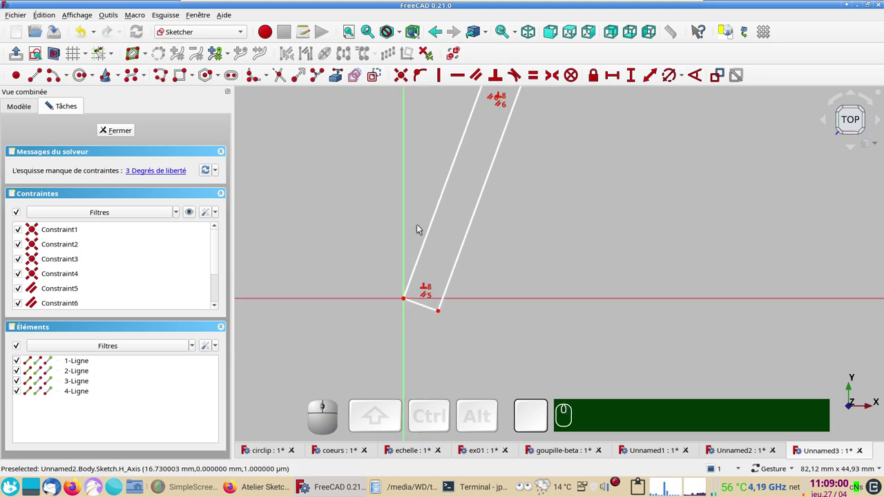
pyautogui.scroll(3)
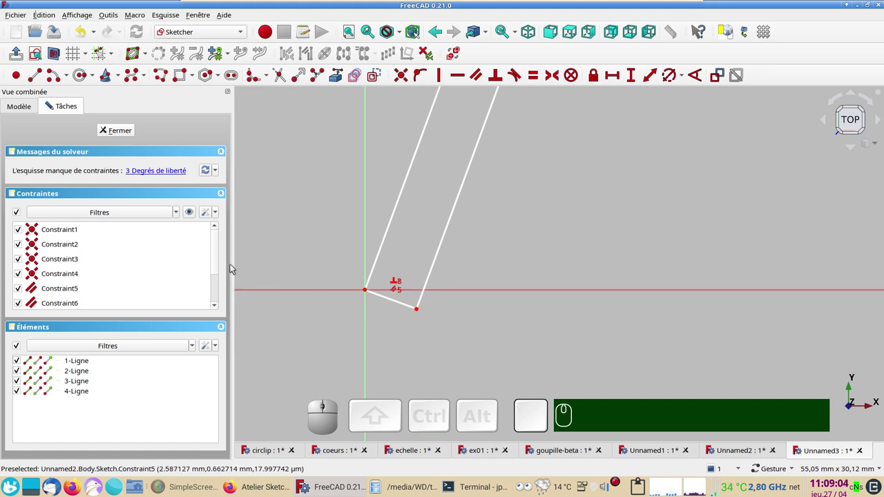
# Step: Delete the perpendicular Constraint8 from the bottom edge, leaving four degrees of freedom
pyautogui.moveTo(219, 260); pyautogui.dragTo(106, 308)
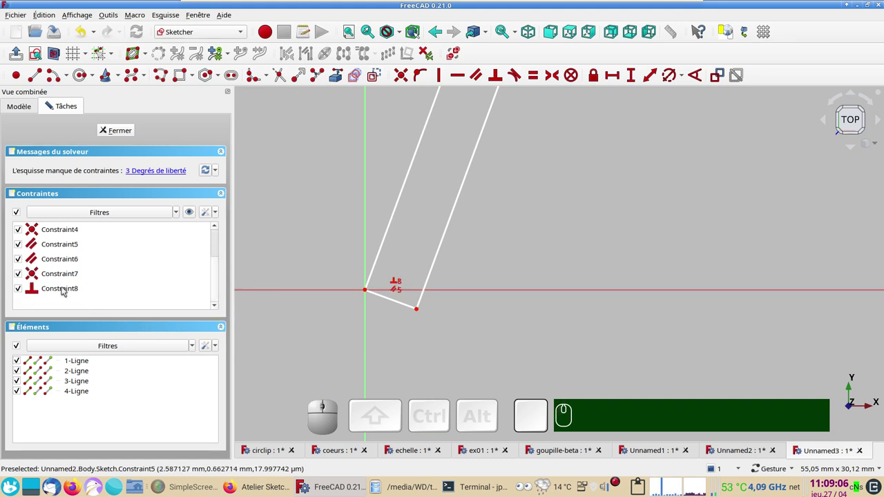
pyautogui.click(69, 289)
pyautogui.press('Delete')
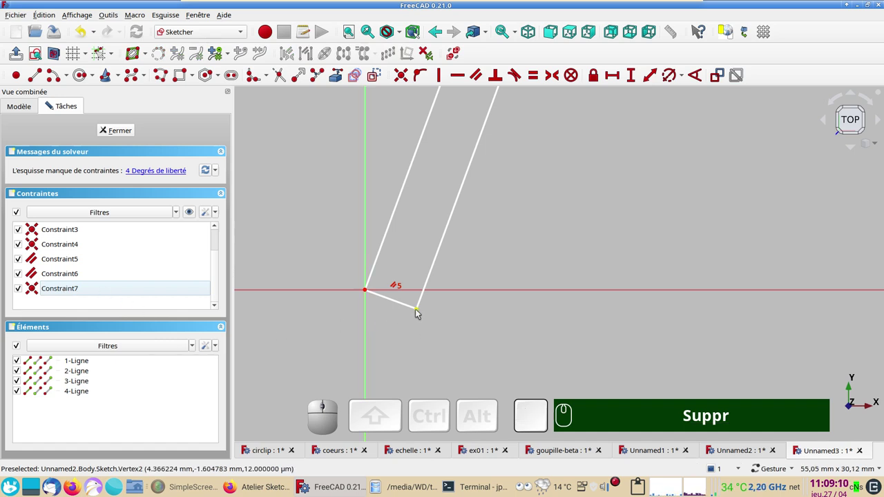
pyautogui.click(422, 312)
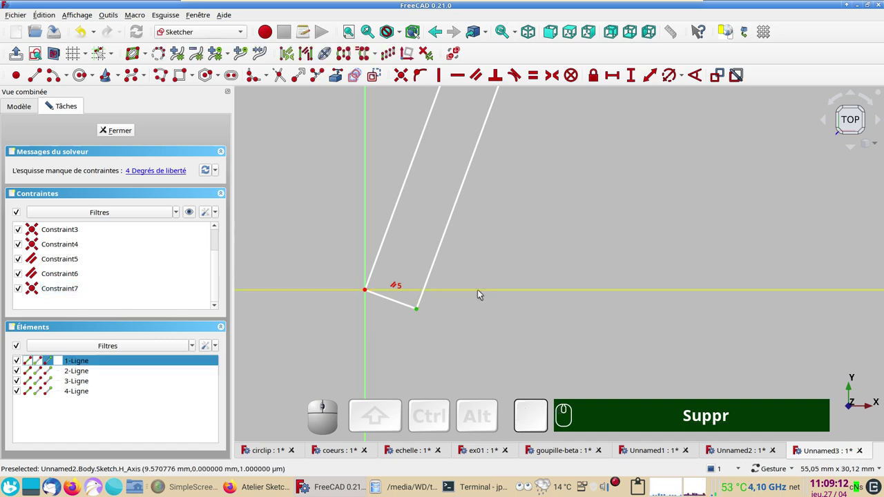
pyautogui.click(475, 324)
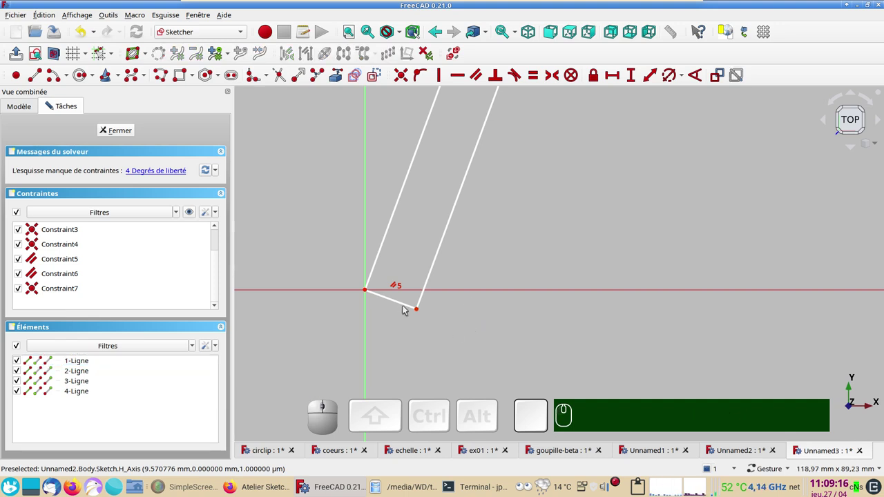
# Step: Apply a Horizontal constraint to the sketch's short bottom edge
pyautogui.click(408, 308)
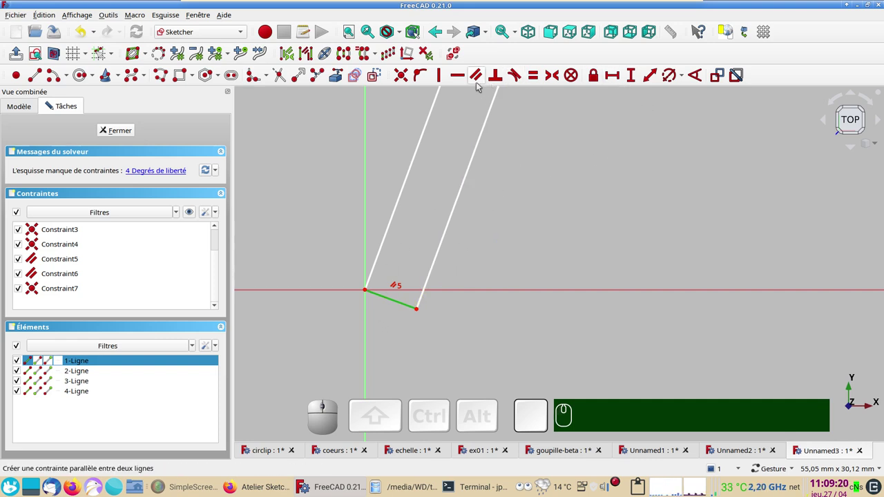
pyautogui.press('h')
pyautogui.scroll(-3)
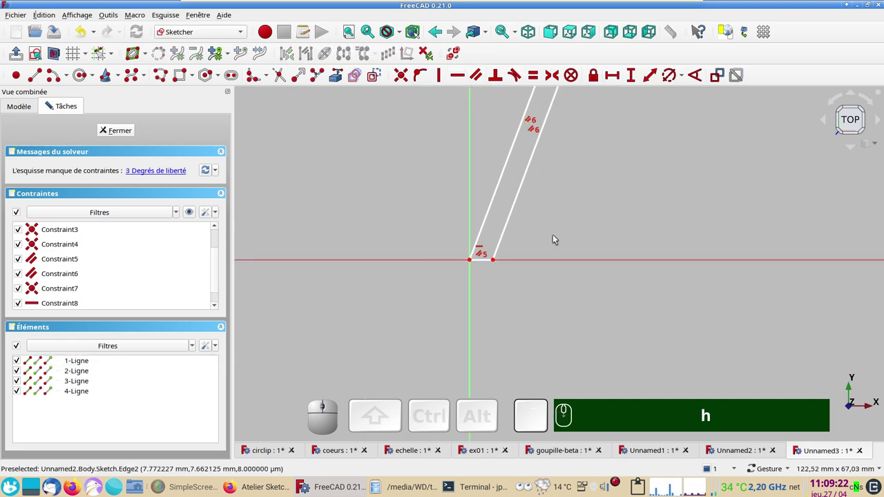
pyautogui.scroll(3)
pyautogui.moveTo(532, 250); pyautogui.dragTo(541, 284)
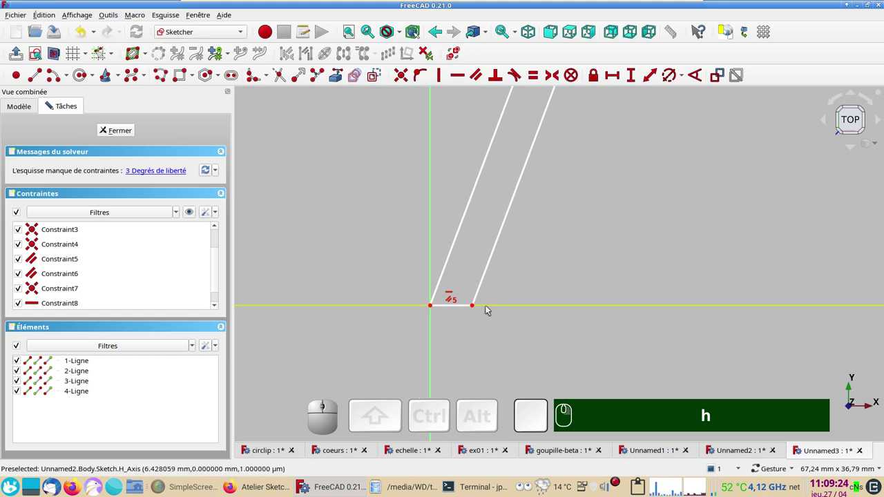
# Step: Constrain the distance from the bottom right corner to the left slanted side as 50-4 = 46 mm
pyautogui.click(479, 308)
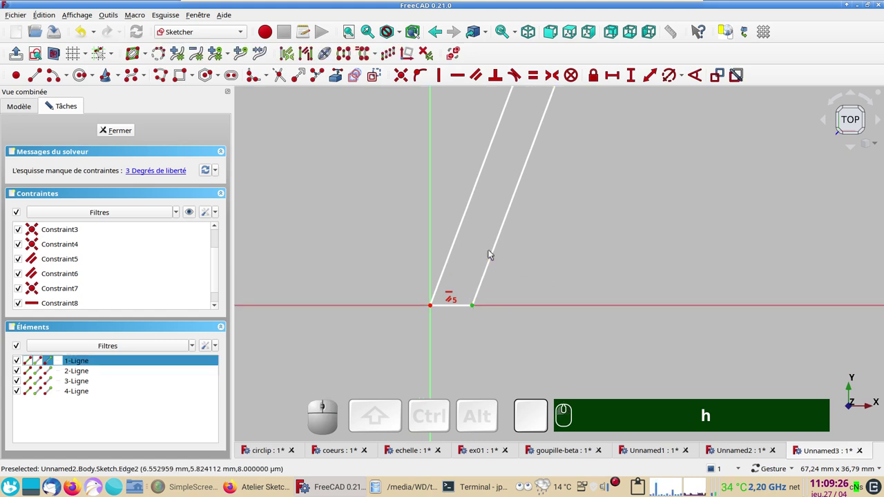
pyautogui.click(526, 265)
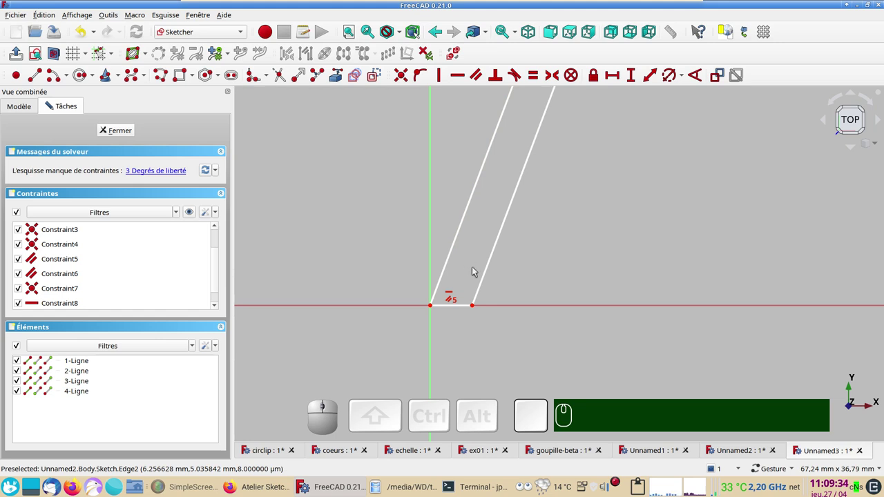
pyautogui.click(480, 307)
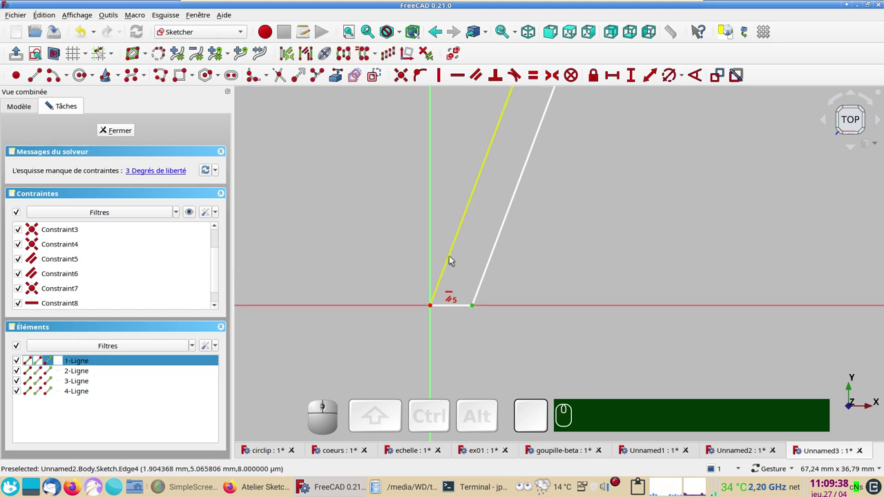
pyautogui.click(456, 259)
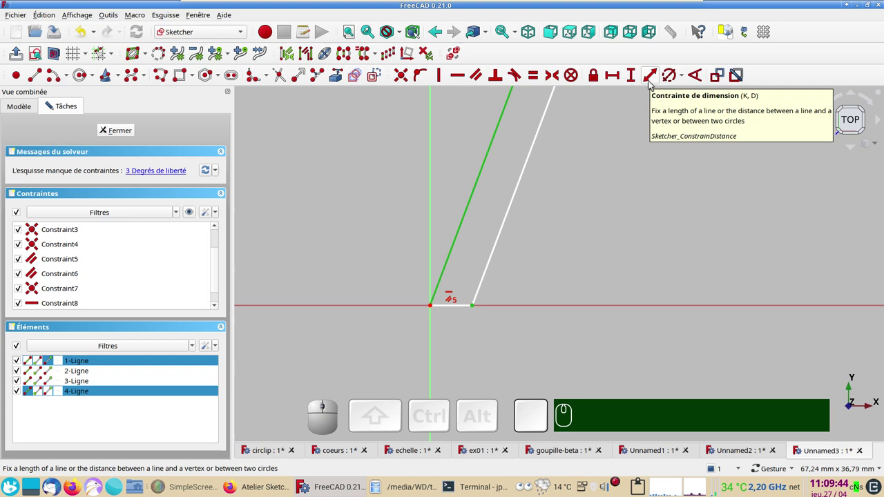
pyautogui.click(654, 84)
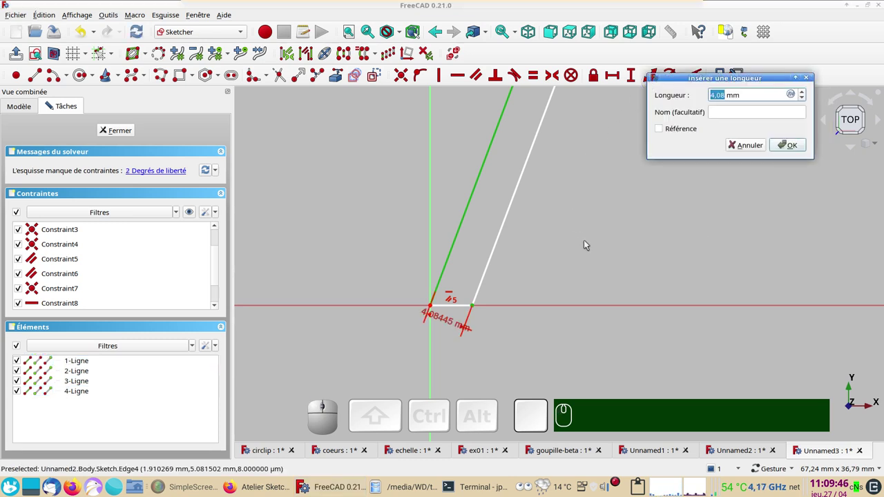
pyautogui.moveTo(676, 80); pyautogui.dragTo(606, 156)
pyautogui.press('KP_5')
pyautogui.press('KP_0')
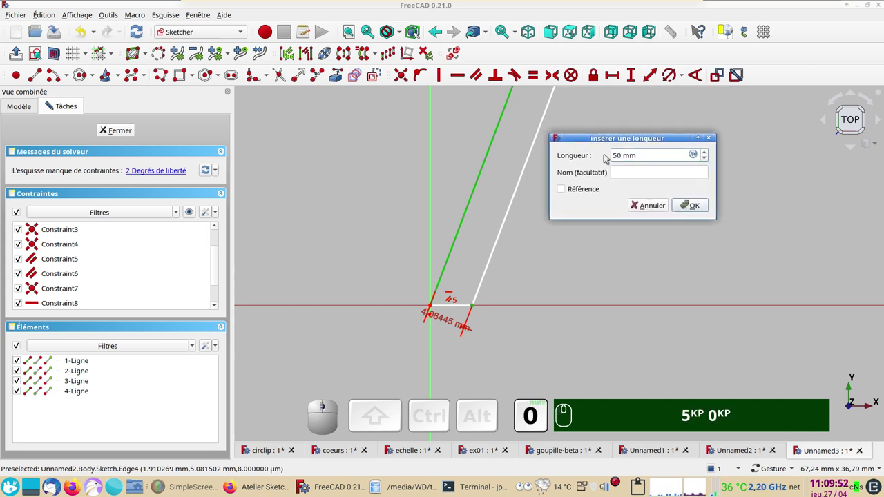
pyautogui.press('KP_Subtract')
pyautogui.press('KP_4')
pyautogui.write('5KP 0KP (-) 4KP')
pyautogui.press('Return')
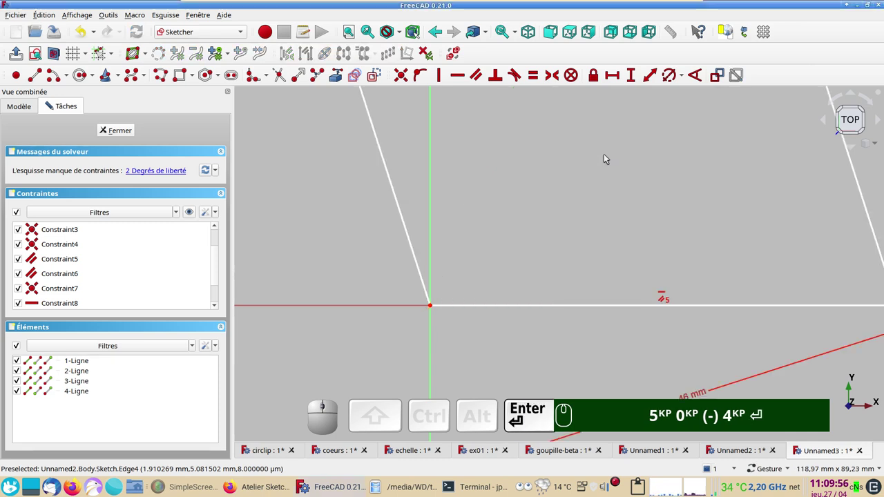
# Step: Drag the parallelogram so it leans to the right
pyautogui.scroll(-3)
pyautogui.scroll(-3)
pyautogui.rightClick(761, 183)
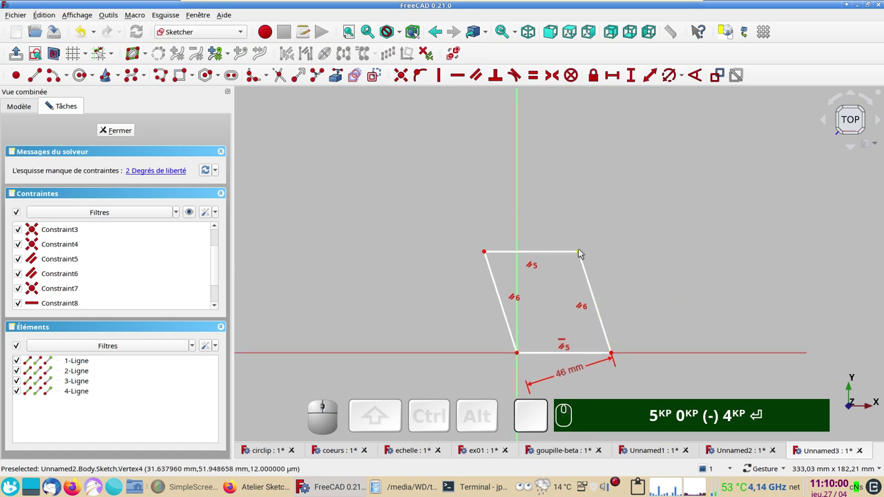
pyautogui.moveTo(582, 250); pyautogui.dragTo(731, 299)
pyautogui.scroll(3)
pyautogui.scroll(-3)
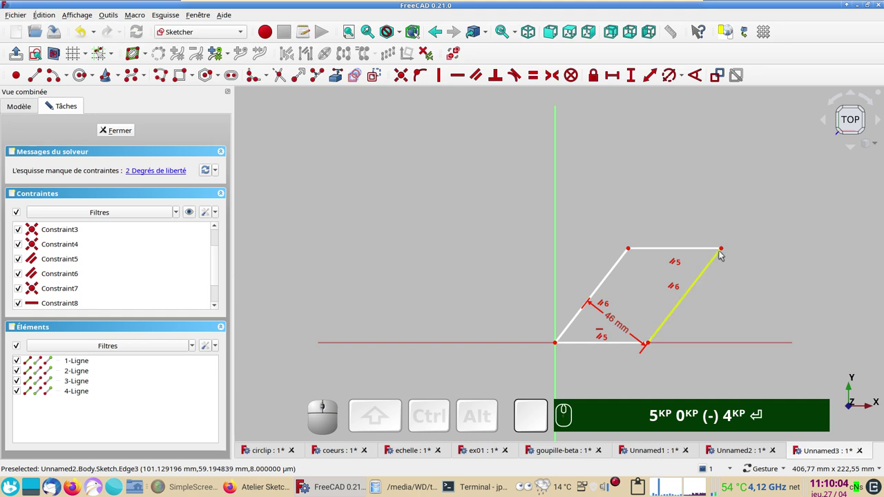
# Step: Constrain the top right corner's vertical distance to 2500 mm
pyautogui.click(725, 251)
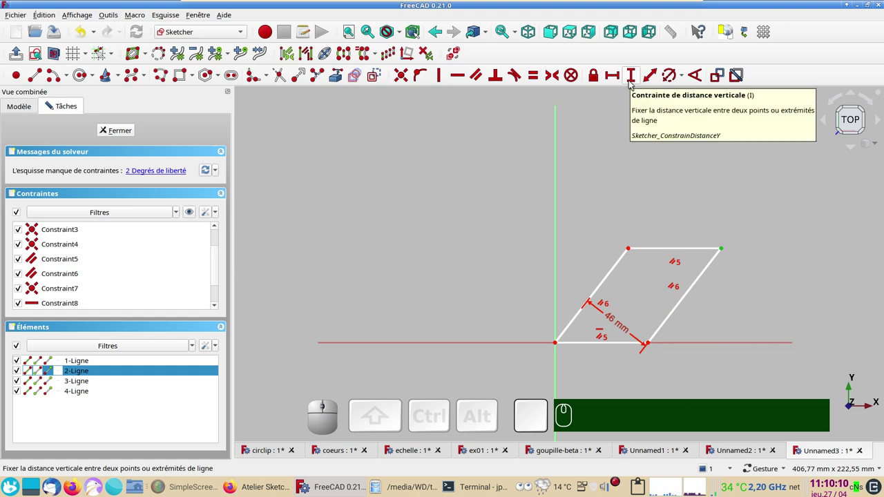
pyautogui.press('i')
pyautogui.press('KP_2')
pyautogui.press('KP_5')
pyautogui.press('KP_0')
pyautogui.press('KP_0')
pyautogui.press('Return')
pyautogui.press('Return')
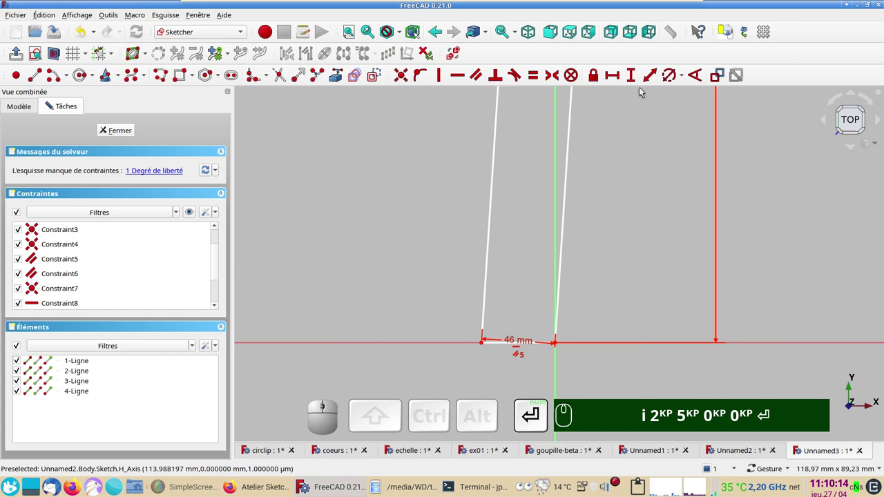
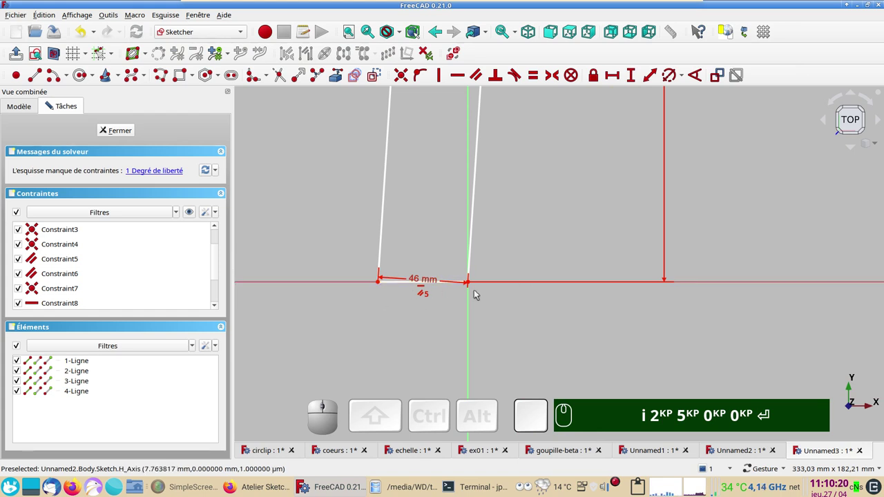
# Step: Replace the slanted 46 mm distance with a horizontal distance of 50-4 mm between the bottom corners
pyautogui.click(430, 282)
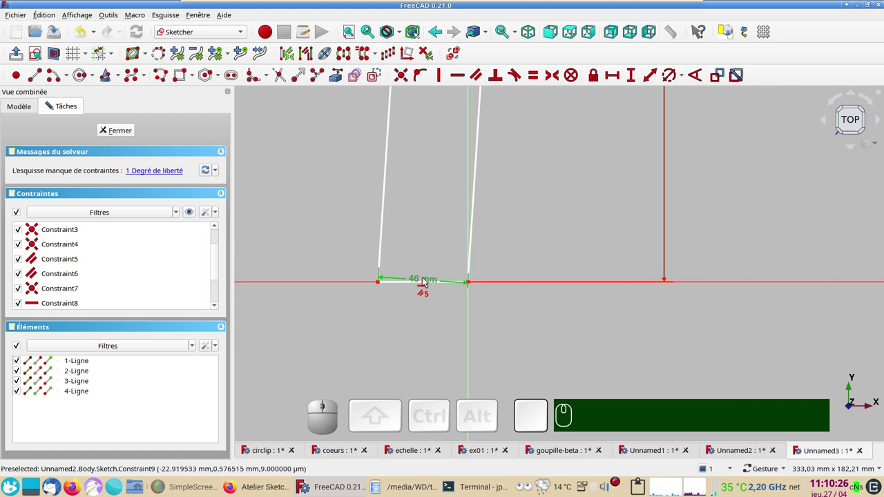
pyautogui.click(422, 279)
pyautogui.click(422, 280)
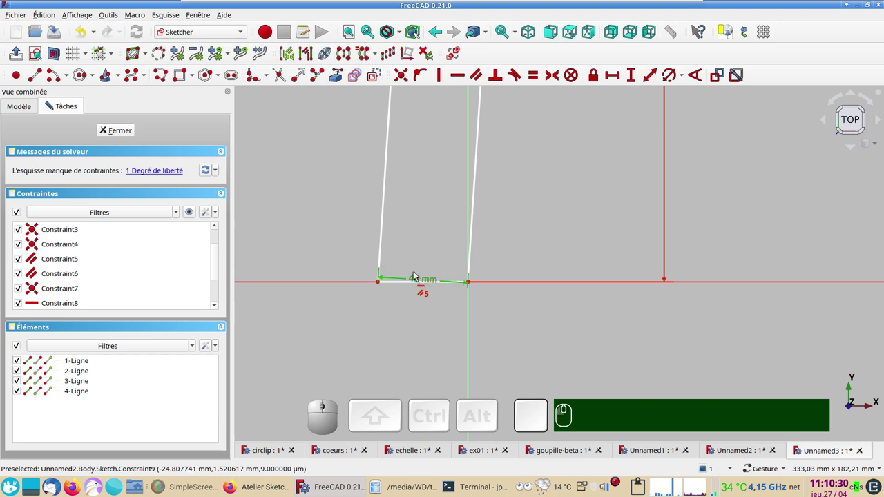
pyautogui.press('Delete')
pyautogui.moveTo(384, 284); pyautogui.dragTo(552, 298)
pyautogui.click(555, 284)
pyautogui.click(613, 72)
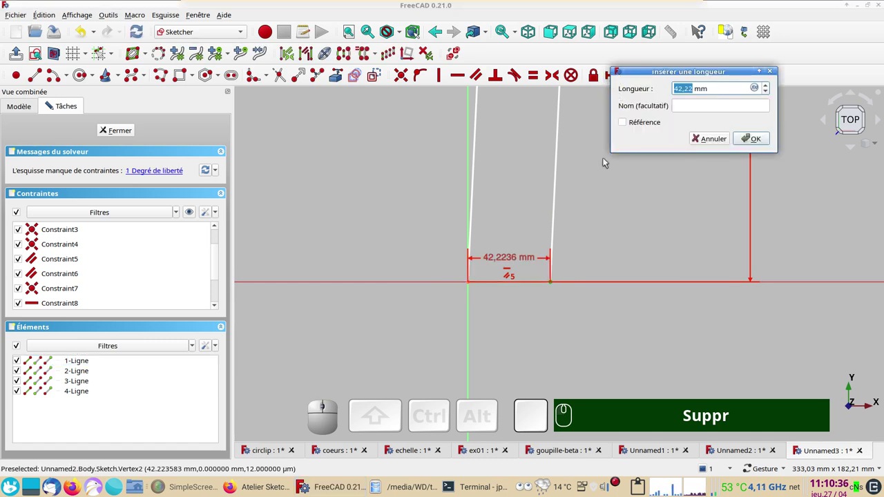
pyautogui.press('KP_5')
pyautogui.press('KP_0')
pyautogui.press('KP_Subtract')
pyautogui.press('KP_4')
pyautogui.press('Return')
# Step: Add a horizontal distance constraint on the top right corner for its offset
pyautogui.scroll(-3)
pyautogui.rightClick(649, 153)
pyautogui.scroll(-3)
pyautogui.middleClick(606, 146)
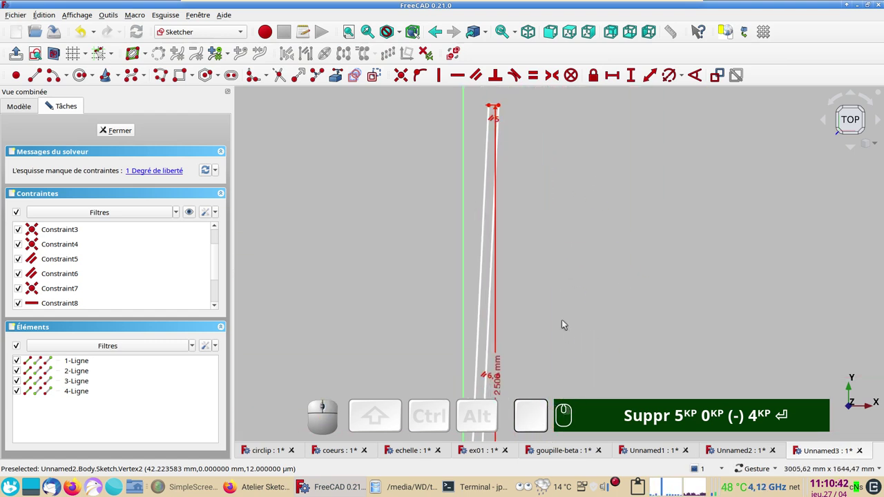
pyautogui.scroll(3)
pyautogui.middleClick(553, 146)
pyautogui.rightClick(604, 316)
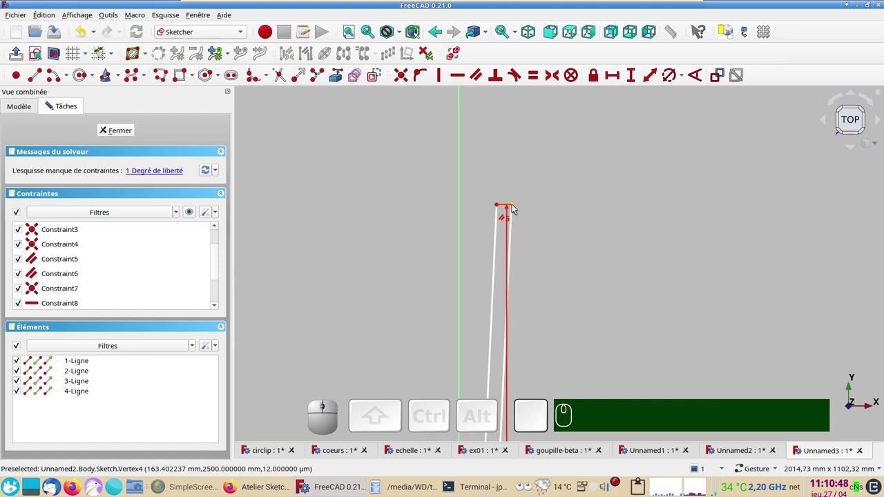
pyautogui.click(514, 205)
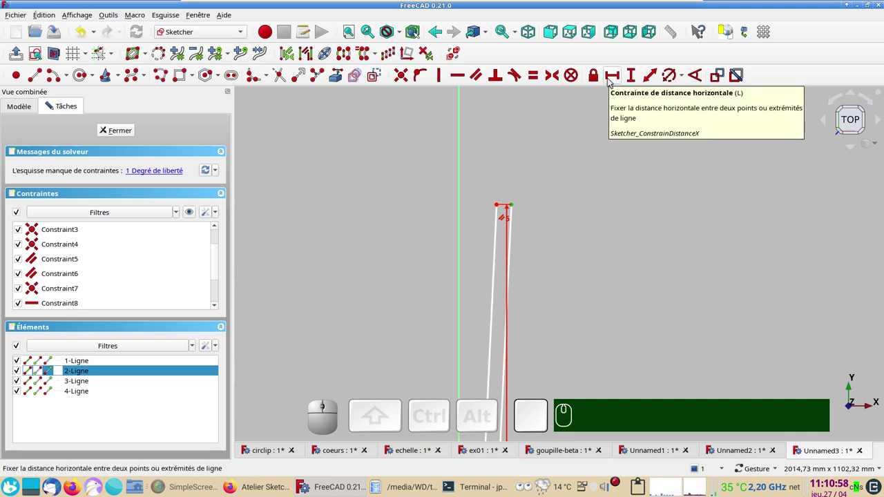
pyautogui.press('l')
pyautogui.press('l')
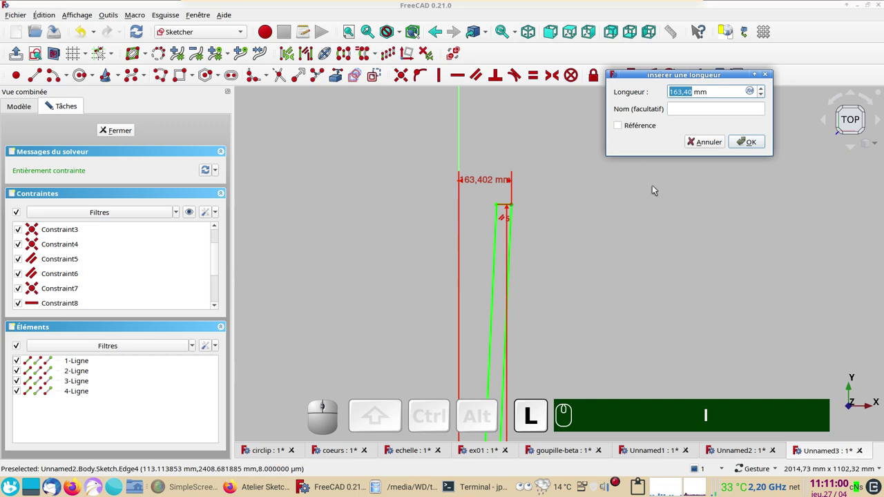
pyautogui.press('KP_1')
pyautogui.press('KP_1')
pyautogui.press('KP_0')
pyautogui.press('KP_0')
pyautogui.press('KP_0')
pyautogui.press('Return')
# Step: Re-enter the horizontal offset as 1000 mm, fully constraining the sketch, and close it
pyautogui.scroll(-3)
pyautogui.moveTo(607, 302); pyautogui.dragTo(532, 259)
pyautogui.write('l')
pyautogui.press('KP_1')
pyautogui.press('KP_0')
pyautogui.press('Return')
pyautogui.scroll(3)
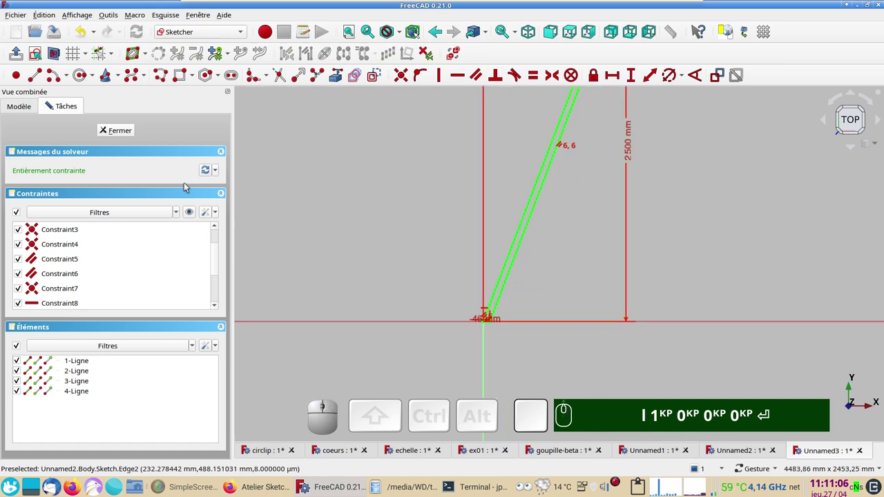
pyautogui.click(128, 137)
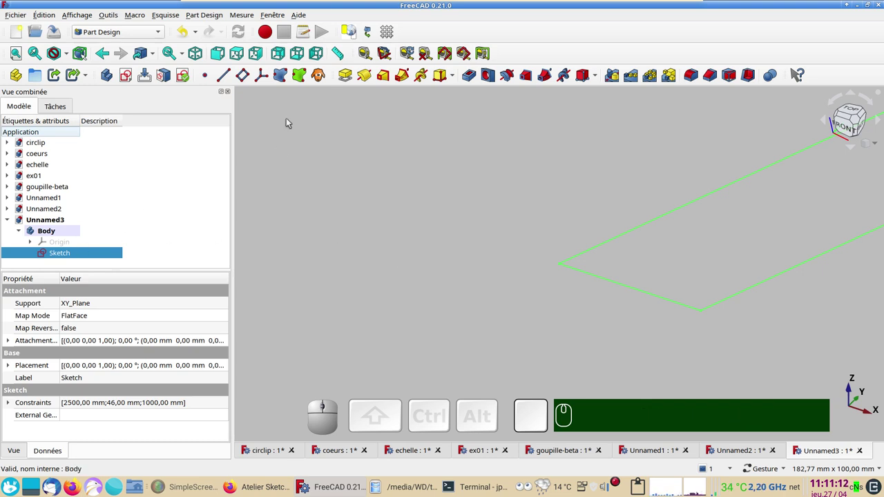
# Step: Pad the slanted strip sketch to a length of 30-4 = 26 mm
pyautogui.click(349, 75)
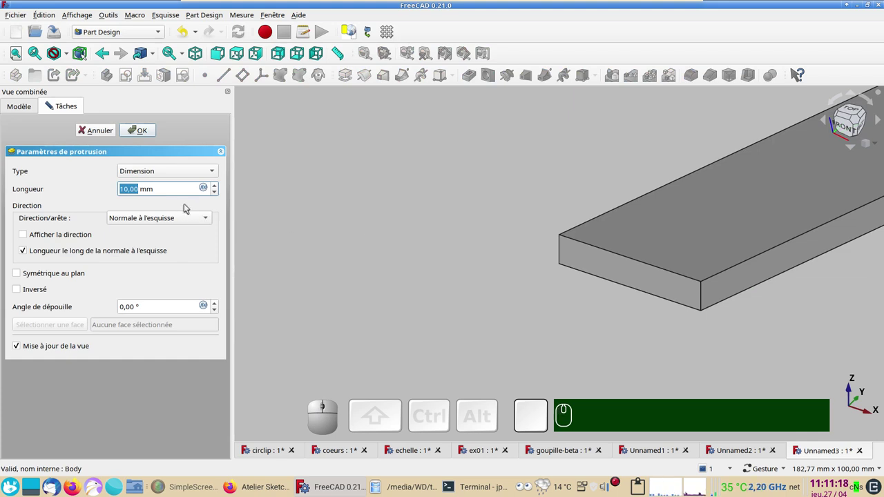
pyautogui.press('KP_3')
pyautogui.press('KP_0')
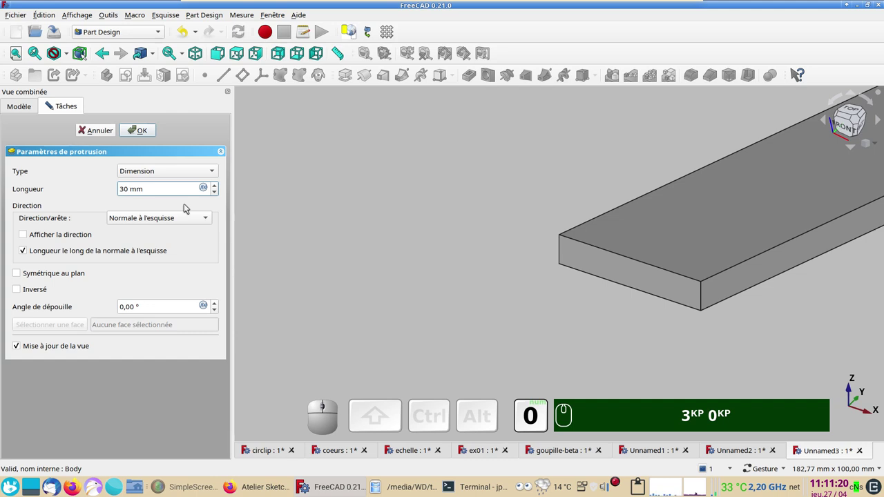
pyautogui.press('KP_Subtract')
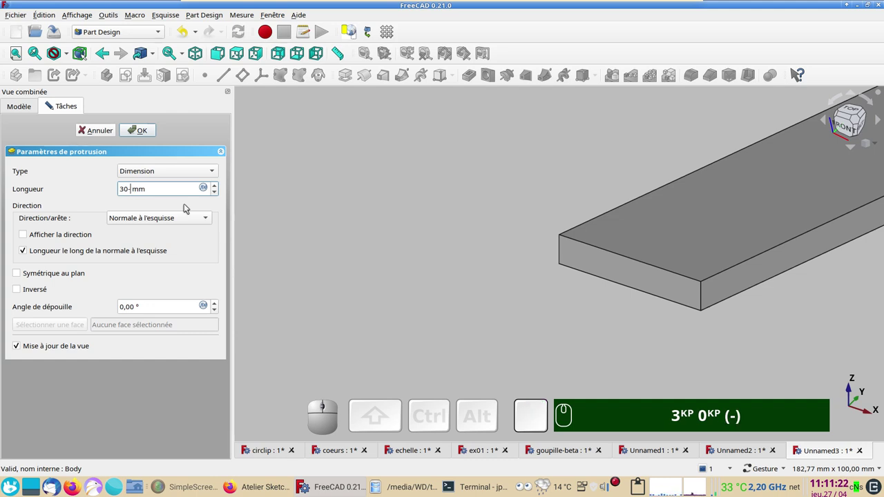
pyautogui.press('KP_4')
pyautogui.press('KP_Enter')
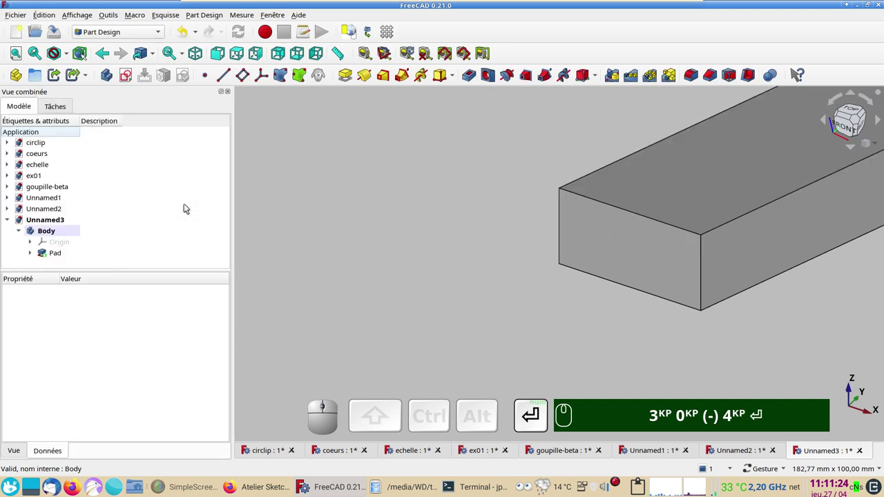
# Step: Select the padded bar's front end face and orbit to expose the opposite end
pyautogui.click(57, 252)
pyautogui.scroll(-3)
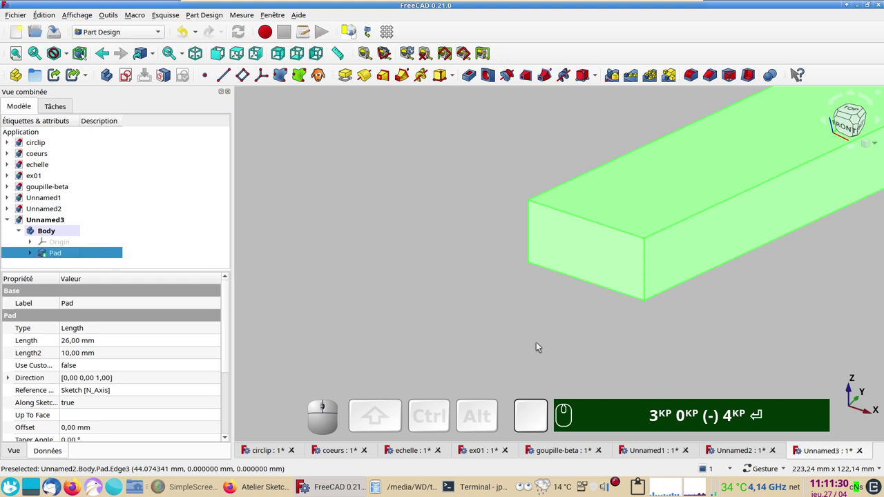
pyautogui.moveTo(558, 333); pyautogui.dragTo(480, 354)
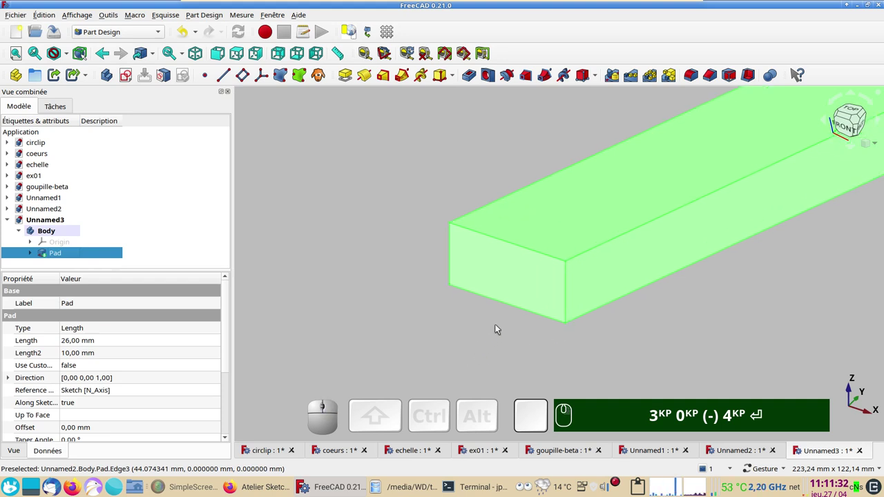
pyautogui.click(453, 340)
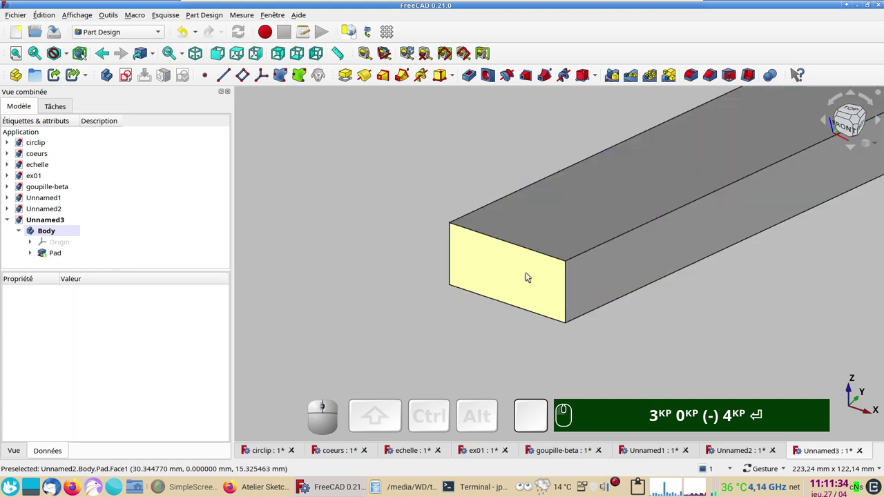
pyautogui.click(529, 275)
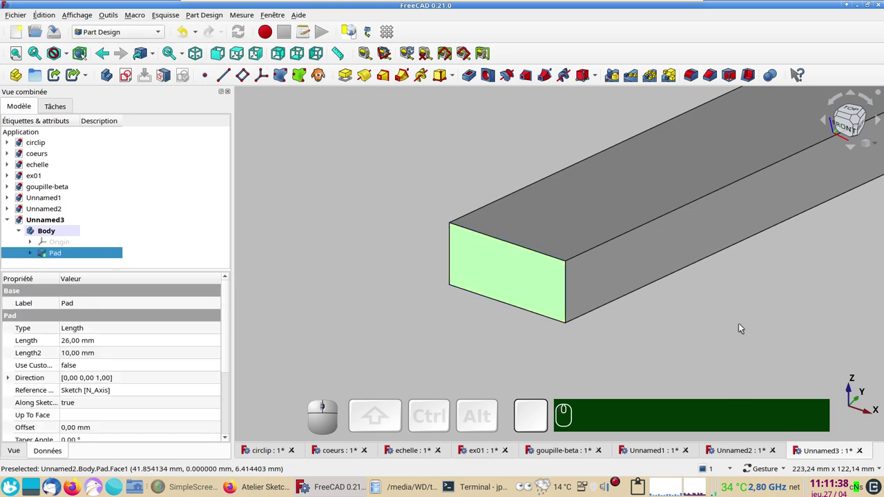
pyautogui.moveTo(774, 303); pyautogui.dragTo(567, 309)
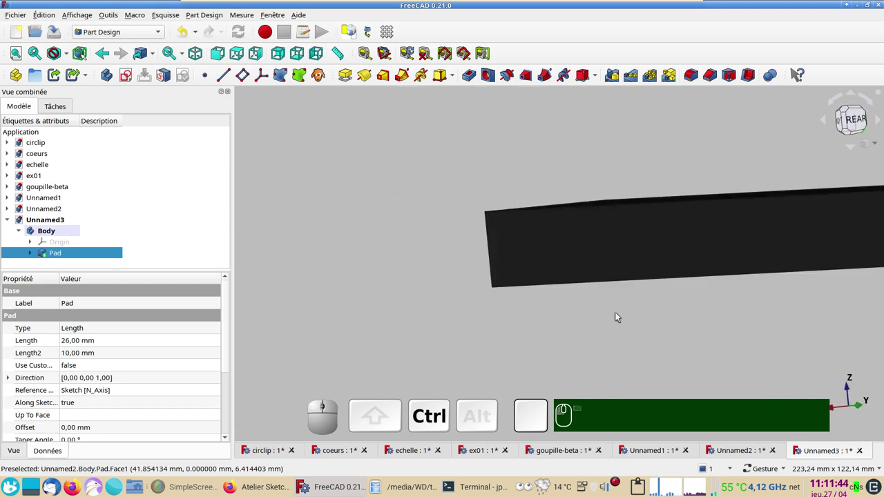
pyautogui.moveTo(651, 318); pyautogui.dragTo(517, 288)
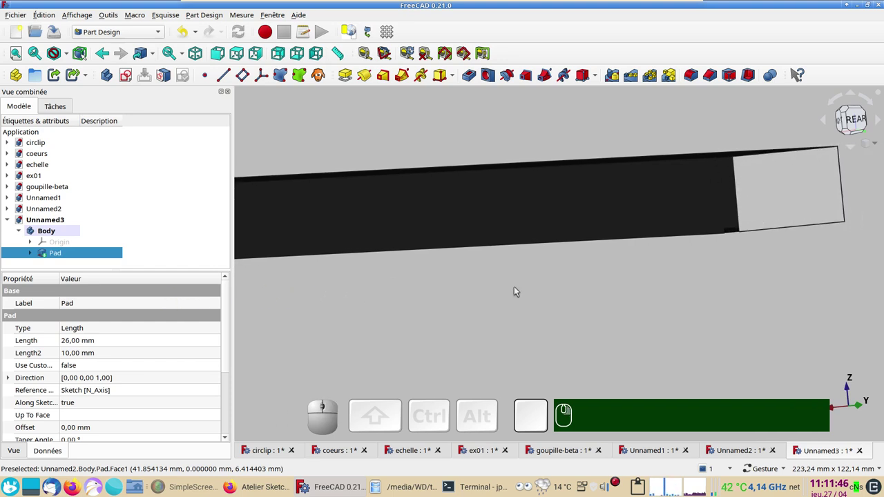
# Step: Add the rear end face and apply Thickness, hollowing the bar into a tube open at both ends
pyautogui.click(777, 193)
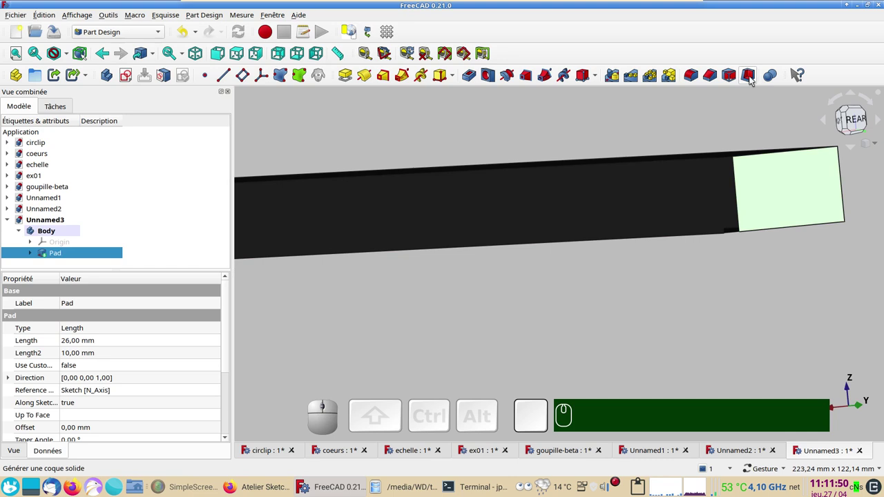
pyautogui.click(756, 79)
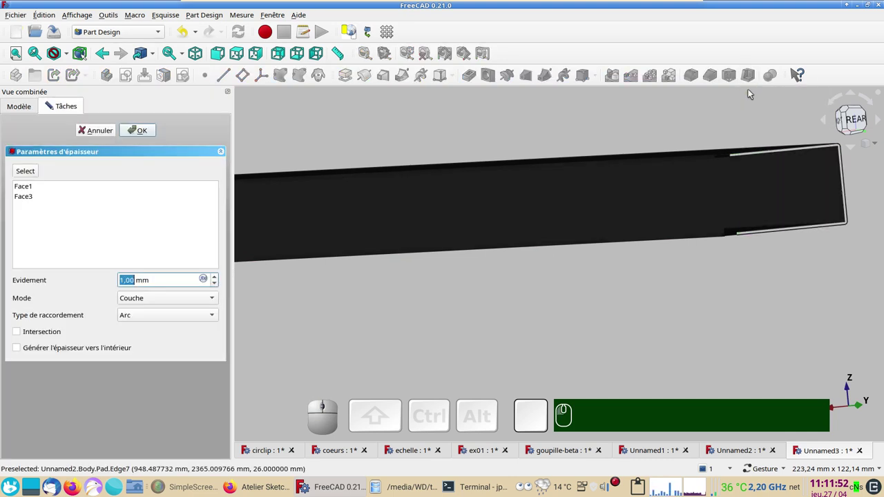
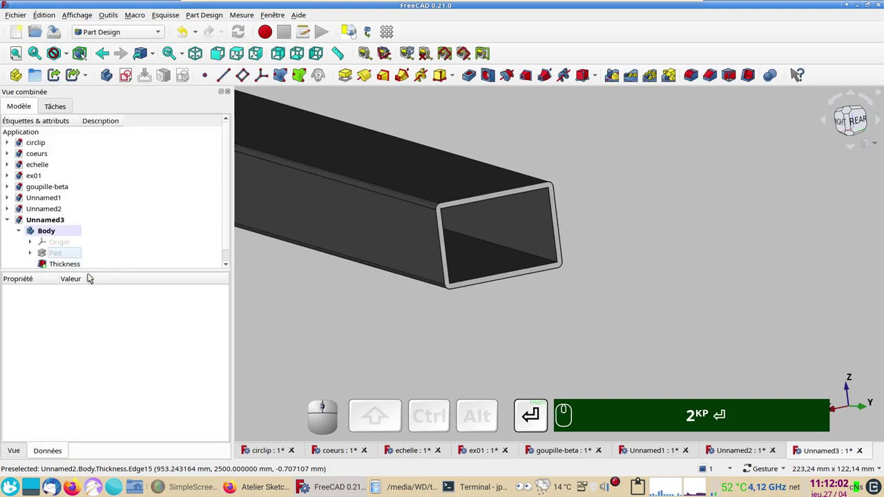
pyautogui.scroll(-3)
pyautogui.scroll(-3)
pyautogui.scroll(-3)
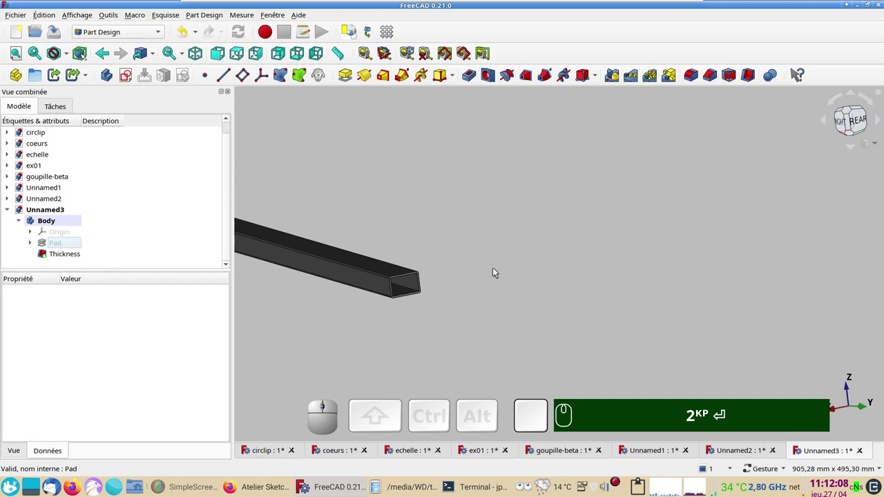
# Step: View the tube from the right, then expand the Pad and select its underlying sketch
pyautogui.press('KP_3')
pyautogui.scroll(-3)
pyautogui.rightClick(356, 331)
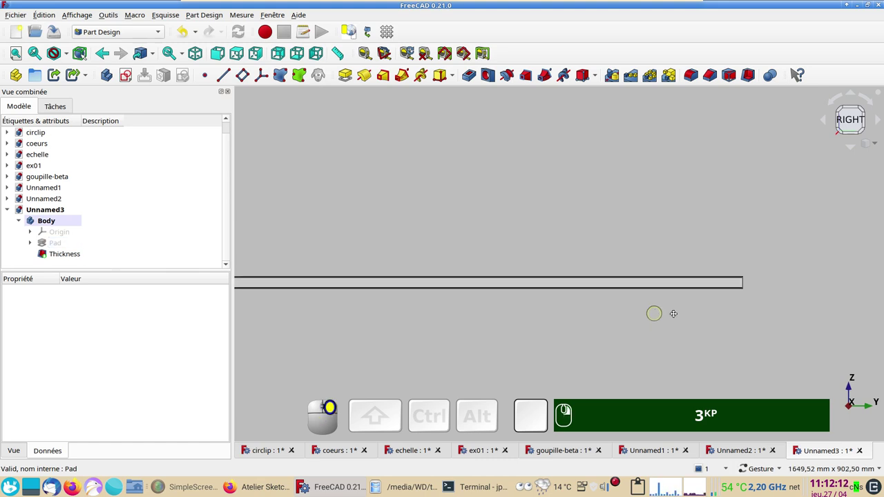
pyautogui.moveTo(322, 346); pyautogui.dragTo(572, 338)
pyautogui.scroll(-3)
pyautogui.moveTo(515, 343); pyautogui.dragTo(458, 336)
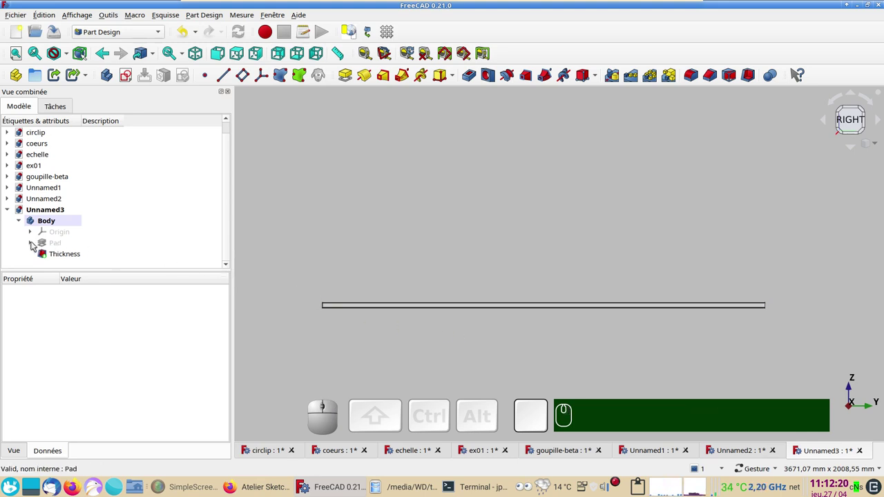
pyautogui.click(34, 243)
pyautogui.click(80, 258)
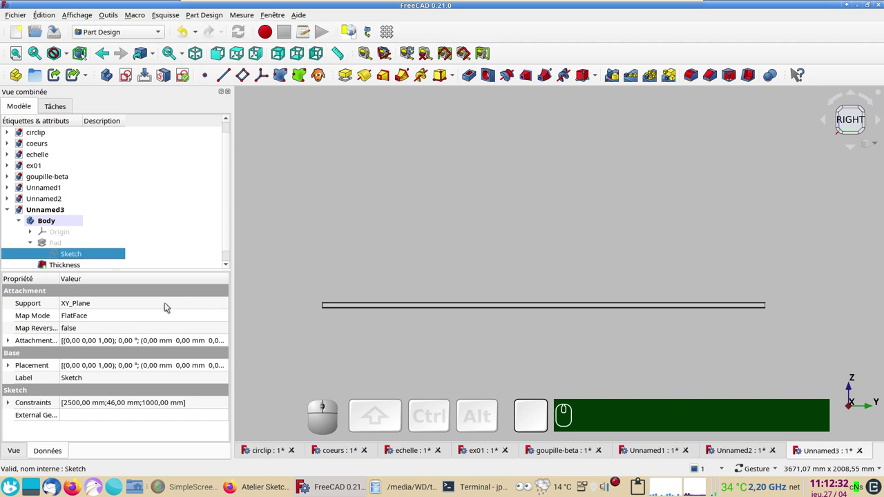
# Step: Change the sketch's Support from XY_Plane to YZ_Plane
pyautogui.click(166, 305)
pyautogui.click(226, 307)
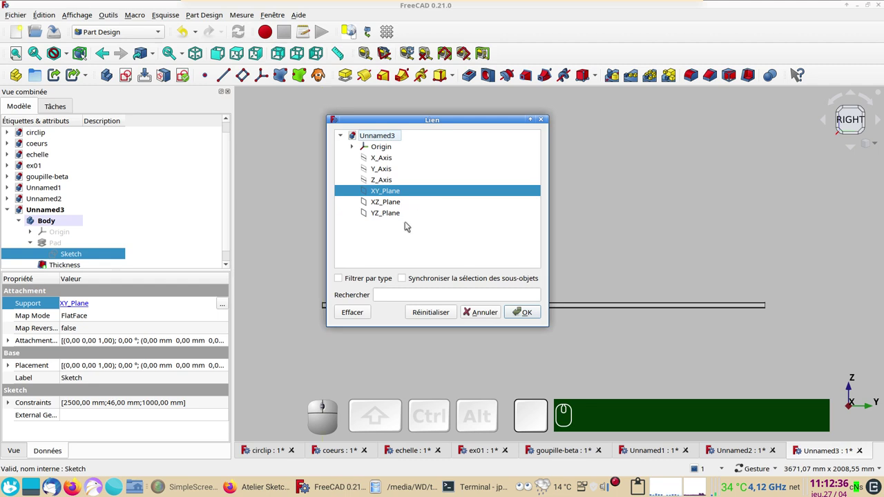
pyautogui.click(354, 316)
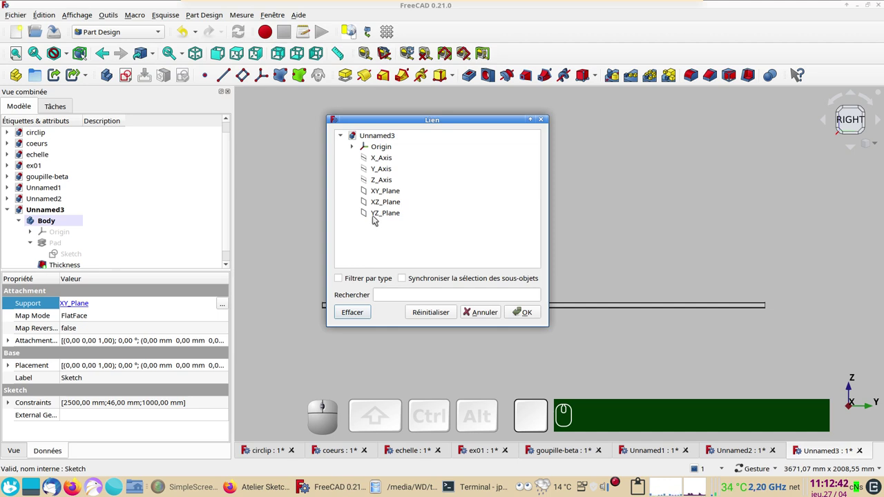
pyautogui.click(376, 218)
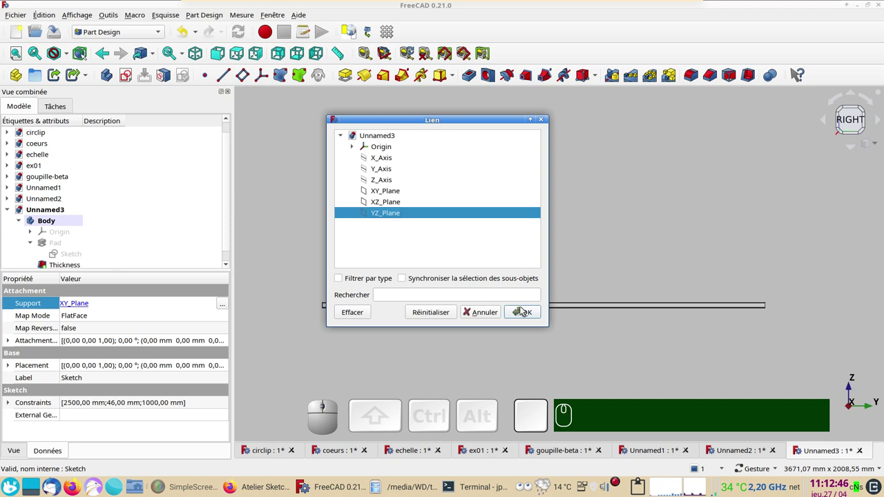
pyautogui.click(526, 310)
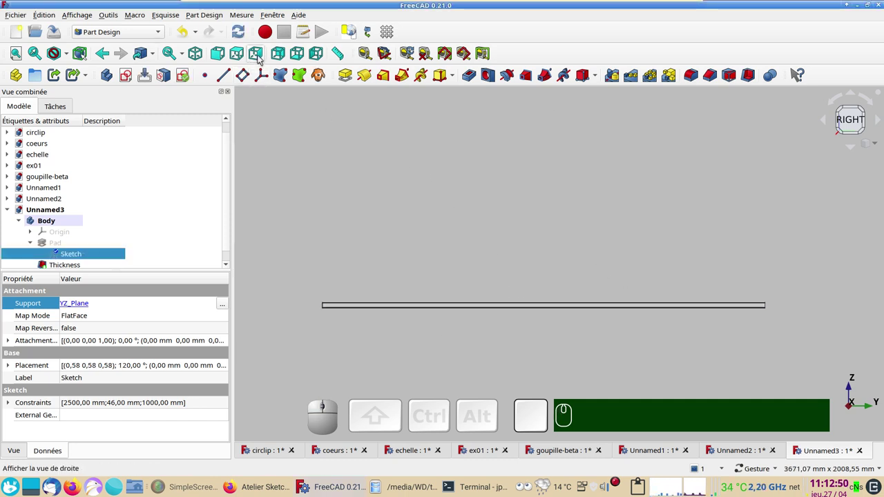
# Step: Inspect the reoriented tube from the right, front and isometric views
pyautogui.click(260, 56)
pyautogui.click(405, 220)
pyautogui.press('KP_3')
pyautogui.scroll(-3)
pyautogui.moveTo(525, 259); pyautogui.dragTo(401, 257)
pyautogui.moveTo(343, 223); pyautogui.dragTo(659, 314)
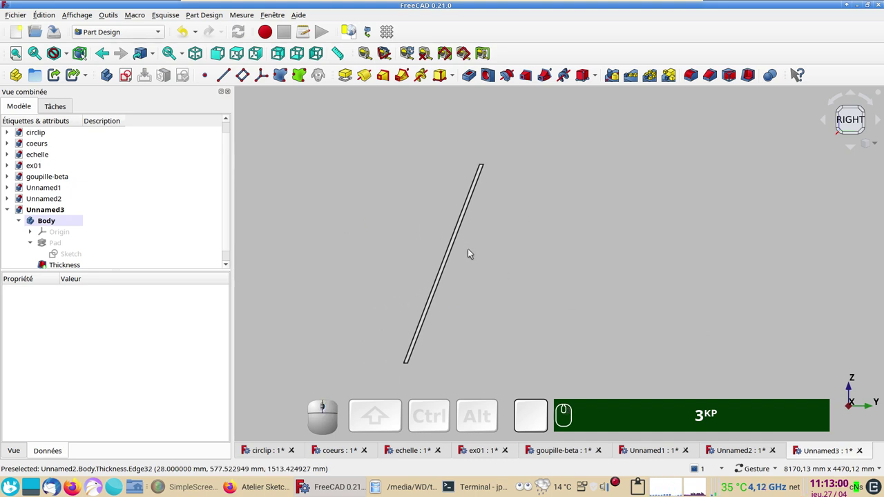
pyautogui.press('KP_1')
pyautogui.scroll(-3)
pyautogui.click(20, 55)
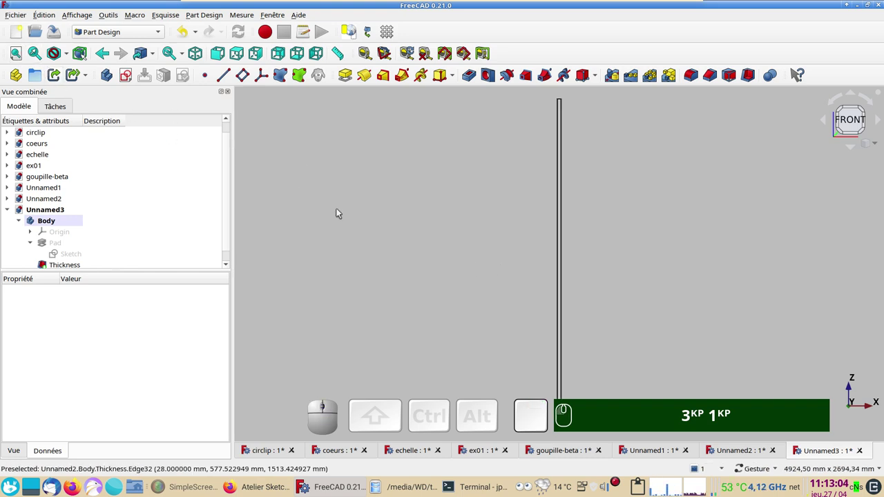
pyautogui.scroll(-3)
pyautogui.moveTo(433, 288); pyautogui.dragTo(369, 259)
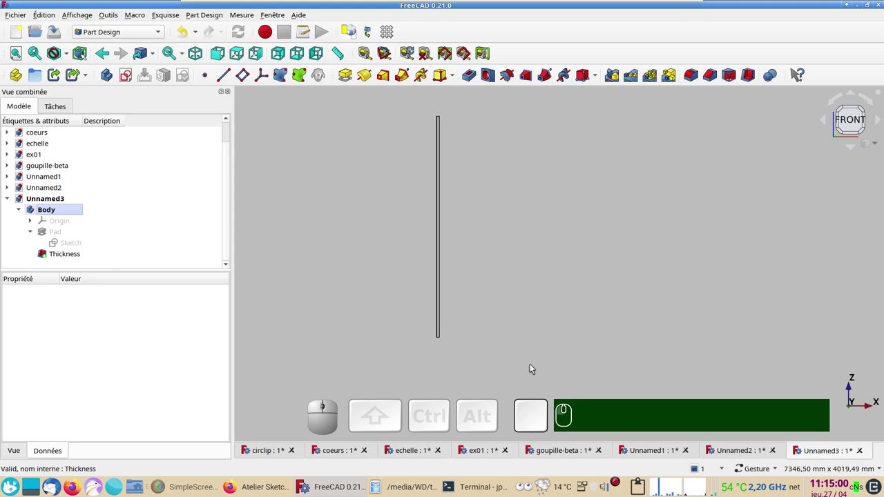
pyautogui.click(542, 360)
pyautogui.click(372, 252)
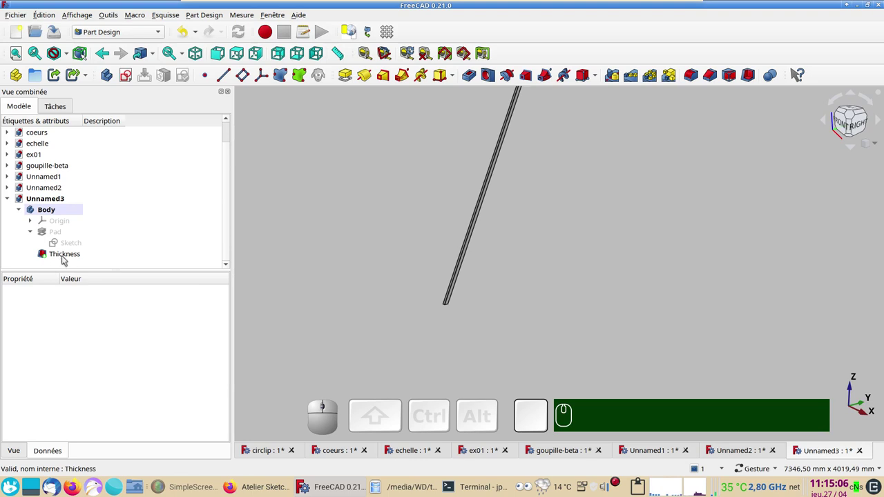
# Step: Hide the Thickness feature and show the Pad's sketch in the 3D view
pyautogui.click(65, 257)
pyautogui.press('space')
pyautogui.click(72, 244)
pyautogui.press('space')
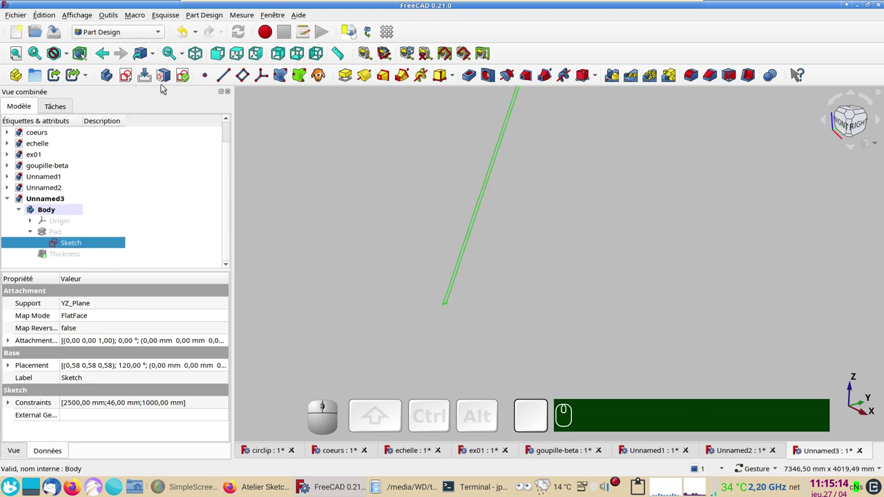
# Step: Start a new sketch on the YZ plane and draw a circle at the strip's lower end
pyautogui.click(132, 76)
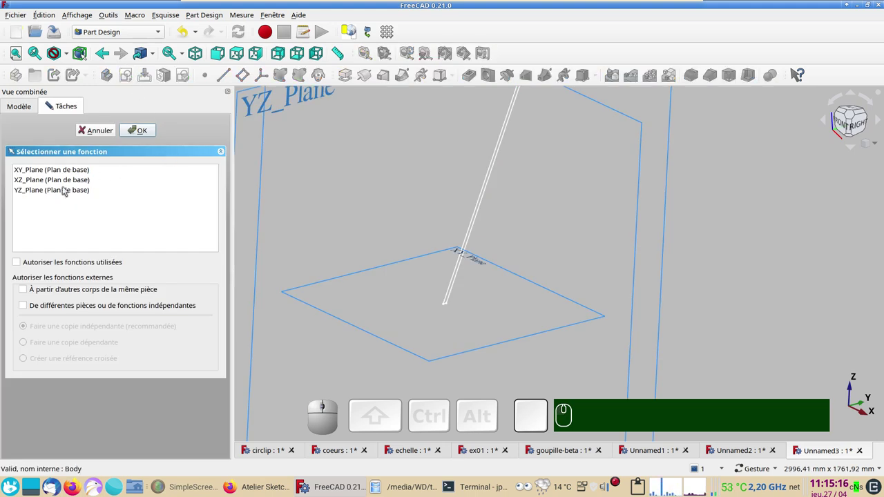
pyautogui.click(64, 191)
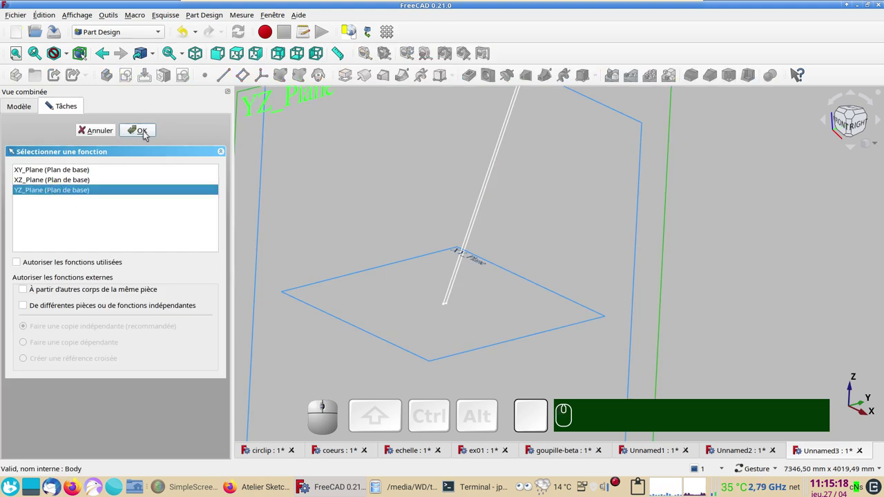
pyautogui.click(147, 132)
pyautogui.scroll(3)
pyautogui.moveTo(430, 344); pyautogui.dragTo(516, 313)
pyautogui.scroll(3)
pyautogui.rightClick(556, 316)
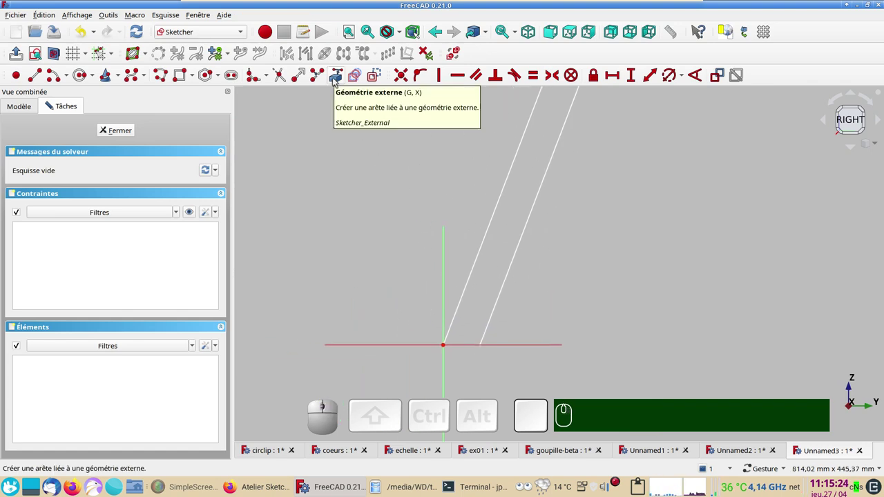
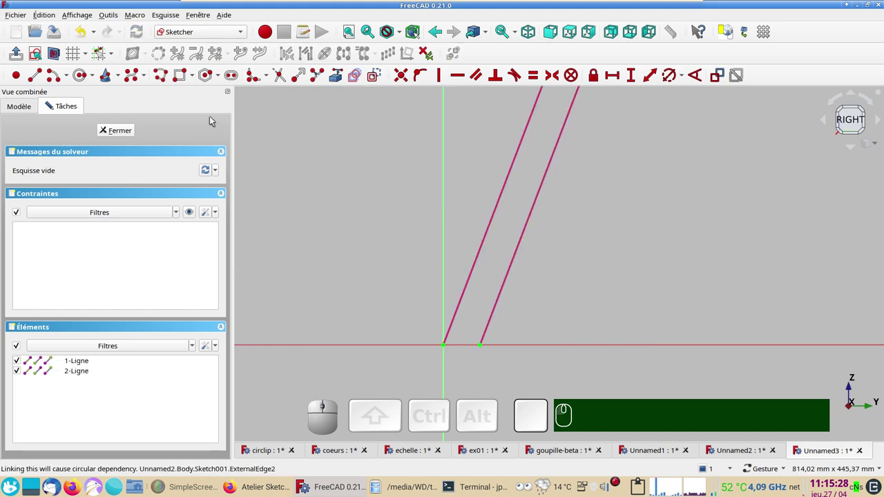
pyautogui.click(80, 78)
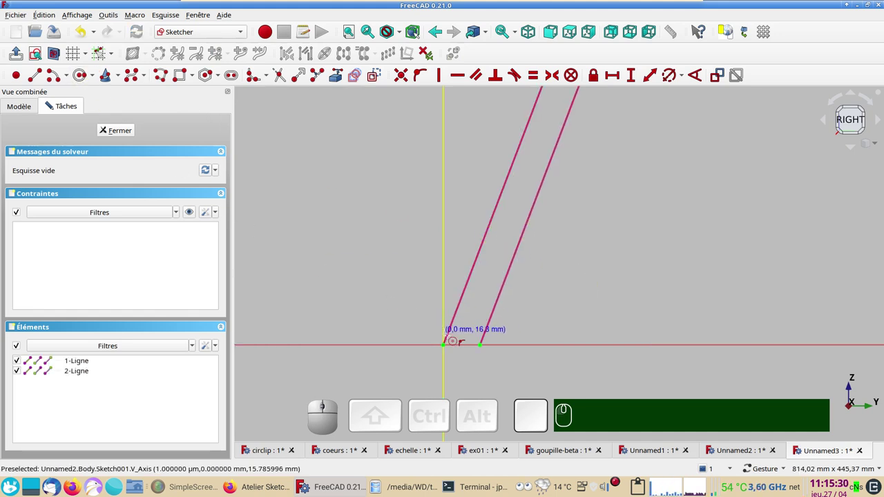
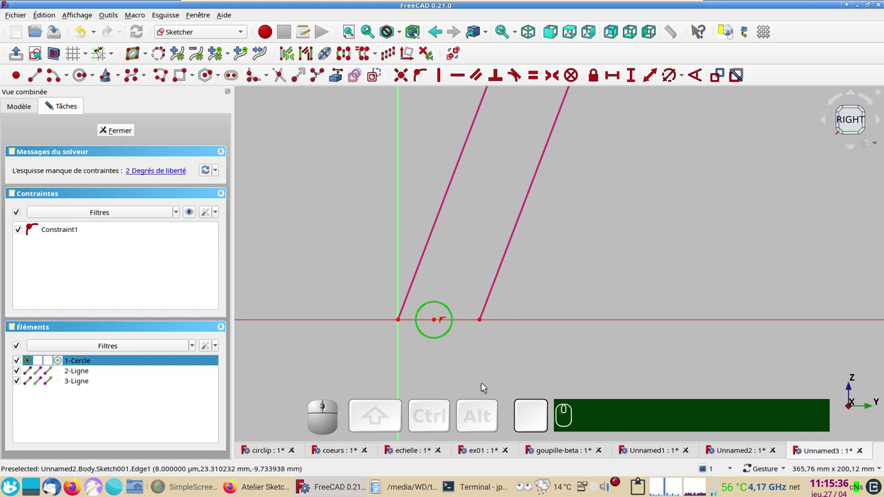
# Step: Constrain the circle's diameter to 21.5 mm
pyautogui.press('r')
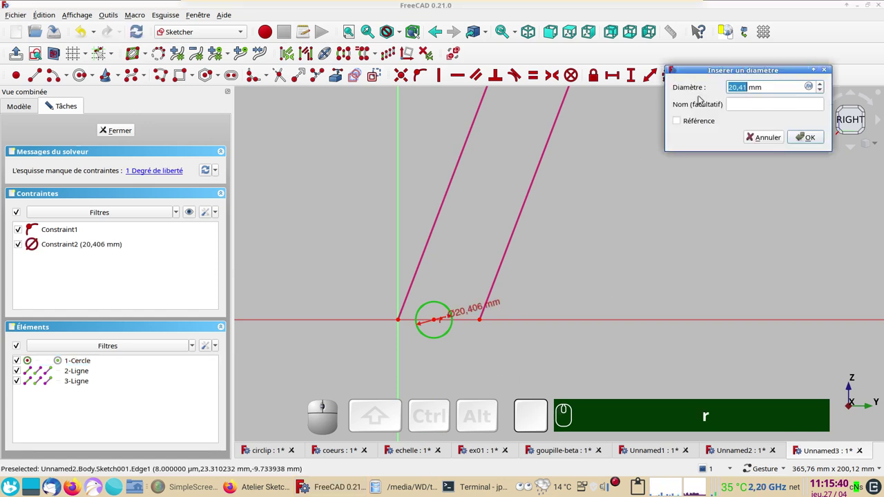
pyautogui.press('KP_2')
pyautogui.press('KP_1')
pyautogui.press('KP_Decimal')
pyautogui.press('KP_5')
pyautogui.press('KP_Enter')
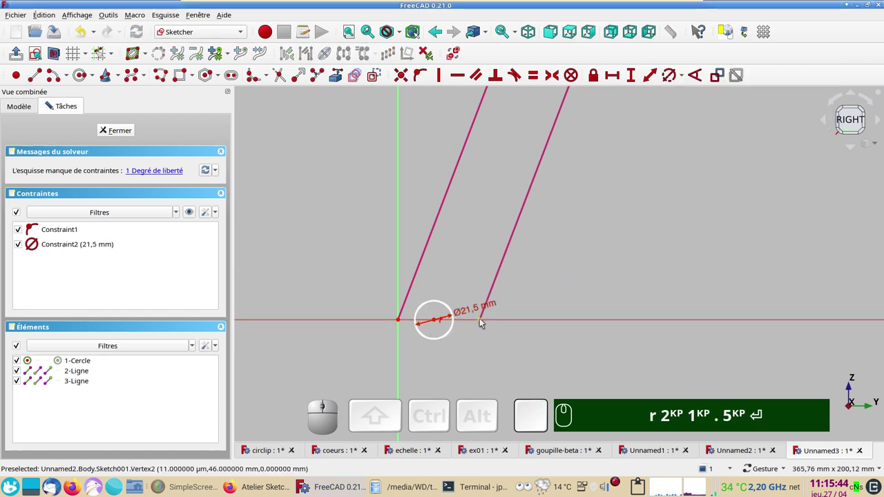
pyautogui.click(486, 322)
pyautogui.write('r')
pyautogui.press('KP_2')
pyautogui.press('KP_1')
pyautogui.write('.')
pyautogui.press('KP_5')
pyautogui.press('Return')
# Step: Make the circle centre symmetric between the two slanted lines' lower endpoints
pyautogui.click(401, 322)
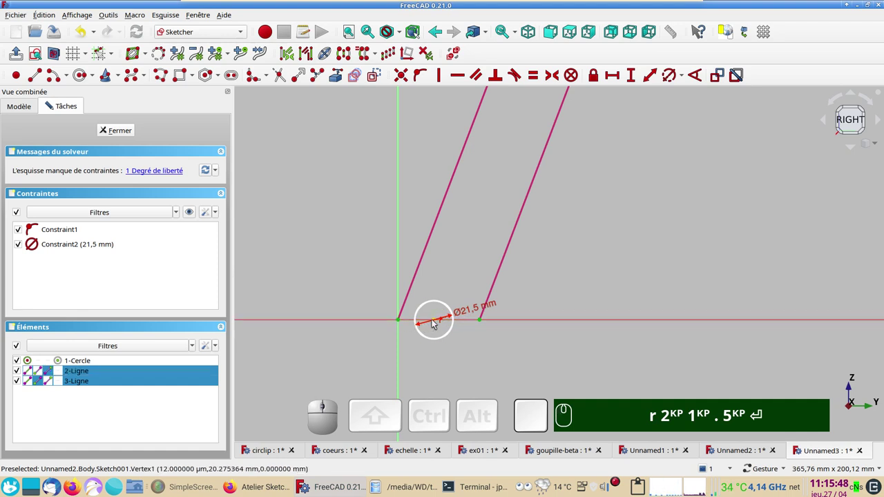
pyautogui.click(438, 322)
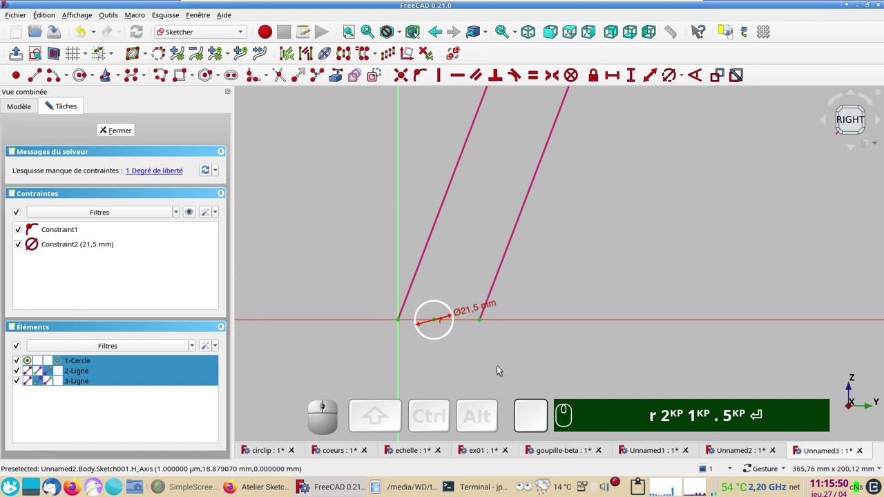
pyautogui.write('s')
pyautogui.press('s')
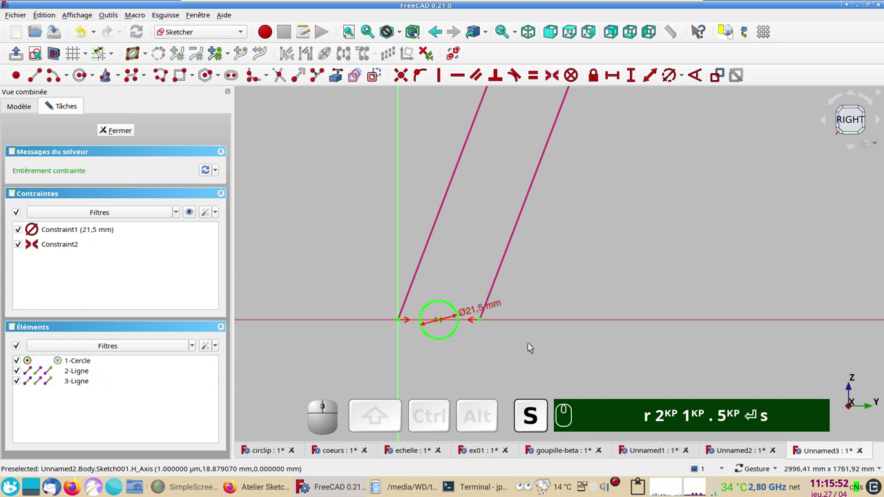
pyautogui.scroll(-3)
pyautogui.moveTo(615, 253); pyautogui.dragTo(567, 296)
pyautogui.scroll(-3)
pyautogui.scroll(-3)
pyautogui.moveTo(640, 230); pyautogui.dragTo(568, 239)
pyautogui.write('r')
pyautogui.press('KP_2')
pyautogui.press('KP_1')
pyautogui.write('.')
pyautogui.press('KP_5')
pyautogui.press('Return')
pyautogui.write('s')
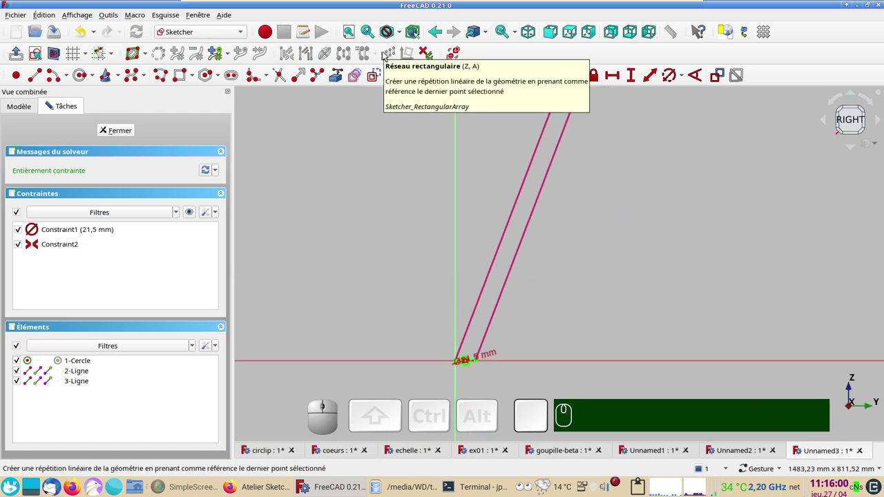
# Step: Repeat the circle with Rectangular Array as 15 cloned columns in one row along the strip
pyautogui.scroll(3)
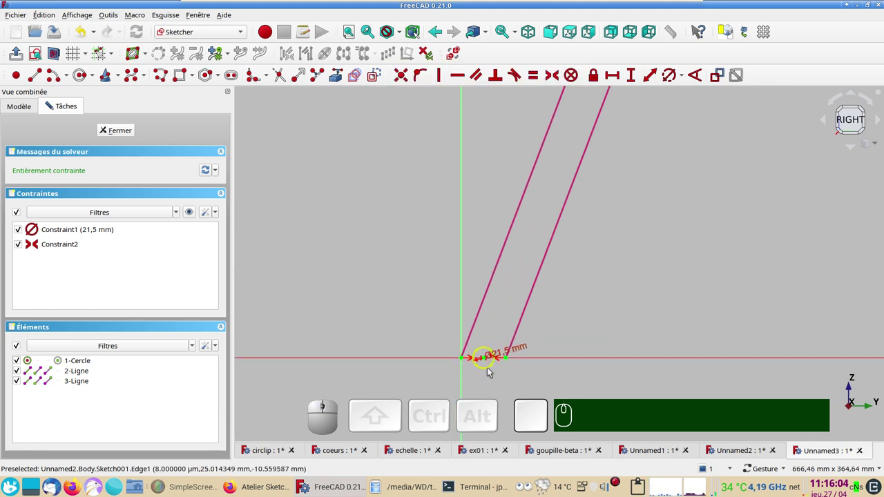
pyautogui.click(494, 371)
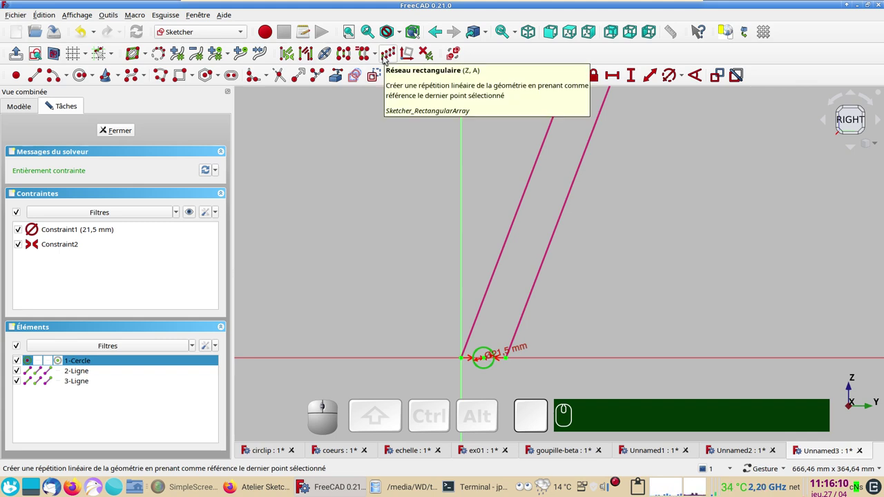
pyautogui.click(386, 57)
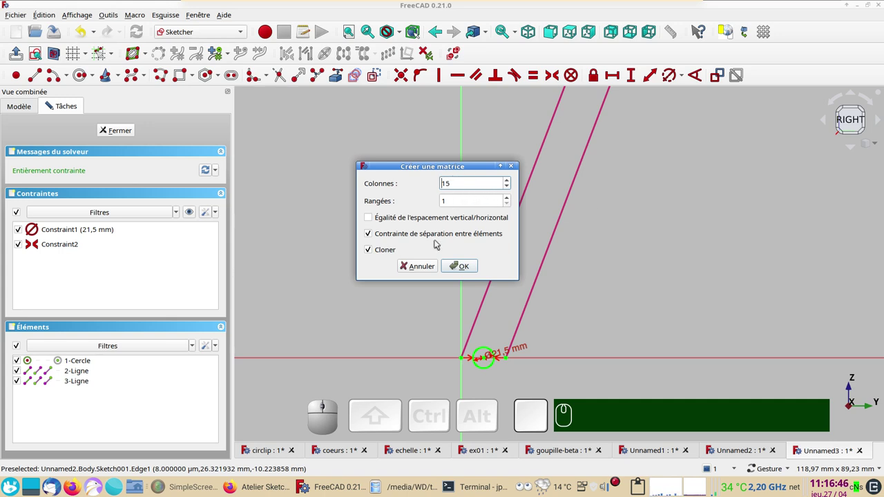
pyautogui.scroll(3)
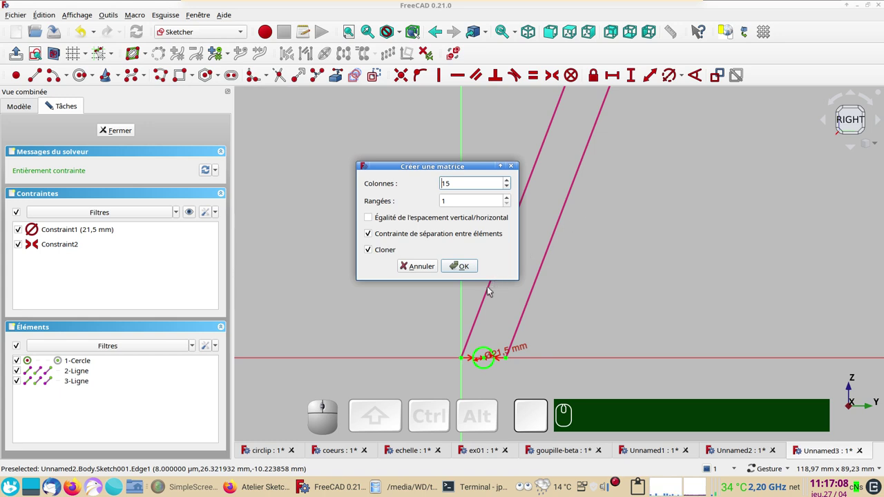
pyautogui.click(467, 269)
pyautogui.scroll(-3)
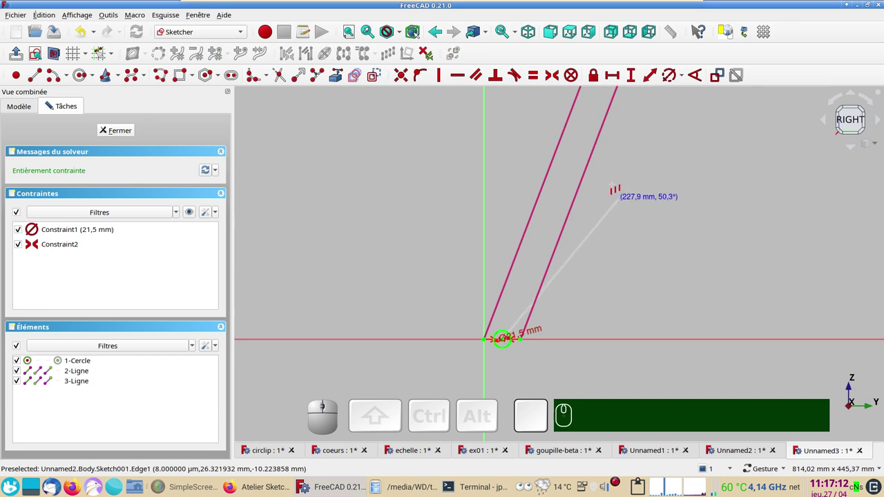
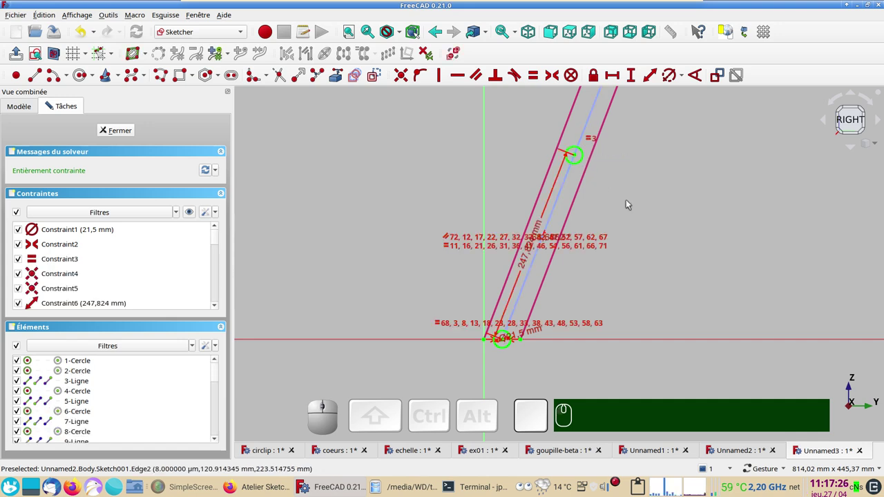
pyautogui.scroll(-3)
pyautogui.rightClick(694, 165)
# Step: Pan along the row of circles and delete the stray selected elements, checking the array placement
pyautogui.scroll(3)
pyautogui.moveTo(473, 276); pyautogui.dragTo(497, 312)
pyautogui.scroll(-3)
pyautogui.moveTo(417, 176); pyautogui.dragTo(532, 300)
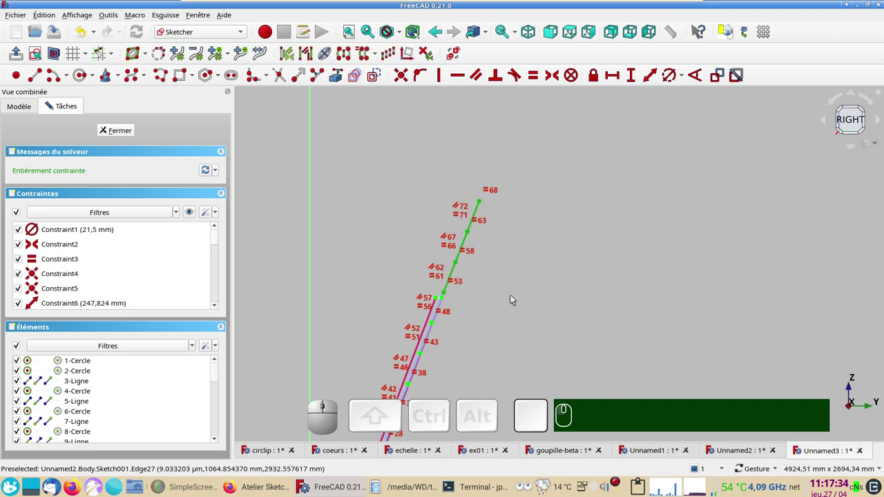
pyautogui.press('Delete')
pyautogui.press('Delete')
pyautogui.scroll(3)
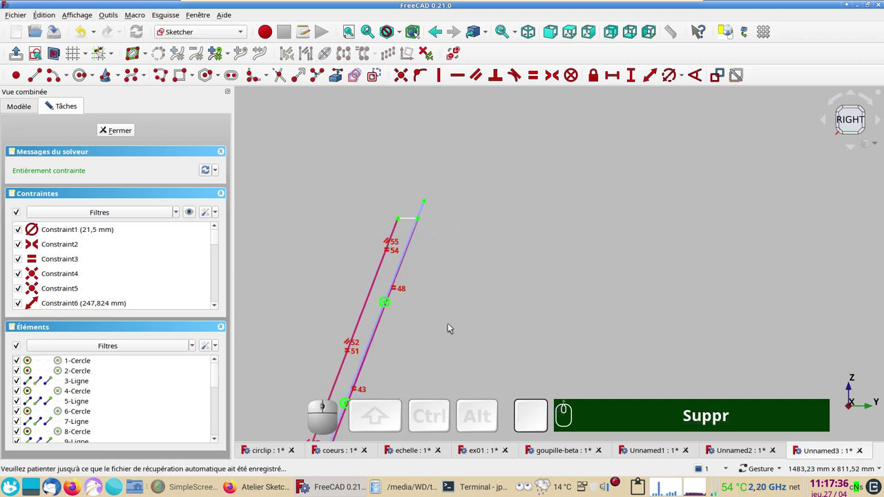
pyautogui.scroll(3)
pyautogui.middleClick(449, 331)
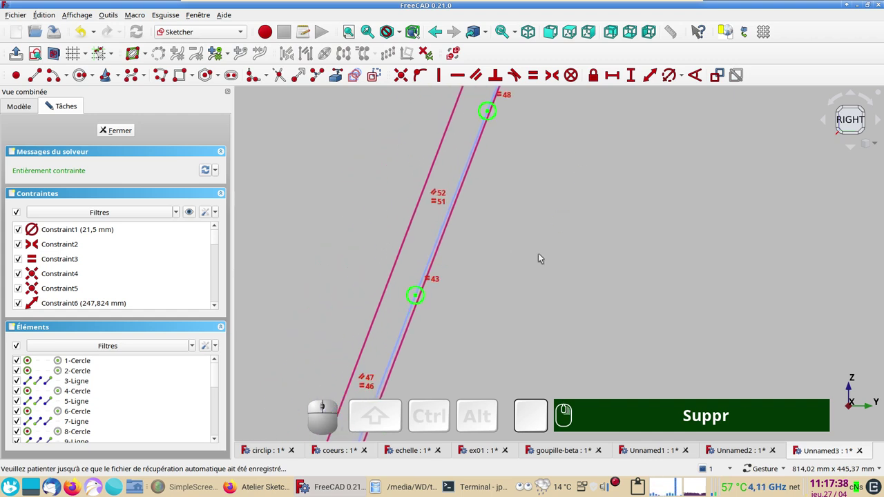
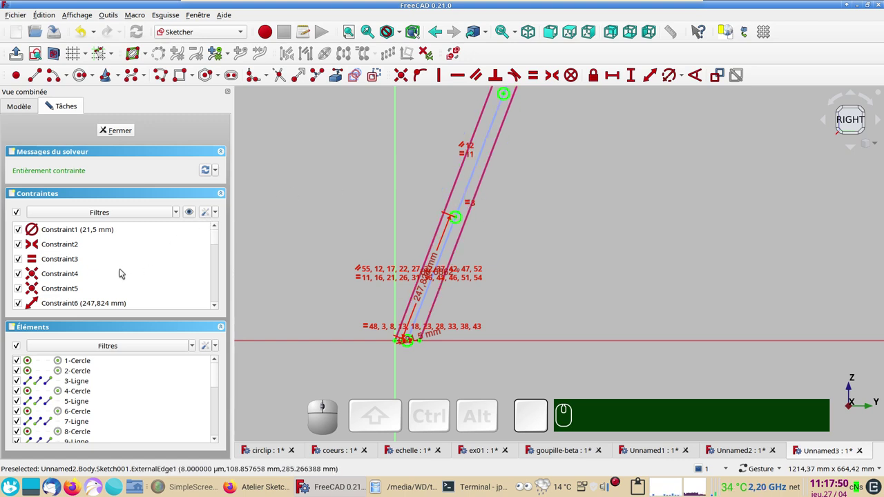
pyautogui.scroll(-3)
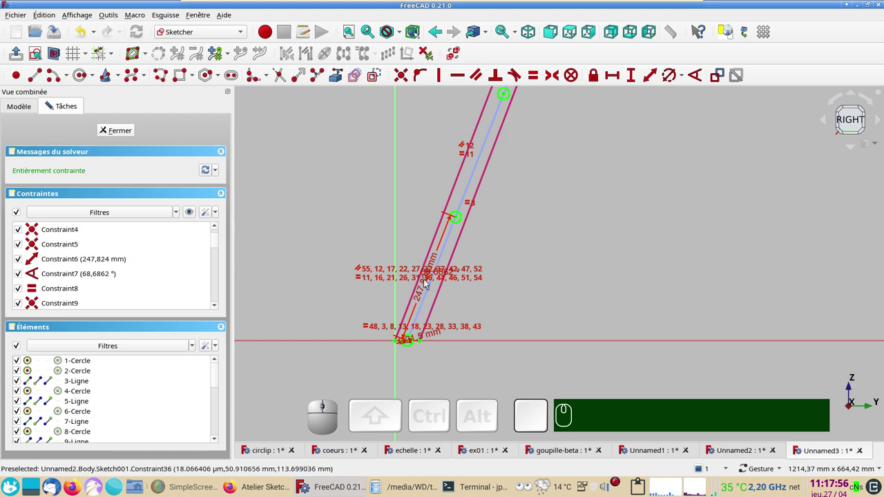
pyautogui.scroll(3)
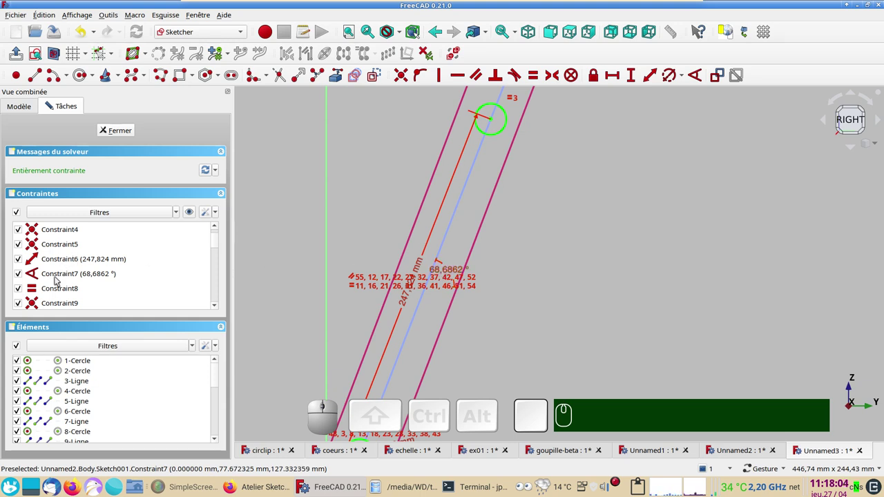
# Step: Delete the 68.6862° angle constraint and make the array direction line parallel to the strip edge
pyautogui.click(60, 274)
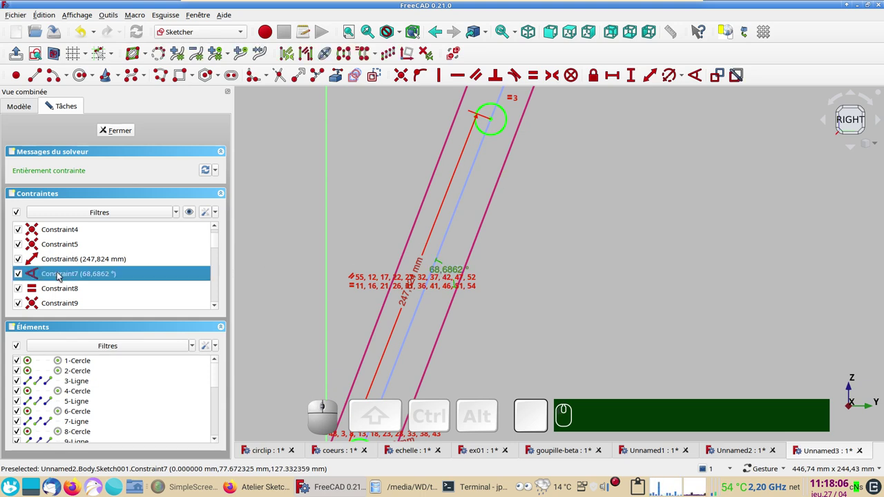
pyautogui.press('Delete')
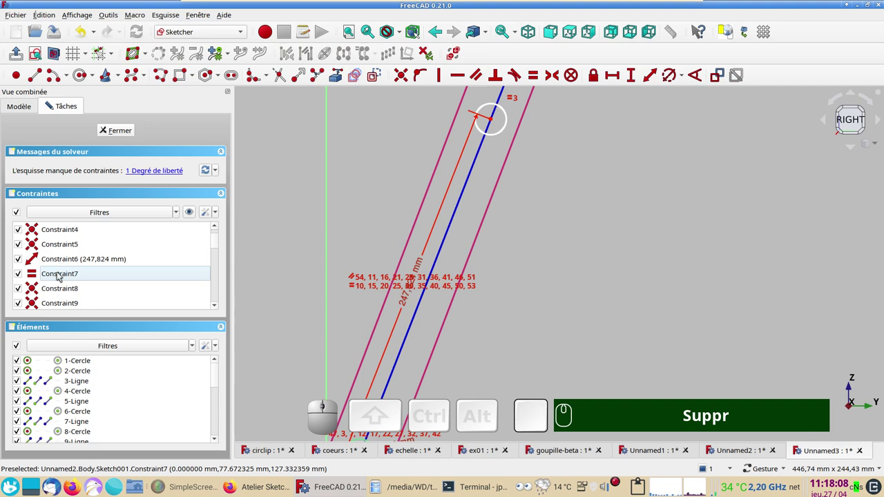
pyautogui.click(442, 251)
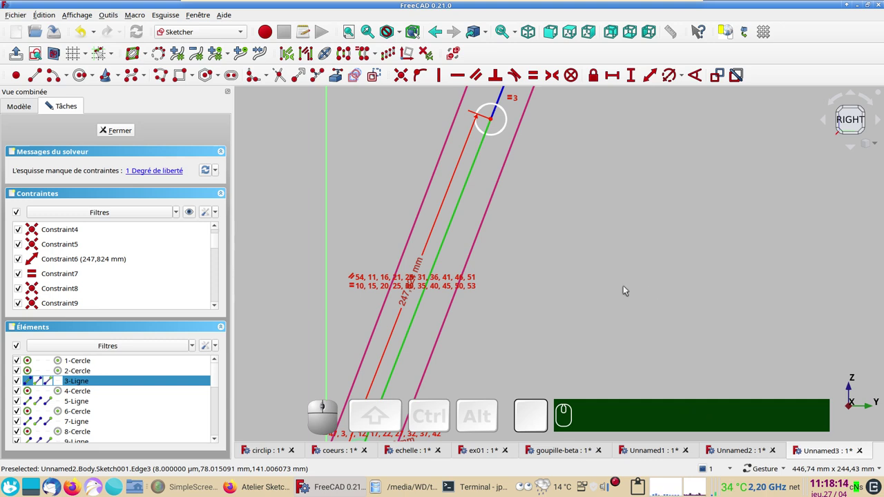
pyautogui.click(417, 225)
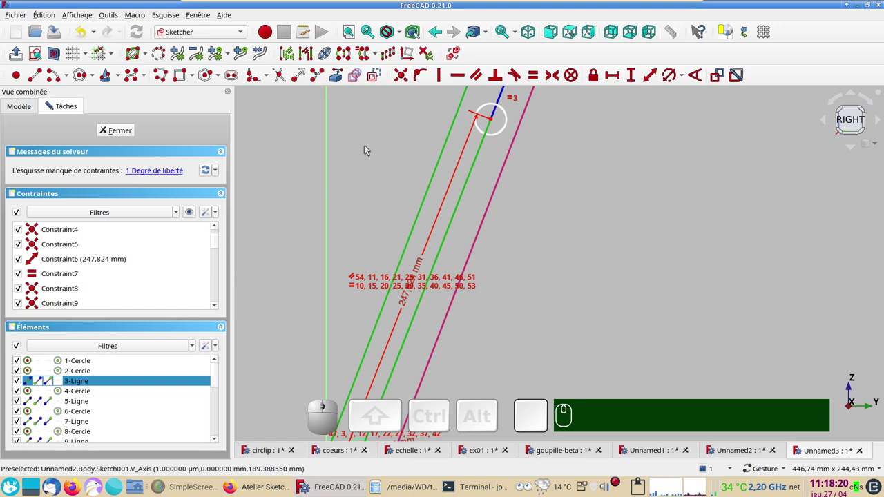
pyautogui.press('p')
pyautogui.press('p')
# Step: Review the row along the strip and close the fully constrained sketch as Sketch001
pyautogui.scroll(-3)
pyautogui.scroll(-3)
pyautogui.moveTo(643, 214); pyautogui.dragTo(463, 275)
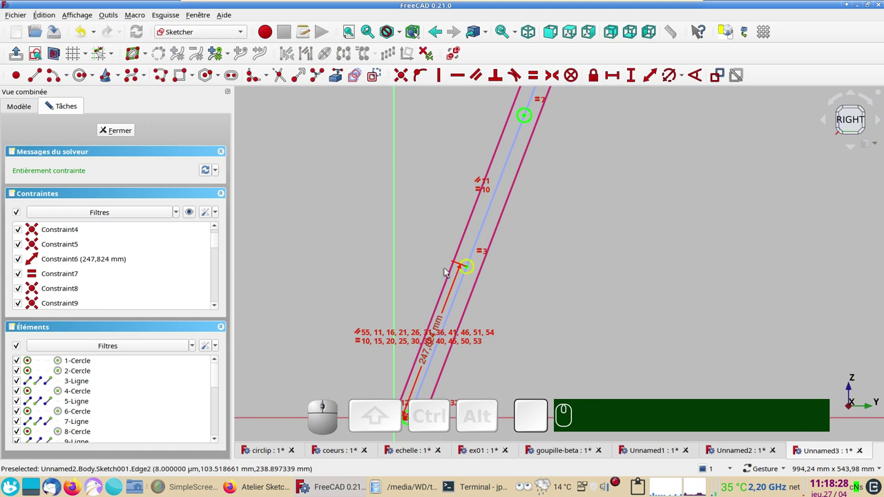
pyautogui.moveTo(513, 316); pyautogui.dragTo(545, 190)
pyautogui.scroll(3)
pyautogui.moveTo(487, 249); pyautogui.dragTo(544, 309)
pyautogui.scroll(3)
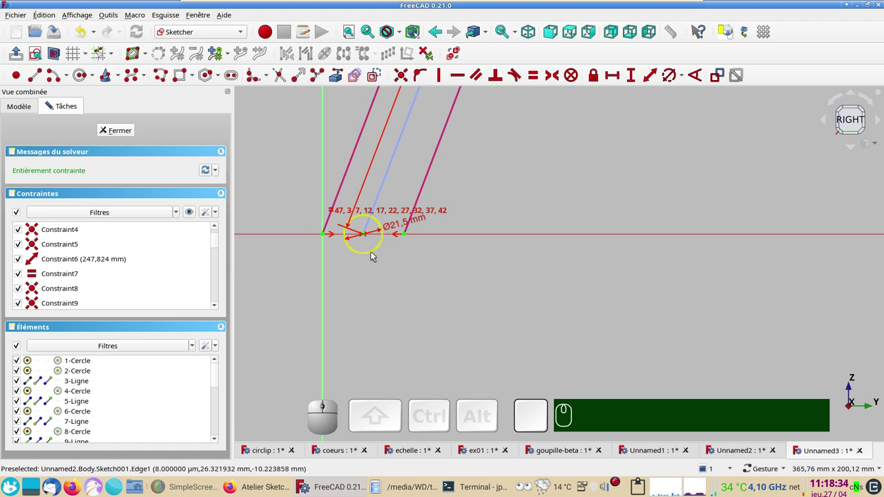
pyautogui.click(377, 254)
pyautogui.scroll(-3)
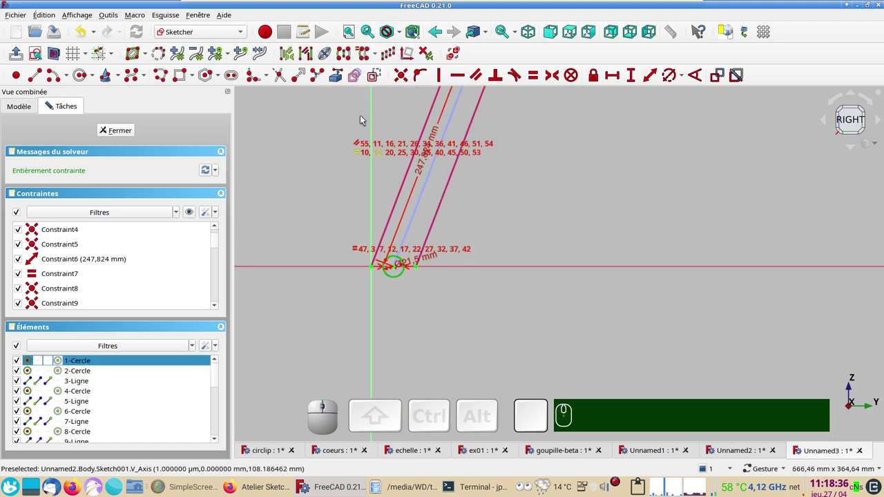
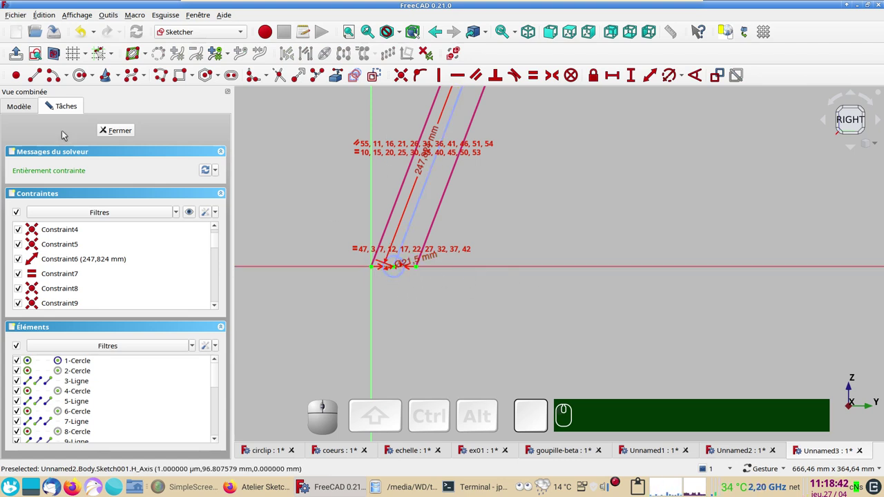
pyautogui.click(130, 131)
# Step: Show the hollow Thickness body again and select the hole sketch Sketch001
pyautogui.scroll(3)
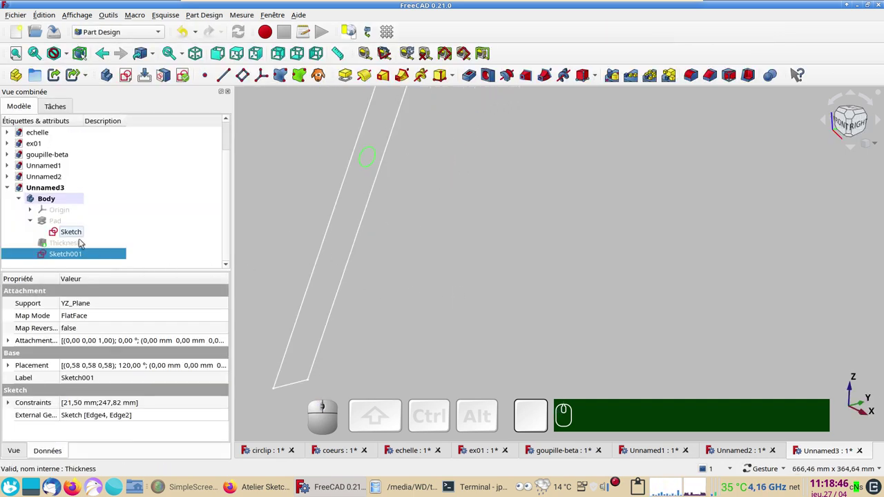
pyautogui.click(72, 231)
pyautogui.press('space')
pyautogui.click(68, 227)
pyautogui.click(65, 248)
pyautogui.press('space')
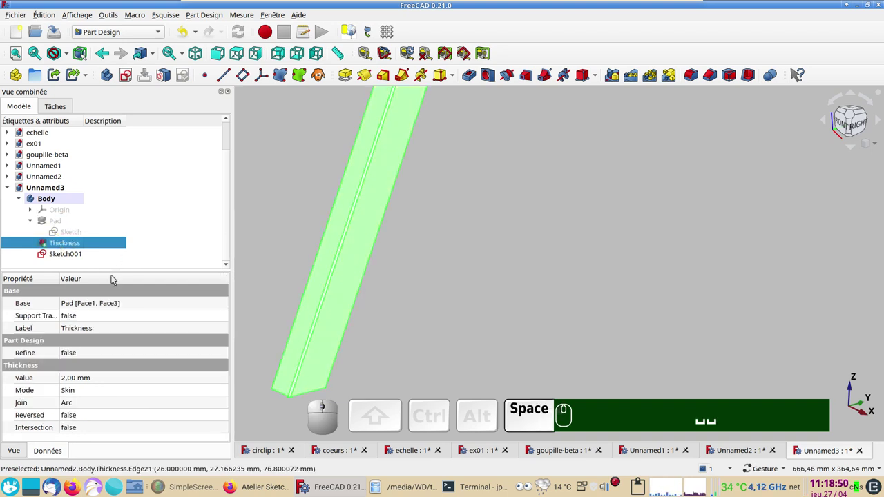
pyautogui.click(72, 254)
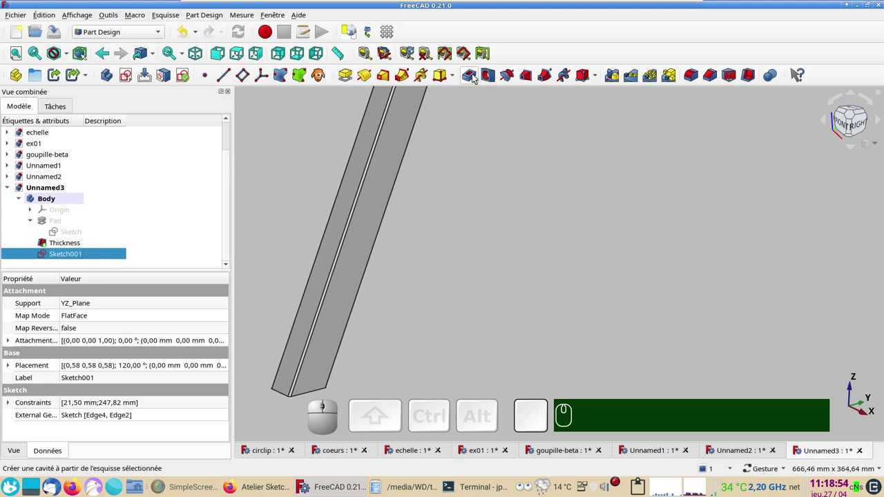
# Step: Cut a Pocket from Sketch001 with type Through all, symmetric to the sketch plane
pyautogui.click(475, 76)
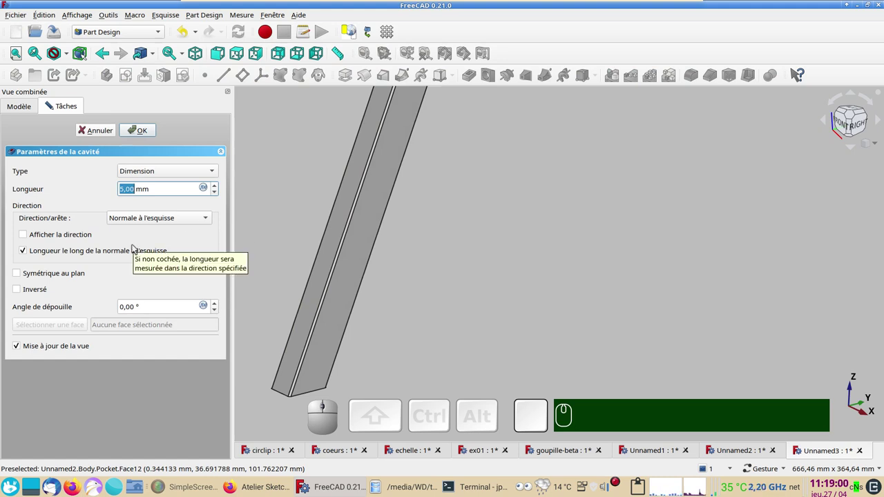
pyautogui.click(151, 171)
pyautogui.click(152, 182)
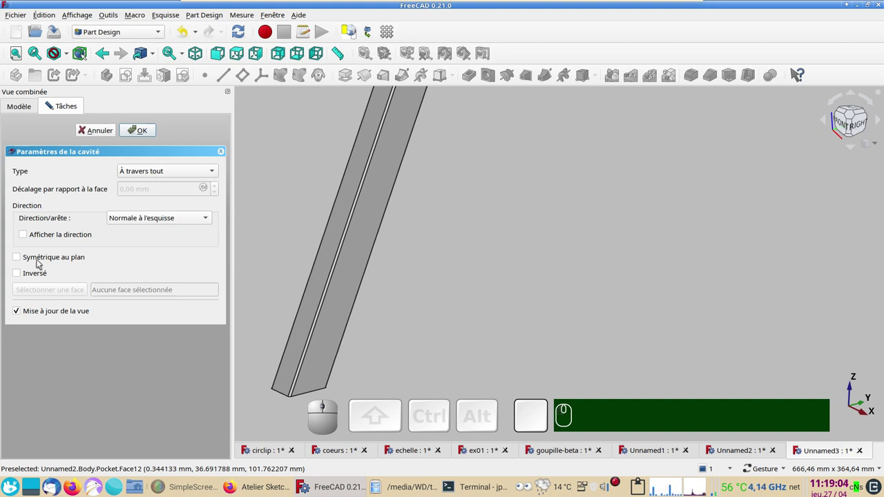
pyautogui.click(42, 262)
pyautogui.scroll(-3)
pyautogui.moveTo(513, 217); pyautogui.dragTo(185, 176)
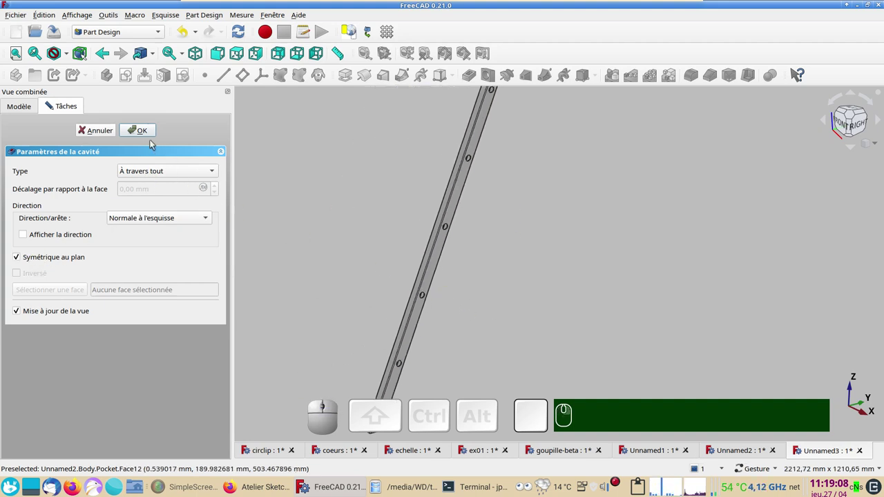
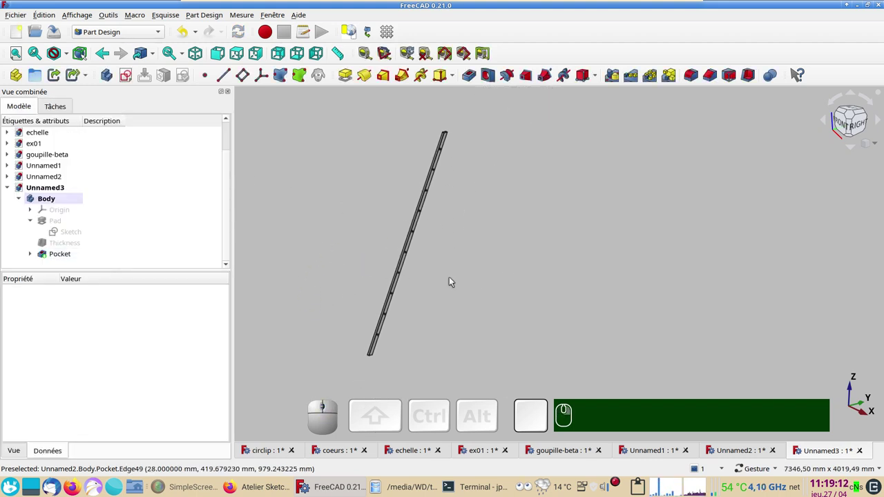
# Step: Create a linked copy Body001 of the holed Body and open its Placement property editor
pyautogui.moveTo(462, 281); pyautogui.dragTo(228, 241)
pyautogui.click(66, 203)
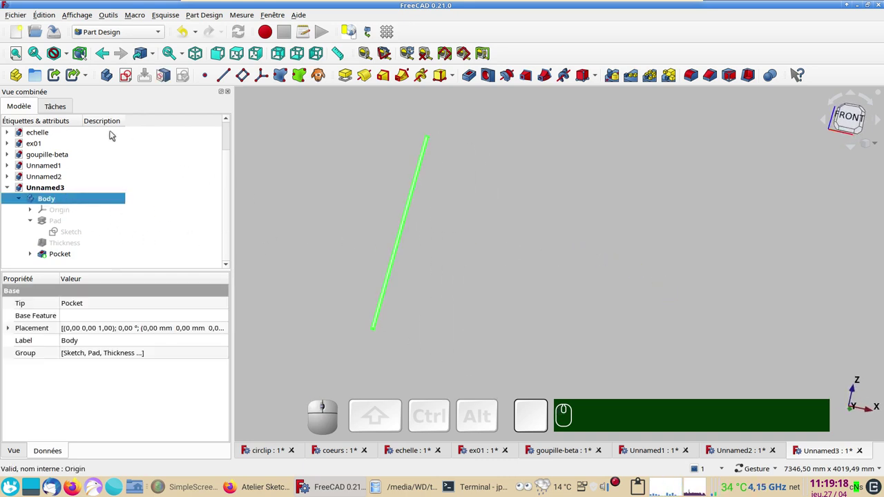
pyautogui.click(58, 79)
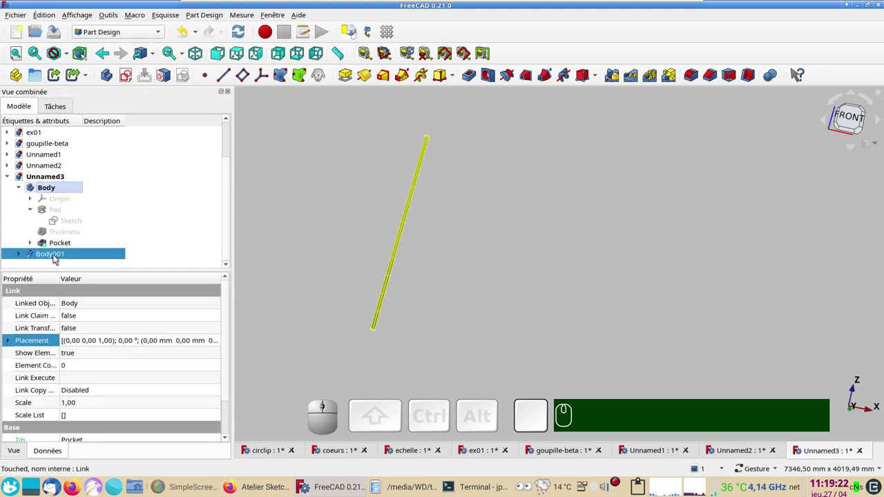
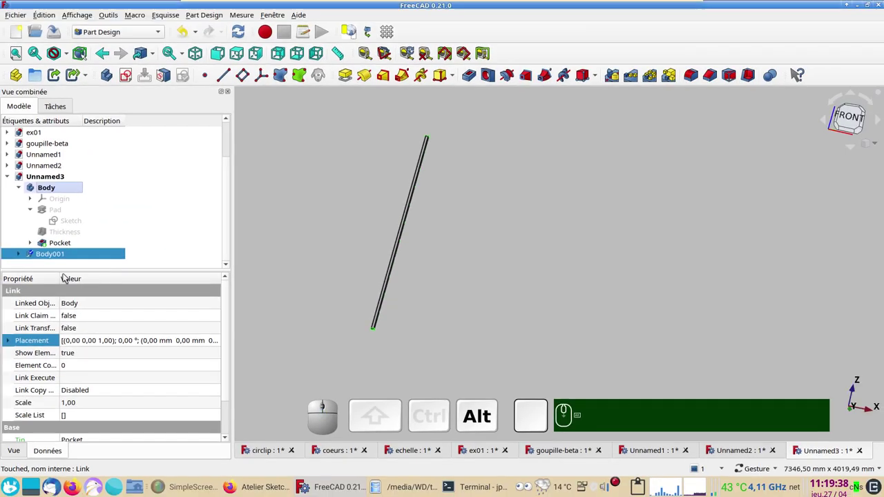
pyautogui.scroll(-3)
pyautogui.click(71, 252)
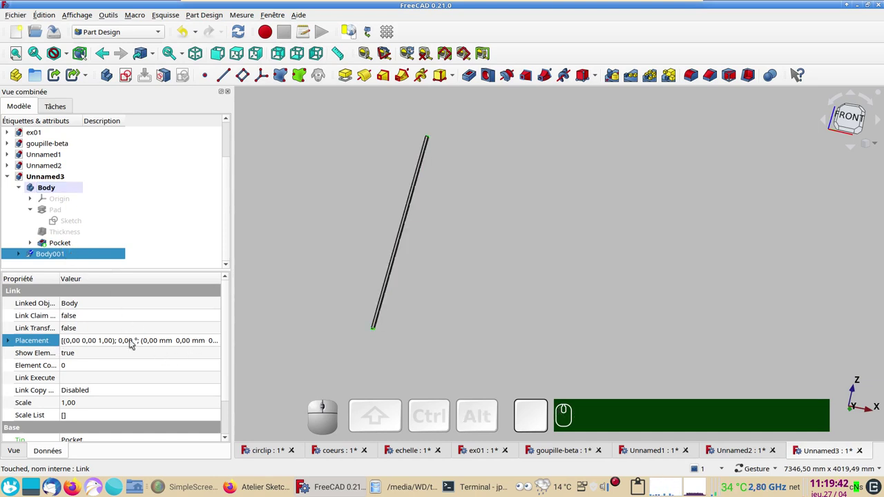
pyautogui.click(132, 341)
pyautogui.click(216, 342)
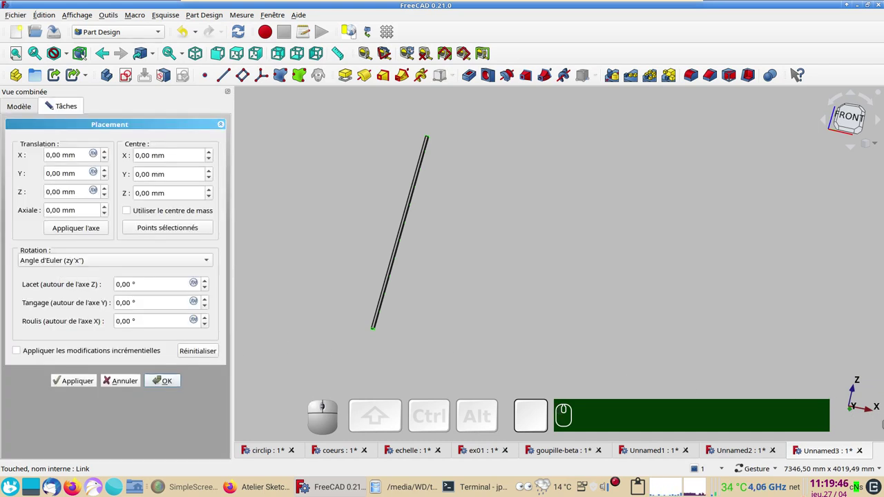
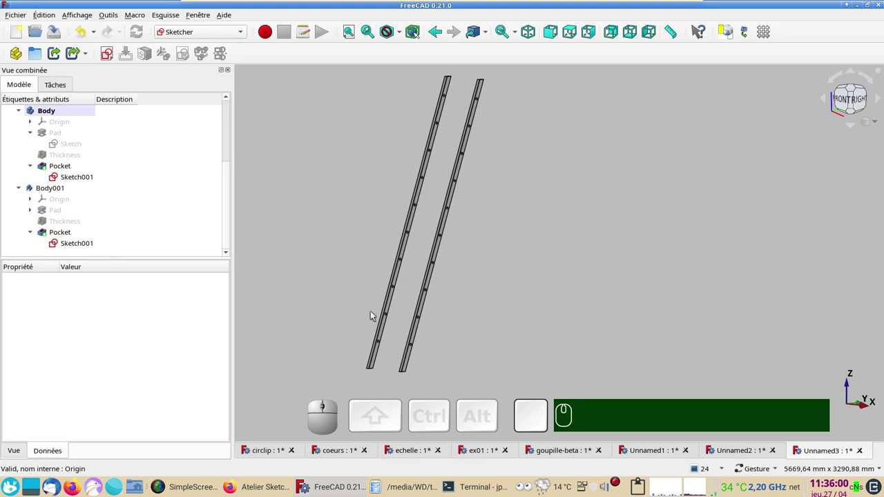
# Step: Switch to the Sketcher workbench and create a new Sketch002 with its plane orientation confirmed
pyautogui.click(223, 33)
pyautogui.click(205, 257)
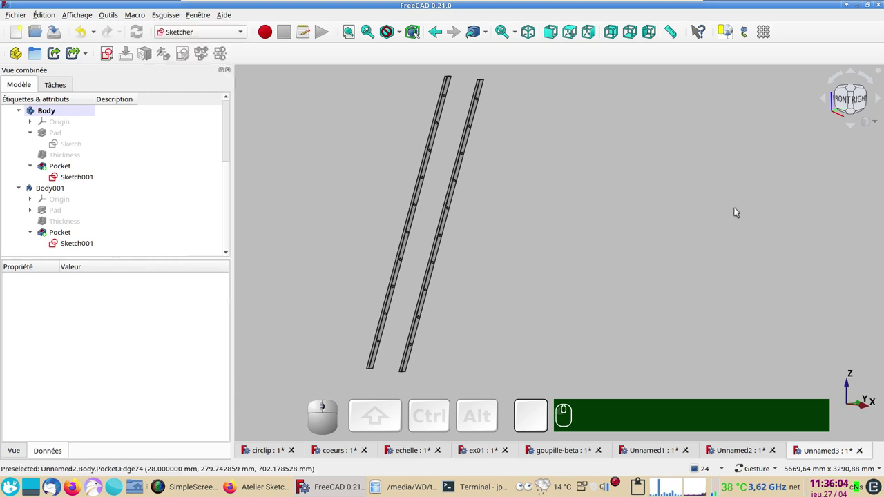
pyautogui.click(341, 200)
pyautogui.click(327, 147)
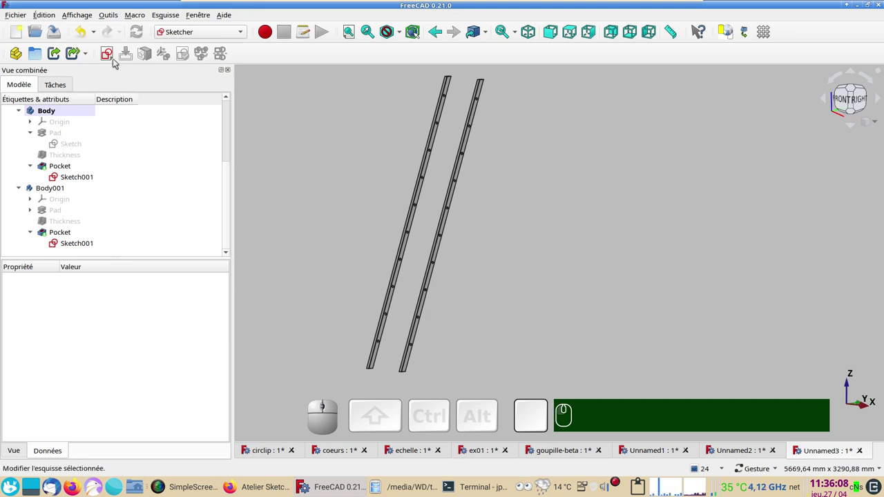
pyautogui.click(111, 56)
pyautogui.click(411, 222)
pyautogui.click(477, 281)
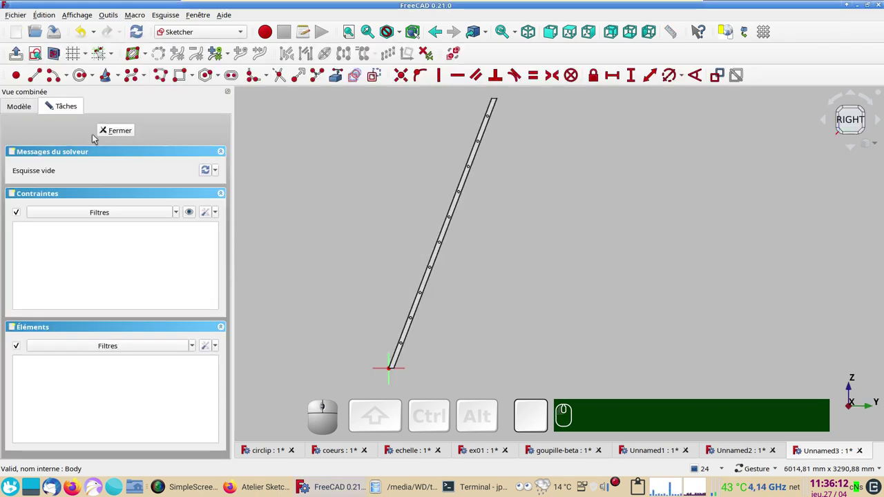
# Step: Show Sketch001 and link one of its hole edges into Sketch002 as external geometry
pyautogui.click(29, 109)
pyautogui.click(66, 256)
pyautogui.press('space')
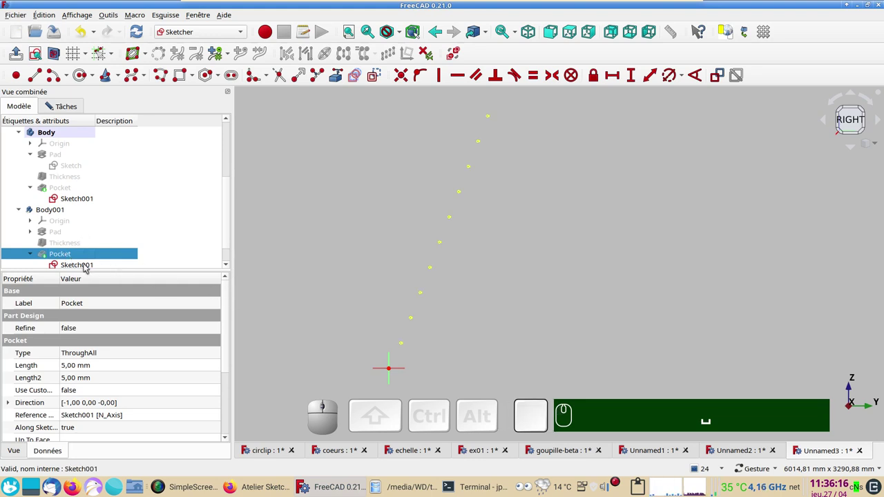
pyautogui.scroll(3)
pyautogui.moveTo(446, 342); pyautogui.dragTo(492, 268)
pyautogui.scroll(3)
pyautogui.moveTo(439, 219); pyautogui.dragTo(388, 129)
pyautogui.click(345, 83)
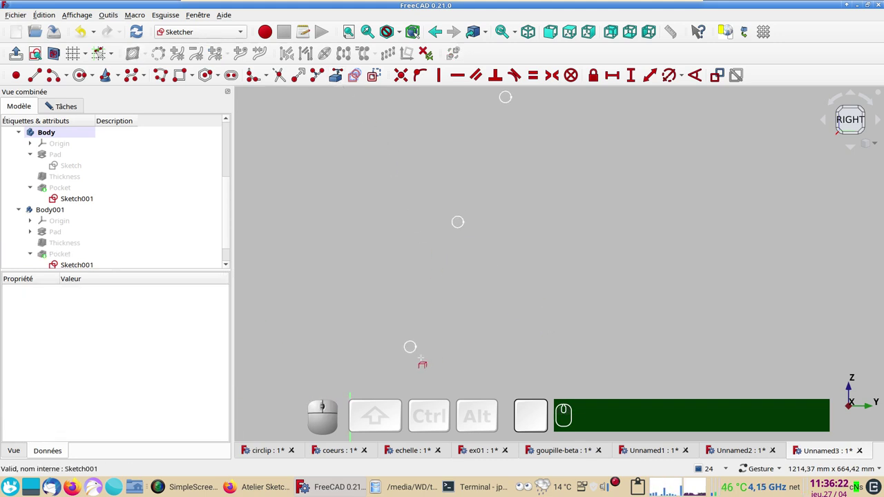
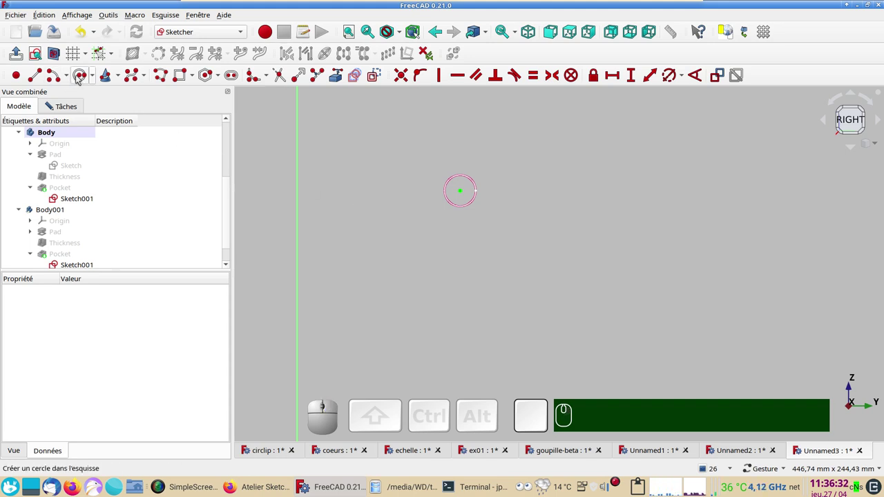
# Step: Draw a circle around the hole and constrain its diameter to 21.3 mm
pyautogui.click(79, 76)
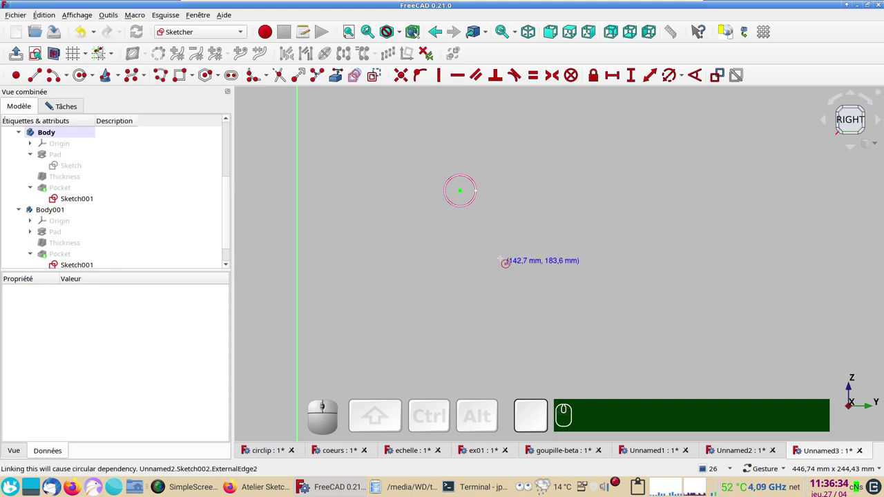
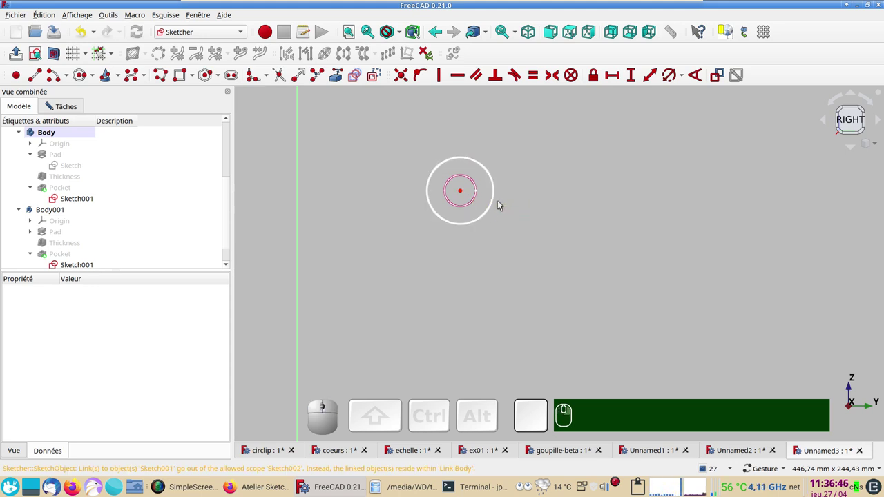
pyautogui.click(498, 203)
pyautogui.press('r')
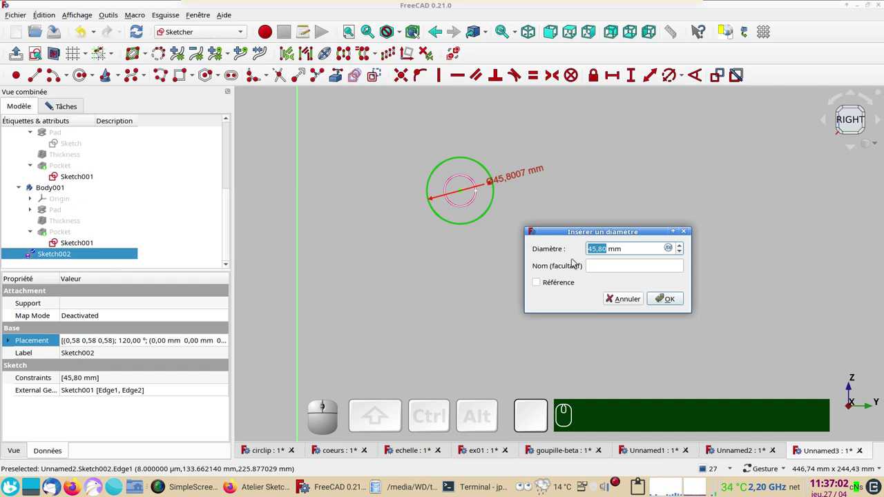
pyautogui.press('KP_2')
pyautogui.press('KP_1')
pyautogui.press('KP_Decimal')
pyautogui.press('KP_Decimal')
pyautogui.press('KP_3')
pyautogui.press('KP_Enter')
pyautogui.scroll(3)
pyautogui.scroll(3)
pyautogui.middleClick(475, 187)
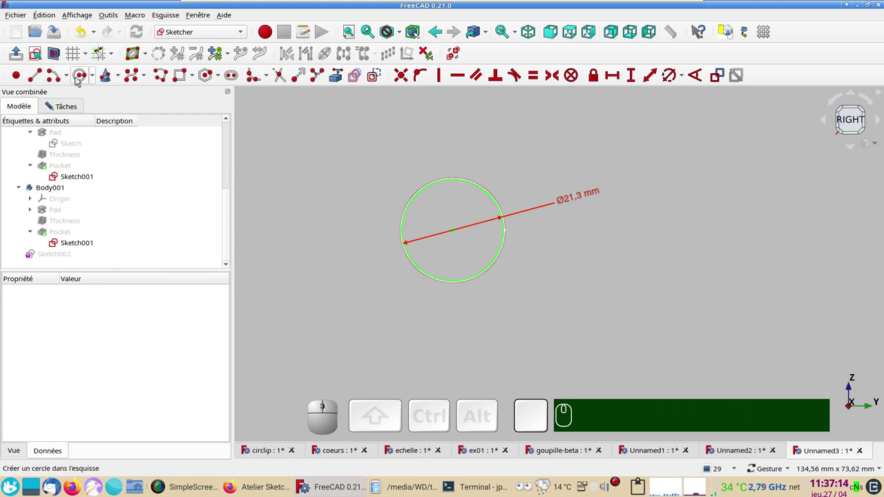
# Step: Draw a concentric inner circle of 17.3 mm and select the ring, zooming out to the neighbouring holes
pyautogui.click(81, 75)
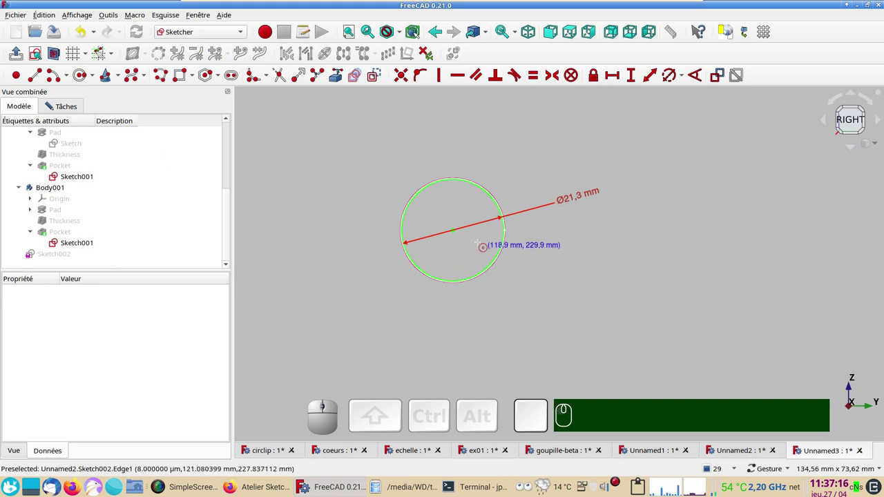
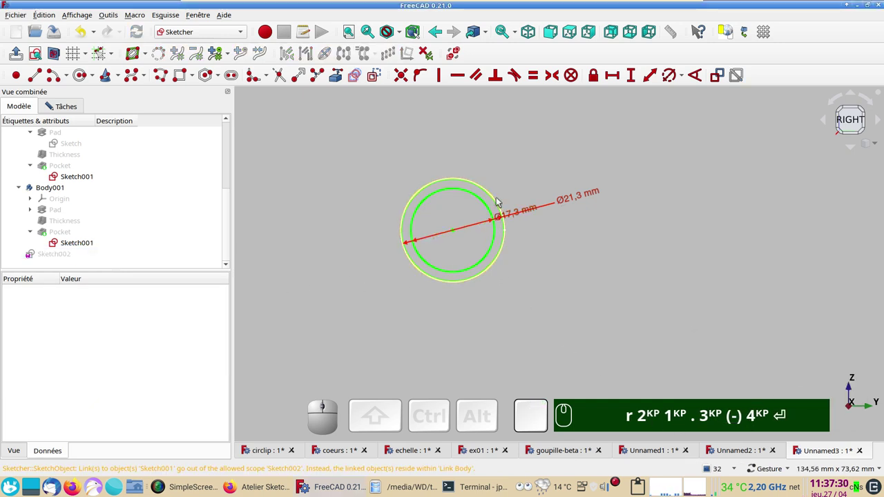
pyautogui.click(498, 201)
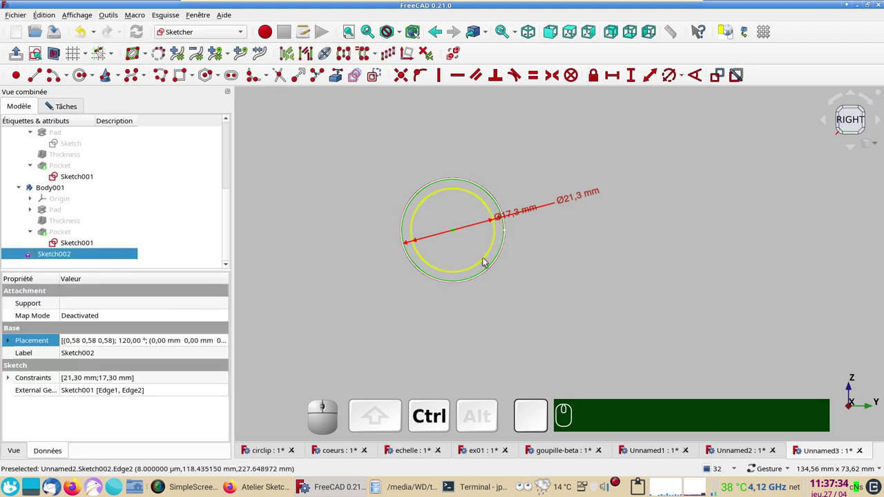
pyautogui.click(488, 261)
pyautogui.scroll(-3)
pyautogui.moveTo(685, 288); pyautogui.dragTo(541, 315)
pyautogui.scroll(-3)
pyautogui.moveTo(579, 261); pyautogui.dragTo(542, 269)
# Step: Array the ring as 11 cloned columns placed along the line of holes
pyautogui.click(383, 55)
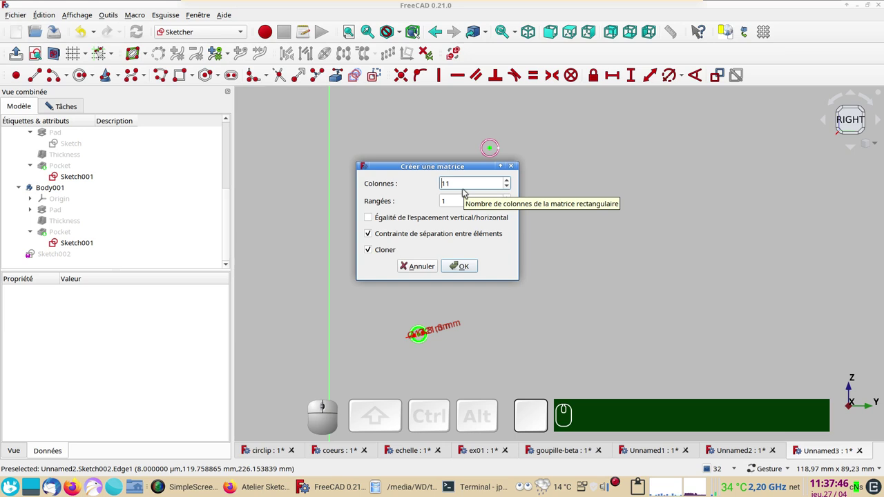
pyautogui.click(464, 266)
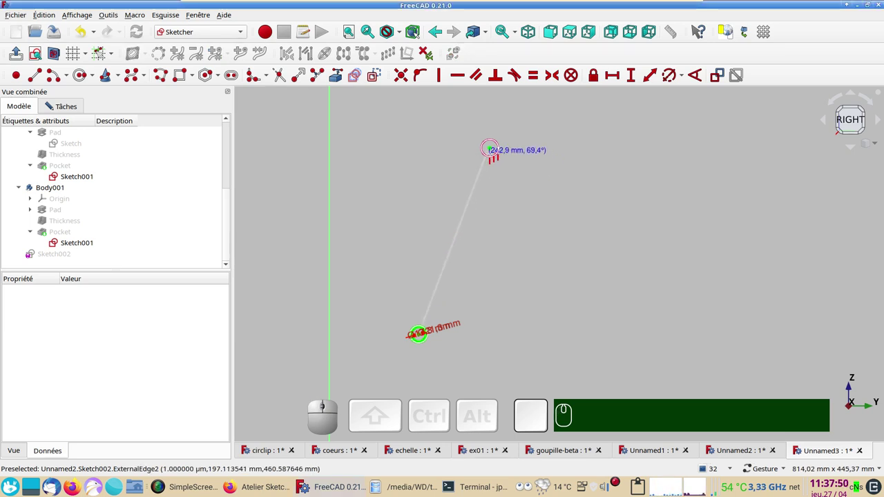
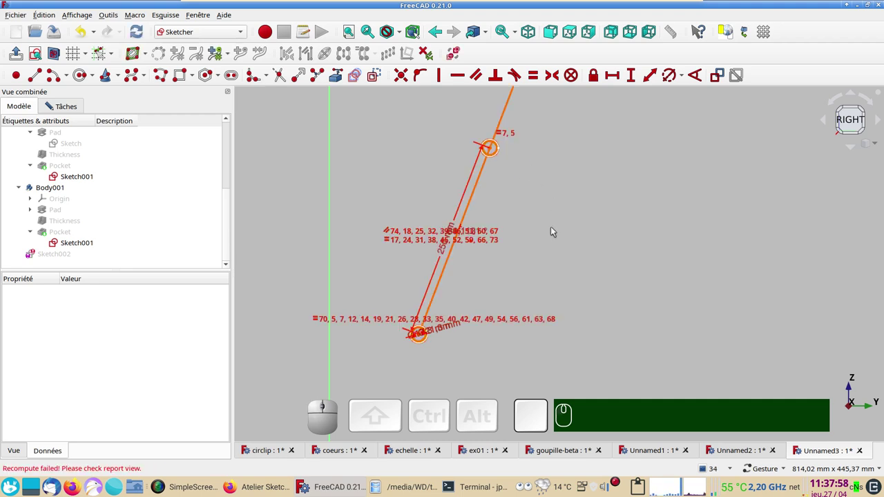
pyautogui.scroll(-3)
pyautogui.moveTo(625, 226); pyautogui.dragTo(582, 272)
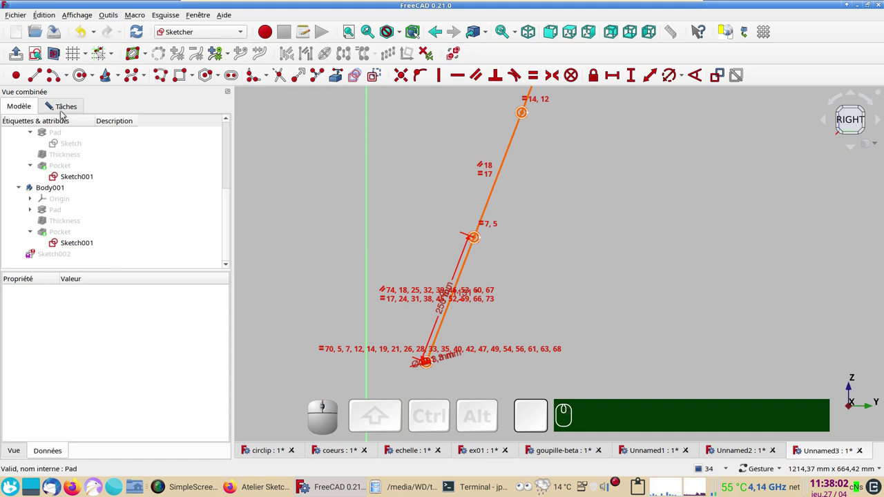
# Step: Remove the redundant constraints so the 250 mm, 69.11° array leaves Sketch002 fully constrained
pyautogui.click(68, 105)
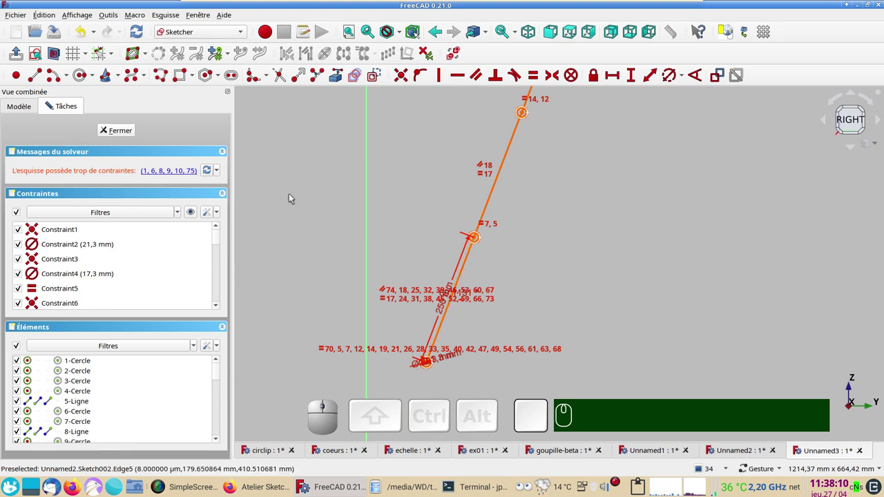
pyautogui.click(86, 32)
pyautogui.scroll(3)
pyautogui.scroll(-3)
pyautogui.scroll(3)
pyautogui.moveTo(327, 257); pyautogui.dragTo(309, 223)
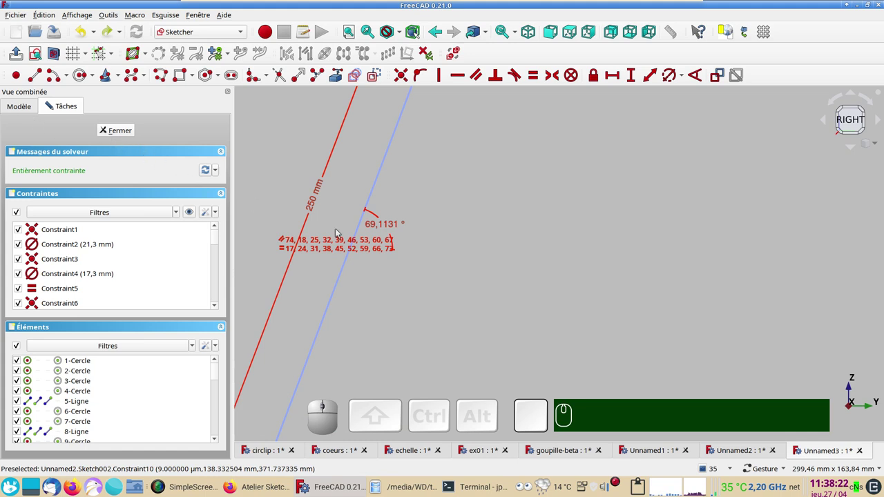
pyautogui.scroll(-3)
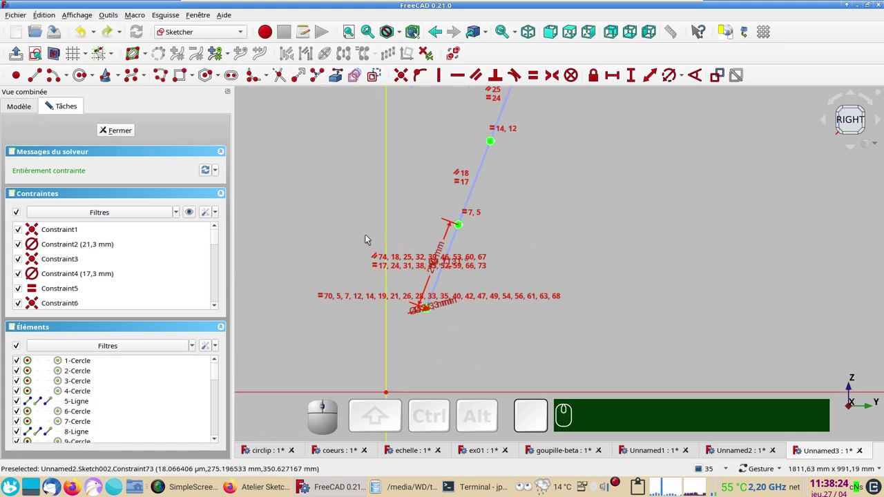
# Step: Leave the ring sketch, reopen Body001's Sketch001, confirm its 250 mm hole spacing unchanged, and close it
pyautogui.click(123, 134)
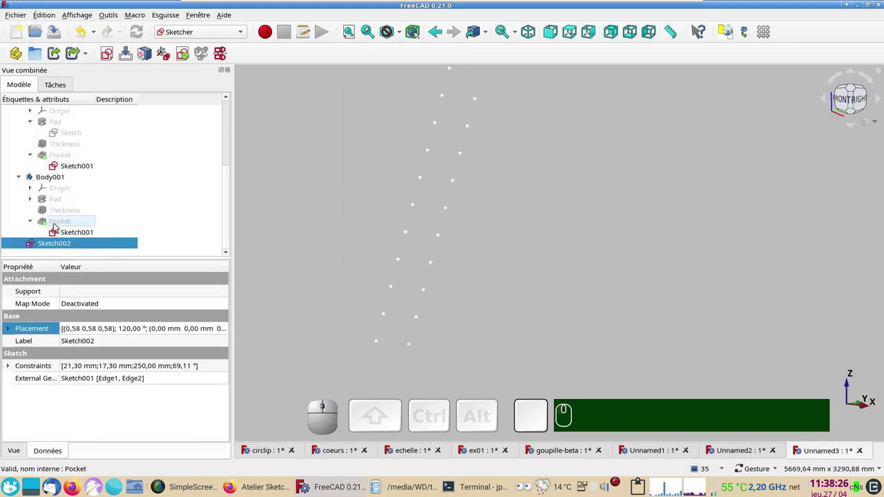
pyautogui.click(74, 234)
pyautogui.scroll(3)
pyautogui.moveTo(436, 316); pyautogui.dragTo(540, 221)
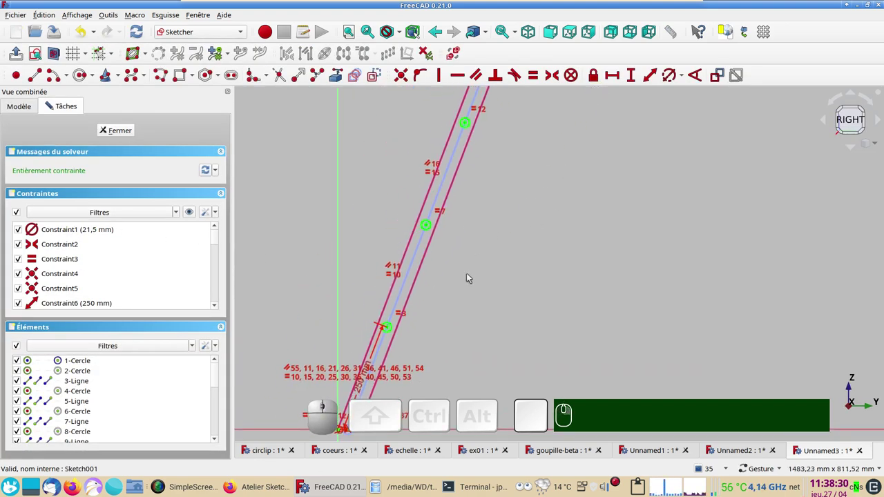
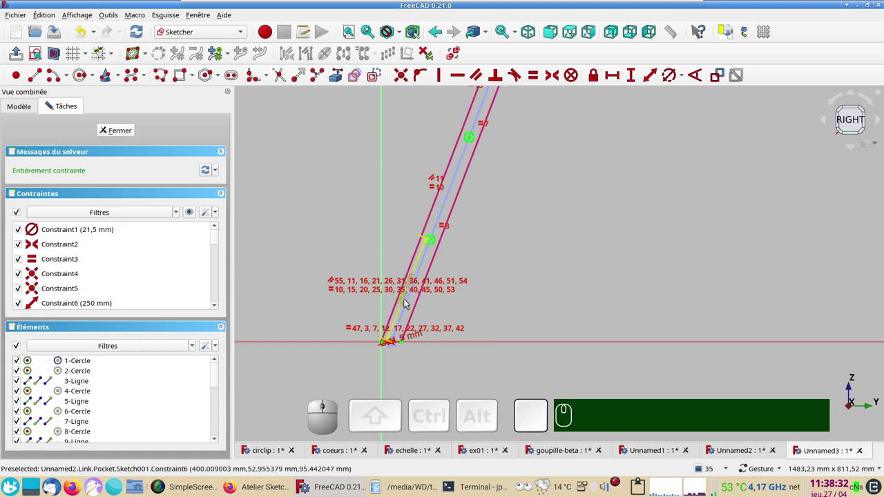
pyautogui.click(406, 300)
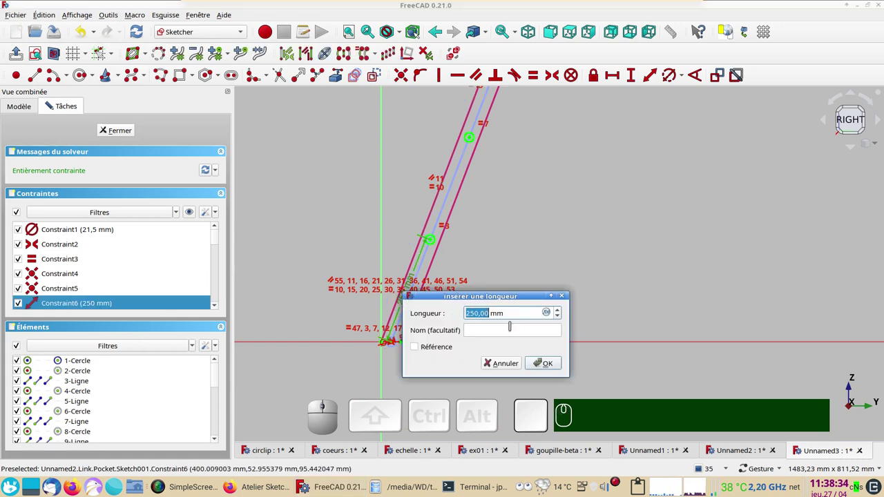
pyautogui.click(507, 362)
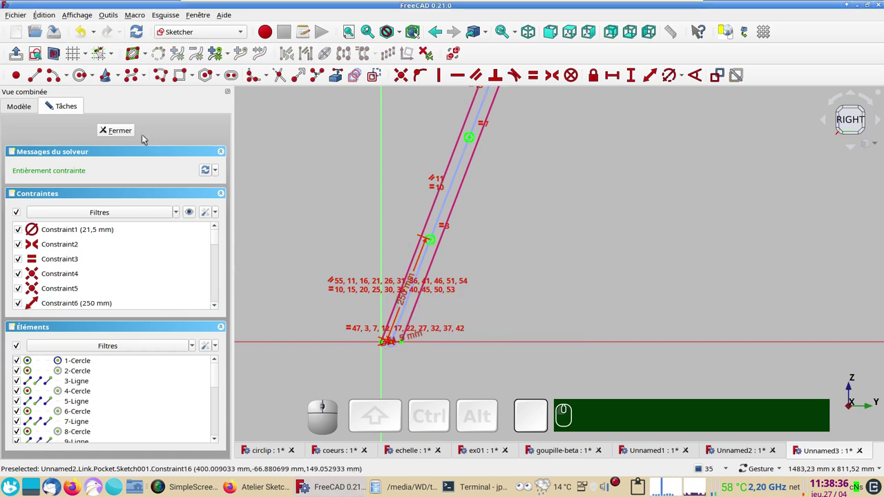
pyautogui.click(117, 128)
pyautogui.click(66, 246)
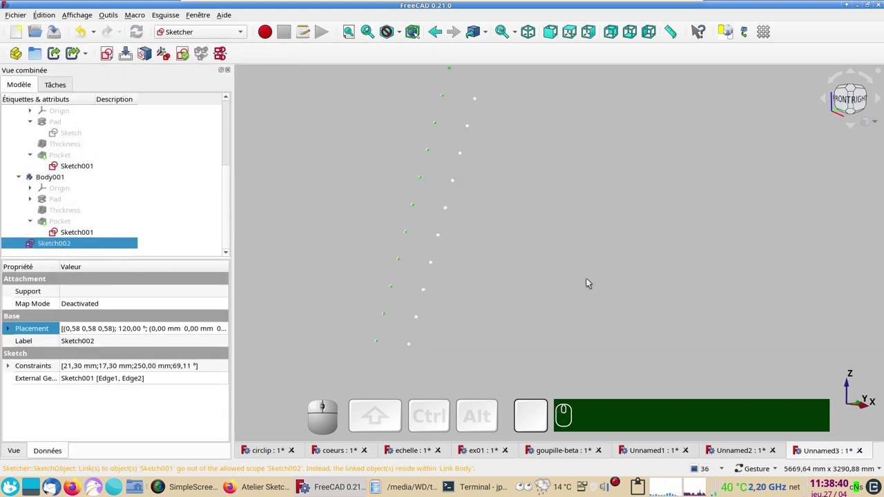
# Step: Inspect the hole ends from the front view, toggling body visibility to expose them
pyautogui.press('KP_1')
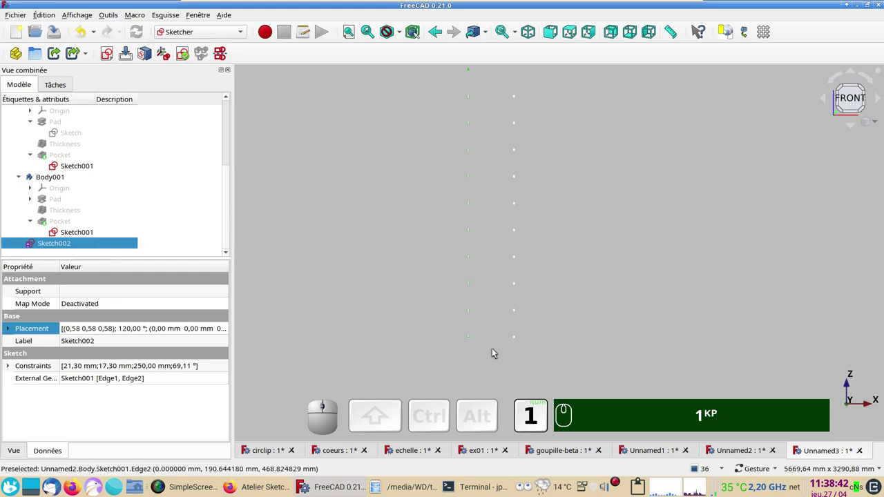
pyautogui.scroll(3)
pyautogui.moveTo(404, 320); pyautogui.dragTo(491, 277)
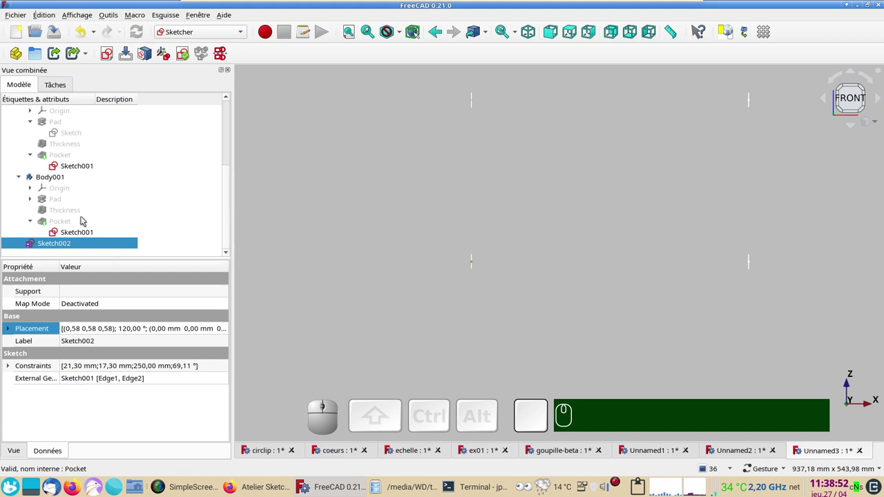
pyautogui.click(81, 221)
pyautogui.press('space')
pyautogui.press('space')
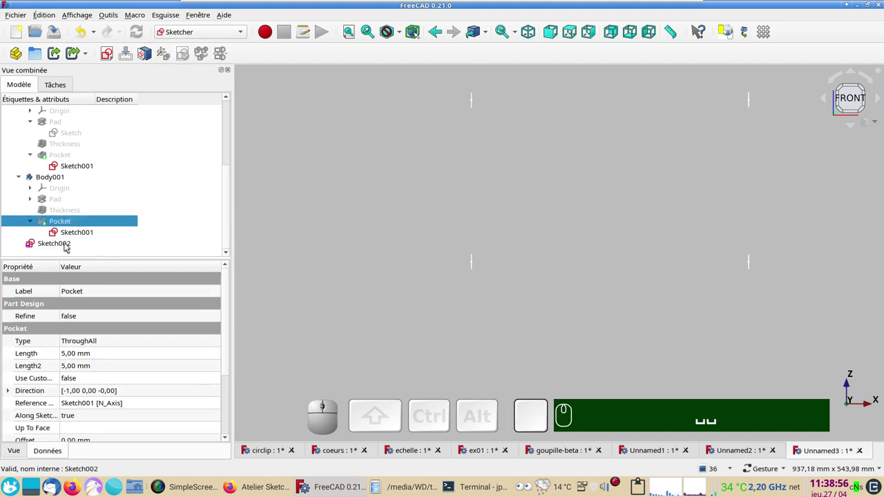
# Step: Give Sketch002's Placement a -2 mm X translation
pyautogui.click(68, 245)
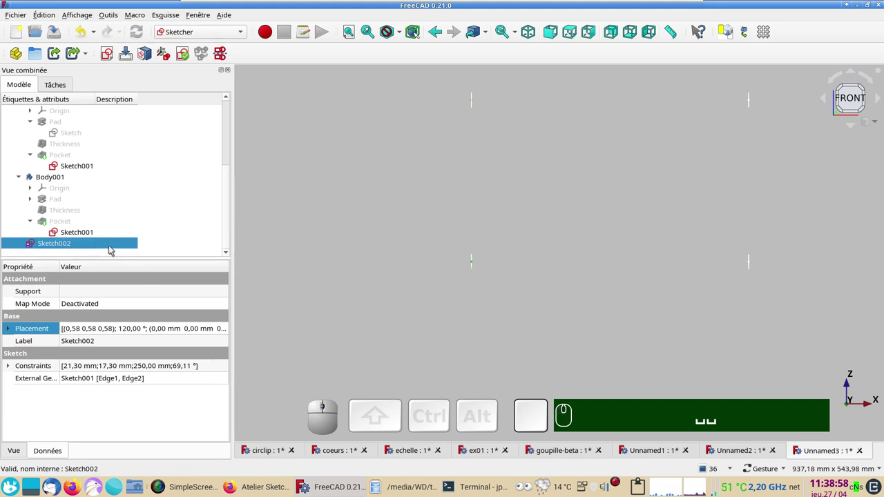
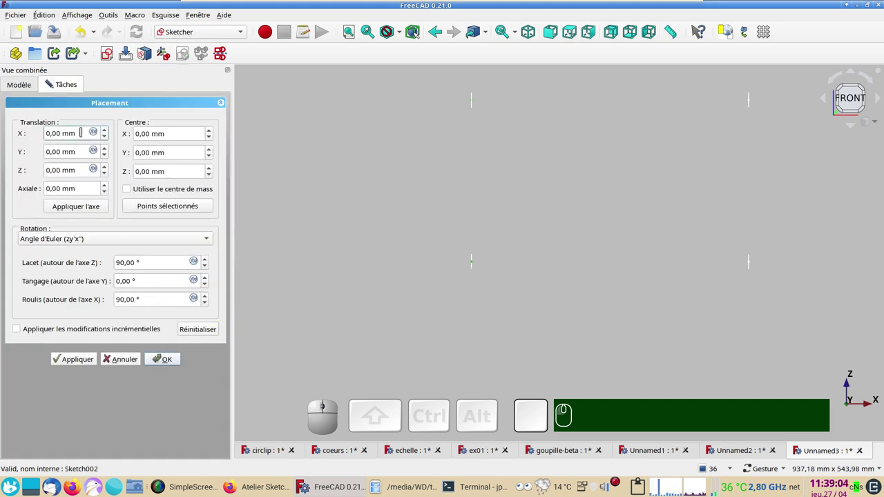
pyautogui.scroll(-3)
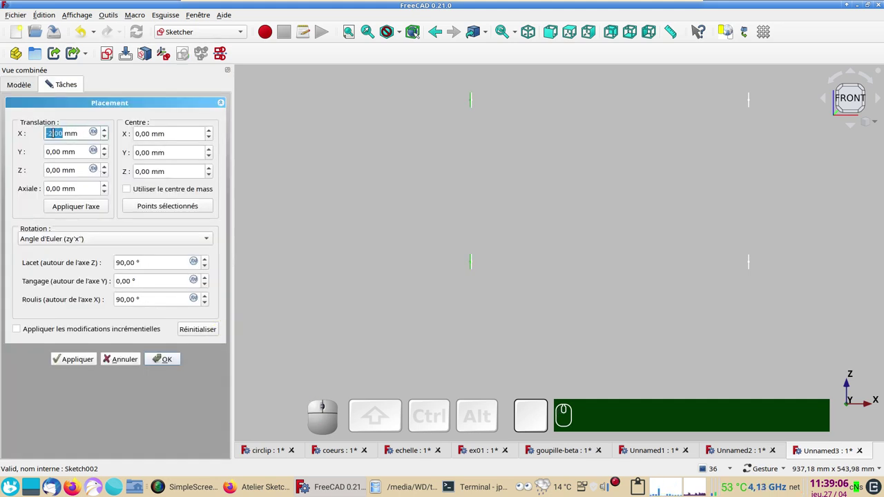
pyautogui.click(160, 362)
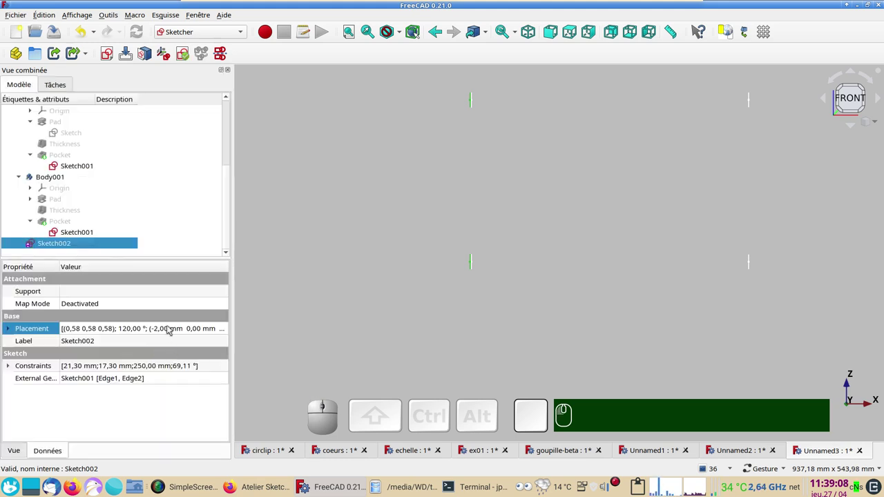
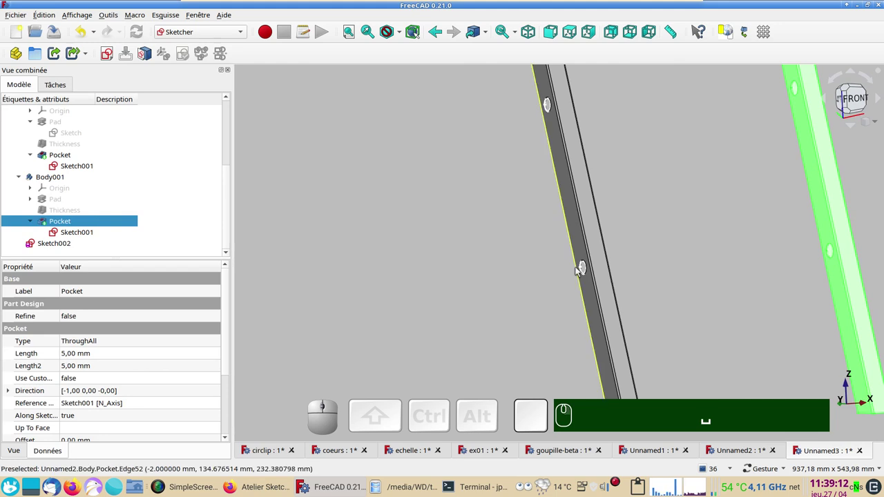
pyautogui.middleClick(583, 272)
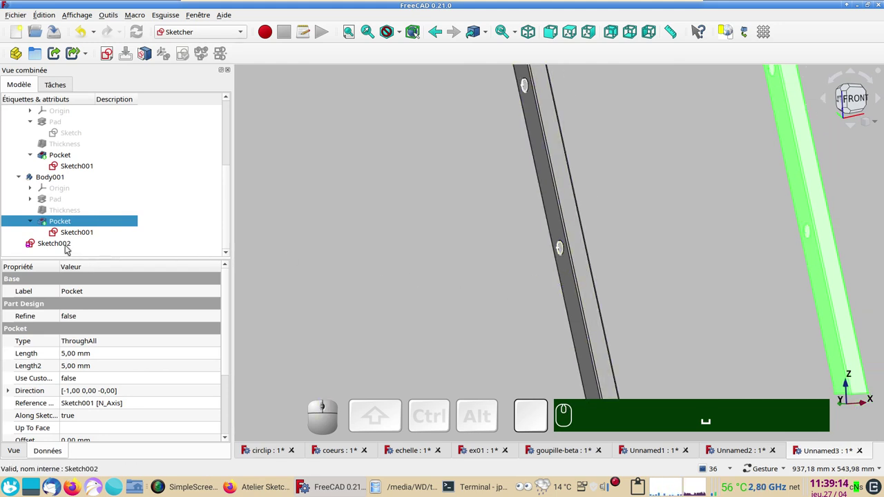
pyautogui.scroll(3)
pyautogui.rightClick(536, 247)
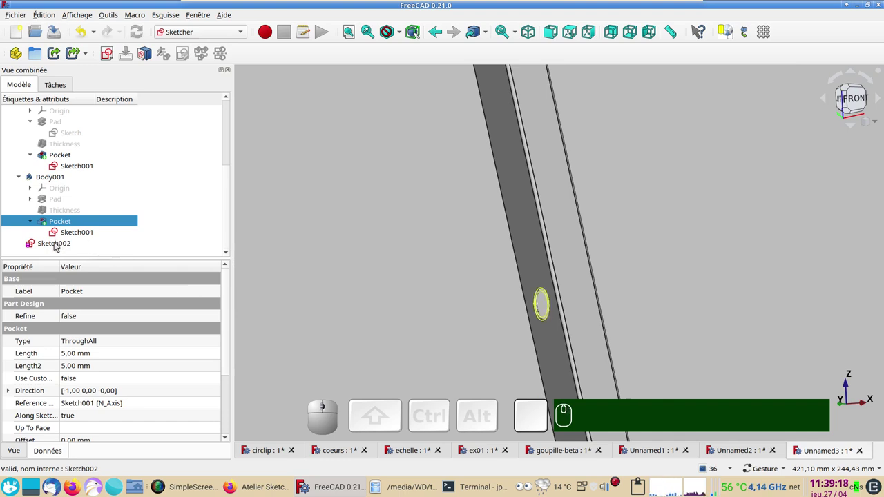
pyautogui.scroll(-3)
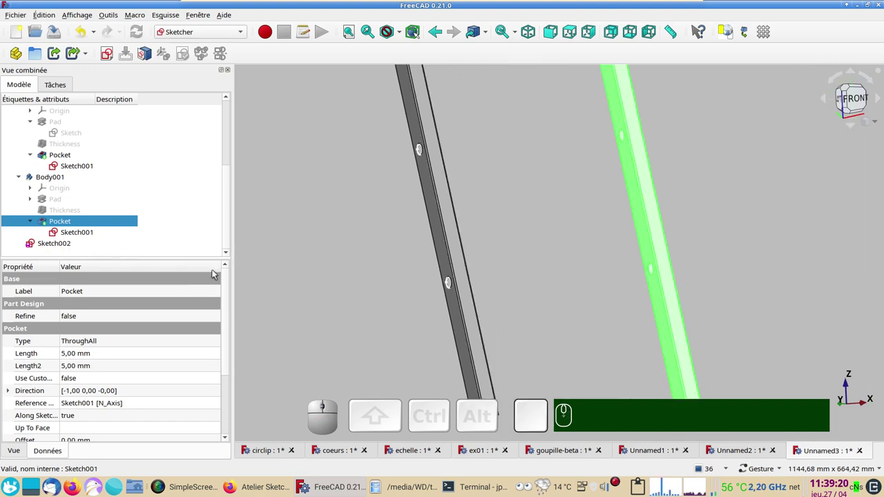
pyautogui.click(69, 247)
pyautogui.scroll(-3)
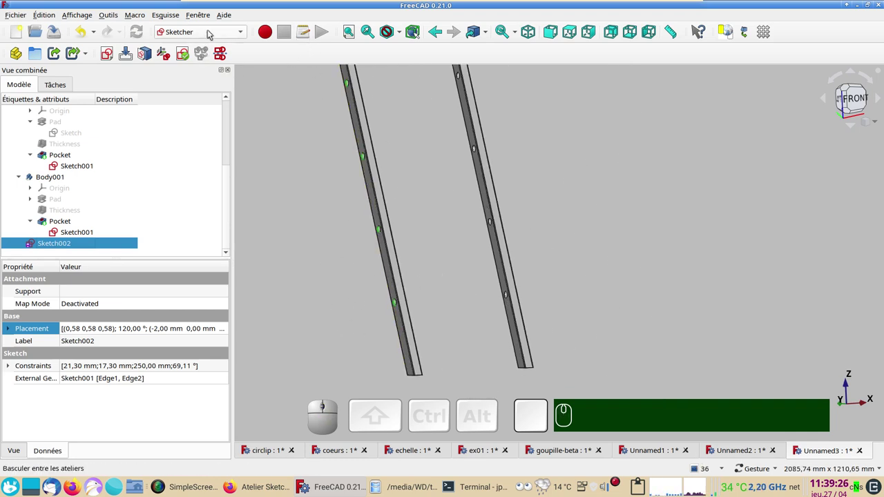
# Step: Switch to the Part workbench and extrude Sketch002 along a custom X=1 direction
pyautogui.click(211, 32)
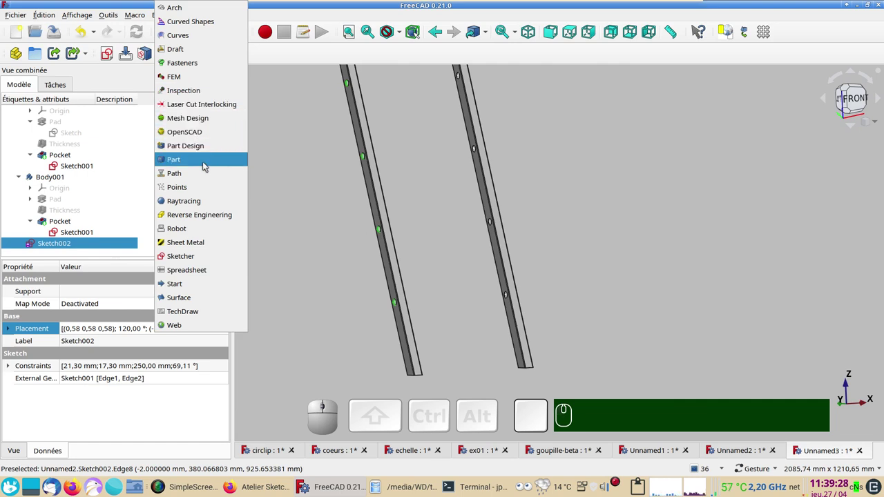
pyautogui.click(206, 164)
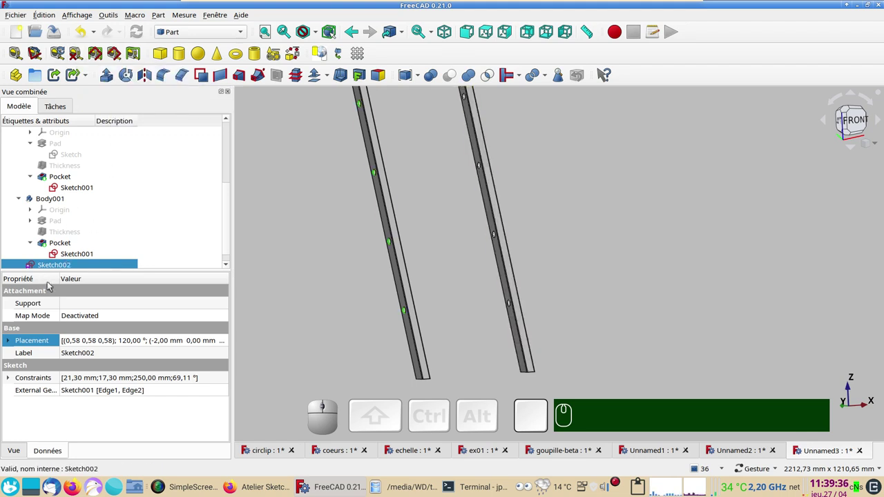
pyautogui.click(113, 77)
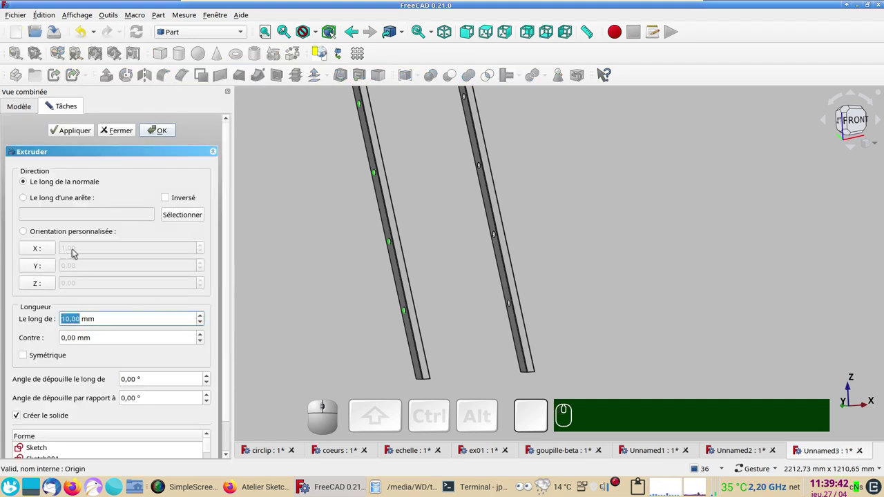
pyautogui.click(37, 251)
pyautogui.click(39, 252)
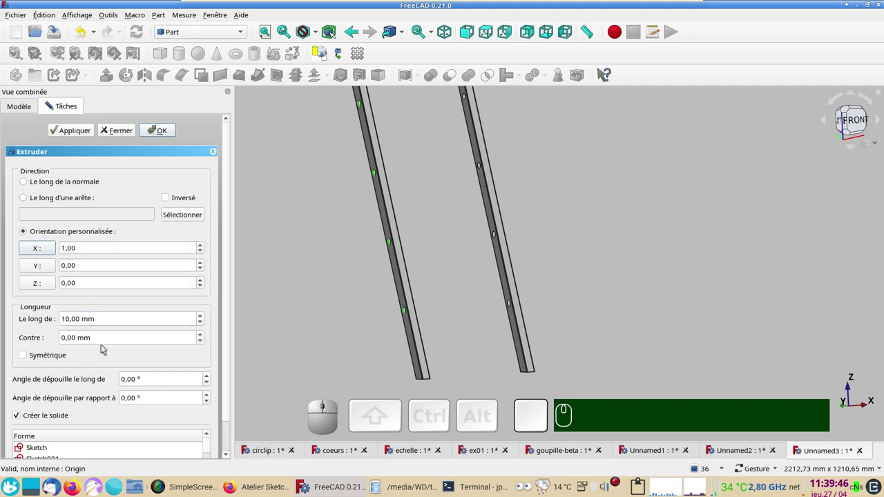
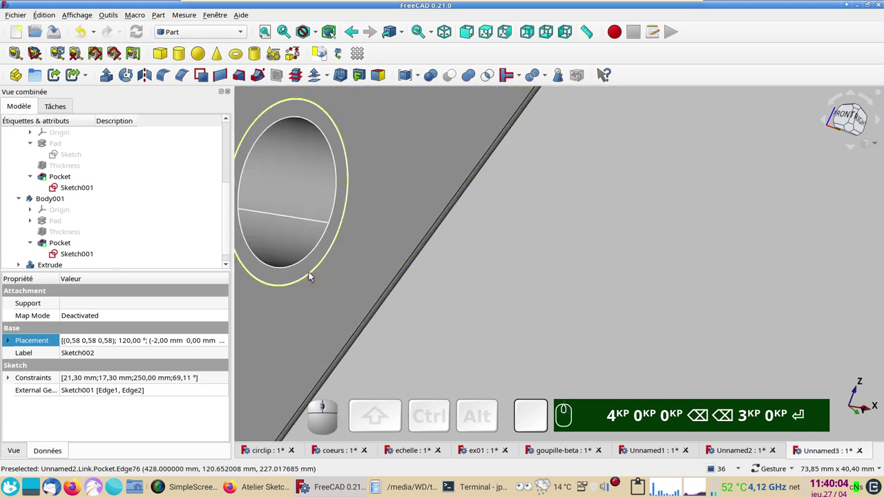
pyautogui.scroll(-3)
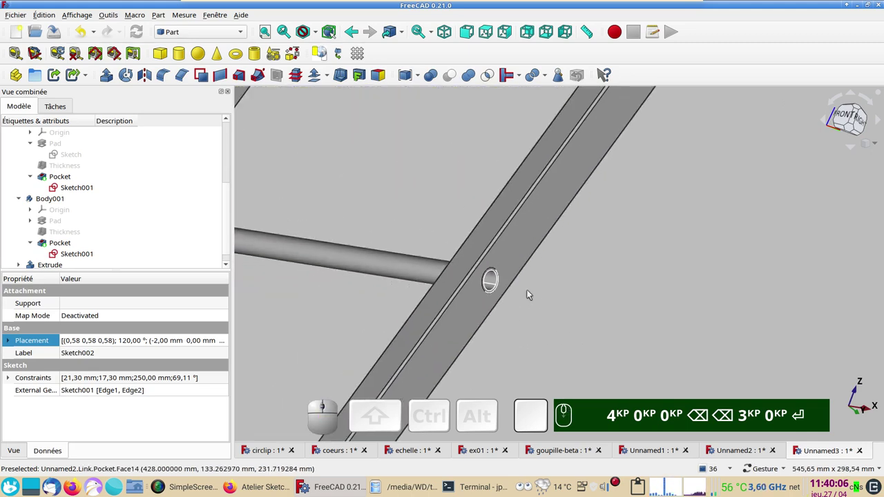
pyautogui.scroll(3)
pyautogui.middleClick(543, 293)
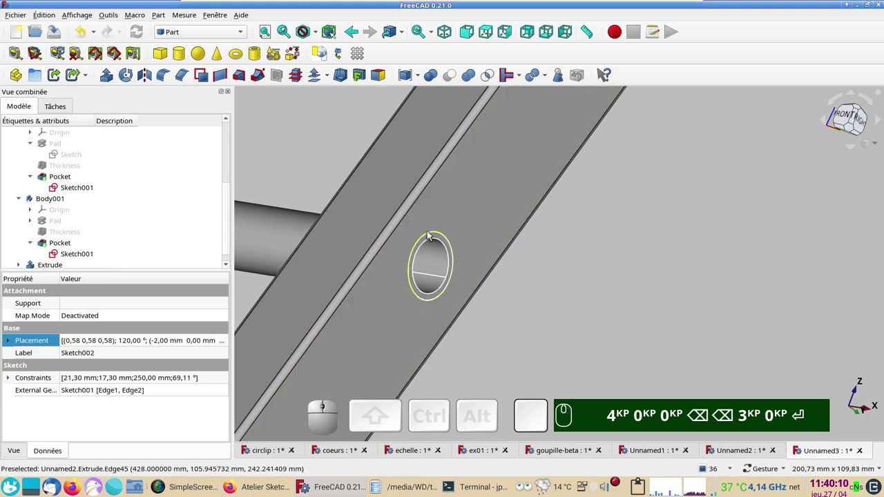
pyautogui.scroll(-3)
pyautogui.scroll(-3)
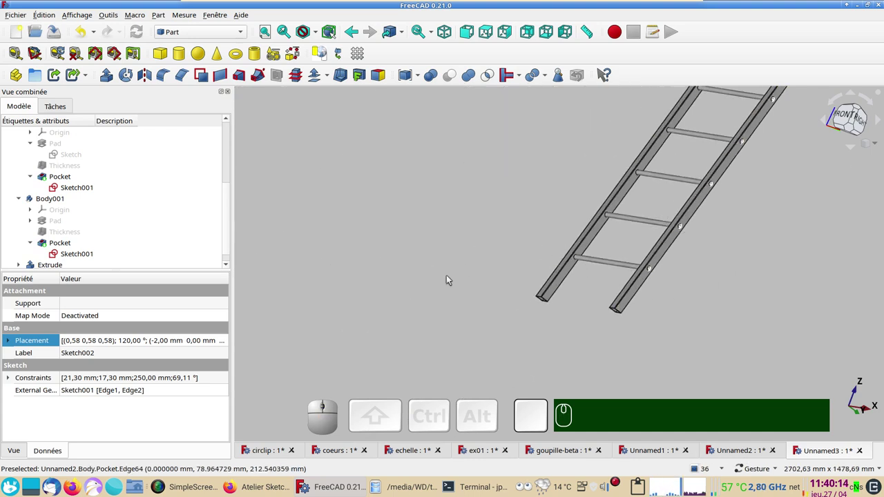
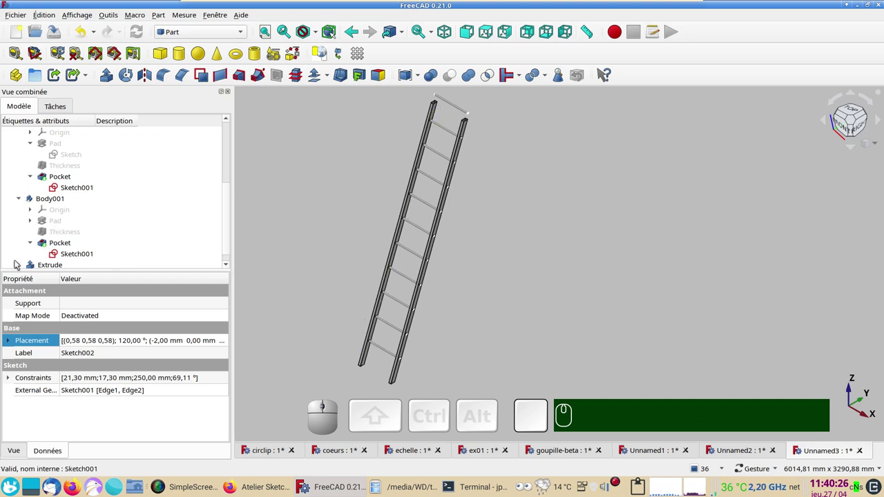
pyautogui.click(22, 267)
pyautogui.scroll(-3)
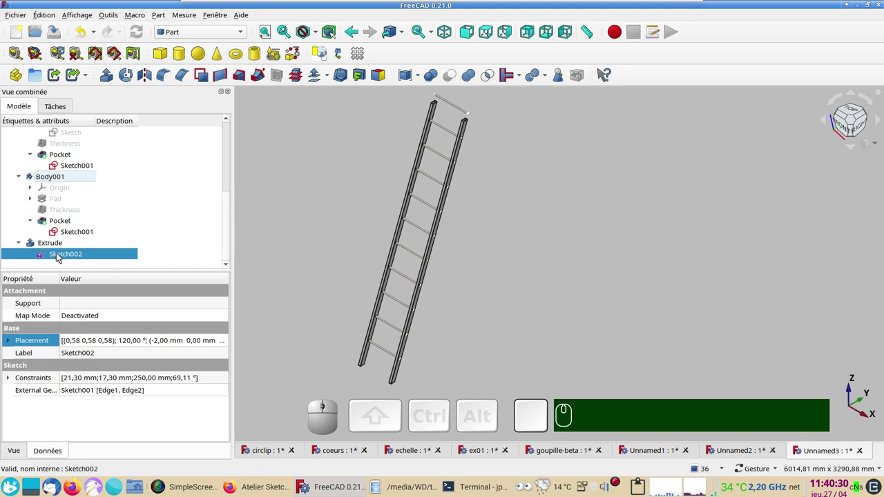
pyautogui.click(60, 254)
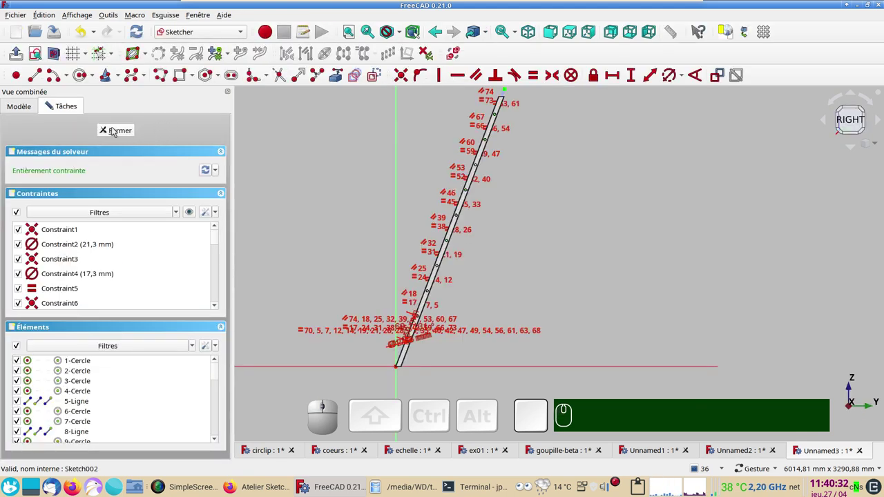
pyautogui.rightClick(584, 157)
pyautogui.moveTo(476, 213); pyautogui.dragTo(511, 230)
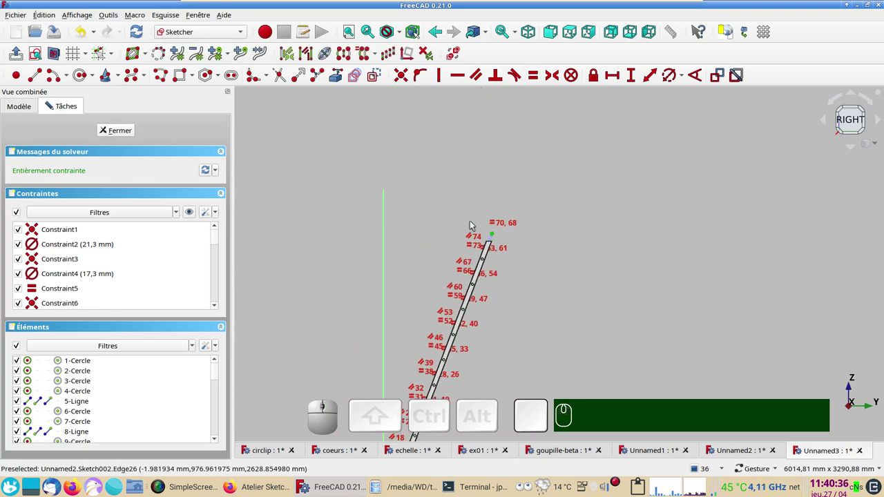
pyautogui.press('Delete')
pyautogui.scroll(3)
pyautogui.click(492, 270)
pyautogui.press('Delete')
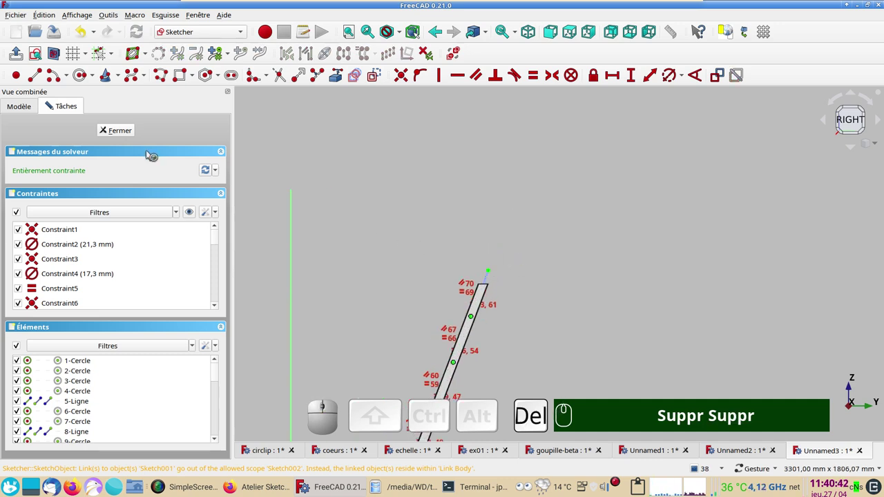
pyautogui.click(122, 133)
pyautogui.scroll(3)
pyautogui.scroll(-3)
pyautogui.moveTo(521, 309); pyautogui.dragTo(536, 301)
pyautogui.scroll(3)
pyautogui.scroll(-3)
pyautogui.moveTo(520, 245); pyautogui.dragTo(507, 259)
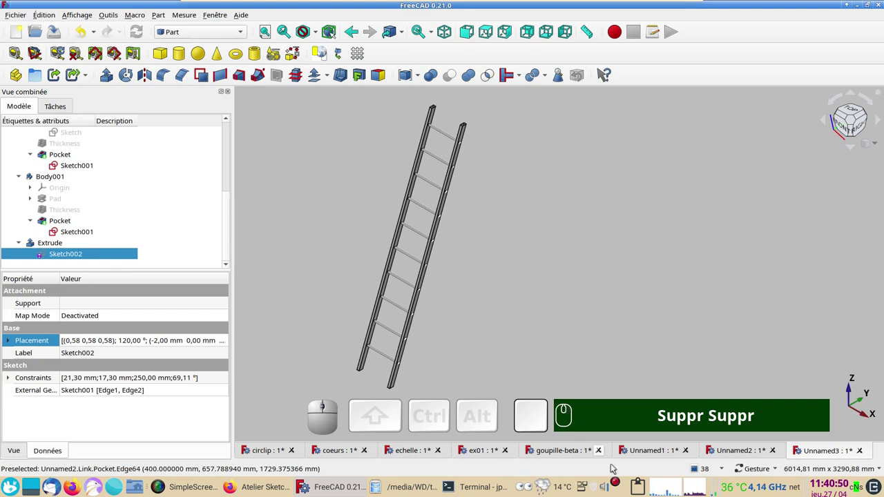
# Step: Bring up the coeurs document with its filleted heart plate and three heart cutouts
pyautogui.click(552, 320)
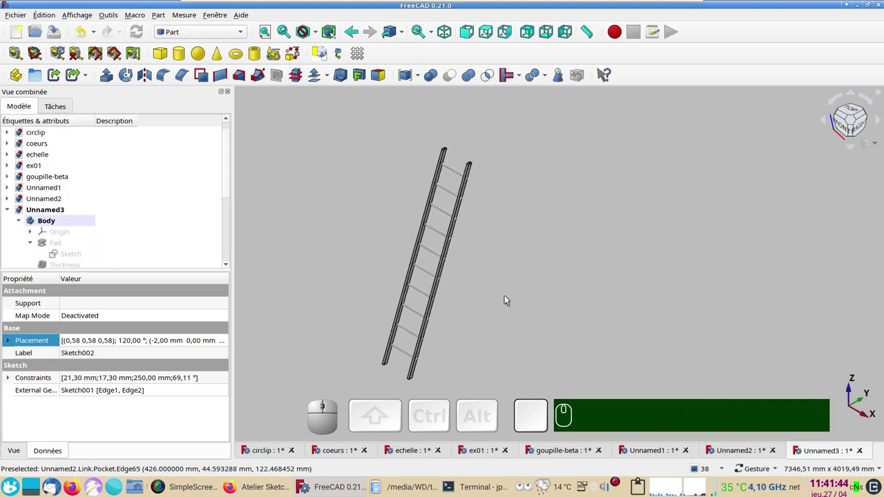
pyautogui.scroll(3)
pyautogui.rightClick(493, 309)
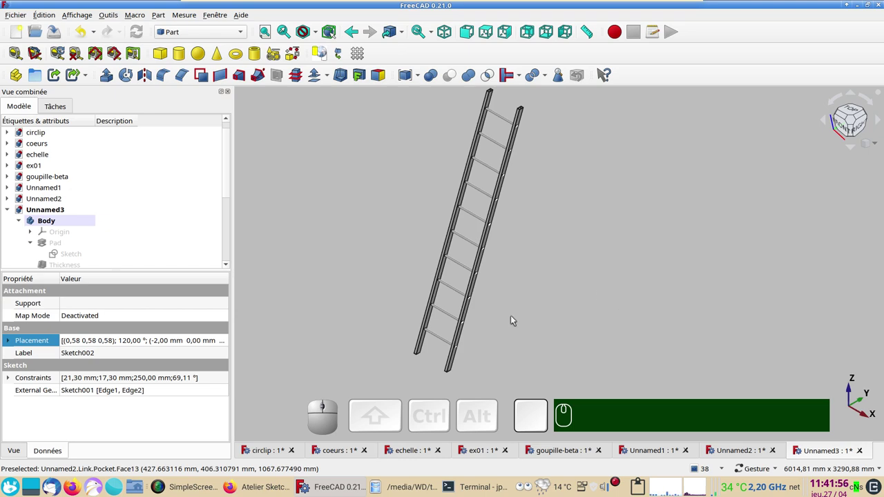
pyautogui.click(336, 457)
# Step: Orient the heart to Top, switch coeurs to Part Design and select the loft's base Sketch on XY_Plane
pyautogui.moveTo(760, 288); pyautogui.dragTo(751, 288)
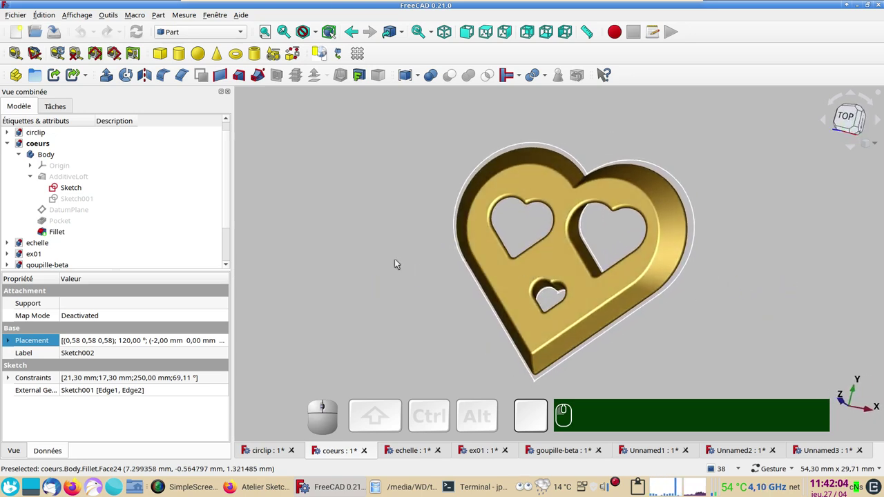
pyautogui.moveTo(351, 270); pyautogui.dragTo(515, 225)
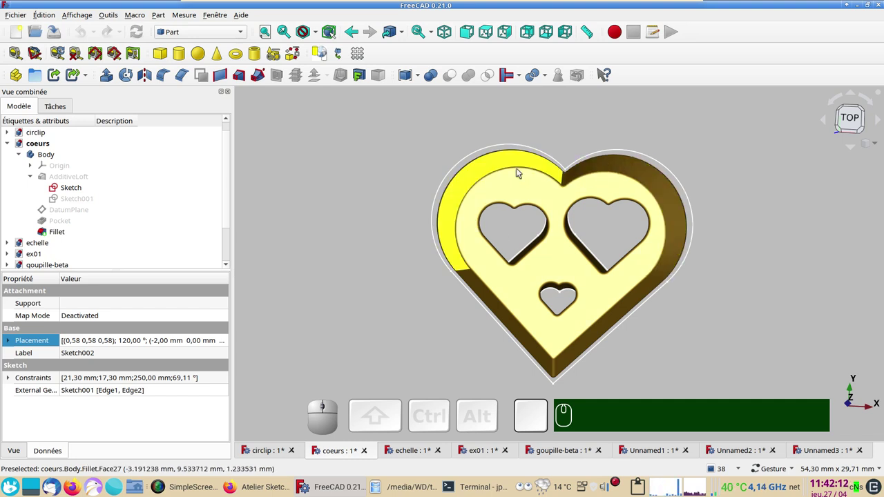
pyautogui.click(214, 39)
pyautogui.click(345, 148)
pyautogui.click(206, 35)
pyautogui.click(206, 148)
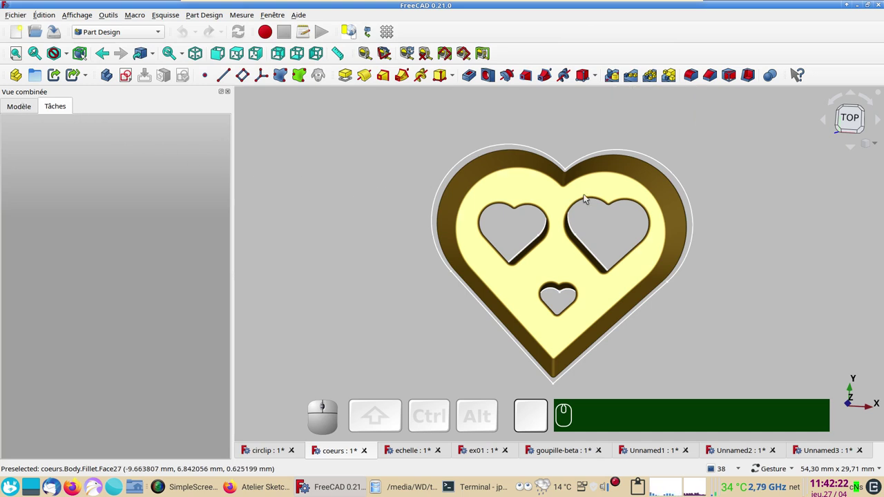
pyautogui.click(20, 105)
pyautogui.click(70, 187)
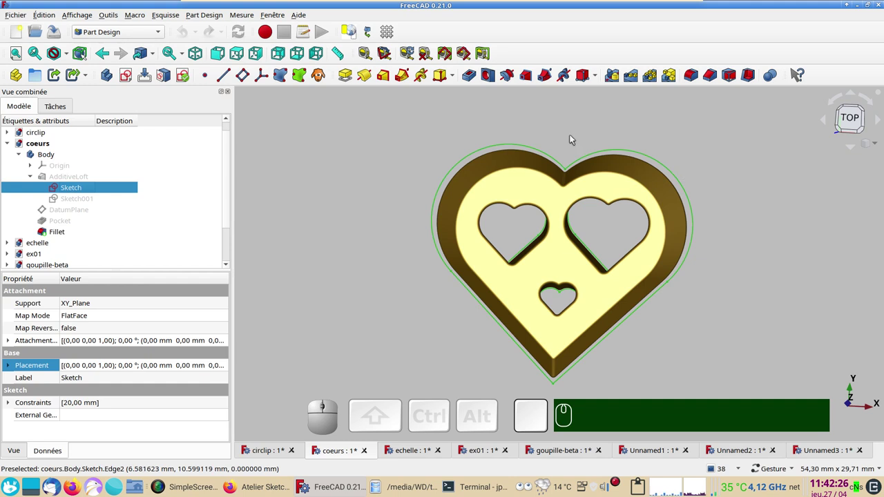
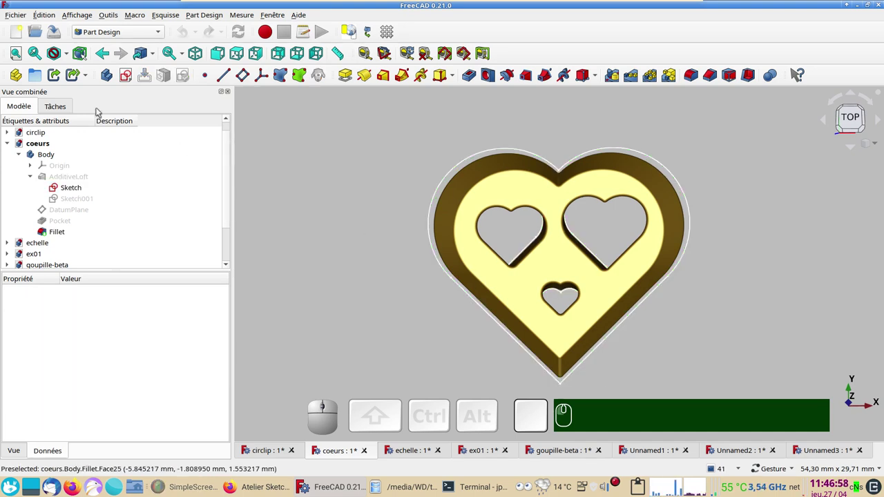
# Step: Create a new empty document with a Body and start a sketch on a base plane
pyautogui.click(22, 34)
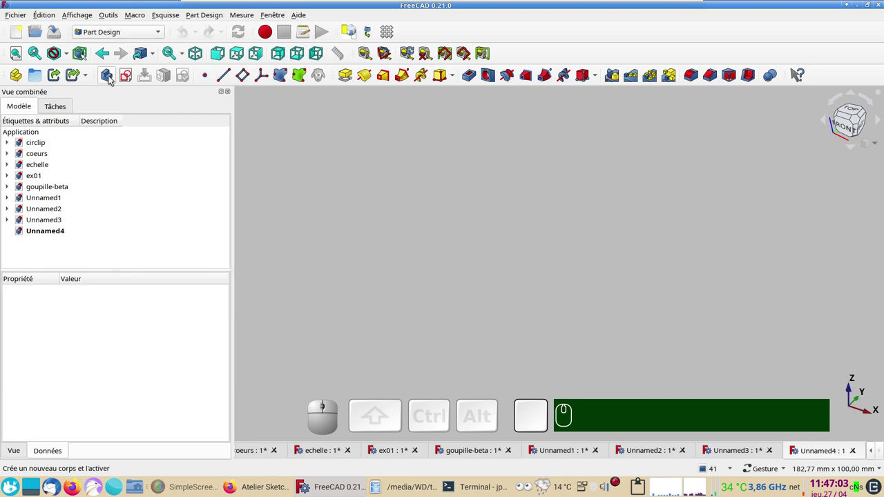
pyautogui.click(115, 79)
pyautogui.click(131, 76)
pyautogui.click(82, 173)
pyautogui.click(146, 129)
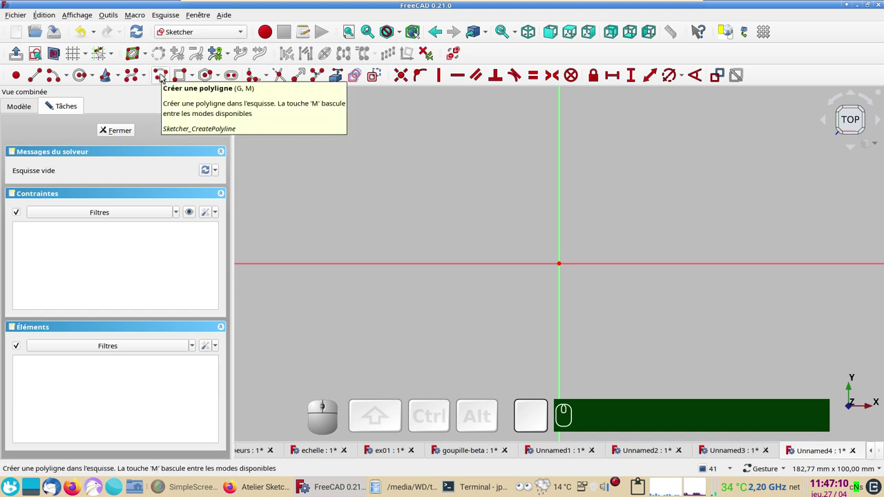
# Step: Draw a slanted line and tangent arc with the polyline tool, cycling modes with M
pyautogui.click(164, 74)
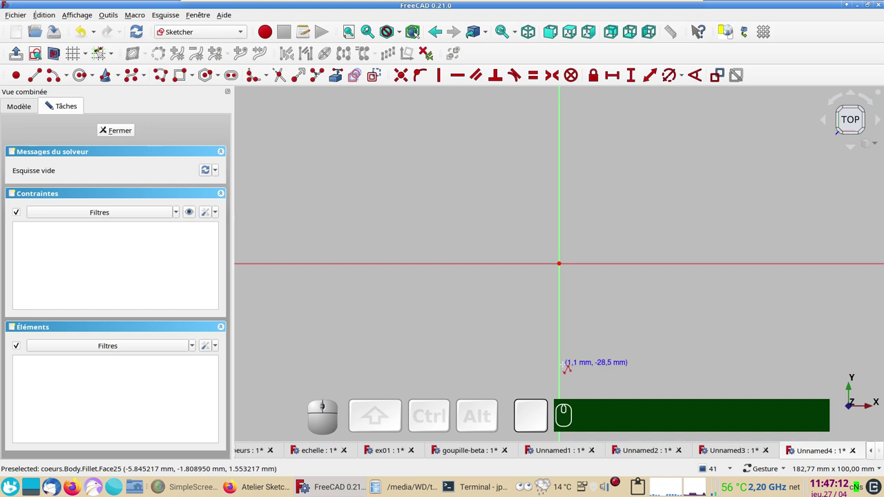
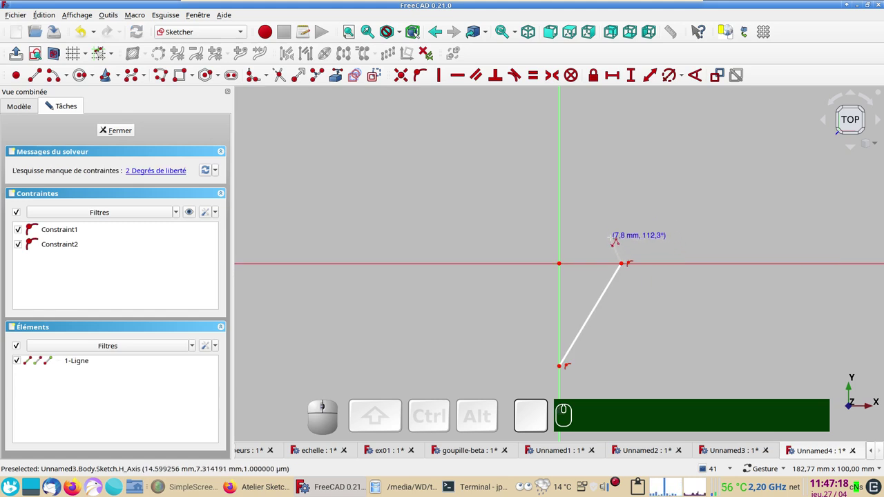
pyautogui.write('mmm')
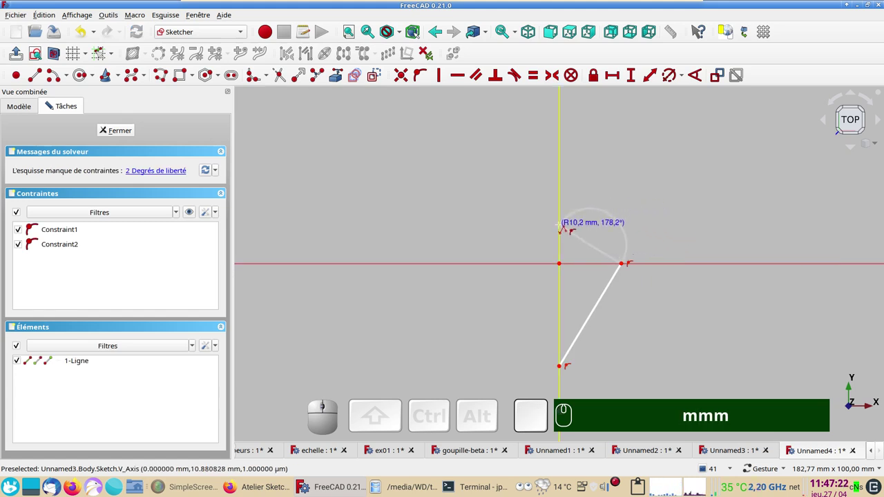
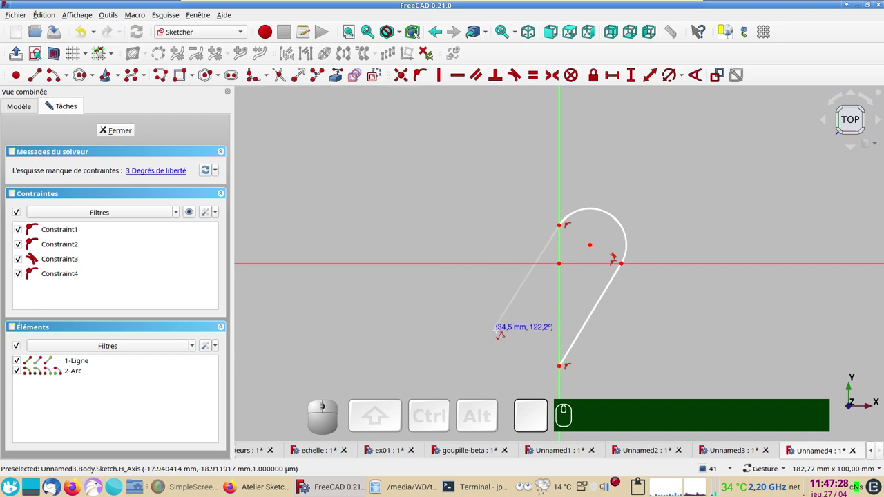
pyautogui.press('m')
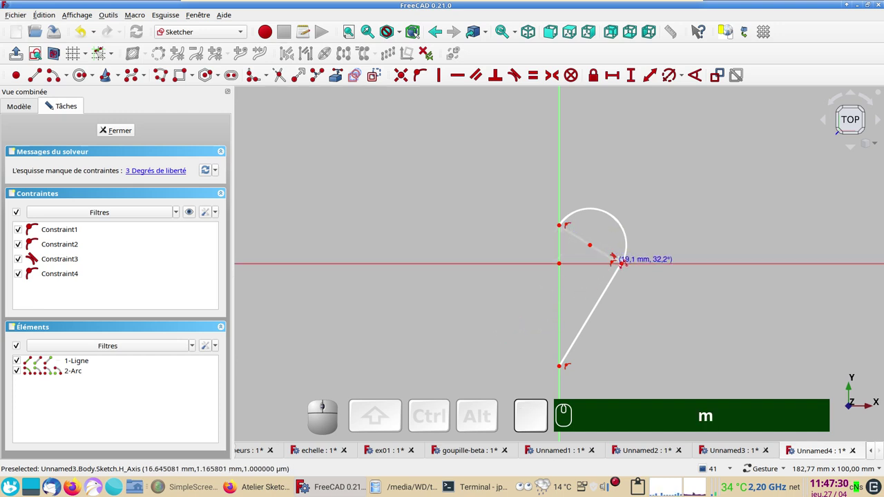
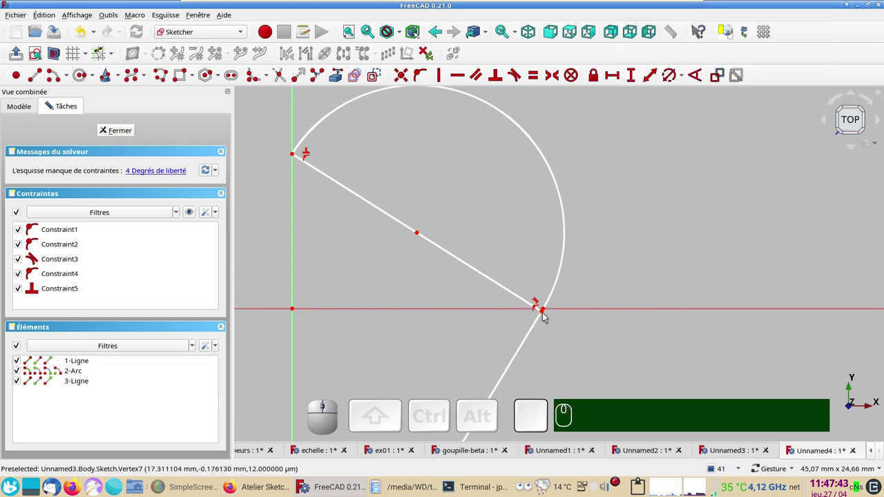
# Step: Constrain the arc's end point onto the diameter line
pyautogui.click(544, 313)
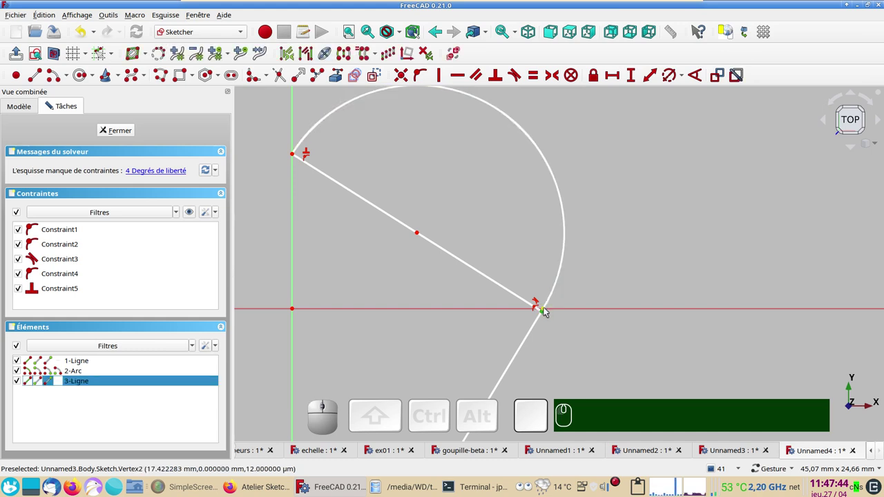
pyautogui.click(546, 308)
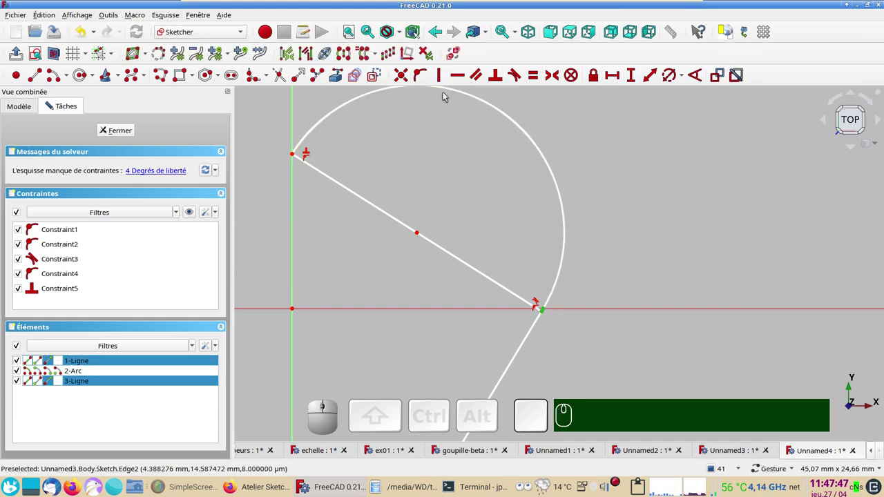
pyautogui.press('c')
pyautogui.press('c')
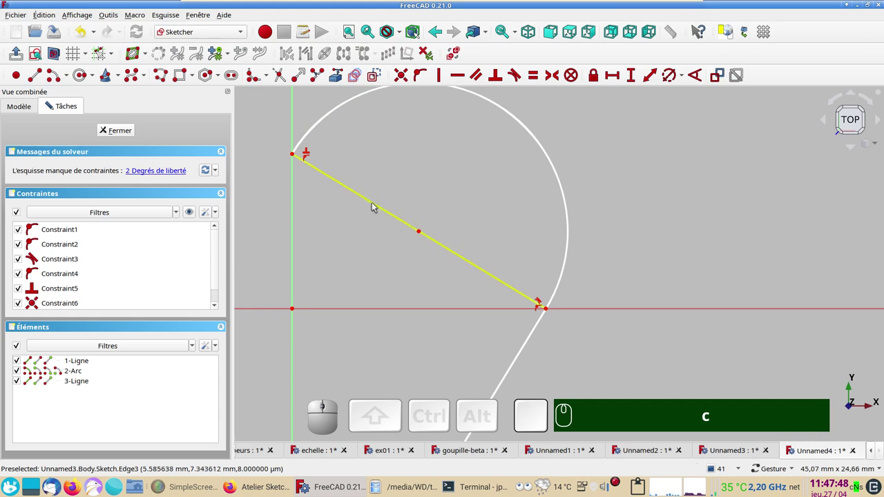
pyautogui.moveTo(375, 204); pyautogui.dragTo(386, 289)
pyautogui.scroll(-3)
# Step: Make the bottom line and diameter equal length and turn the diameter into construction geometry
pyautogui.click(419, 255)
pyautogui.click(373, 78)
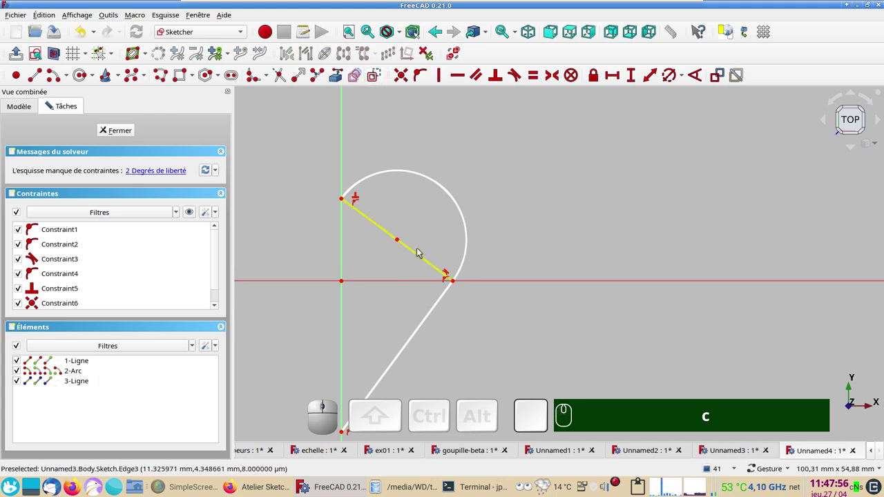
pyautogui.click(422, 254)
pyautogui.write('c')
pyautogui.click(442, 305)
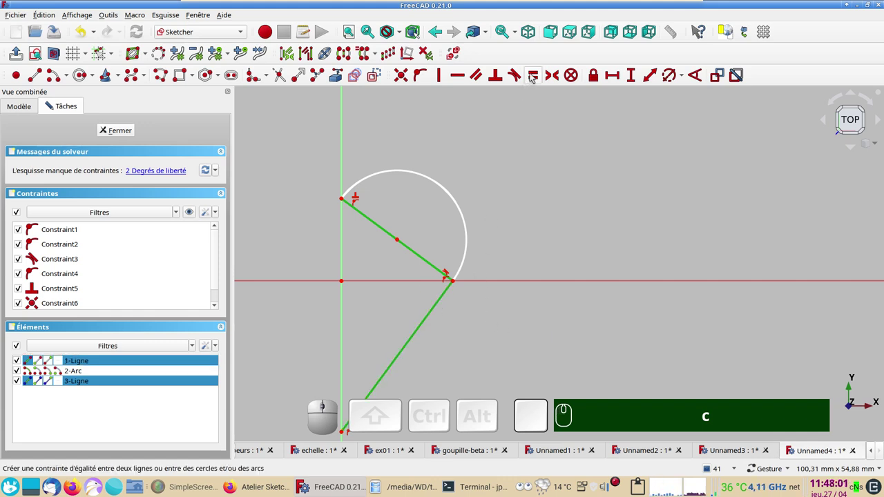
pyautogui.write('e')
pyautogui.press('e')
# Step: Box-select all the half-heart geometry ready for mirroring
pyautogui.scroll(-3)
pyautogui.moveTo(456, 248); pyautogui.dragTo(425, 313)
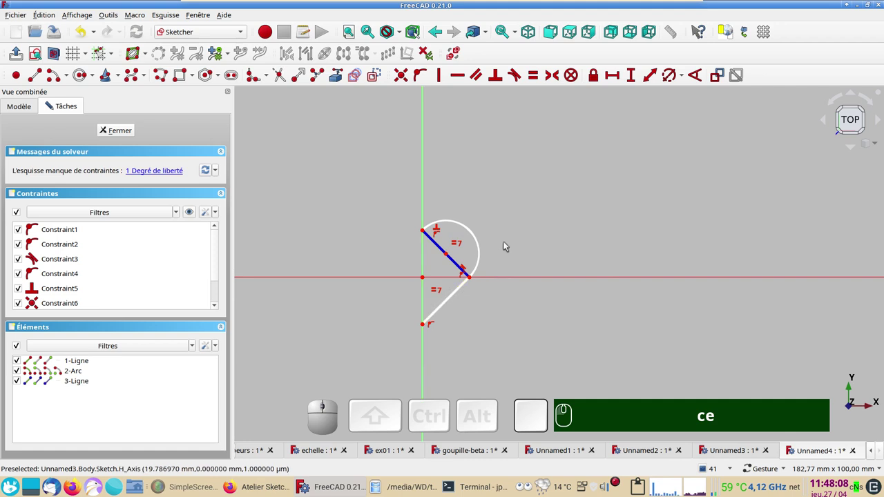
pyautogui.write('ce')
pyautogui.scroll(3)
pyautogui.scroll(-3)
pyautogui.moveTo(372, 317); pyautogui.dragTo(371, 327)
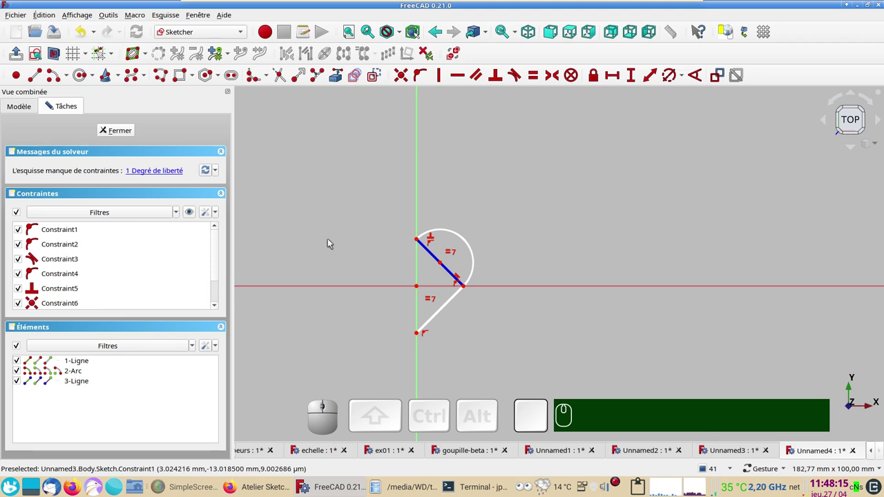
pyautogui.moveTo(354, 201); pyautogui.dragTo(611, 223)
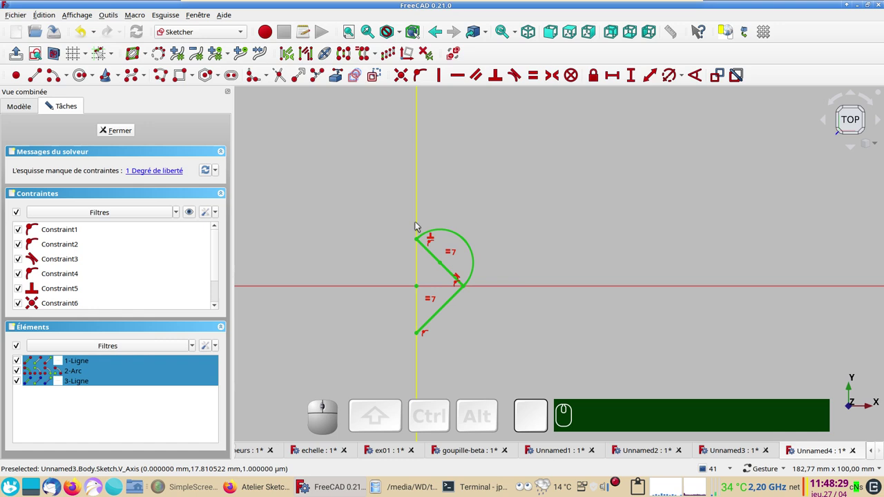
# Step: Mirror the half heart across the vertical axis with Symmetry to form the full outline
pyautogui.click(418, 224)
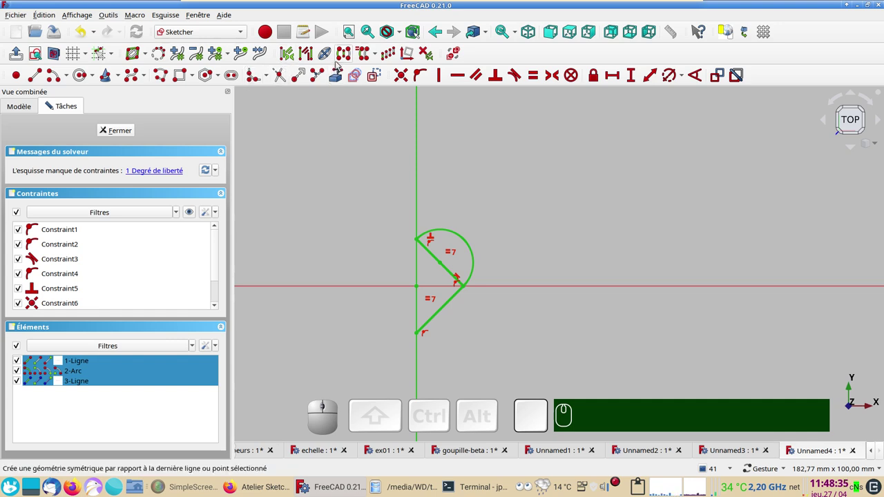
pyautogui.click(343, 57)
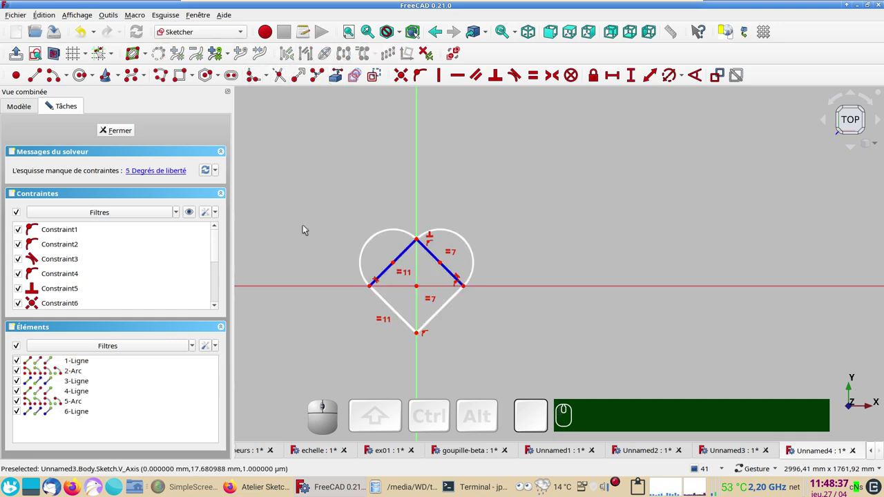
pyautogui.scroll(3)
pyautogui.moveTo(459, 341); pyautogui.dragTo(448, 307)
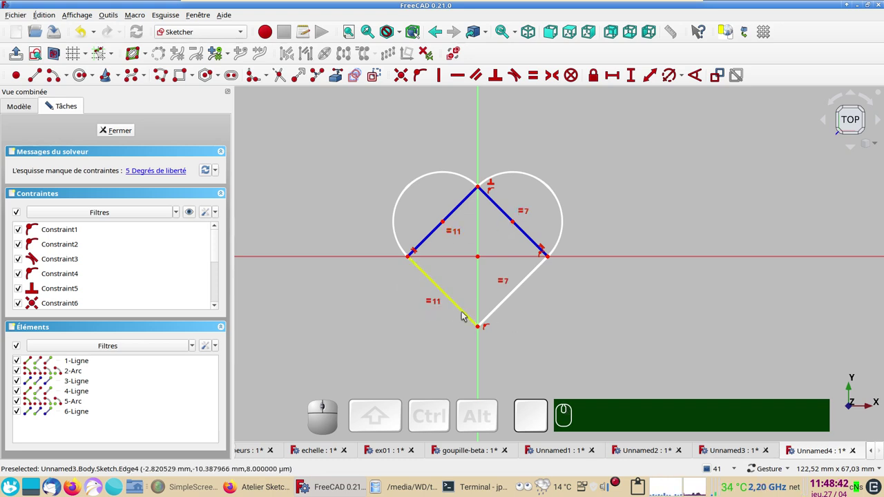
pyautogui.moveTo(467, 315); pyautogui.dragTo(174, 117)
# Step: Join the mirrored left line to the shared bottom point with coincident constraints
pyautogui.click(85, 29)
pyautogui.scroll(3)
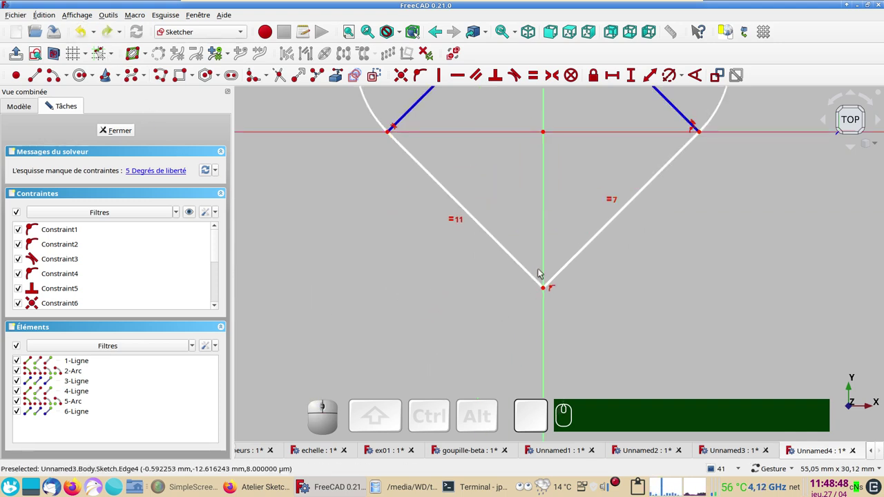
pyautogui.moveTo(538, 272); pyautogui.dragTo(532, 360)
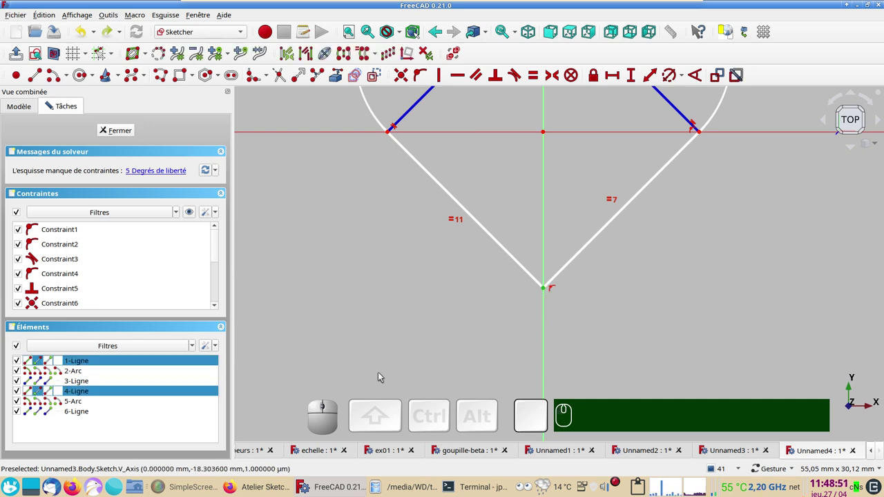
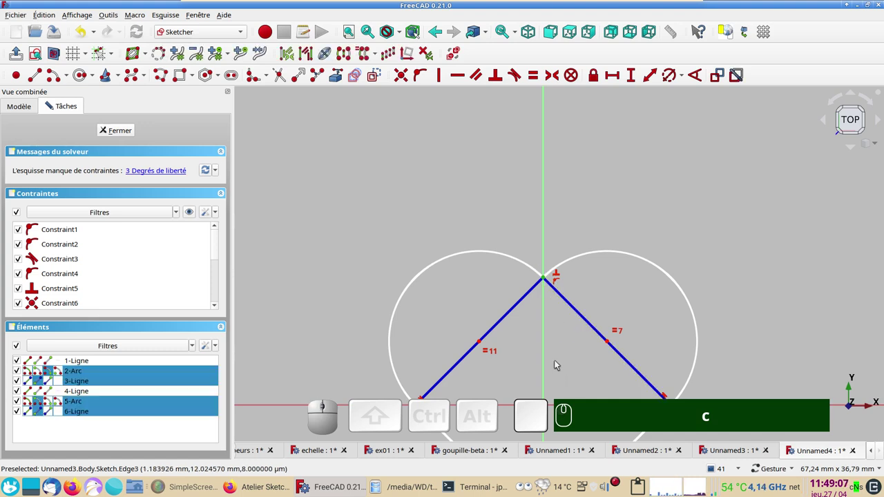
pyautogui.press('c')
pyautogui.scroll(-3)
pyautogui.moveTo(524, 328); pyautogui.dragTo(357, 270)
pyautogui.moveTo(355, 270); pyautogui.dragTo(452, 298)
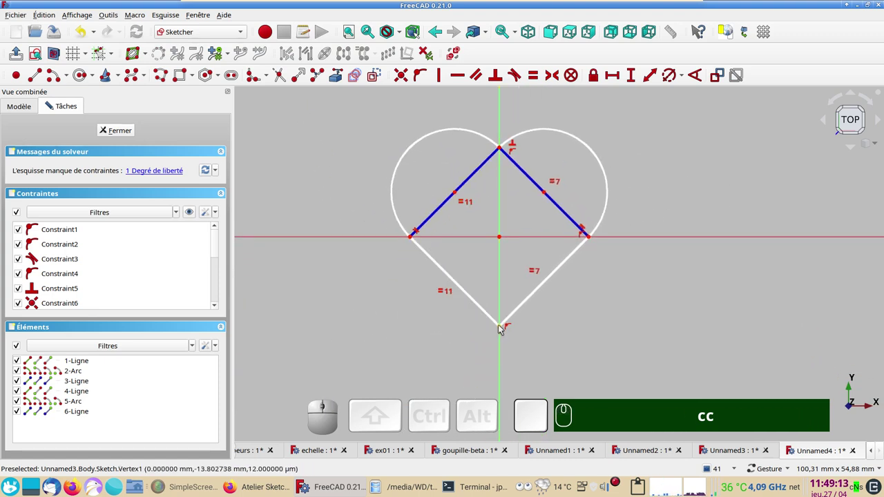
pyautogui.moveTo(501, 326); pyautogui.dragTo(583, 315)
pyautogui.write('cc')
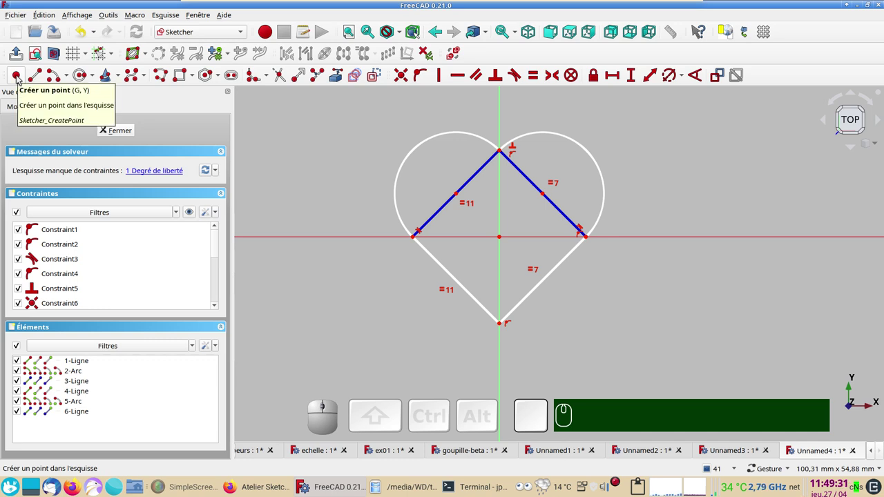
# Step: Place a point at the top of the left lobe and constrain it onto the left arc
pyautogui.click(19, 77)
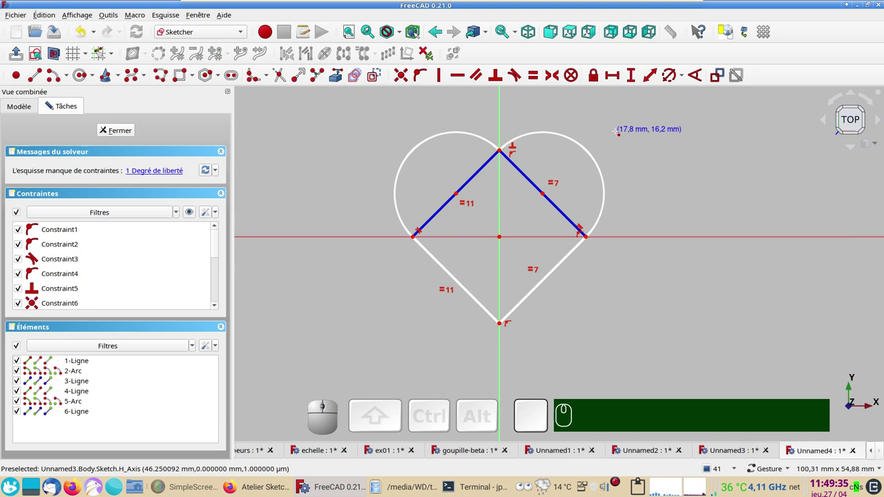
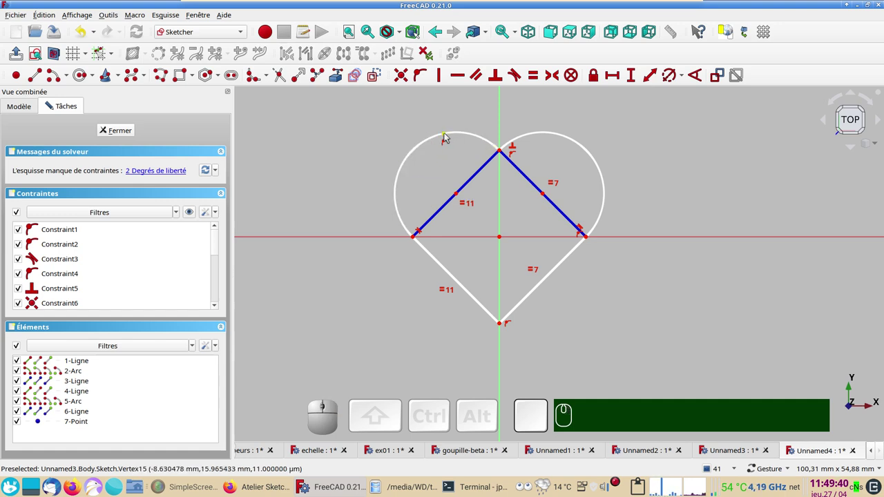
pyautogui.click(450, 136)
pyautogui.click(462, 197)
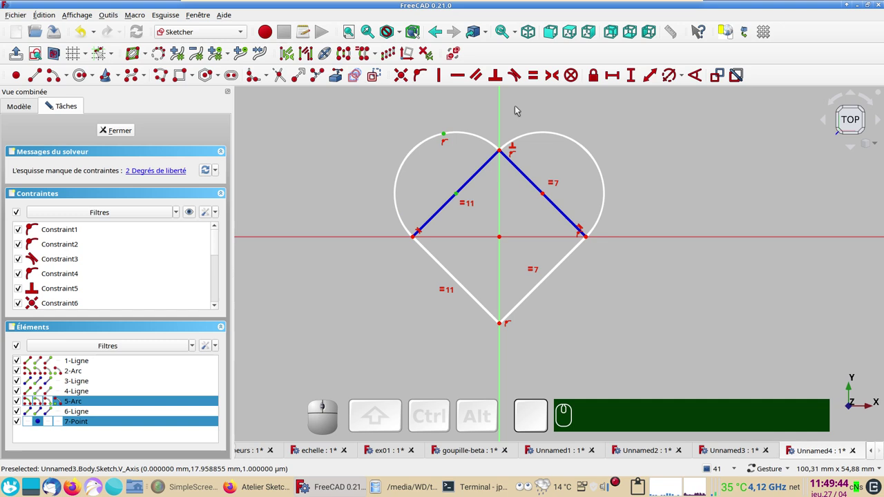
pyautogui.press('v')
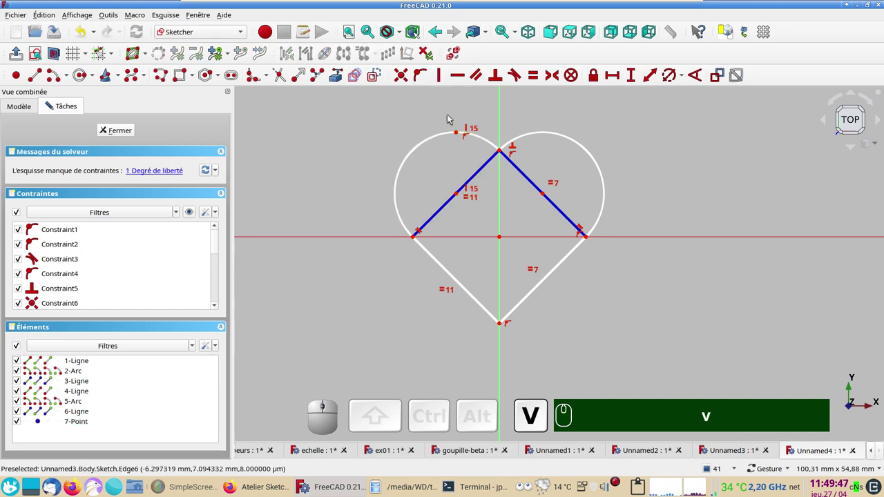
# Step: Set a 20 mm vertical distance between the lobe-top point and the heart's bottom point
pyautogui.click(462, 136)
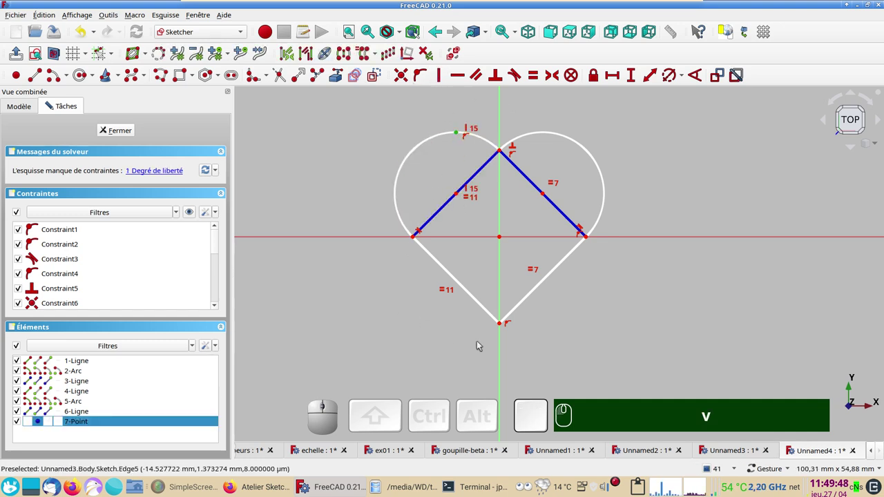
pyautogui.click(502, 326)
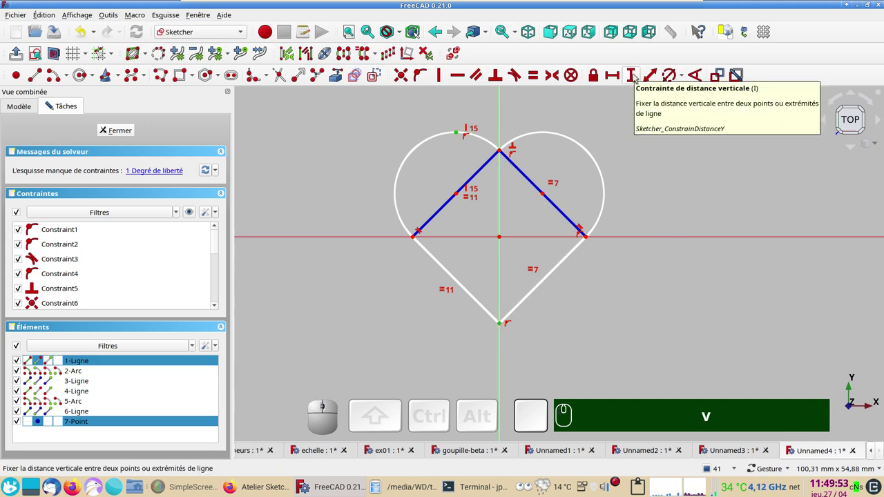
pyautogui.click(636, 76)
pyautogui.press('KP_2')
pyautogui.press('KP_0')
pyautogui.press('Return')
pyautogui.scroll(3)
pyautogui.moveTo(563, 272); pyautogui.dragTo(617, 341)
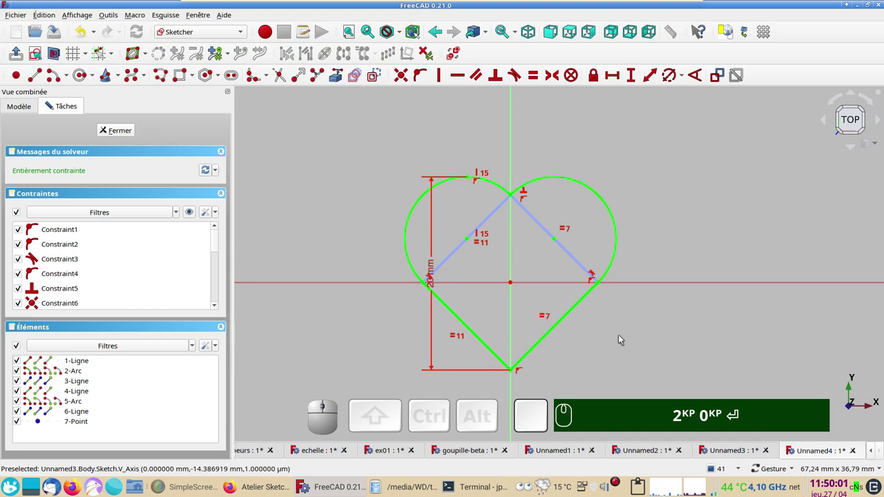
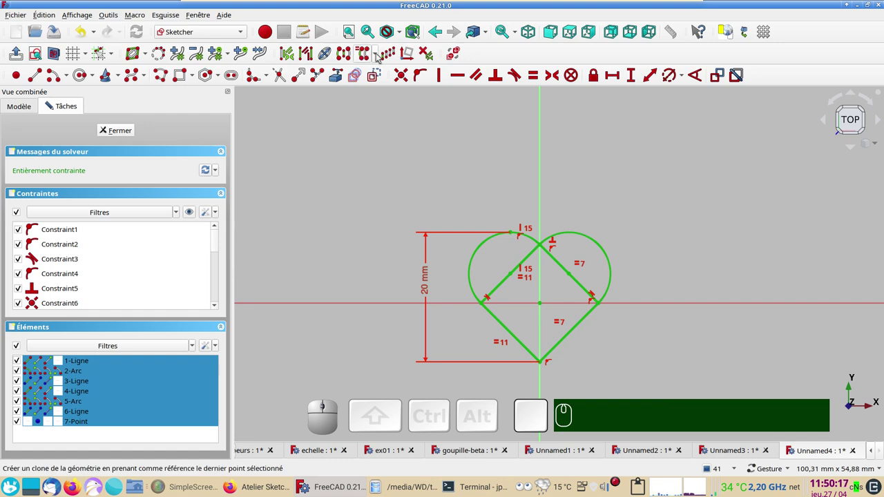
# Step: Clone the heart and align the copy's top and tip points vertically
pyautogui.click(382, 56)
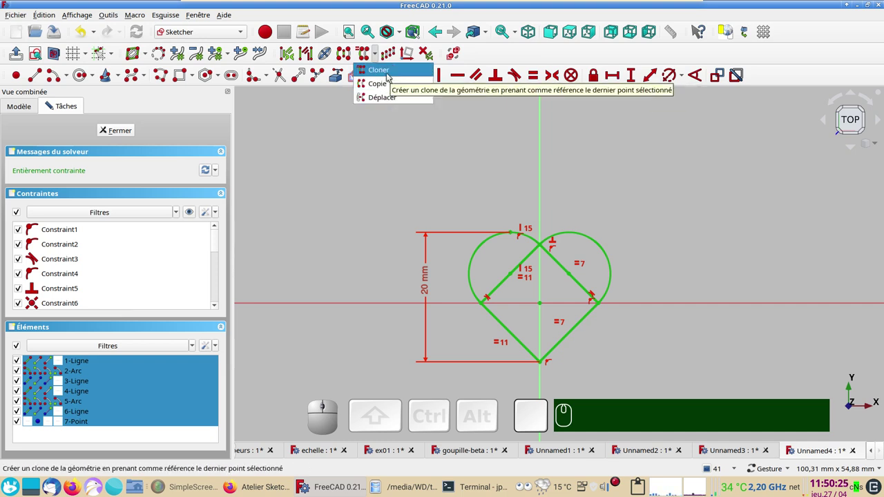
pyautogui.click(389, 75)
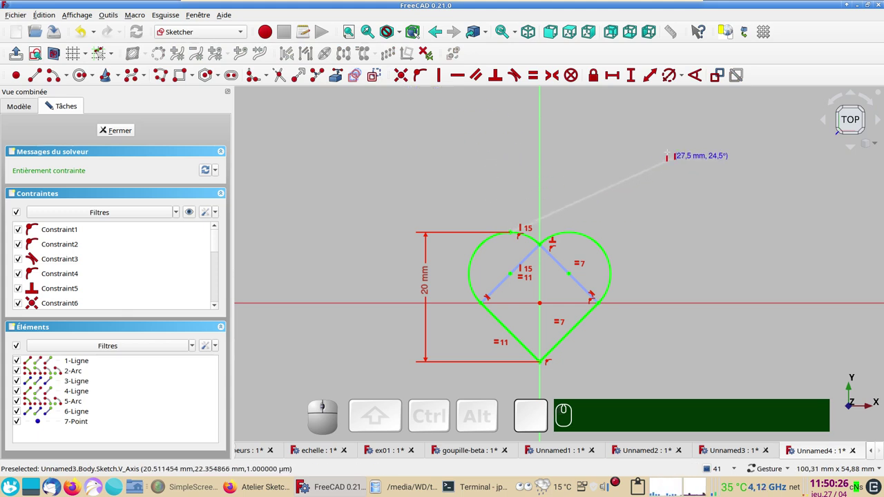
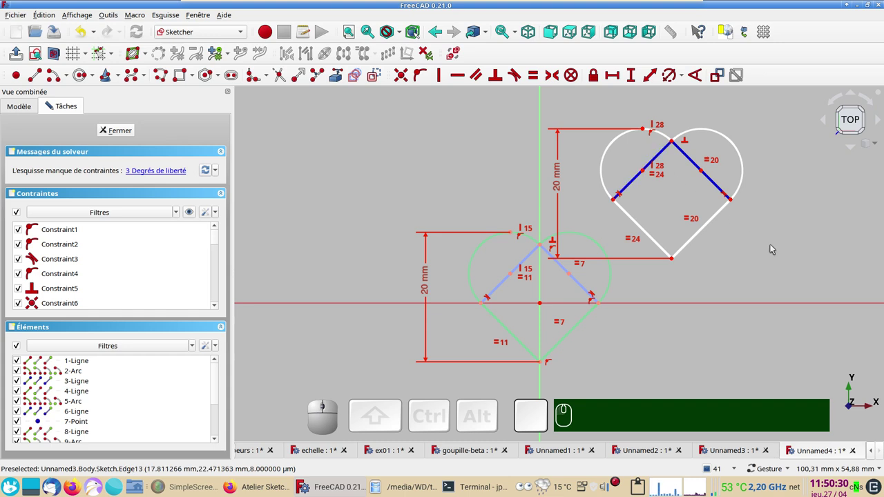
pyautogui.moveTo(674, 259); pyautogui.dragTo(705, 273)
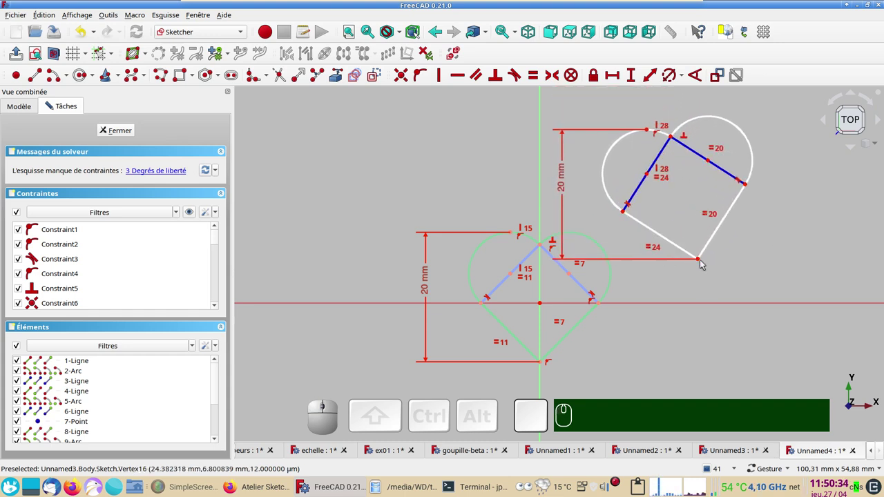
pyautogui.click(701, 259)
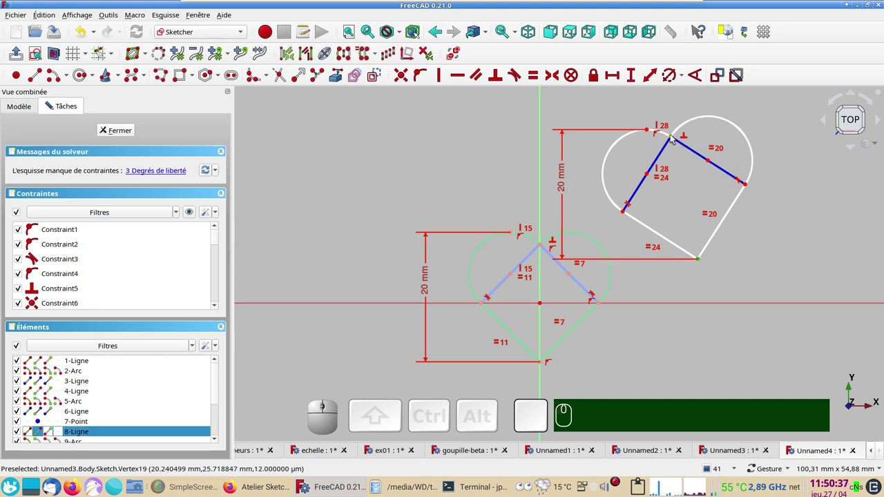
pyautogui.click(674, 135)
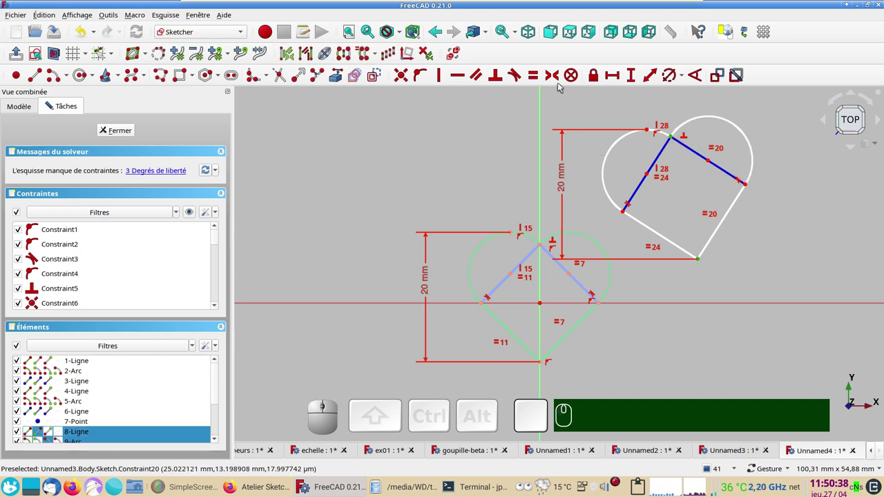
pyautogui.press('v')
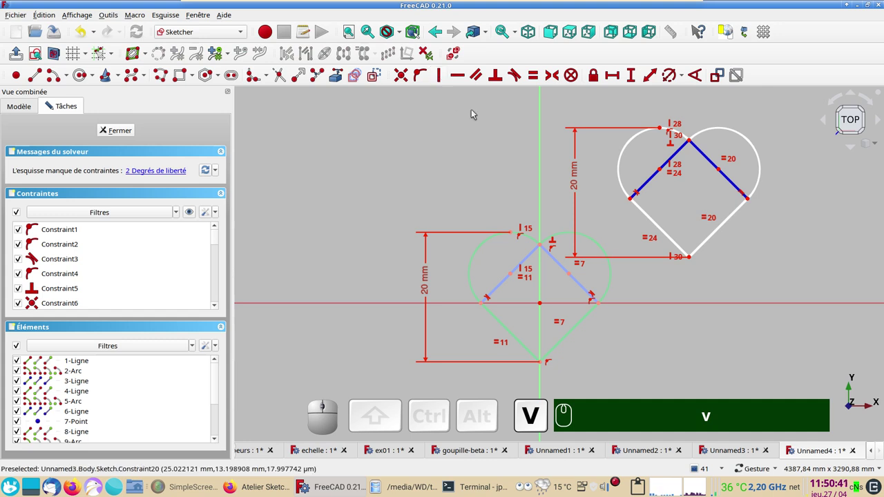
# Step: Drag the copied heart aside and delete its height dimension
pyautogui.moveTo(693, 259); pyautogui.dragTo(637, 215)
pyautogui.moveTo(647, 204); pyautogui.dragTo(627, 229)
pyautogui.moveTo(623, 227); pyautogui.dragTo(680, 170)
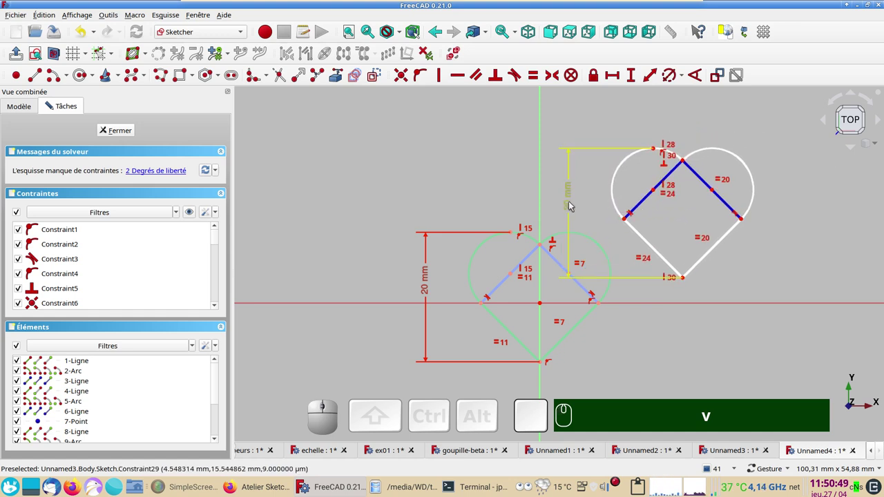
pyautogui.click(572, 203)
pyautogui.press('Delete')
# Step: Shrink the copy into the big heart's right lobe and lock it with a Block constraint
pyautogui.moveTo(688, 162); pyautogui.dragTo(637, 262)
pyautogui.moveTo(631, 272); pyautogui.dragTo(650, 330)
pyautogui.scroll(3)
pyautogui.moveTo(619, 327); pyautogui.dragTo(662, 296)
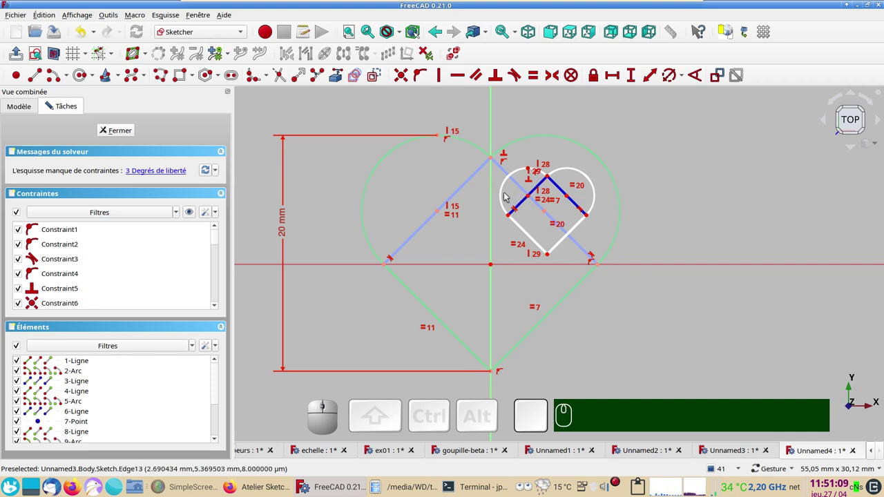
pyautogui.click(502, 189)
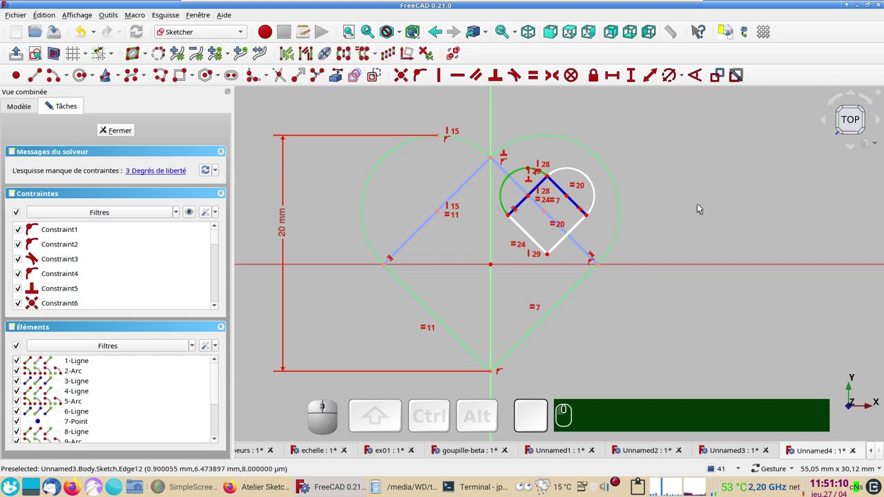
pyautogui.click(570, 75)
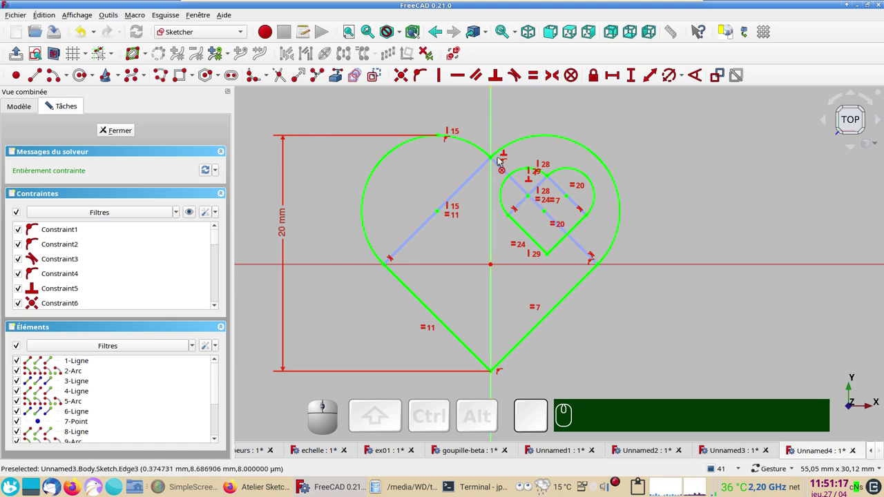
# Step: Clone the small heart and remove the new copy's Block constraint
pyautogui.moveTo(499, 159); pyautogui.dragTo(675, 280)
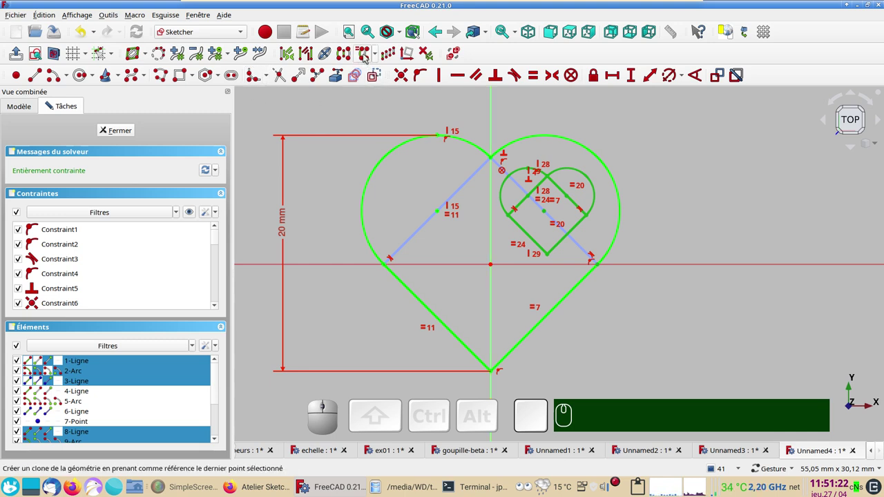
pyautogui.click(367, 56)
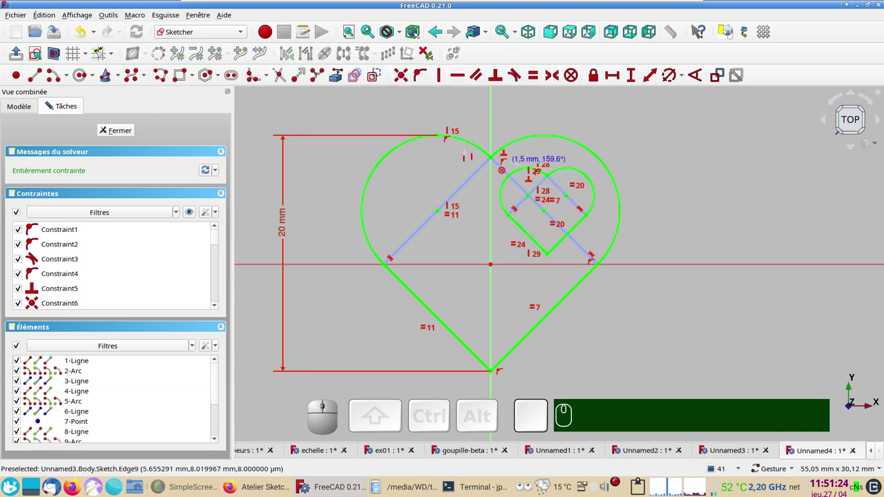
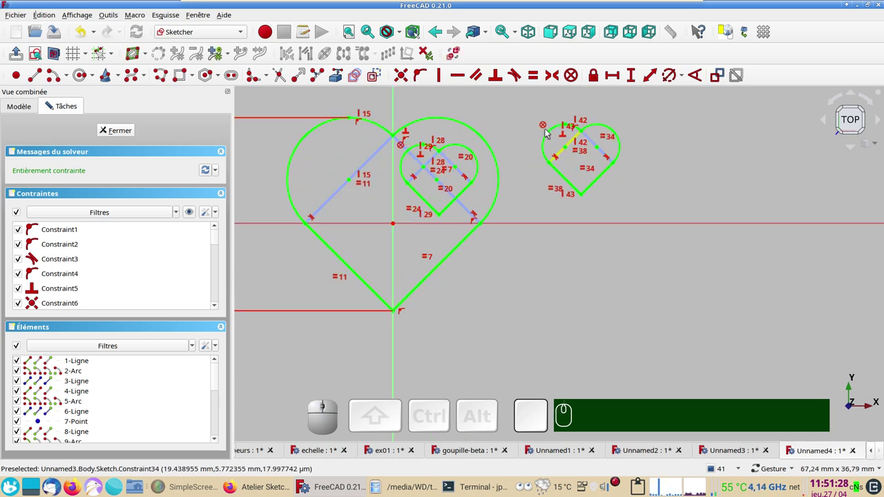
pyautogui.click(548, 128)
pyautogui.press('Delete')
# Step: Drag the new small heart into the left lobe and box-select it
pyautogui.moveTo(620, 164); pyautogui.dragTo(632, 204)
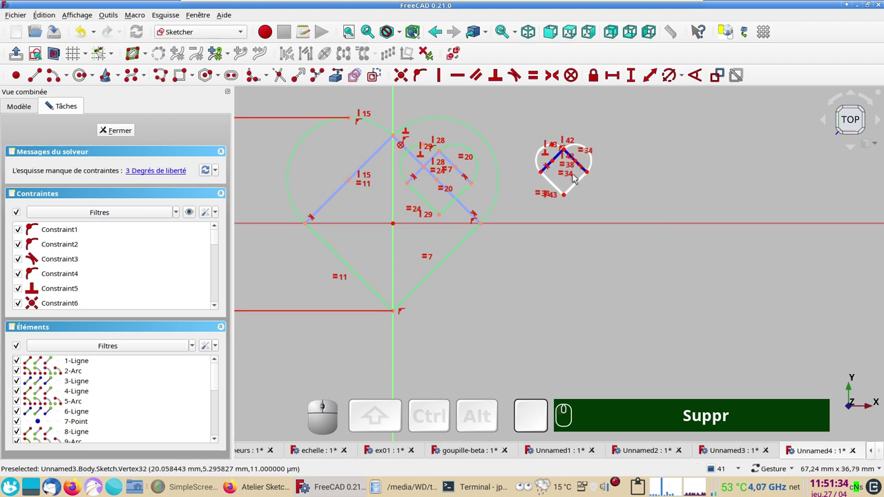
pyautogui.moveTo(555, 182); pyautogui.dragTo(344, 181)
pyautogui.scroll(3)
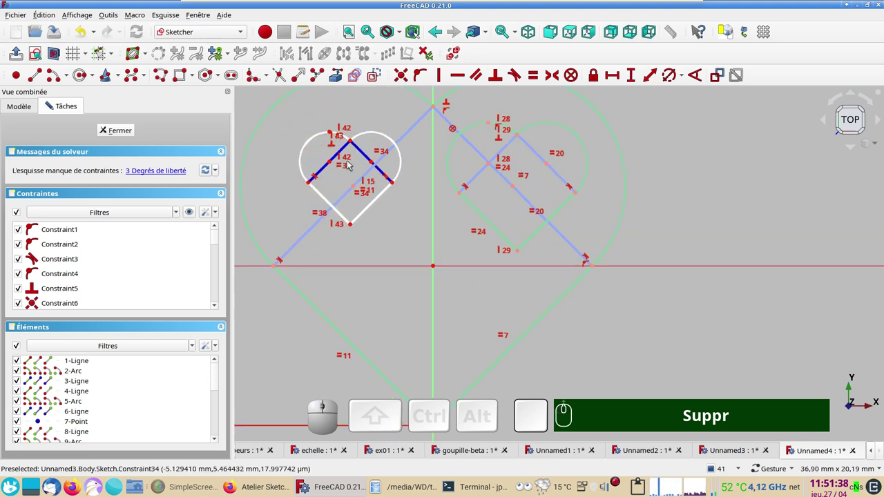
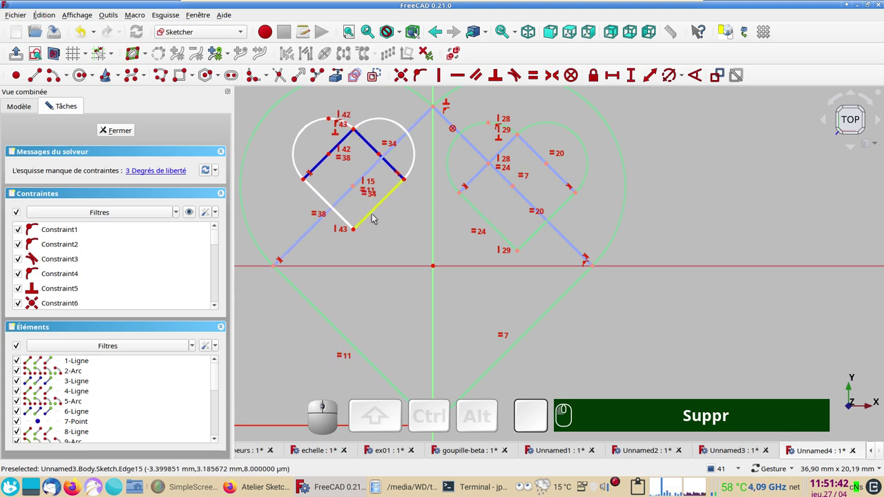
pyautogui.scroll(-3)
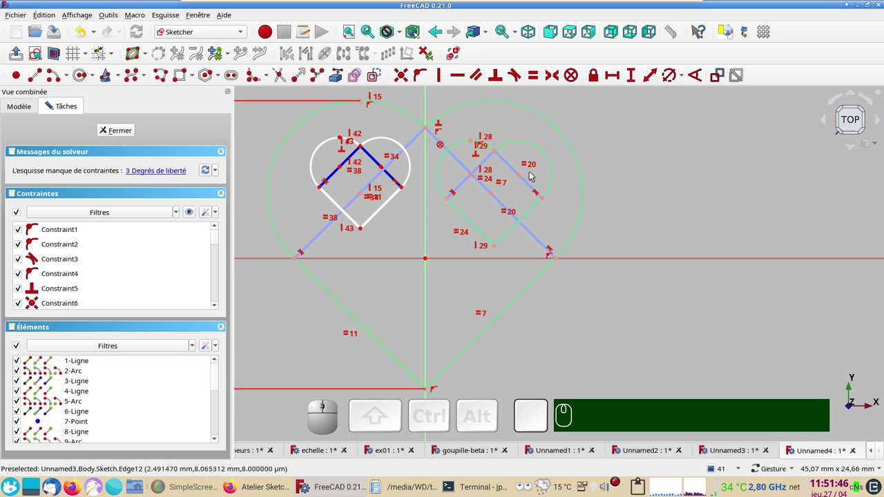
pyautogui.moveTo(305, 130); pyautogui.dragTo(409, 248)
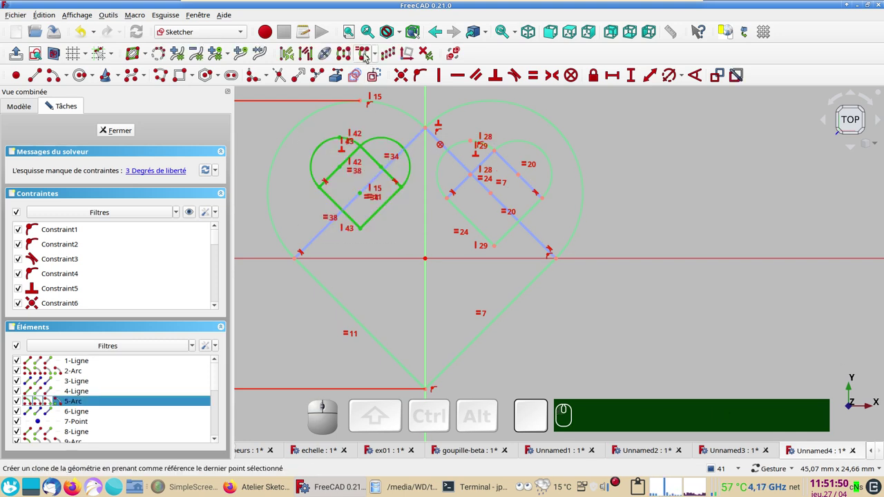
# Step: Copy the left-lobe heart to a third position at the bottom, centred on the vertical axis
pyautogui.click(367, 56)
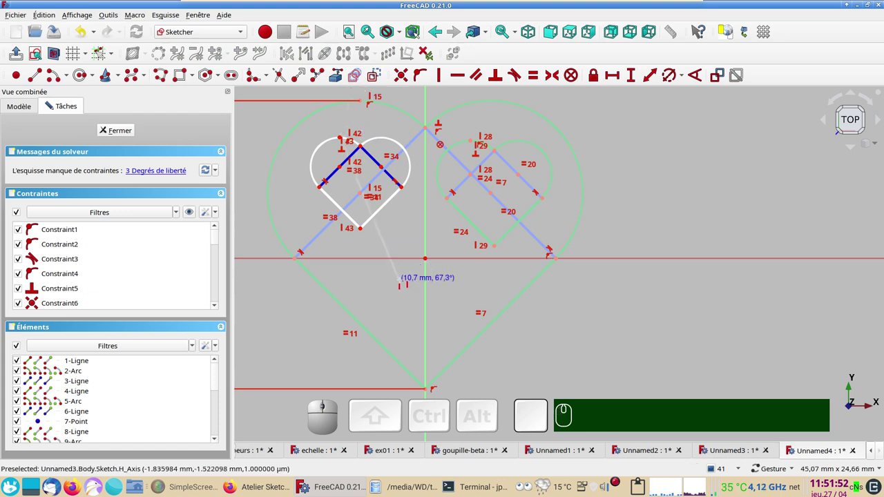
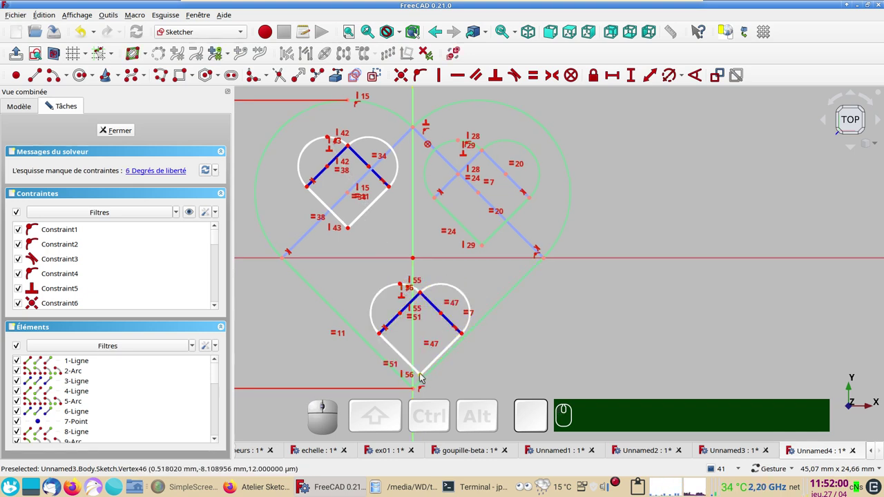
pyautogui.moveTo(423, 375); pyautogui.dragTo(416, 311)
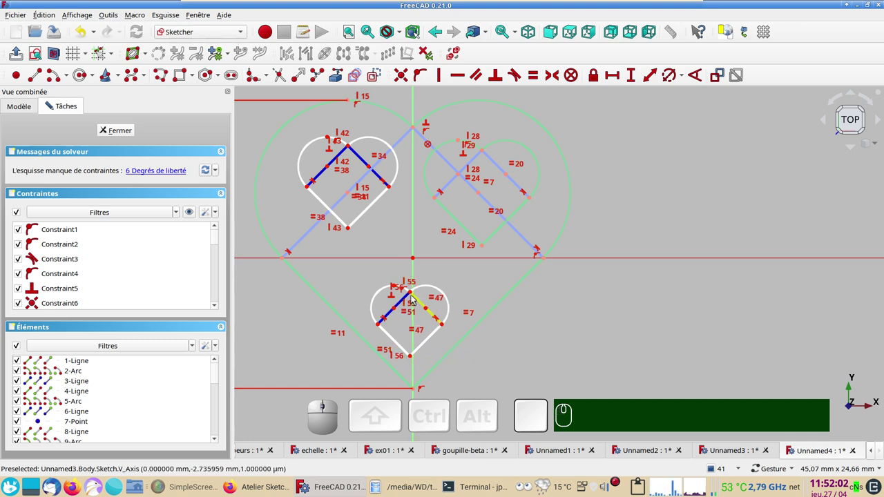
pyautogui.click(413, 294)
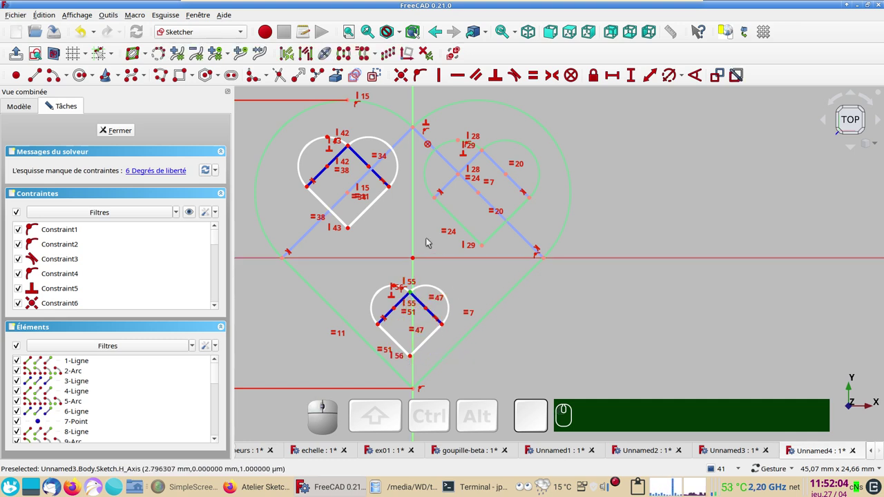
pyautogui.click(416, 241)
pyautogui.press('o')
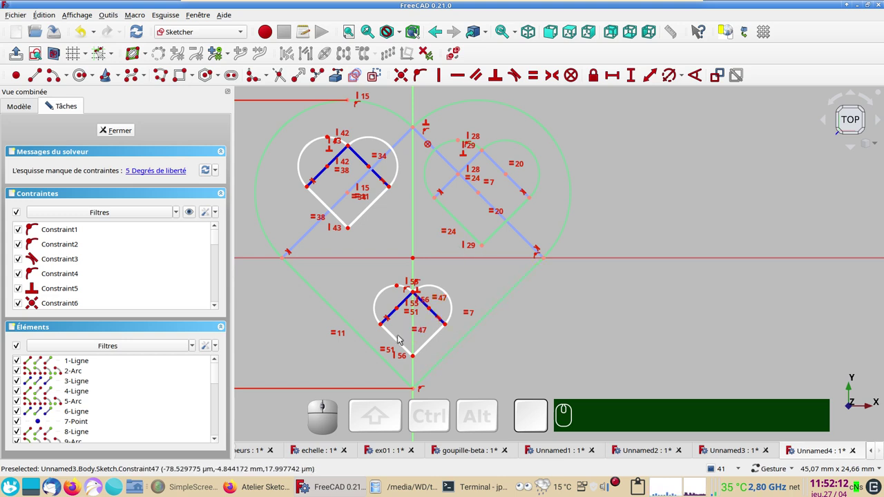
# Step: Make the bottom heart's lower edges parallel to the left heart's matching edges
pyautogui.click(402, 341)
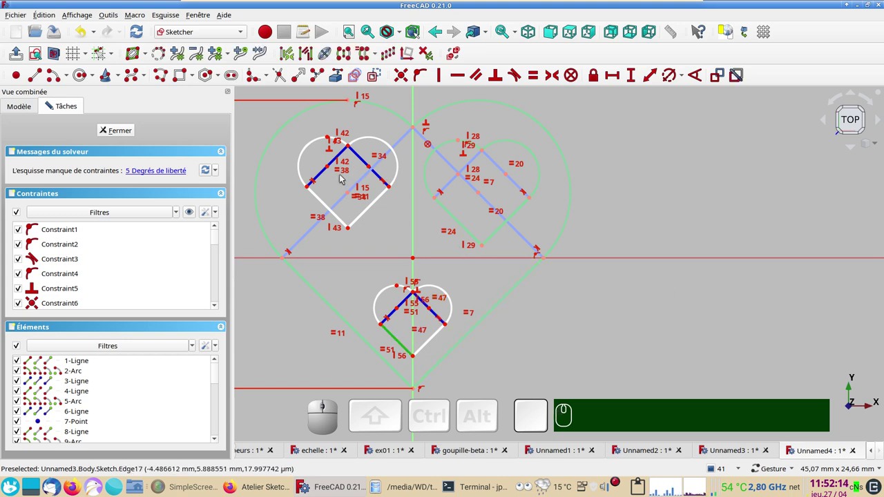
pyautogui.click(321, 200)
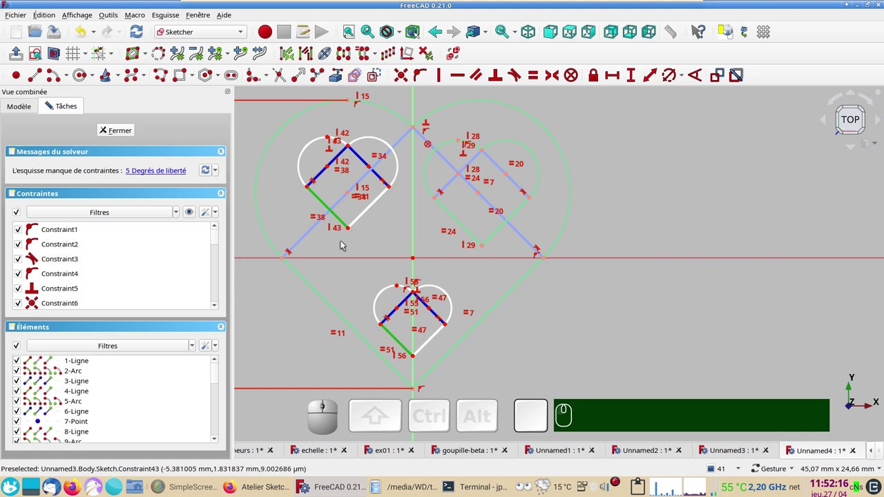
pyautogui.press('t')
pyautogui.press('t')
pyautogui.moveTo(295, 238); pyautogui.dragTo(430, 328)
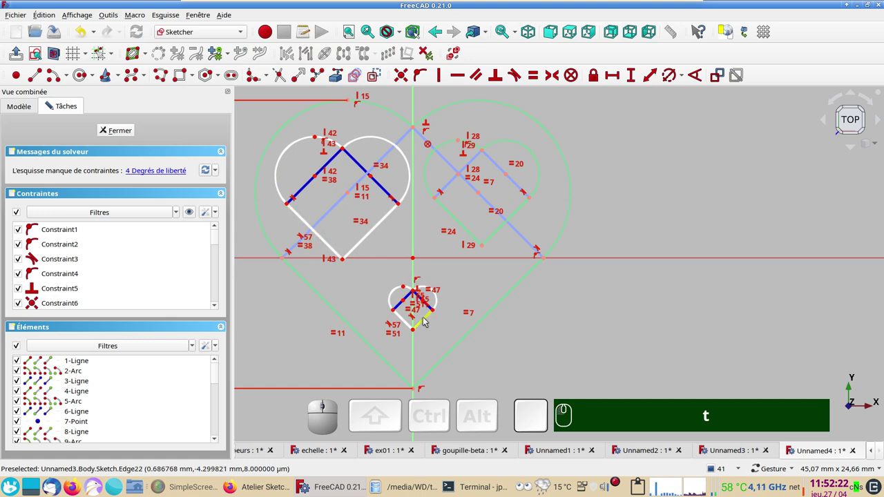
pyautogui.click(429, 321)
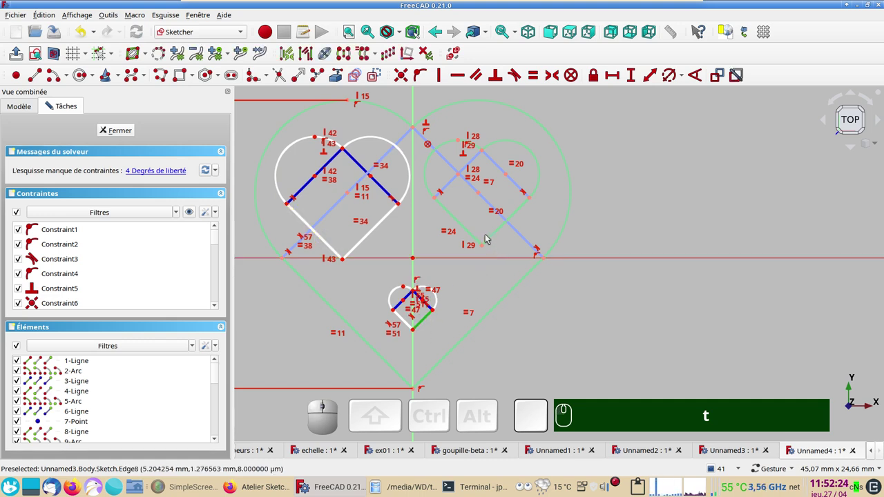
pyautogui.click(491, 237)
pyautogui.write('tt')
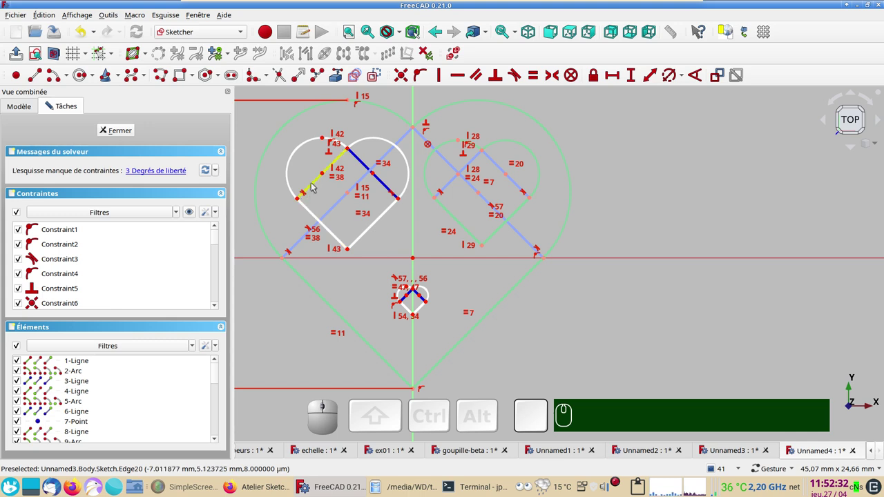
# Step: Adjust the left heart, then Block-constrain its arc and the small heart's arc until fully constrained
pyautogui.moveTo(314, 185); pyautogui.dragTo(453, 284)
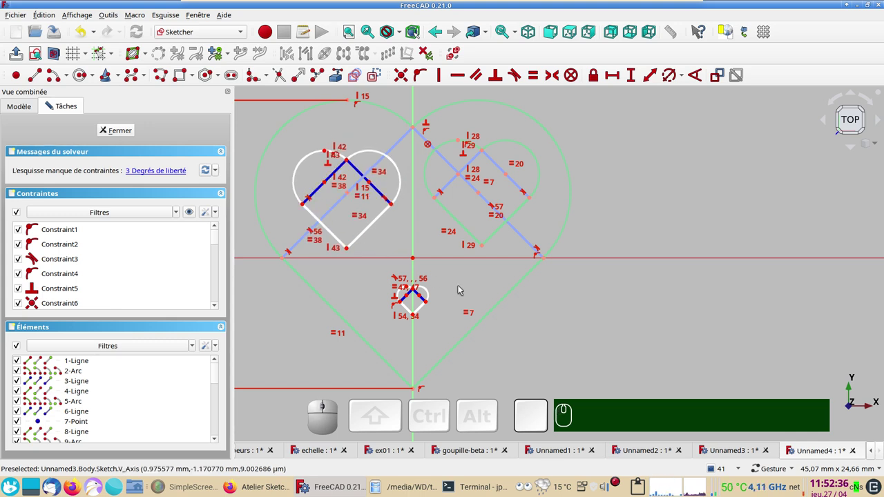
pyautogui.moveTo(334, 231); pyautogui.dragTo(349, 231)
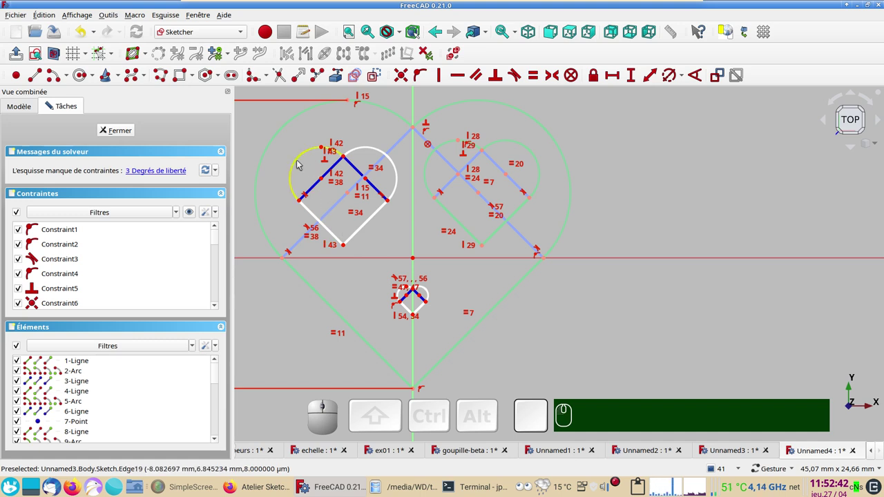
pyautogui.click(303, 163)
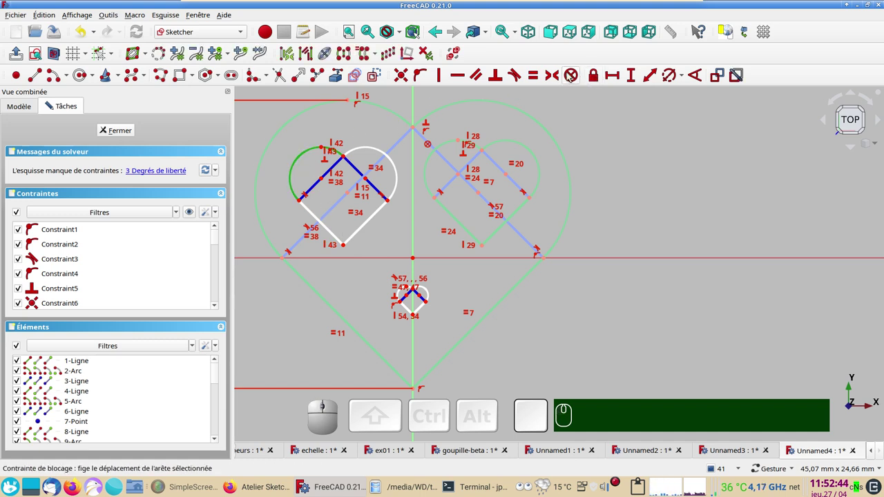
pyautogui.click(573, 75)
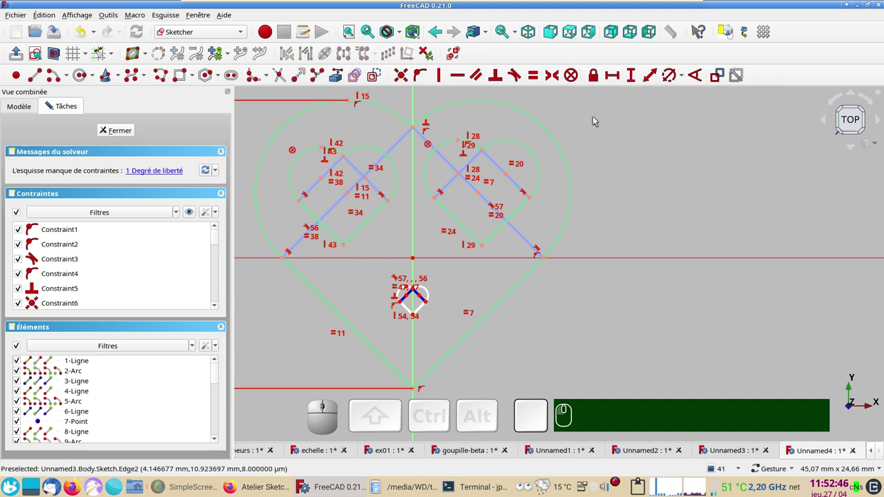
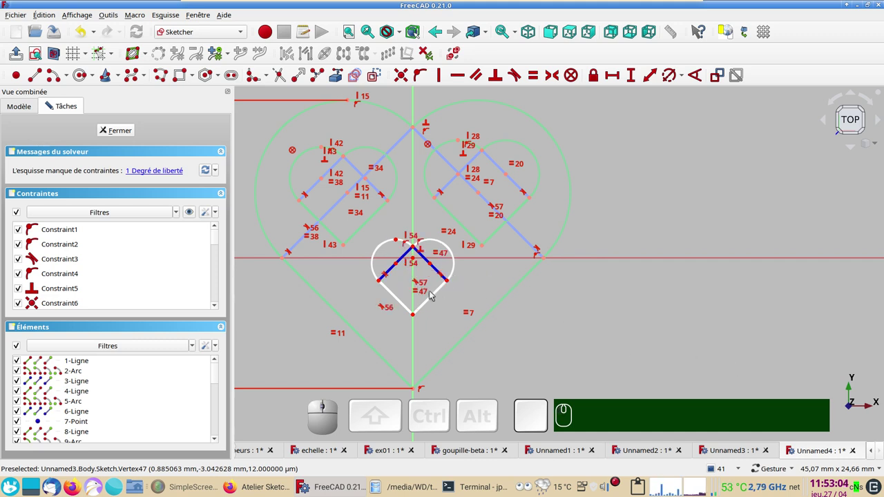
pyautogui.click(390, 241)
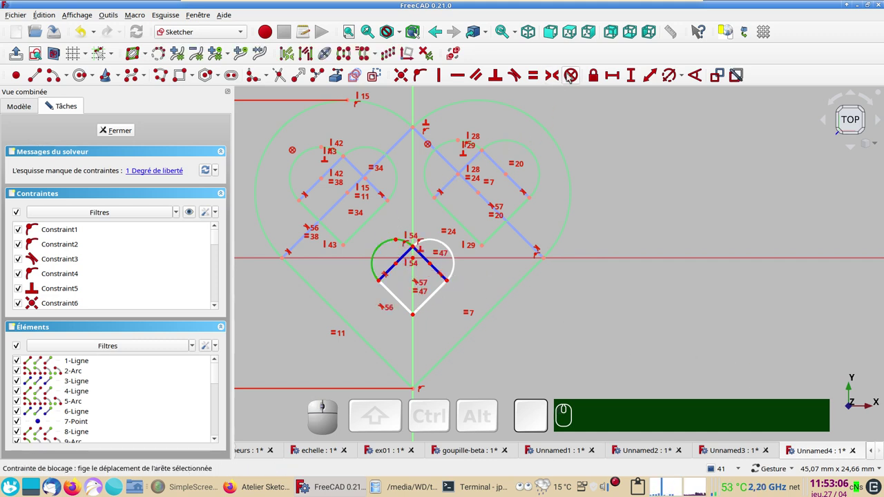
pyautogui.click(576, 75)
pyautogui.scroll(-3)
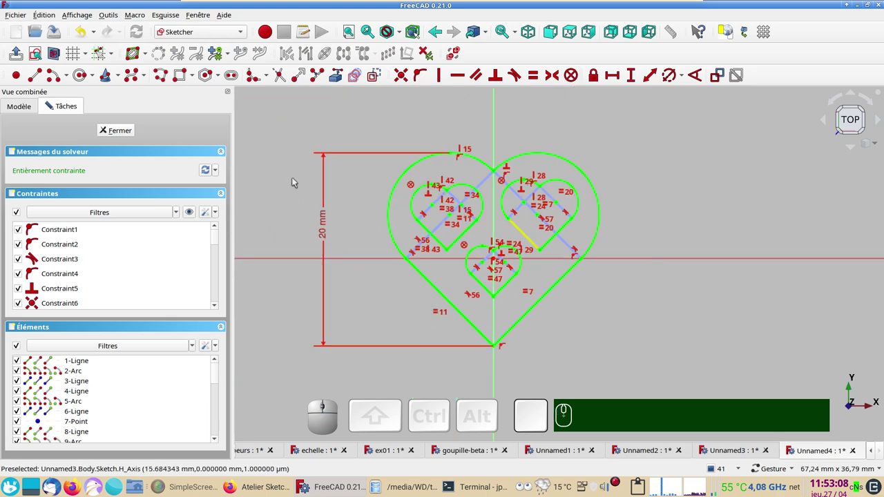
# Step: Leave the heart sketch, try and cancel a Pad, and turn the model to the front view
pyautogui.click(131, 129)
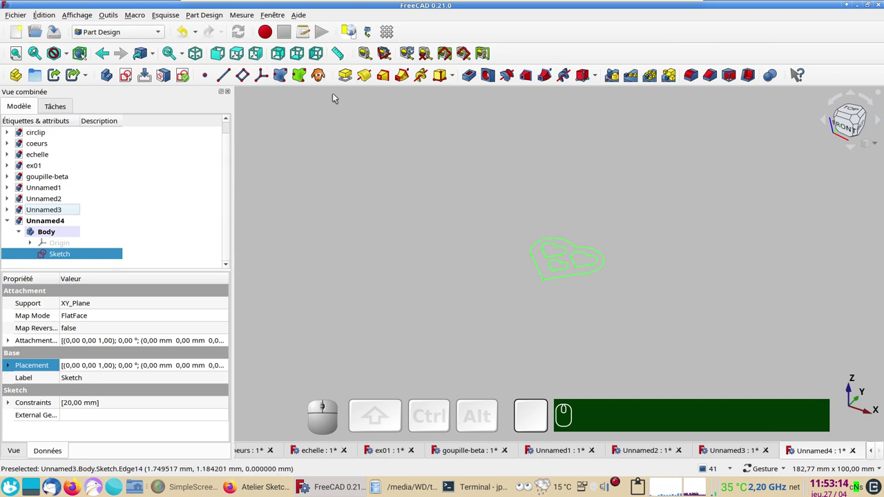
pyautogui.click(346, 77)
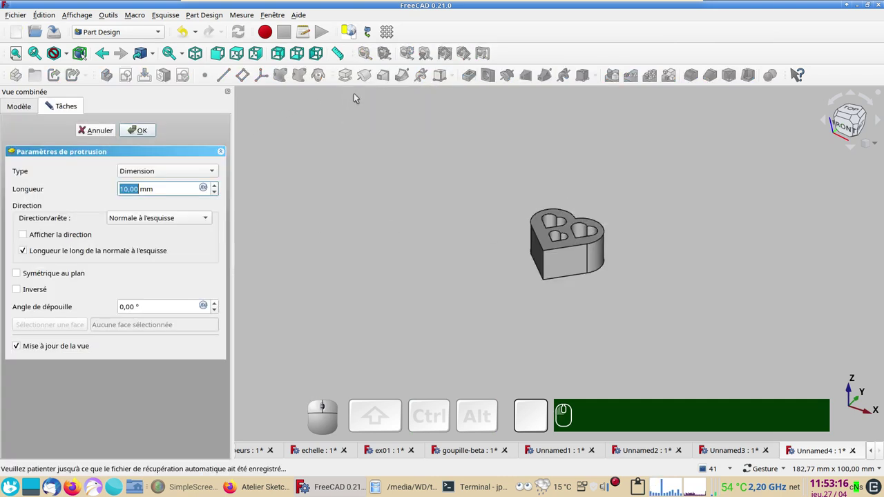
pyautogui.click(97, 131)
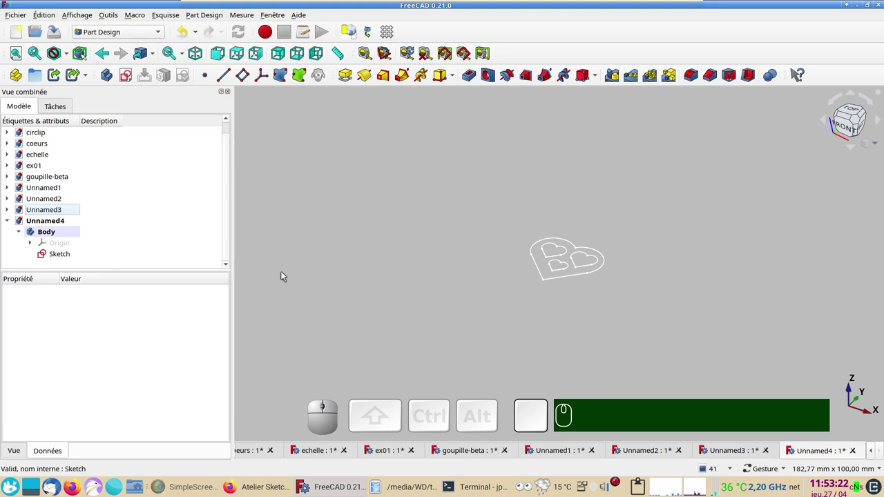
pyautogui.press('KP_1')
pyautogui.press('KP_1')
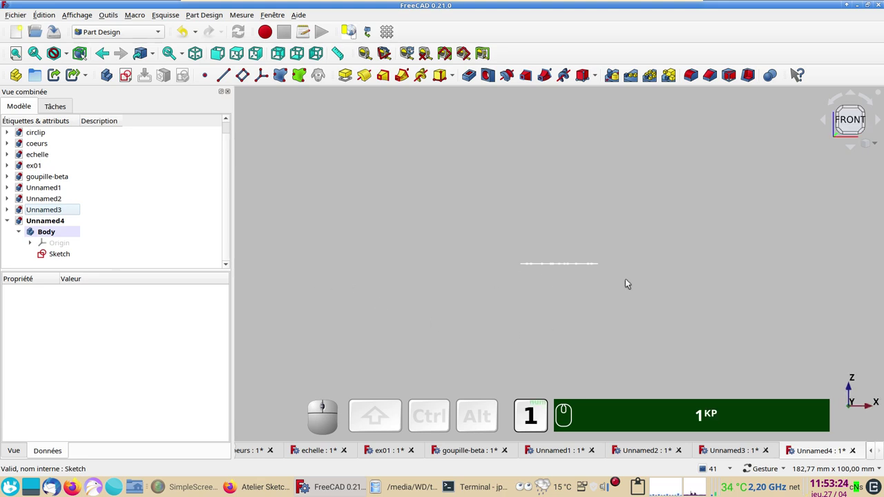
pyautogui.scroll(3)
pyautogui.moveTo(550, 277); pyautogui.dragTo(843, 179)
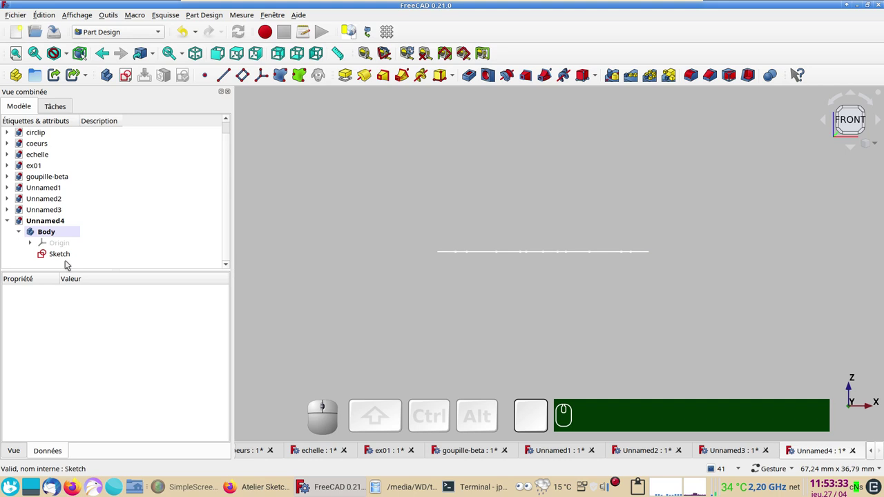
# Step: Create Sketch001 on the XZ plane with a vertical line from the origin constrained to 10 mm
pyautogui.click(127, 74)
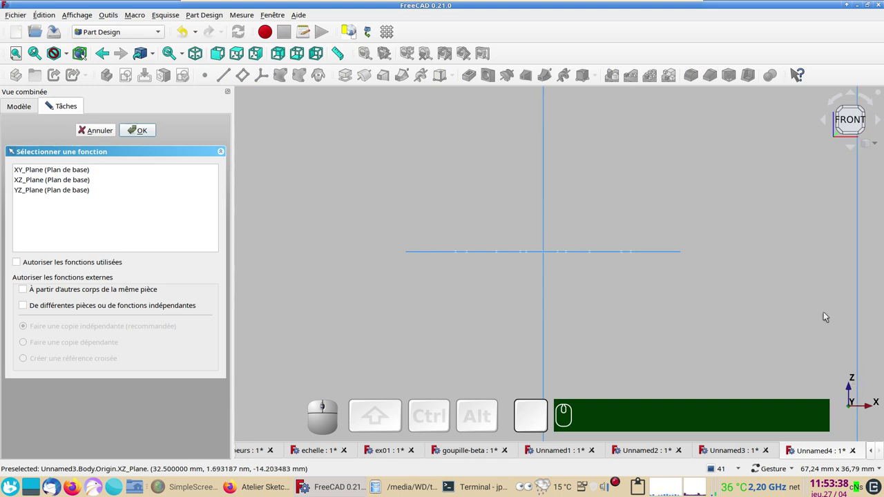
pyautogui.click(67, 177)
pyautogui.click(150, 135)
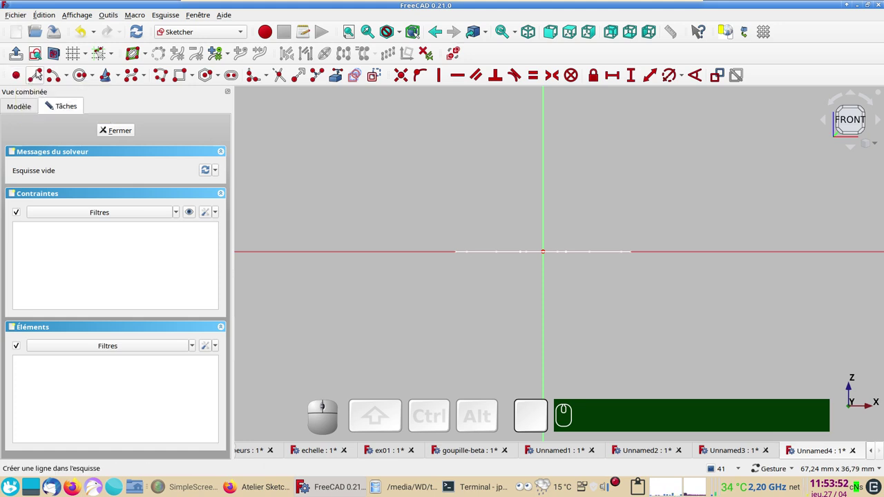
pyautogui.click(38, 74)
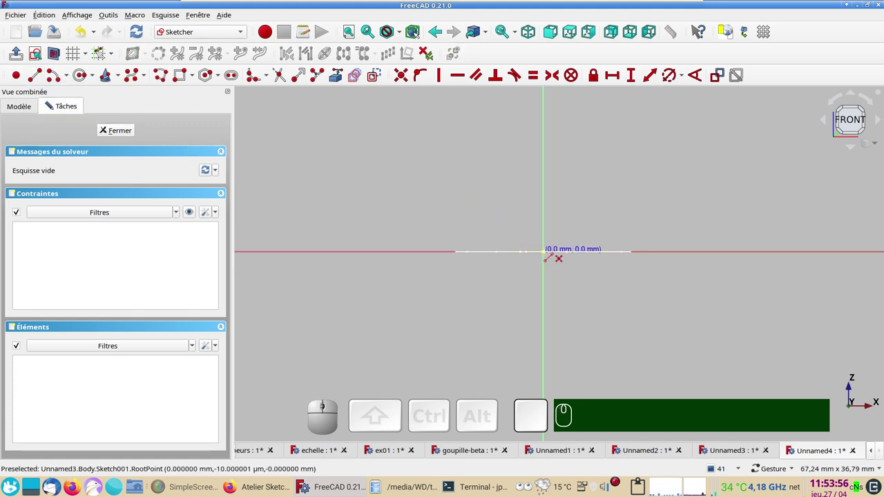
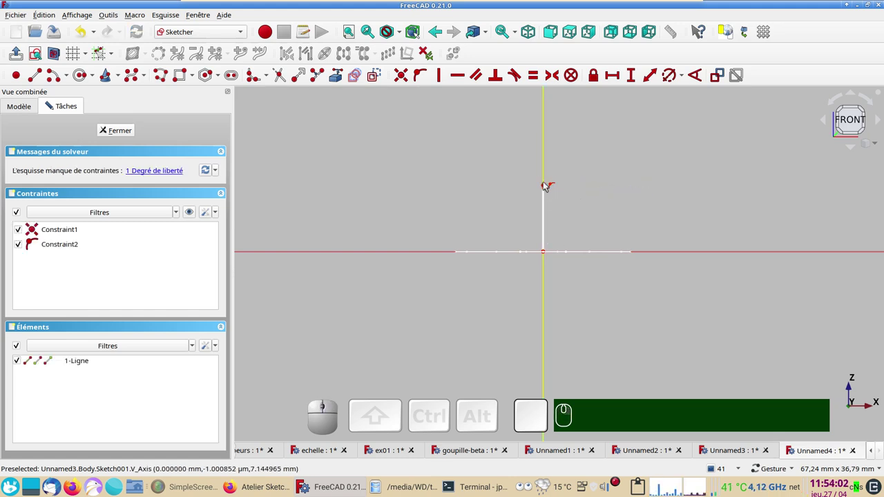
pyautogui.click(551, 197)
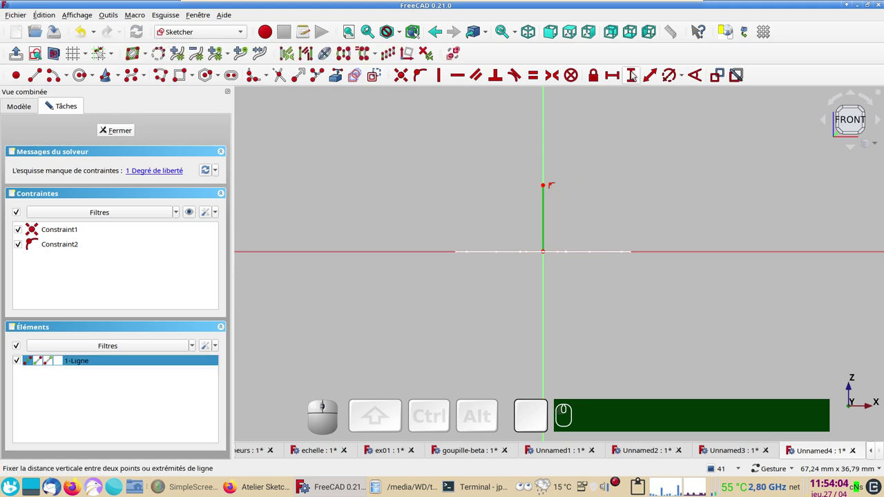
pyautogui.click(634, 74)
pyautogui.press('KP_1')
pyautogui.press('KP_0')
pyautogui.press('Return')
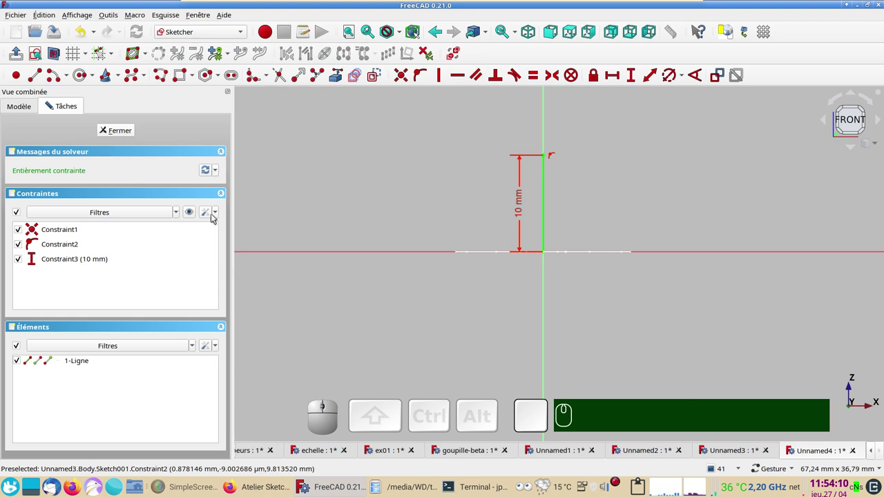
# Step: Browse the solver and constraint-list options, then leave the line sketch
pyautogui.click(217, 215)
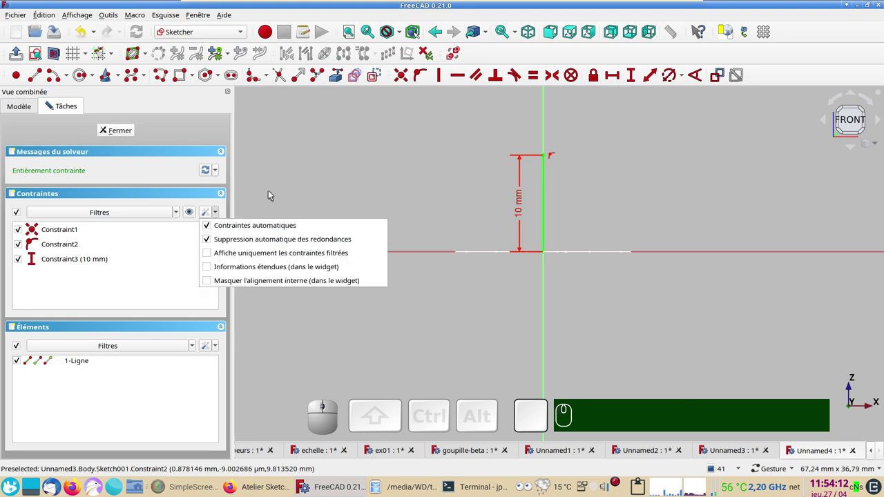
pyautogui.click(273, 189)
pyautogui.click(207, 172)
pyautogui.click(217, 169)
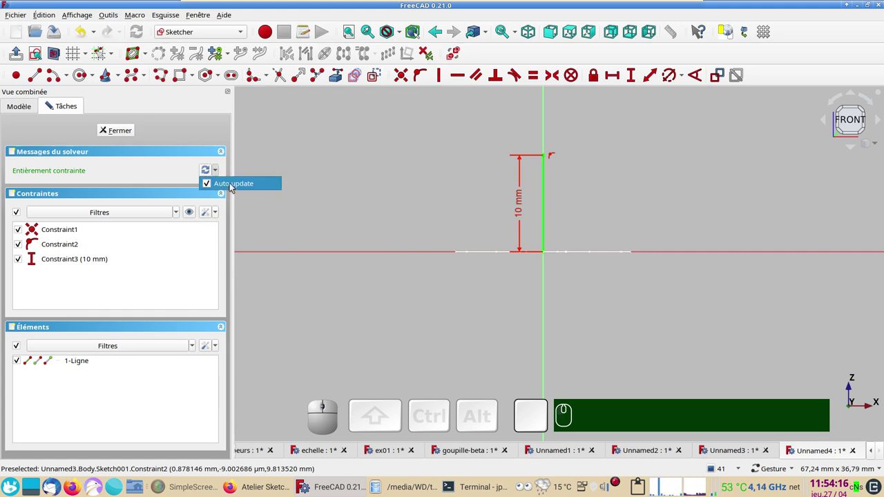
pyautogui.click(313, 205)
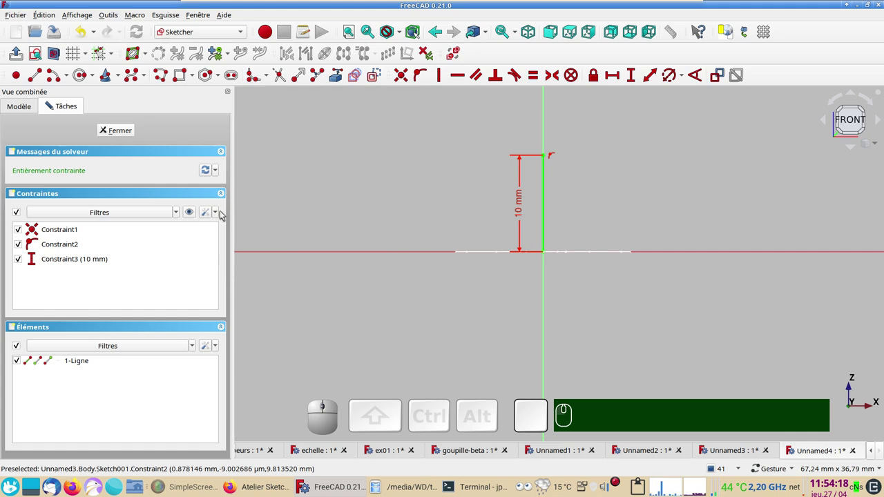
pyautogui.click(219, 214)
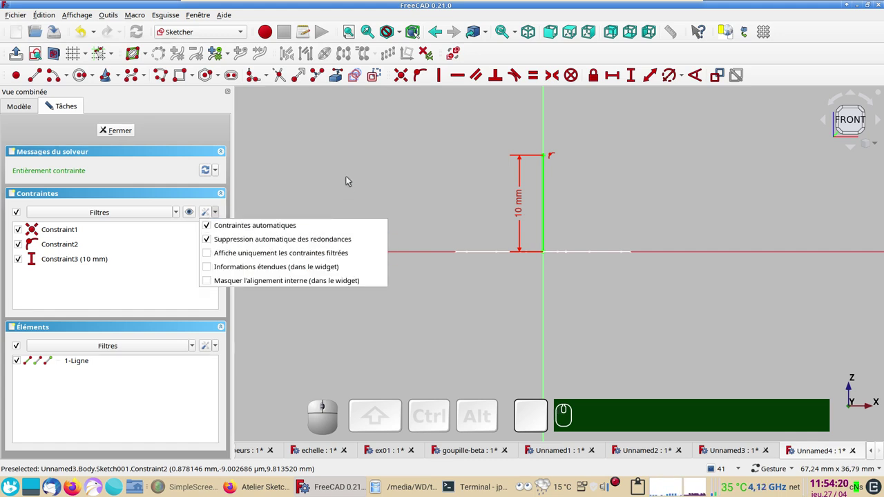
pyautogui.click(349, 179)
pyautogui.click(120, 127)
pyautogui.moveTo(598, 205); pyautogui.dragTo(342, 231)
pyautogui.click(88, 244)
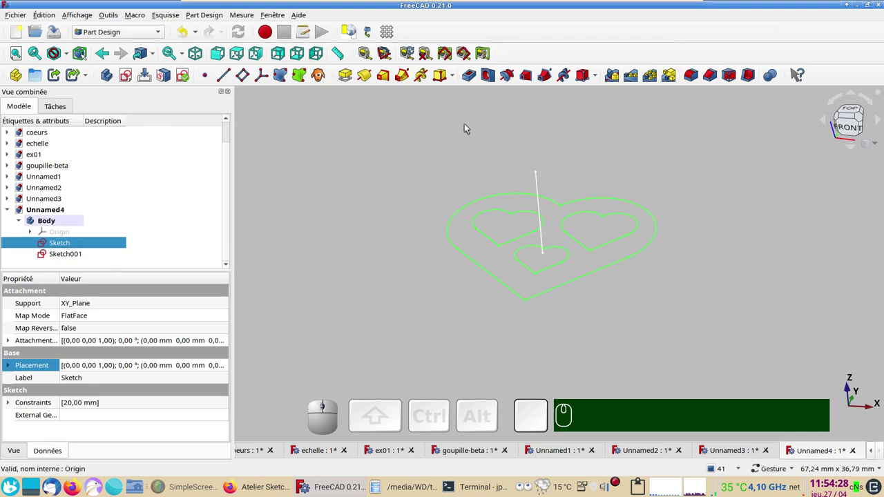
# Step: Additive-loft the heart Sketch to Sketch001's line tip, forming a heart pyramid with heart holes
pyautogui.click(542, 175)
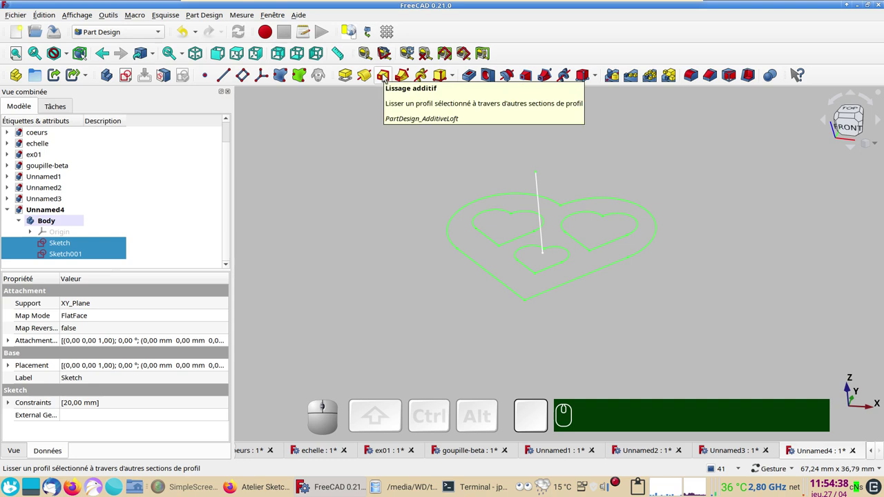
pyautogui.click(385, 75)
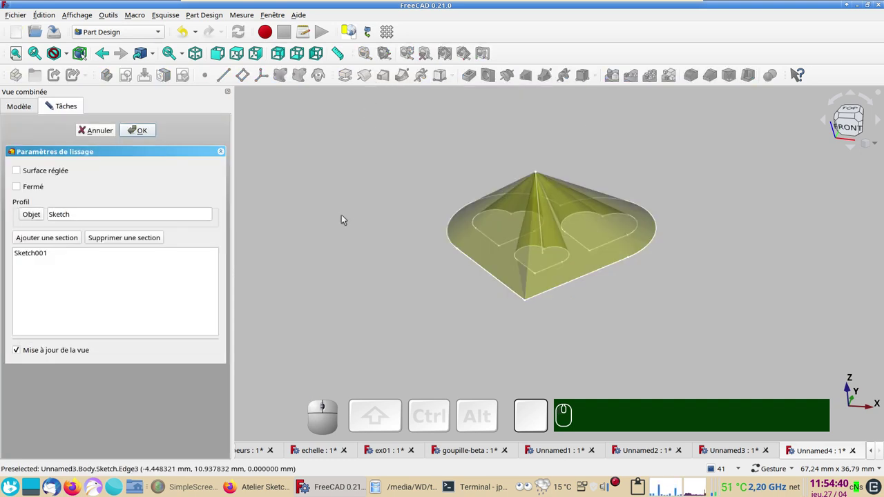
pyautogui.moveTo(521, 336); pyautogui.dragTo(195, 144)
pyautogui.click(142, 130)
pyautogui.moveTo(555, 339); pyautogui.dragTo(402, 316)
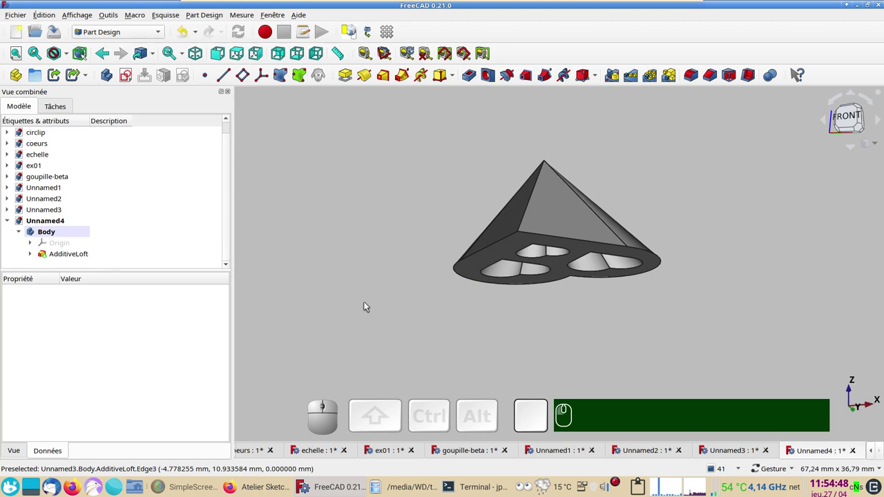
# Step: Create a datum plane on the loft's heart-shaped base face, offset -2 mm along Z
pyautogui.click(483, 259)
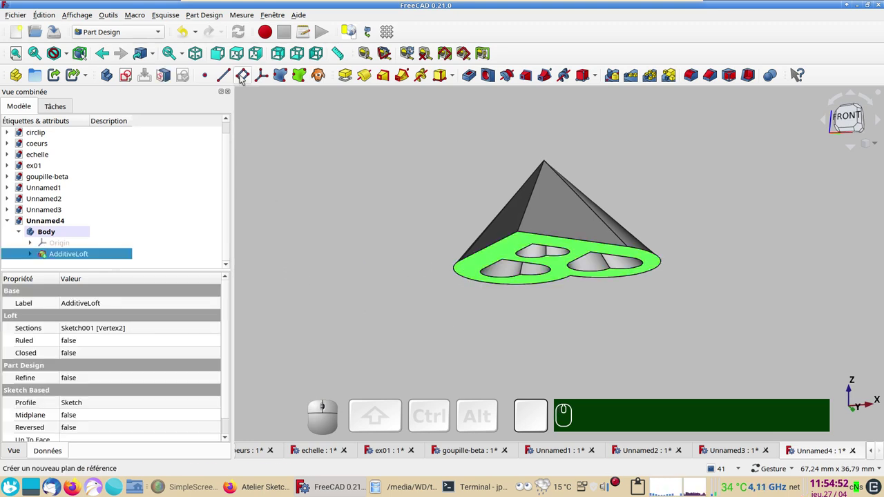
pyautogui.click(243, 76)
pyautogui.moveTo(746, 174); pyautogui.dragTo(688, 199)
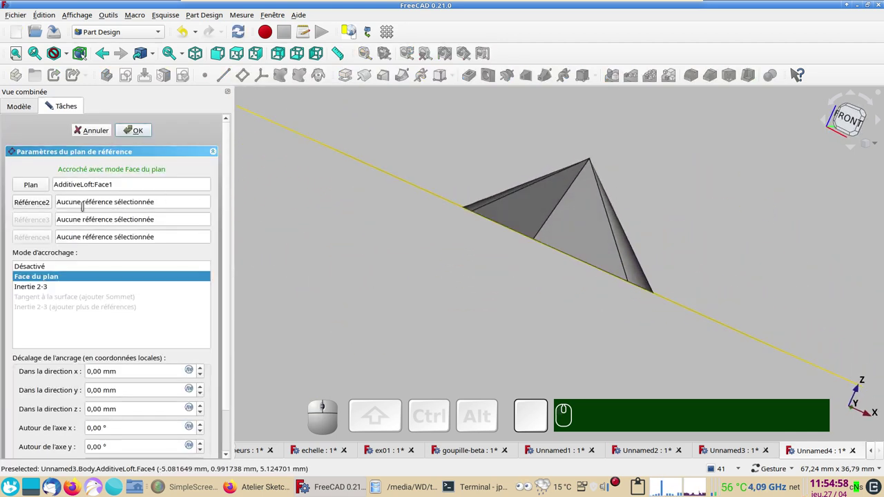
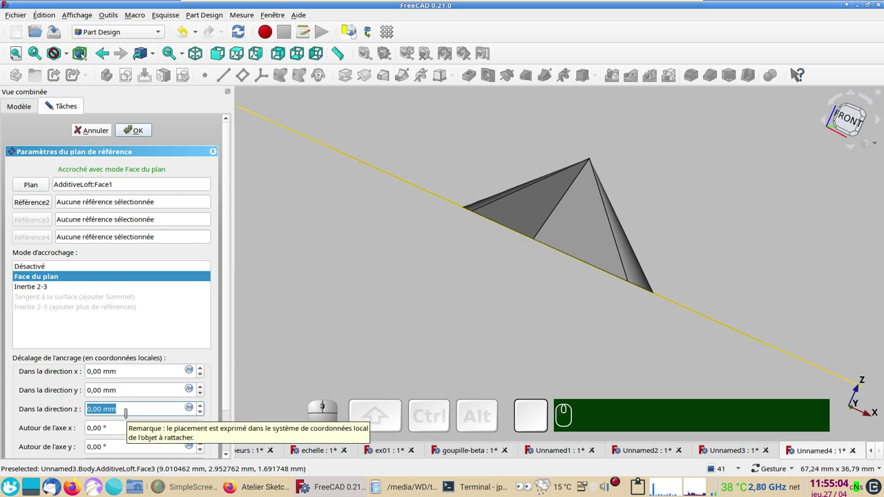
pyautogui.scroll(3)
pyautogui.scroll(-3)
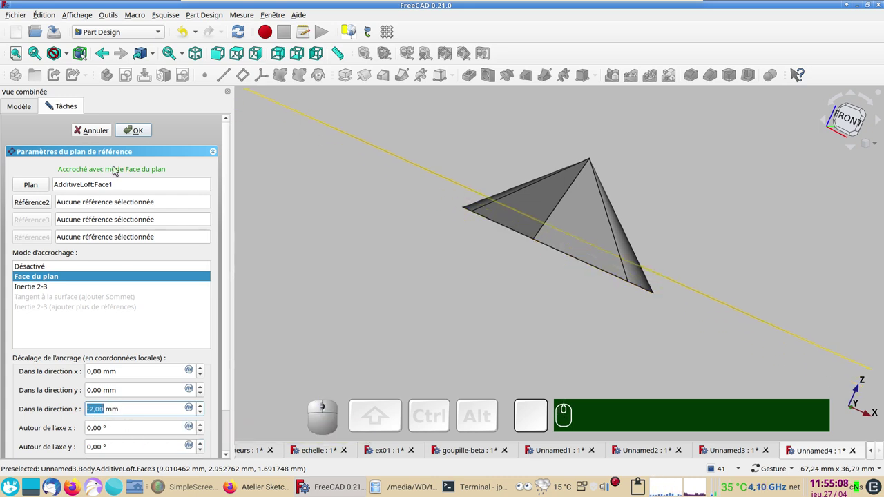
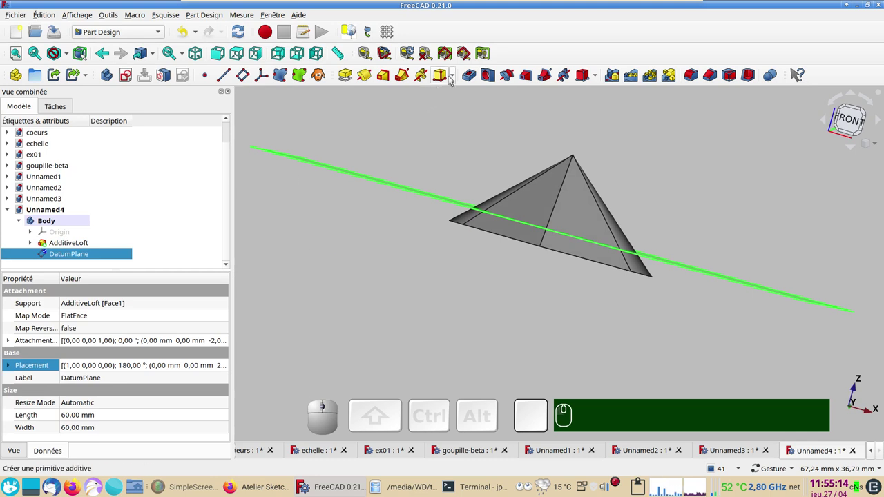
# Step: Cut a through-all Pocket from the DatumPlane, leaving only a thin heart-shaped slab
pyautogui.click(471, 73)
pyautogui.click(177, 172)
pyautogui.click(173, 186)
pyautogui.moveTo(572, 305); pyautogui.dragTo(547, 252)
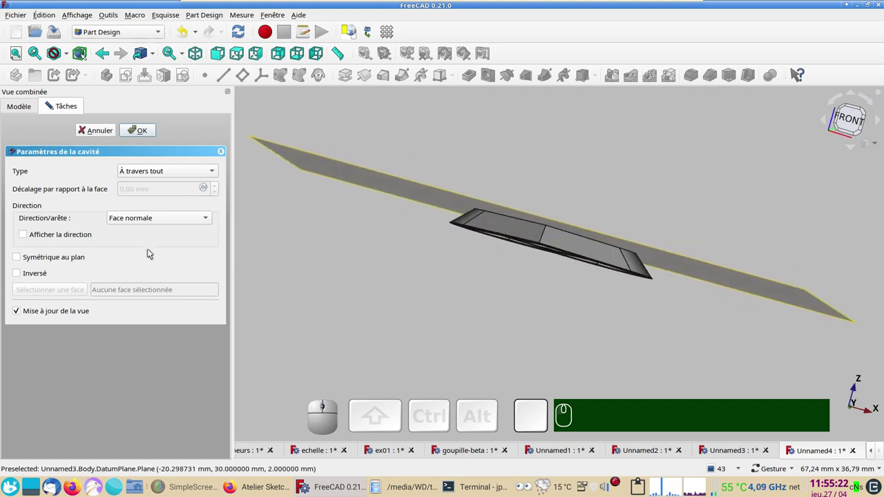
pyautogui.click(48, 279)
pyautogui.click(48, 278)
pyautogui.click(135, 130)
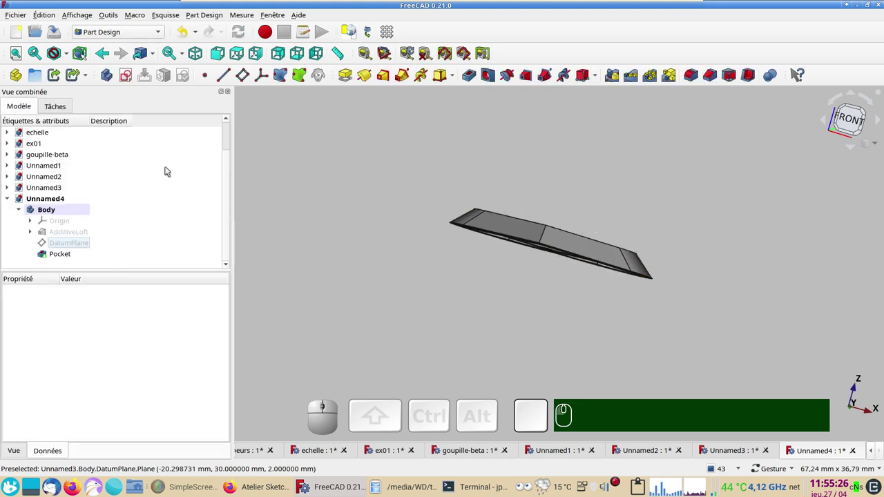
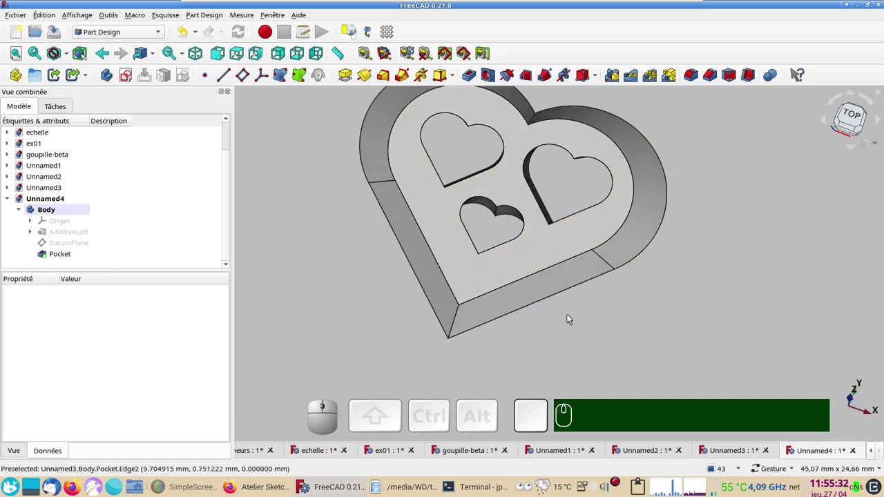
# Step: Fillet the heart plate's edges with a 0,3 mm radius
pyautogui.click(76, 255)
pyautogui.moveTo(340, 232); pyautogui.dragTo(323, 131)
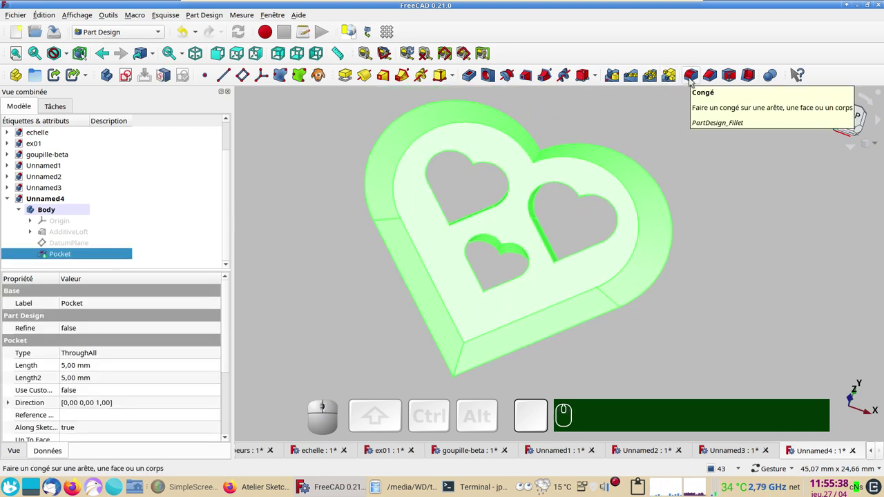
pyautogui.click(692, 79)
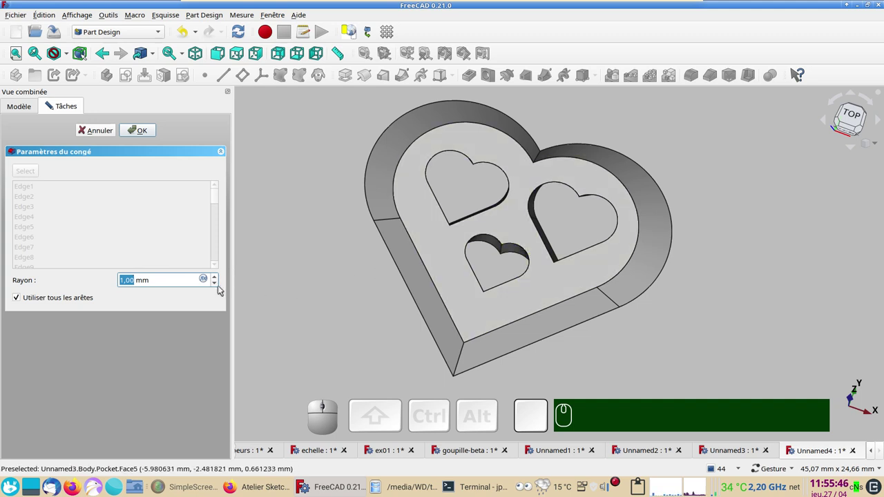
pyautogui.press('KP_0')
pyautogui.press(',')
pyautogui.press('KP_3')
pyautogui.press('KP_Enter')
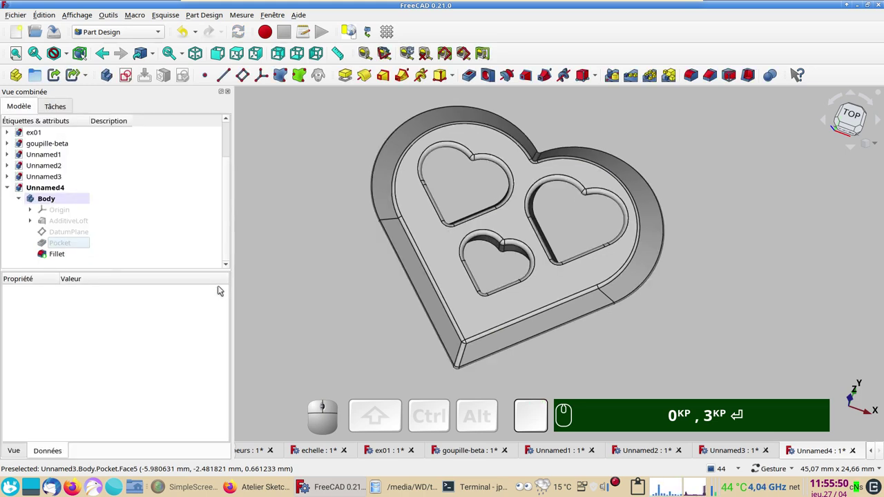
# Step: Re-enter the 0,3 mm fillet radius and confirm the Fillet feature
pyautogui.moveTo(675, 330); pyautogui.dragTo(447, 314)
pyautogui.press('KP_0')
pyautogui.write(',')
pyautogui.press('KP_3')
pyautogui.press('Return')
# Step: Give the Body a gold material preset in its Display properties and view the tray from the top
pyautogui.click(58, 253)
pyautogui.press('ctrl+d')
pyautogui.click(160, 183)
pyautogui.click(159, 194)
pyautogui.click(89, 212)
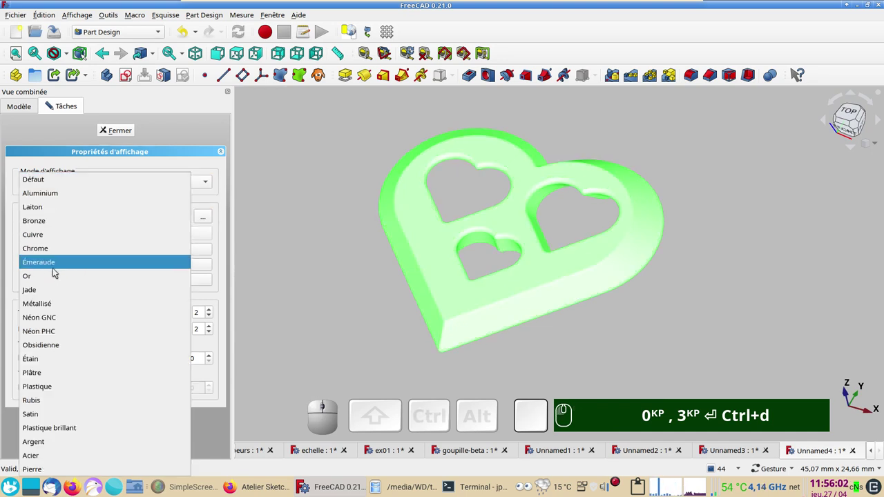
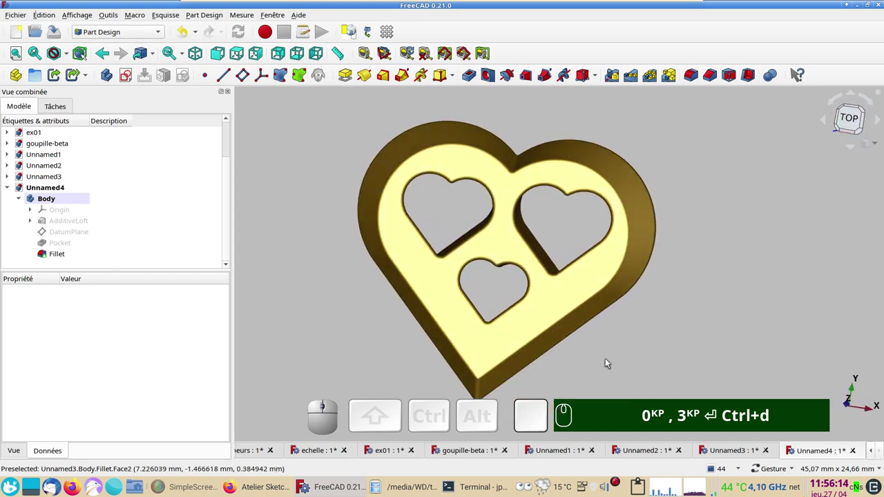
pyautogui.moveTo(617, 368); pyautogui.dragTo(700, 289)
pyautogui.middleClick(704, 277)
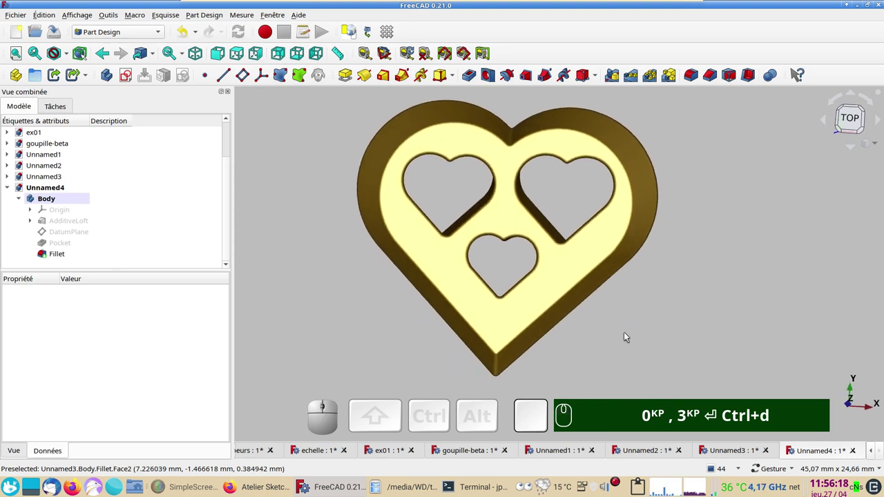
pyautogui.click(852, 115)
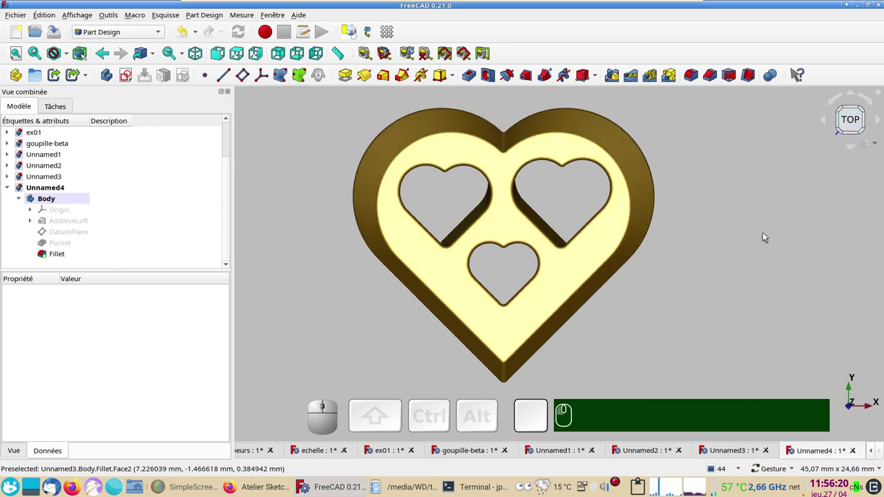
# Step: Switch to the ex01 document and orbit the blue plate with its two pink cylinders
pyautogui.scroll(-3)
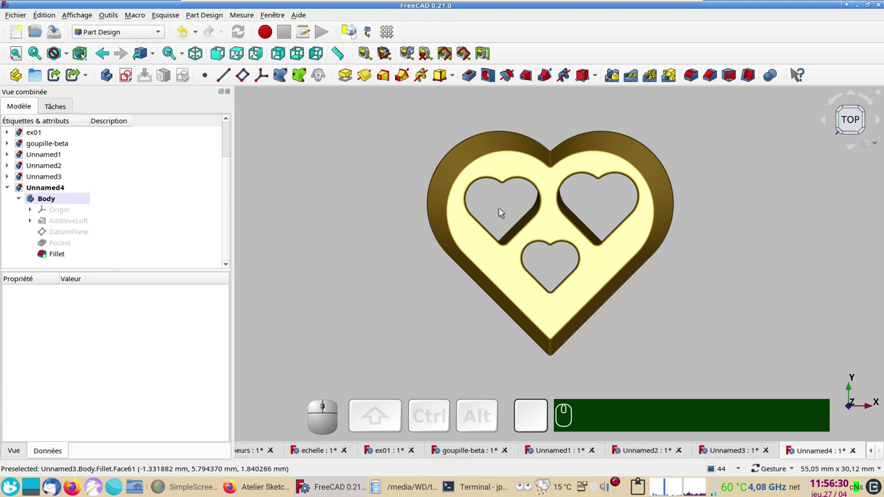
pyautogui.click(689, 350)
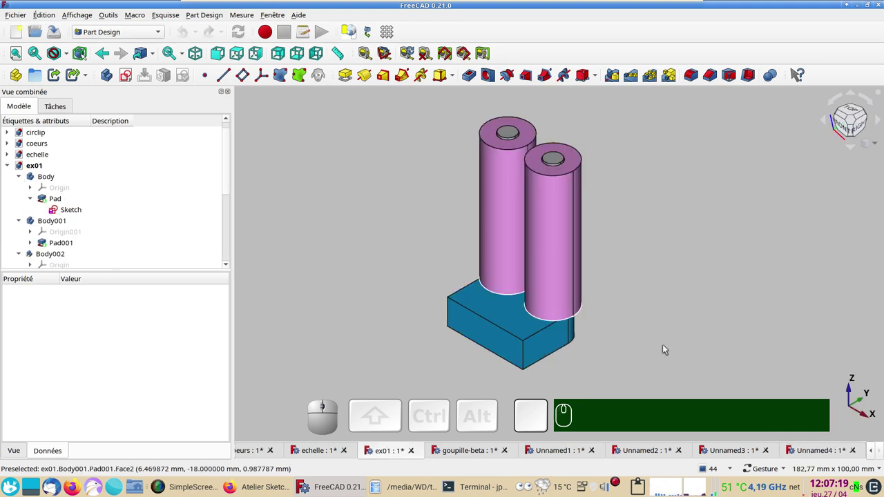
pyautogui.moveTo(616, 355); pyautogui.dragTo(647, 335)
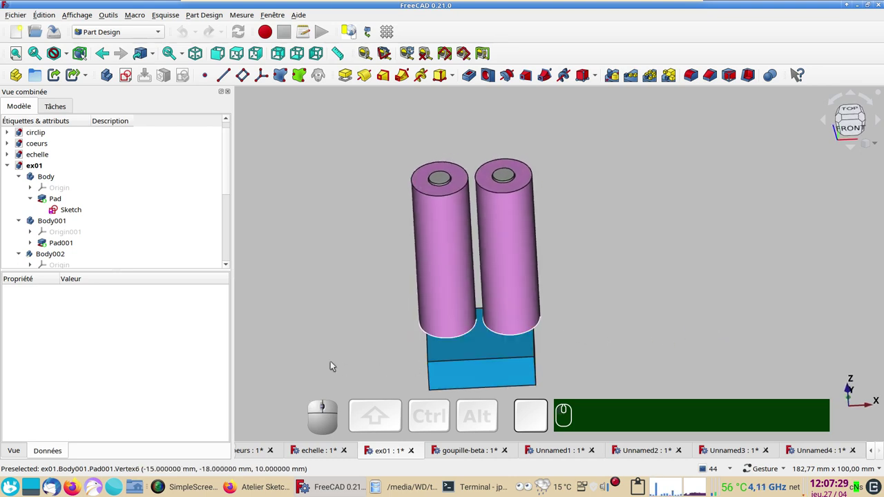
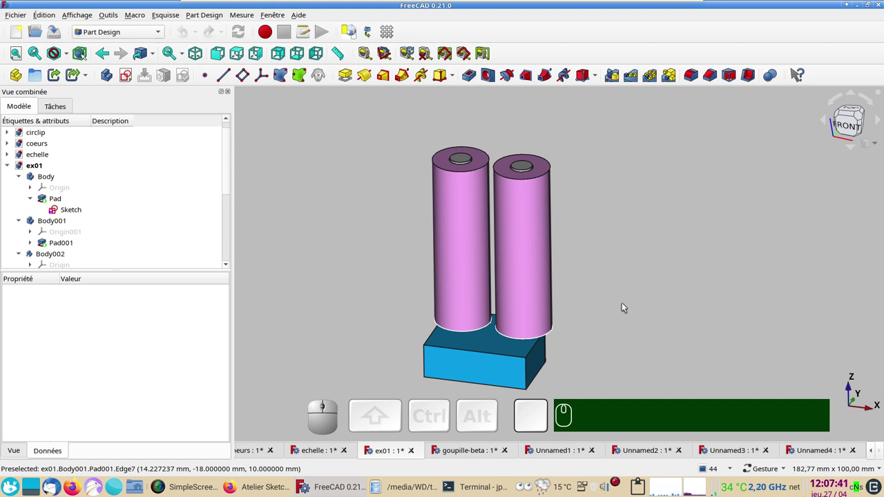
pyautogui.click(653, 342)
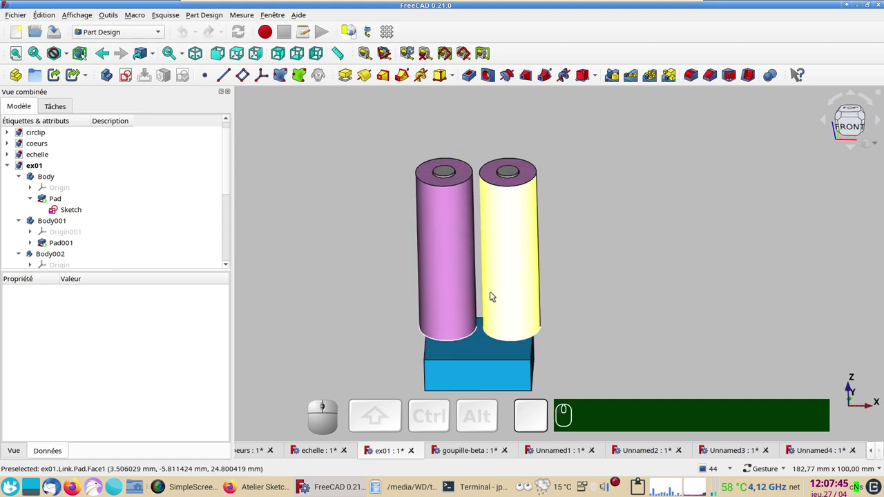
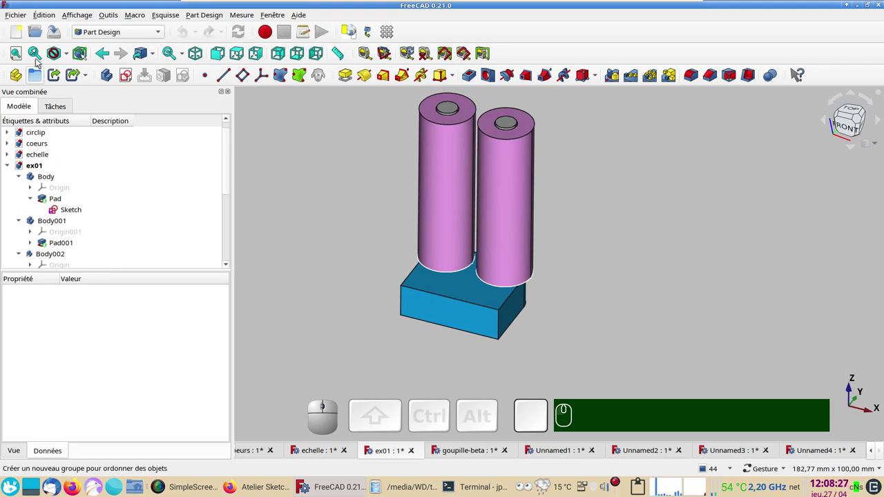
# Step: Create a new document with a Body and open an empty sketch on its XY_Plane
pyautogui.click(19, 31)
pyautogui.click(114, 81)
pyautogui.click(131, 79)
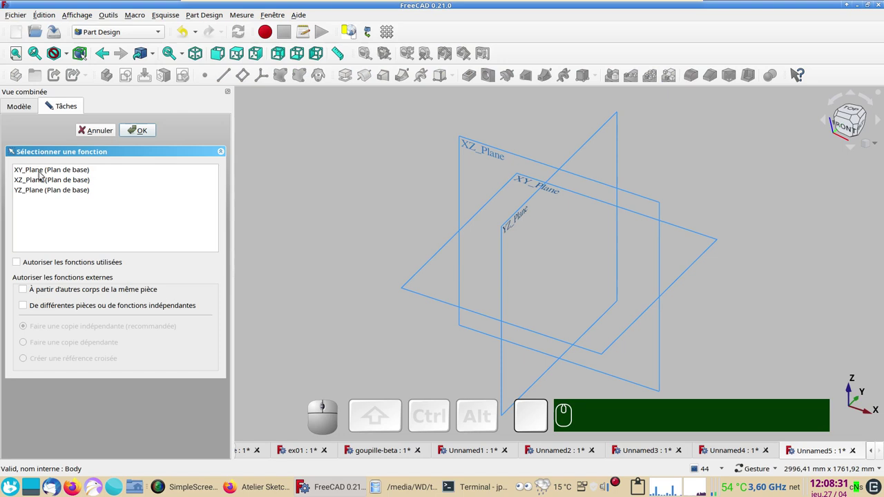
pyautogui.click(40, 169)
pyautogui.click(142, 132)
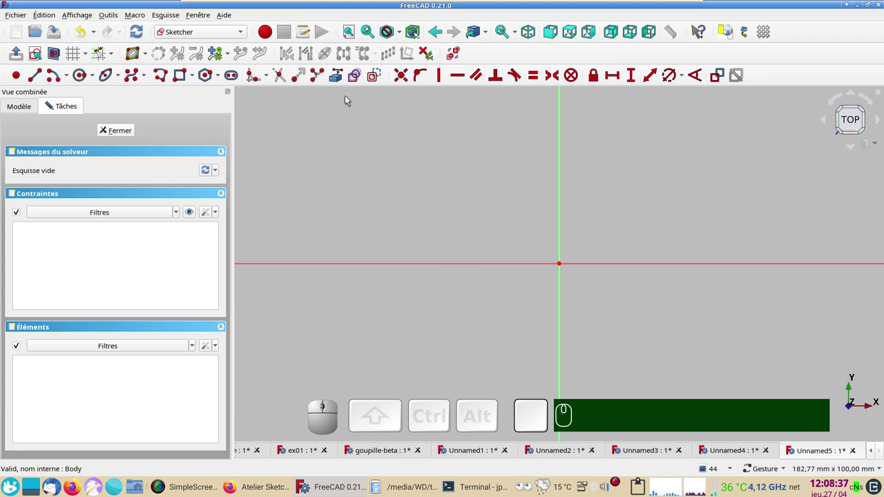
# Step: Draw a circle and constrain its diameter to 30 mm
pyautogui.click(376, 75)
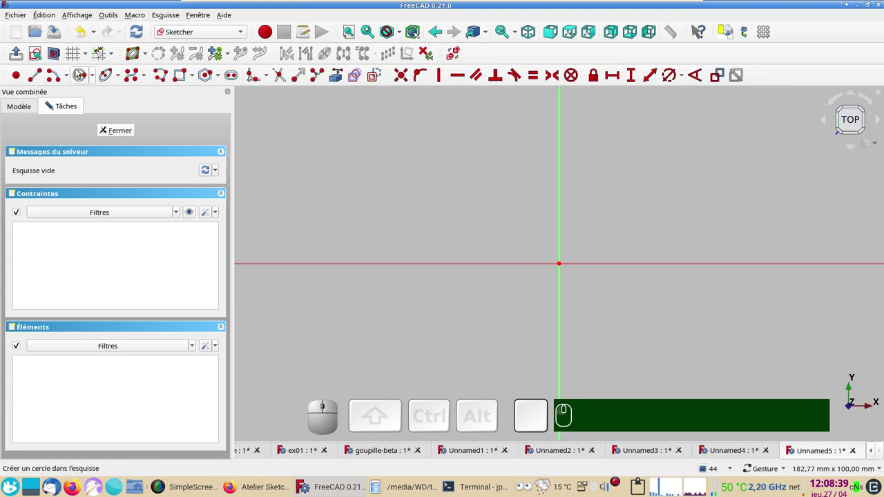
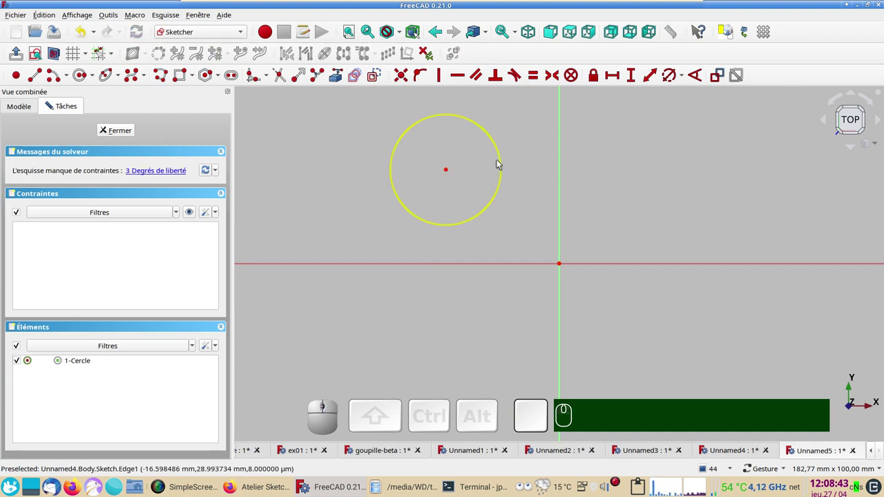
pyautogui.click(504, 161)
pyautogui.press('r')
pyautogui.press('KP_3')
pyautogui.press('KP_0')
pyautogui.press('KP_Enter')
# Step: Constrain the circle's centre 30 mm above the horizontal axis
pyautogui.click(448, 171)
pyautogui.click(637, 77)
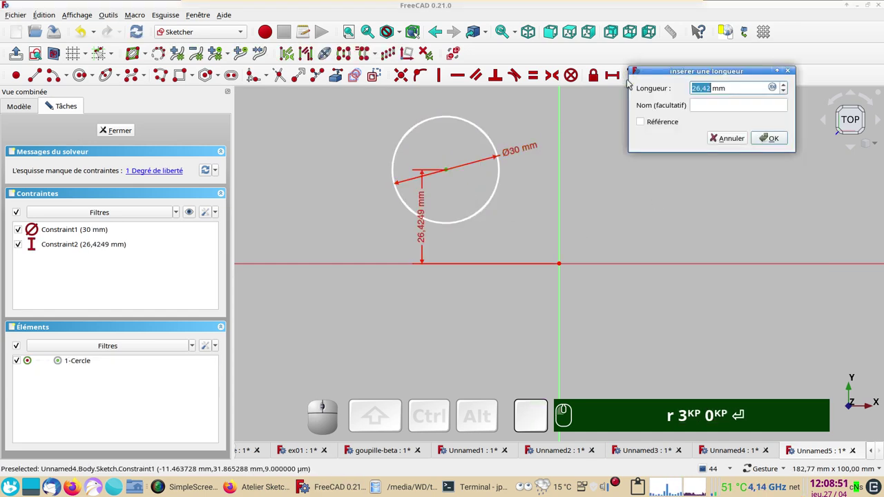
pyautogui.press('KP_3')
pyautogui.press('KP_0')
pyautogui.press('Return')
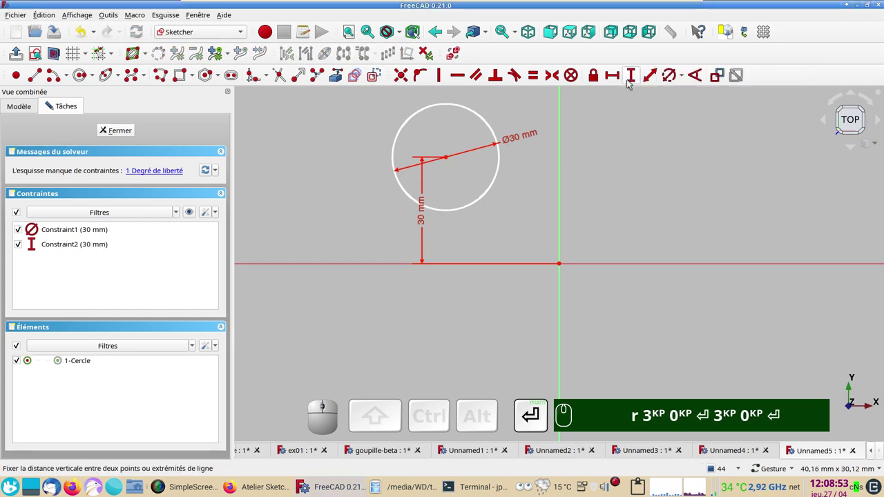
pyautogui.scroll(-3)
pyautogui.moveTo(693, 177); pyautogui.dragTo(475, 262)
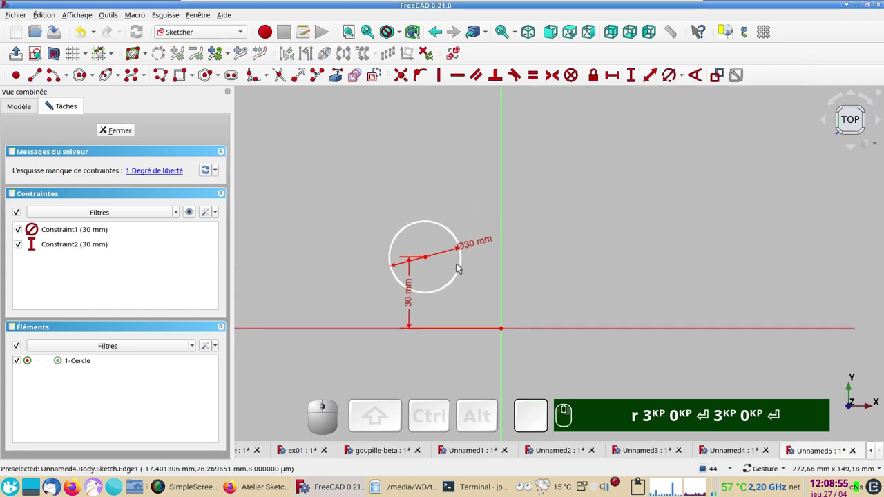
pyautogui.write('r')
pyautogui.press('KP_3')
pyautogui.press('KP_0')
pyautogui.press('Return')
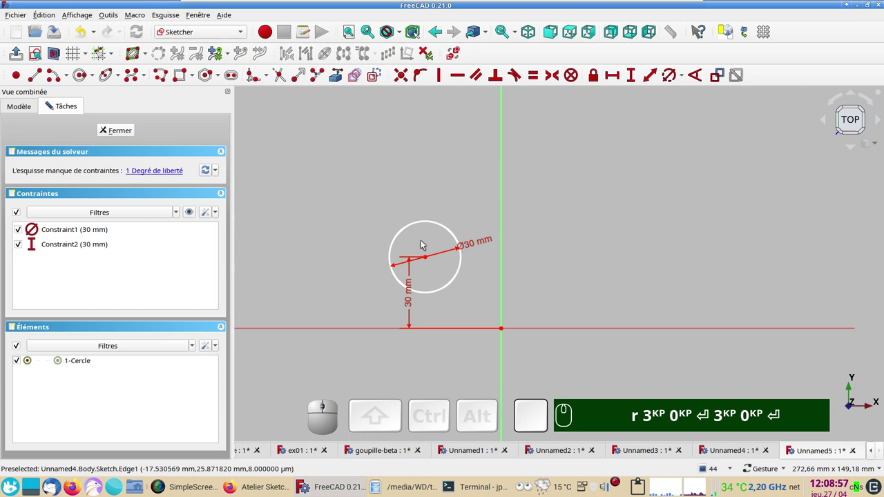
# Step: Mirror the circle across the vertical axis with the Symmetry tool
pyautogui.click(435, 223)
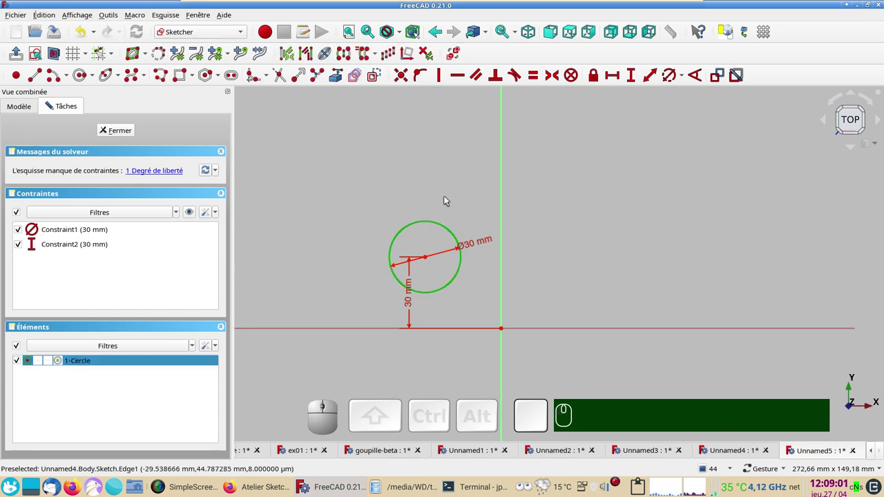
pyautogui.click(507, 225)
pyautogui.click(432, 226)
pyautogui.click(436, 224)
pyautogui.click(505, 227)
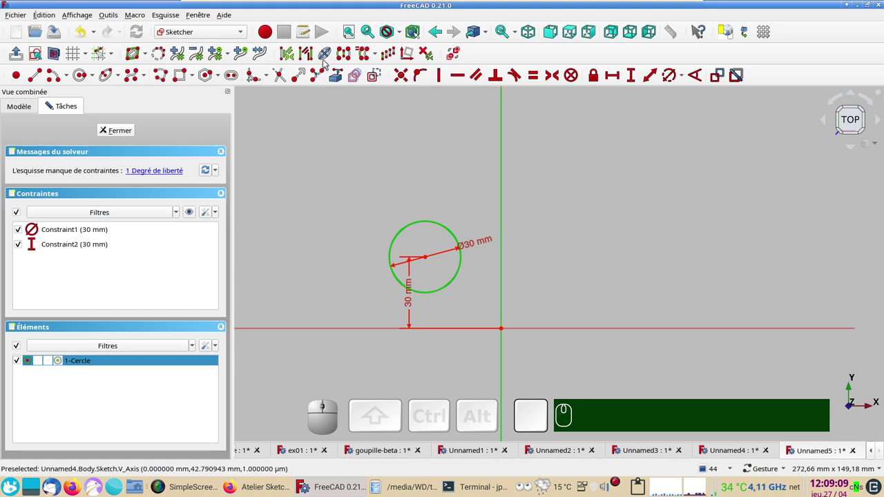
# Step: Delete the mirrored second circle from the sketch
pyautogui.click(350, 59)
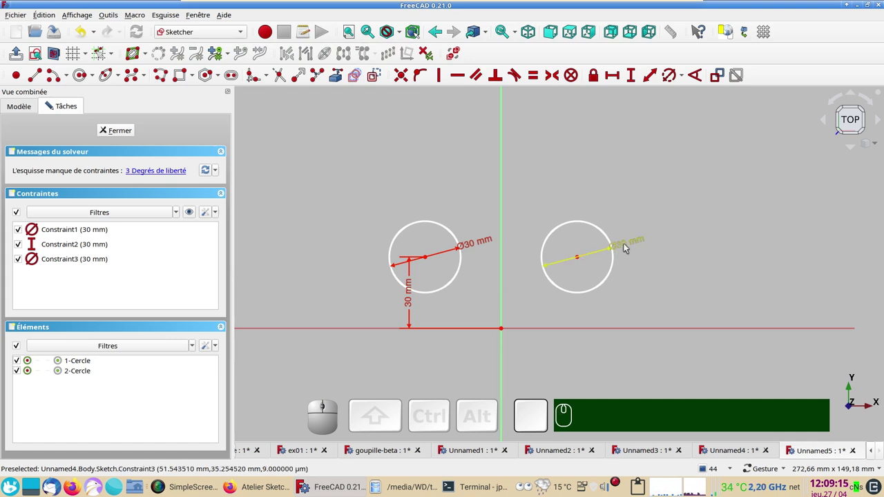
pyautogui.moveTo(580, 258); pyautogui.dragTo(397, 205)
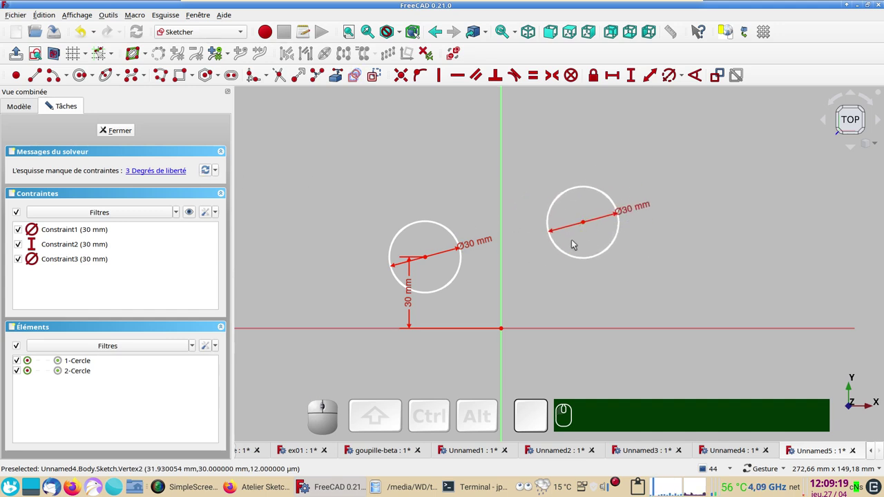
pyautogui.click(579, 258)
pyautogui.press('Delete')
# Step: Clone the first circle, placing an equal-size copy right of the vertical axis
pyautogui.click(451, 231)
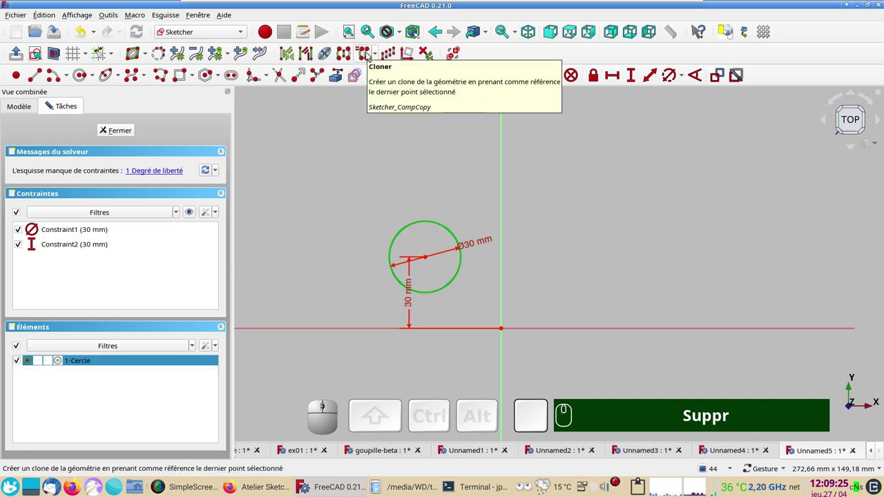
pyautogui.click(378, 55)
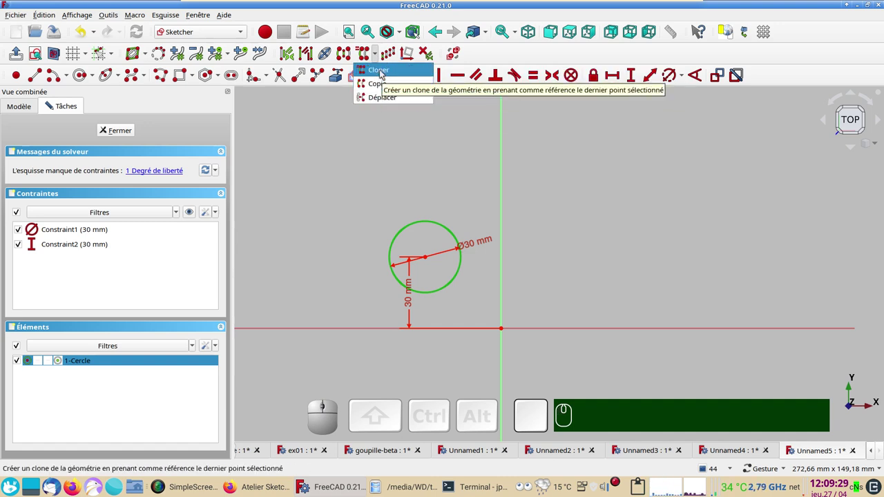
pyautogui.click(383, 71)
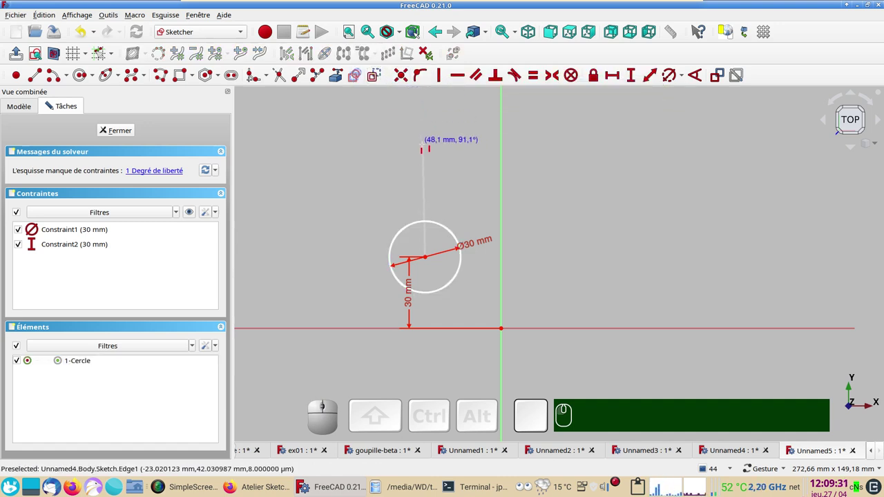
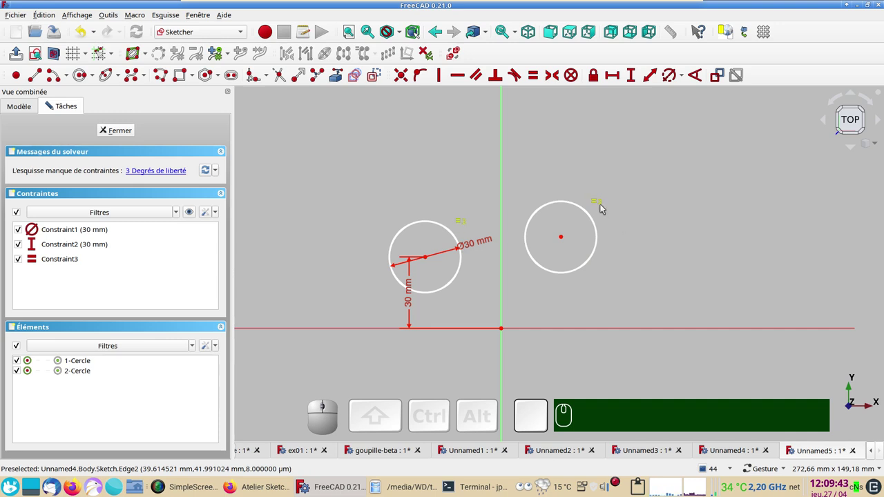
pyautogui.click(598, 201)
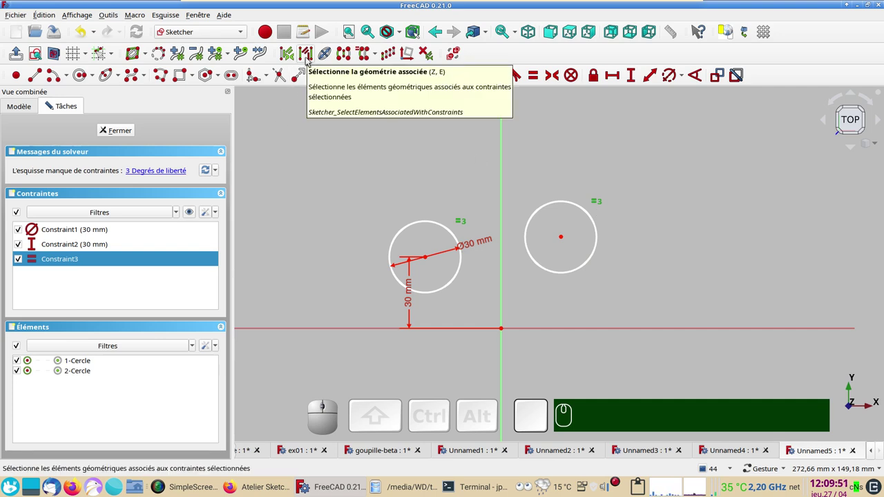
# Step: Check the clone's links by selecting geometry and constraints associated with the first circle
pyautogui.click(309, 59)
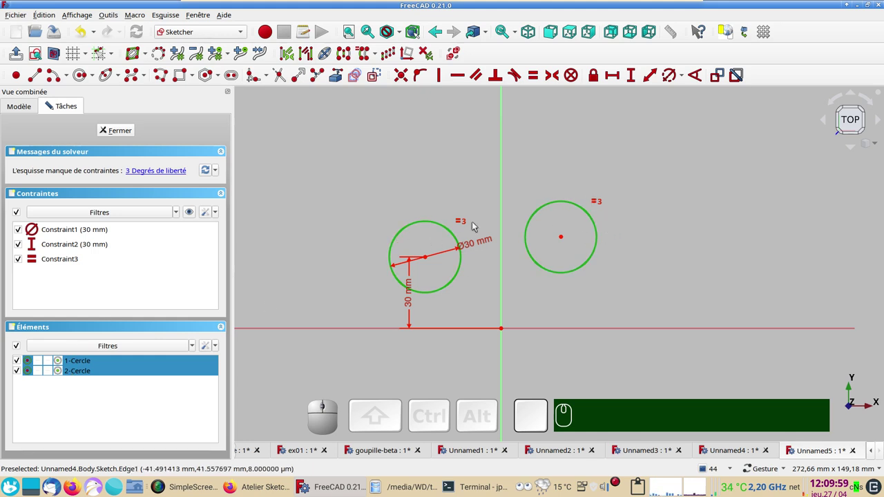
pyautogui.click(381, 198)
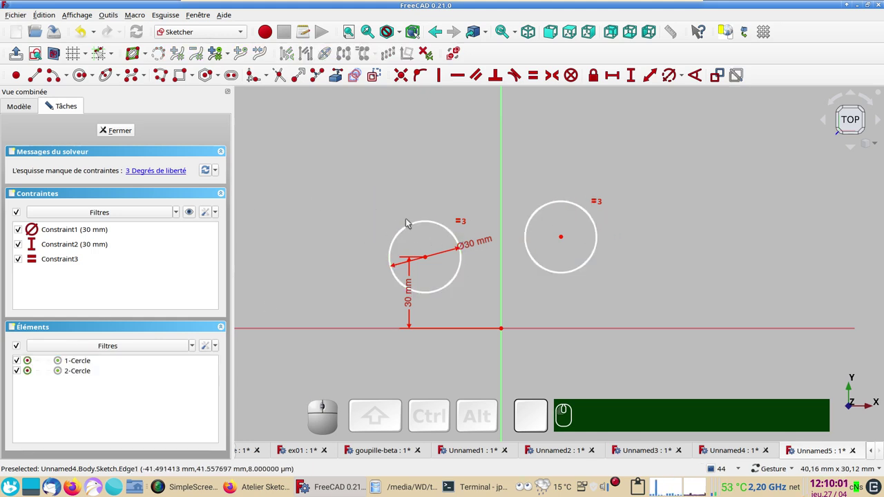
pyautogui.click(413, 223)
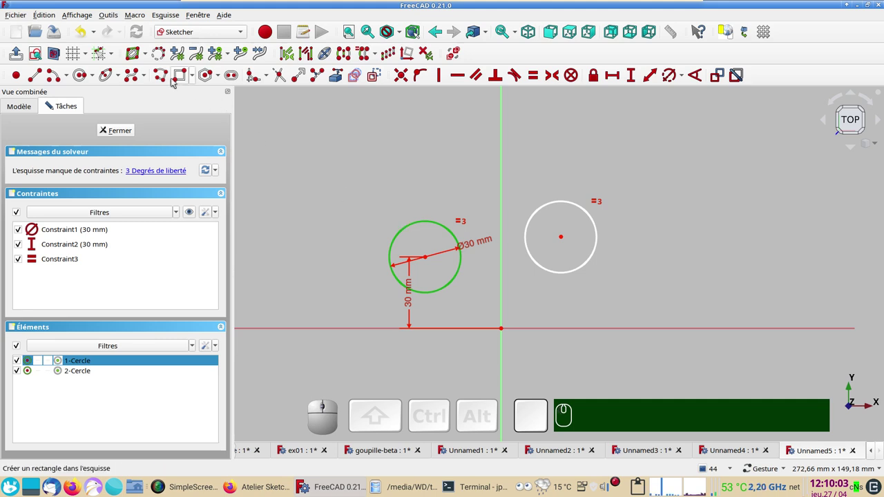
pyautogui.click(288, 55)
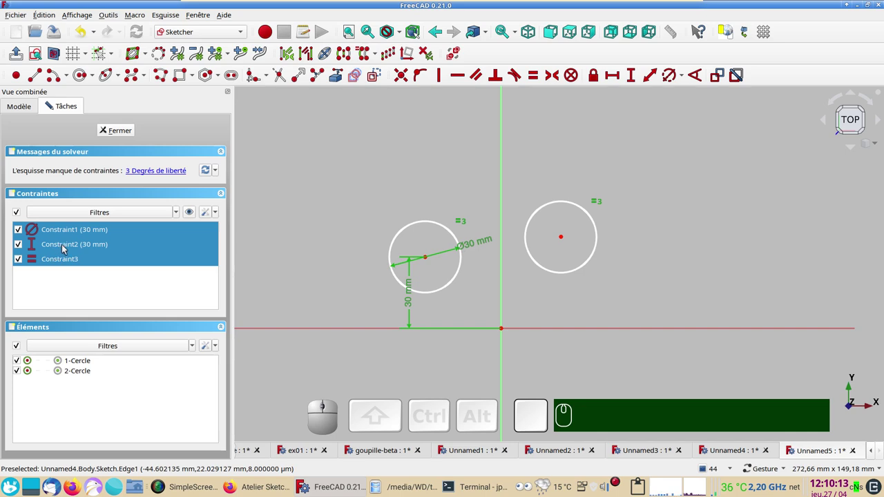
# Step: Make the two circle centres symmetric about the vertical axis
pyautogui.click(132, 130)
pyautogui.click(88, 258)
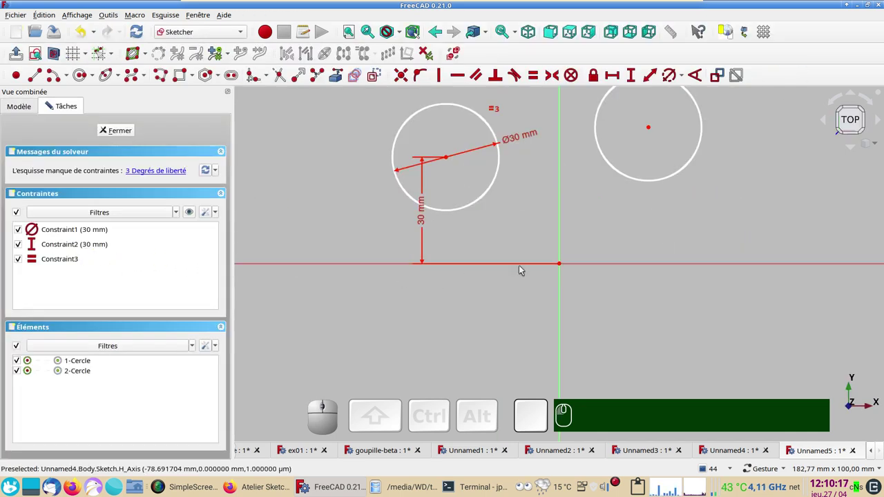
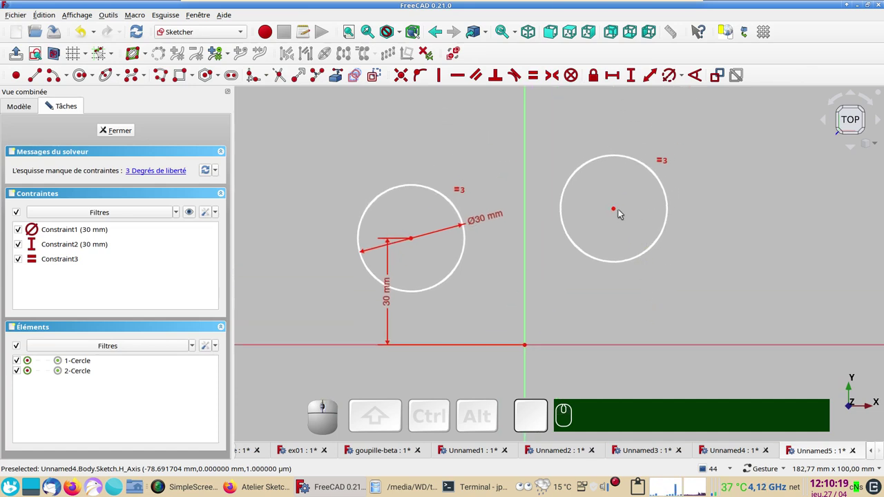
pyautogui.click(615, 210)
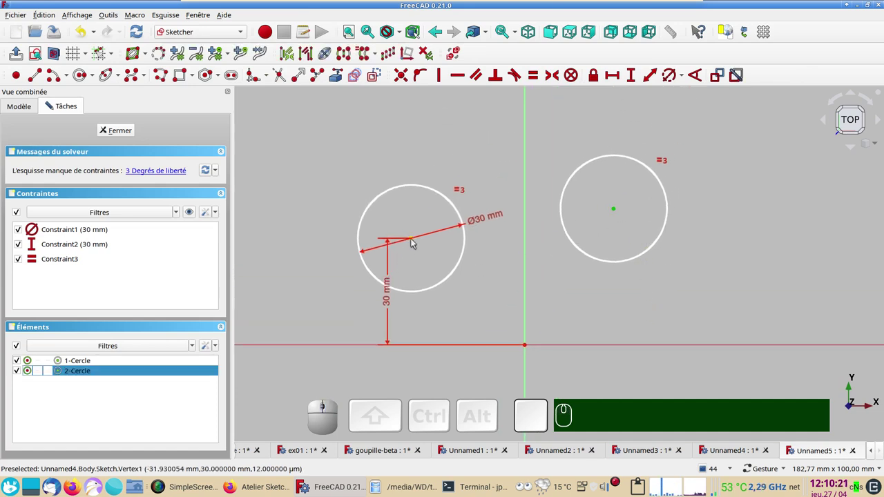
pyautogui.click(414, 240)
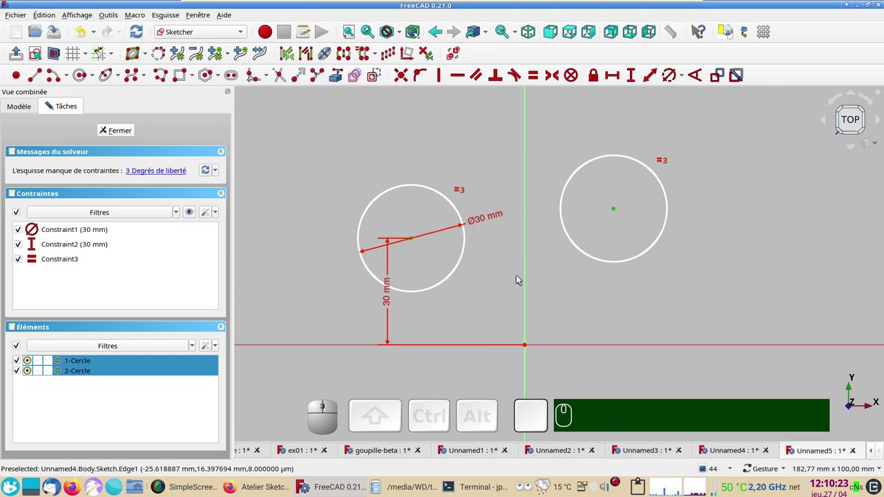
pyautogui.click(526, 274)
pyautogui.press('s')
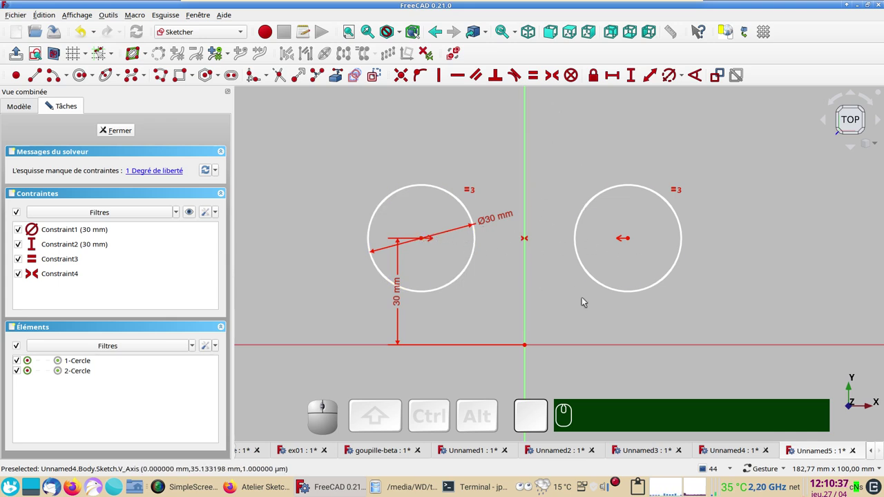
pyautogui.click(500, 293)
pyautogui.moveTo(500, 292); pyautogui.dragTo(457, 288)
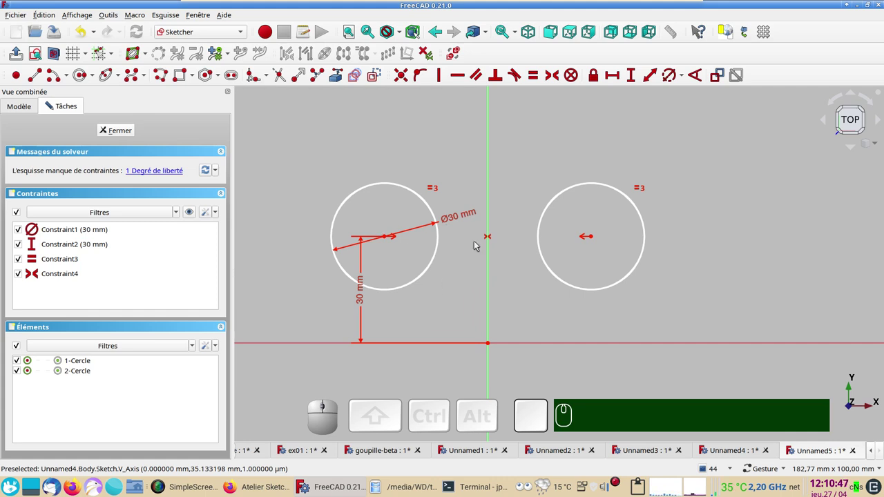
# Step: Set a 2 mm distance between the two circles, fully constraining the sketch
pyautogui.click(437, 260)
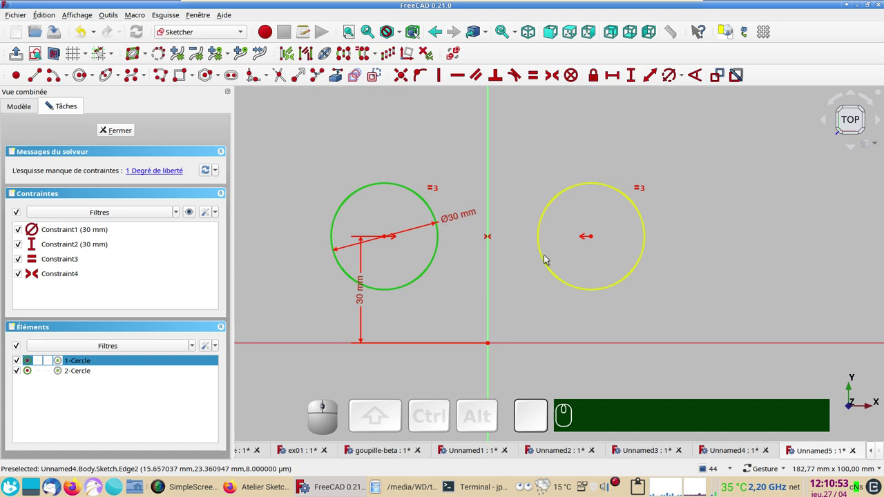
pyautogui.click(544, 260)
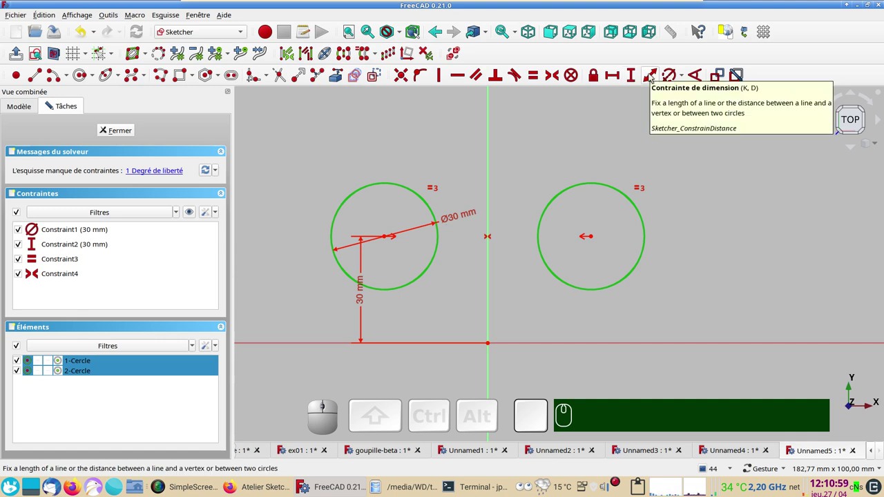
pyautogui.click(652, 75)
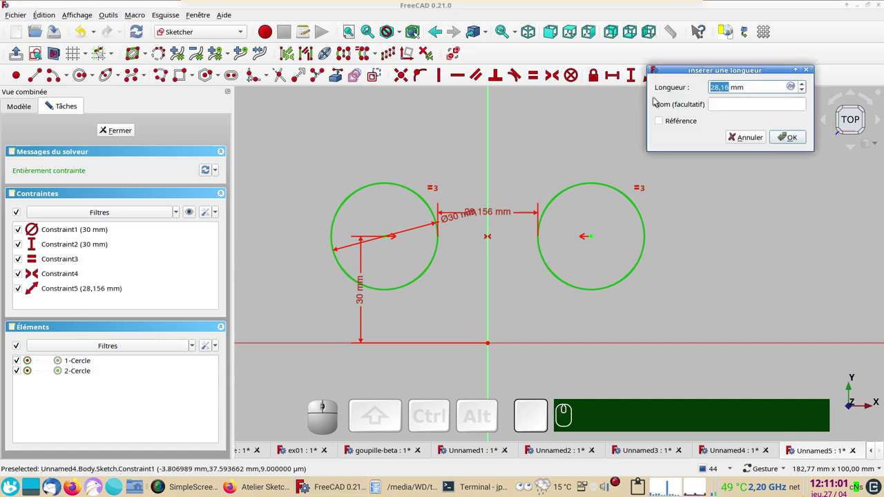
pyautogui.press('KP_2')
pyautogui.press('Return')
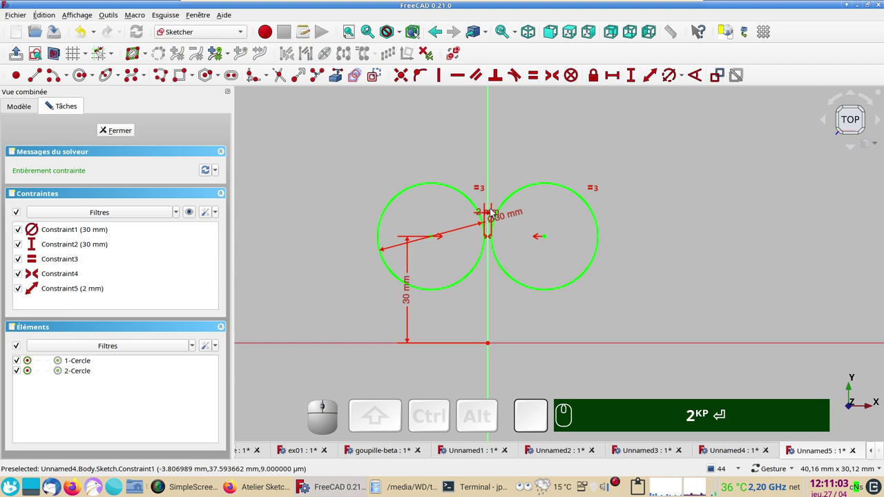
pyautogui.moveTo(481, 212); pyautogui.dragTo(654, 321)
pyautogui.scroll(3)
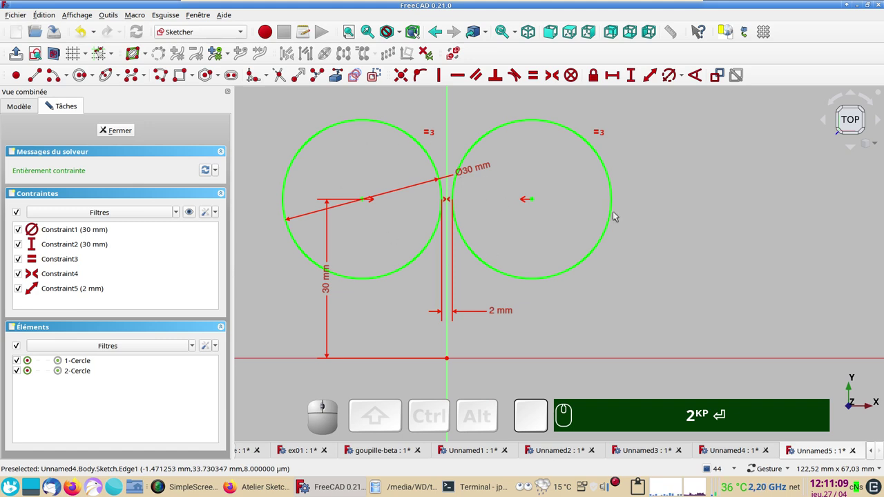
pyautogui.moveTo(639, 297); pyautogui.dragTo(561, 327)
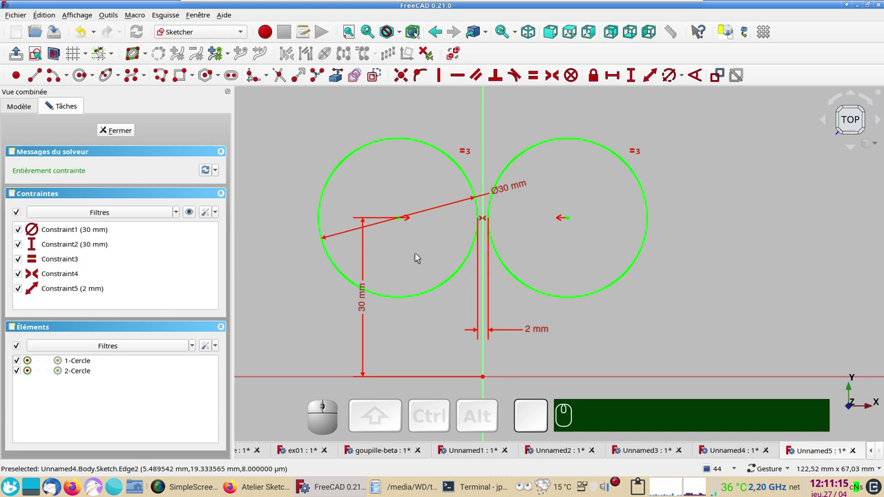
pyautogui.moveTo(419, 250); pyautogui.dragTo(428, 274)
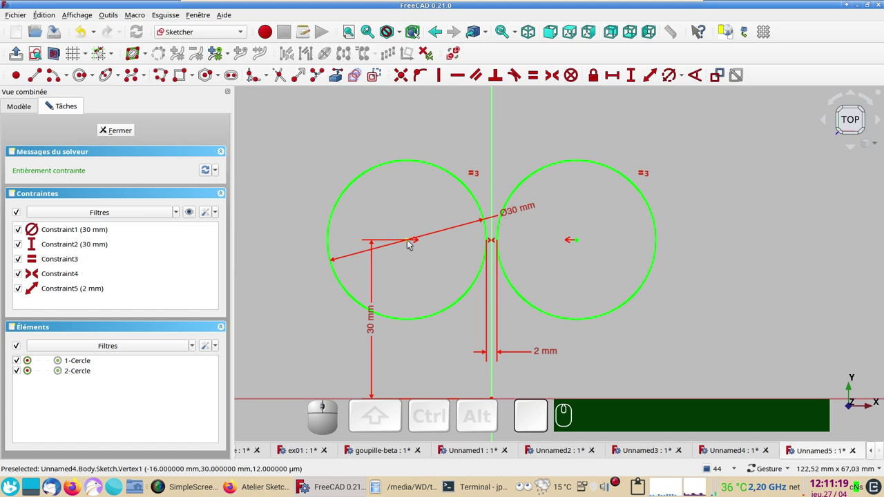
pyautogui.click(410, 242)
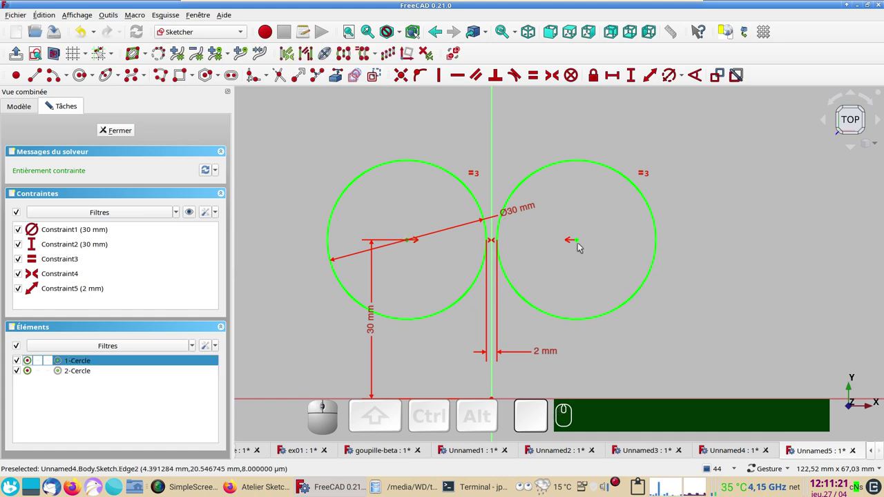
# Step: Add a 32 mm horizontal reference dimension between the centres named 'entraxe'
pyautogui.click(580, 241)
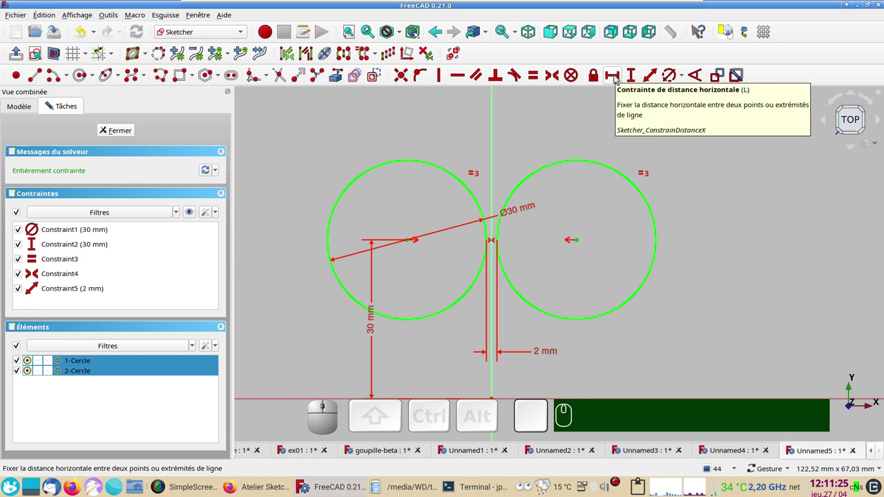
pyautogui.click(616, 76)
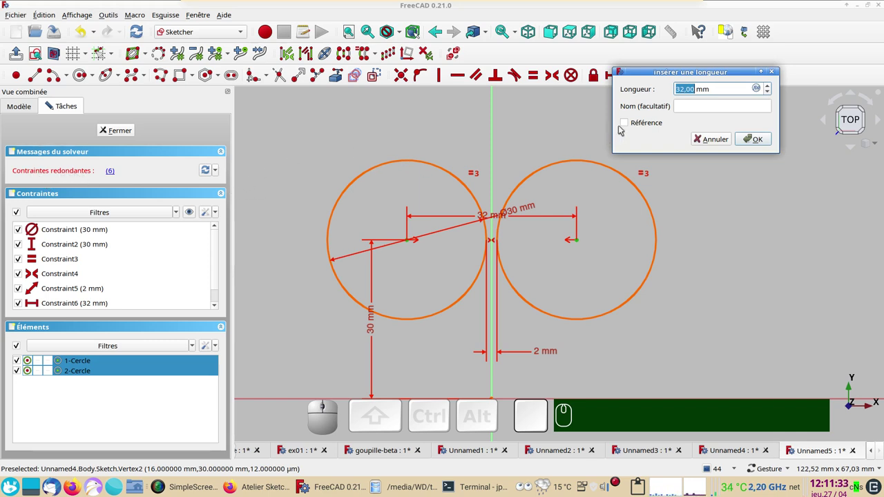
pyautogui.click(625, 126)
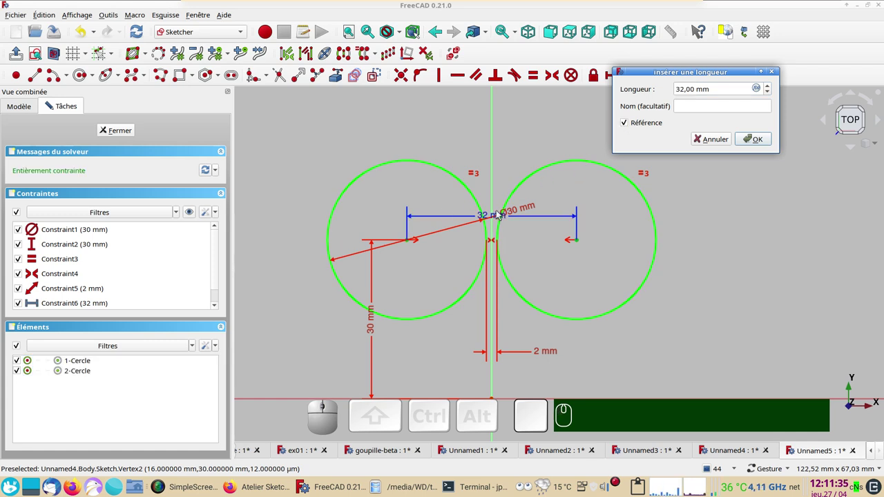
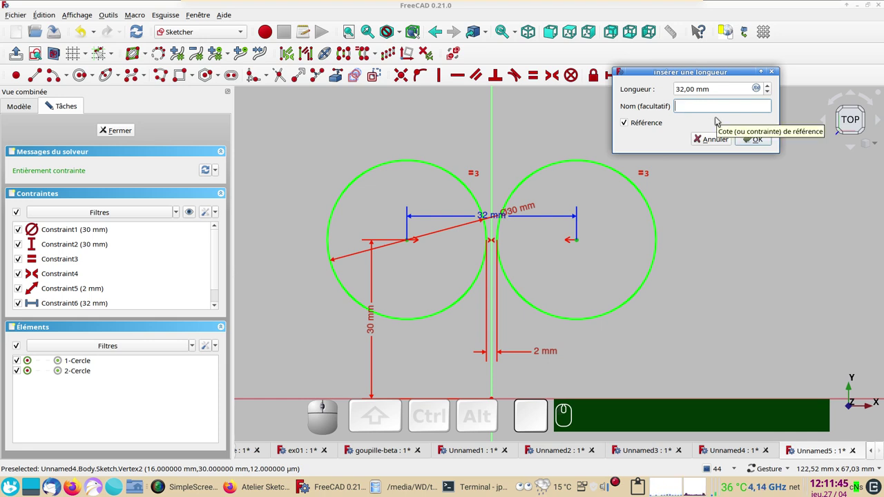
pyautogui.write('entr')
pyautogui.write('ax')
pyautogui.write('e')
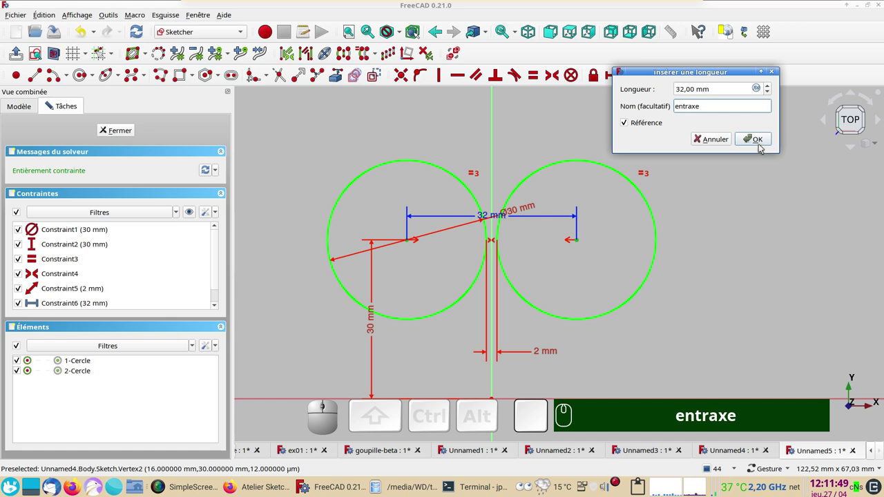
pyautogui.click(760, 143)
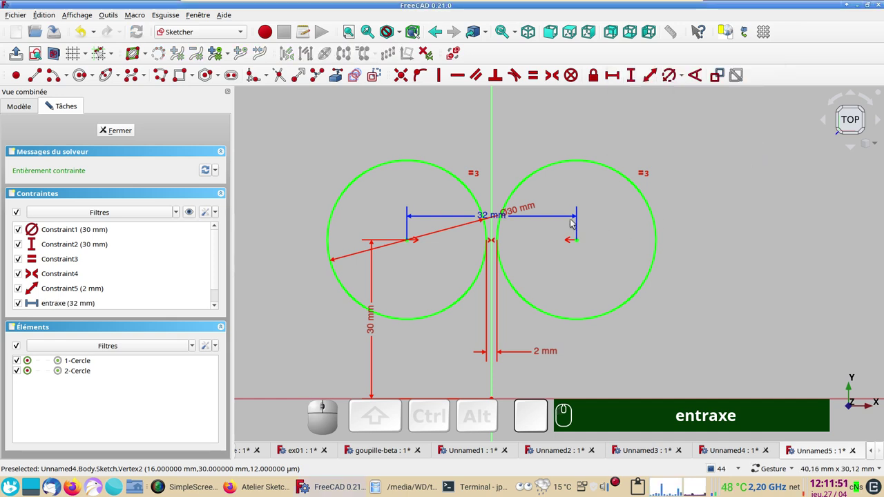
# Step: Draw concentric hole circles at both centres, equal and 8,5 mm in diameter
pyautogui.scroll(-3)
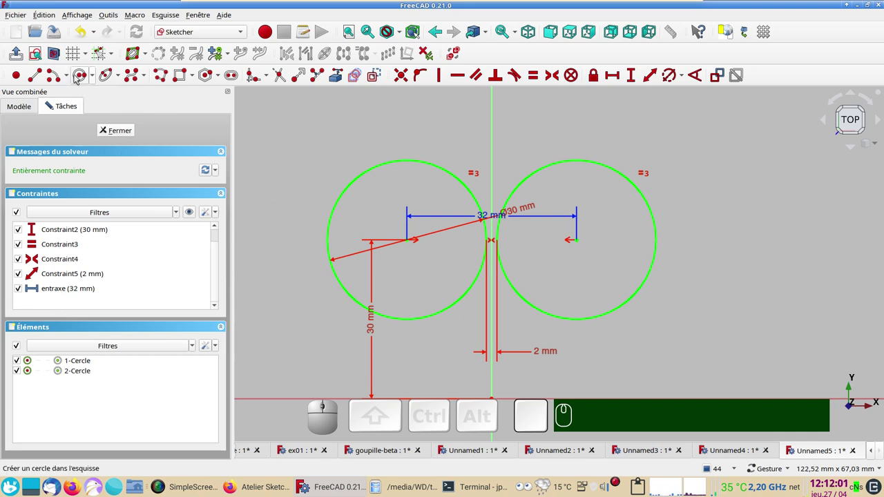
pyautogui.click(86, 76)
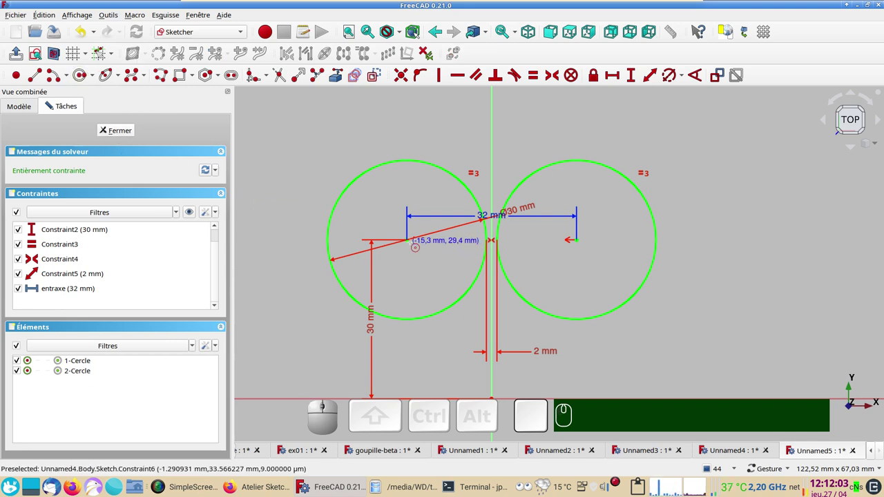
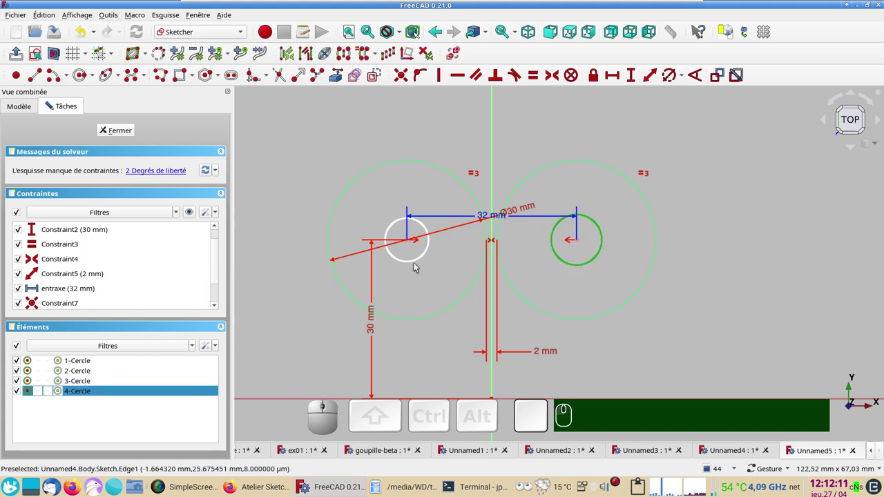
pyautogui.click(416, 263)
pyautogui.press('r')
pyautogui.press('KP_8')
pyautogui.press('KP_Decimal')
pyautogui.press('KP_5')
pyautogui.press('Return')
pyautogui.press('Return')
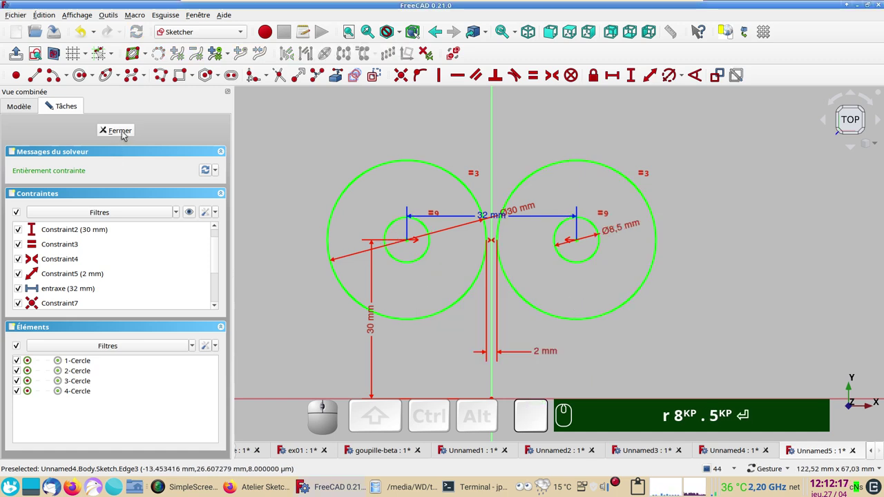
# Step: Close the finished sketch and return to the Part Design model
pyautogui.click(120, 129)
pyautogui.moveTo(514, 264); pyautogui.dragTo(423, 307)
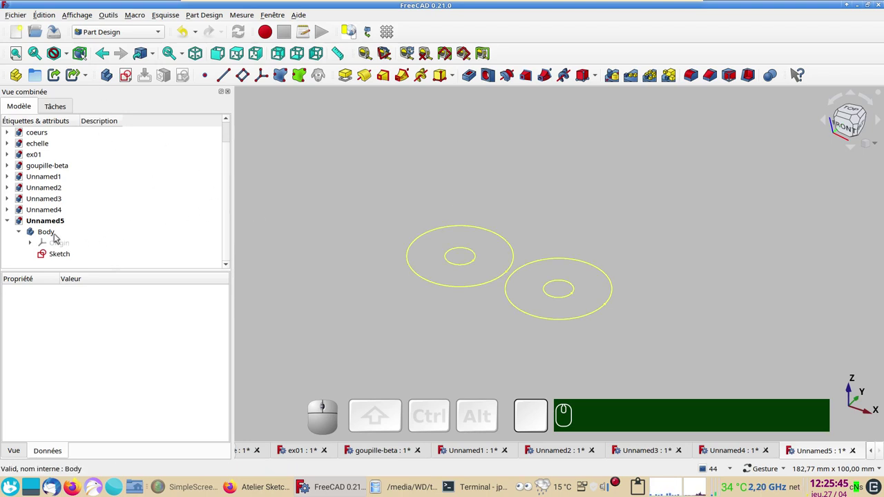
# Step: Create a new XY-plane sketch in the Body and draw a centred rectangle on the H axis
pyautogui.click(110, 74)
pyautogui.click(128, 80)
pyautogui.click(68, 170)
pyautogui.click(141, 131)
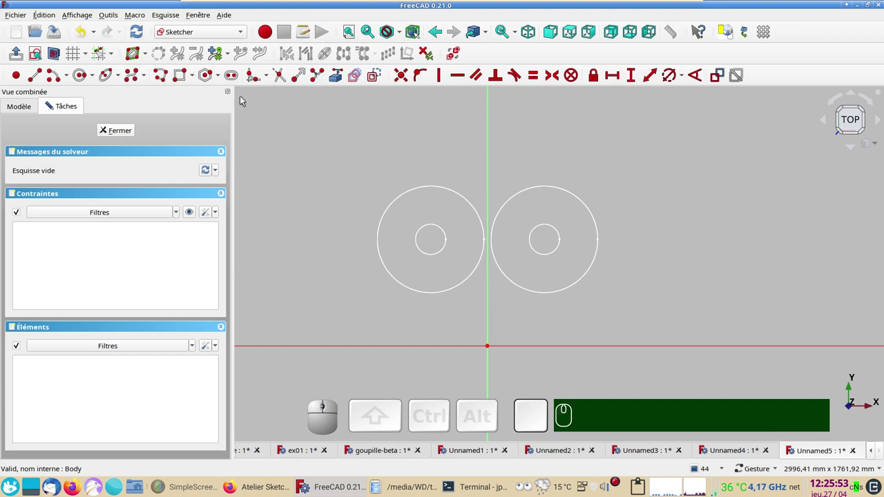
pyautogui.click(187, 76)
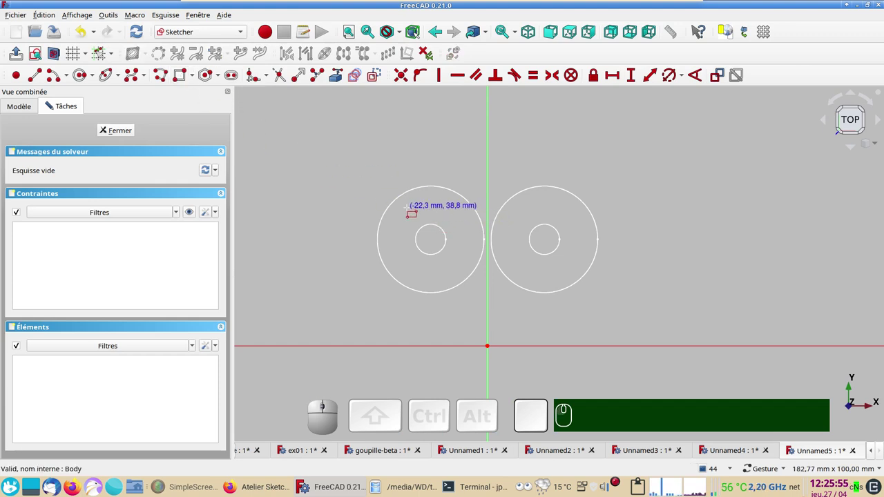
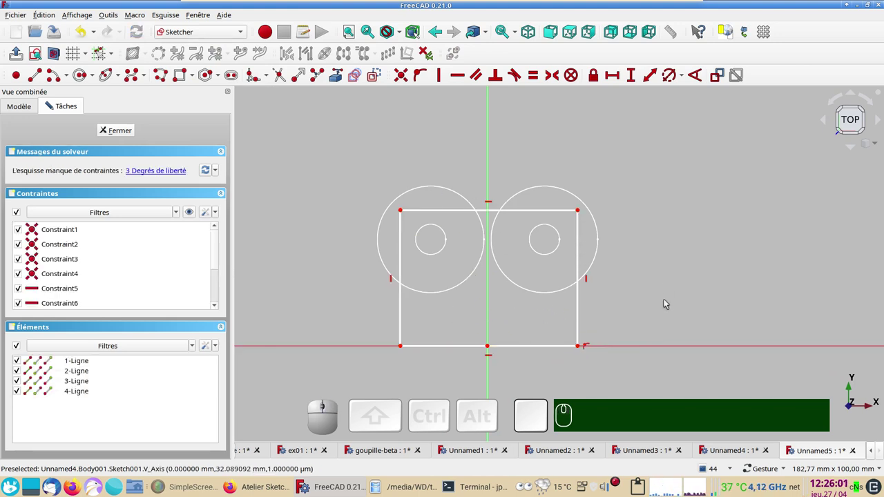
pyautogui.scroll(3)
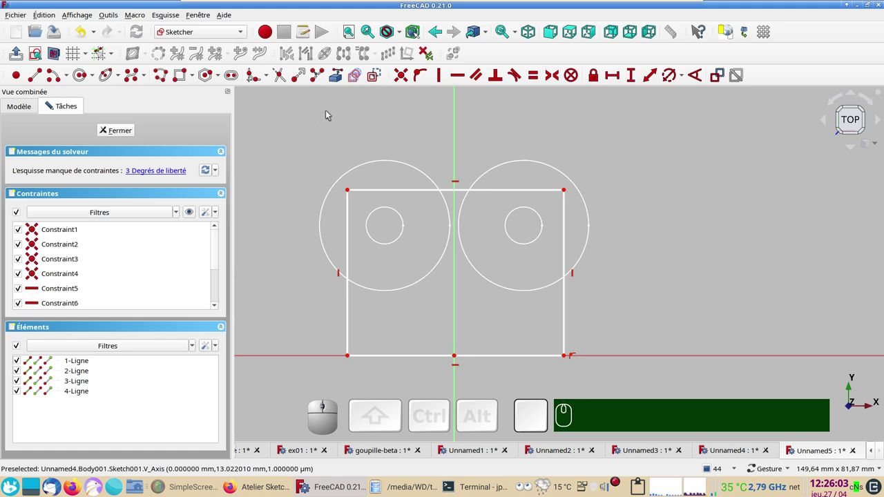
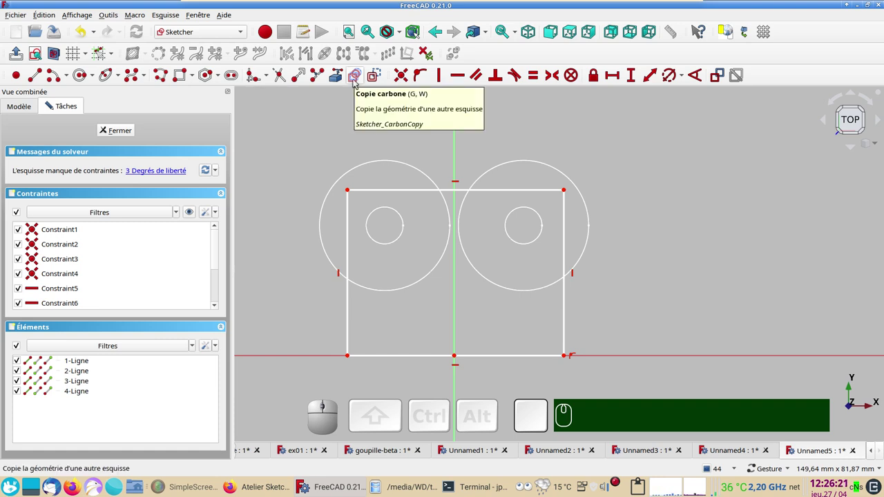
# Step: Copy in the four circles and toggle all of them to construction geometry
pyautogui.click(357, 81)
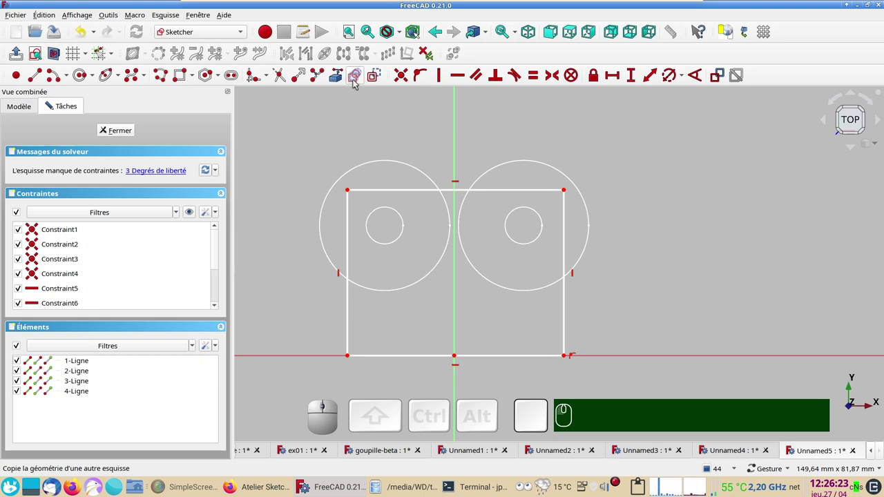
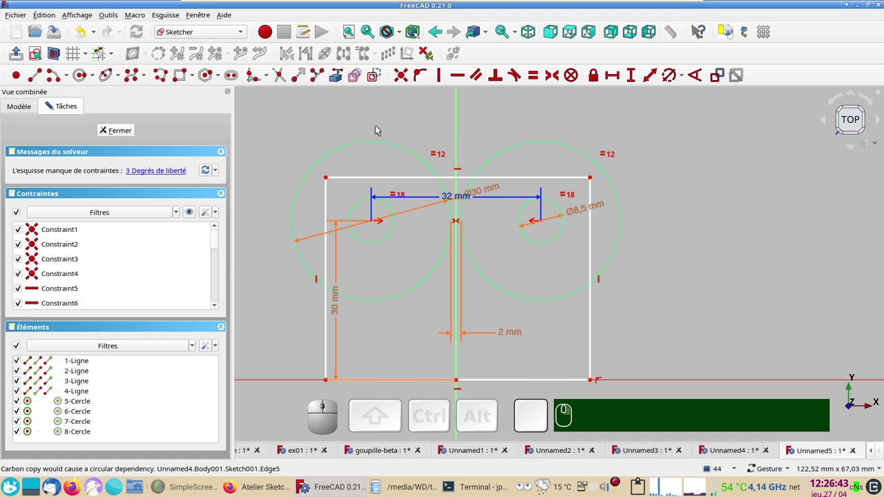
pyautogui.click(384, 143)
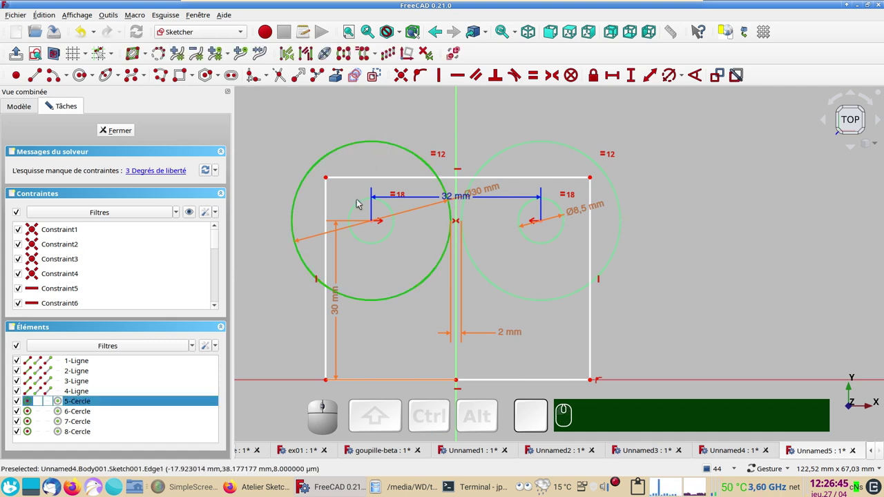
pyautogui.click(360, 205)
pyautogui.click(489, 161)
pyautogui.click(522, 219)
pyautogui.click(372, 77)
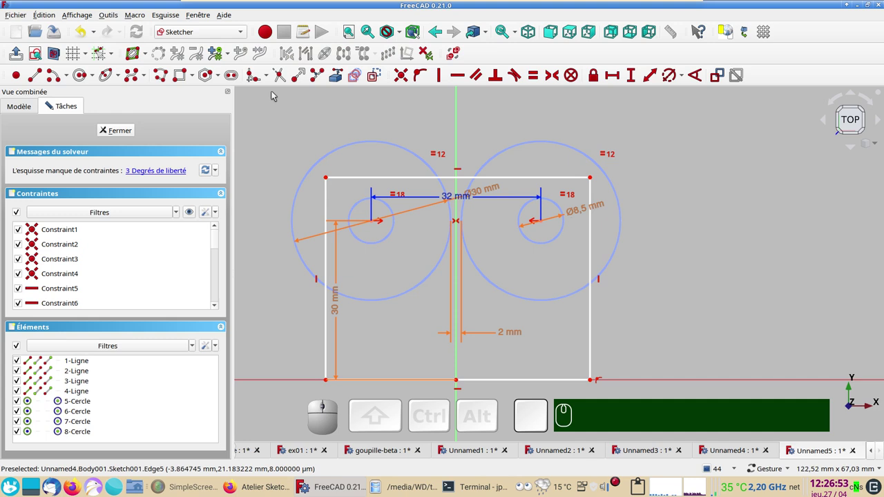
# Step: Fillet the rectangle's top corners and set the arc radius to 10 mm
pyautogui.click(255, 78)
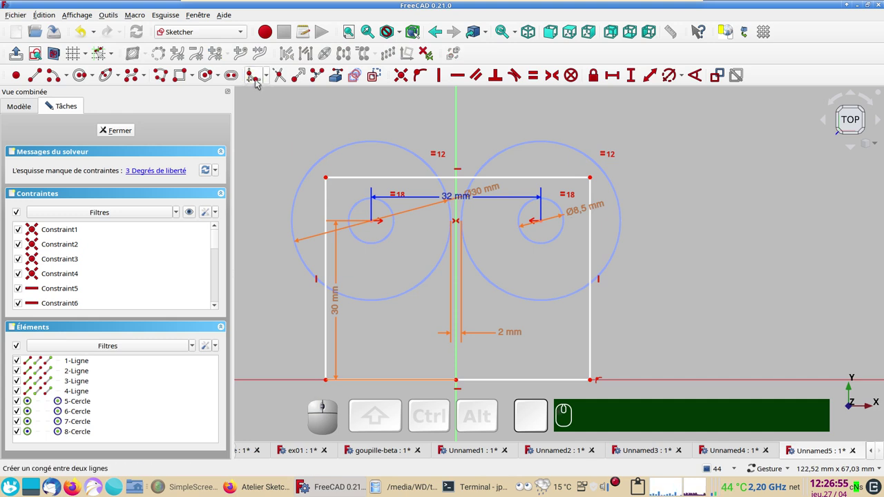
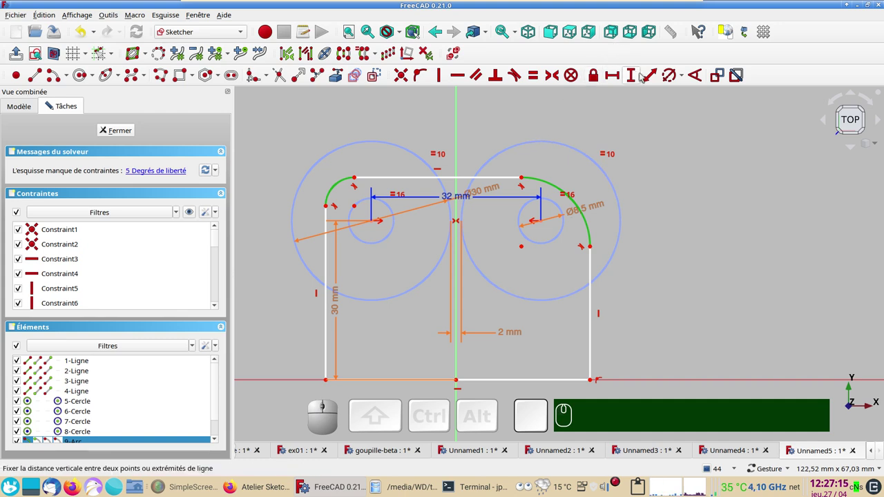
pyautogui.press('r')
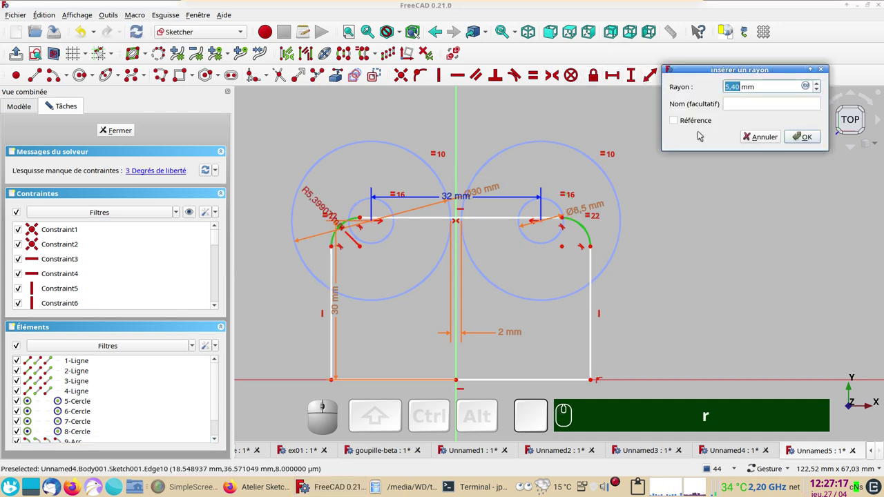
pyautogui.press('KP_1')
pyautogui.press('KP_0')
pyautogui.press('KP_Enter')
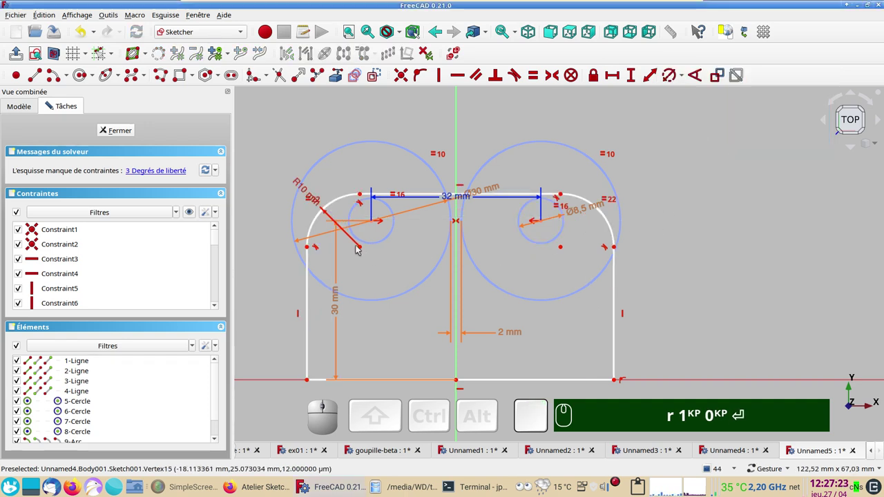
# Step: Make both arc centres coincident with the hole centres, then close the sketch
pyautogui.click(364, 249)
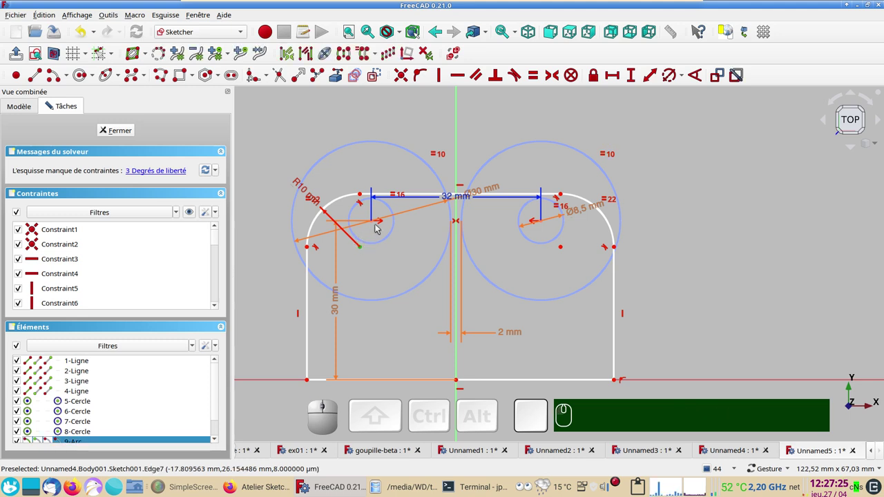
pyautogui.click(376, 223)
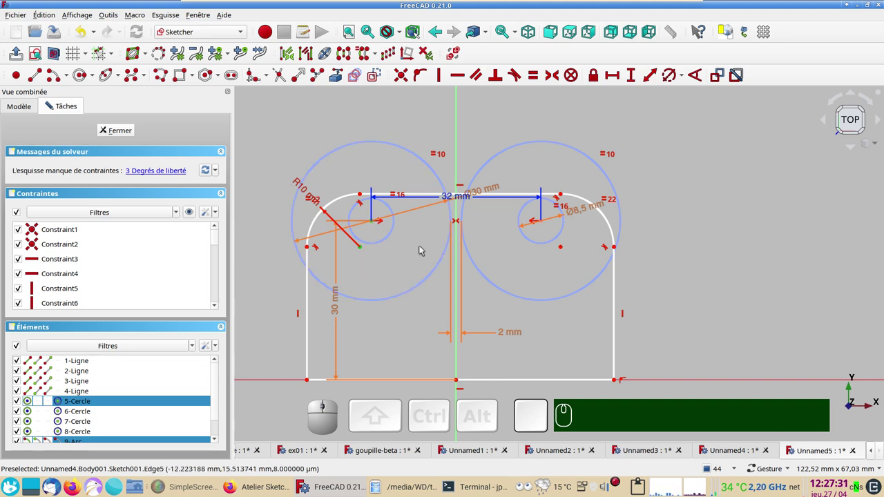
pyautogui.press('c')
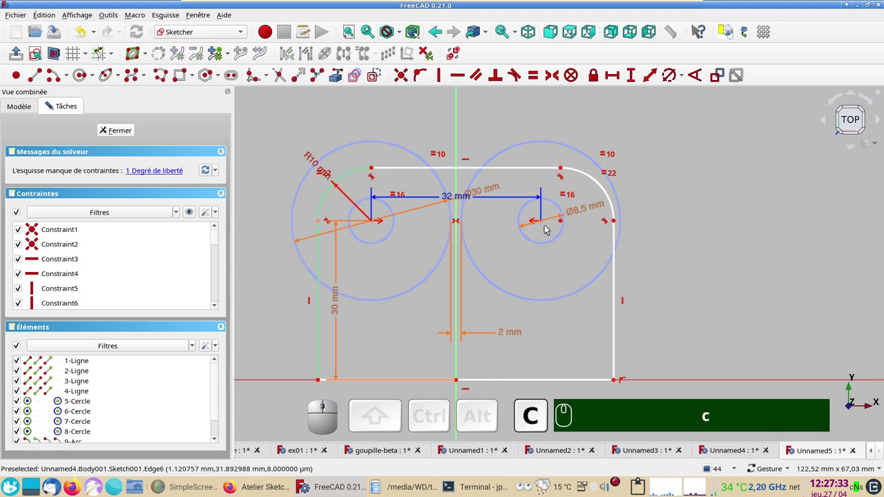
pyautogui.moveTo(564, 221); pyautogui.dragTo(573, 231)
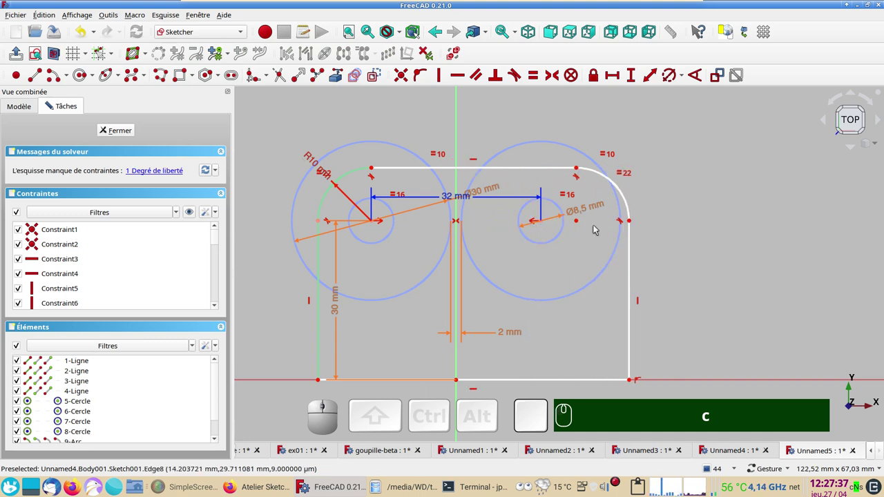
pyautogui.click(579, 222)
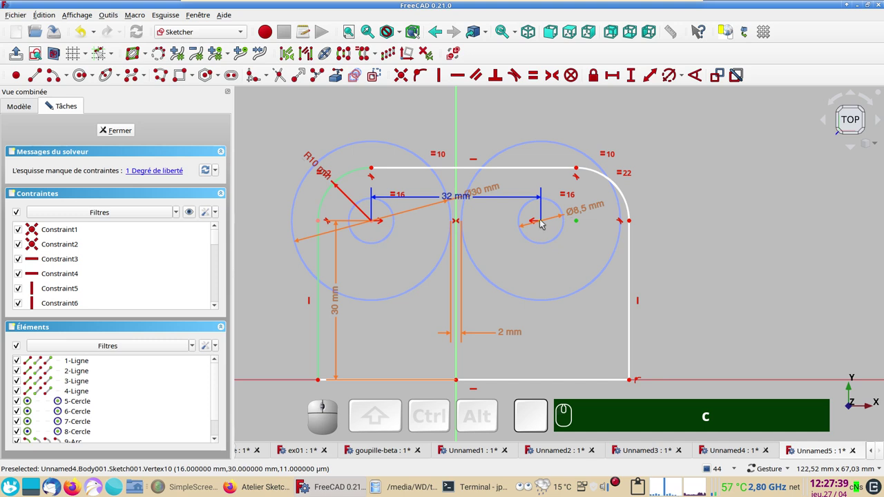
pyautogui.click(542, 221)
pyautogui.write('c')
pyautogui.write('c')
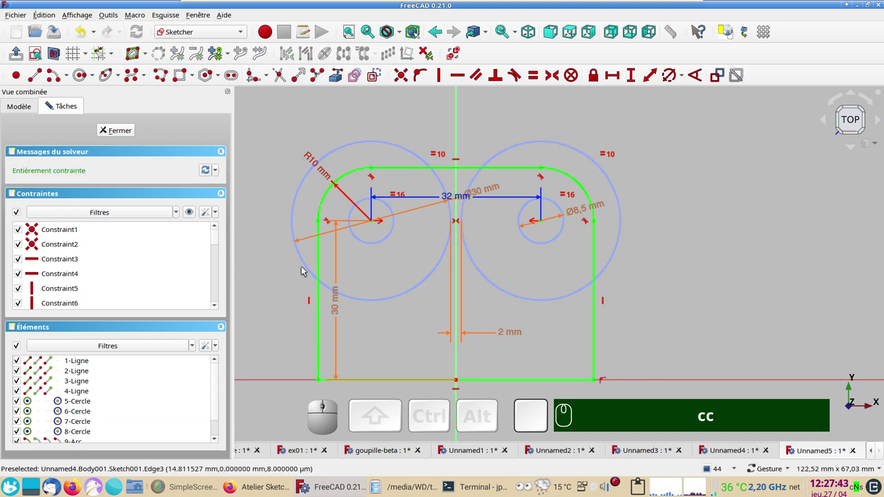
pyautogui.click(121, 132)
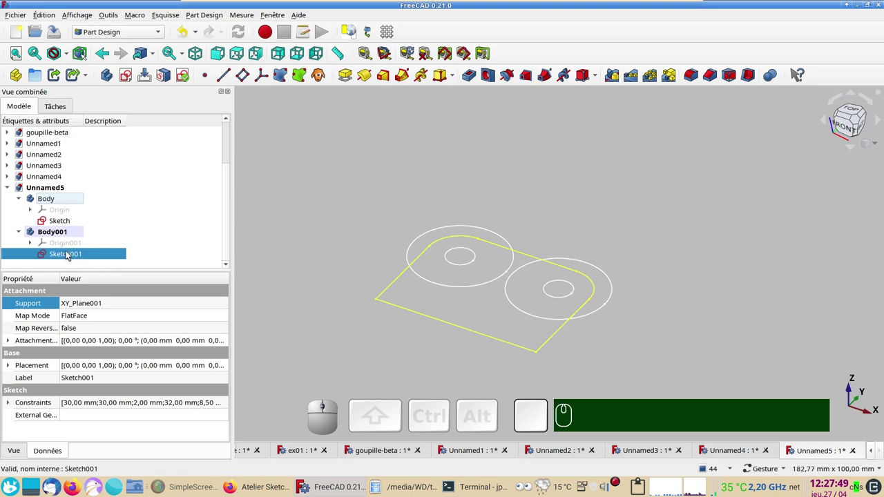
# Step: Reopen Sketch001 for editing and start drawing circles around the hole centres
pyautogui.click(72, 253)
pyautogui.scroll(3)
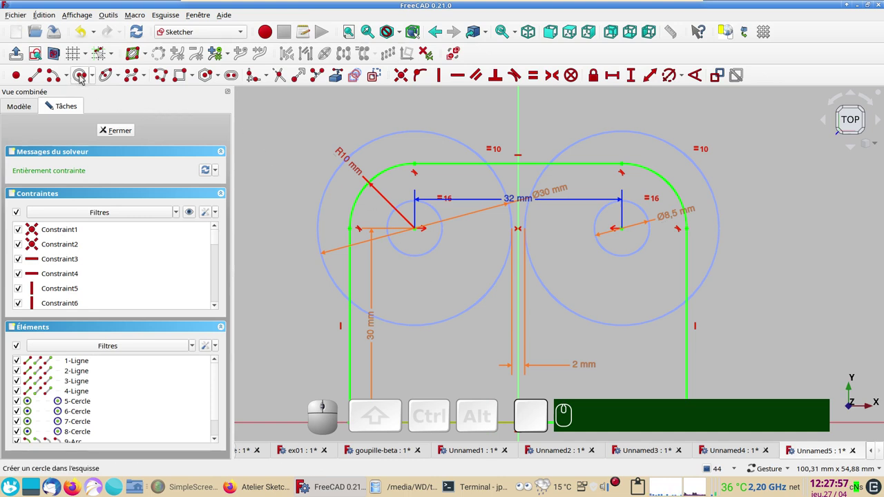
pyautogui.click(82, 76)
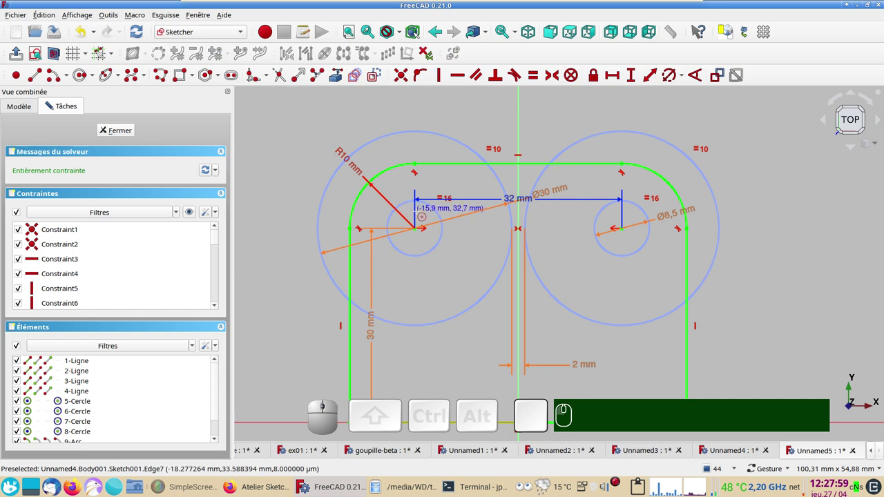
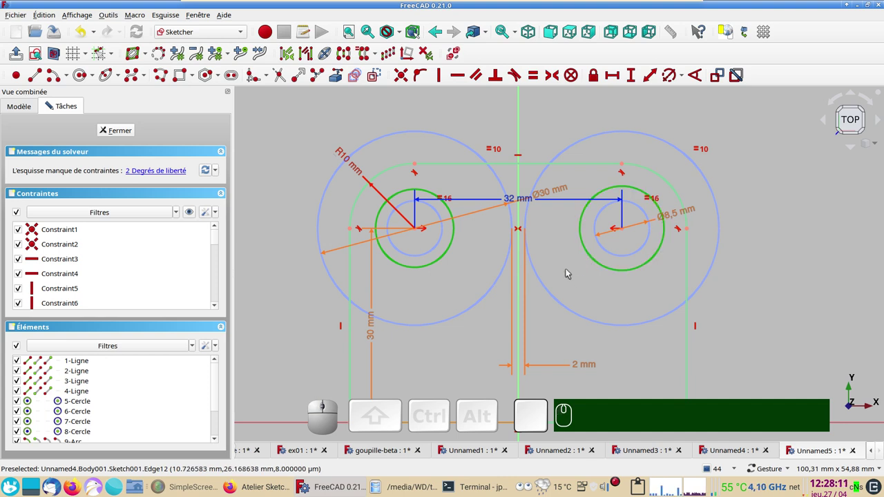
# Step: Set the new circles' diameter to Sketch.Constraints.hole - 0,5 mm, giving 8 mm
pyautogui.press('r')
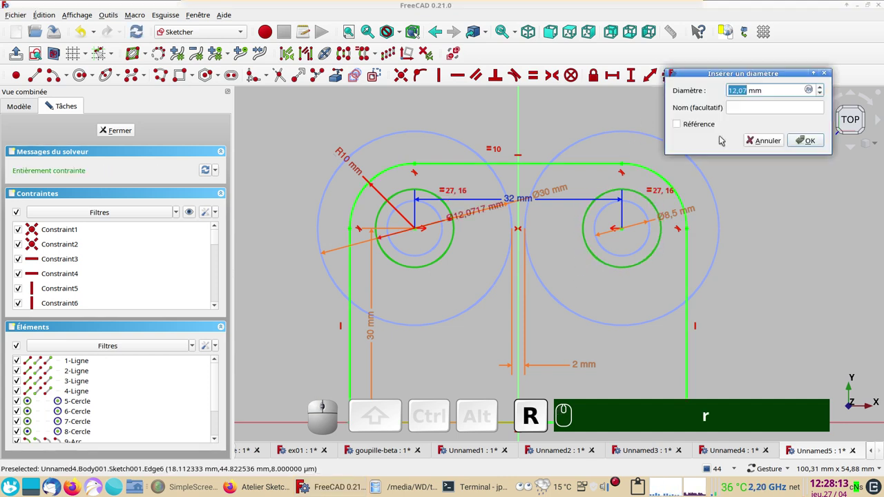
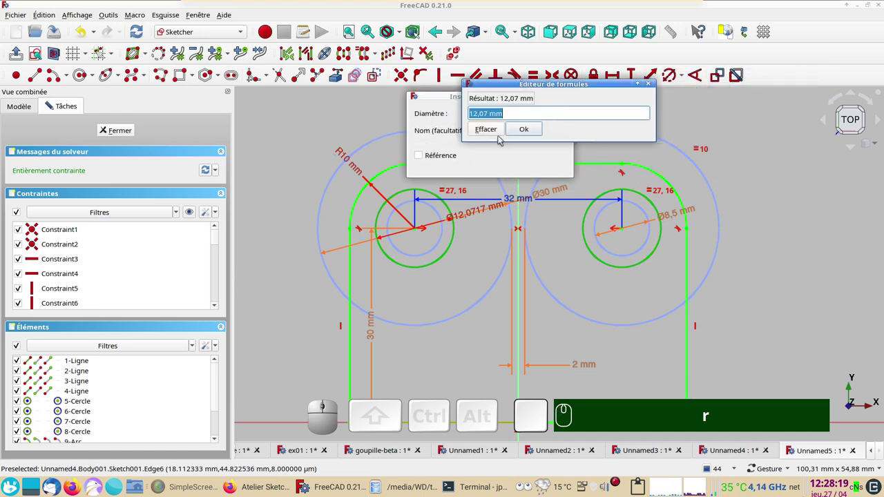
pyautogui.write('sk')
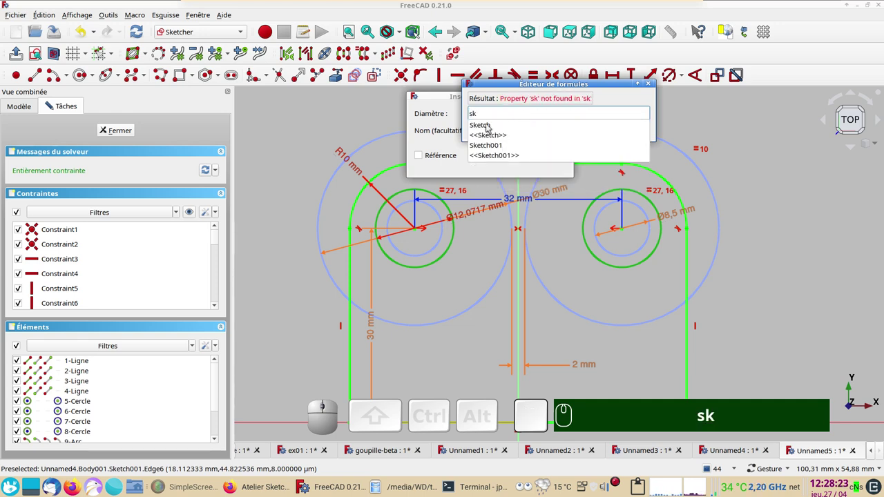
pyautogui.click(489, 126)
pyautogui.click(494, 135)
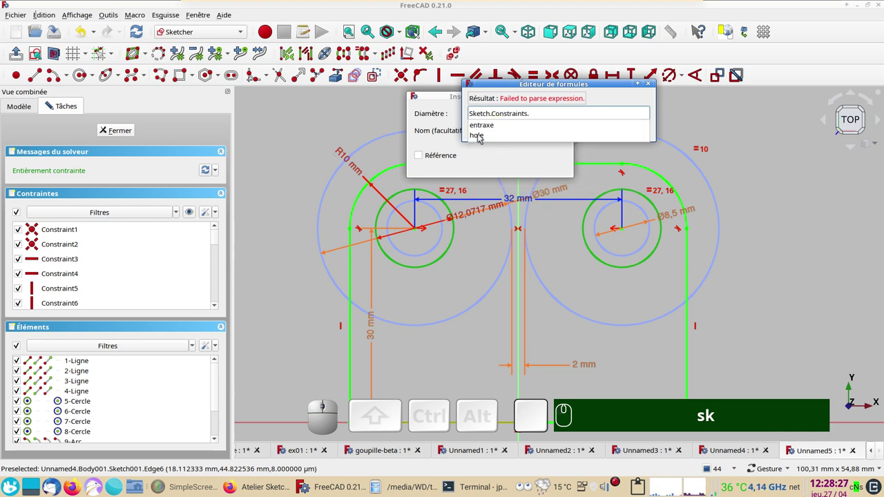
pyautogui.click(482, 136)
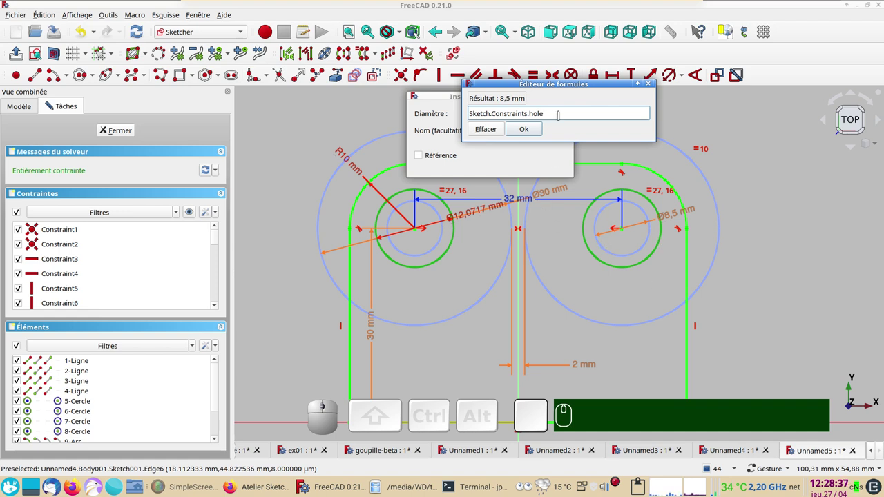
pyautogui.press('KP_Subtract')
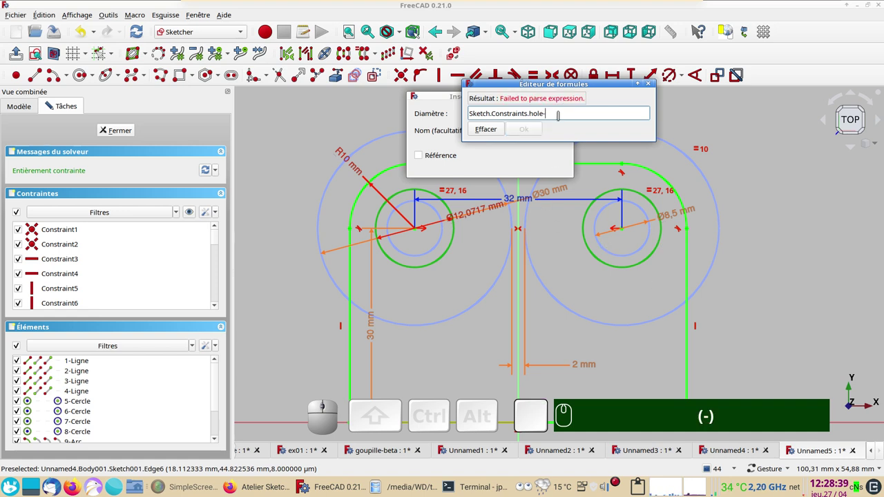
pyautogui.press('KP_0')
pyautogui.press(',')
pyautogui.press('KP_5')
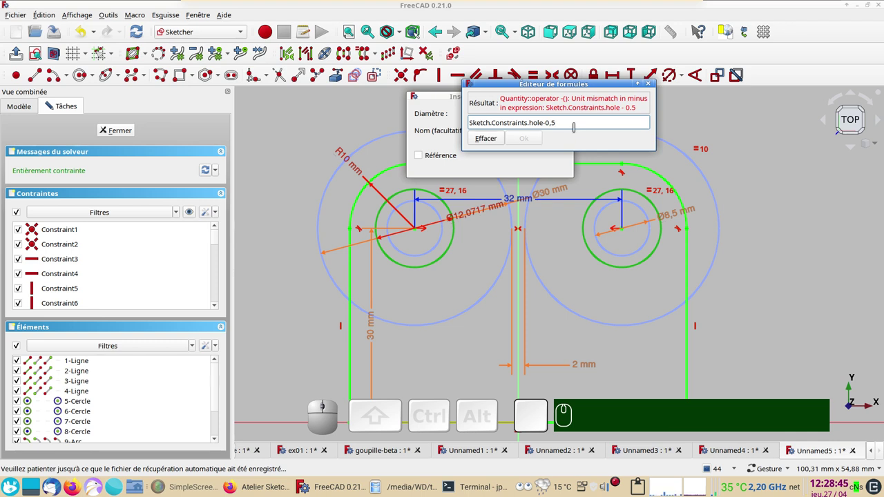
pyautogui.write('mm')
pyautogui.click(533, 131)
pyautogui.click(553, 162)
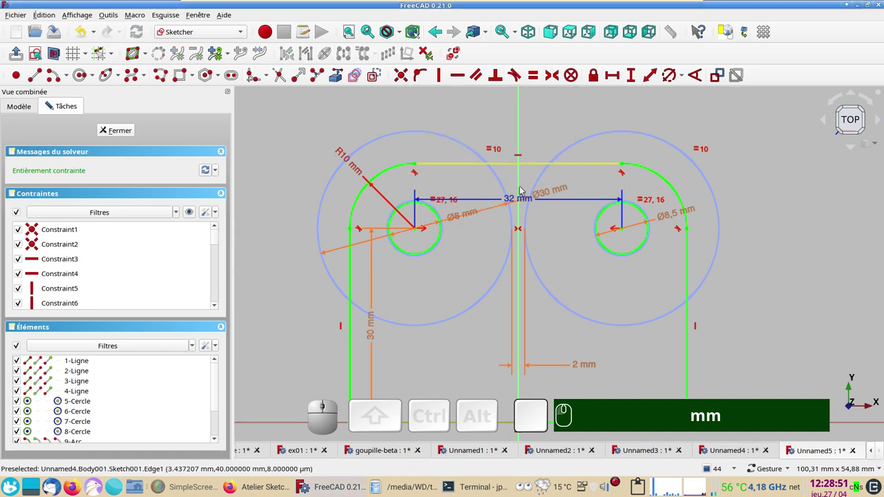
pyautogui.scroll(3)
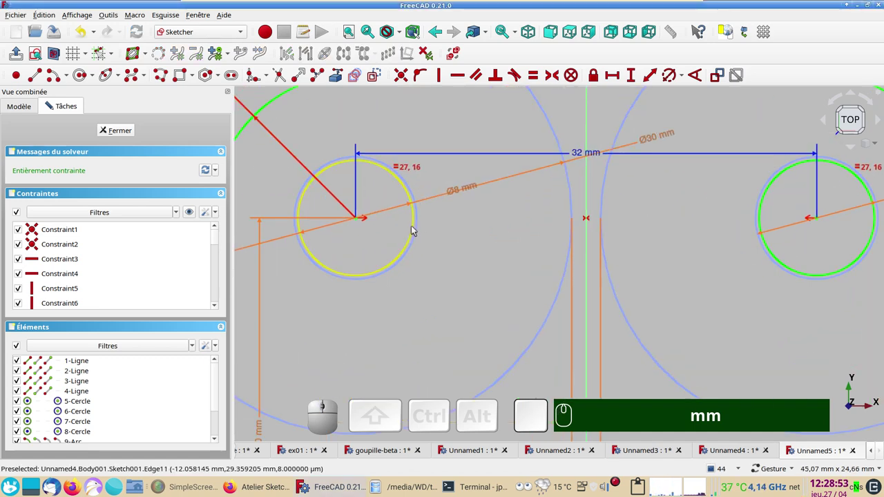
pyautogui.scroll(-3)
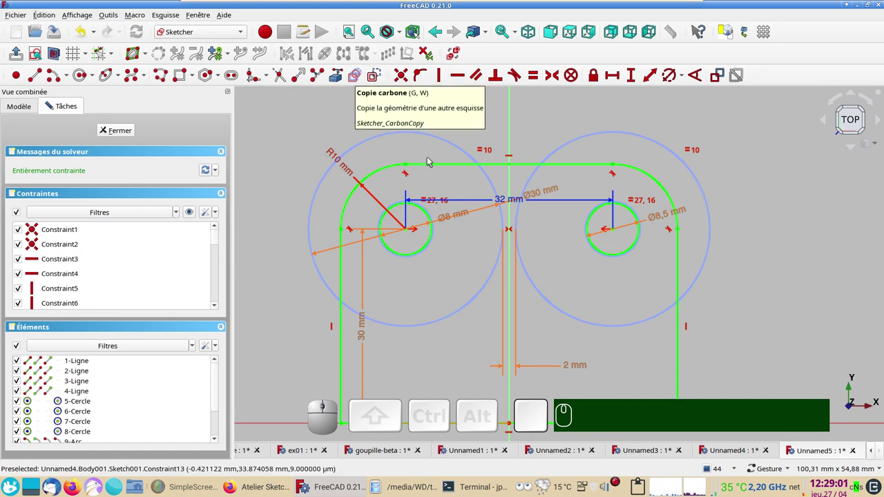
pyautogui.scroll(-3)
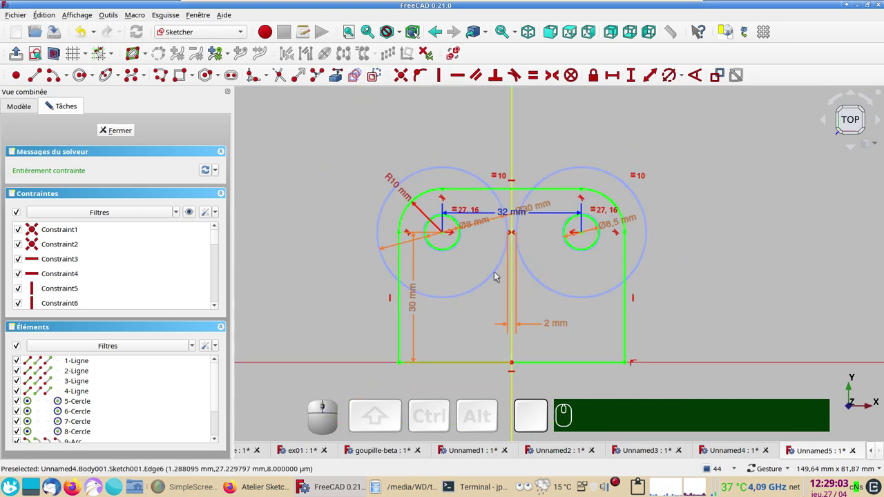
# Step: Create a third body Body002 from the selected sketch, dismissing the body warning
pyautogui.click(125, 133)
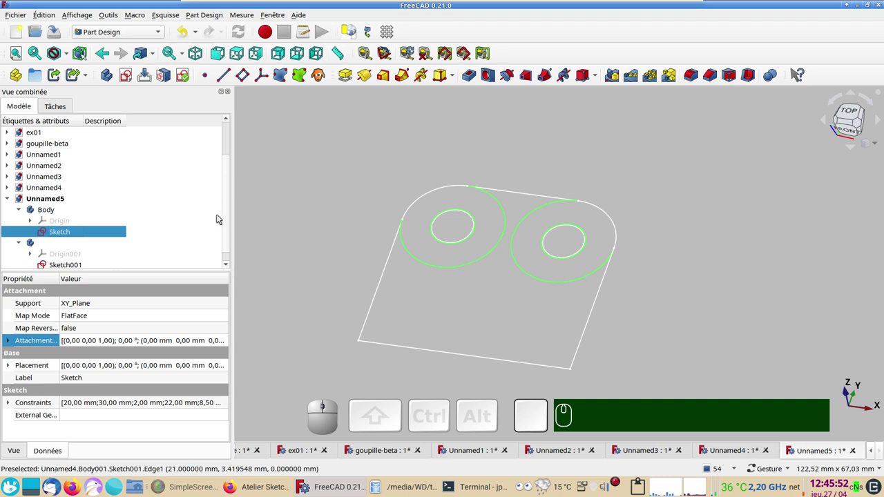
pyautogui.moveTo(228, 225); pyautogui.dragTo(204, 224)
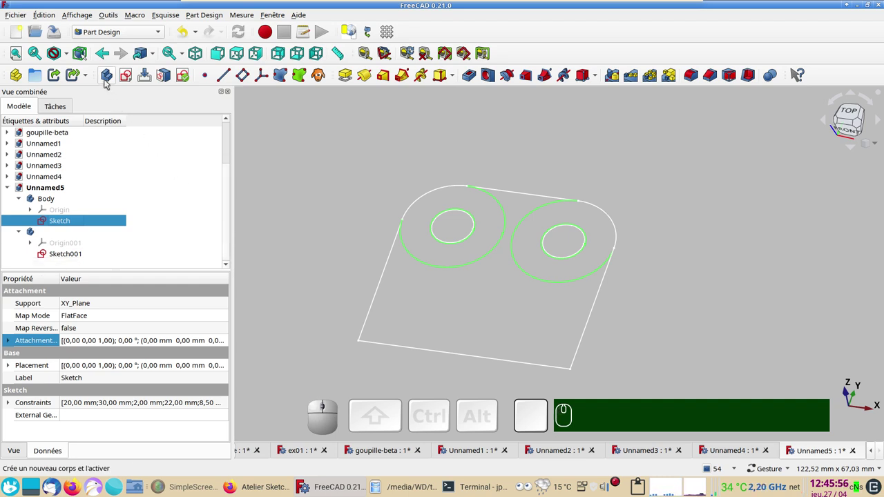
pyautogui.click(107, 80)
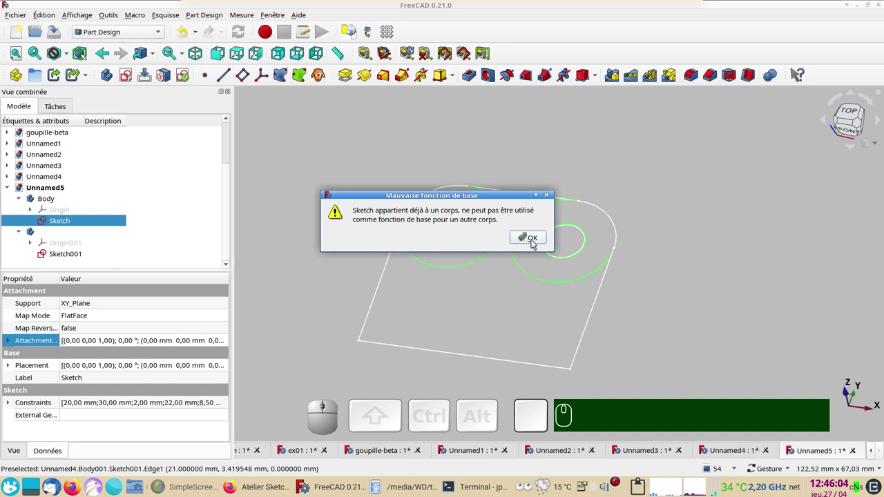
pyautogui.click(535, 241)
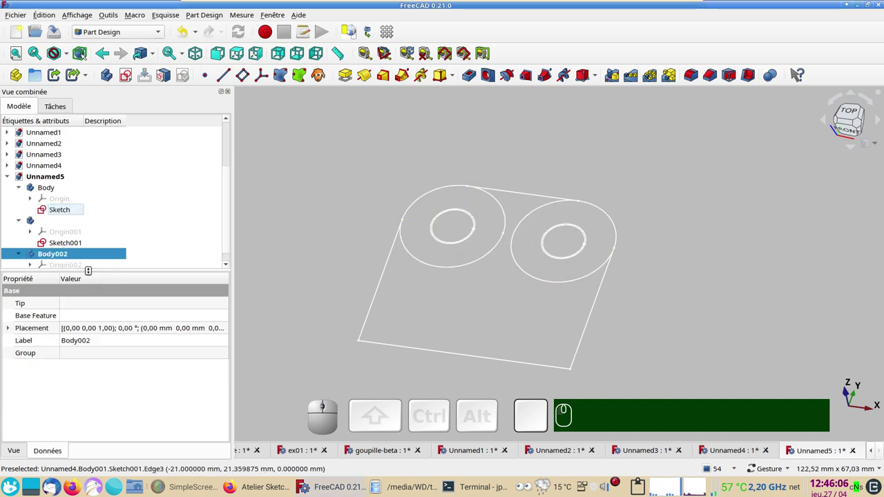
pyautogui.scroll(-3)
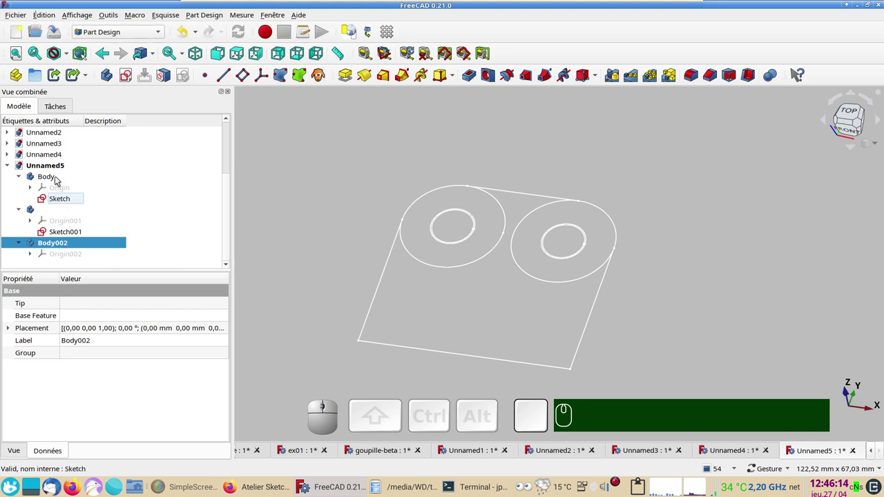
# Step: Select the first Body and start editing its Description field
pyautogui.click(54, 178)
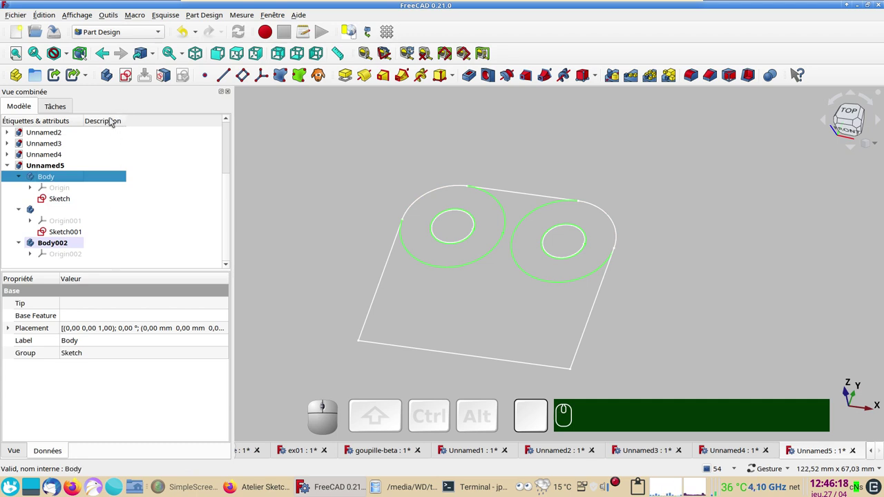
pyautogui.click(105, 174)
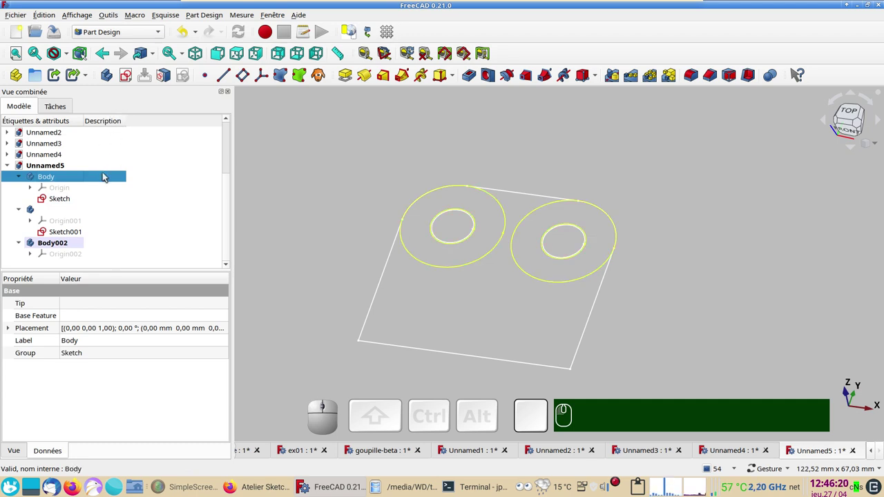
pyautogui.press('F2')
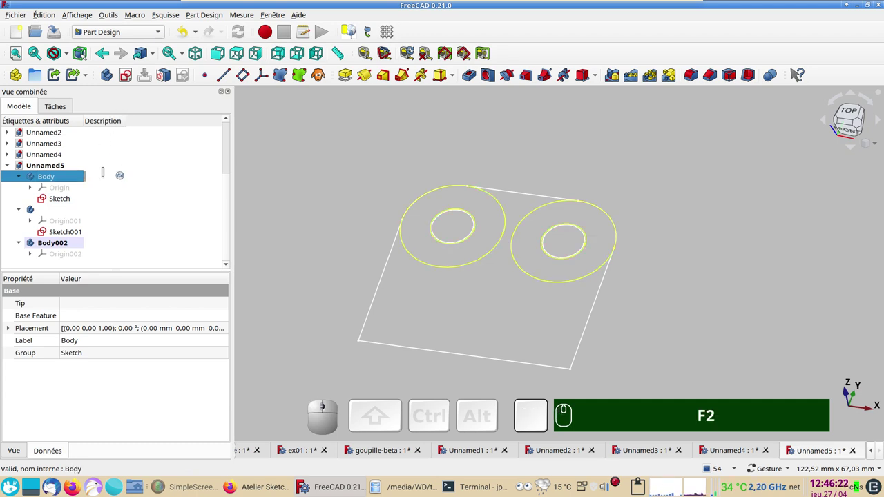
# Step: Enter the description 'cylibdre' for the first body
pyautogui.write('cylibdr')
pyautogui.write('e')
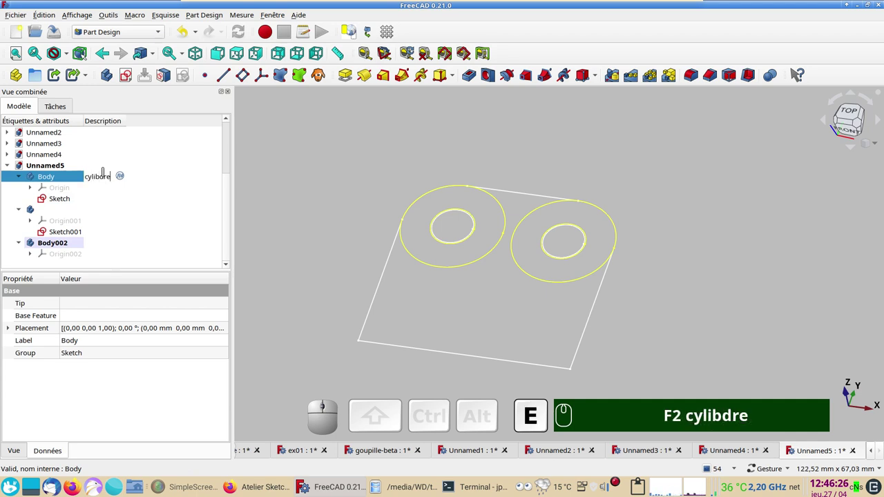
pyautogui.press('Return')
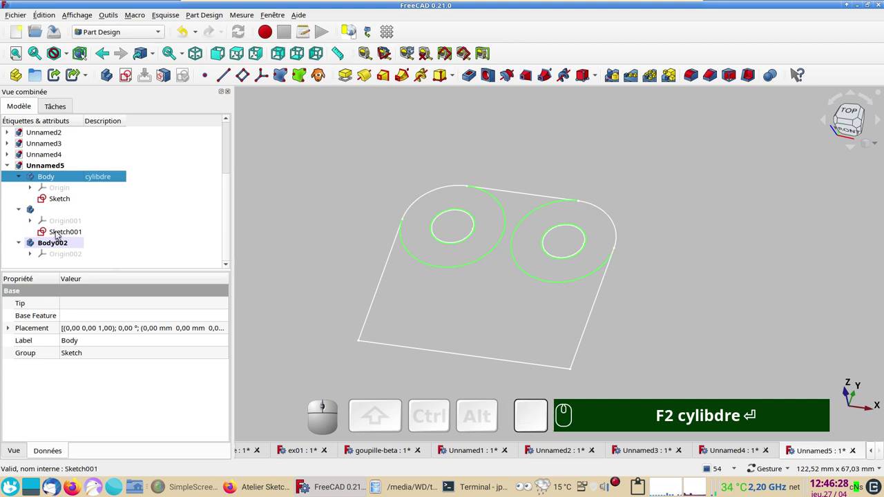
# Step: Give the second body the description 'support'
pyautogui.click(50, 214)
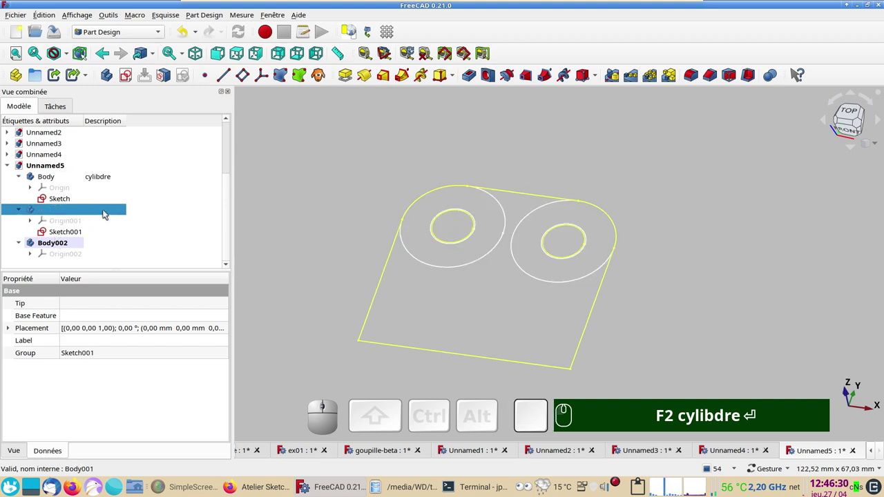
pyautogui.click(110, 212)
pyautogui.press('F2')
pyautogui.write('support')
pyautogui.press('Return')
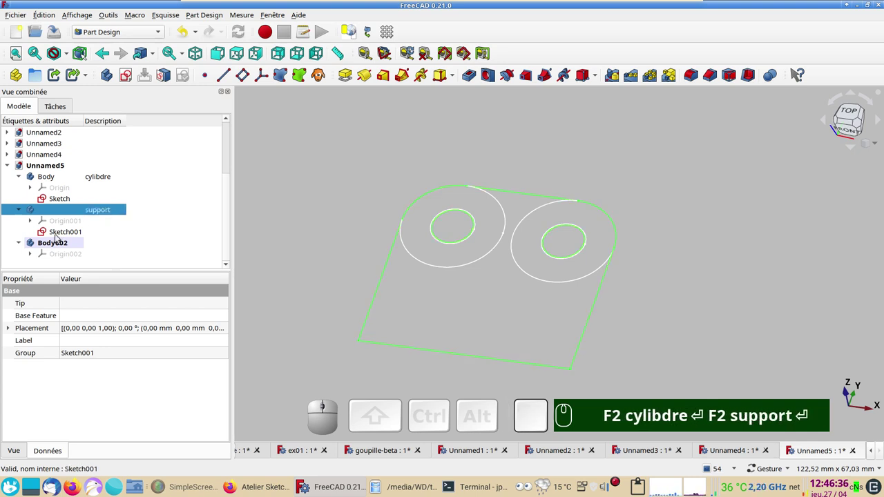
# Step: Give the third body the description 'axe' and start a new sketch in it
pyautogui.click(58, 244)
pyautogui.click(107, 242)
pyautogui.press('F2')
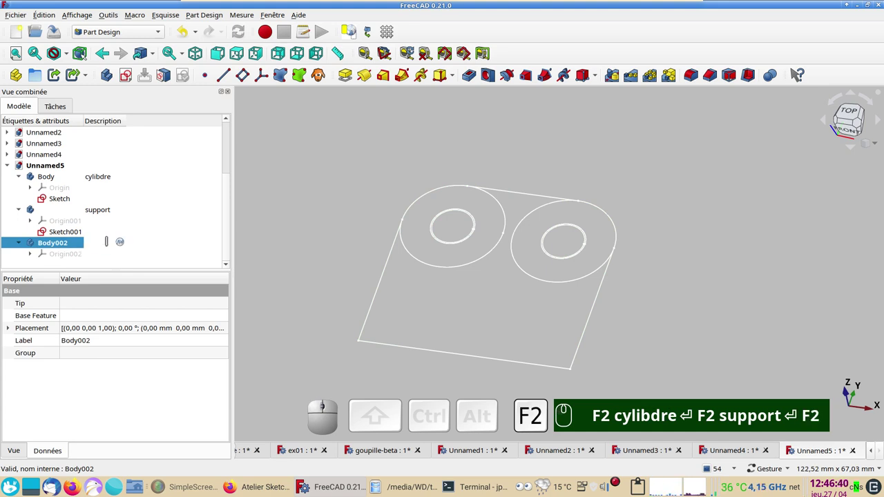
pyautogui.write('axe')
pyautogui.press('Return')
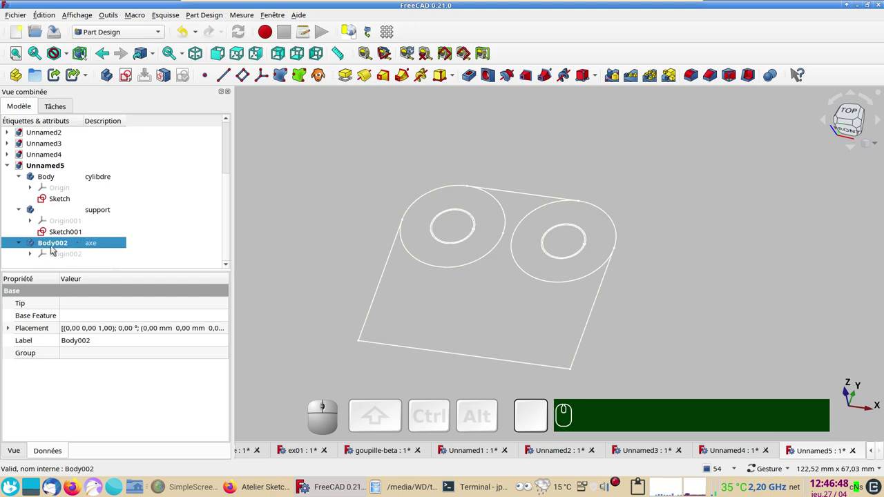
pyautogui.click(133, 84)
# Step: Confirm the new sketch and start the Carbon copy tool to copy the cylinder sketch's circles
pyautogui.click(76, 176)
pyautogui.click(135, 133)
pyautogui.scroll(3)
pyautogui.moveTo(469, 279); pyautogui.dragTo(442, 352)
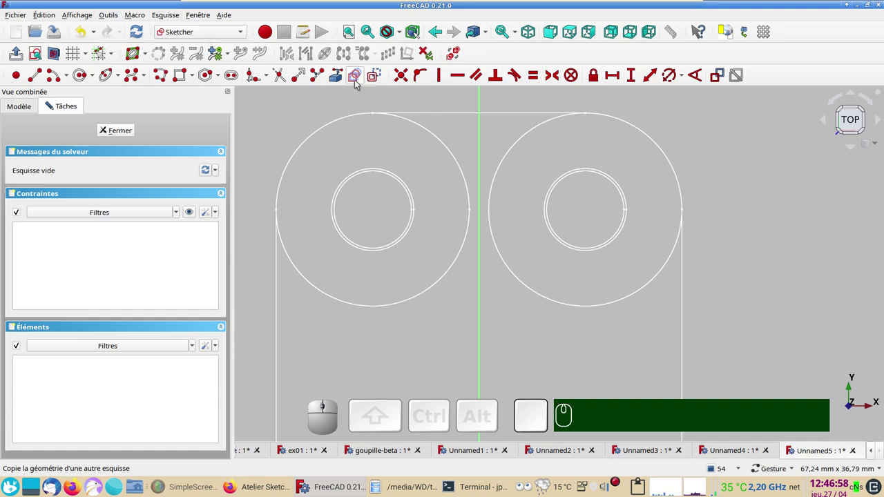
pyautogui.click(361, 84)
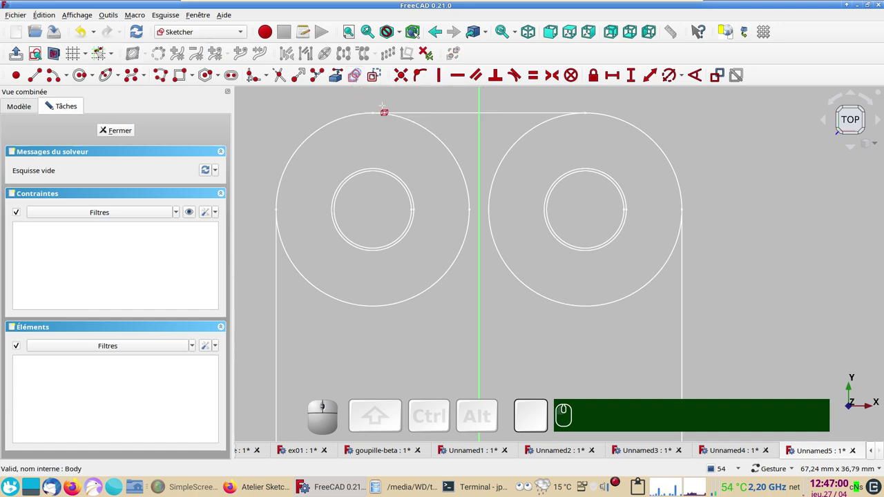
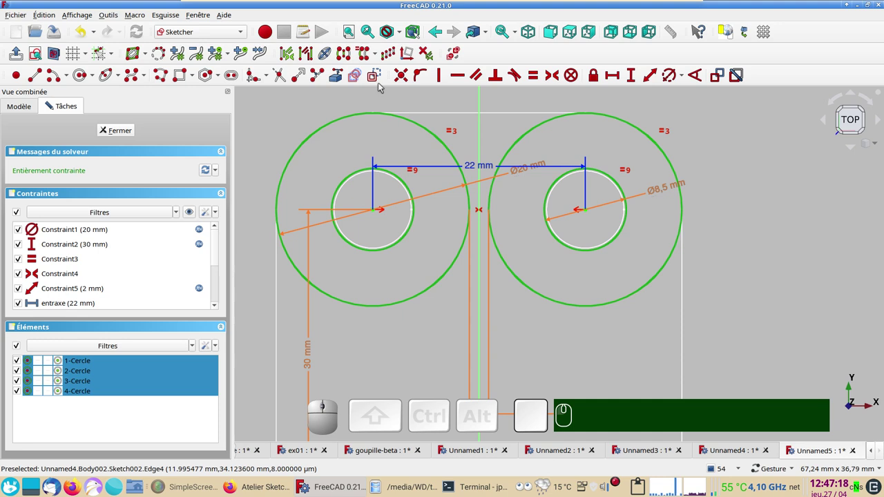
# Step: Turn the copied circles into construction geometry and inspect the two inner circles' constraints
pyautogui.click(381, 78)
pyautogui.scroll(-3)
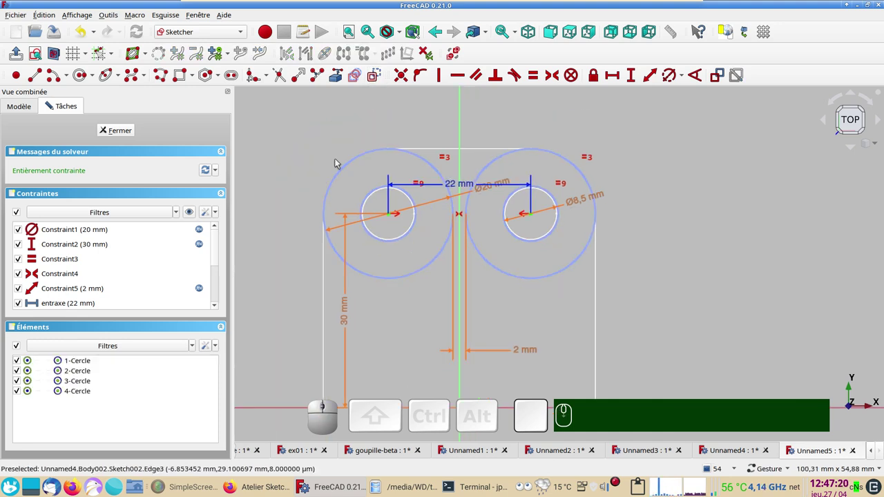
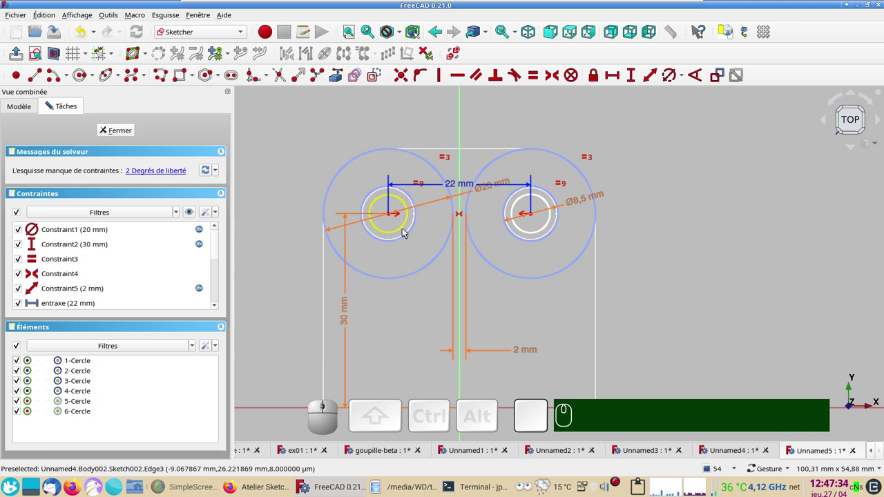
pyautogui.scroll(-3)
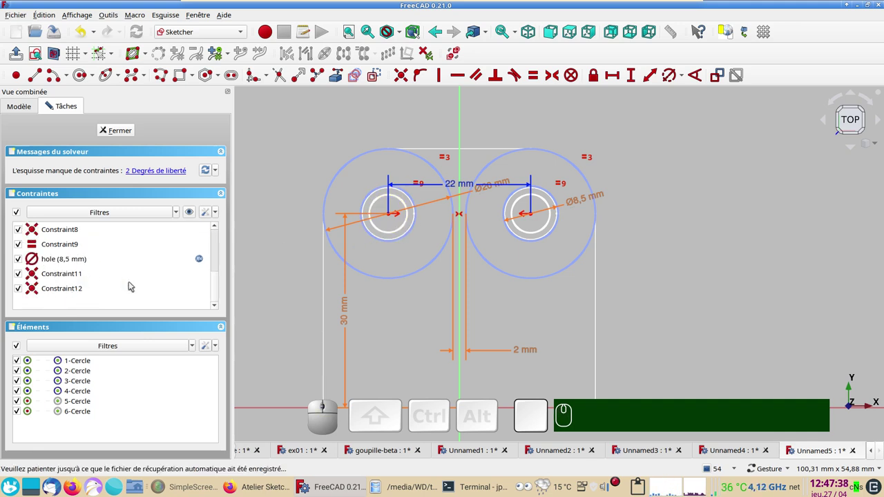
pyautogui.click(393, 232)
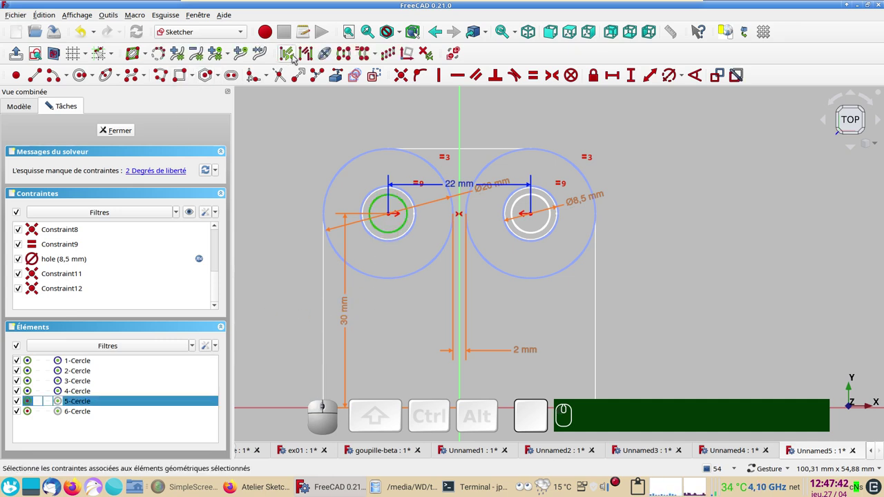
pyautogui.click(296, 57)
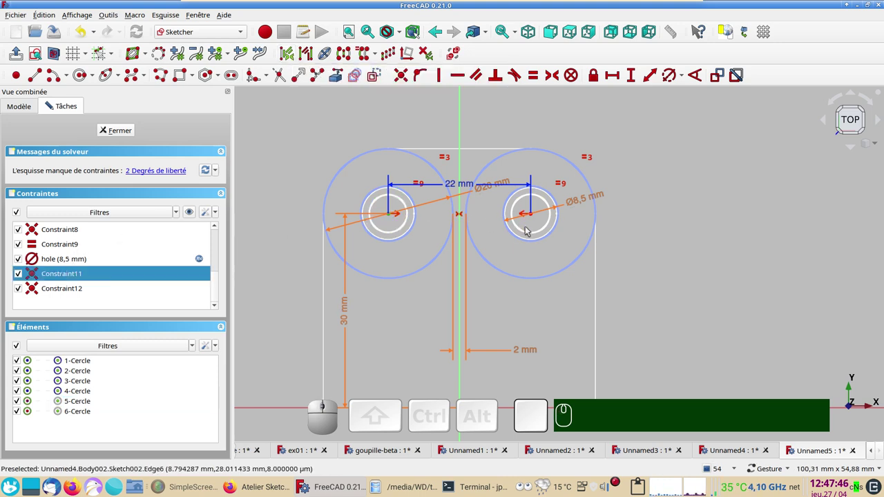
pyautogui.click(534, 233)
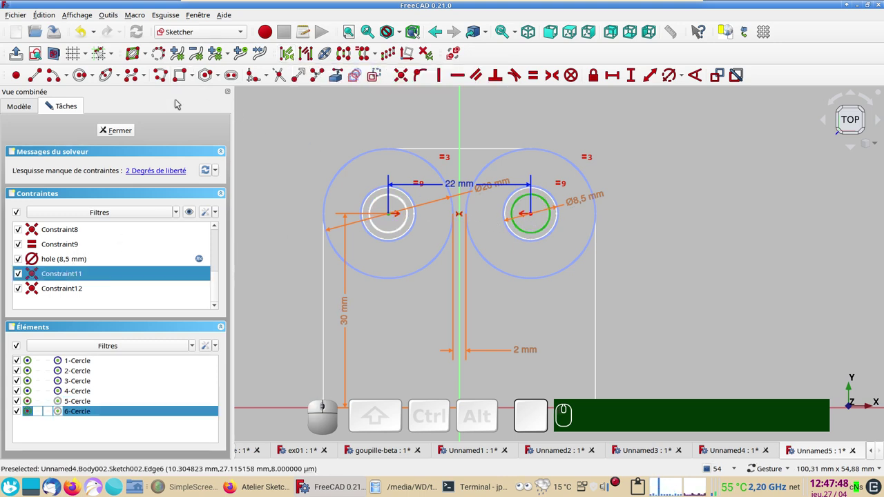
pyautogui.click(293, 60)
pyautogui.click(400, 311)
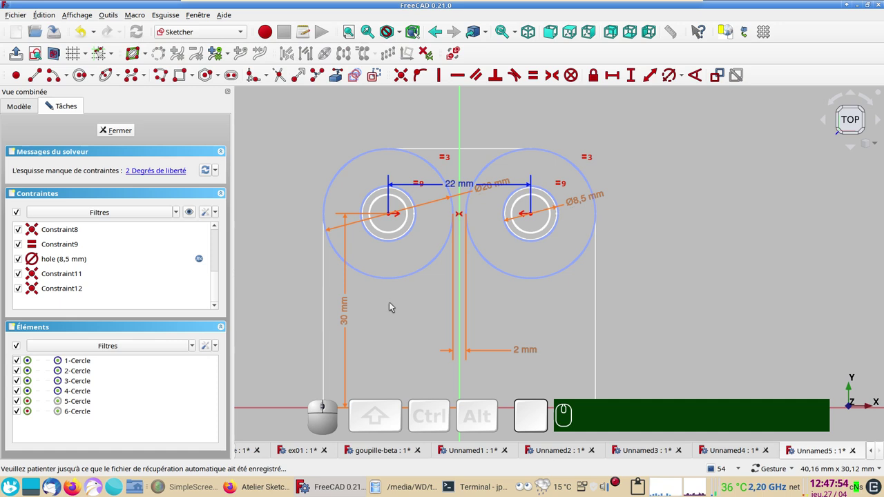
# Step: Select both inner circles together for a shared diameter constraint
pyautogui.click(393, 232)
pyautogui.click(537, 232)
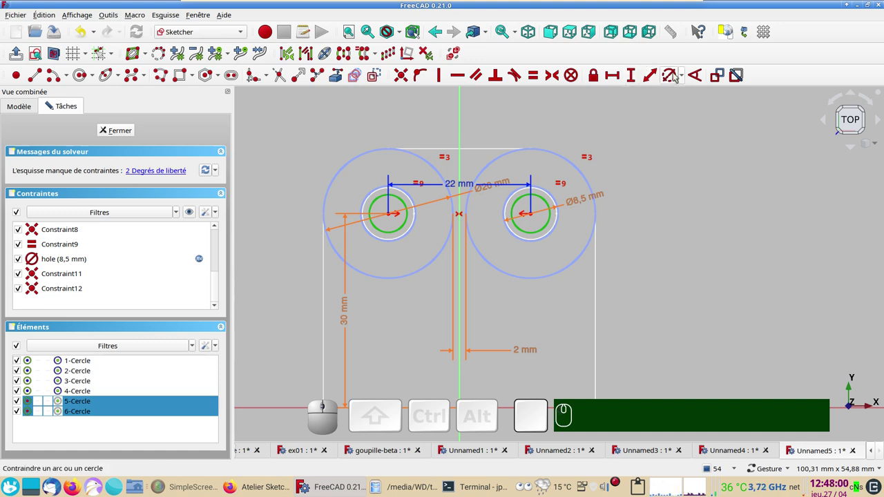
# Step: Add a diameter constraint driven by an expression referencing Sketch.Constraints.hole
pyautogui.press('r')
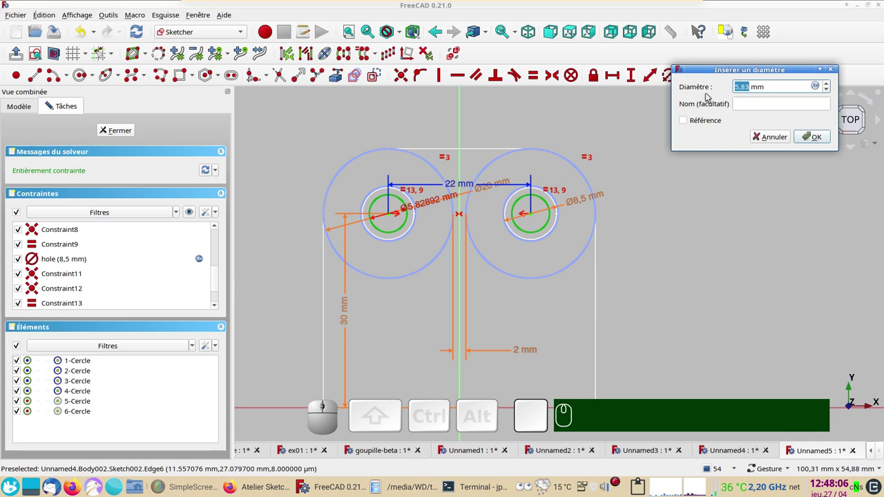
pyautogui.moveTo(706, 71); pyautogui.dragTo(615, 84)
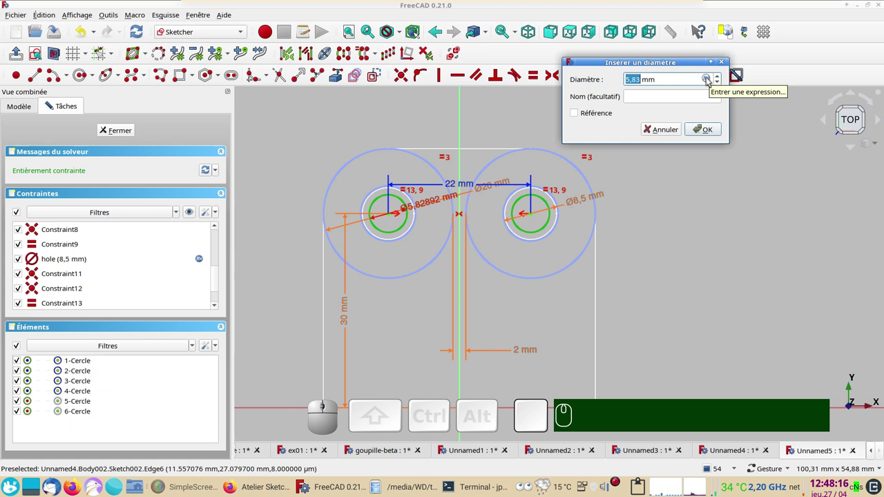
pyautogui.click(713, 80)
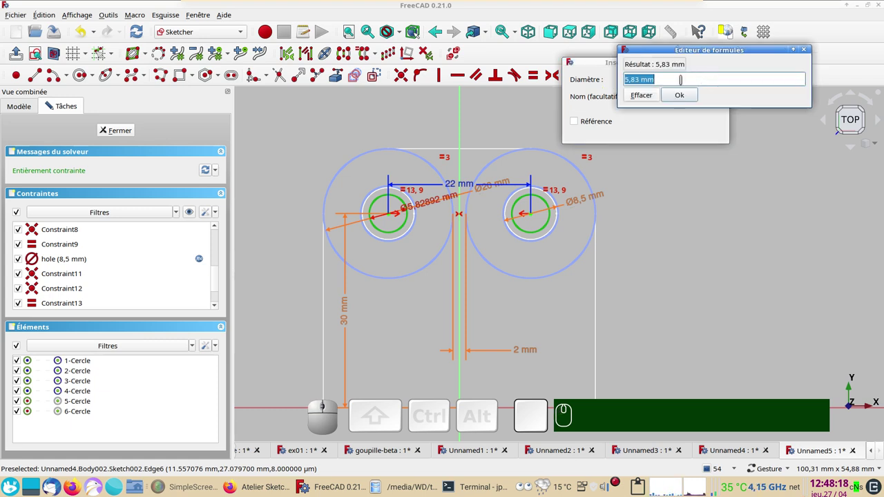
pyautogui.write('sk')
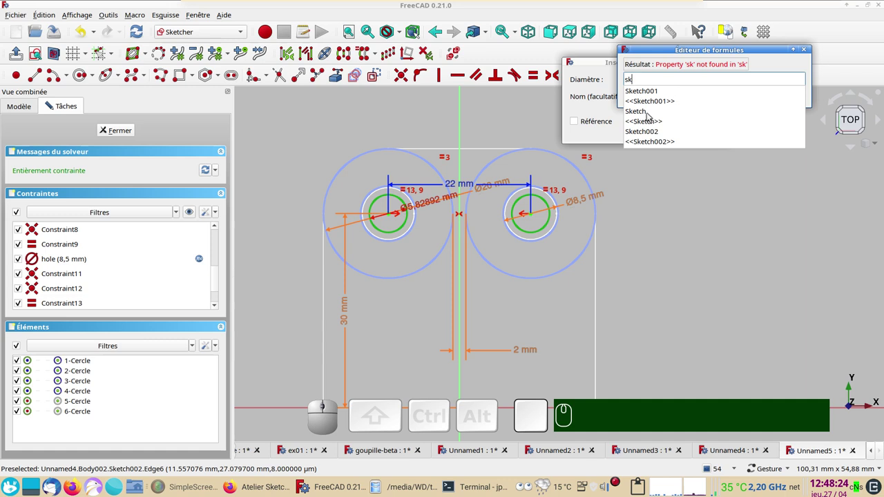
pyautogui.click(648, 114)
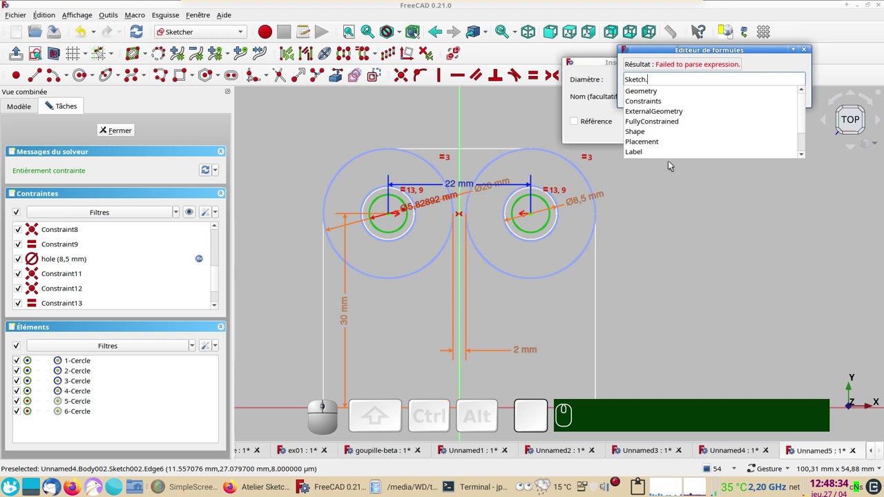
pyautogui.click(655, 103)
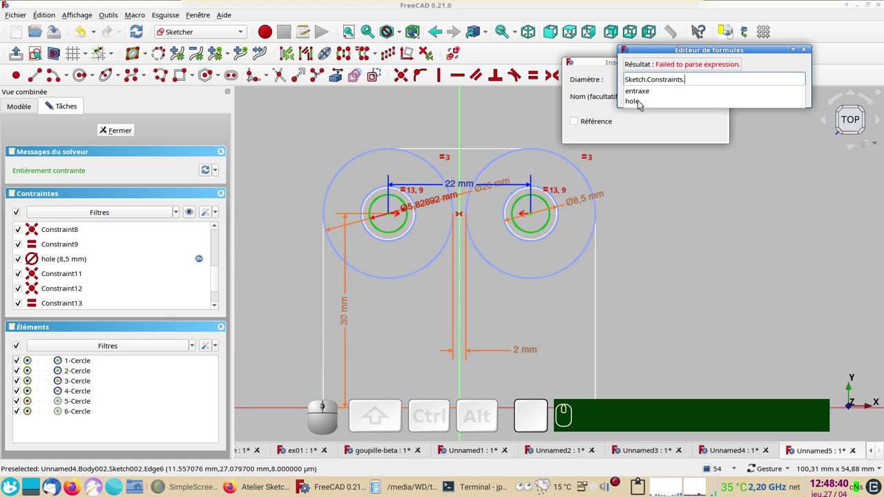
pyautogui.click(639, 103)
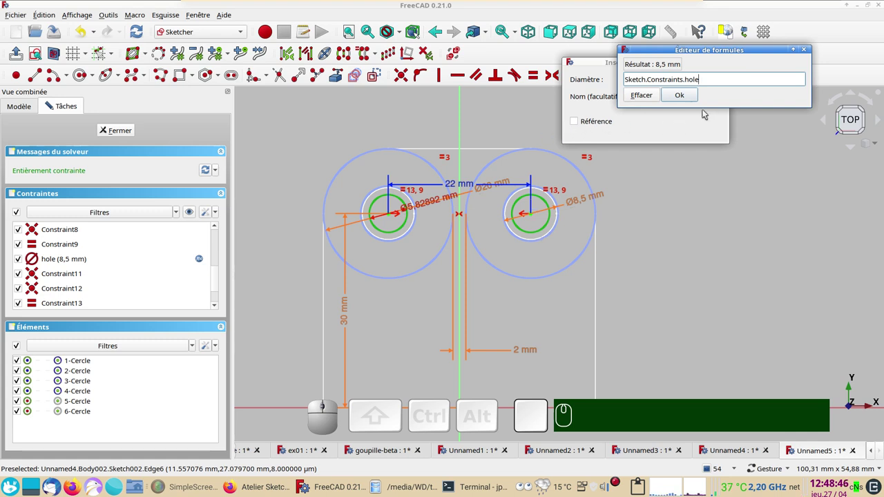
# Step: Complete the formula as hole - 0,5 mm and confirm, giving an 8 mm diameter
pyautogui.press('KP_Subtract')
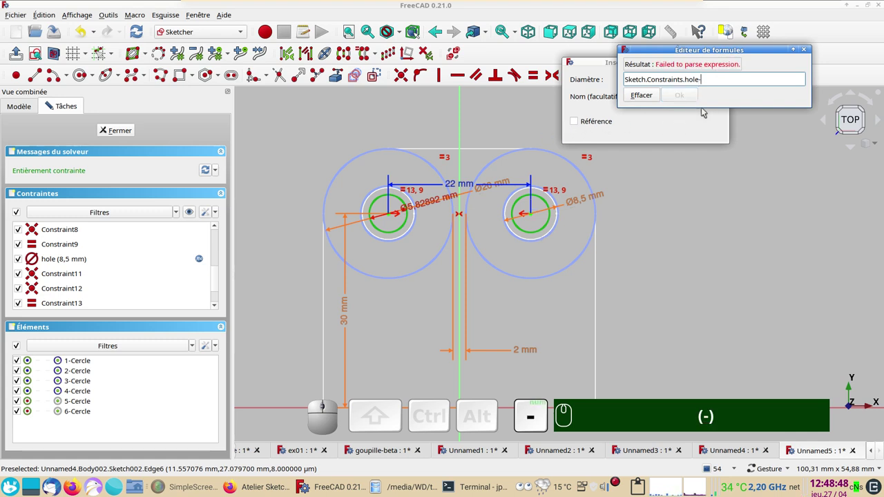
pyautogui.press('KP_0')
pyautogui.press(',')
pyautogui.press('KP_5')
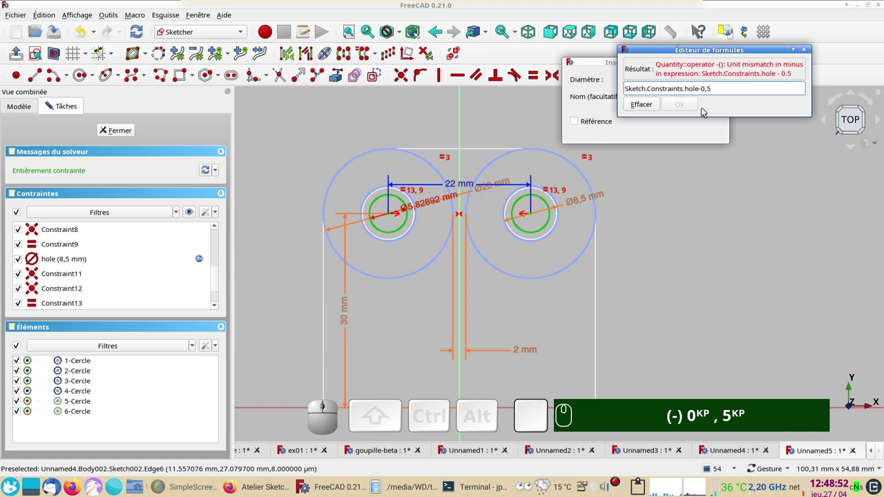
pyautogui.press('m')
pyautogui.press('m')
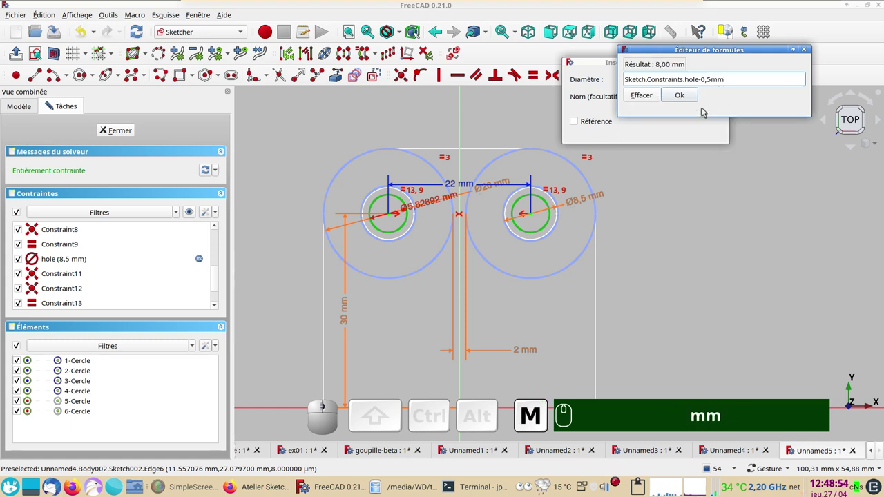
pyautogui.click(692, 97)
pyautogui.click(709, 126)
pyautogui.scroll(3)
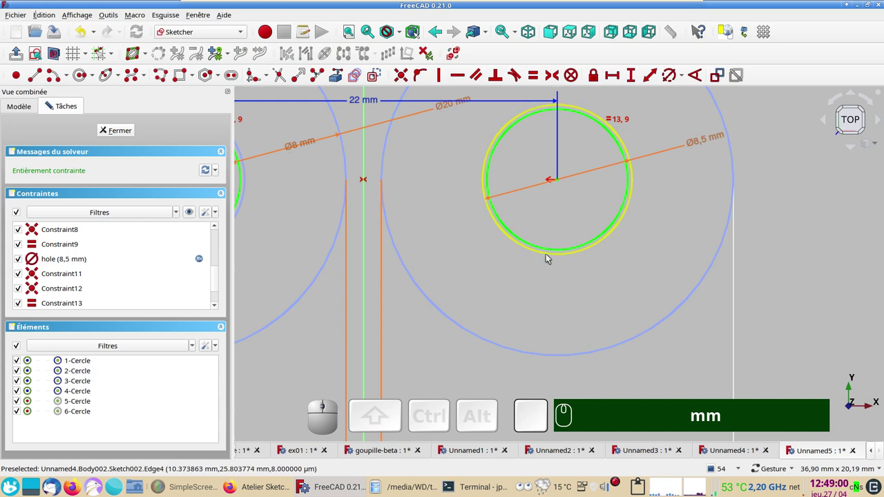
pyautogui.scroll(-3)
pyautogui.scroll(3)
pyautogui.scroll(-3)
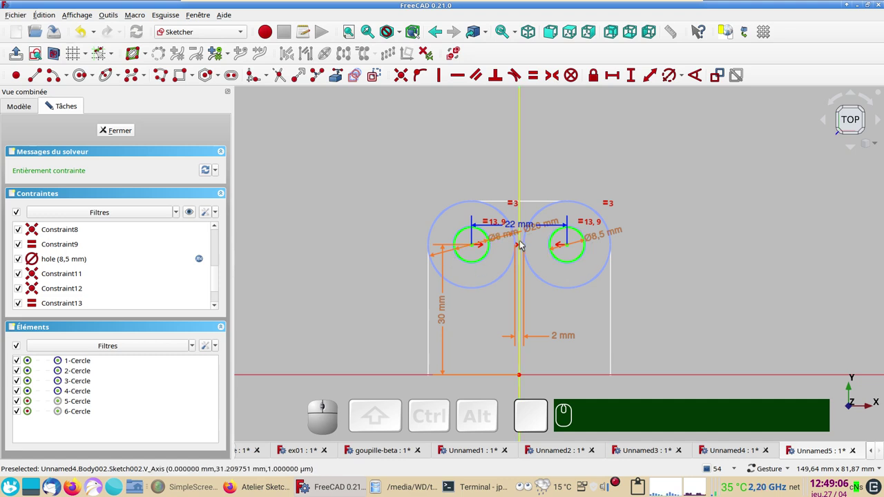
pyautogui.click(118, 131)
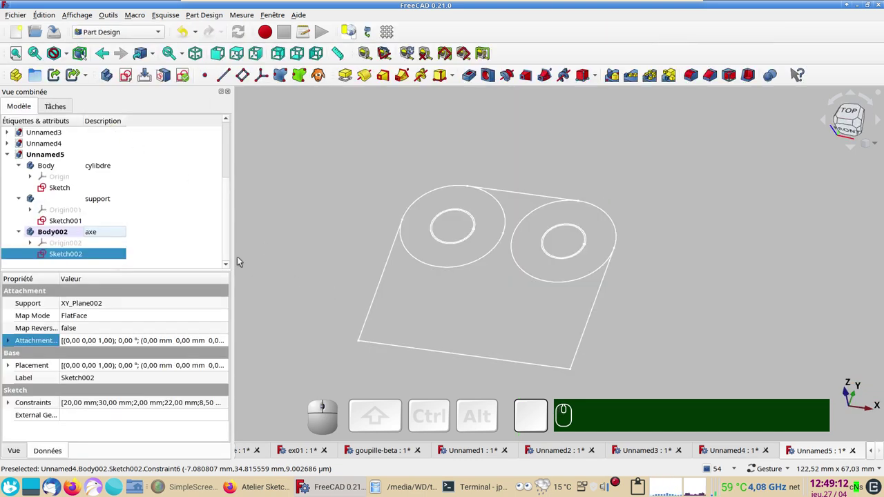
# Step: Tidy the model tree by collapsing the axe and support bodies
pyautogui.moveTo(663, 366); pyautogui.dragTo(363, 268)
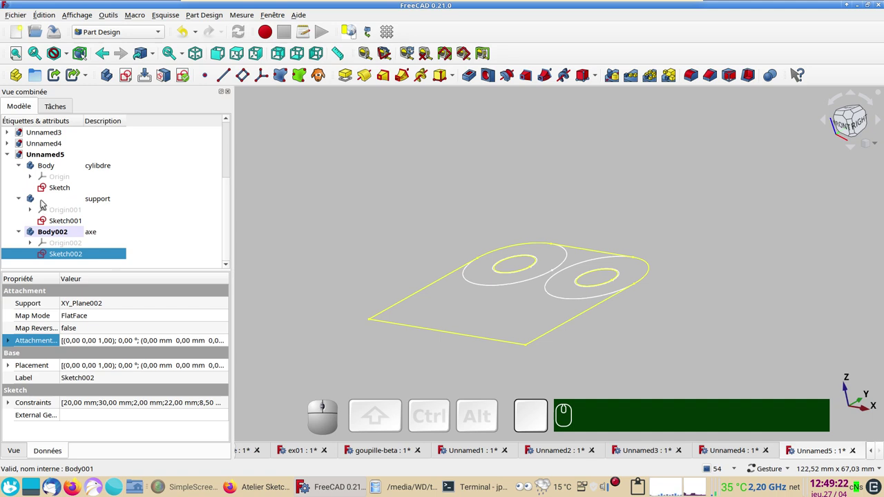
pyautogui.rightClick(47, 203)
pyautogui.click(66, 207)
pyautogui.click(59, 244)
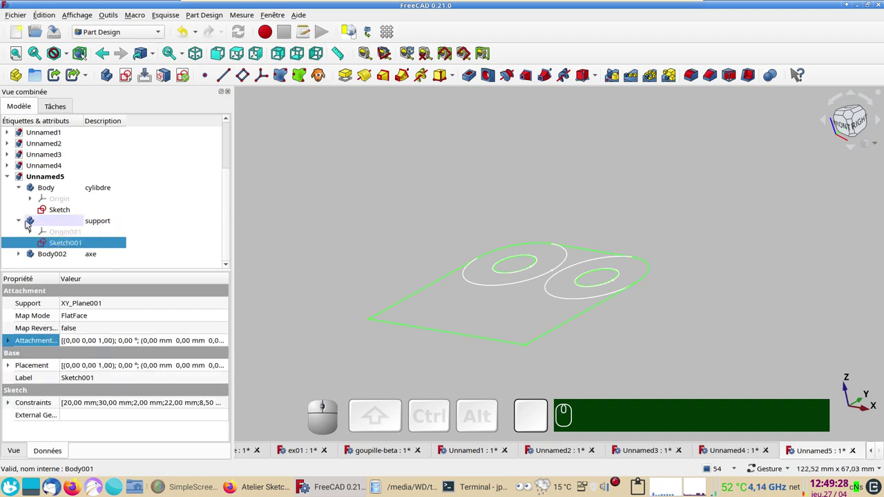
pyautogui.click(42, 225)
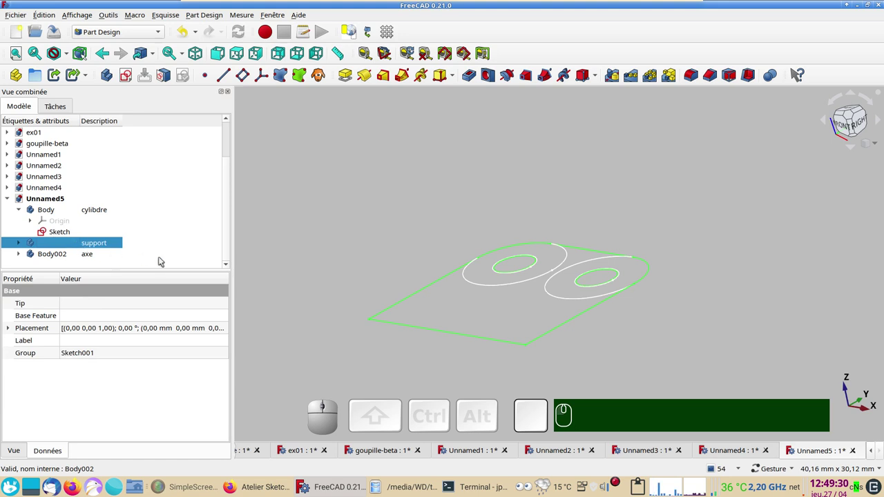
pyautogui.click(167, 259)
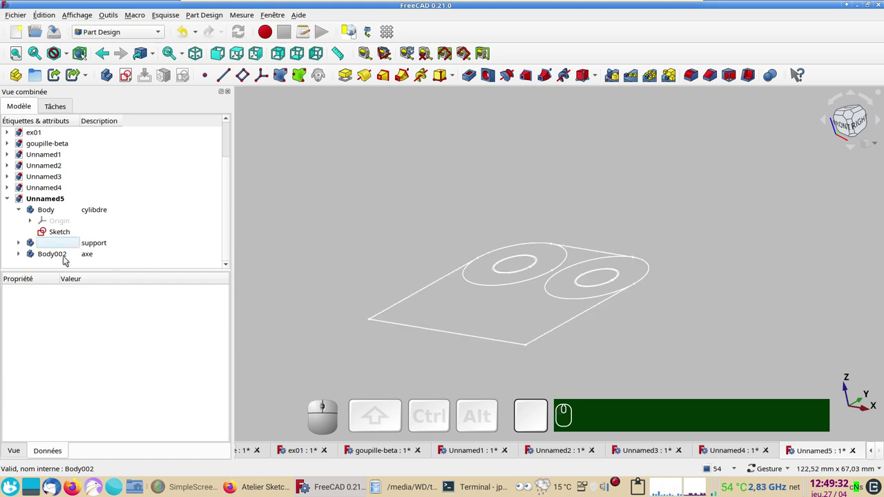
pyautogui.click(66, 258)
pyautogui.scroll(-3)
# Step: Rename the unnamed support body to Body001 and expand it to show Sketch001
pyautogui.click(48, 244)
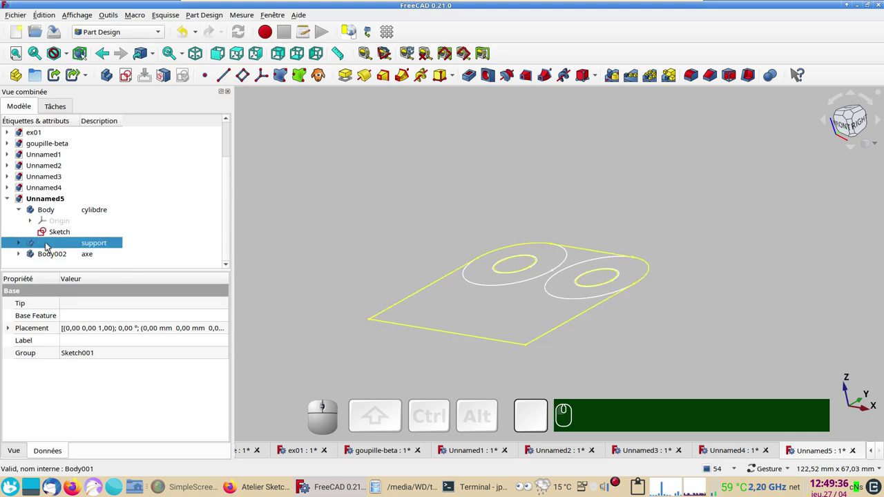
pyautogui.click(49, 244)
pyautogui.press('F2')
pyautogui.write('F2 Bo')
pyautogui.write('dy')
pyautogui.press('KP_0')
pyautogui.press('KP_0')
pyautogui.press('KP_1')
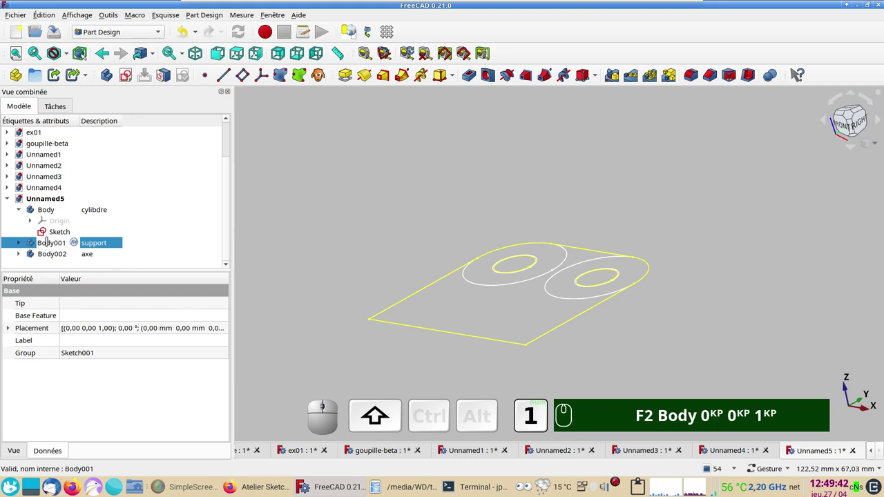
pyautogui.press('Return')
pyautogui.press('KP_Enter')
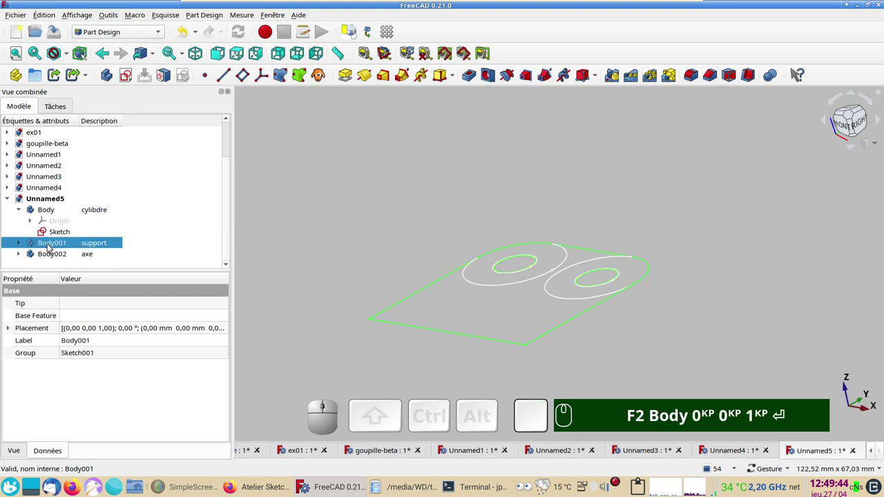
pyautogui.click(50, 245)
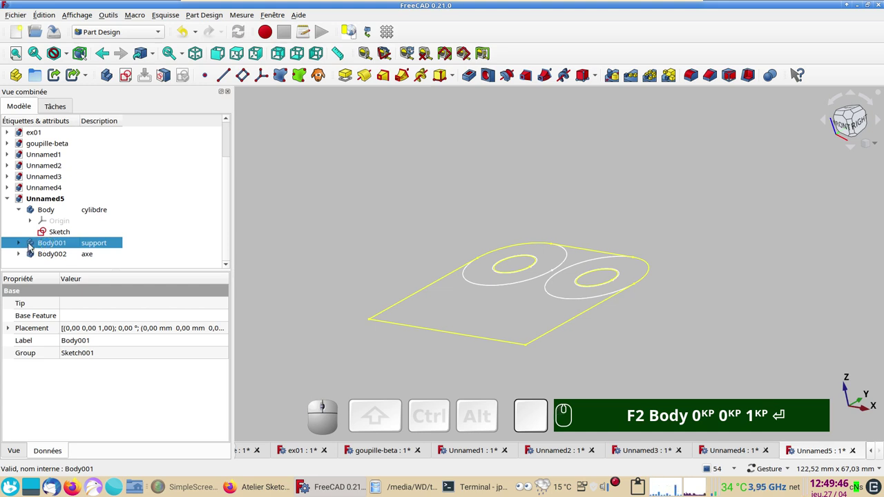
pyautogui.click(36, 244)
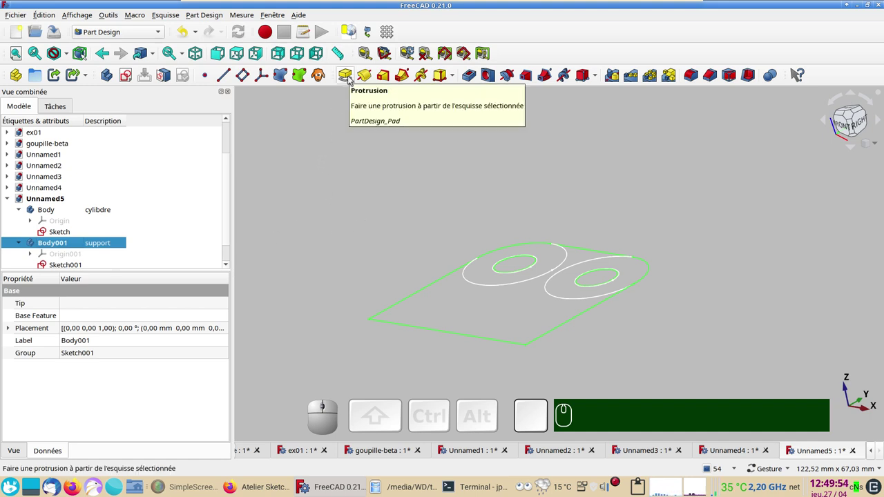
# Step: Activate Body001 and pad Sketch001 into a 10 mm thick plate with two holes
pyautogui.click(351, 77)
pyautogui.click(526, 244)
pyautogui.click(359, 247)
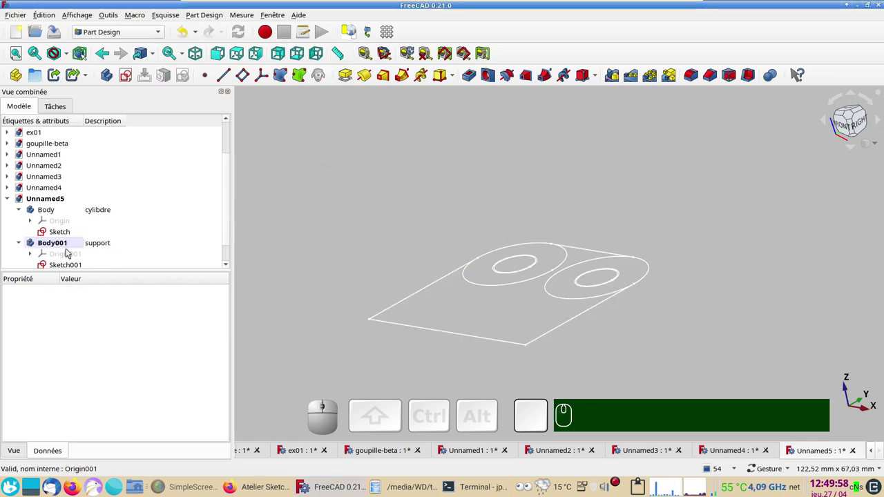
pyautogui.click(62, 247)
pyautogui.click(76, 264)
pyautogui.click(350, 74)
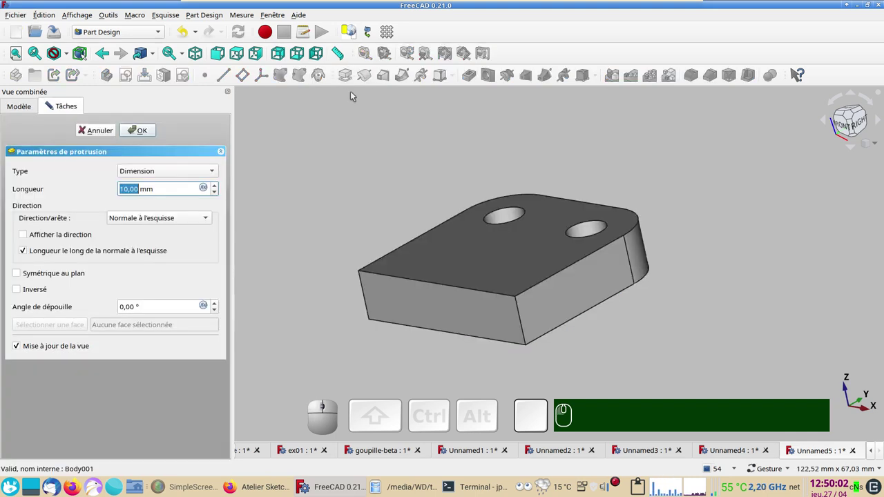
pyautogui.click(154, 138)
pyautogui.scroll(-3)
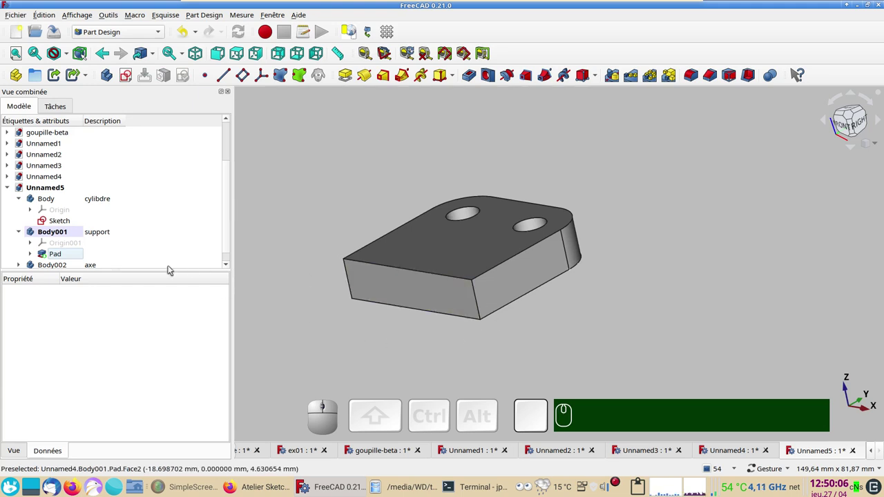
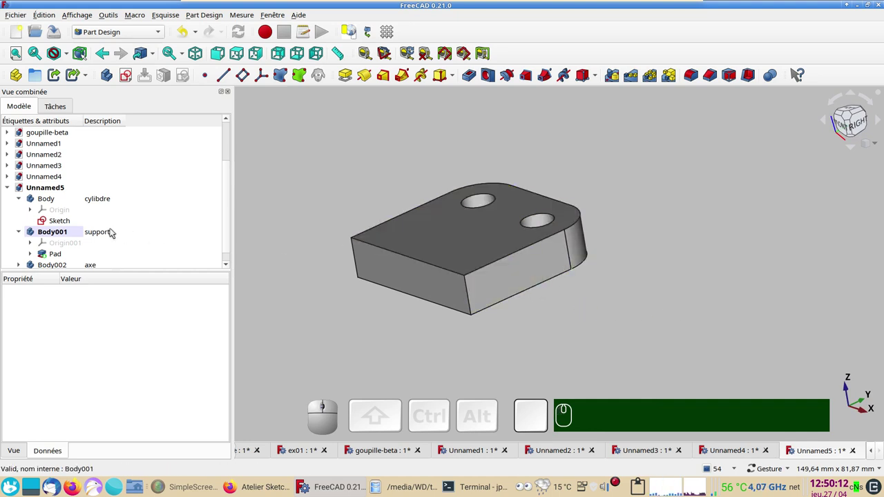
# Step: Set the cylinder sketch's attachment offset Z to 11 mm so it sits on the plate
pyautogui.click(67, 221)
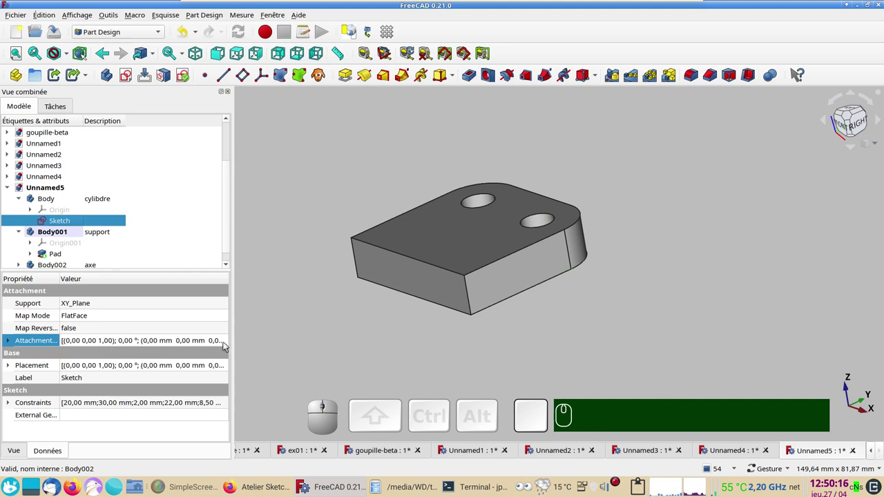
pyautogui.click(228, 343)
pyautogui.click(232, 344)
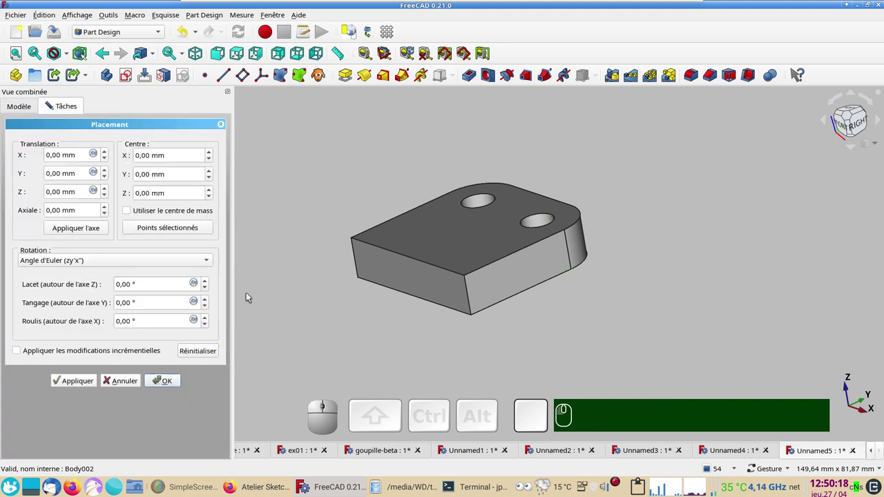
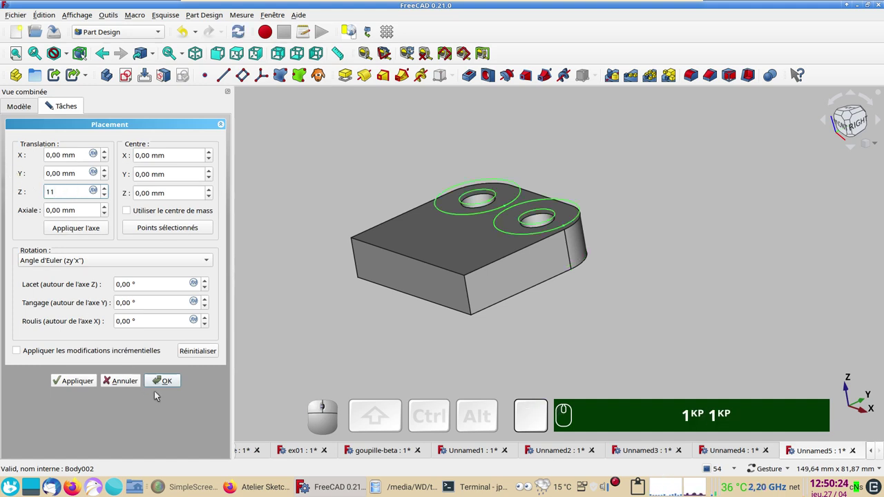
pyautogui.click(169, 384)
# Step: Orbit the model to check the raised rings on the plate's top face
pyautogui.moveTo(502, 340); pyautogui.dragTo(564, 327)
pyautogui.scroll(-3)
pyautogui.moveTo(616, 281); pyautogui.dragTo(642, 324)
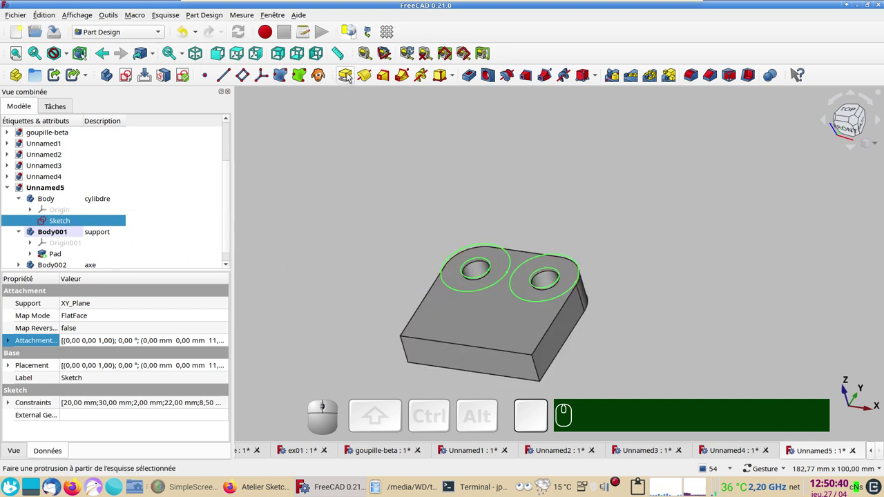
# Step: Activate the cylibdre body after the inactive-body warning and start padding its sketch
pyautogui.click(349, 74)
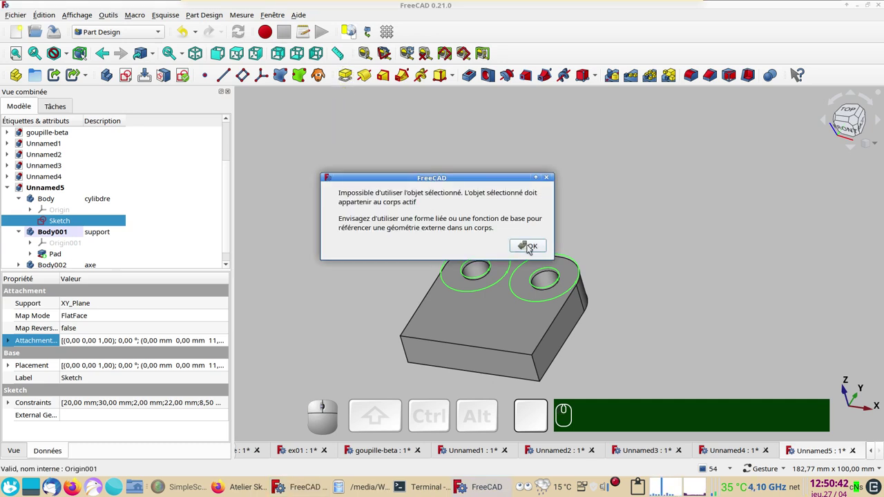
pyautogui.click(533, 248)
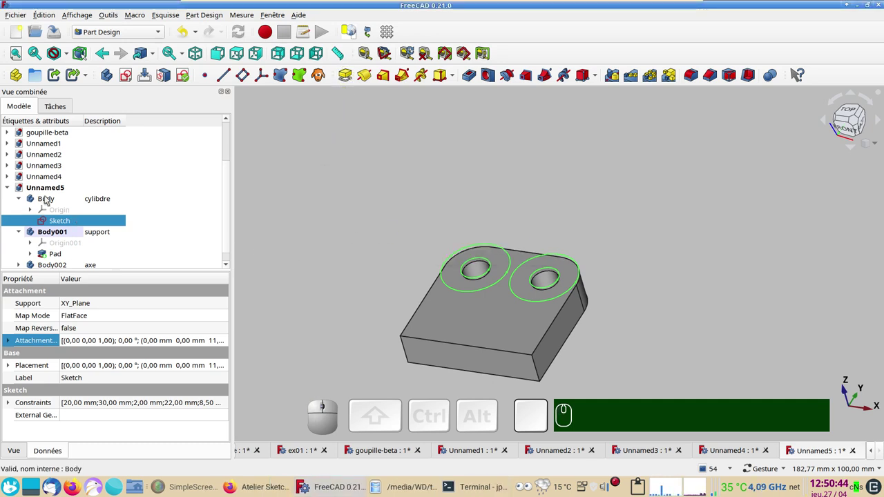
pyautogui.click(51, 199)
pyautogui.click(63, 234)
pyautogui.click(352, 75)
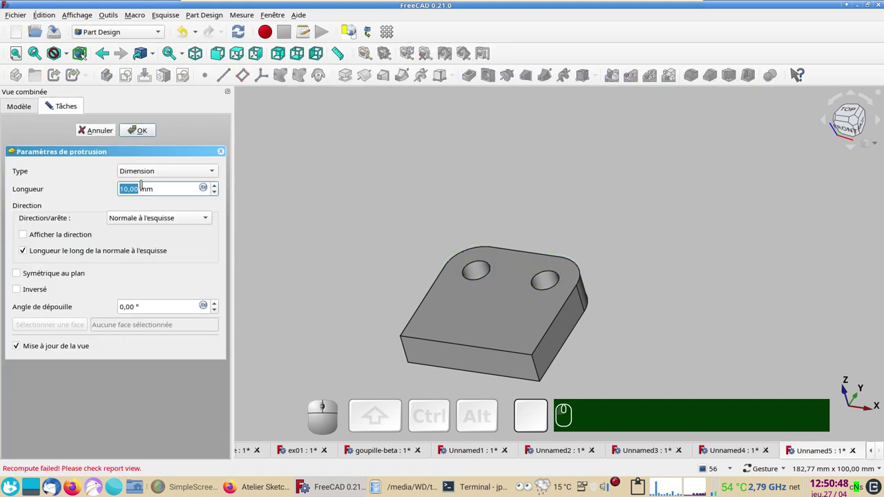
# Step: Attempt a 50 mm pad, acknowledge the multiple-solids error and cancel it
pyautogui.press('KP_5')
pyautogui.press('KP_0')
pyautogui.click(151, 136)
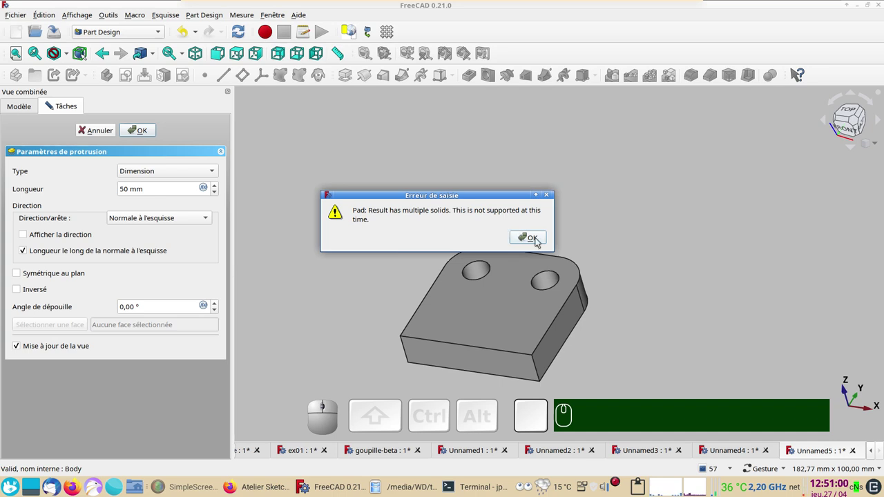
pyautogui.click(538, 239)
pyautogui.click(101, 129)
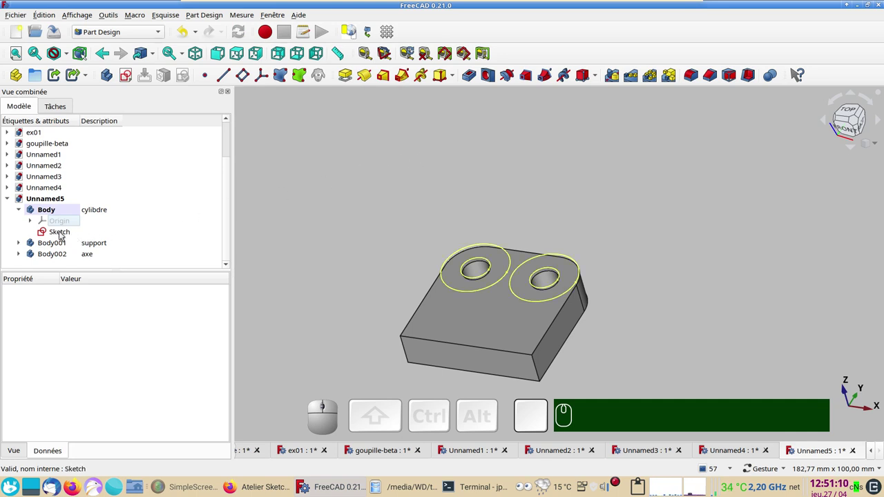
# Step: Delete the right ring's circles from the cylinder sketch, leaving a single ring
pyautogui.click(62, 233)
pyautogui.scroll(3)
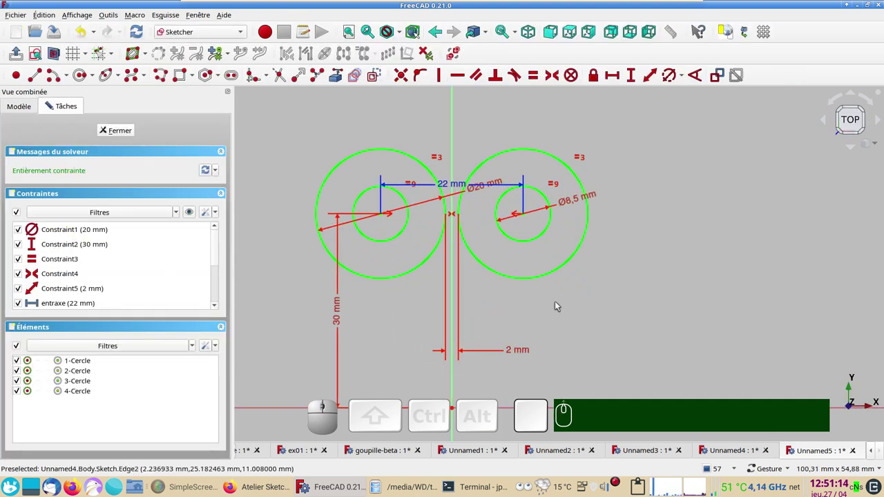
pyautogui.click(562, 274)
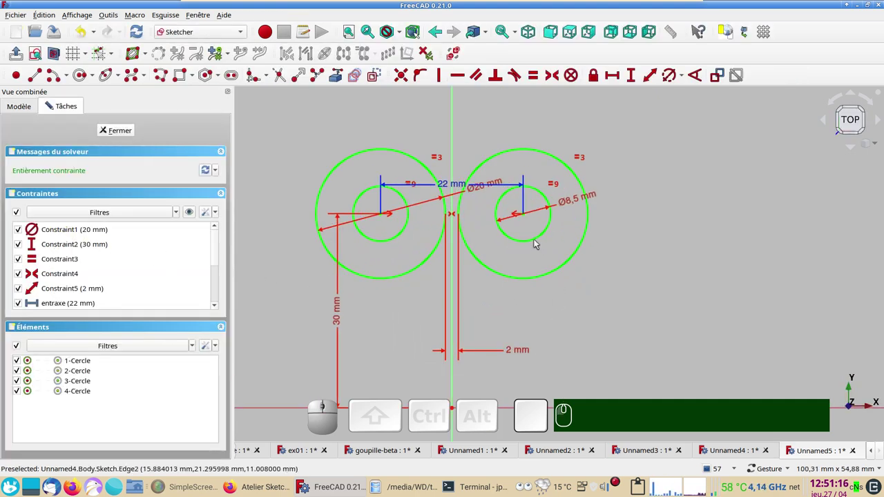
pyautogui.click(535, 240)
pyautogui.click(545, 277)
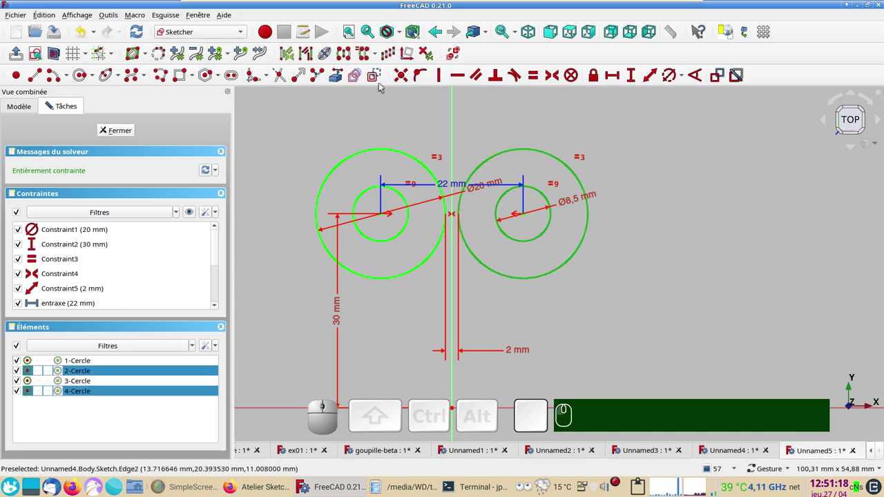
pyautogui.click(378, 75)
pyautogui.click(131, 132)
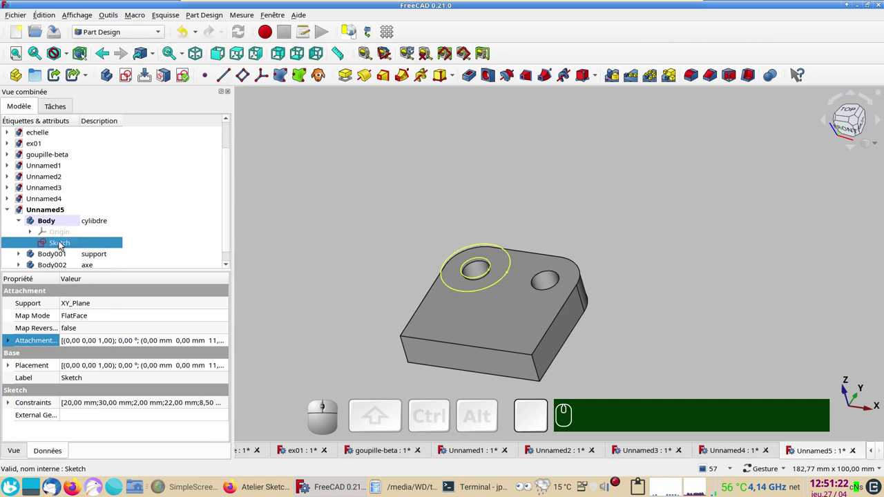
# Step: Pad the remaining ring 50 mm into a tall hollow cylinder on the plate
pyautogui.click(350, 74)
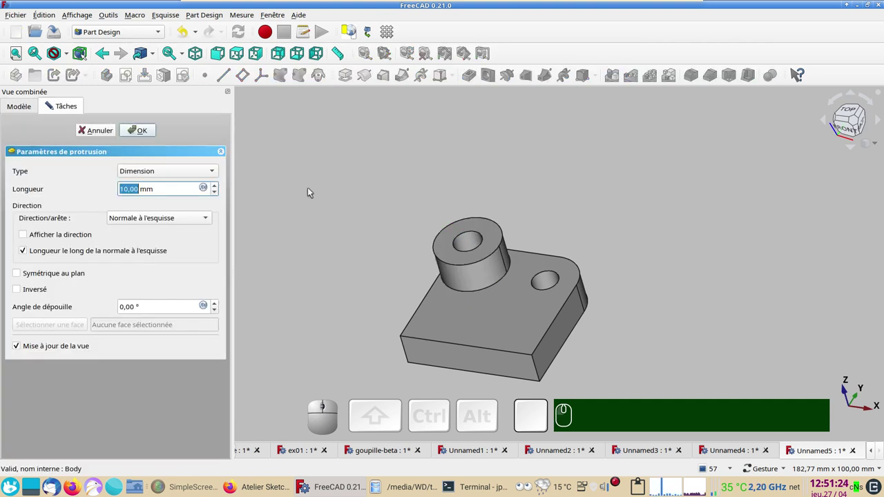
pyautogui.press('KP_5')
pyautogui.press('KP_0')
pyautogui.press('KP_Enter')
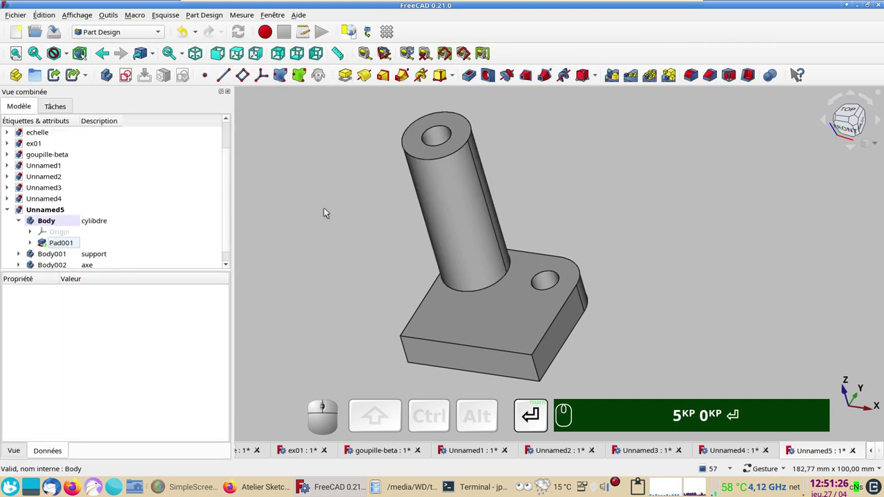
pyautogui.scroll(-3)
pyautogui.moveTo(643, 341); pyautogui.dragTo(245, 323)
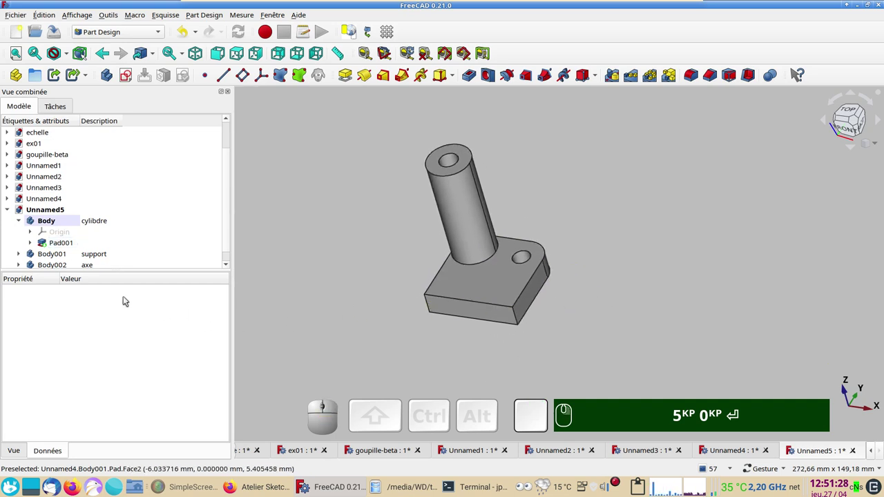
pyautogui.scroll(-3)
pyautogui.click(21, 254)
# Step: Inspect the axle sketch's circles in the Sketcher and close it without changes
pyautogui.scroll(-3)
pyautogui.click(68, 257)
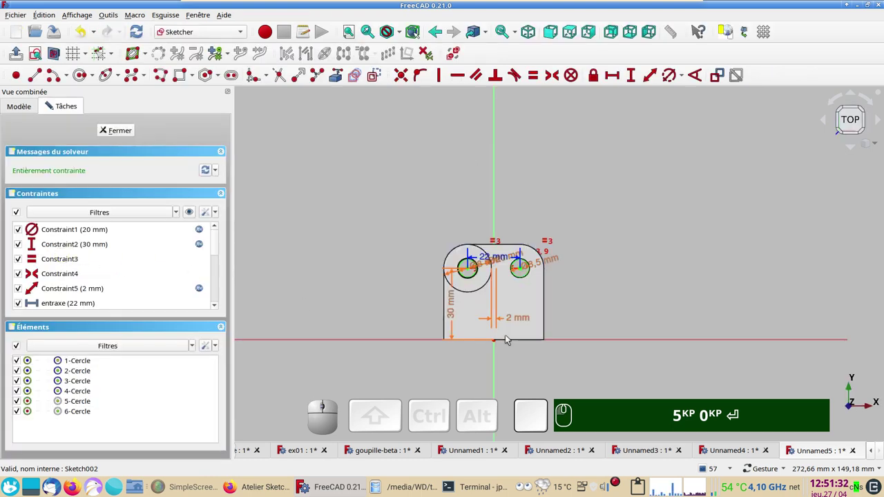
pyautogui.scroll(3)
pyautogui.rightClick(515, 204)
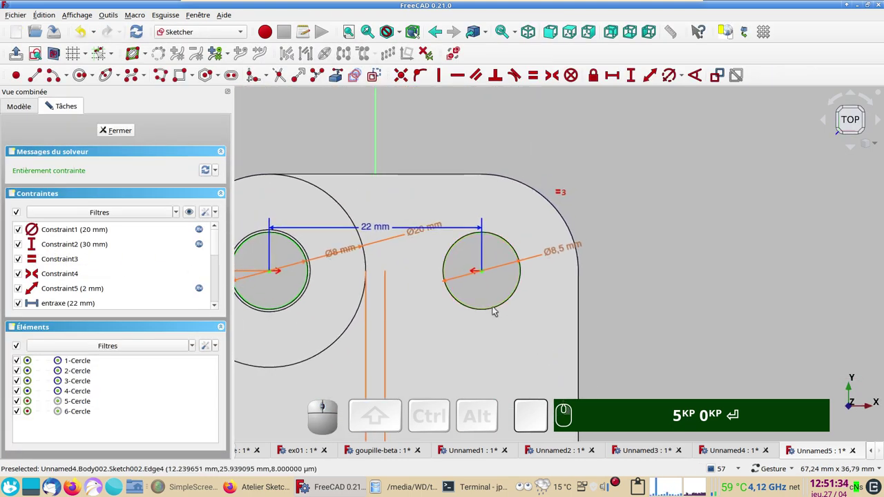
pyautogui.click(495, 306)
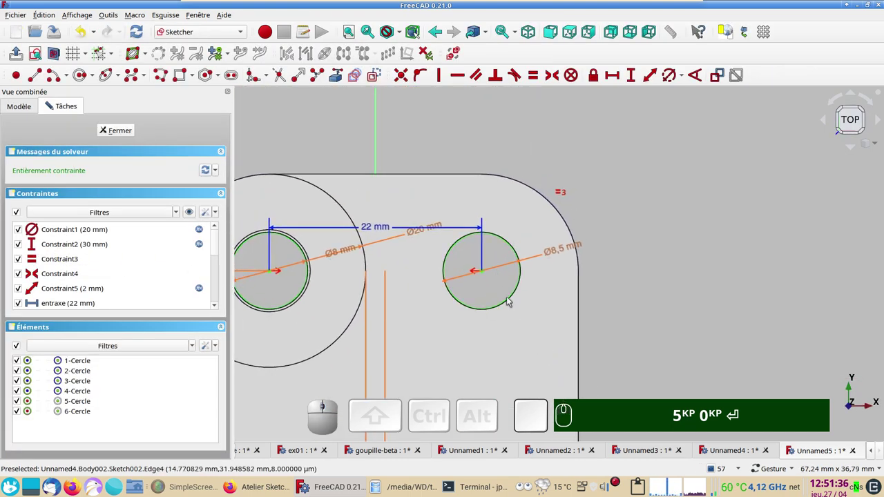
pyautogui.click(510, 299)
pyautogui.scroll(3)
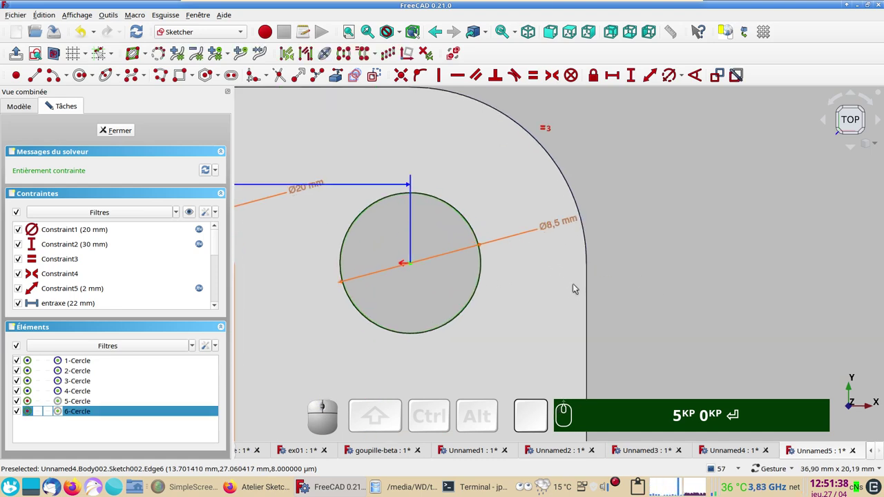
pyautogui.click(384, 76)
pyautogui.click(121, 131)
# Step: Pad Sketch002 of the axe body into Pad002, entering length values 61 and 50
pyautogui.scroll(-3)
pyautogui.click(353, 72)
pyautogui.click(529, 248)
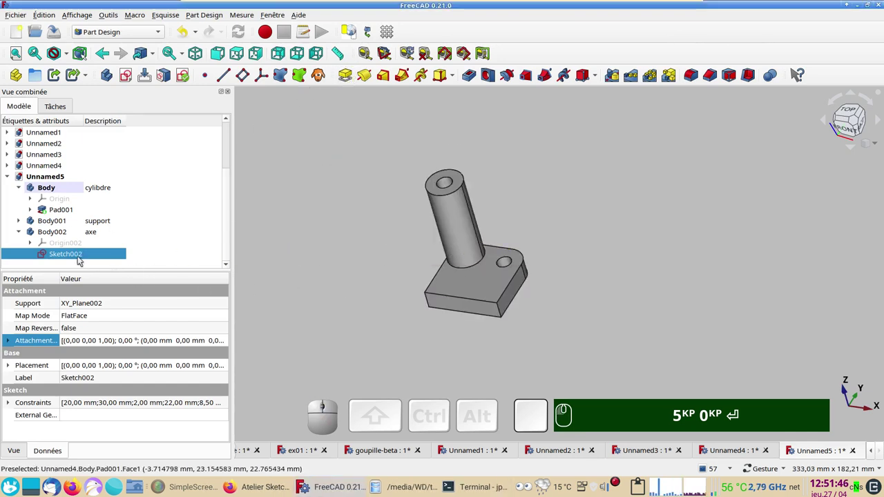
pyautogui.click(63, 235)
pyautogui.click(71, 255)
pyautogui.click(356, 74)
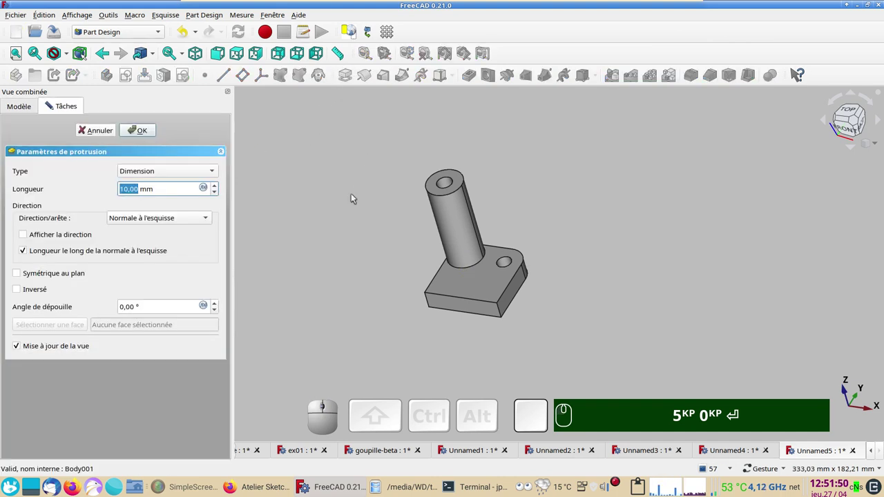
pyautogui.press('KP_6')
pyautogui.press('KP_1')
pyautogui.press('Return')
pyautogui.press('KP_5')
pyautogui.press('KP_0')
pyautogui.press('Return')
pyautogui.press('KP_6')
pyautogui.press('KP_1')
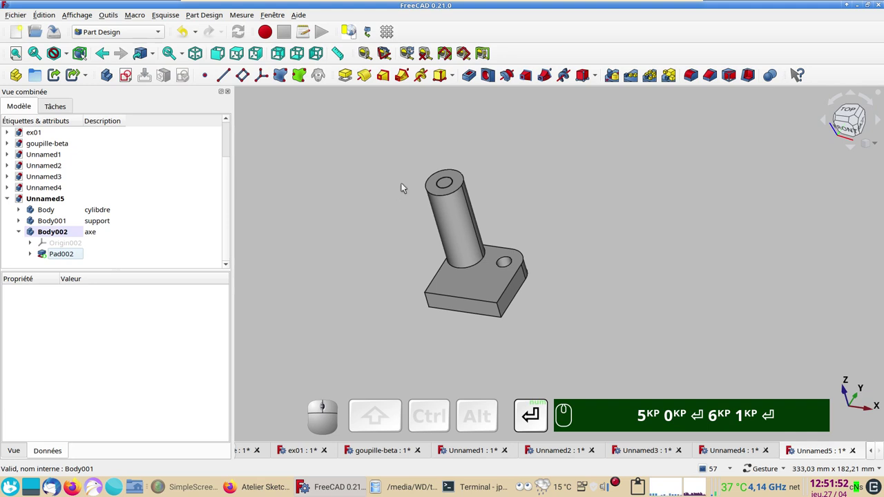
pyautogui.scroll(3)
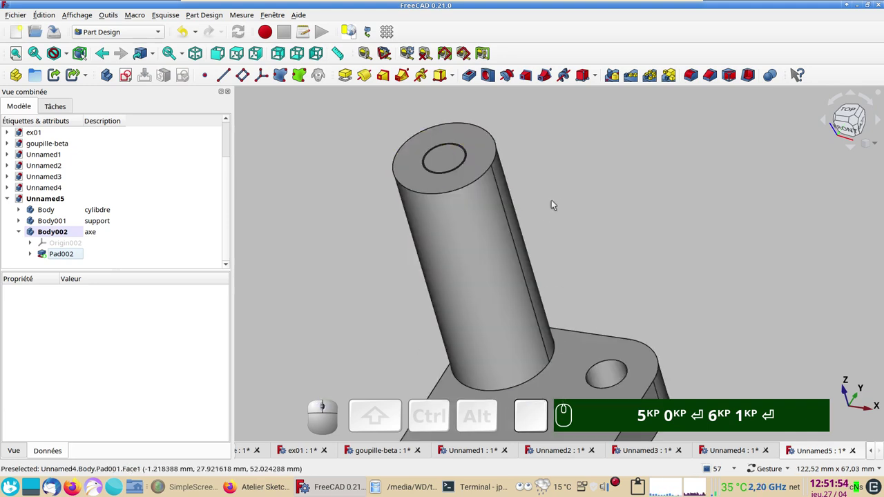
pyautogui.scroll(-3)
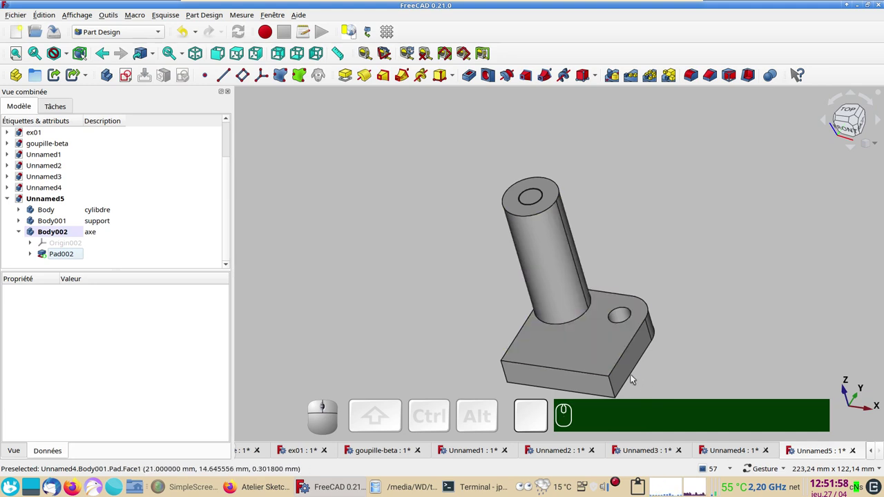
pyautogui.moveTo(406, 313); pyautogui.dragTo(525, 260)
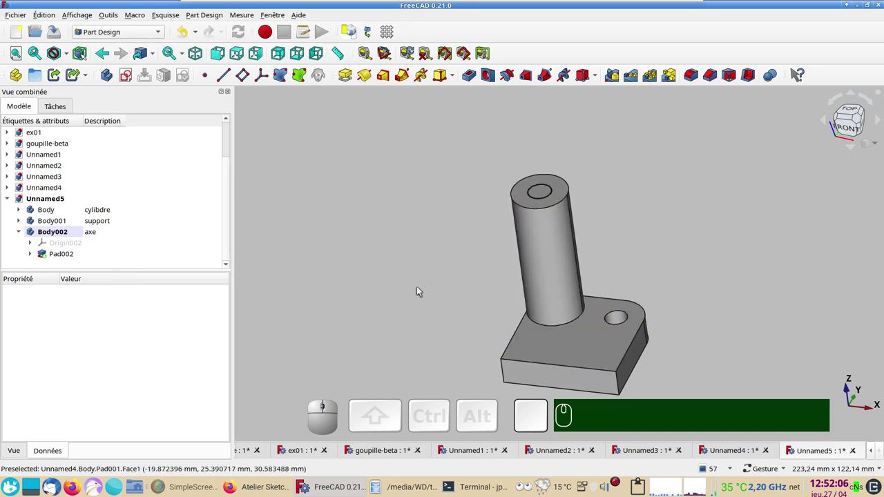
pyautogui.click(63, 213)
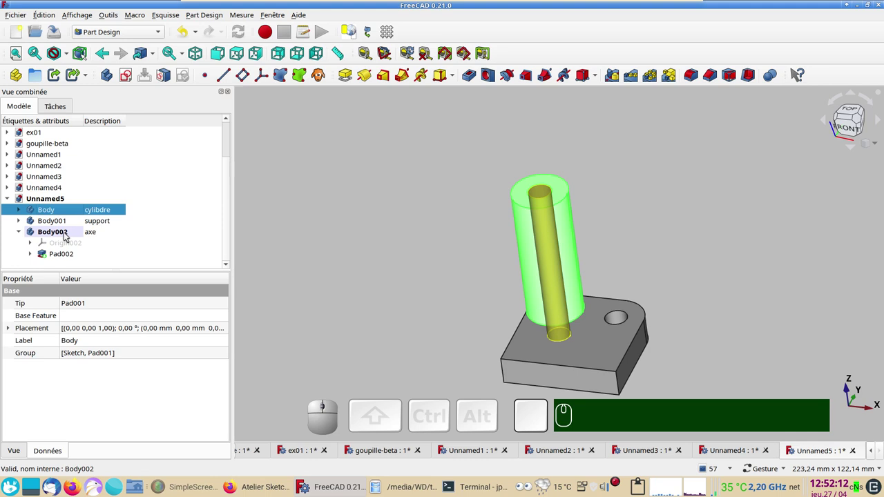
# Step: Create links to the cylinder Body and the axe Body002, giving Body003 and Body004
pyautogui.click(70, 235)
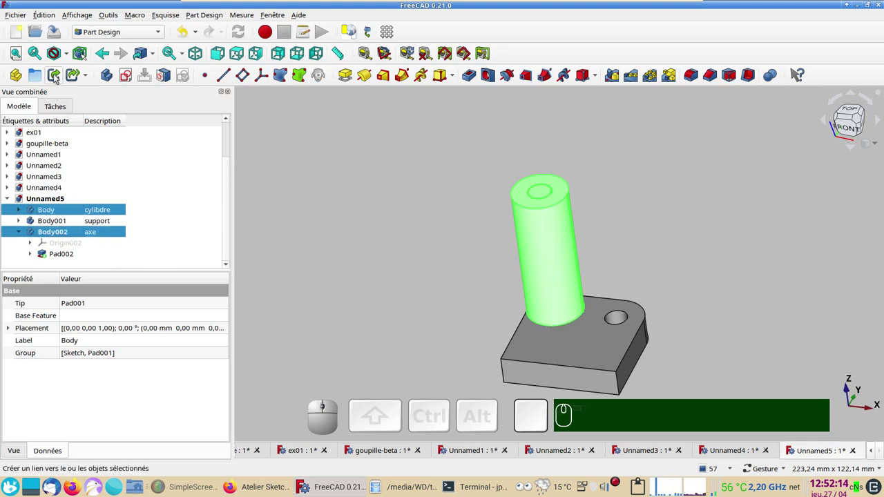
pyautogui.click(57, 75)
pyautogui.scroll(-3)
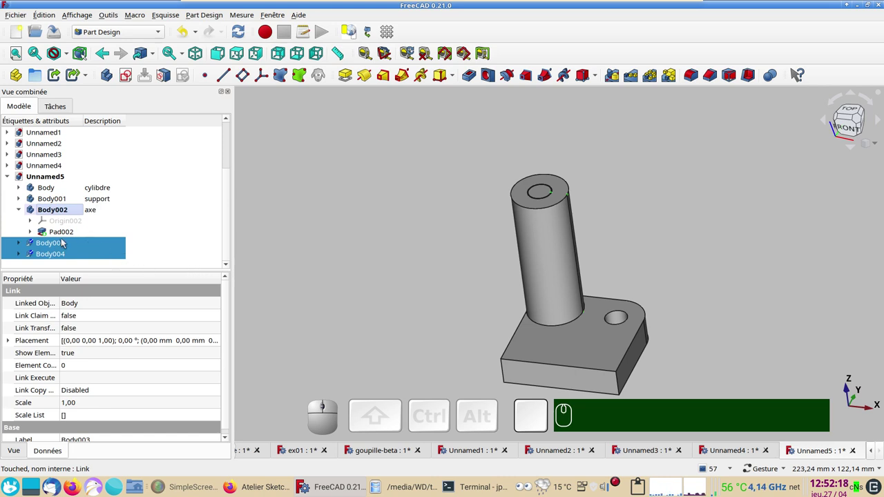
# Step: Set Body003's Placement X to the formula Sketch.Constraints.entraxe so it sits beside the original
pyautogui.click(61, 243)
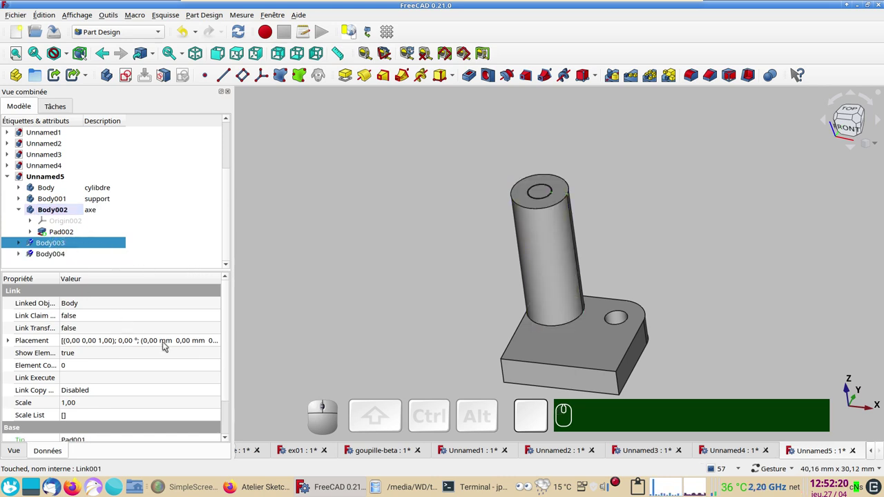
pyautogui.click(218, 343)
pyautogui.click(218, 343)
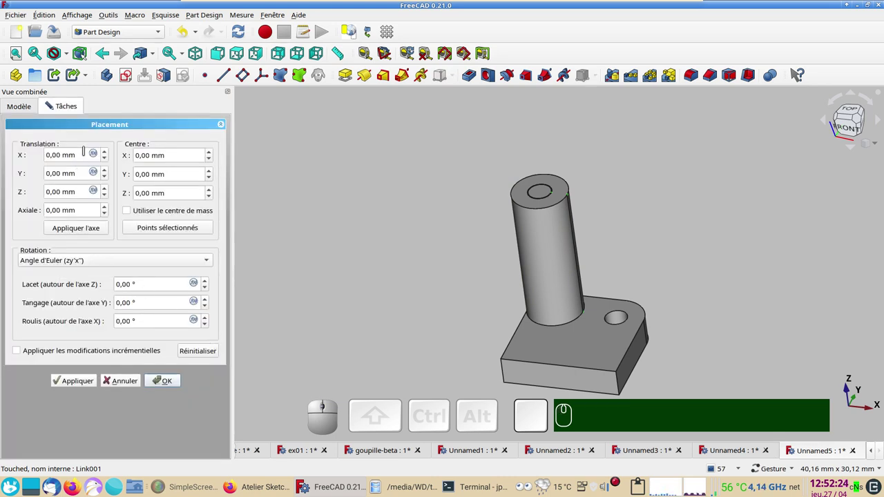
pyautogui.click(97, 155)
pyautogui.write('s')
pyautogui.write('k')
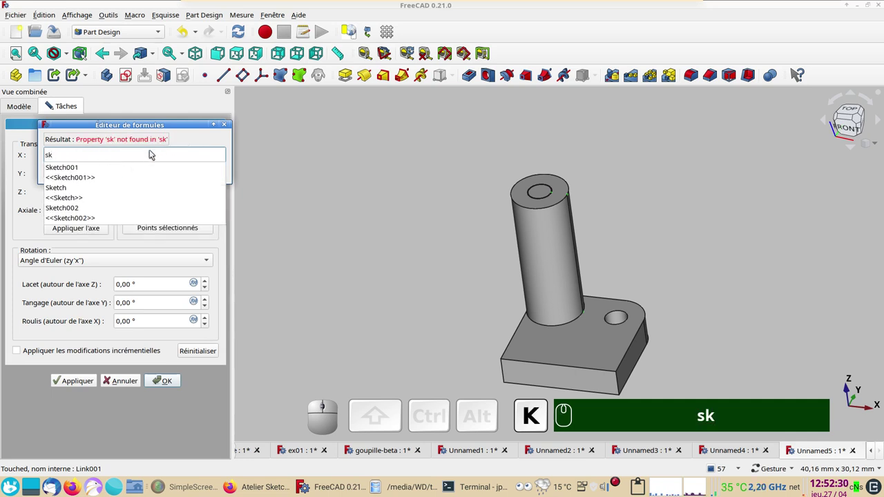
pyautogui.click(74, 192)
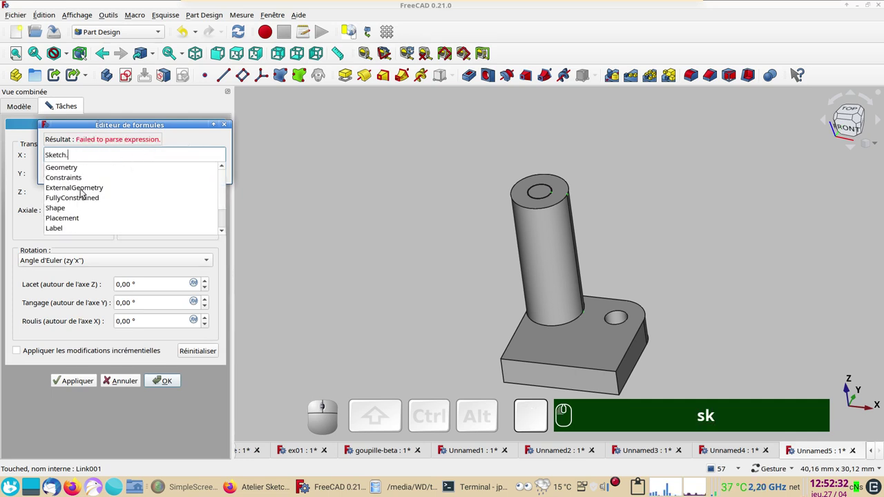
pyautogui.click(81, 180)
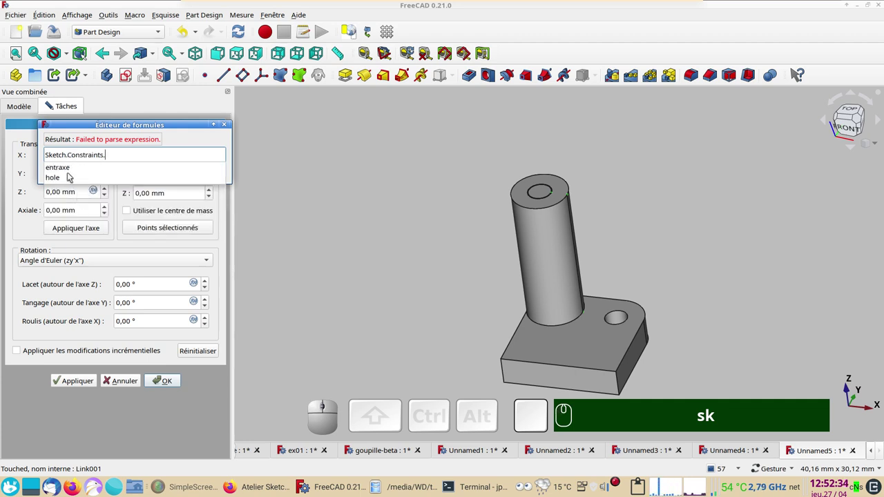
pyautogui.click(71, 173)
pyautogui.click(115, 174)
pyautogui.click(178, 383)
# Step: Select the axle link Body004 in the tree for repositioning
pyautogui.click(61, 257)
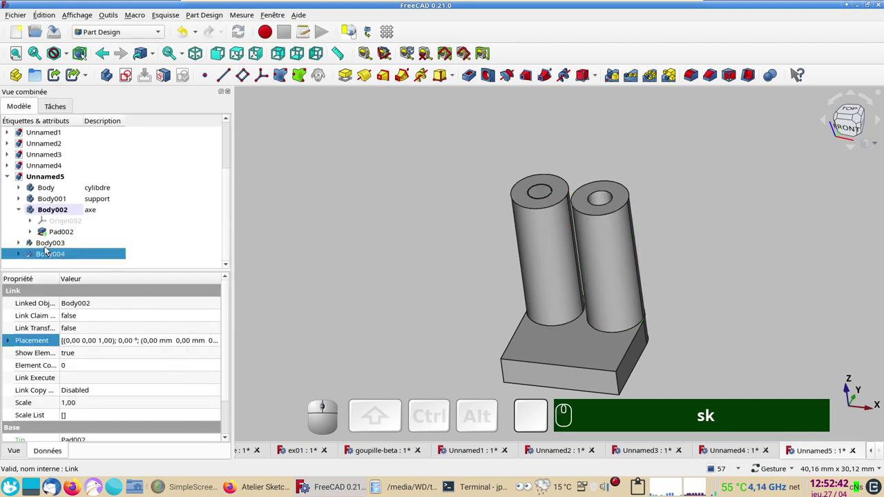
pyautogui.scroll(3)
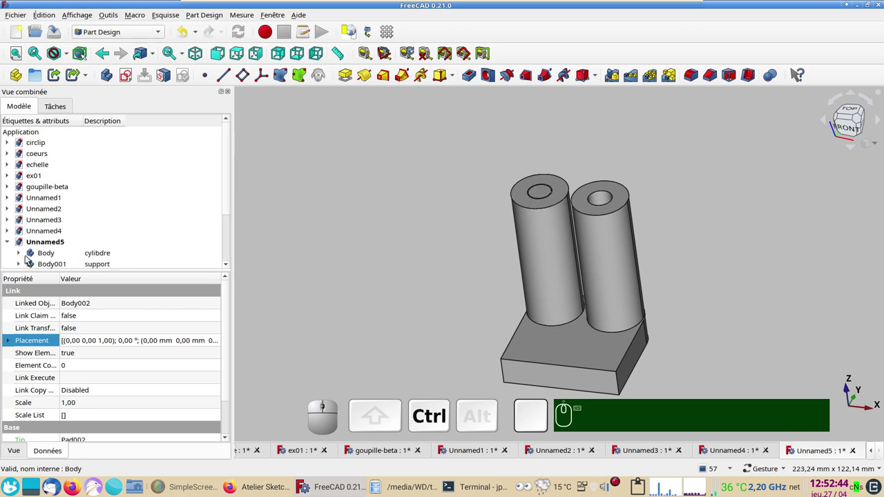
pyautogui.scroll(-3)
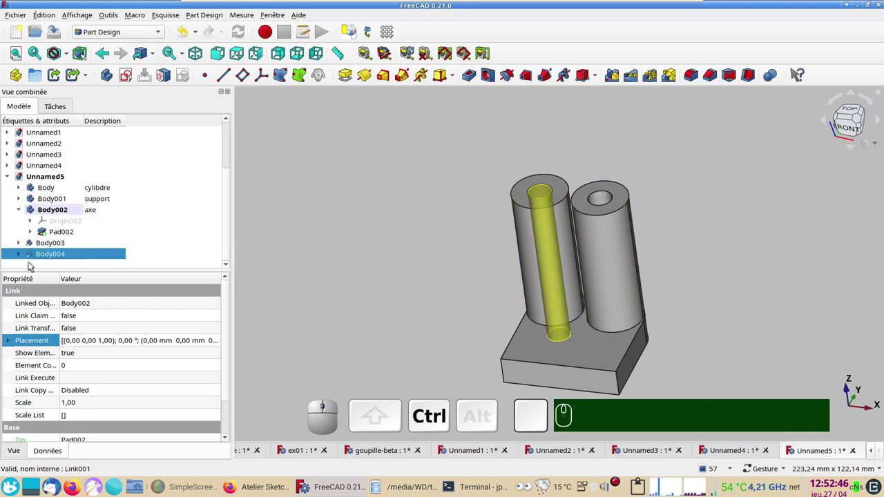
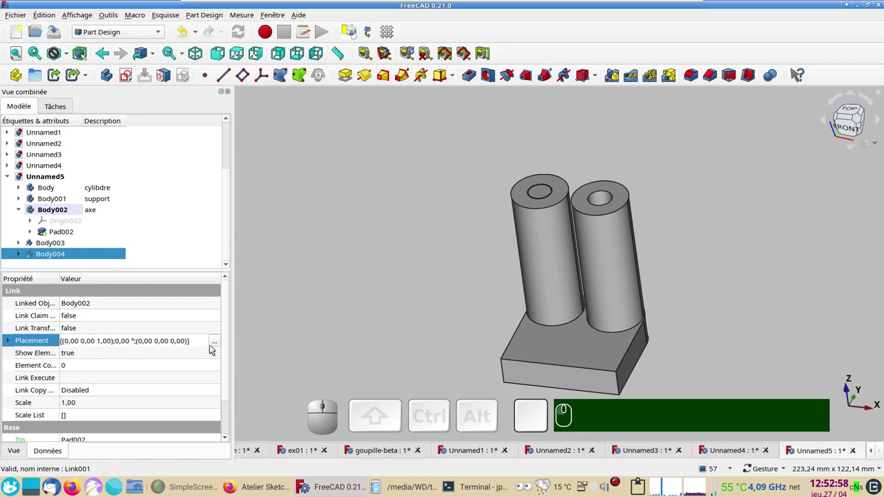
# Step: Set Body004's Placement X to the formula Sketch.Constraints.entraxe
pyautogui.click(219, 339)
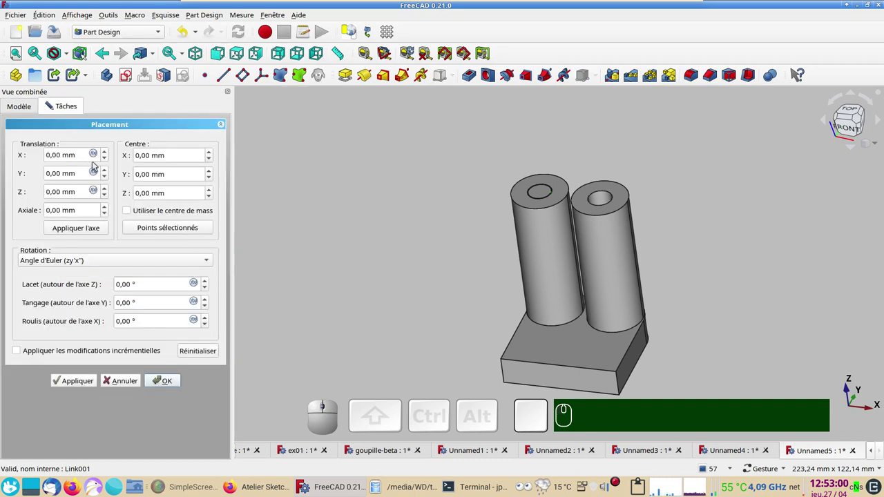
pyautogui.click(101, 154)
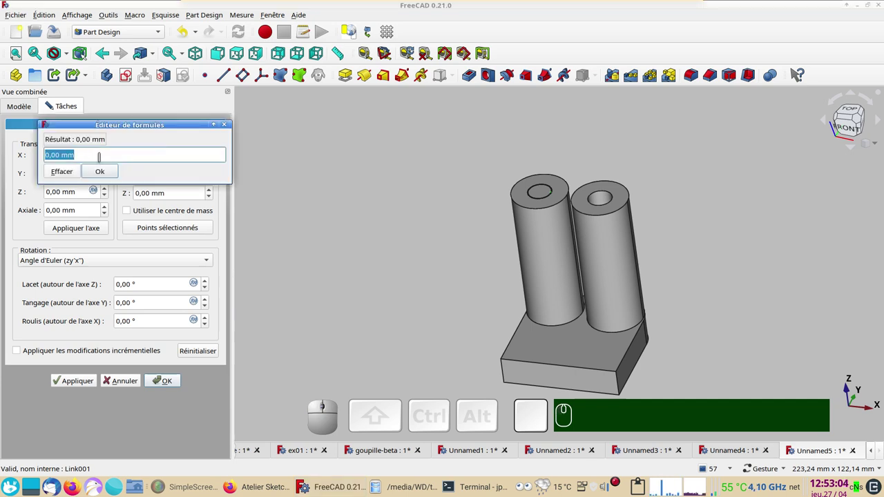
pyautogui.press('s')
pyautogui.write('k')
pyautogui.press('k')
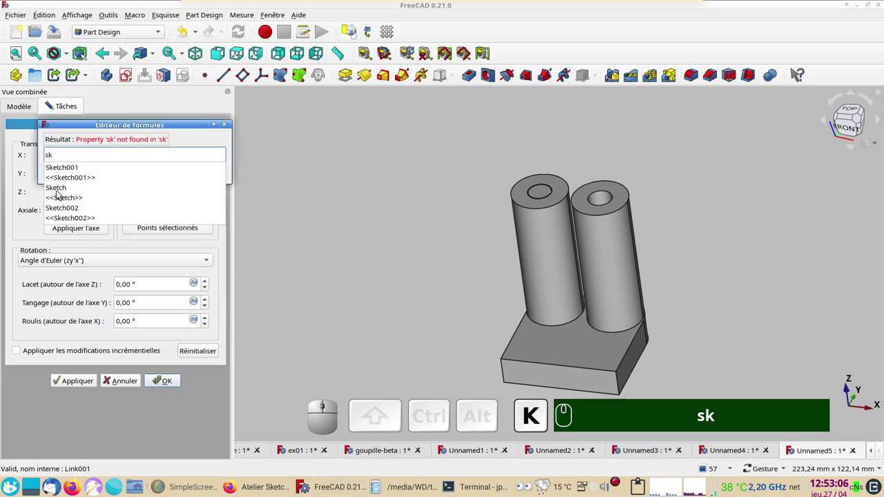
pyautogui.click(64, 189)
pyautogui.click(83, 178)
pyautogui.click(71, 166)
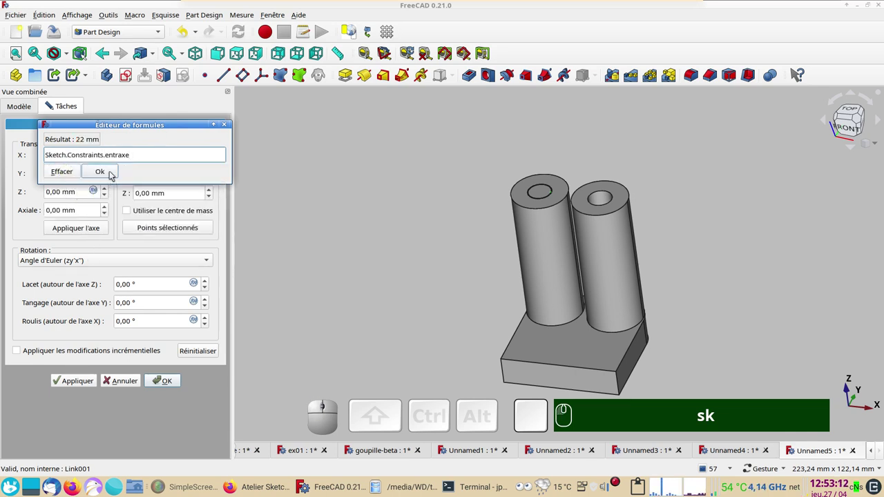
pyautogui.click(112, 170)
# Step: Apply the placement, then select the original and linked cylinder pads together
pyautogui.click(171, 383)
pyautogui.click(334, 300)
pyautogui.click(563, 304)
pyautogui.click(613, 301)
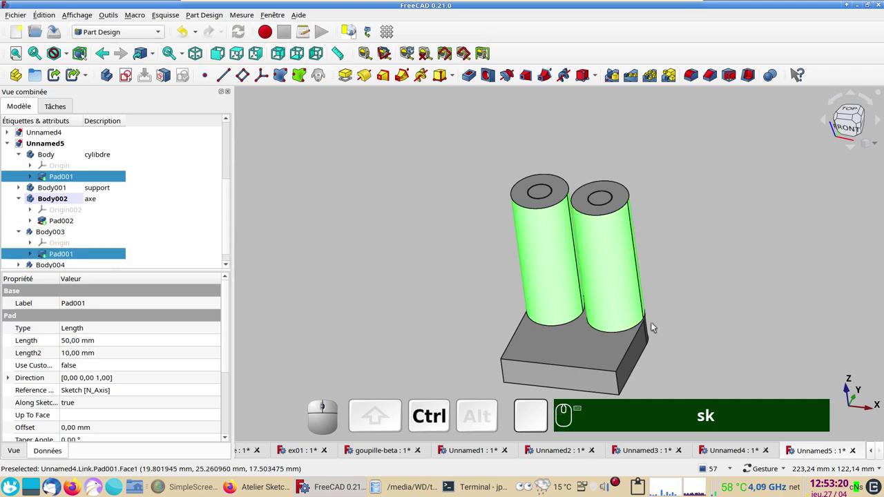
# Step: Set the shape colour of both cylinder pads to pink via the Appearance task (Ctrl+D)
pyautogui.press('ctrl+d')
pyautogui.click(171, 254)
pyautogui.click(381, 202)
pyautogui.click(534, 373)
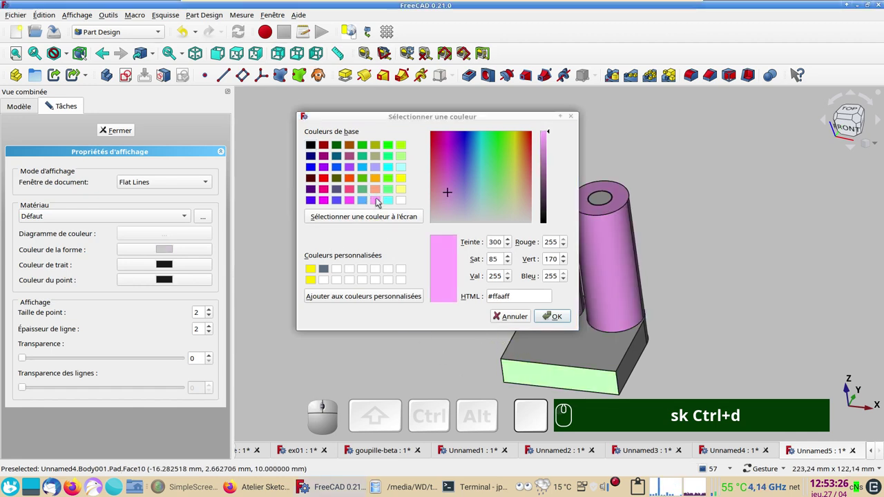
pyautogui.click(368, 200)
pyautogui.click(553, 316)
# Step: Colour the support plate blue and view the model from above
pyautogui.click(134, 132)
pyautogui.click(429, 262)
pyautogui.moveTo(718, 271); pyautogui.dragTo(722, 290)
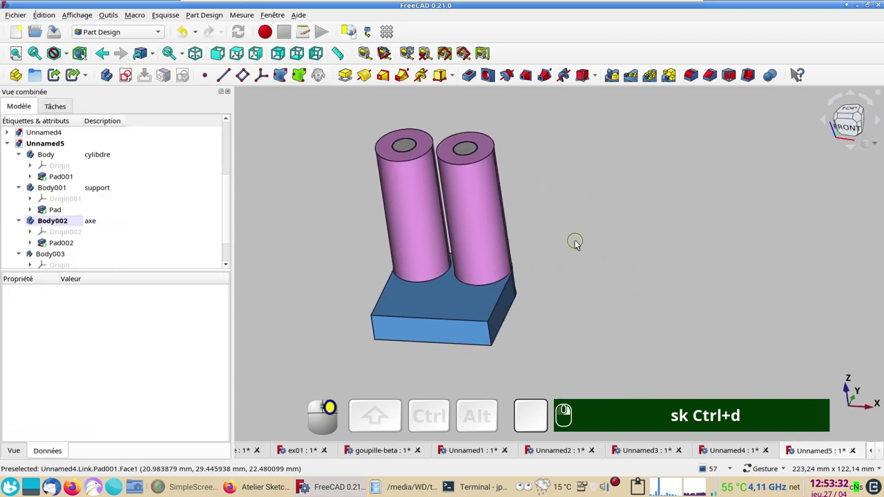
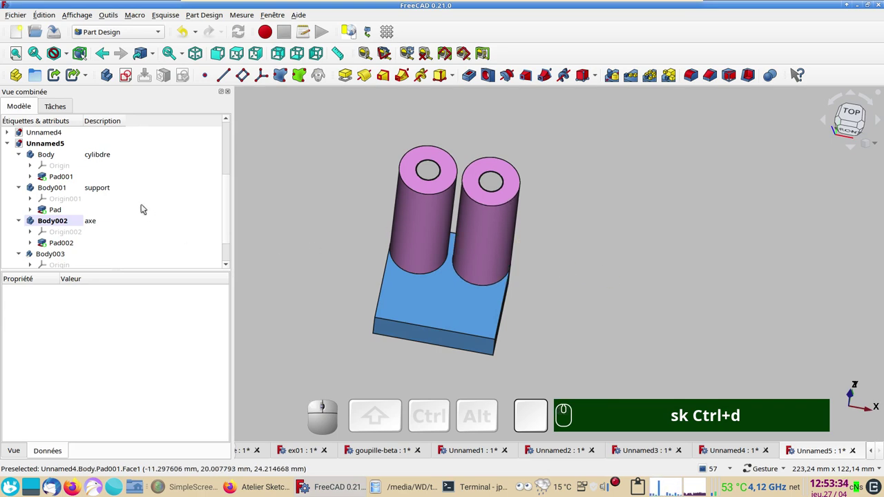
# Step: Change the cylinder sketch's large circle diameter to 50 mm and close the sketch
pyautogui.click(33, 175)
pyautogui.click(61, 191)
pyautogui.scroll(3)
pyautogui.rightClick(588, 315)
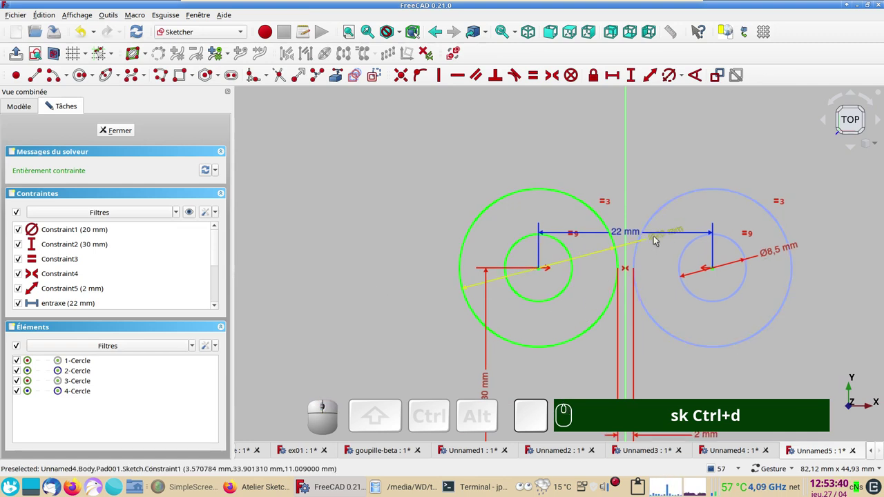
pyautogui.moveTo(656, 238); pyautogui.dragTo(332, 216)
pyautogui.click(355, 171)
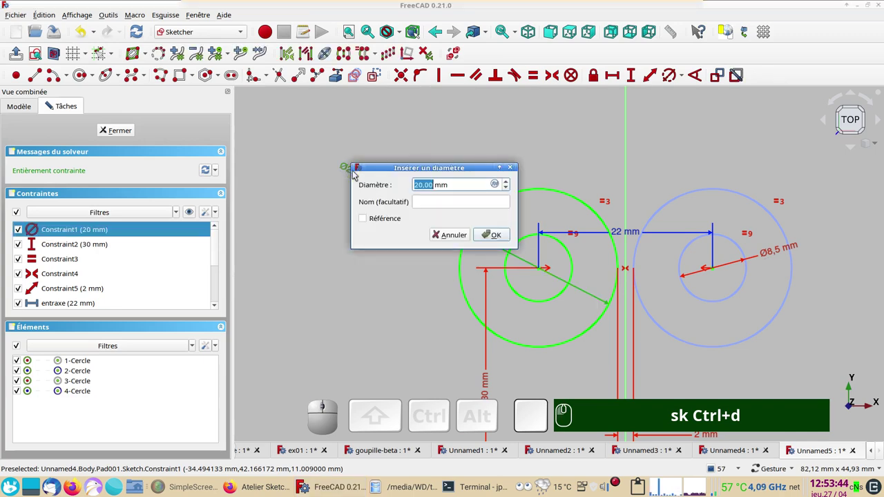
pyautogui.press('KP_5')
pyautogui.press('KP_0')
pyautogui.press('Return')
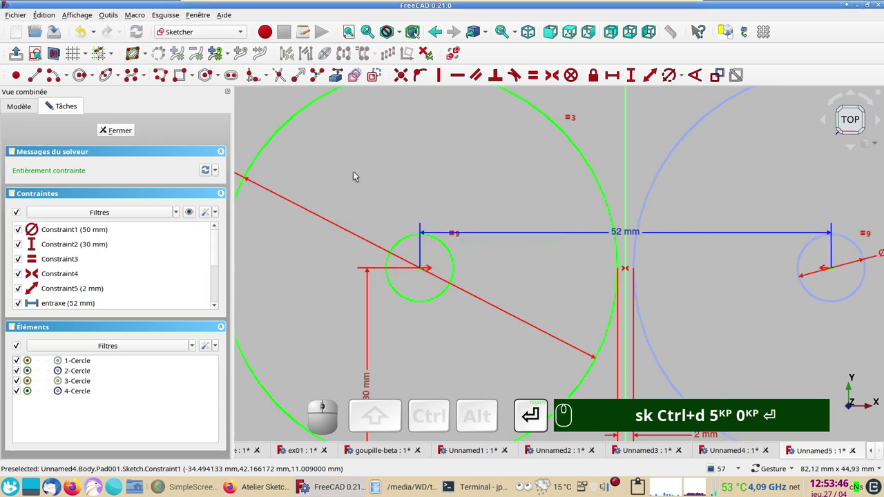
pyautogui.click(119, 131)
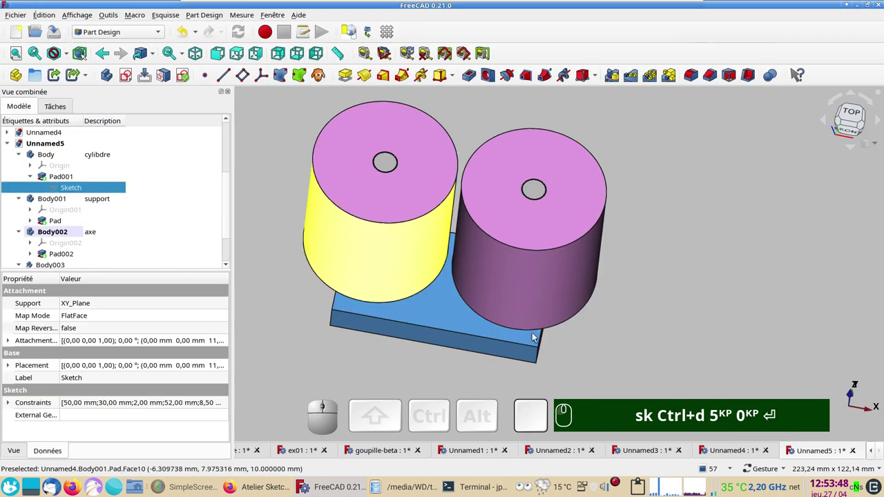
# Step: Reopen the cylinder sketch and try hole diameter values 10.5 and 2.5 mm
pyautogui.write('sk')
pyautogui.moveTo(744, 318); pyautogui.dragTo(477, 339)
pyautogui.write('sk Ctrl+d 5KP 0KP ⏎')
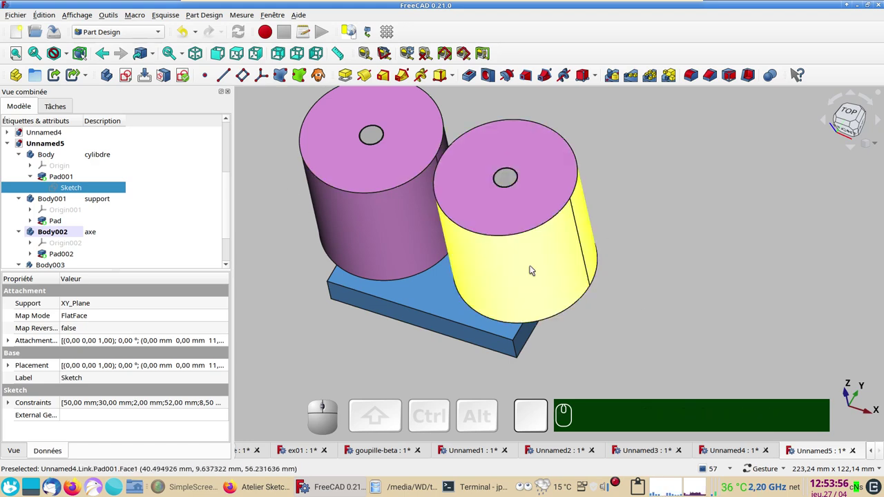
pyautogui.click(82, 187)
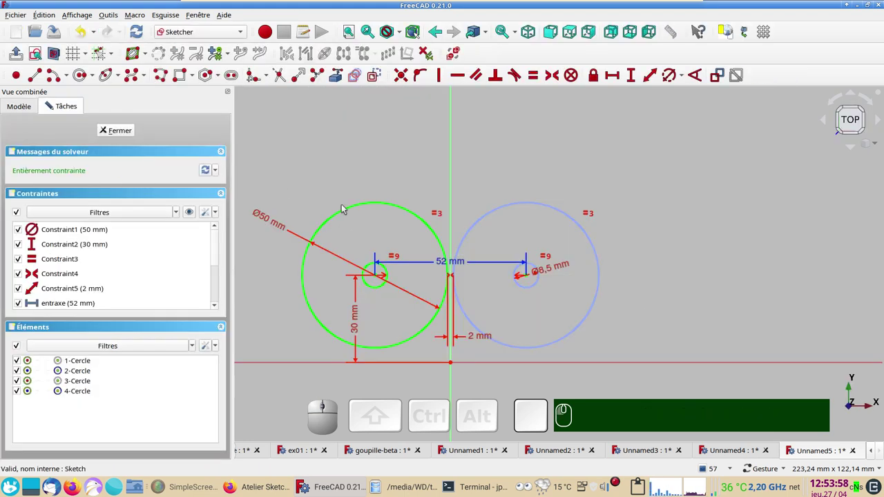
pyautogui.click(552, 269)
pyautogui.click(554, 275)
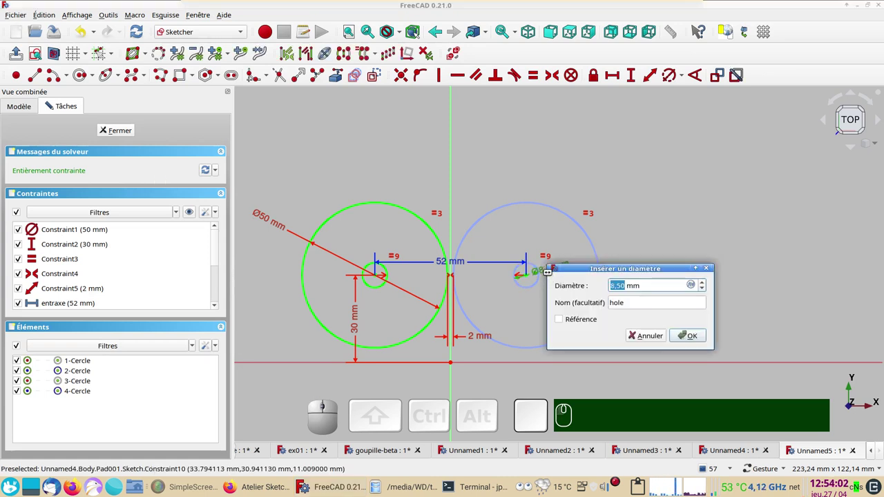
pyautogui.press('KP_1')
pyautogui.press('KP_0')
pyautogui.press('KP_Decimal')
pyautogui.press('KP_5')
pyautogui.press('BackSpace')
pyautogui.press('BackSpace')
pyautogui.press('BackSpace')
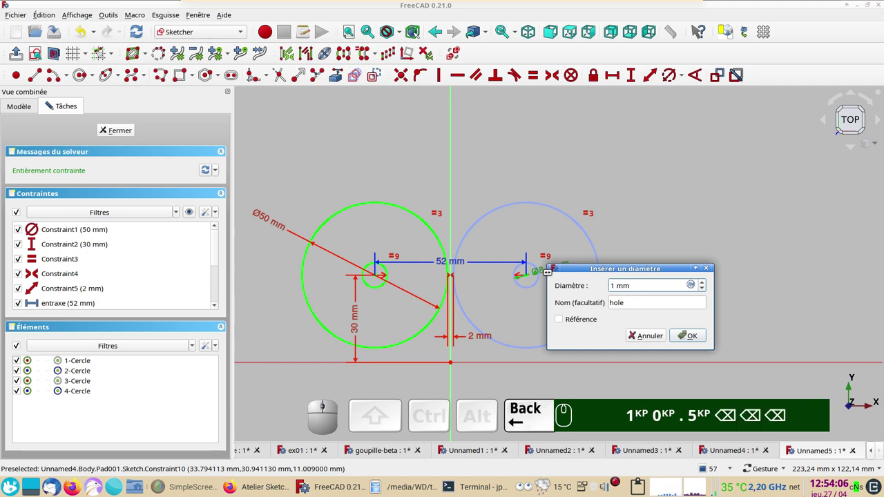
pyautogui.press('KP_2')
pyautogui.press('KP_Decimal')
pyautogui.press('KP_5')
pyautogui.press('KP_Enter')
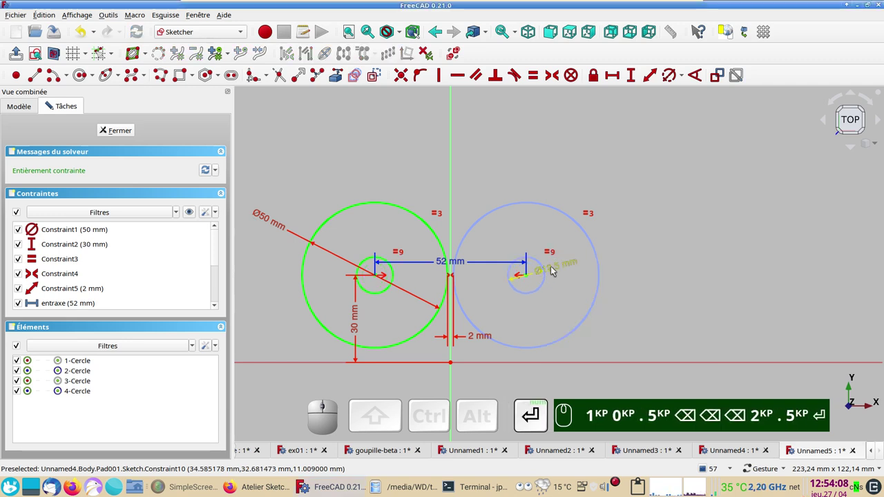
# Step: Set the hole diameter constraint to 16.5 mm
pyautogui.click(553, 270)
pyautogui.press('KP_1')
pyautogui.press('KP_6')
pyautogui.press('KP_Decimal')
pyautogui.press('KP_5')
pyautogui.press('BackSpace')
pyautogui.press('KP_2')
pyautogui.write('.')
pyautogui.press('KP_5')
pyautogui.press('Return')
pyautogui.press('KP_1')
pyautogui.press('KP_6')
pyautogui.press('Return')
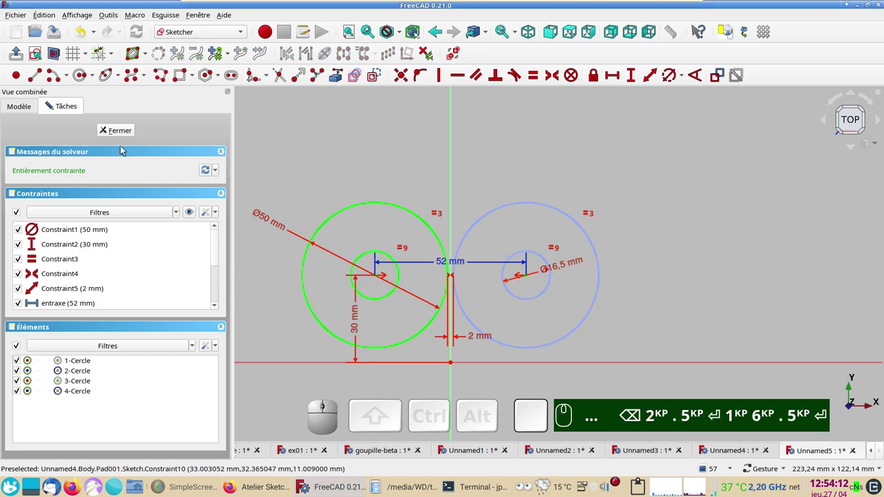
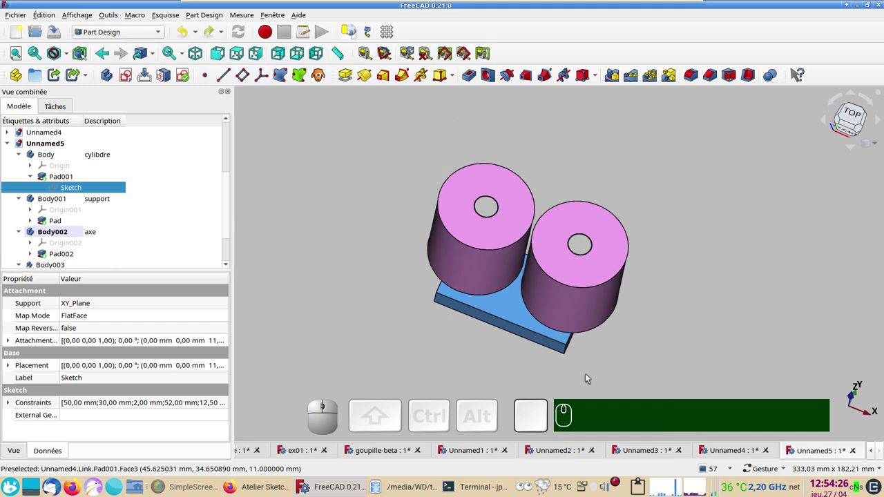
# Step: Orbit the model to inspect the wider pink cylinders on the blue plate from the front
pyautogui.moveTo(554, 370); pyautogui.dragTo(597, 344)
pyautogui.rightClick(662, 309)
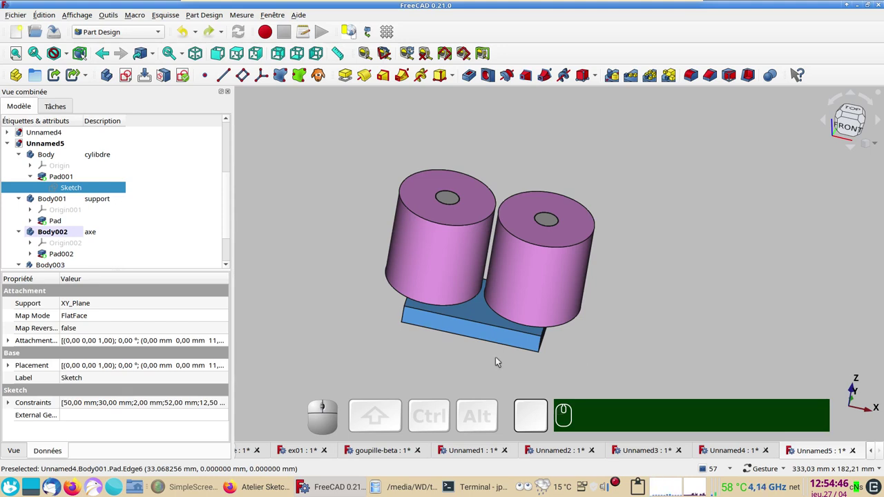
pyautogui.moveTo(463, 356); pyautogui.dragTo(498, 321)
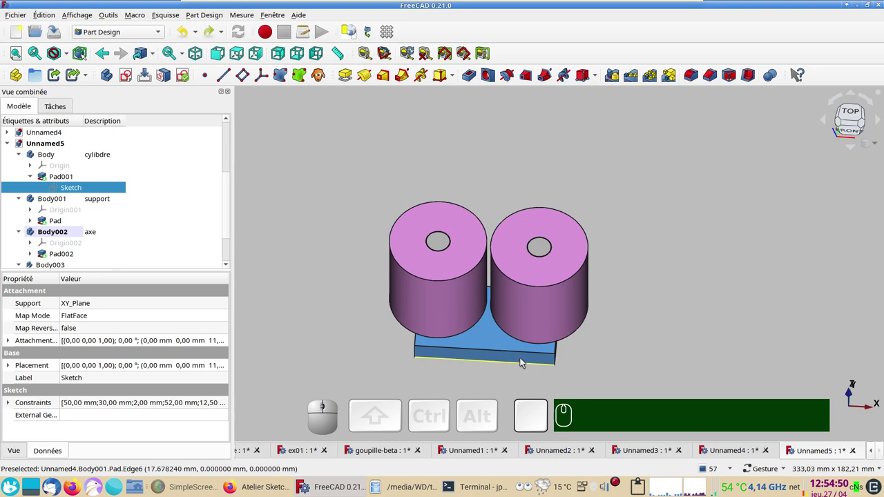
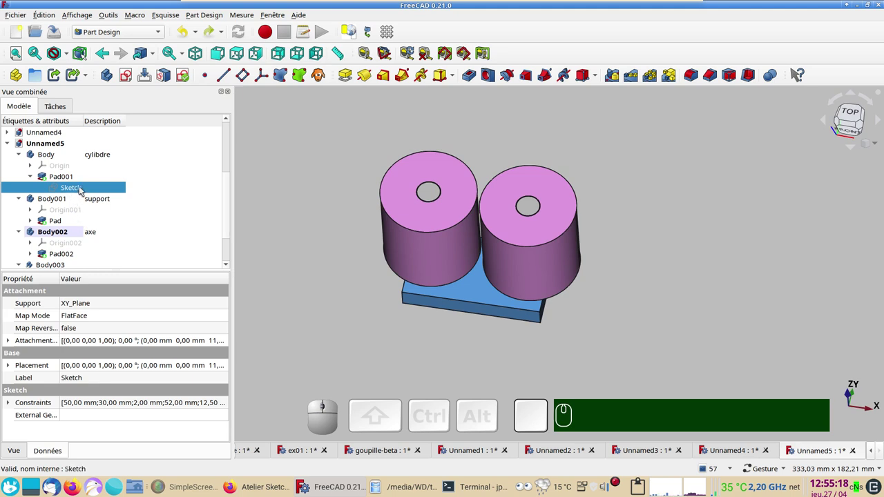
# Step: Select the cylinder Sketch and the axe Sketch002 together in the tree
pyautogui.click(86, 189)
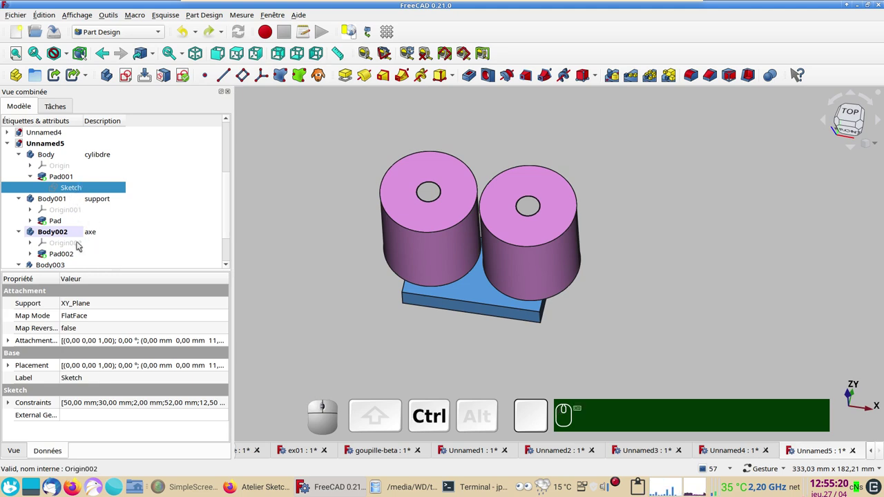
pyautogui.scroll(-3)
pyautogui.click(36, 251)
pyautogui.scroll(-3)
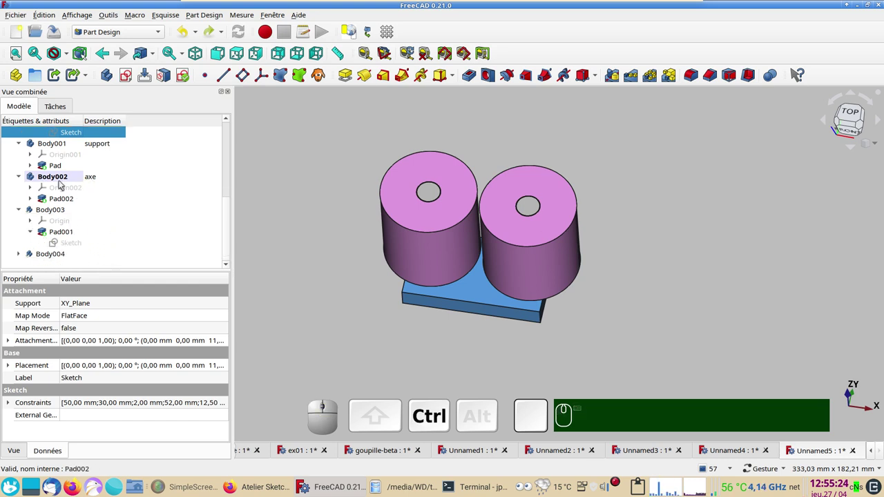
pyautogui.click(68, 243)
pyautogui.click(22, 257)
pyautogui.scroll(-3)
pyautogui.click(33, 257)
pyautogui.scroll(-3)
pyautogui.click(82, 258)
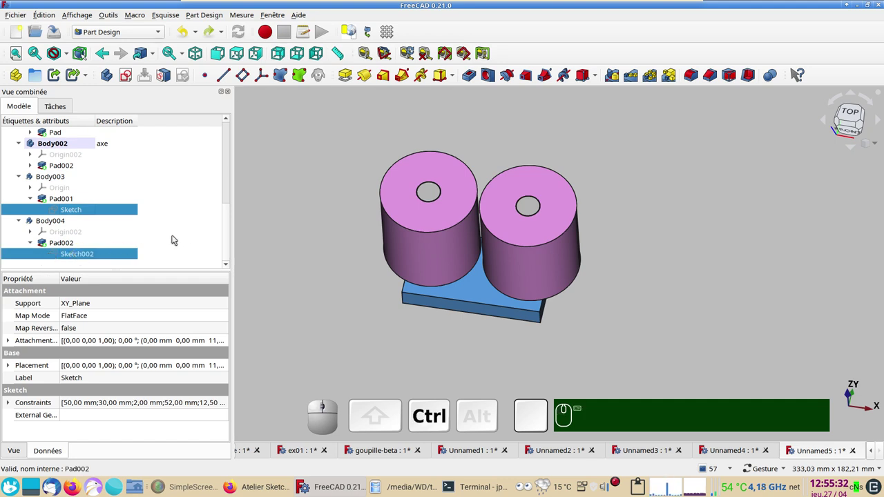
# Step: Copy the selected sketches using original selections only and create a new empty document
pyautogui.press('ctrl+c')
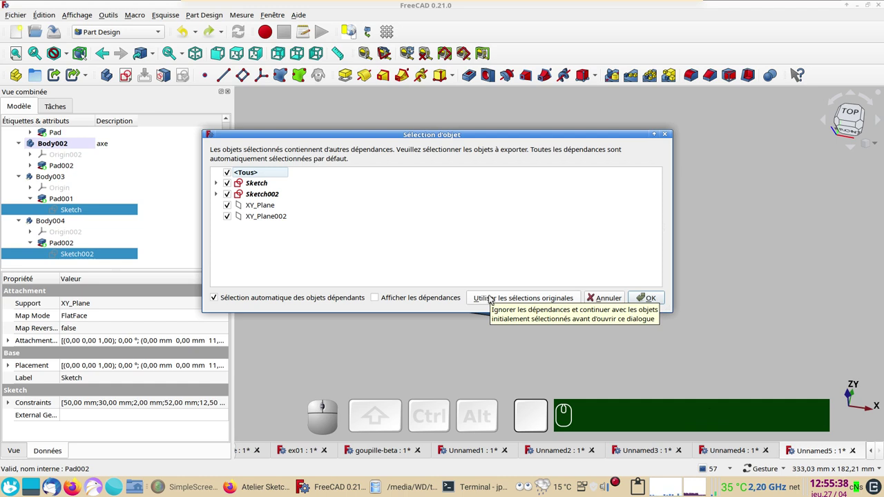
pyautogui.click(492, 296)
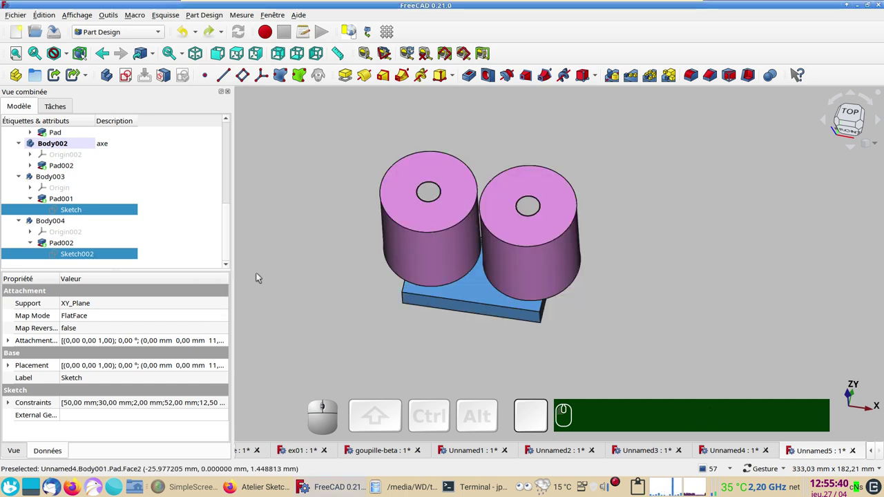
pyautogui.click(18, 31)
# Step: Paste the two cylinder sketches into Unnamed6 and make both visible
pyautogui.press('ctrl+v')
pyautogui.scroll(-3)
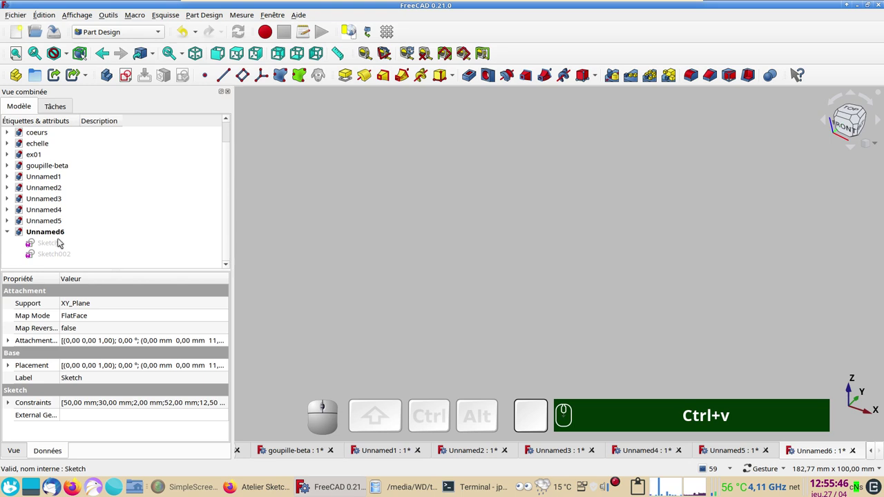
pyautogui.click(64, 241)
pyautogui.press('space')
pyautogui.click(60, 256)
pyautogui.press('space')
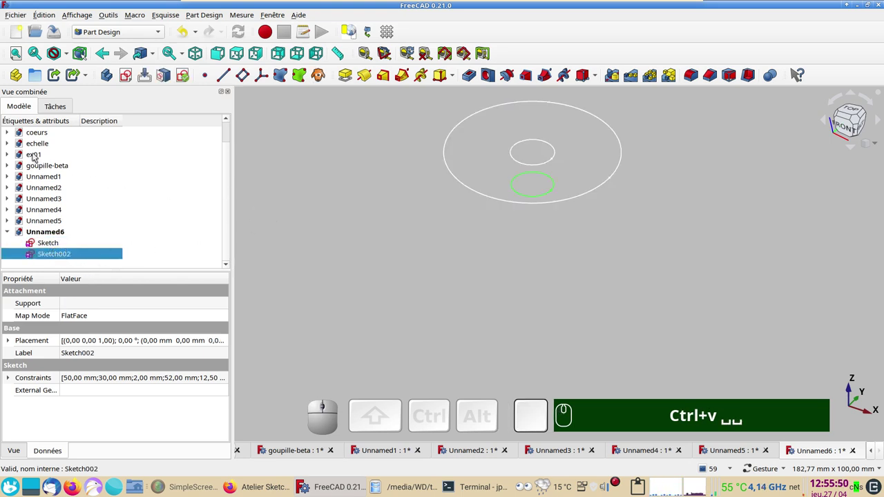
pyautogui.scroll(3)
pyautogui.scroll(-3)
# Step: Copy the plate sketch Sketch001 from the support body's pad in Unnamed5
pyautogui.click(13, 219)
pyautogui.scroll(-3)
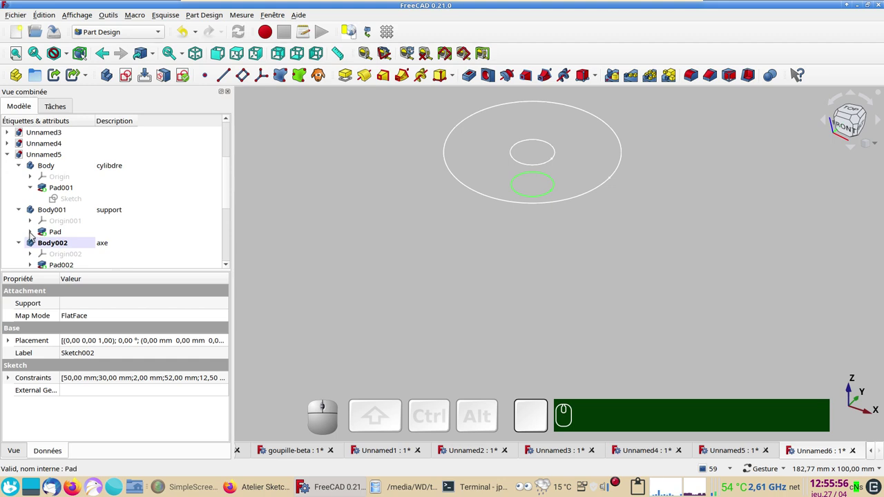
pyautogui.click(33, 234)
pyautogui.click(68, 247)
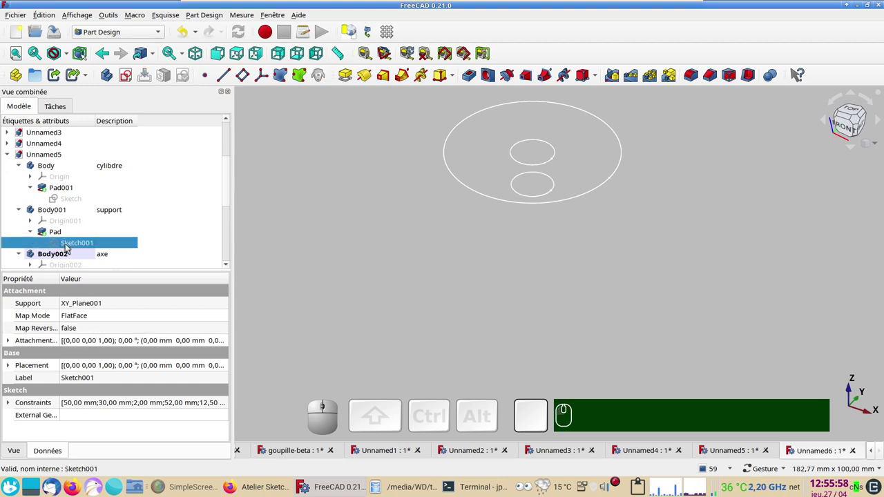
pyautogui.press('ctrl+c')
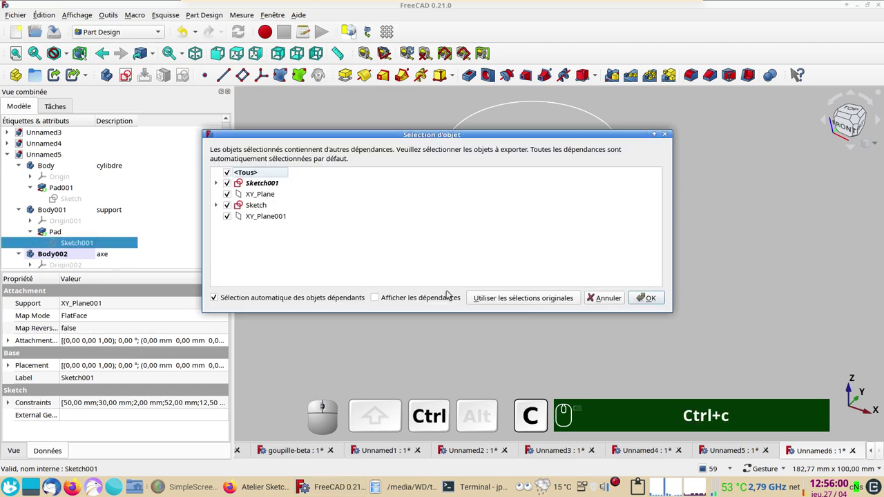
pyautogui.click(503, 300)
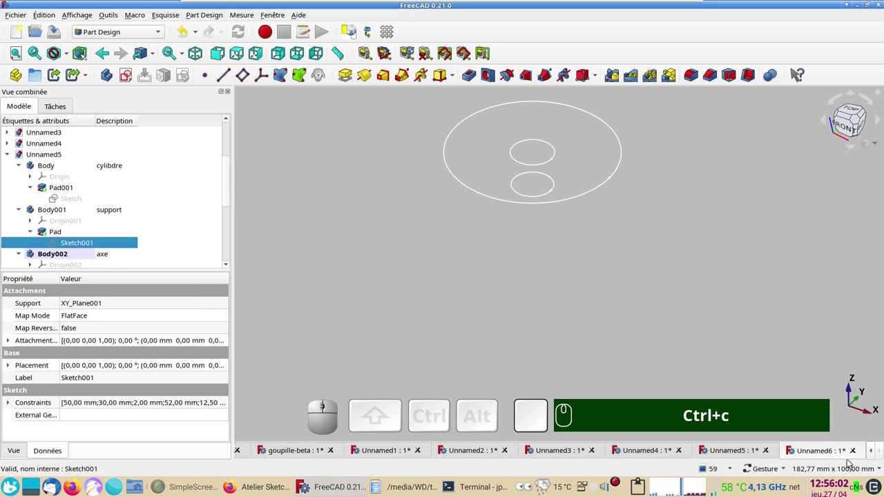
# Step: Paste Sketch001 into Unnamed6, show it and orbit to view all three sketches
pyautogui.scroll(-3)
pyautogui.click(65, 232)
pyautogui.press('ctrl+v')
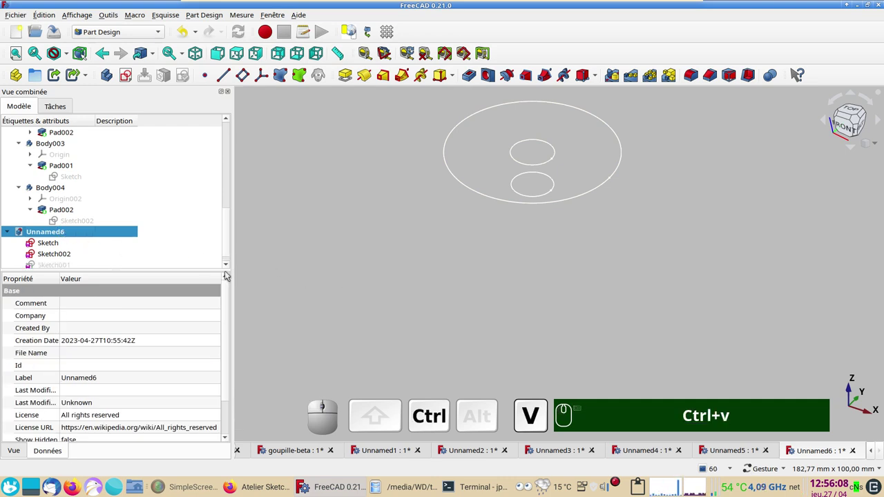
pyautogui.click(64, 265)
pyautogui.press('space')
pyautogui.click(427, 282)
pyautogui.moveTo(609, 339); pyautogui.dragTo(525, 308)
pyautogui.scroll(-3)
pyautogui.moveTo(503, 302); pyautogui.dragTo(445, 318)
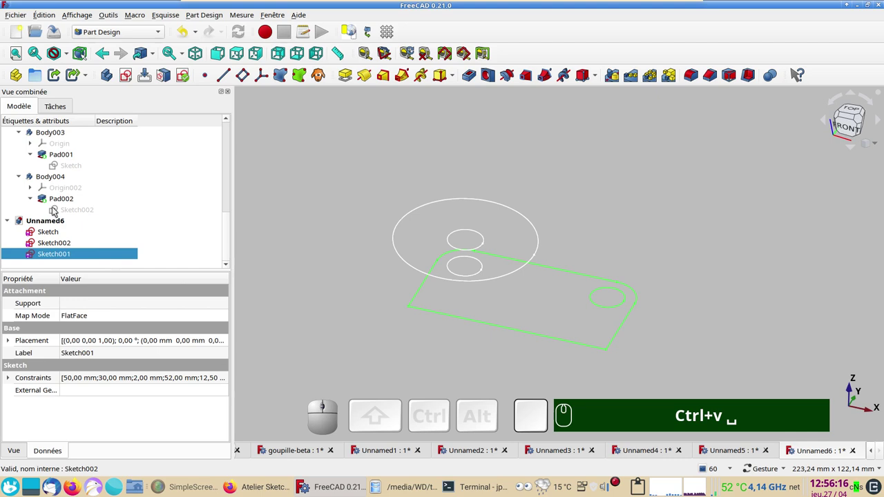
# Step: Check the first cylinder sketch and the plate sketch in the Sketcher, then close them
pyautogui.click(38, 234)
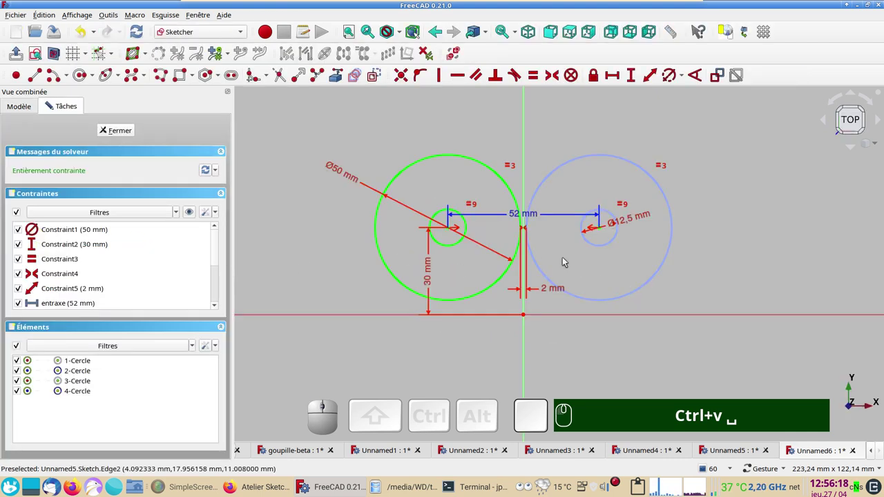
pyautogui.click(595, 244)
pyautogui.click(593, 301)
pyautogui.click(378, 79)
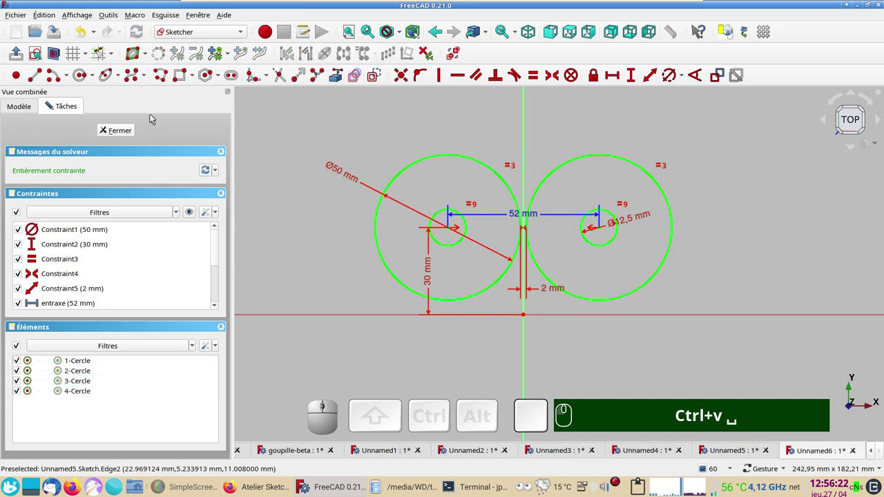
pyautogui.click(126, 133)
pyautogui.scroll(-3)
pyautogui.click(63, 256)
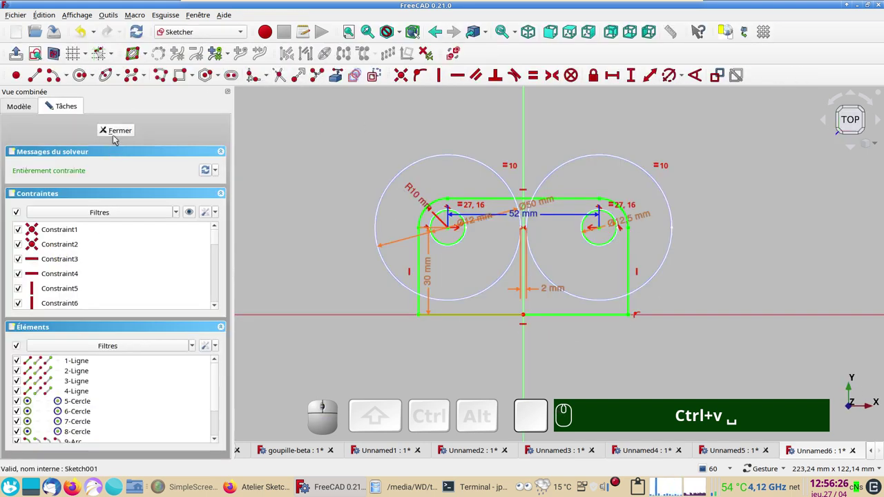
pyautogui.click(119, 129)
# Step: Check the other cylinder sketch's constraints and close it, leaving all three sketches shown
pyautogui.click(54, 246)
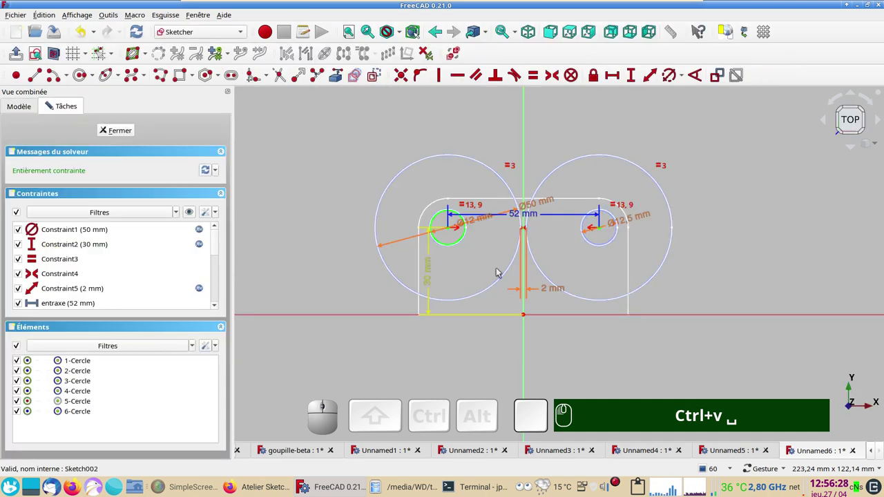
pyautogui.click(596, 243)
pyautogui.scroll(3)
pyautogui.click(596, 256)
pyautogui.click(627, 174)
pyautogui.click(379, 79)
pyautogui.click(112, 129)
pyautogui.scroll(-3)
pyautogui.scroll(3)
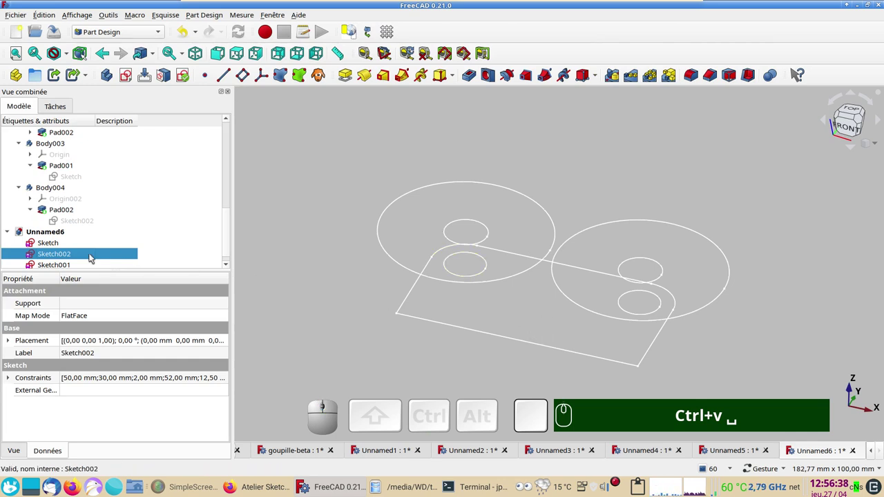
# Step: In the Part workbench, extrude the cylinder sketch to 50 mm
pyautogui.click(46, 241)
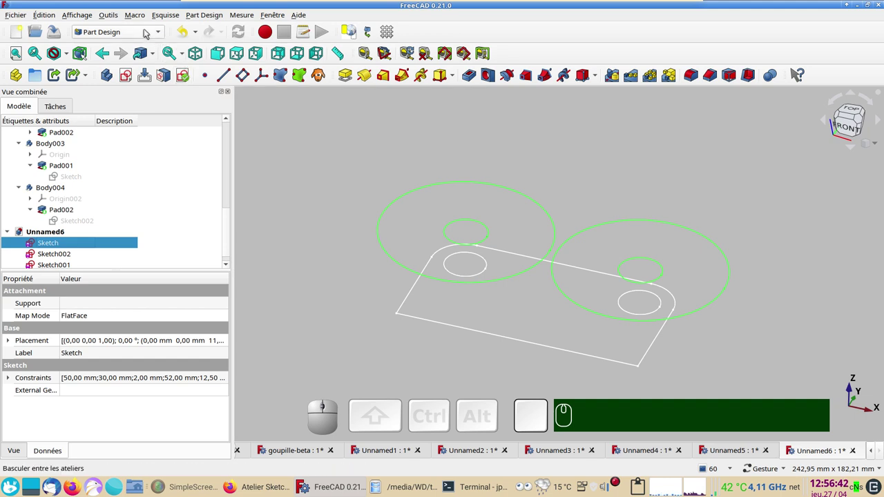
pyautogui.click(149, 32)
pyautogui.click(125, 161)
pyautogui.click(117, 80)
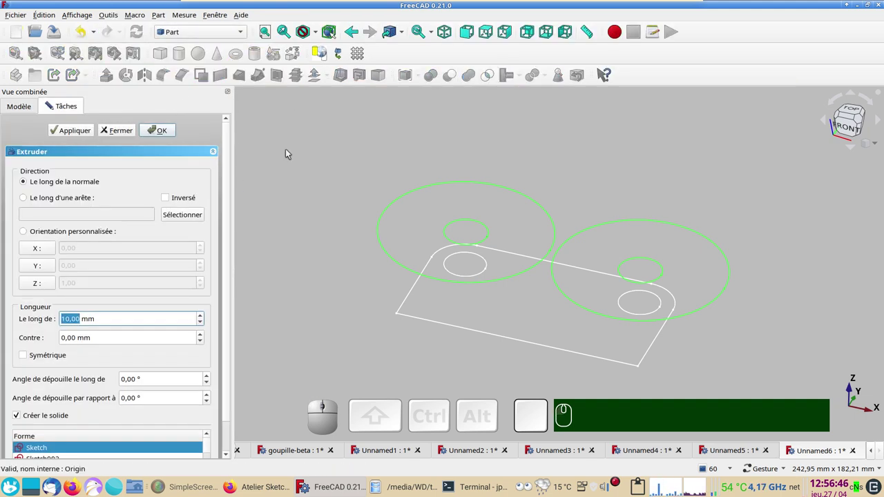
pyautogui.press('KP_5')
pyautogui.press('KP_0')
pyautogui.press('Return')
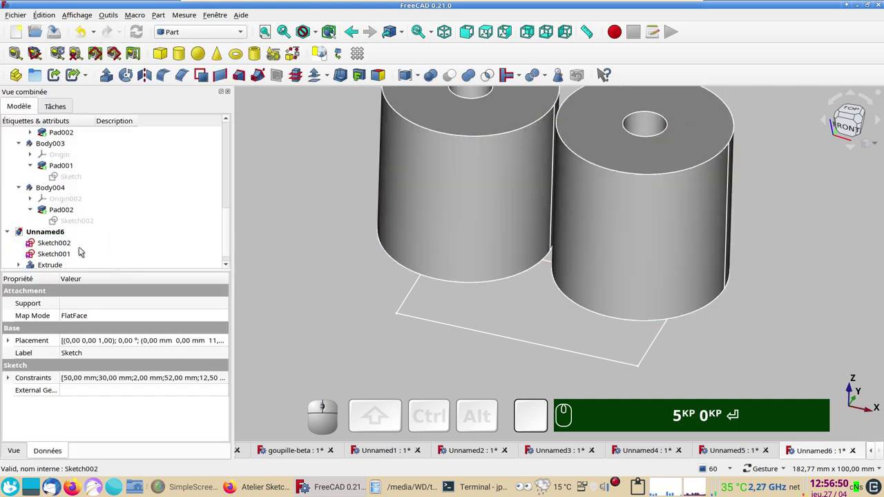
# Step: Extrude the plate sketch Sketch001 into a solid plate with the default length
pyautogui.click(69, 251)
pyautogui.click(107, 82)
pyautogui.click(159, 127)
pyautogui.scroll(-3)
# Step: Extrude Sketch002 to 61 mm and select the cylinders extrusion
pyautogui.click(58, 232)
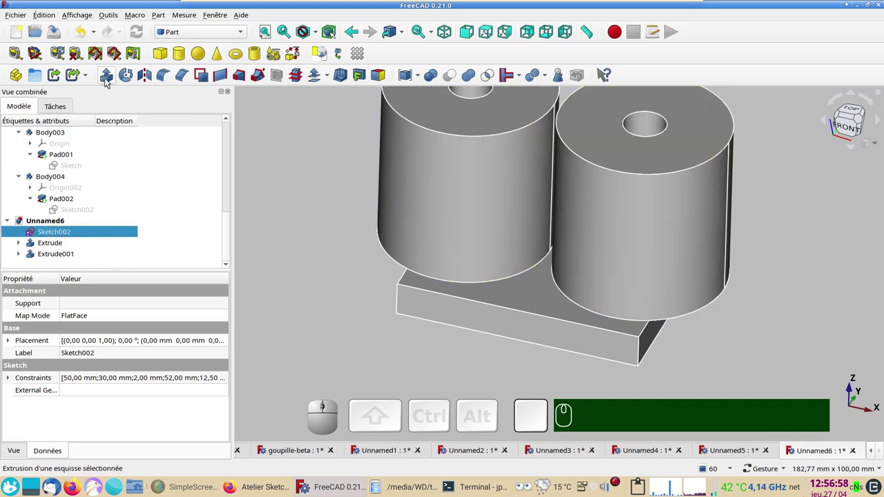
pyautogui.click(109, 79)
pyautogui.press('KP_6')
pyautogui.press('KP_1')
pyautogui.press('Return')
pyautogui.scroll(-3)
pyautogui.click(516, 170)
pyautogui.click(502, 266)
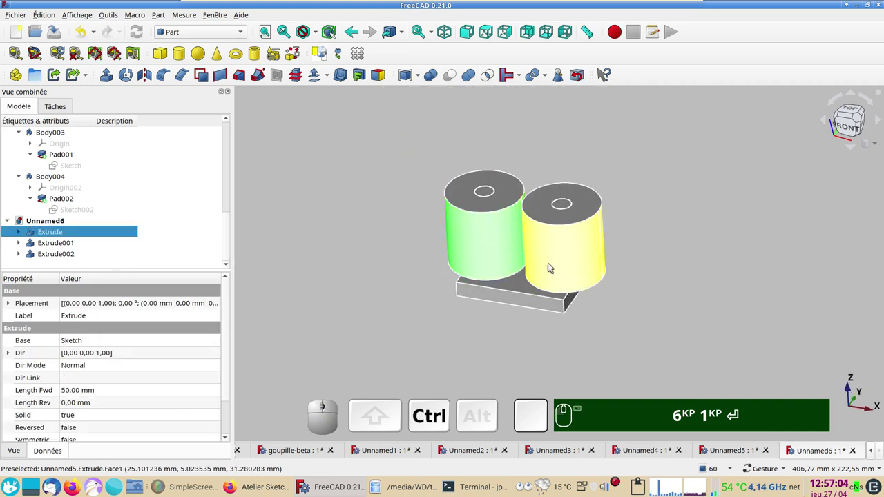
# Step: Set the cylinders' shape colour to pink via the appearance settings (Ctrl+D)
pyautogui.click(556, 266)
pyautogui.press('ctrl+d')
pyautogui.click(167, 250)
pyautogui.click(381, 204)
pyautogui.click(567, 319)
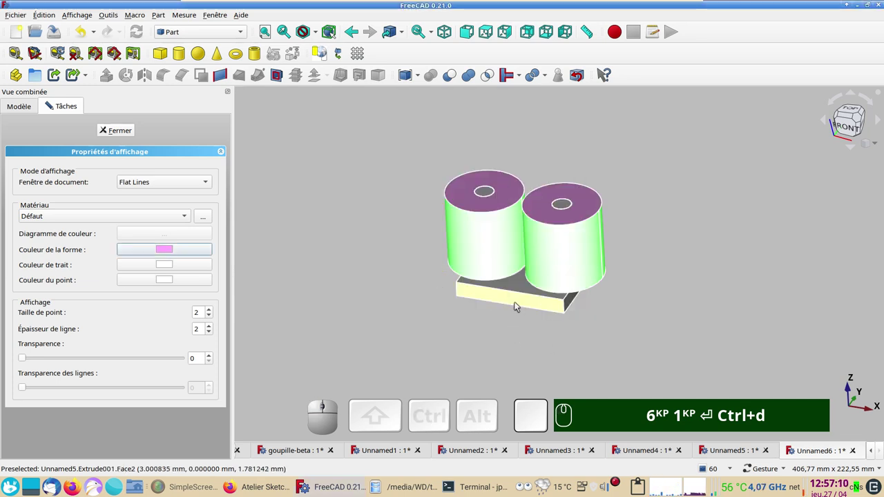
# Step: Set the plate's shape colour to light blue and finish the appearance editing
pyautogui.click(518, 304)
pyautogui.click(170, 251)
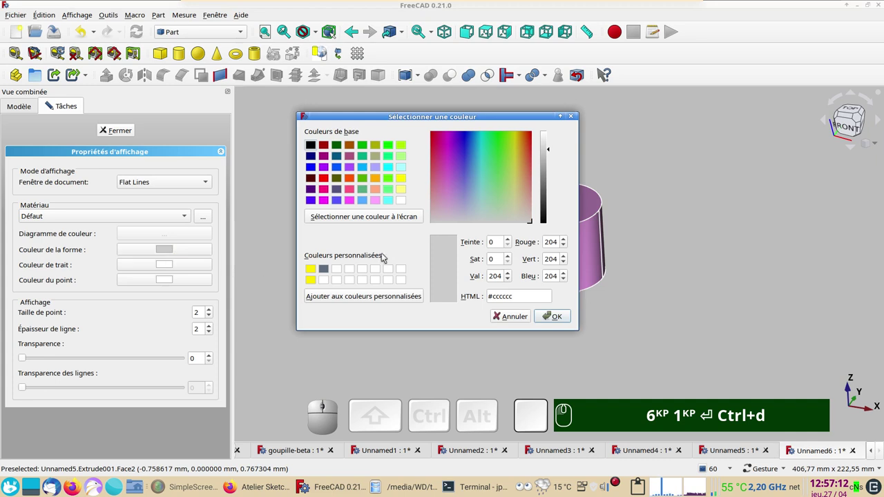
pyautogui.click(366, 201)
pyautogui.click(555, 315)
pyautogui.click(558, 344)
pyautogui.click(128, 136)
pyautogui.moveTo(457, 231); pyautogui.dragTo(617, 242)
pyautogui.click(619, 241)
pyautogui.click(22, 238)
# Step: Reopen the cylinders' circle sketch for editing
pyautogui.click(64, 245)
pyautogui.click(64, 246)
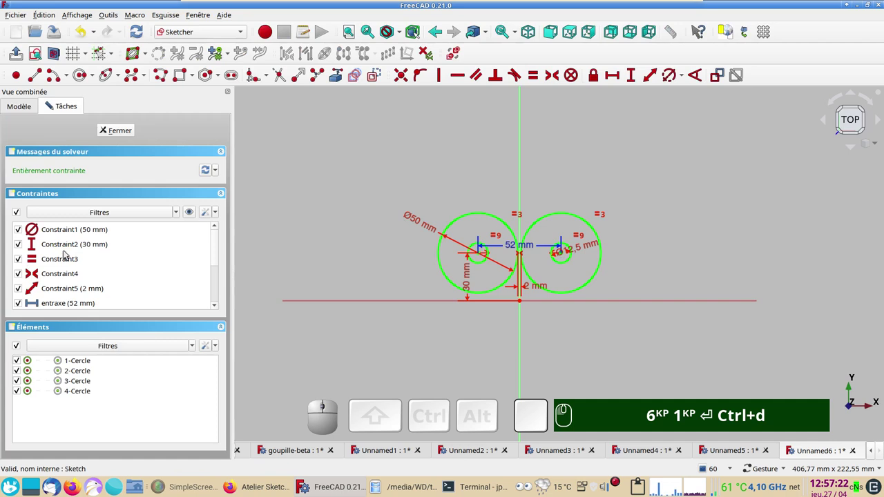
# Step: Change the 50 mm circle diameter constraint to 20 mm and update the model
pyautogui.click(425, 224)
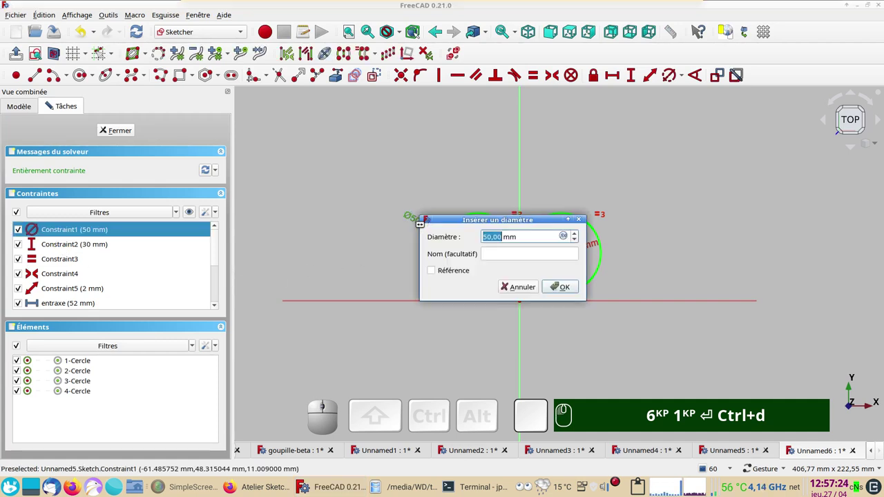
pyautogui.press('KP_2')
pyautogui.press('KP_0')
pyautogui.press('Return')
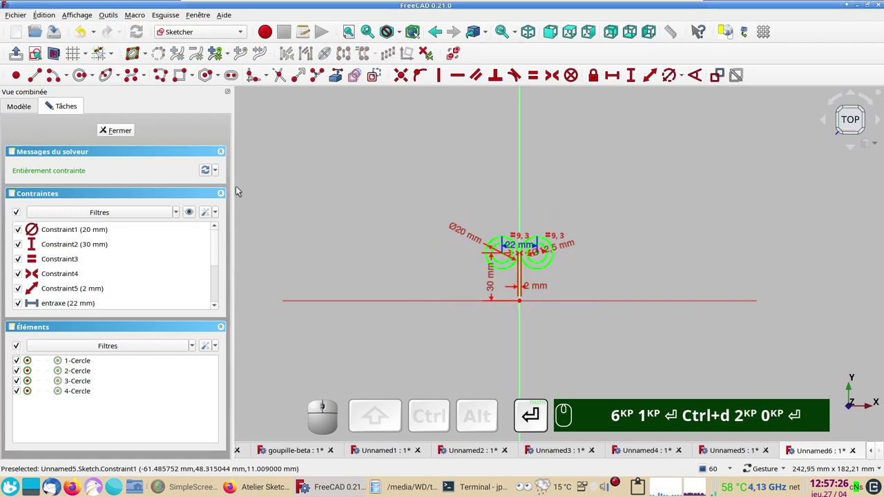
pyautogui.click(128, 130)
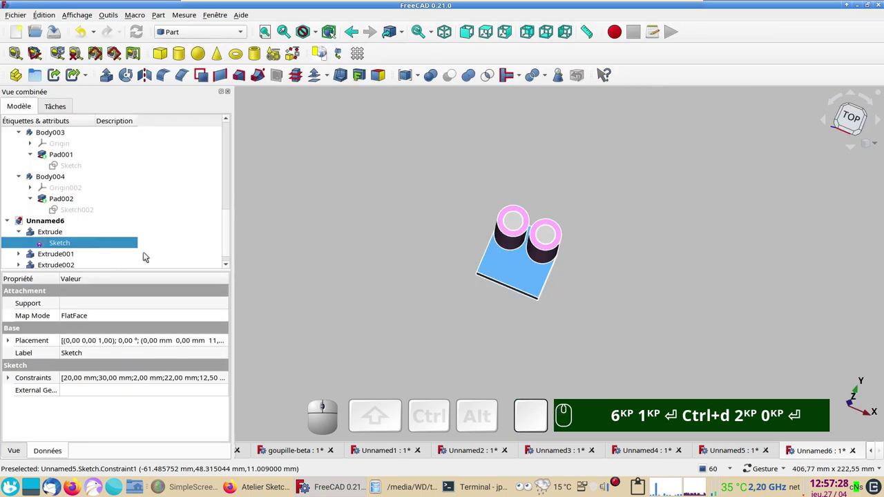
# Step: Reopen the sketch and start editing the hole diameter constraint
pyautogui.click(64, 244)
pyautogui.scroll(3)
pyautogui.click(745, 228)
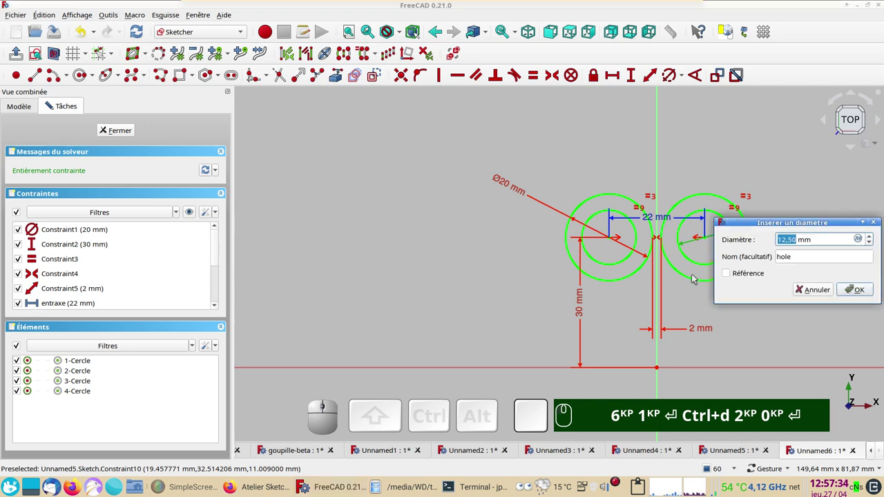
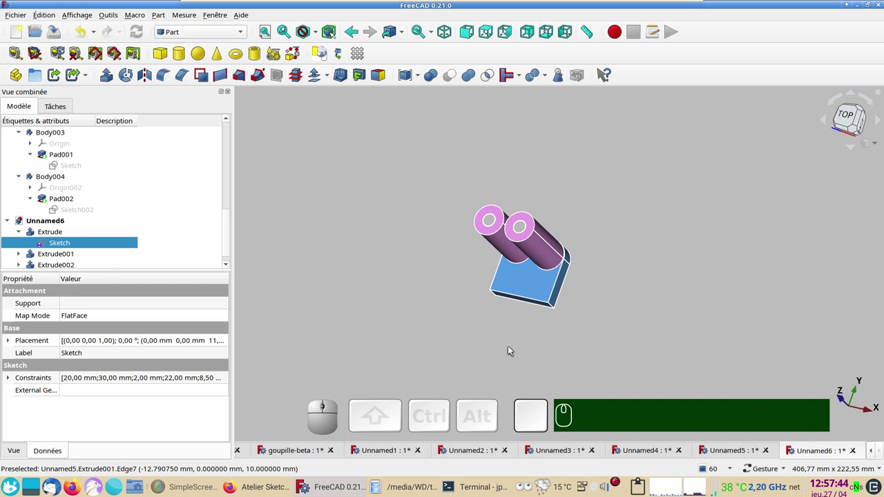
pyautogui.moveTo(486, 327); pyautogui.dragTo(523, 365)
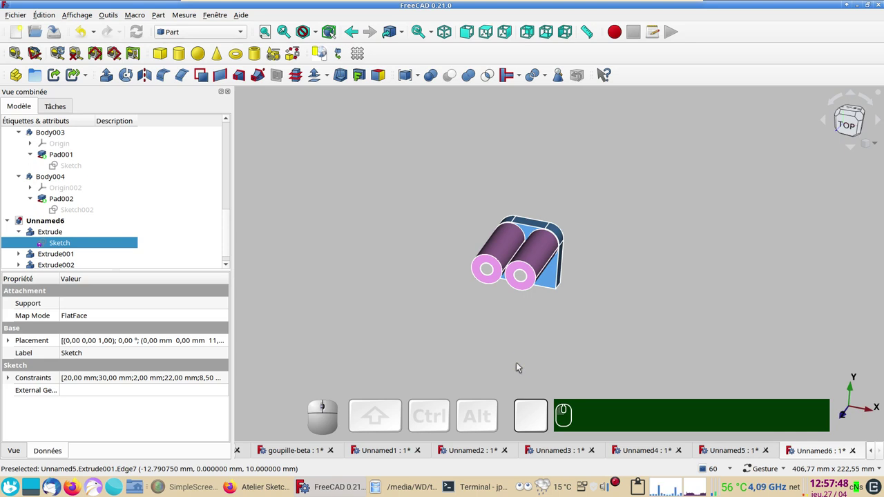
pyautogui.scroll(3)
pyautogui.moveTo(471, 337); pyautogui.dragTo(449, 347)
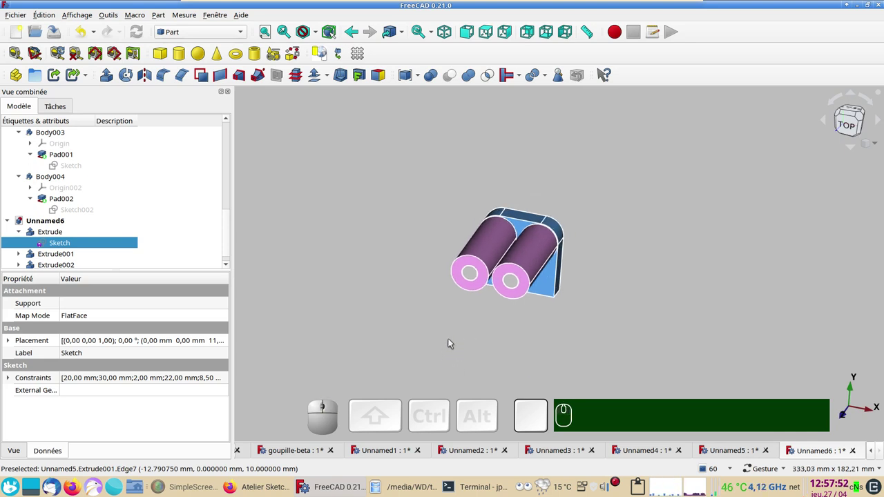
pyautogui.moveTo(463, 332); pyautogui.dragTo(574, 330)
pyautogui.click(853, 128)
pyautogui.moveTo(684, 275); pyautogui.dragTo(617, 248)
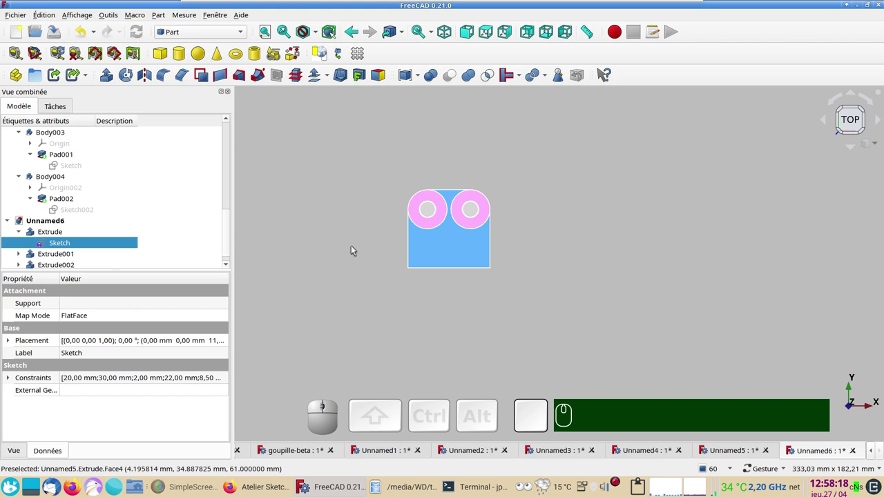
pyautogui.scroll(3)
pyautogui.click(429, 296)
pyautogui.moveTo(428, 296); pyautogui.dragTo(427, 324)
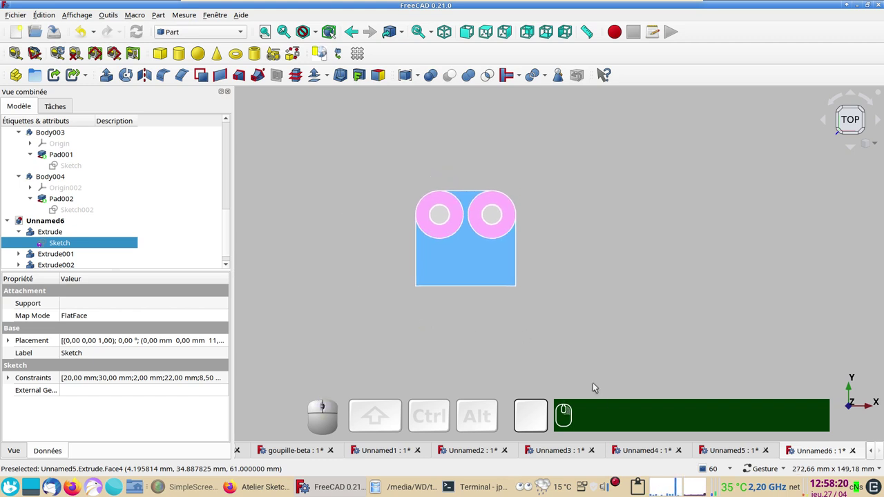